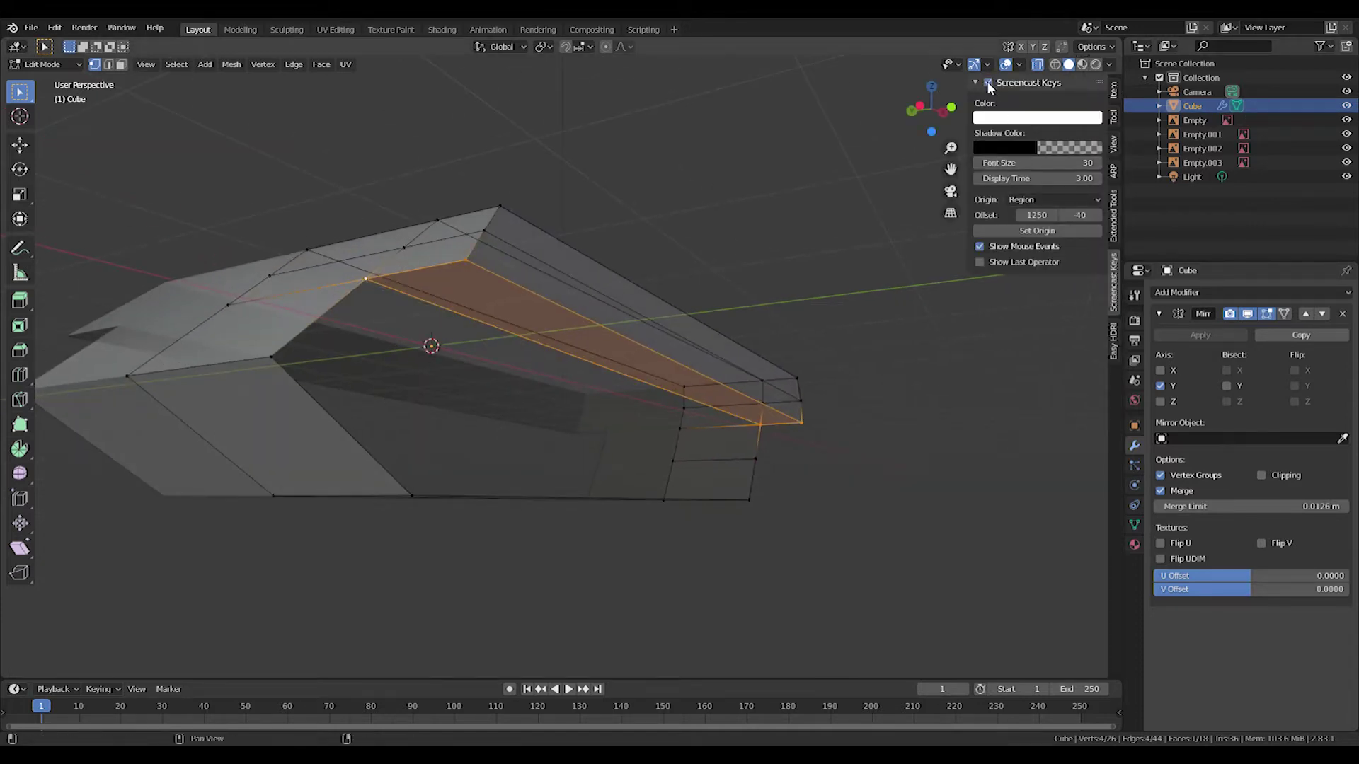
- Select and move the side-overhang edges and vertices of the mirrored hull mesh
{"action": "right_click", "coordinate": [361, 293]}
{"action": "right_click", "coordinate": [269, 362]}
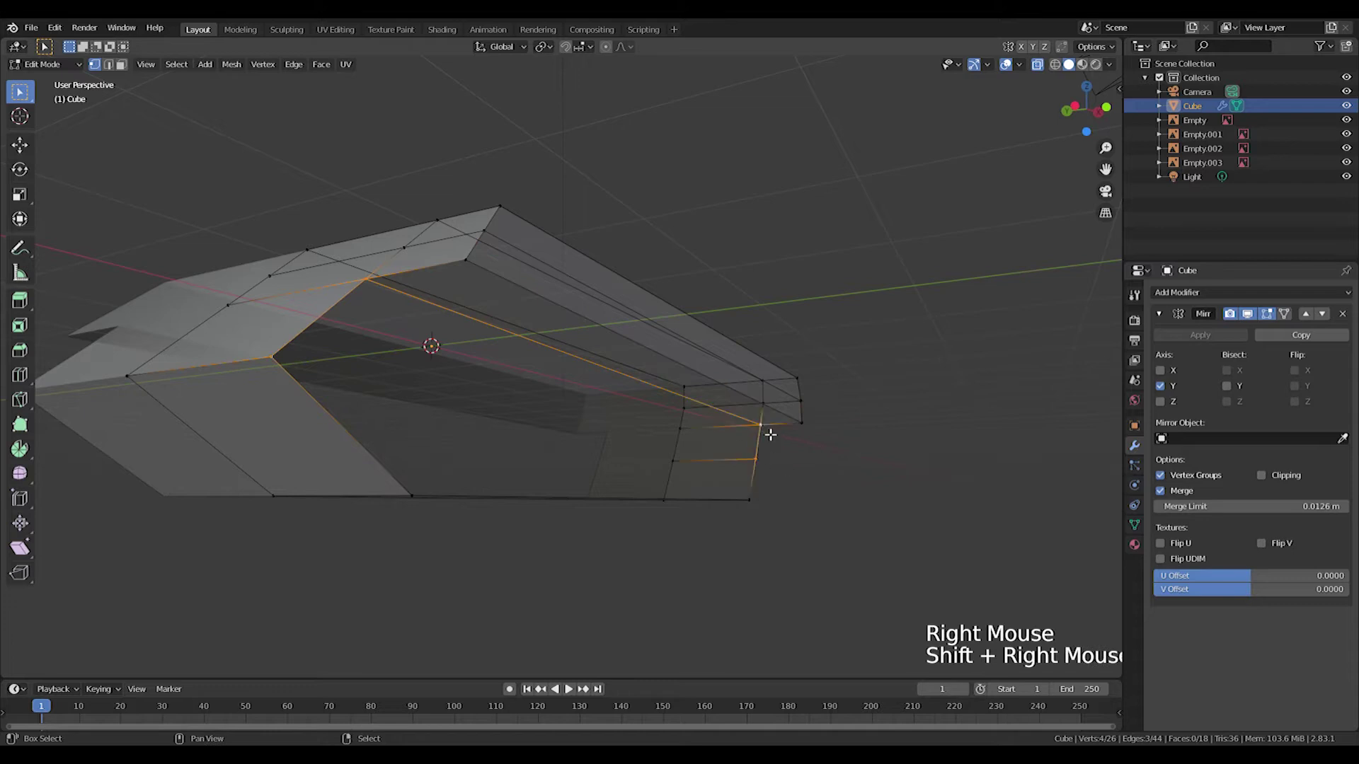
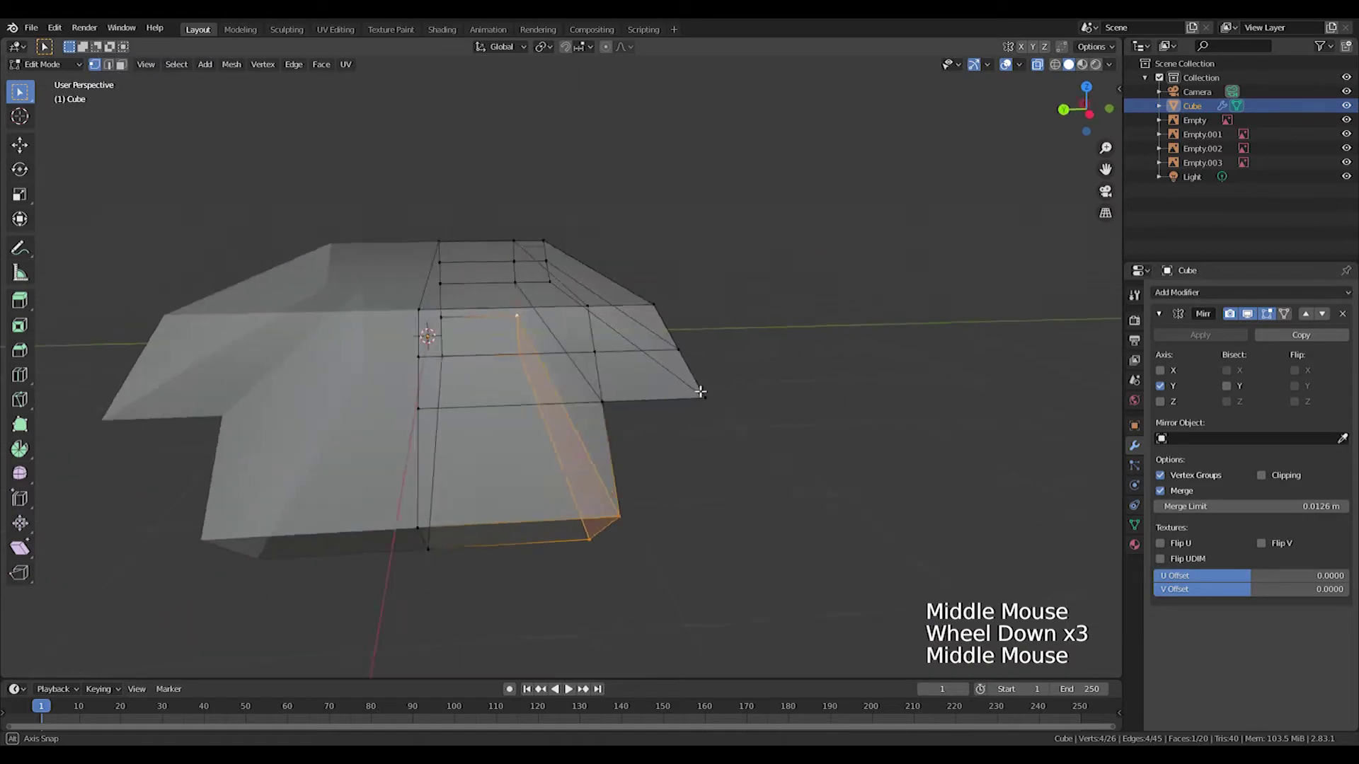
{"action": "left_click", "coordinate": [521, 402]}
{"action": "right_click", "coordinate": [556, 415]}
{"action": "right_click", "coordinate": [556, 415]}
{"action": "middle_click", "coordinate": [755, 319]}
{"action": "right_click", "coordinate": [832, 289]}
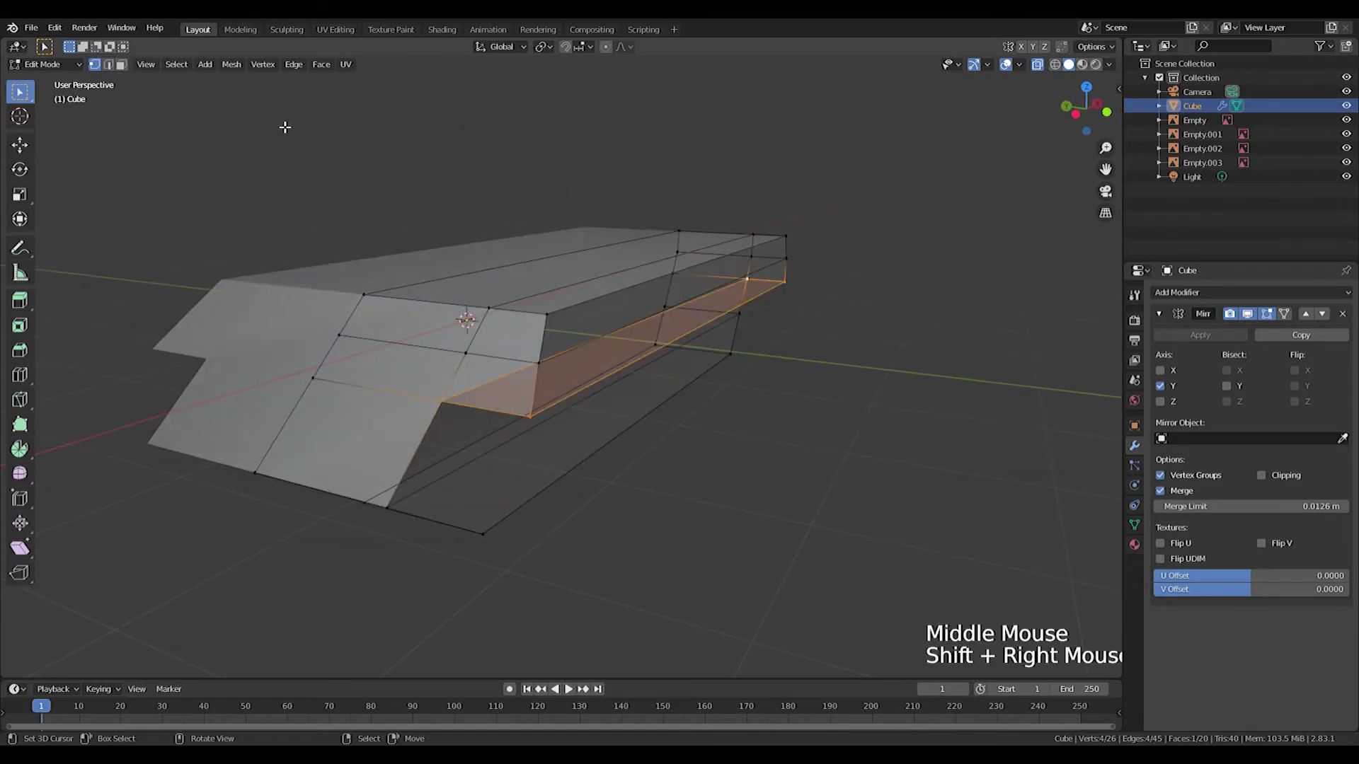
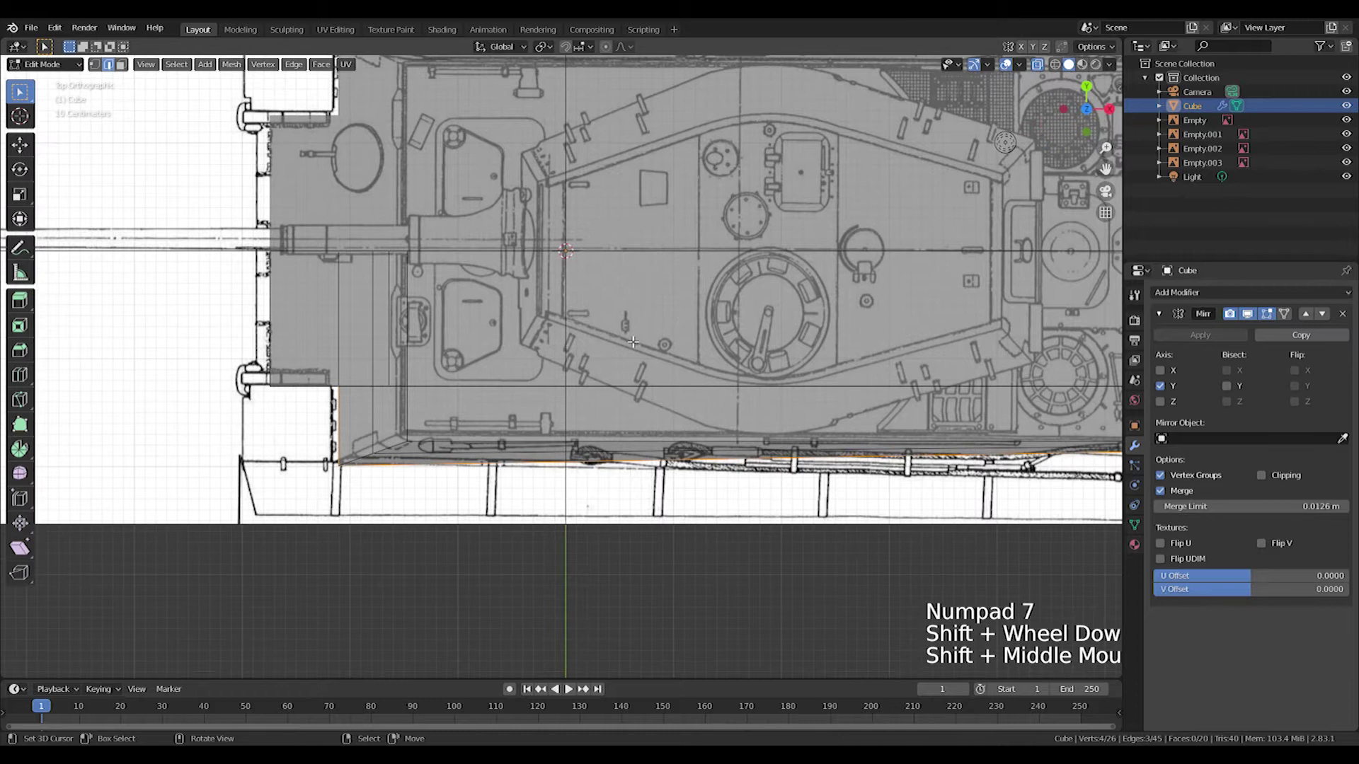
- From top view, start scaling the hull overhang along Y to the blueprint outline
{"action": "key", "text": "e"}
{"action": "scroll", "scroll_direction": "down", "scroll_amount": 3}
{"action": "middle_click", "coordinate": [668, 349]}
{"action": "key", "text": "s"}
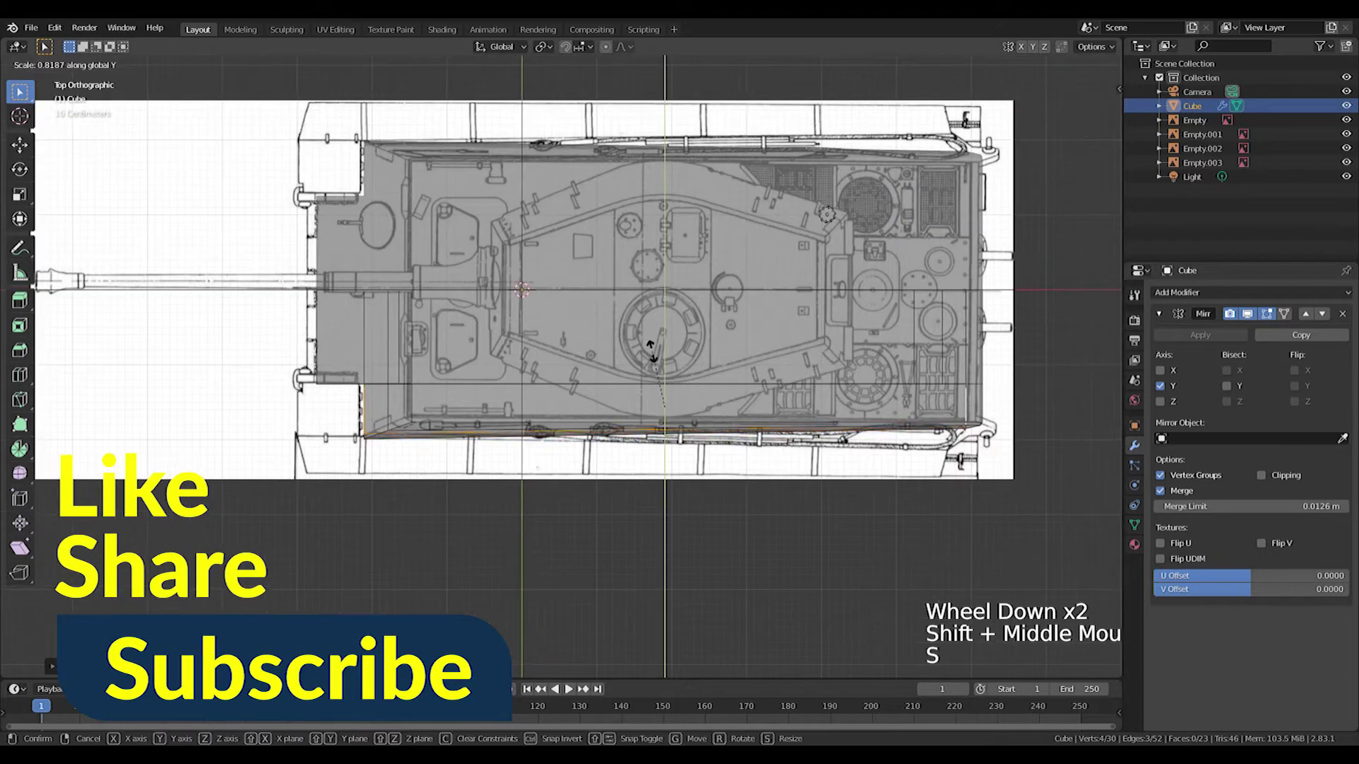
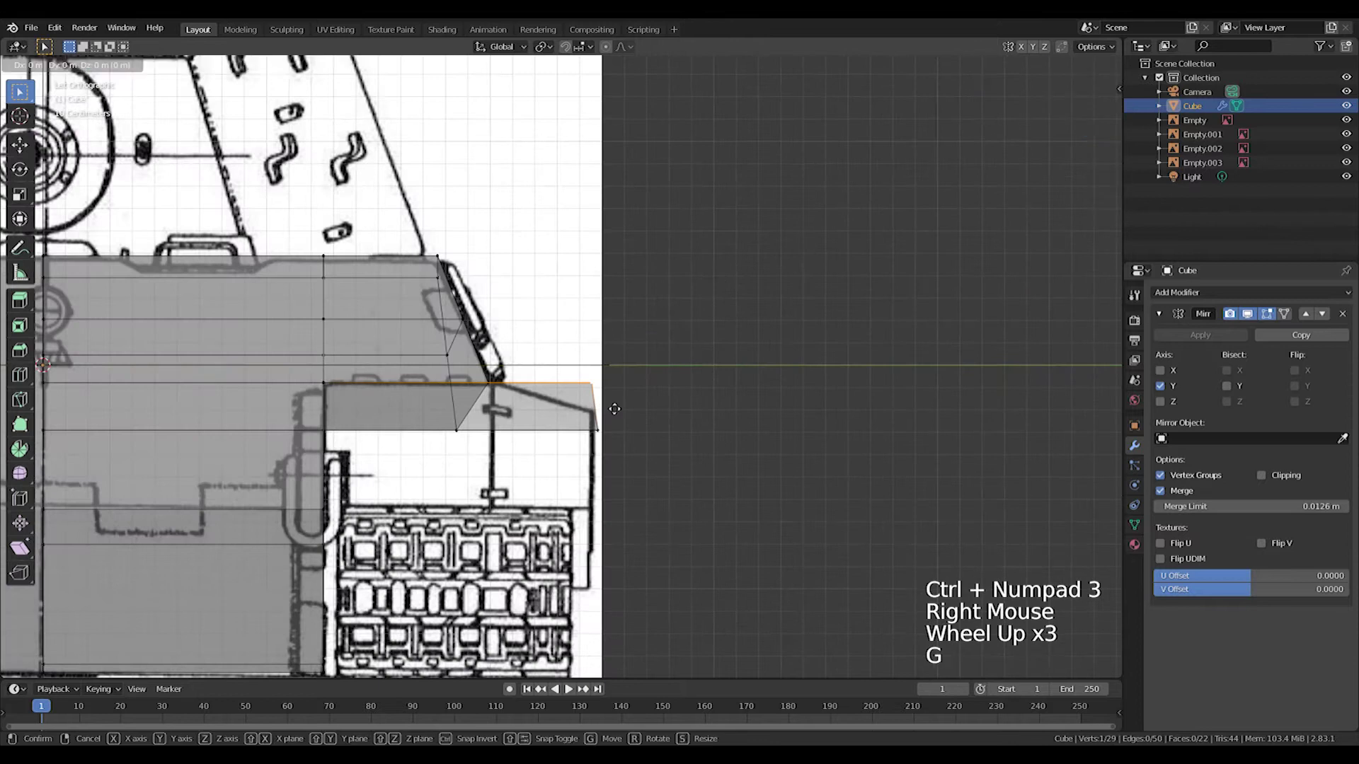
- In side views, move the hull's front edge vertically onto the blueprint outline
{"action": "key", "text": "ctrl+KP_3"}
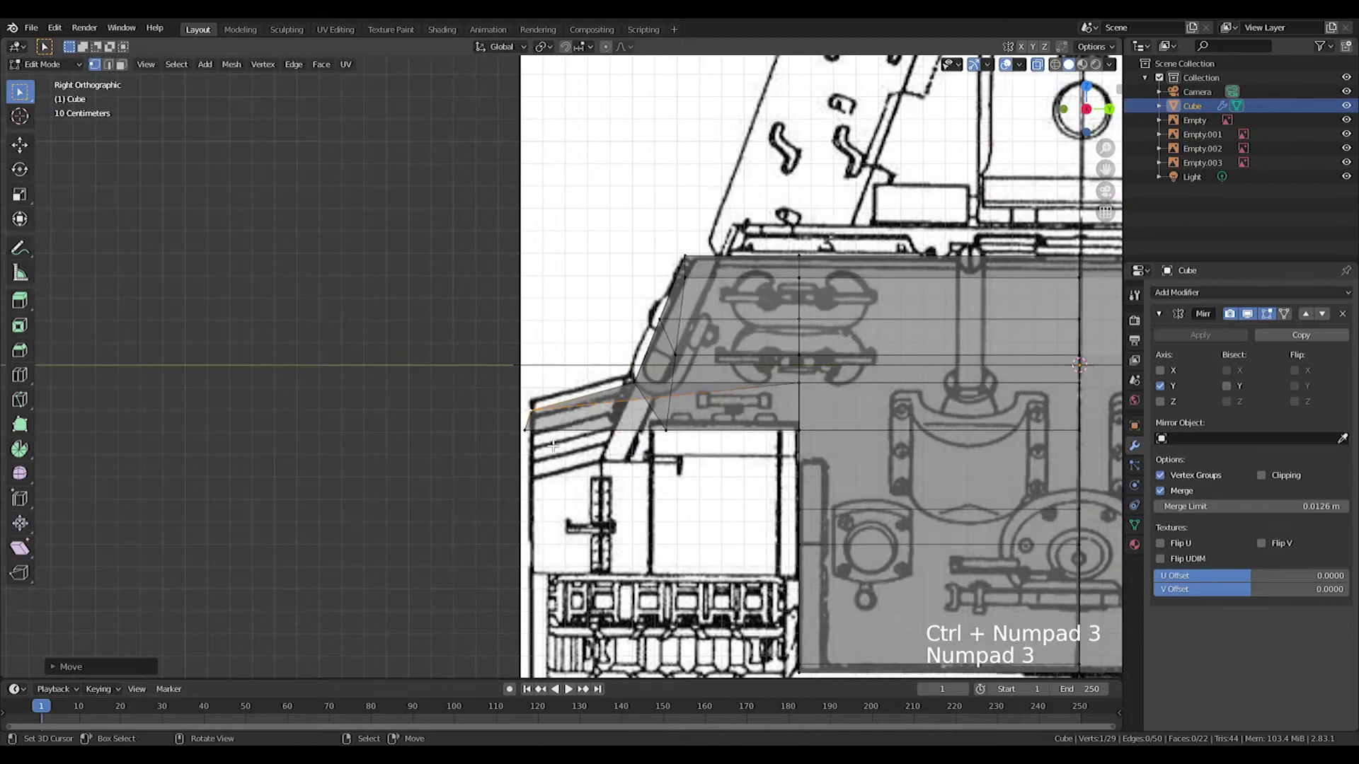
{"action": "right_click", "coordinate": [538, 435]}
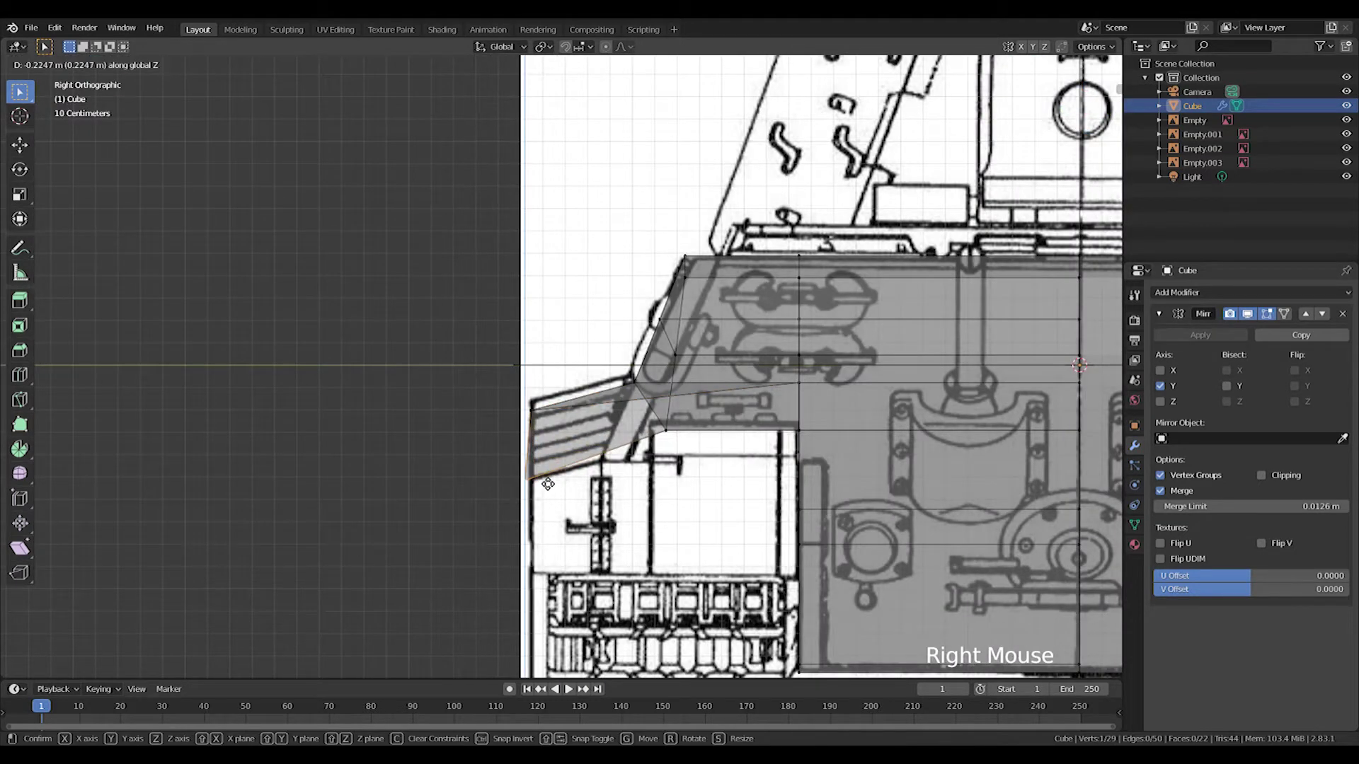
{"action": "key", "text": "g"}
{"action": "middle_click", "coordinate": [545, 485]}
{"action": "scroll", "scroll_direction": "down", "scroll_amount": 3}
{"action": "middle_click", "coordinate": [563, 504]}
{"action": "scroll", "scroll_direction": "down", "scroll_amount": 3}
{"action": "middle_click", "coordinate": [620, 506]}
{"action": "key", "text": "KP_1"}
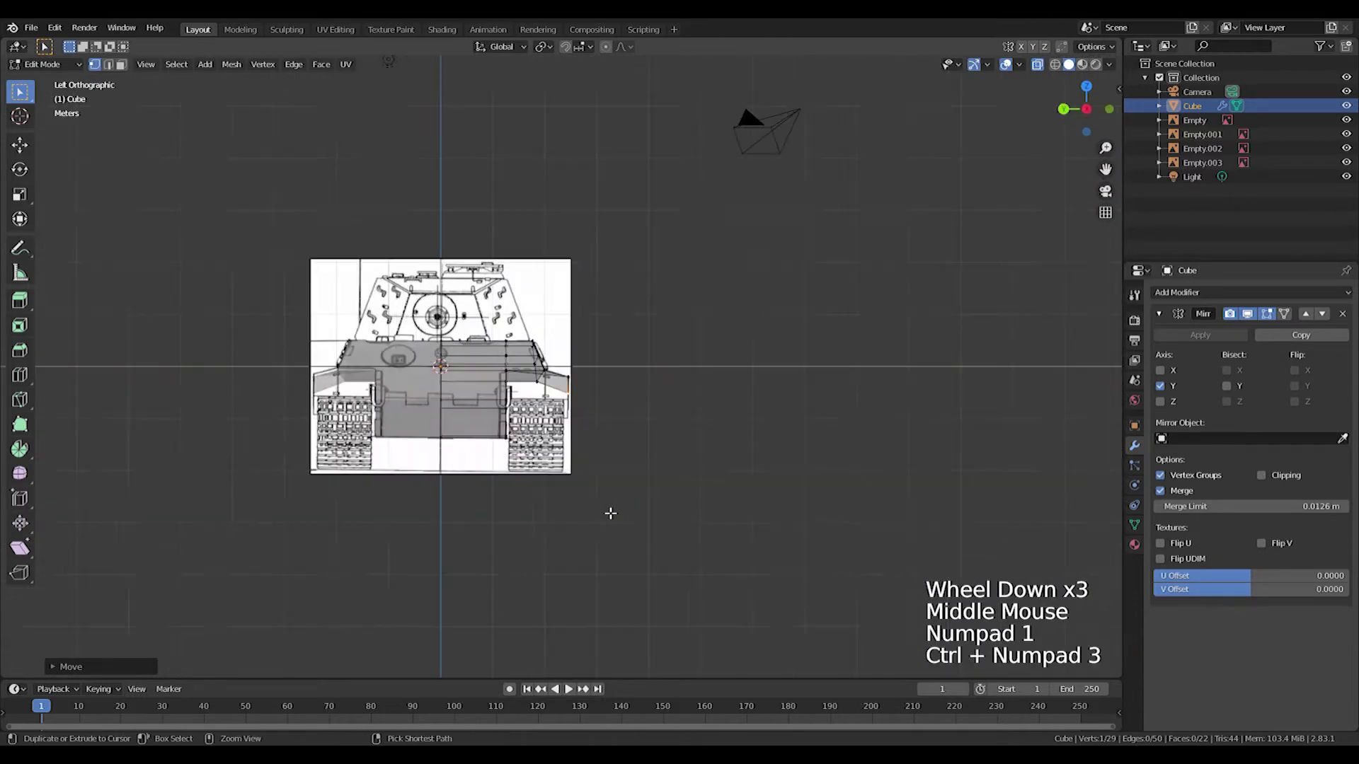
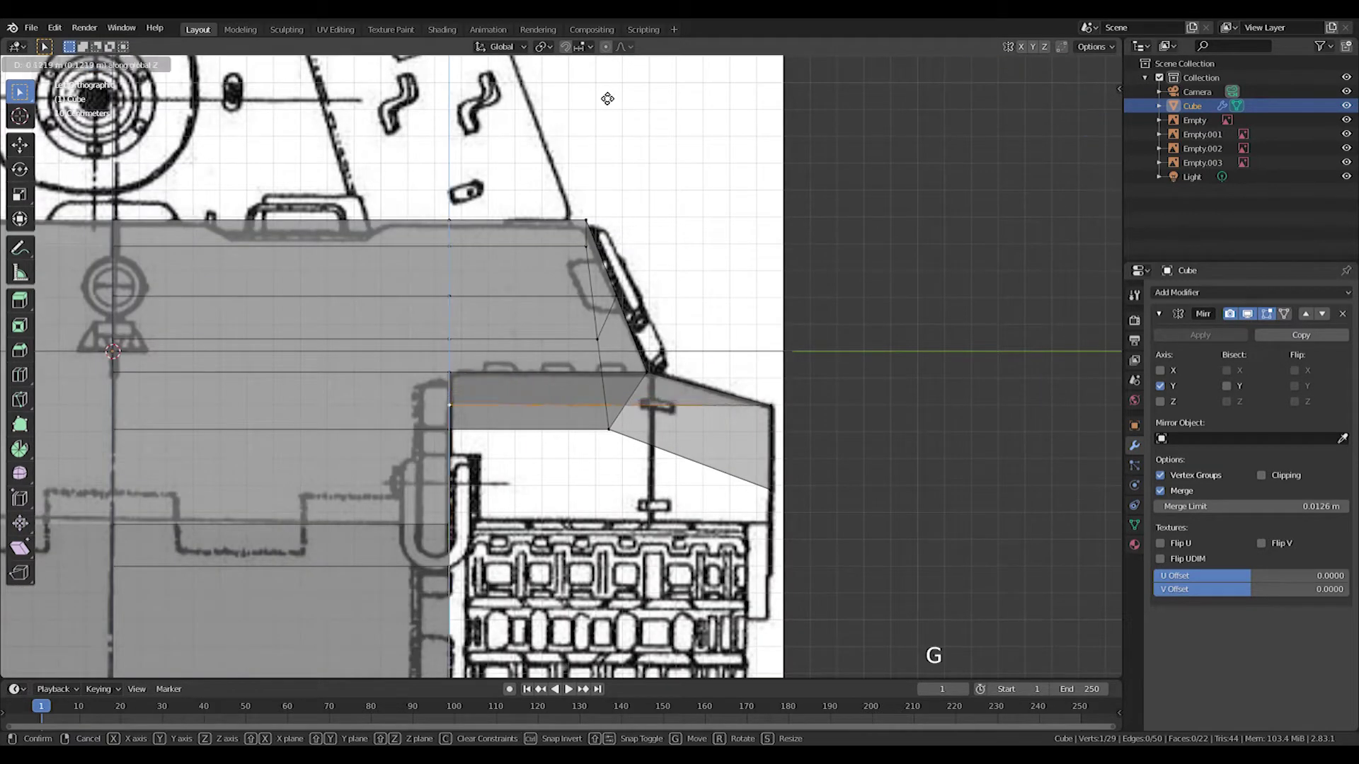
- Add an edge loop near the hull's front and slide it along the hull
{"action": "middle_click", "coordinate": [683, 411]}
{"action": "scroll", "scroll_direction": "down", "scroll_amount": 3}
{"action": "scroll", "scroll_direction": "down", "scroll_amount": 3}
{"action": "key", "text": "ctrl+r"}
{"action": "scroll", "scroll_direction": "up", "scroll_amount": 3}
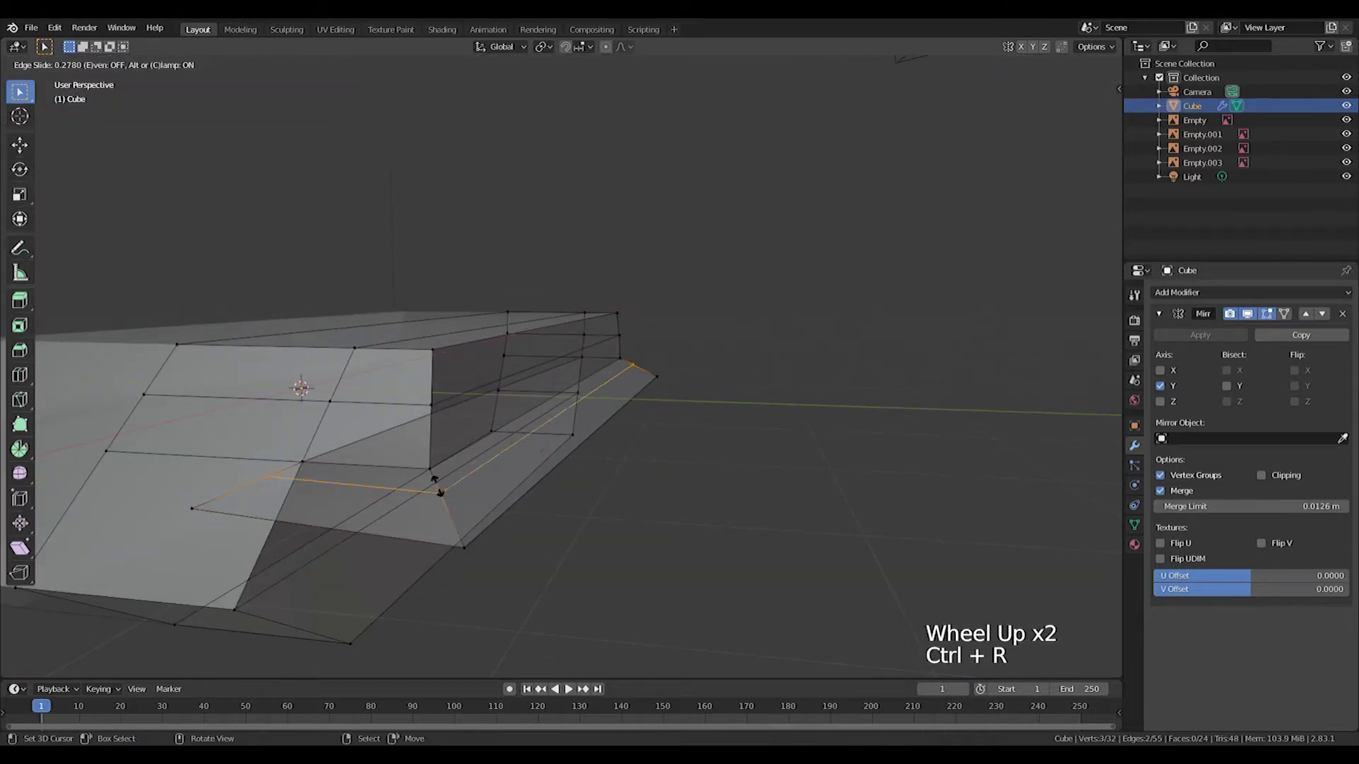
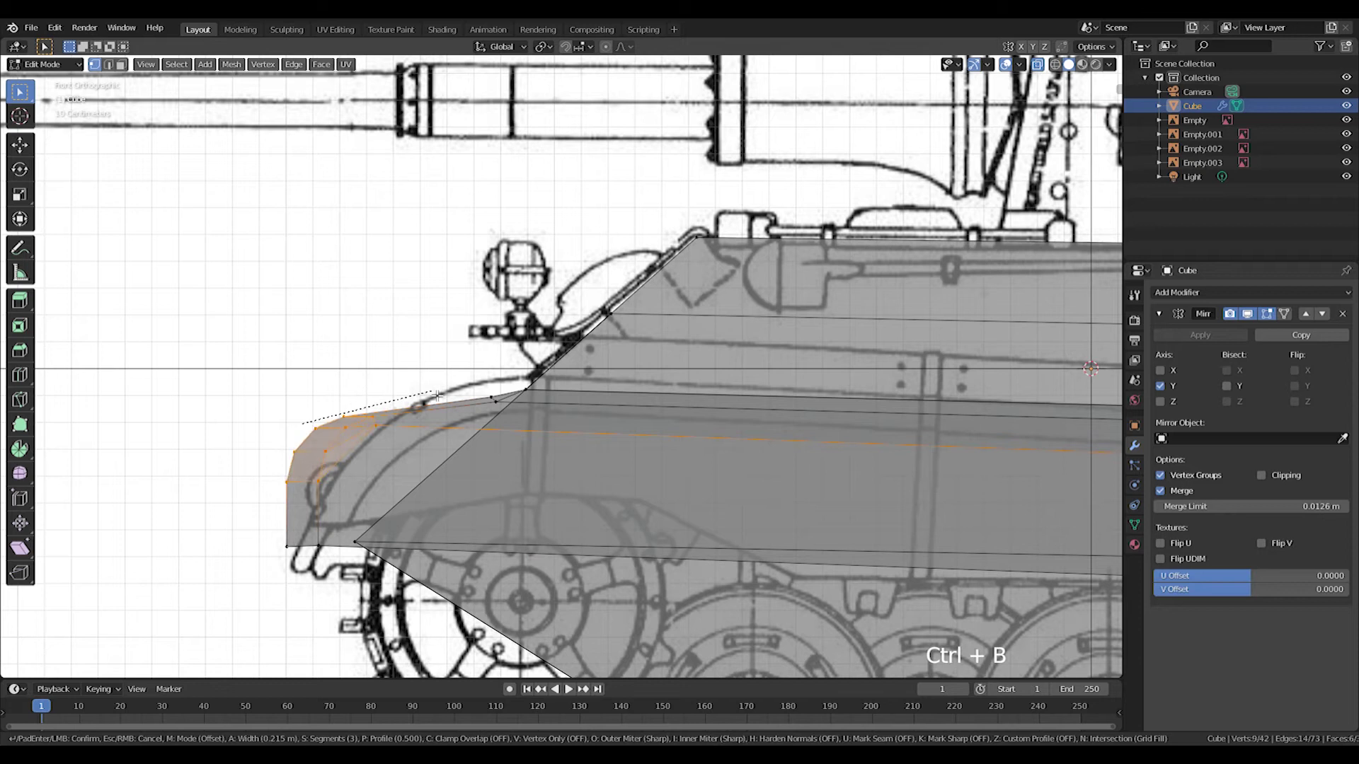
- Confirm the front-edge bevel and nudge its vertices to the side-view curve
{"action": "key", "text": "g"}
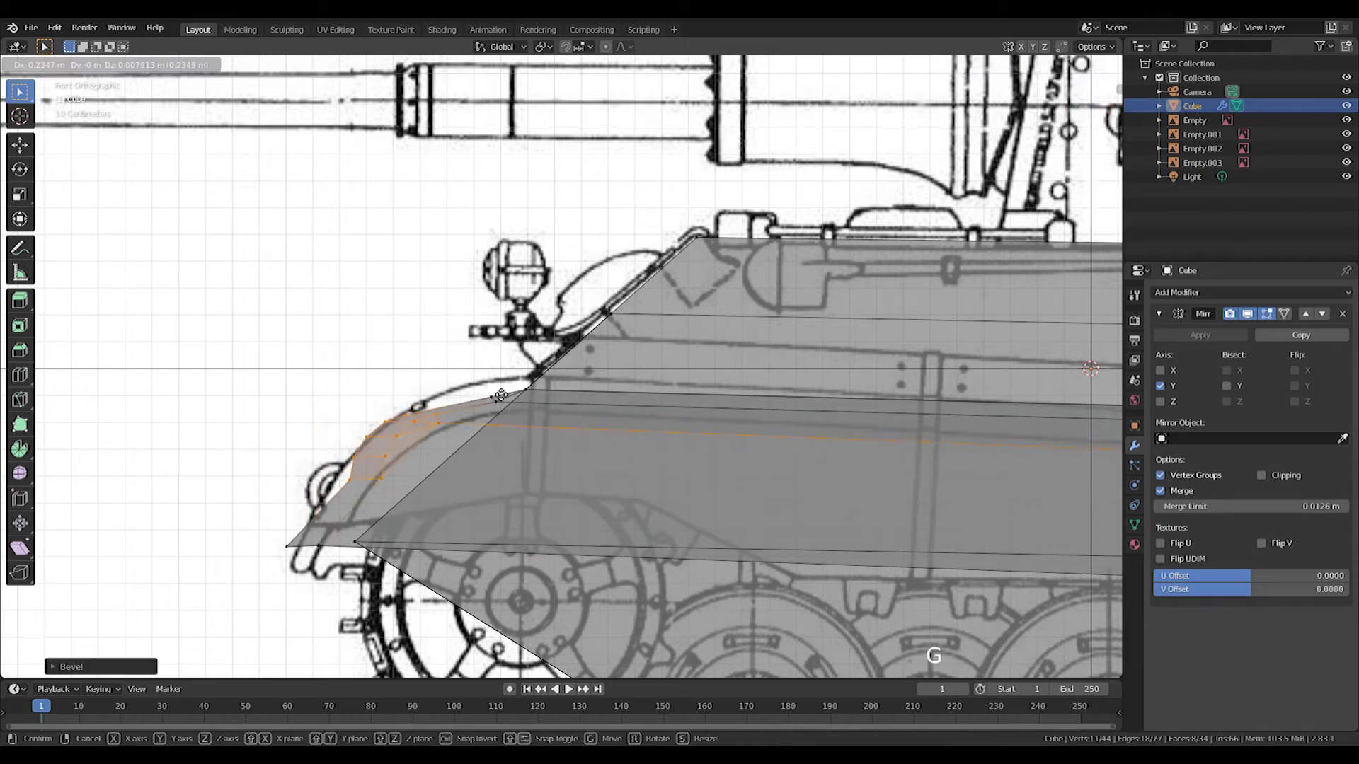
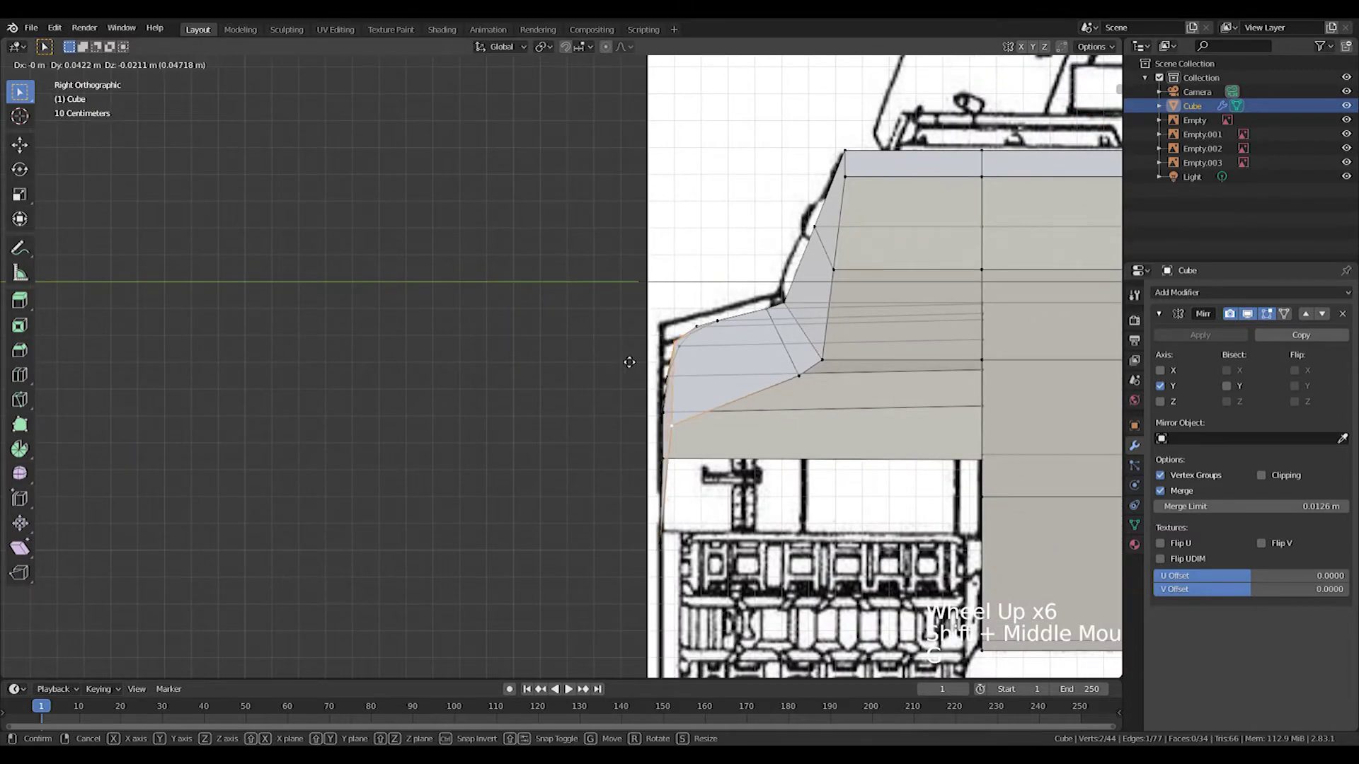
- Start a loop cut across the hull near its rounded front
{"action": "scroll", "scroll_direction": "down", "scroll_amount": 3}
{"action": "key", "text": "g"}
{"action": "scroll", "scroll_direction": "up", "scroll_amount": 3}
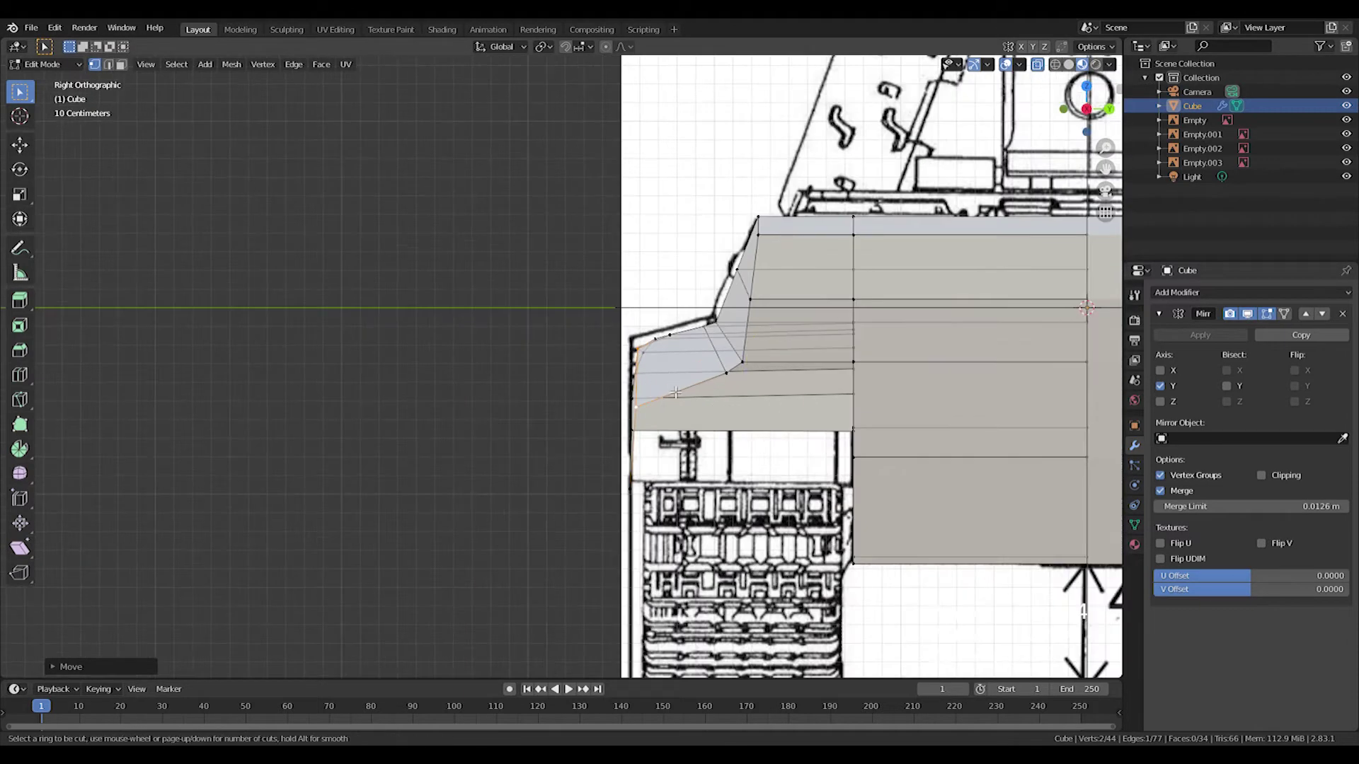
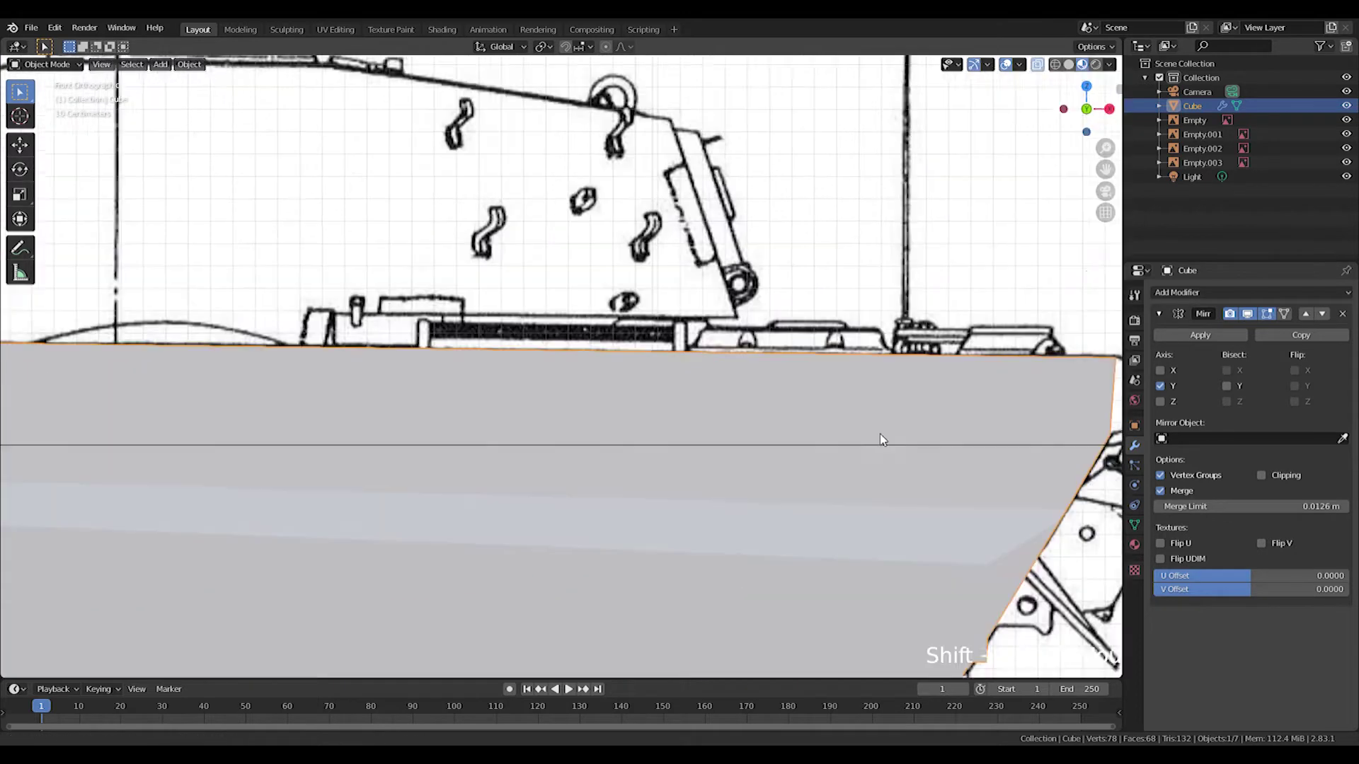
- Frame the view over the turret area for adding the new cube
{"action": "scroll", "scroll_direction": "down", "scroll_amount": 3}
{"action": "middle_click", "coordinate": [495, 378]}
{"action": "middle_click", "coordinate": [648, 472]}
{"action": "scroll", "scroll_direction": "up", "scroll_amount": 3}
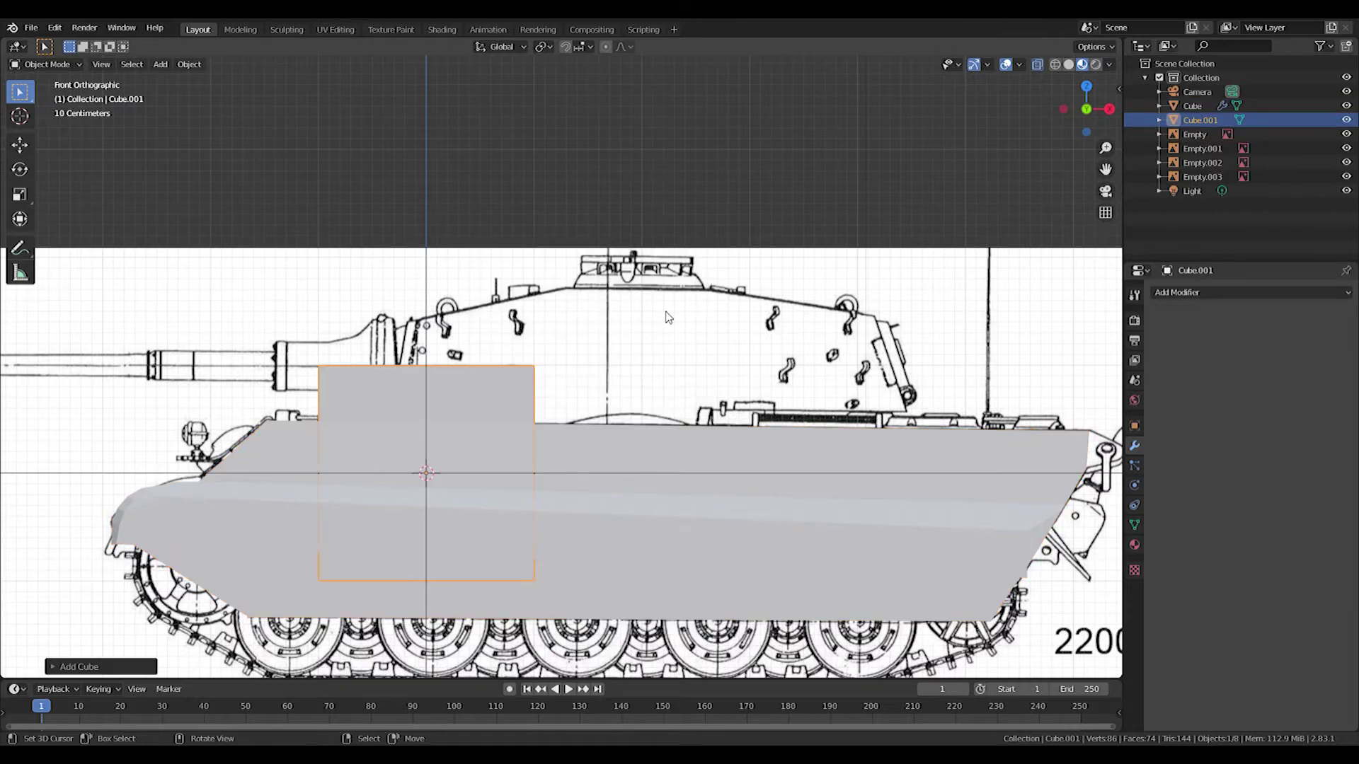
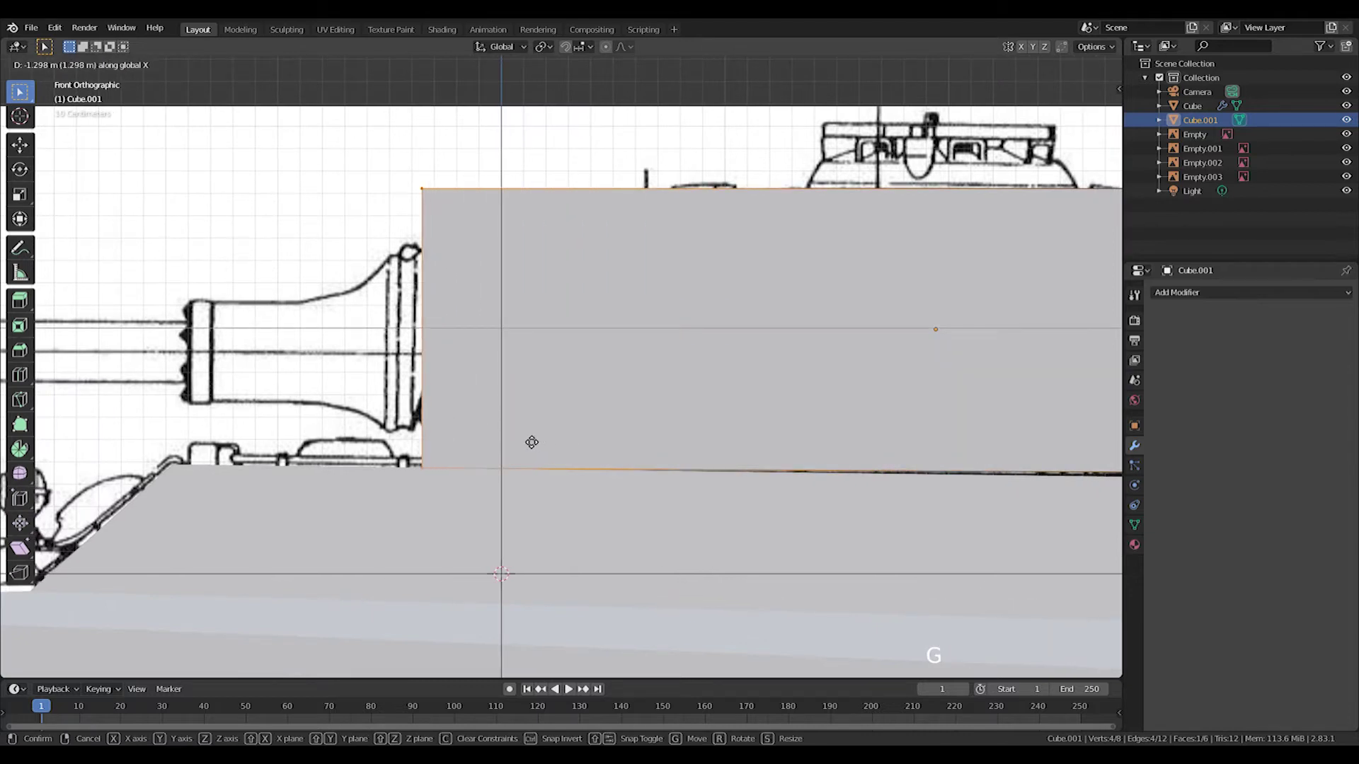
- Move the turret's front vertices to the outline and extrude its front face forward
{"action": "key", "text": "g"}
{"action": "left_click", "coordinate": [655, 315]}
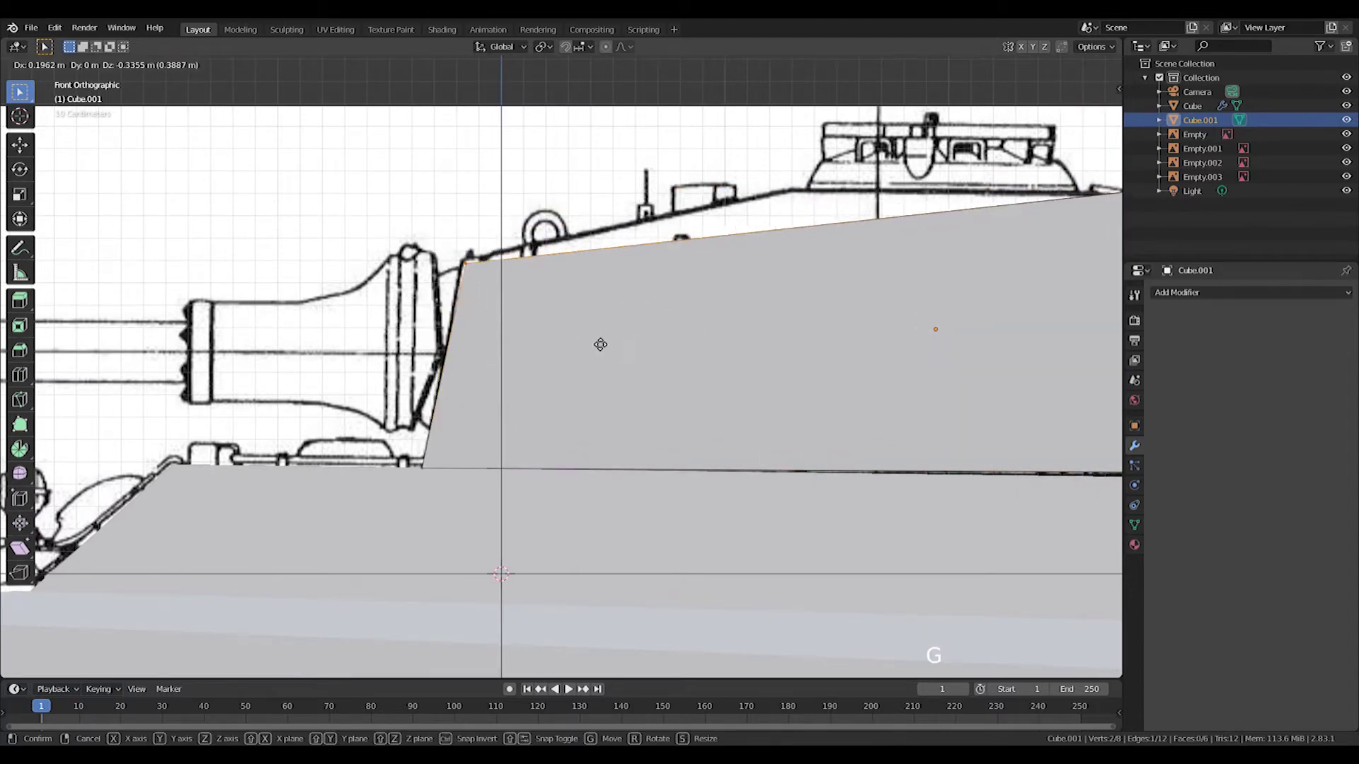
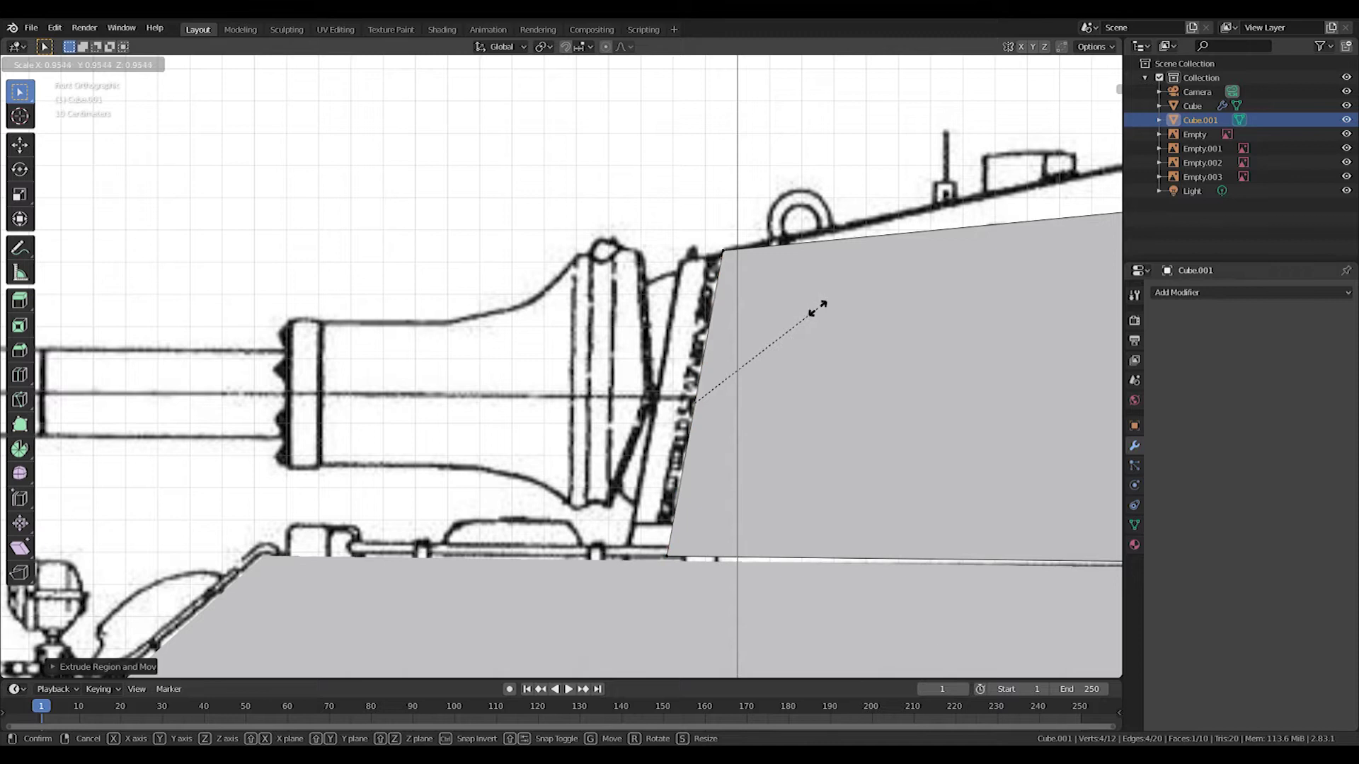
{"action": "key", "text": "e"}
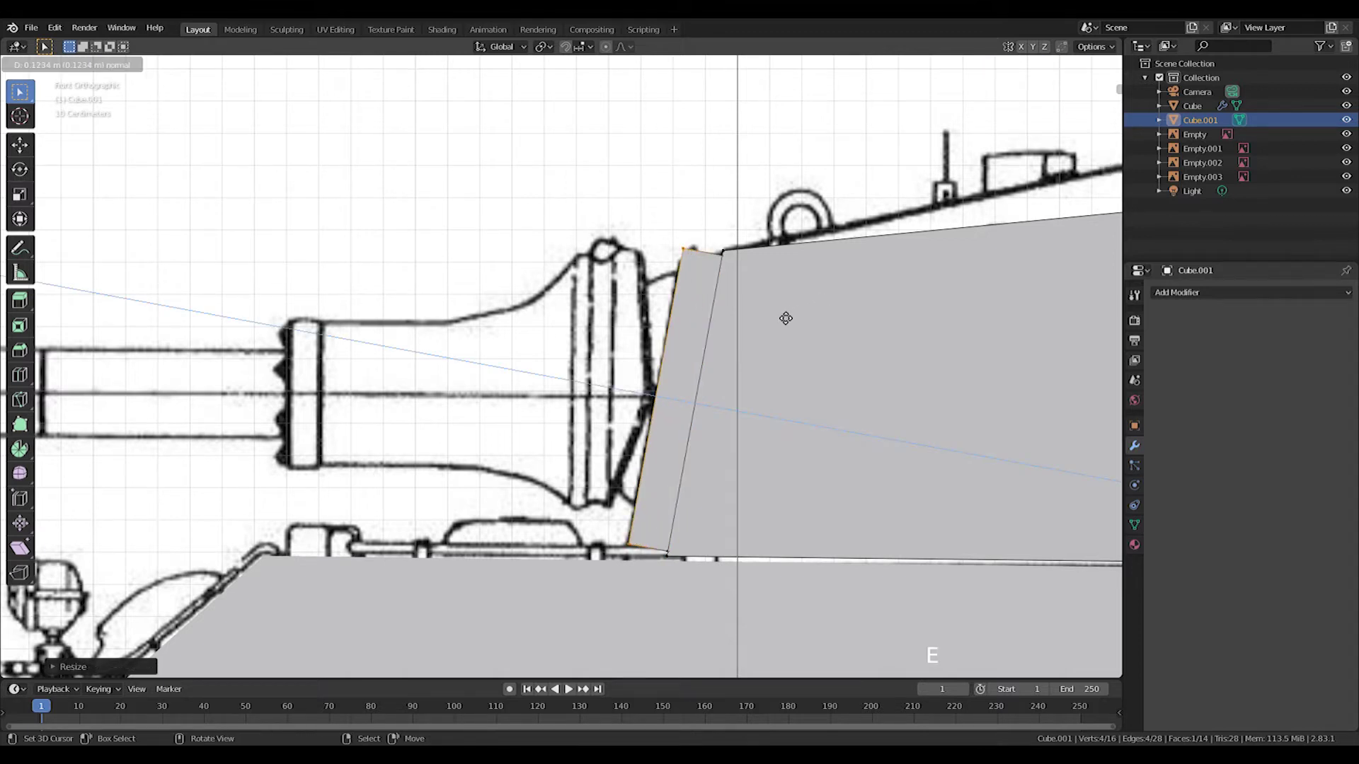
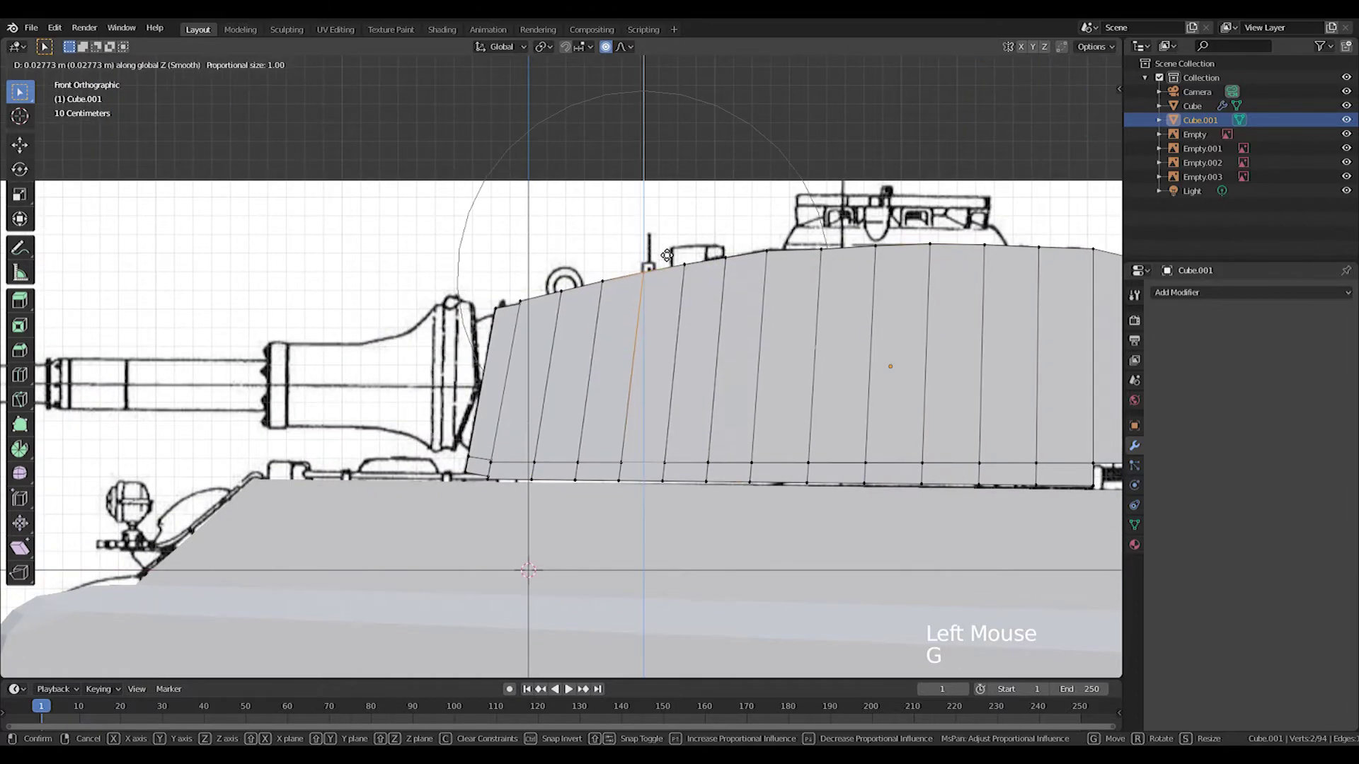
- Confirm the curved roof, then view the turret from above in Edit Mode
{"action": "key", "text": "z"}
{"action": "key", "text": "z"}
{"action": "key", "text": "Tab"}
{"action": "middle_click", "coordinate": [660, 290]}
{"action": "scroll", "scroll_direction": "down", "scroll_amount": 3}
{"action": "middle_click", "coordinate": [404, 363]}
{"action": "key", "text": "KP_7"}
{"action": "middle_click", "coordinate": [514, 356]}
{"action": "key", "text": "Tab"}
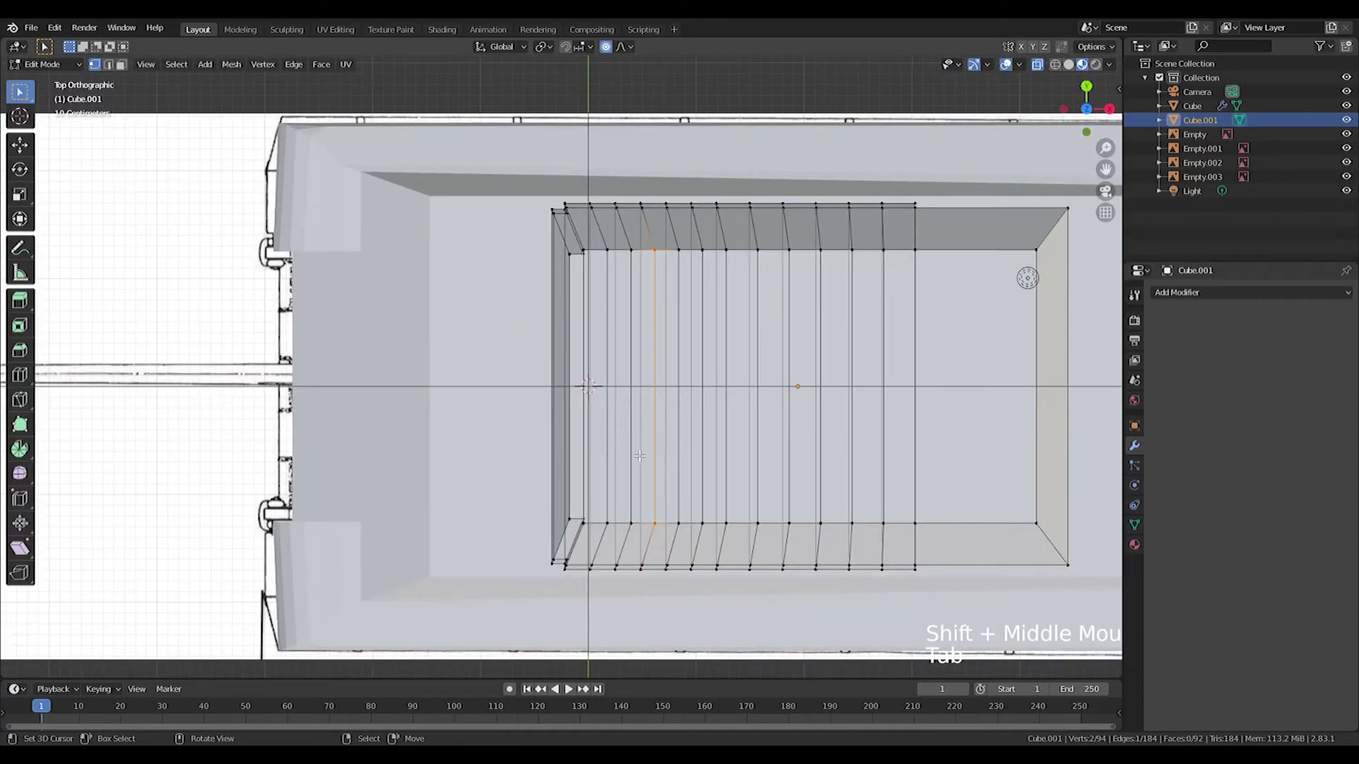
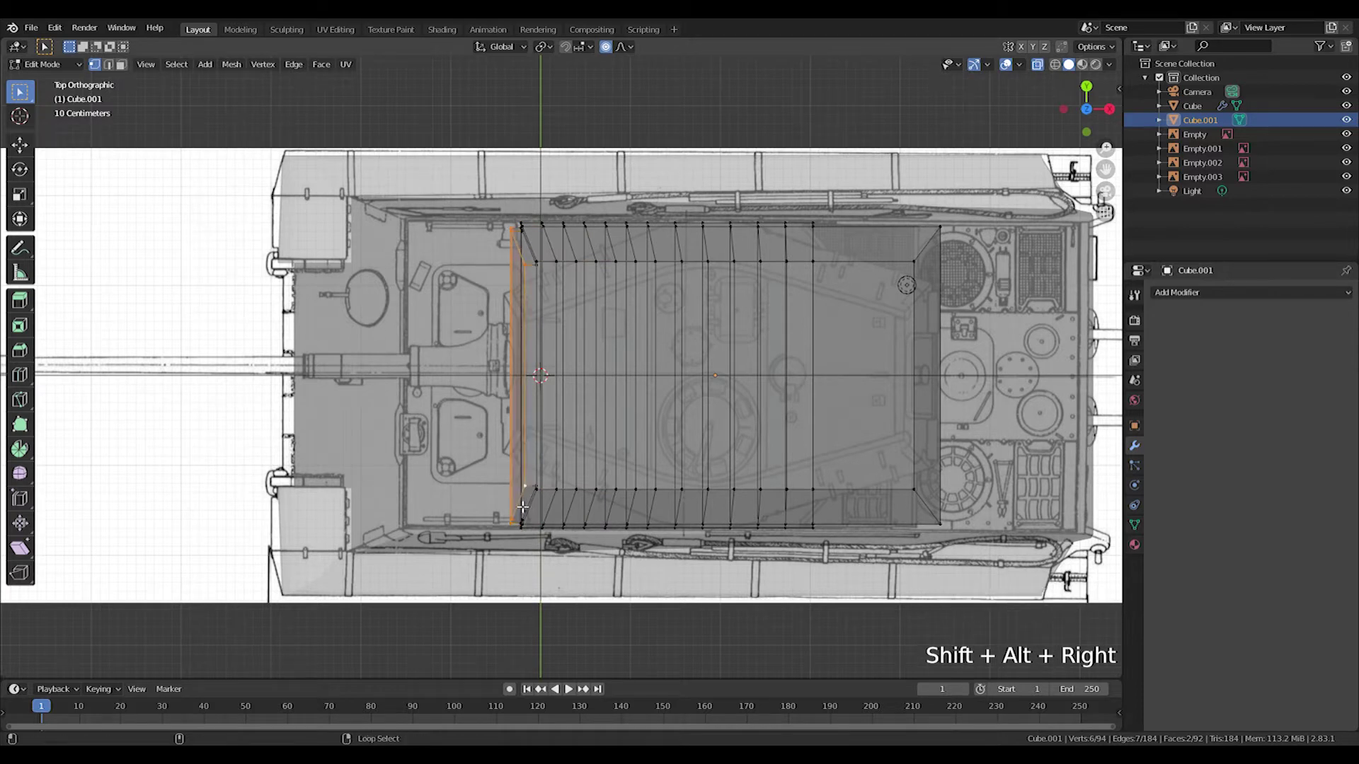
- Scale the turret's front edge loop along Y to taper it, undoing one attempt
{"action": "key", "text": "s"}
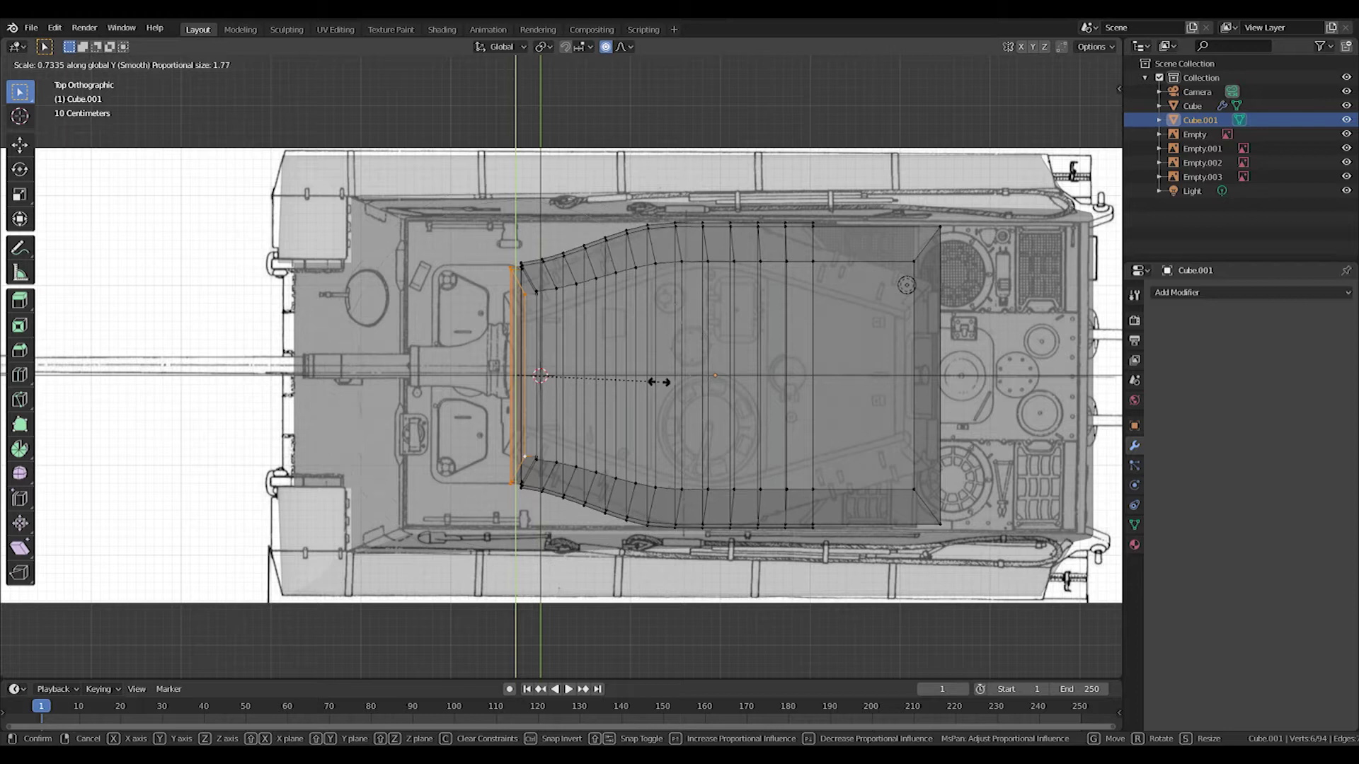
{"action": "key", "text": "s"}
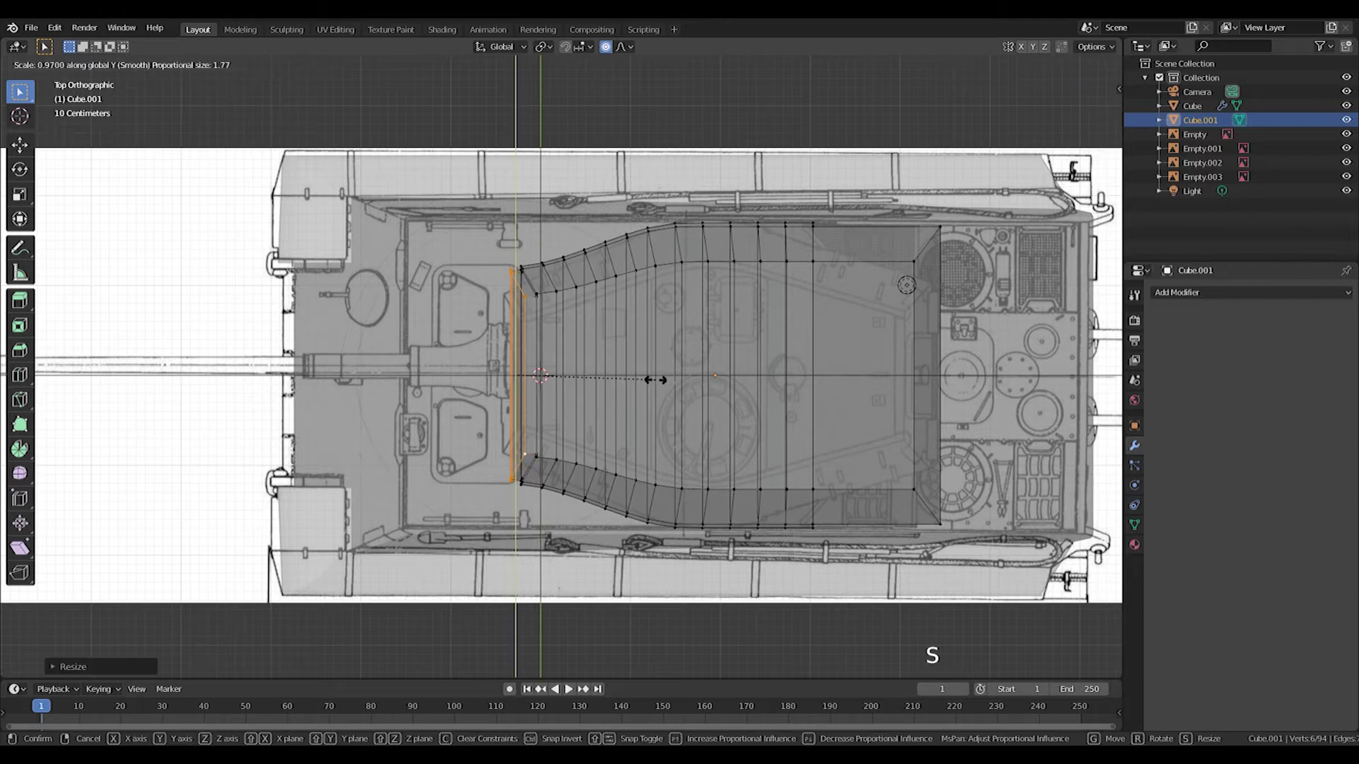
{"action": "key", "text": "s"}
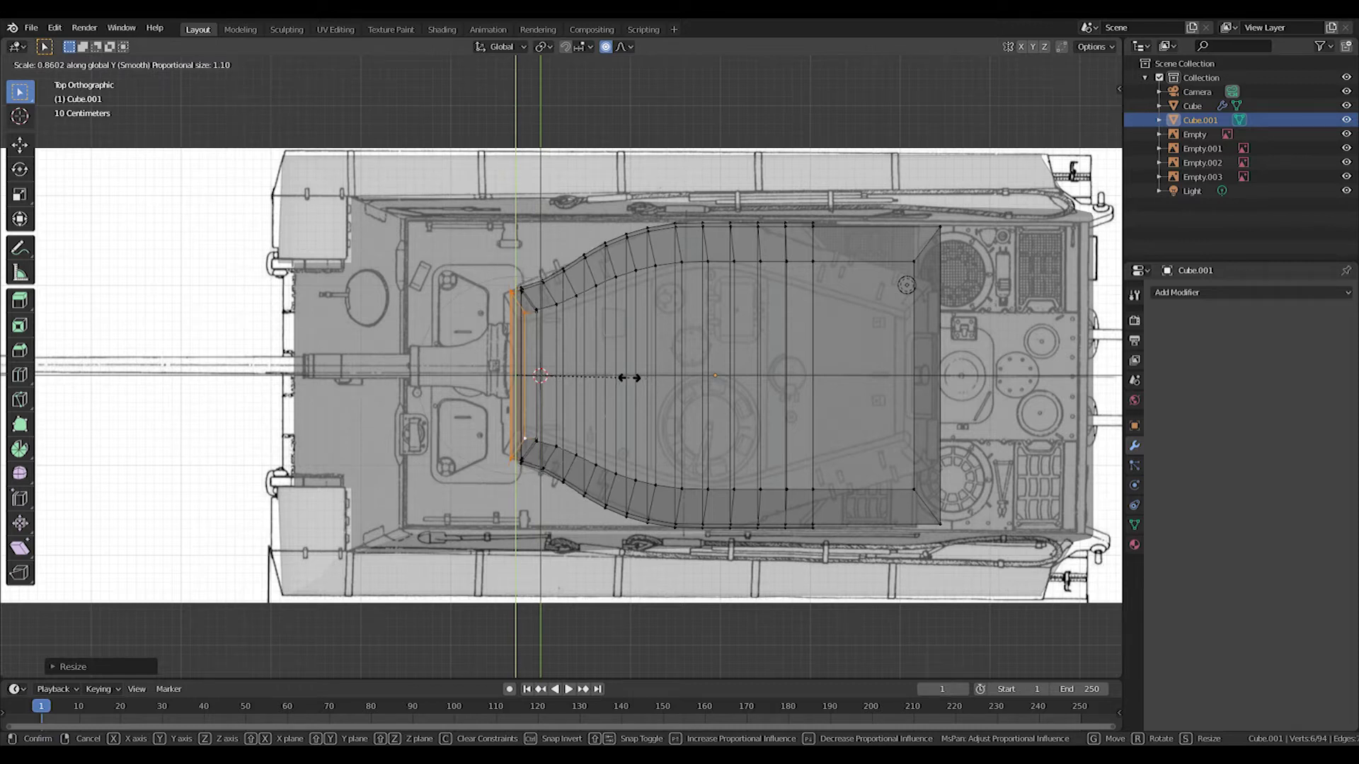
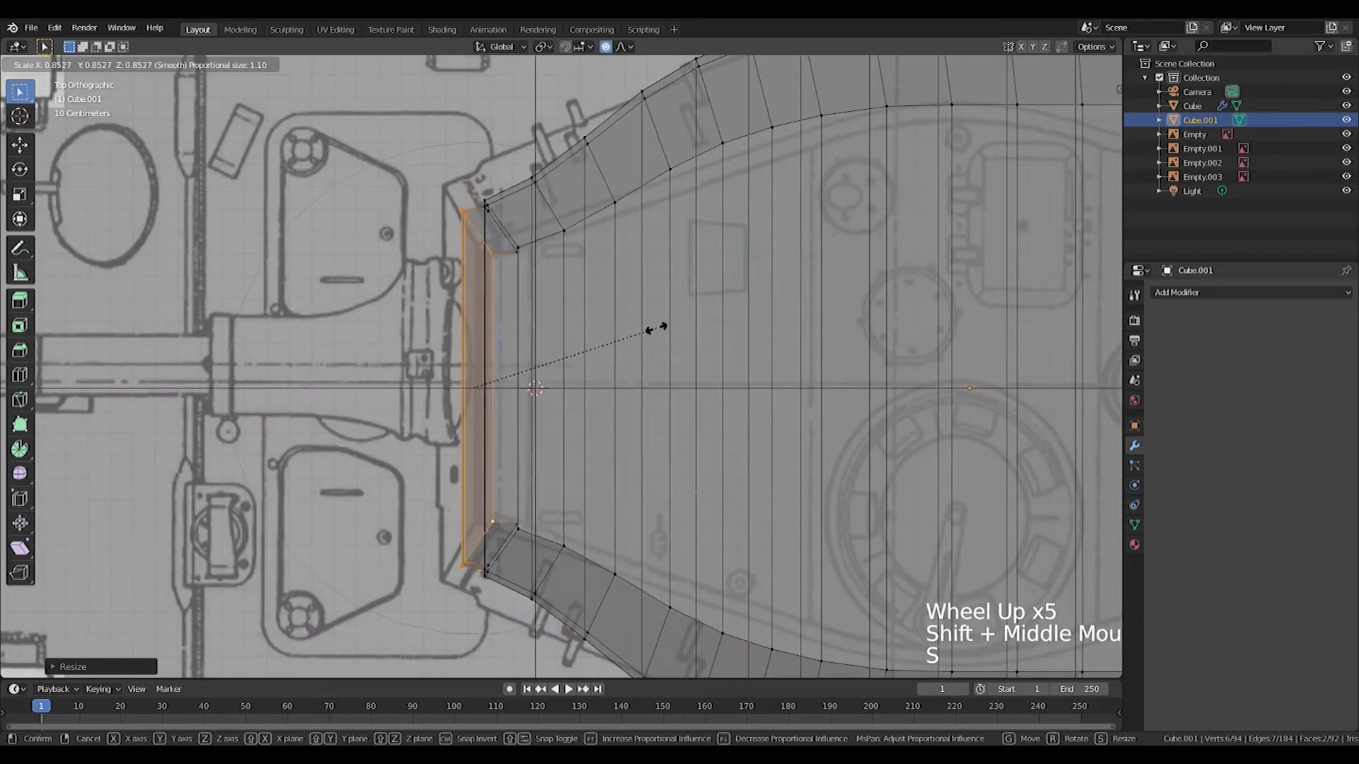
{"action": "key", "text": "ctrl+z"}
{"action": "key", "text": "s"}
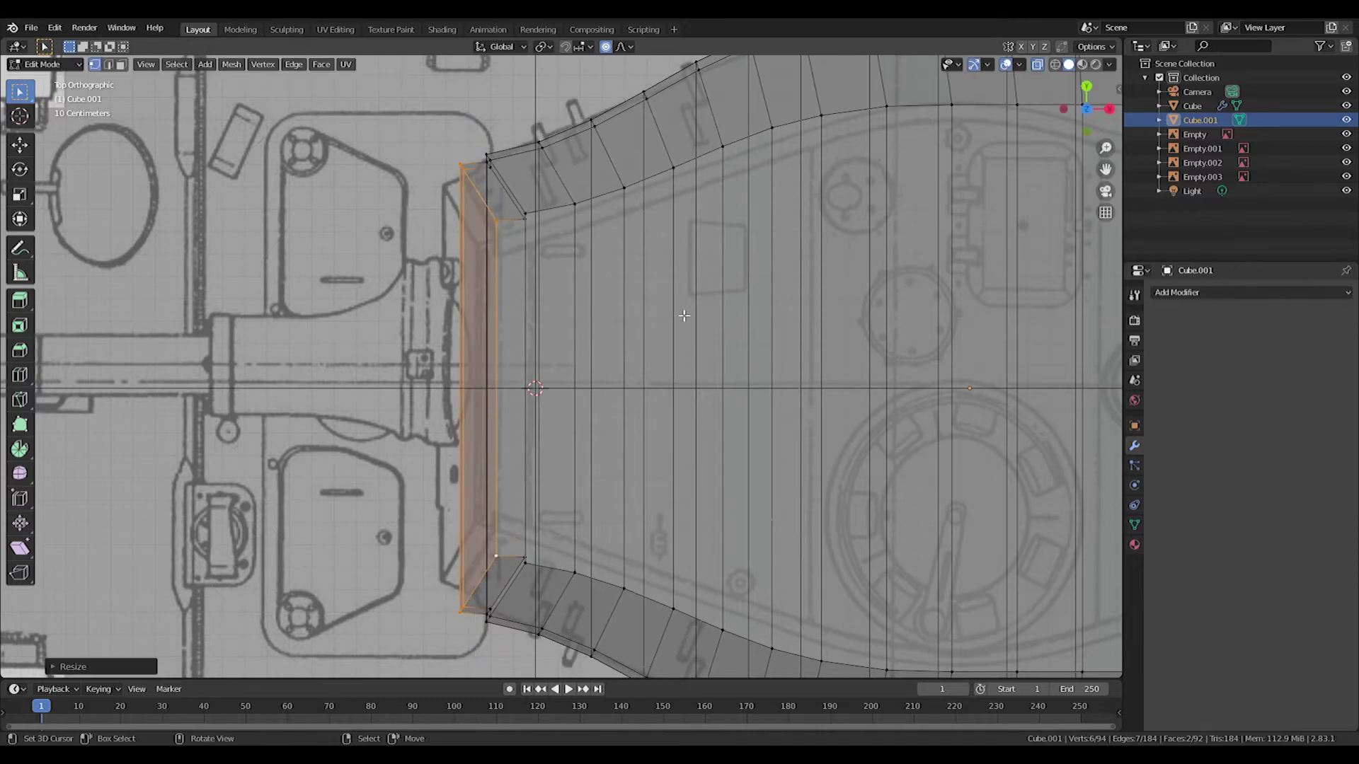
{"action": "key", "text": "s"}
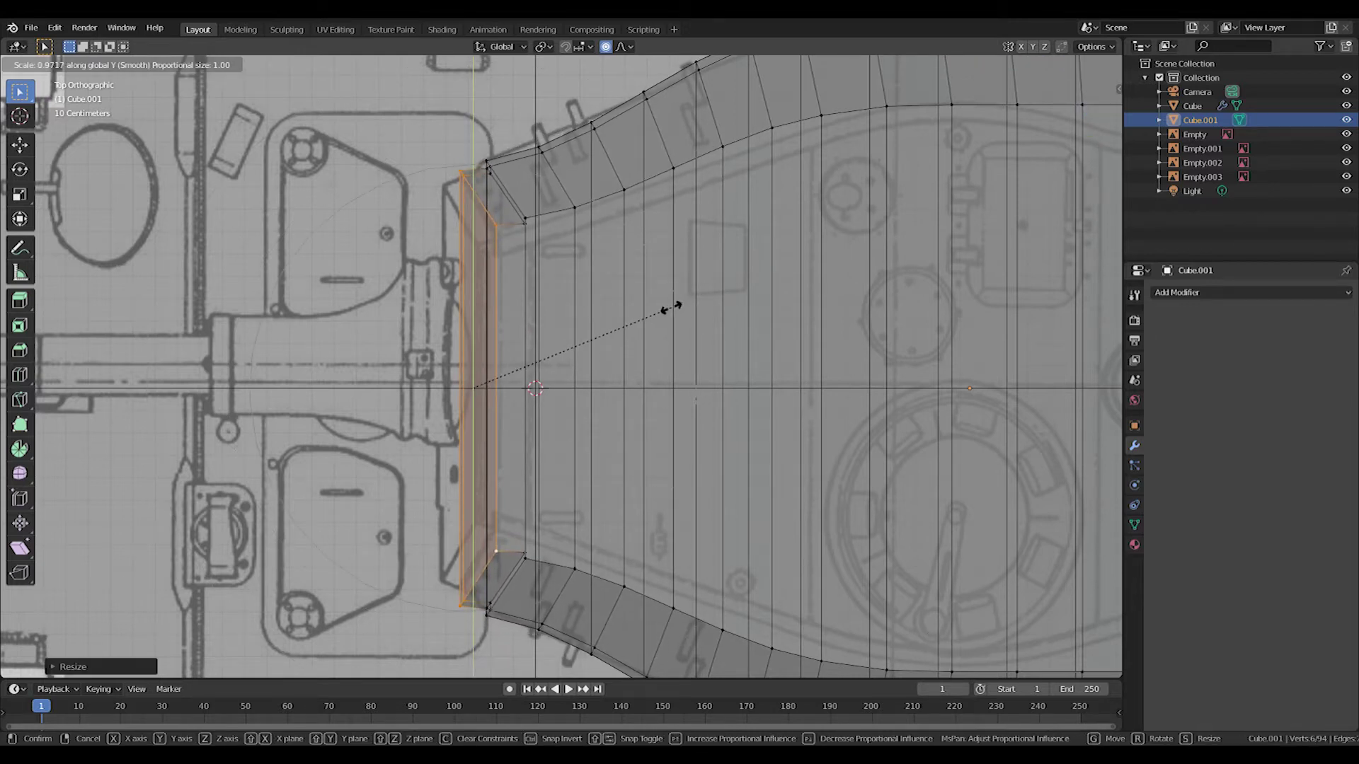
{"action": "scroll", "scroll_direction": "down", "scroll_amount": 3}
{"action": "key", "text": "Tab"}
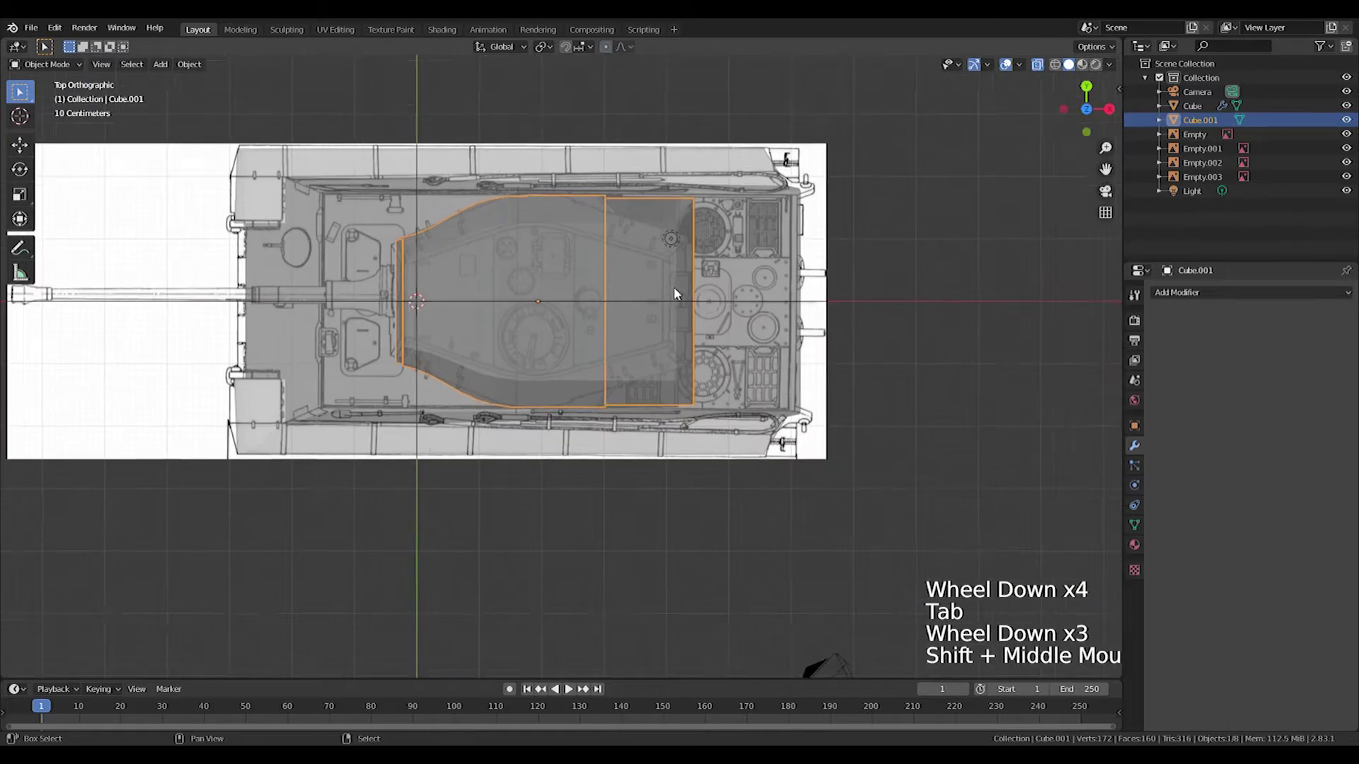
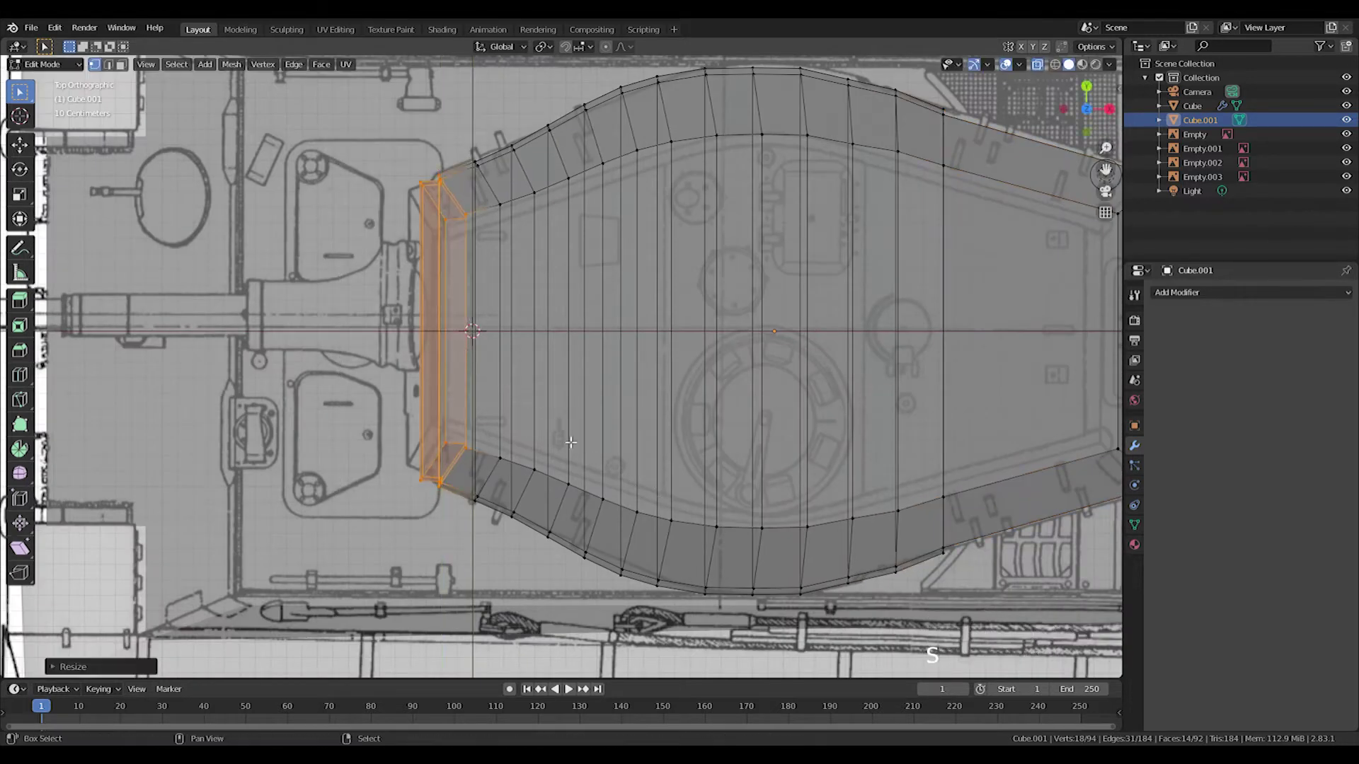
- Select the turret's front loop and scale it narrower along Y again
{"action": "right_click", "coordinate": [439, 205]}
{"action": "key", "text": "shift+alt+Right"}
{"action": "key", "text": "a"}
{"action": "key", "text": "a"}
{"action": "key", "text": "shift+alt+Right"}
{"action": "key", "text": "s"}
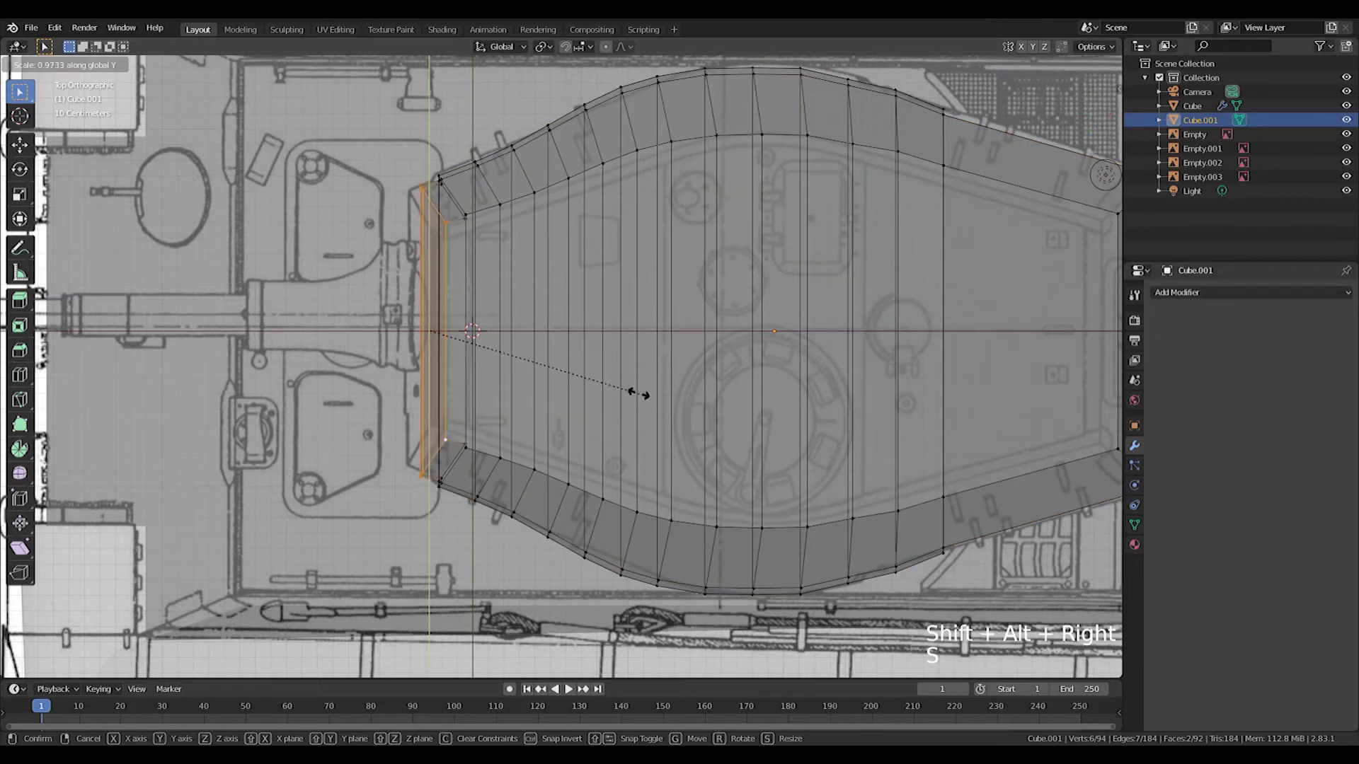
{"action": "key", "text": "Tab"}
- Check the turret in front view and save the file with Ctrl+S
{"action": "scroll", "scroll_direction": "down", "scroll_amount": 3}
{"action": "middle_click", "coordinate": [731, 533]}
{"action": "key", "text": "KP_1"}
{"action": "key", "text": "ctrl+s"}
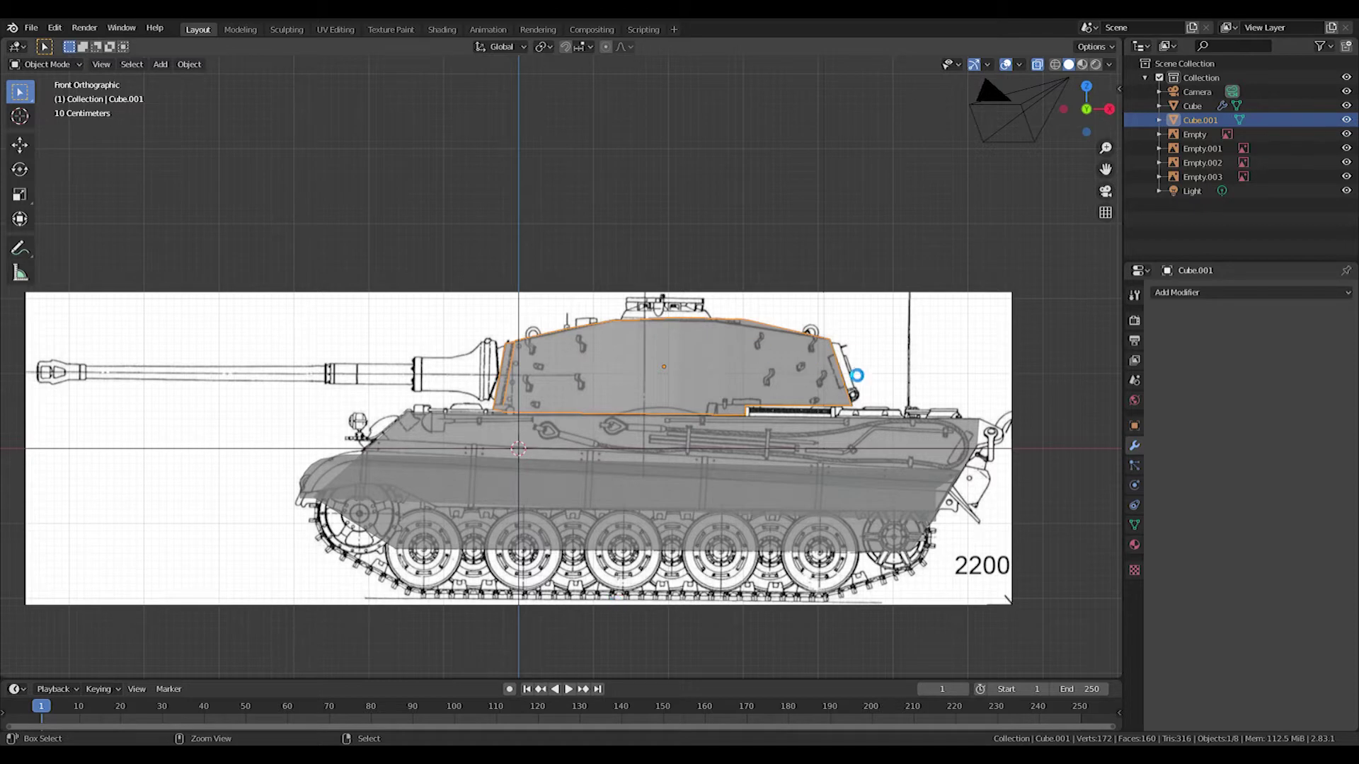
{"action": "scroll", "scroll_direction": "up", "scroll_amount": 3}
{"action": "middle_click", "coordinate": [709, 283]}
{"action": "middle_click", "coordinate": [661, 368]}
- Add a cylinder and shrink it to cupola size in front view
{"action": "key", "text": "shift+a"}
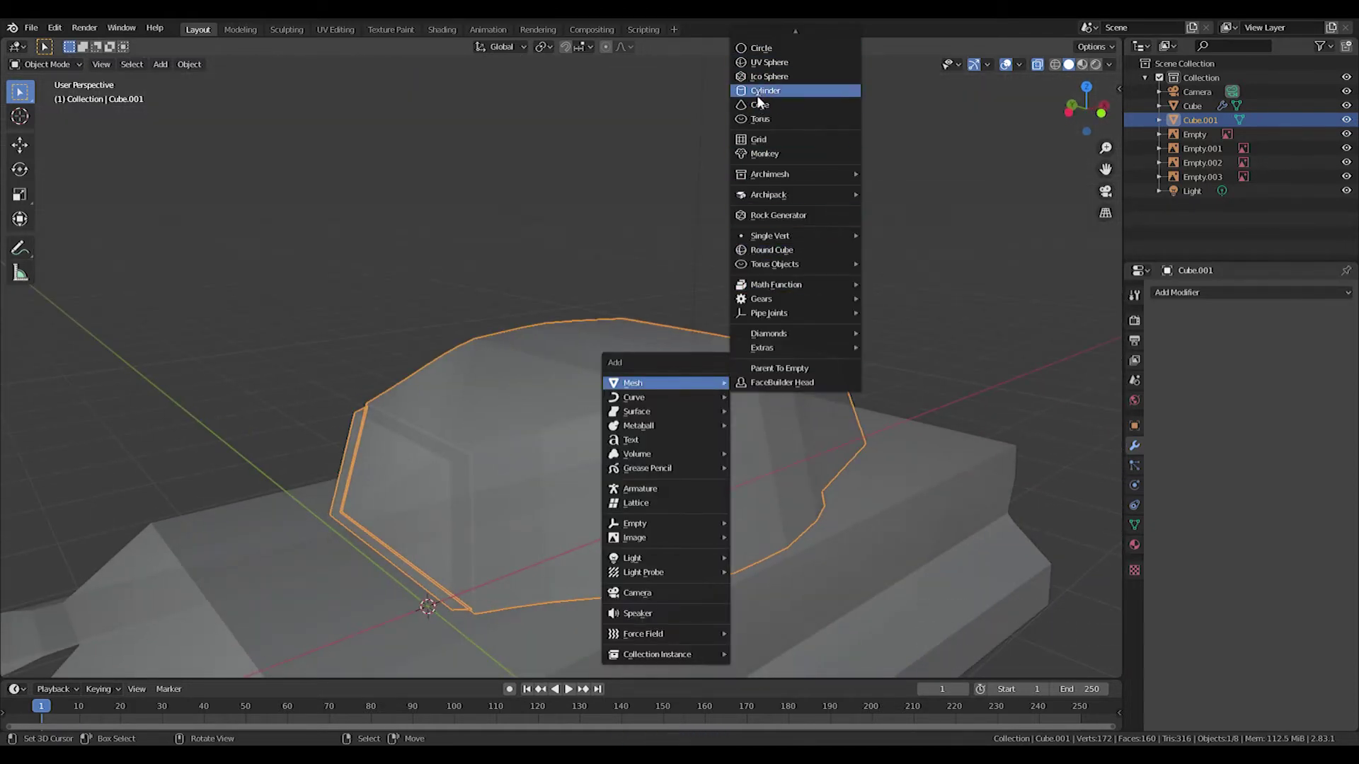
{"action": "key", "text": "KP_3"}
{"action": "key", "text": "KP_1"}
{"action": "key", "text": "g"}
{"action": "key", "text": "s"}
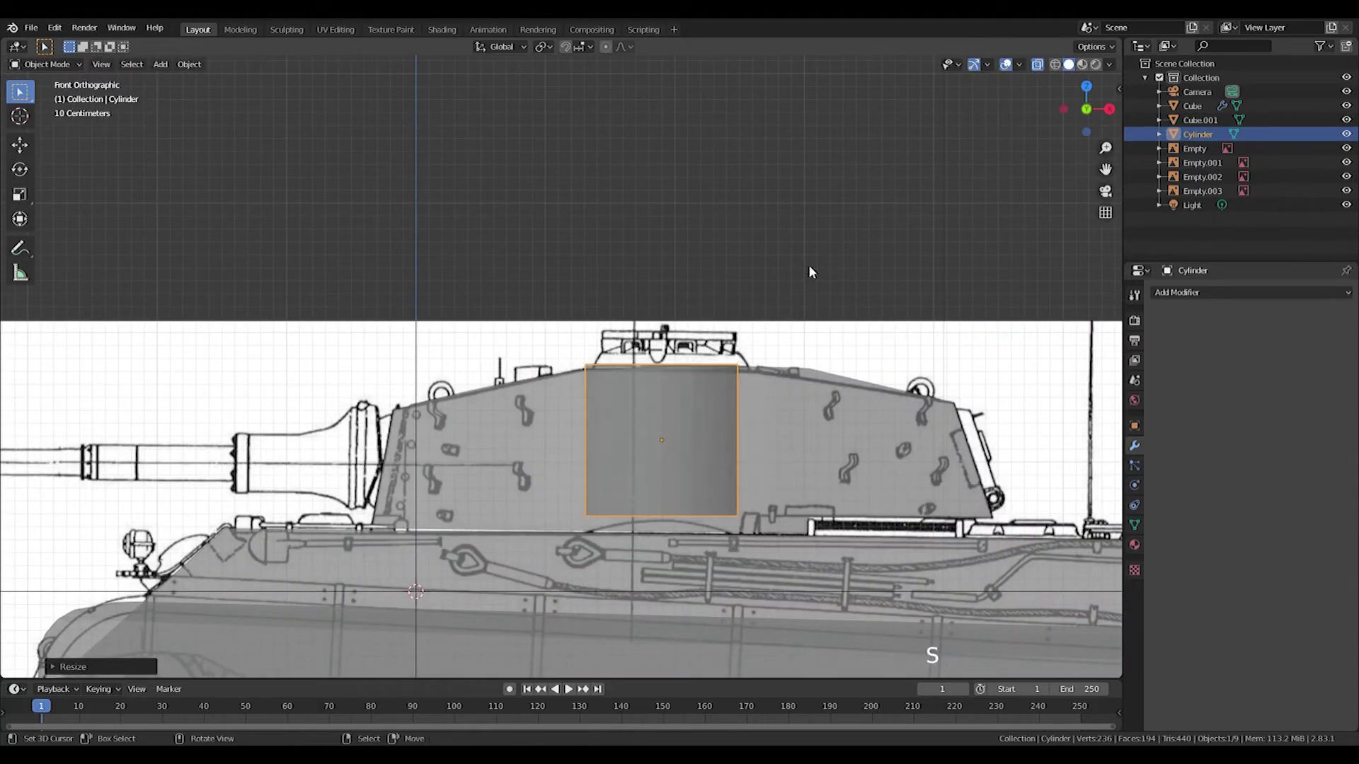
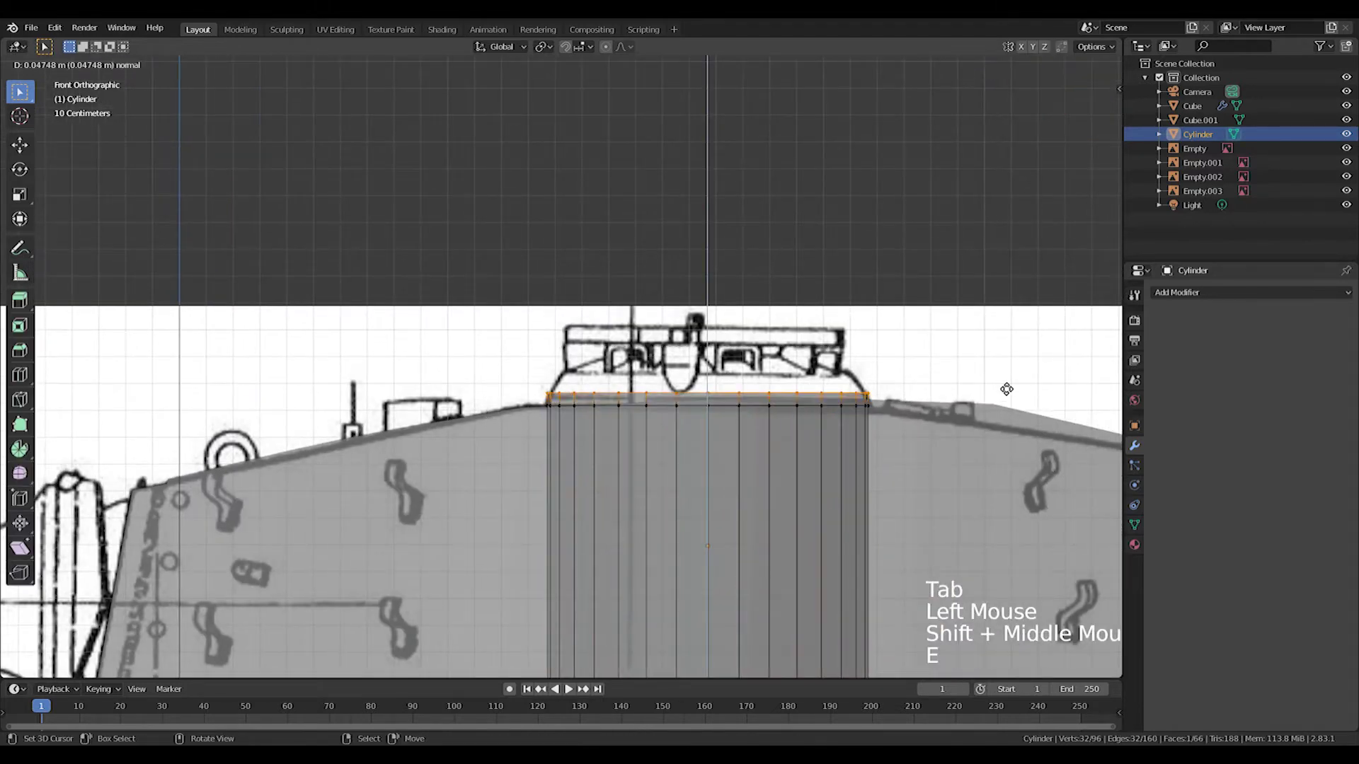
- Extrude and scale in the cylinder's top rings to round off the cupola
{"action": "key", "text": "s"}
{"action": "key", "text": "e"}
{"action": "key", "text": "e"}
{"action": "key", "text": "s"}
{"action": "key", "text": "e"}
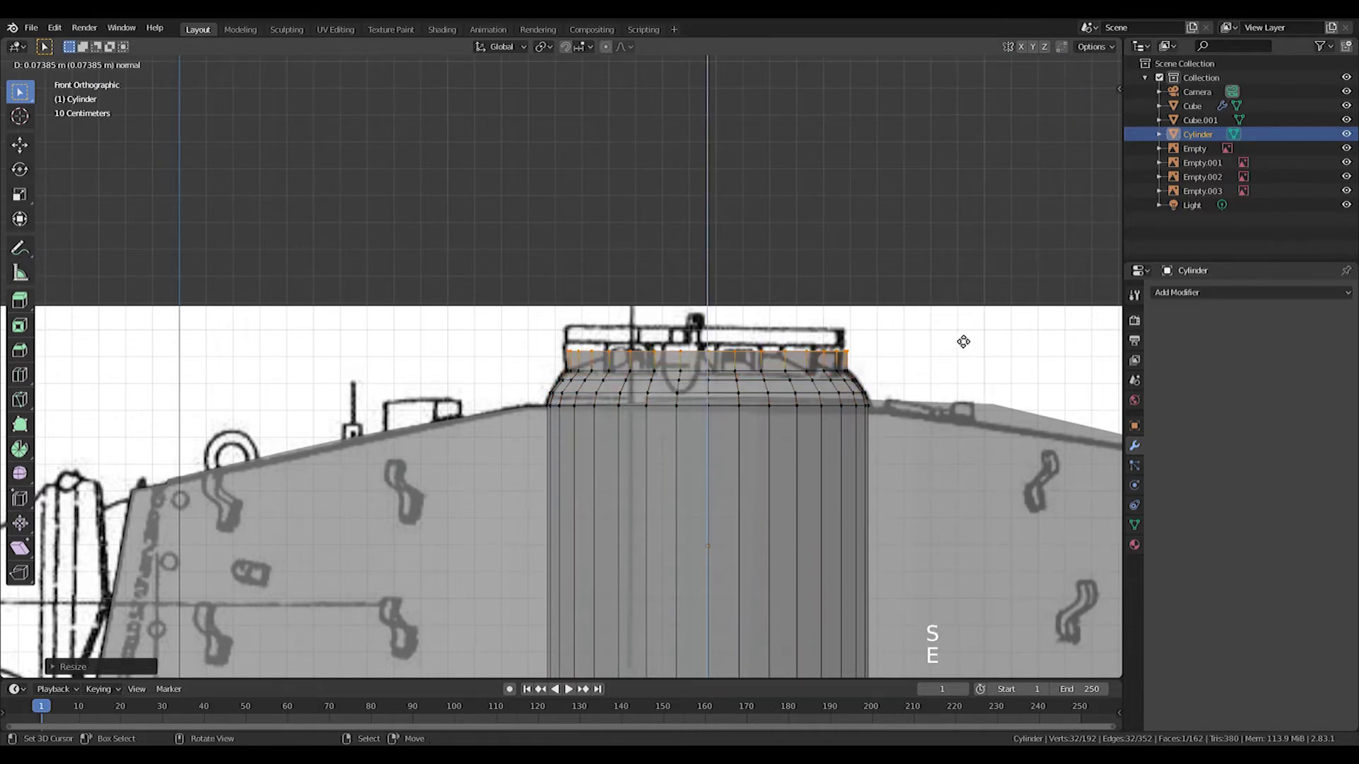
{"action": "key", "text": "s"}
{"action": "key", "text": "ctrl+r"}
{"action": "key", "text": "s"}
{"action": "scroll", "scroll_direction": "down", "scroll_amount": 3}
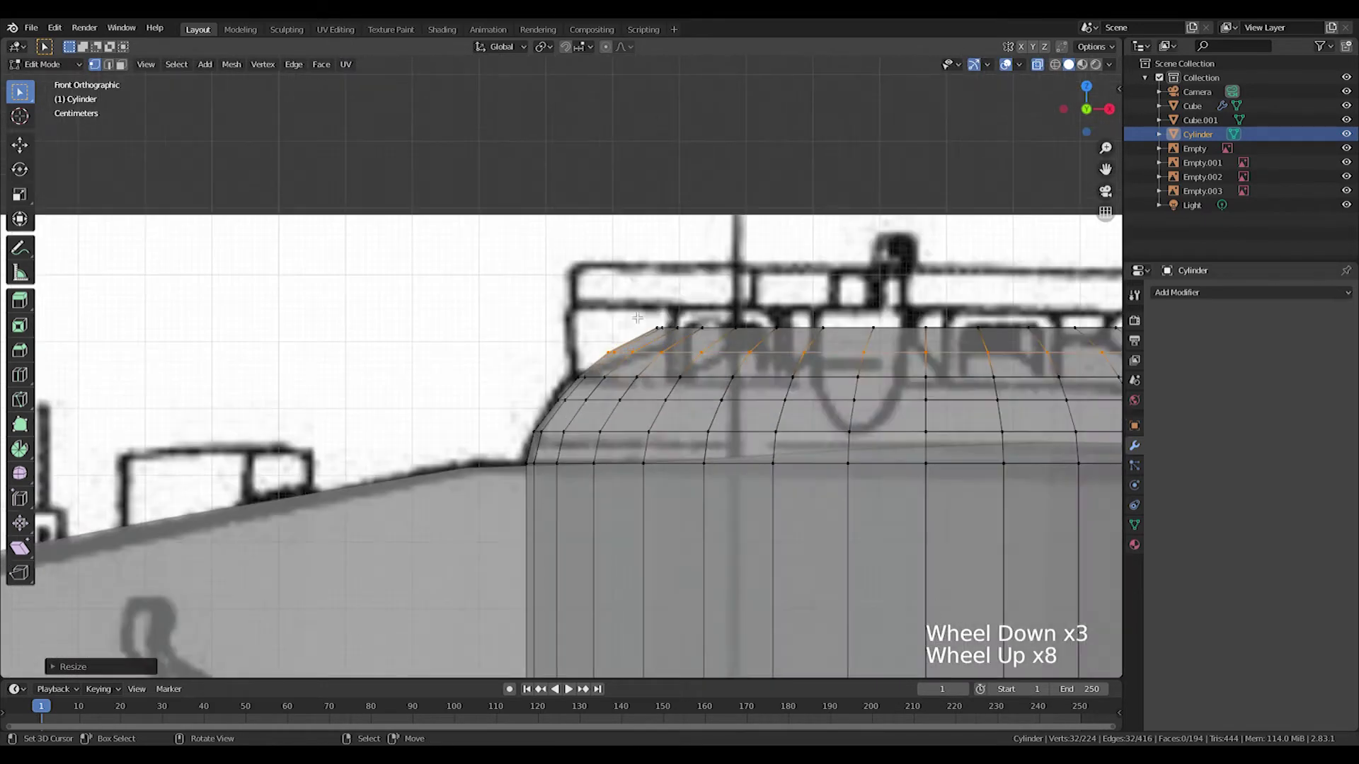
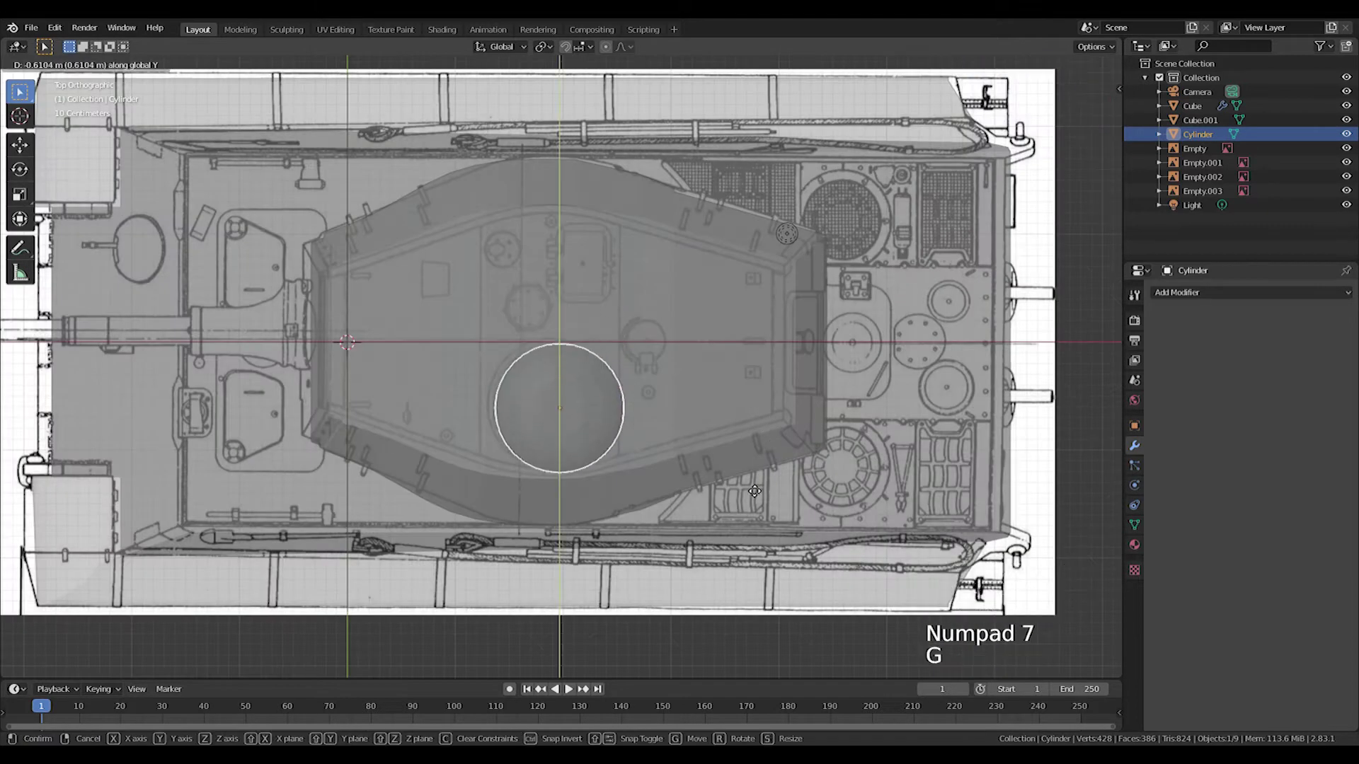
- Inspect the cupola on the turret roof and start adding another mesh primitive
{"action": "scroll", "scroll_direction": "up", "scroll_amount": 3}
{"action": "middle_click", "coordinate": [673, 403]}
{"action": "scroll", "scroll_direction": "down", "scroll_amount": 3}
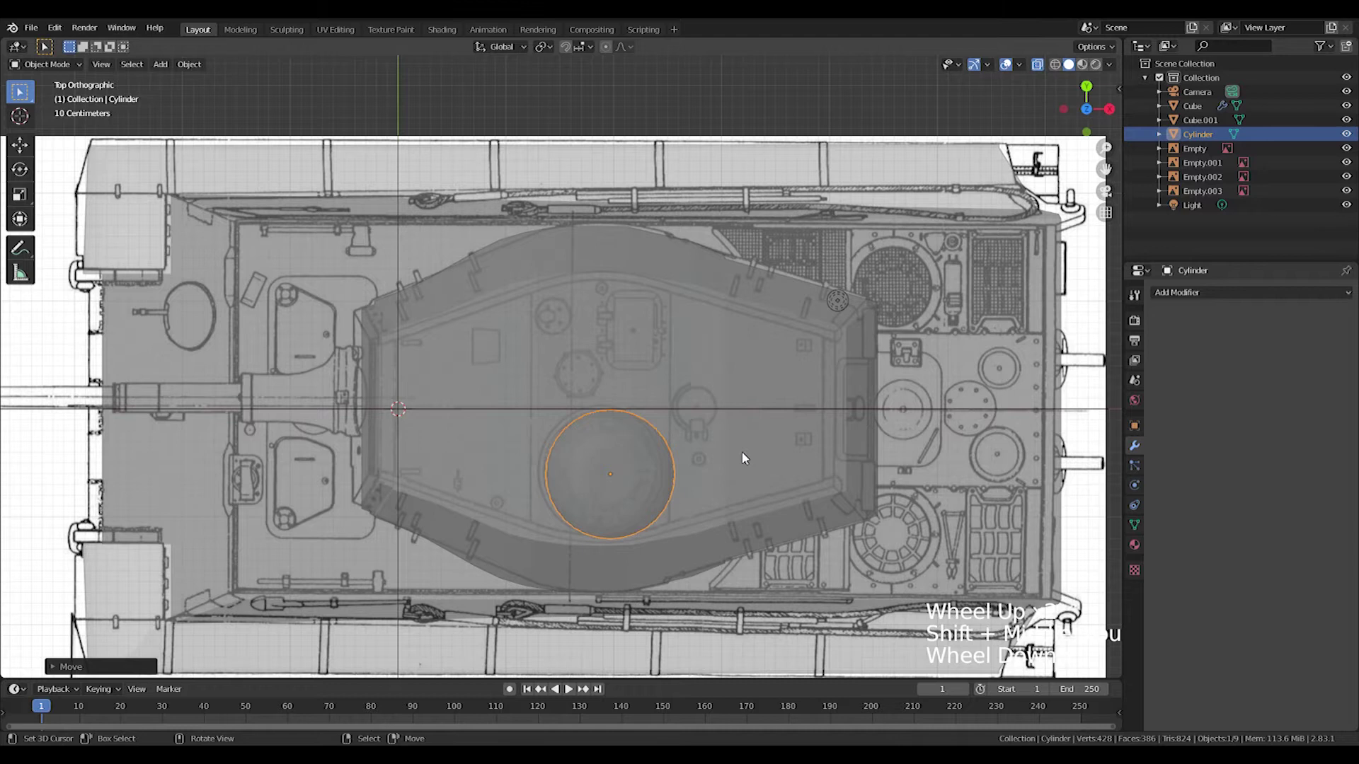
{"action": "middle_click", "coordinate": [899, 425]}
{"action": "scroll", "scroll_direction": "down", "scroll_amount": 3}
{"action": "middle_click", "coordinate": [724, 463]}
{"action": "scroll", "scroll_direction": "down", "scroll_amount": 3}
{"action": "middle_click", "coordinate": [834, 503]}
{"action": "scroll", "scroll_direction": "up", "scroll_amount": 3}
{"action": "middle_click", "coordinate": [568, 564]}
{"action": "key", "text": "shift+a"}
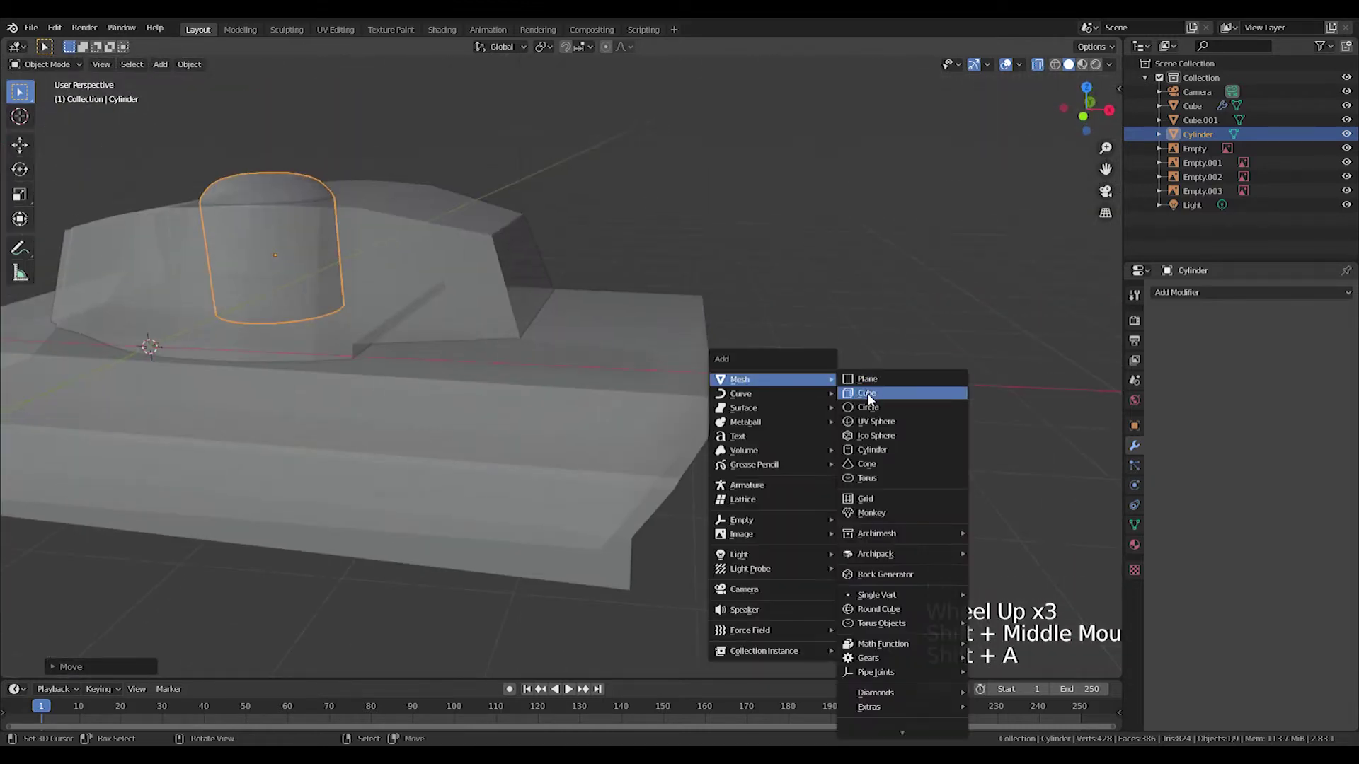
- Add a cube from Top view and move it beside the hull over the blueprint
{"action": "scroll", "scroll_direction": "down", "scroll_amount": 3}
{"action": "key", "text": "KP_7"}
{"action": "key", "text": "g"}
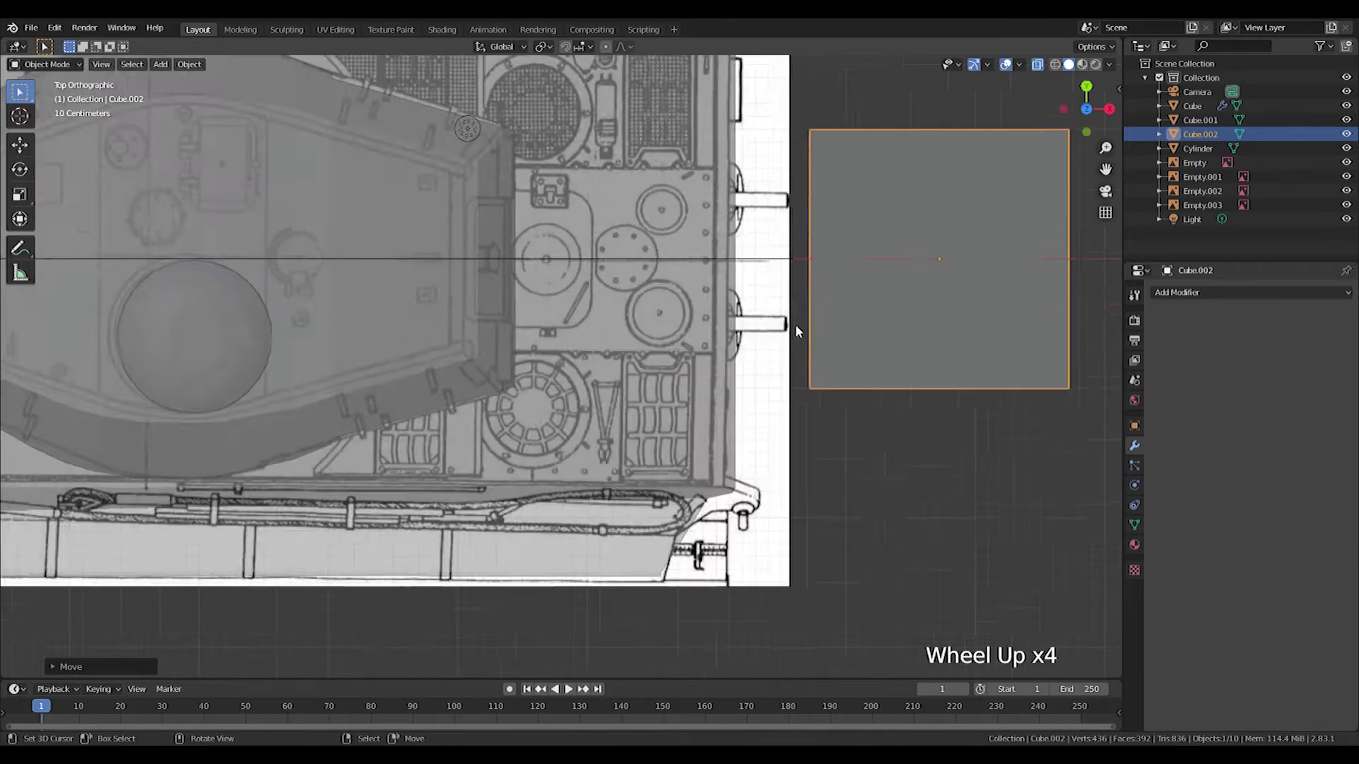
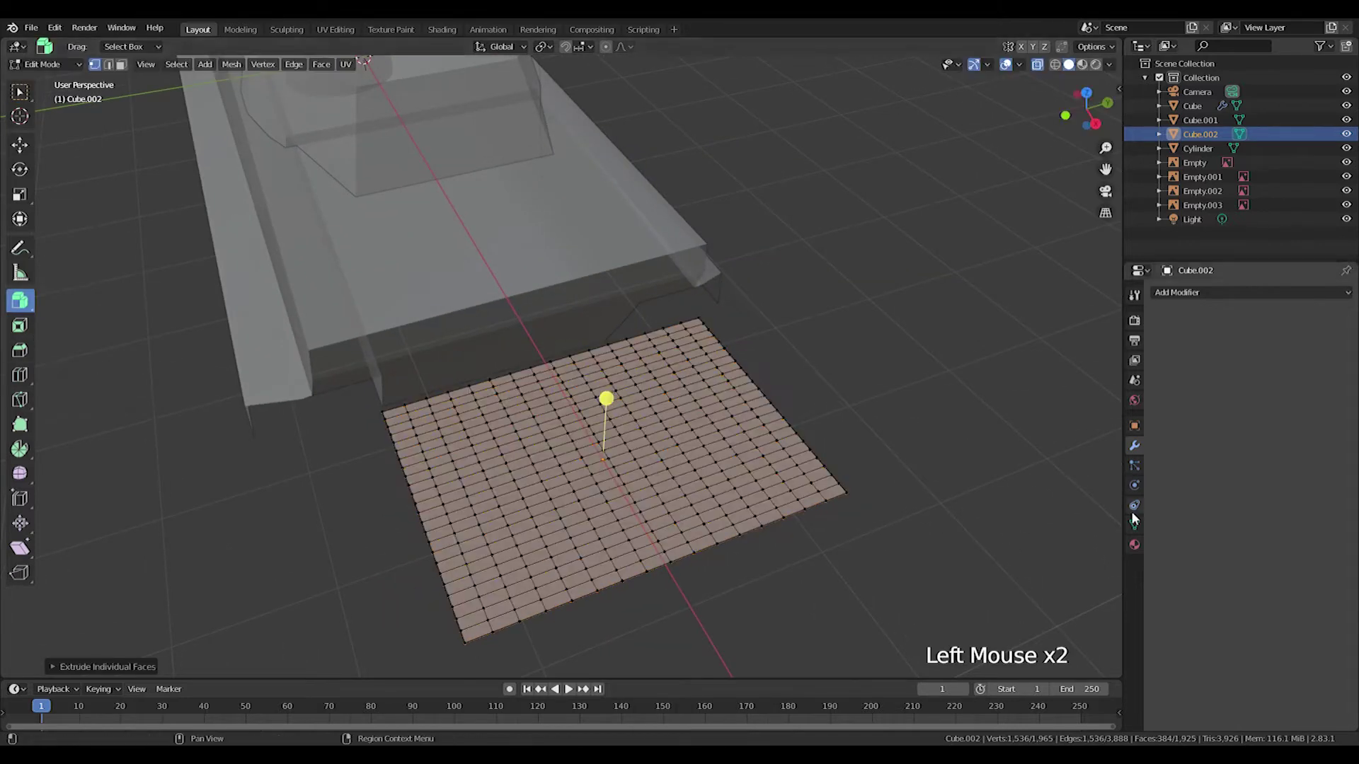
- With Individual Origins pivot, shrink each grid face and stretch it along Y into rectangular cells
{"action": "middle_click", "coordinate": [587, 502]}
{"action": "left_click", "coordinate": [553, 54]}
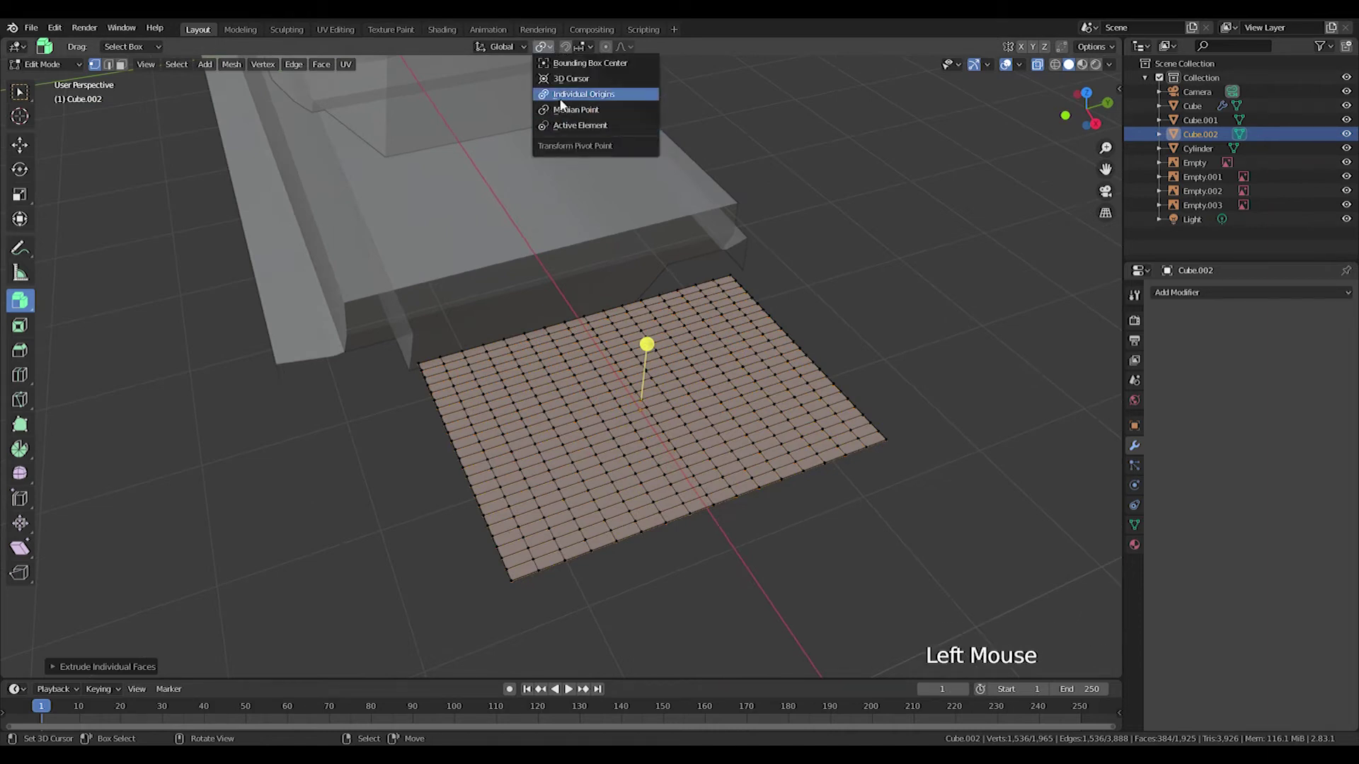
{"action": "scroll", "scroll_direction": "up", "scroll_amount": 3}
{"action": "key", "text": "s"}
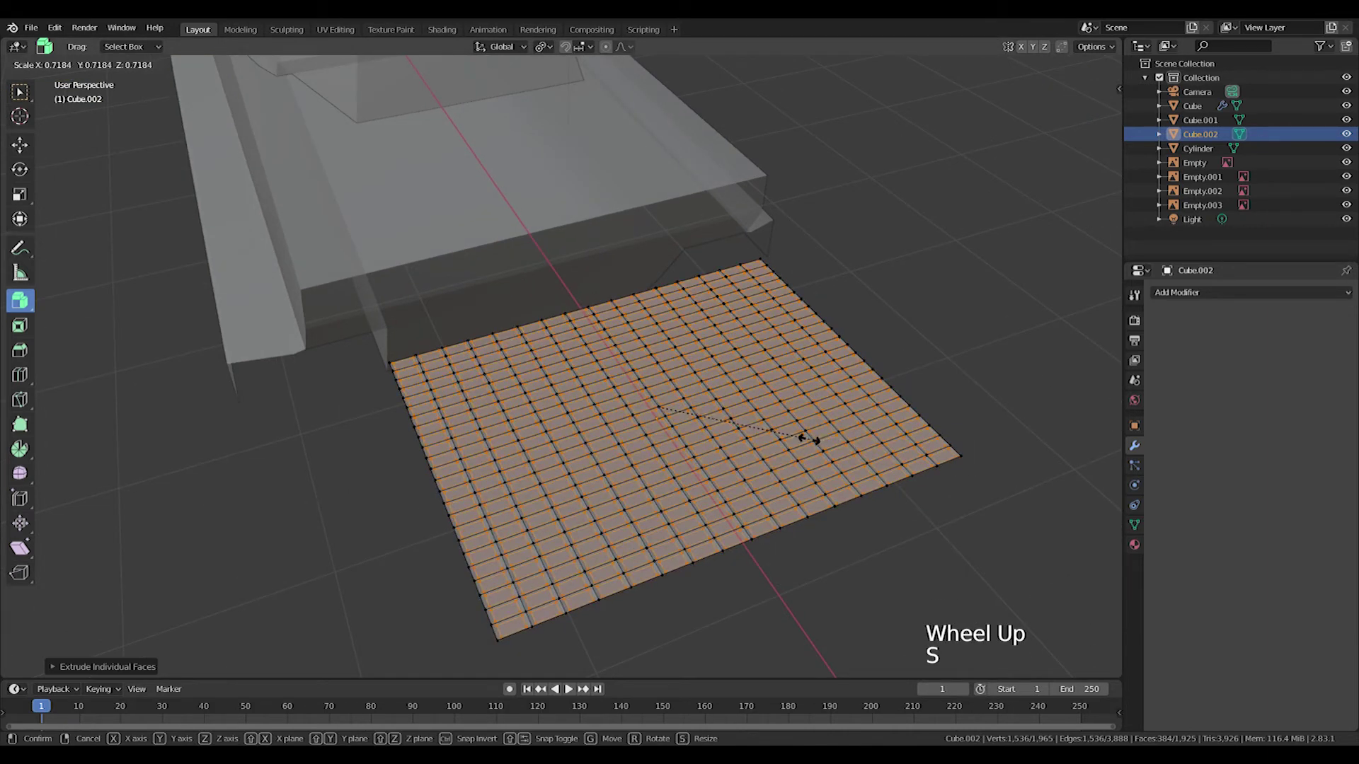
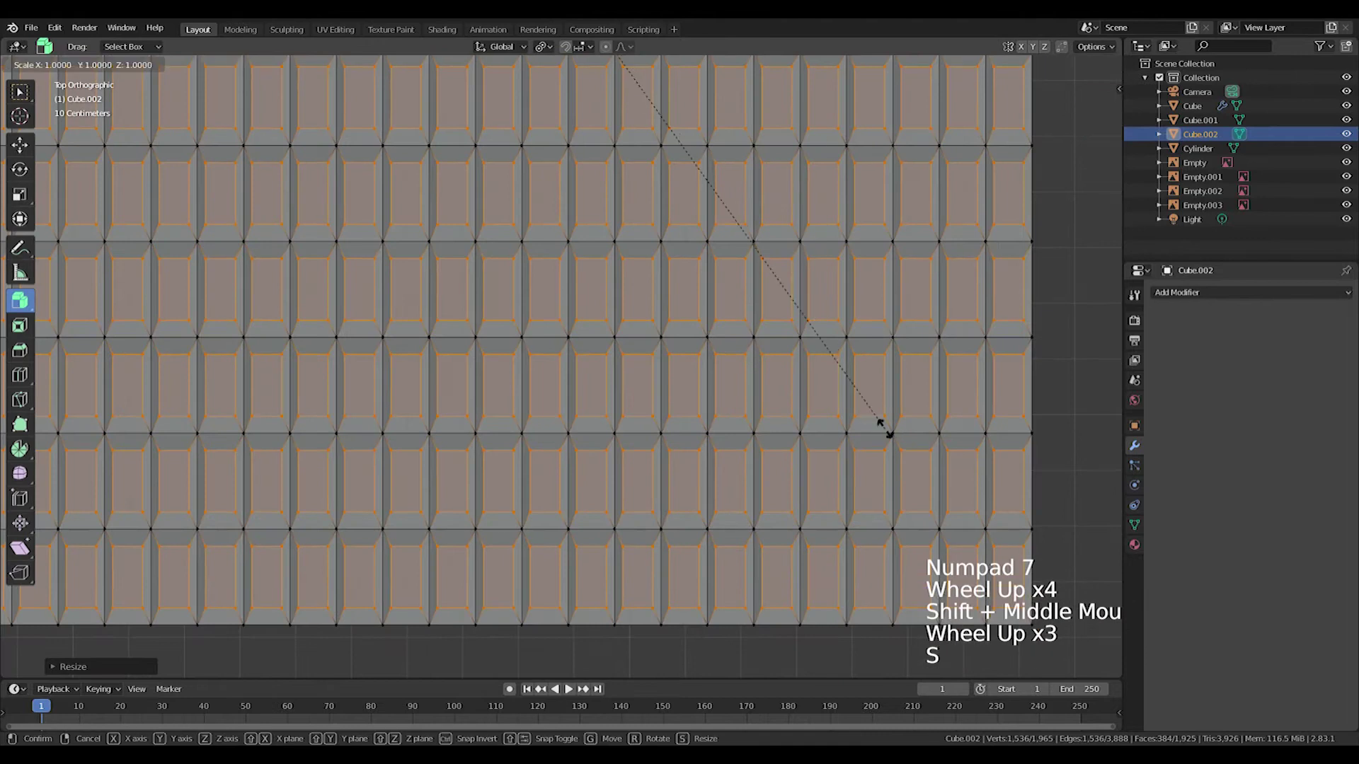
{"action": "key", "text": "s"}
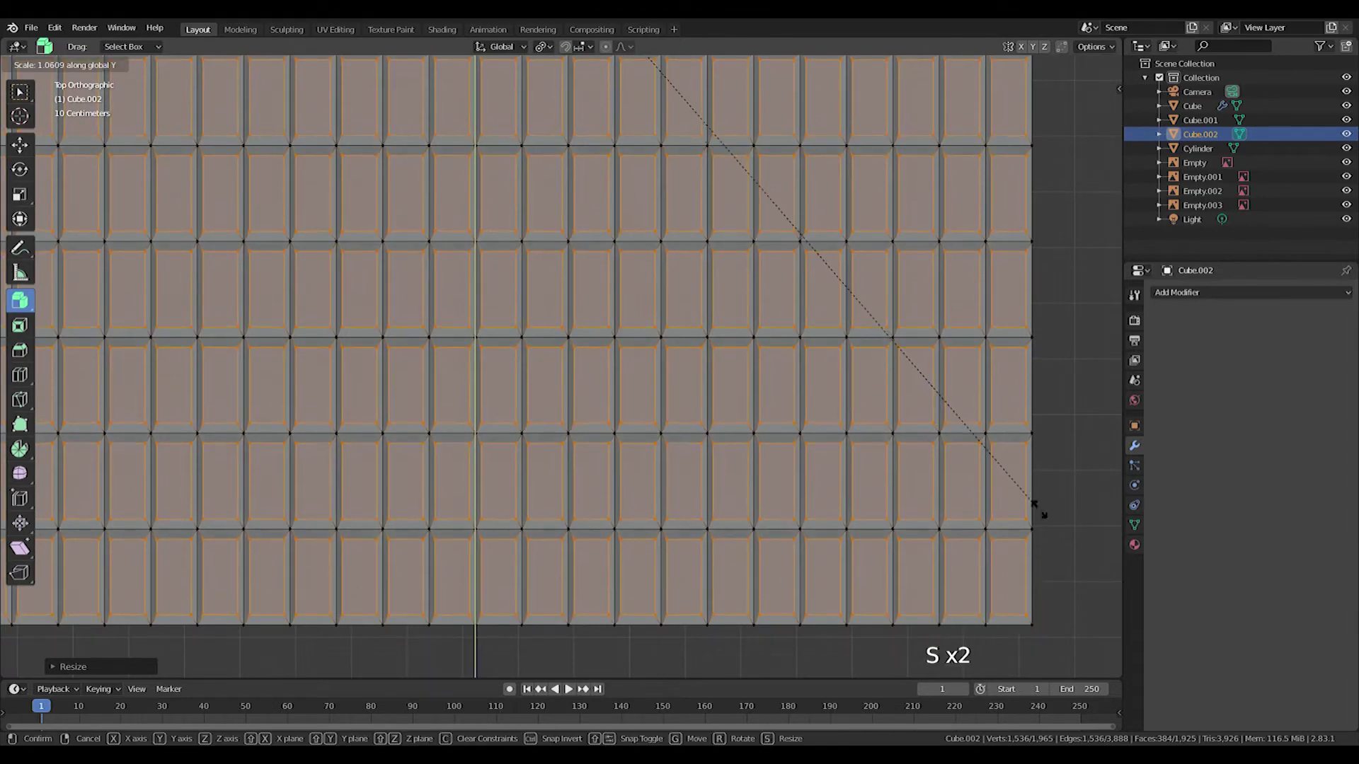
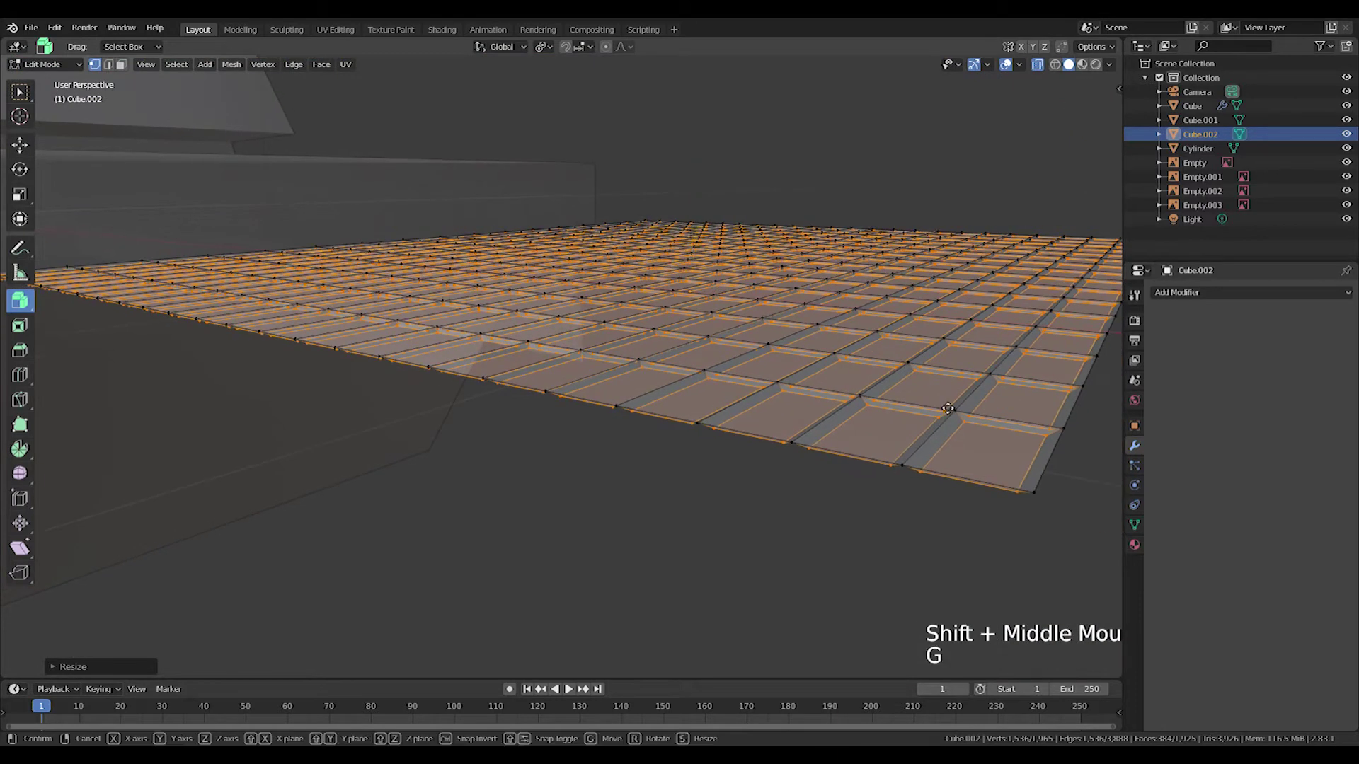
- Push the cells down into the block to form the grille and return to Object Mode
{"action": "key", "text": "KP_1"}
{"action": "scroll", "scroll_direction": "up", "scroll_amount": 3}
{"action": "middle_click", "coordinate": [921, 317]}
{"action": "key", "text": "g"}
{"action": "key", "text": "e"}
{"action": "scroll", "scroll_direction": "down", "scroll_amount": 3}
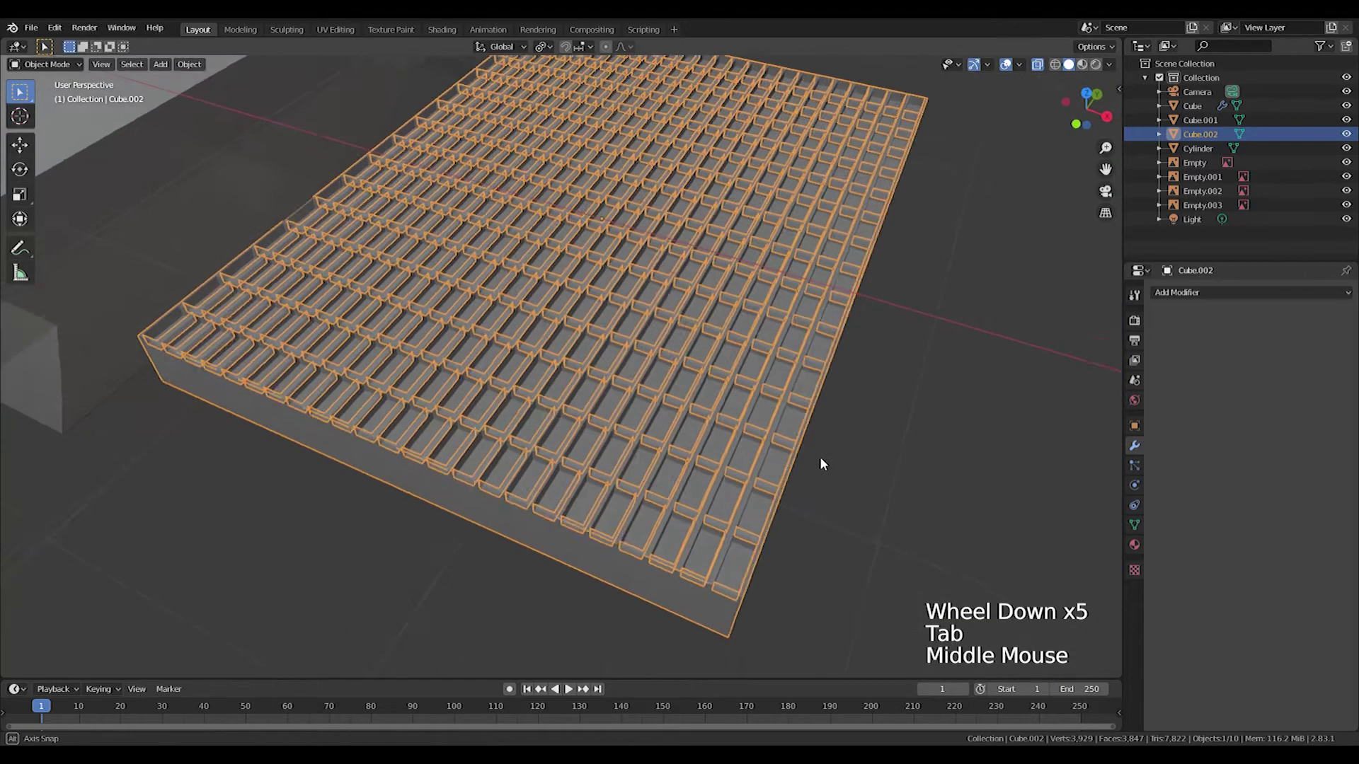
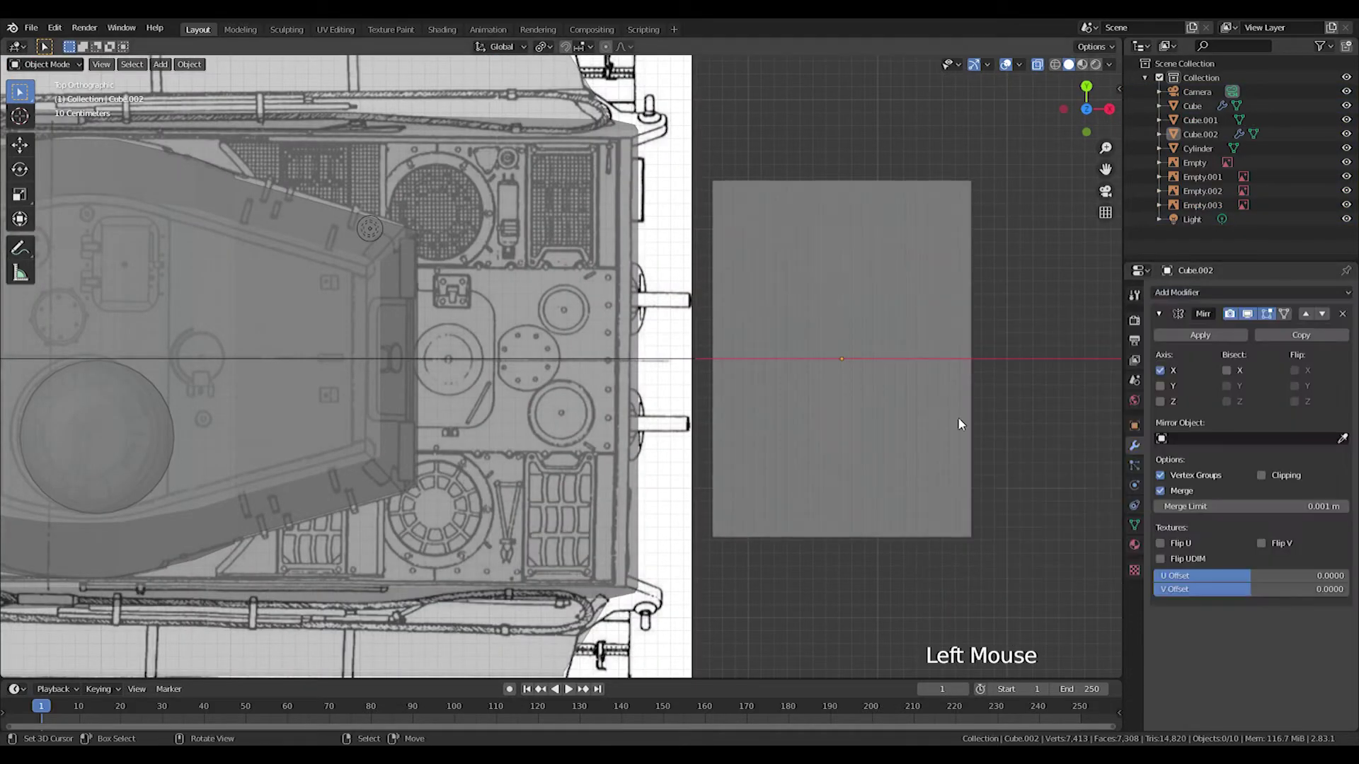
- Shrink the mirrored grille and adjust its Mirror settings to fit the engine deck
{"action": "key", "text": "g"}
{"action": "key", "text": "y"}
{"action": "key", "text": "x"}
{"action": "right_click", "coordinate": [911, 353]}
{"action": "key", "text": "g"}
{"action": "key", "text": "s"}
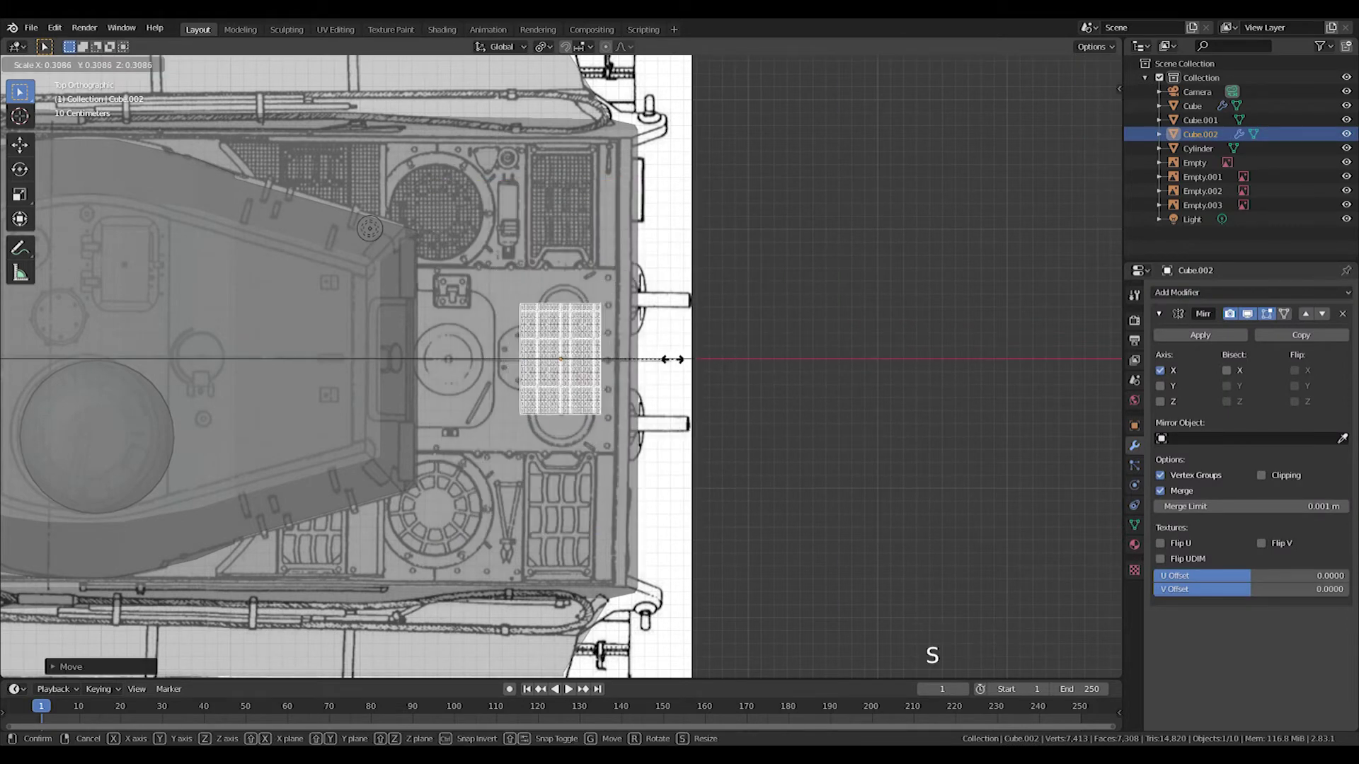
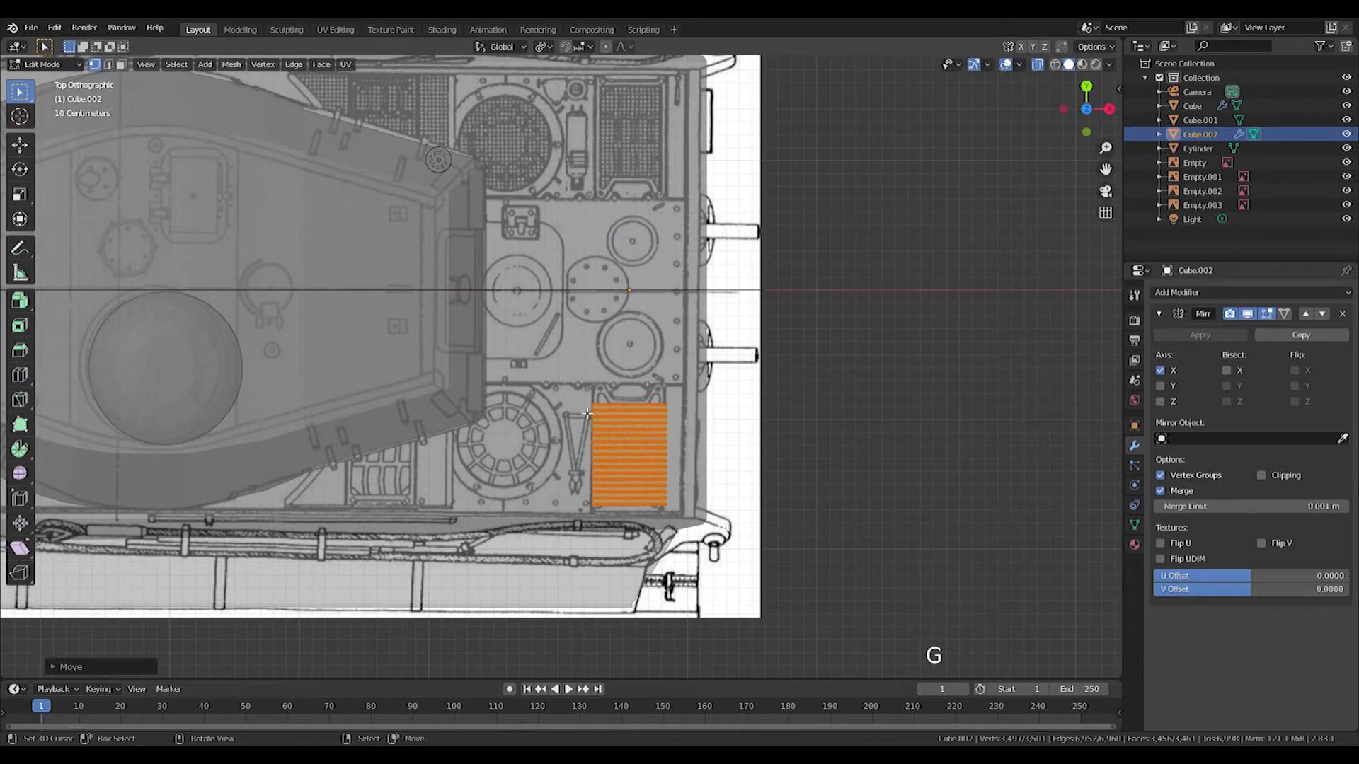
{"action": "left_click", "coordinate": [1168, 394]}
{"action": "left_click", "coordinate": [1164, 375]}
{"action": "key", "text": "s"}
{"action": "key", "text": "g"}
{"action": "scroll", "scroll_direction": "down", "scroll_amount": 3}
- Lift the grille pair along Z onto the hull's rear deck
{"action": "middle_click", "coordinate": [854, 419]}
{"action": "scroll", "scroll_direction": "up", "scroll_amount": 3}
{"action": "key", "text": "Tab"}
{"action": "scroll", "scroll_direction": "up", "scroll_amount": 3}
{"action": "key", "text": "g"}
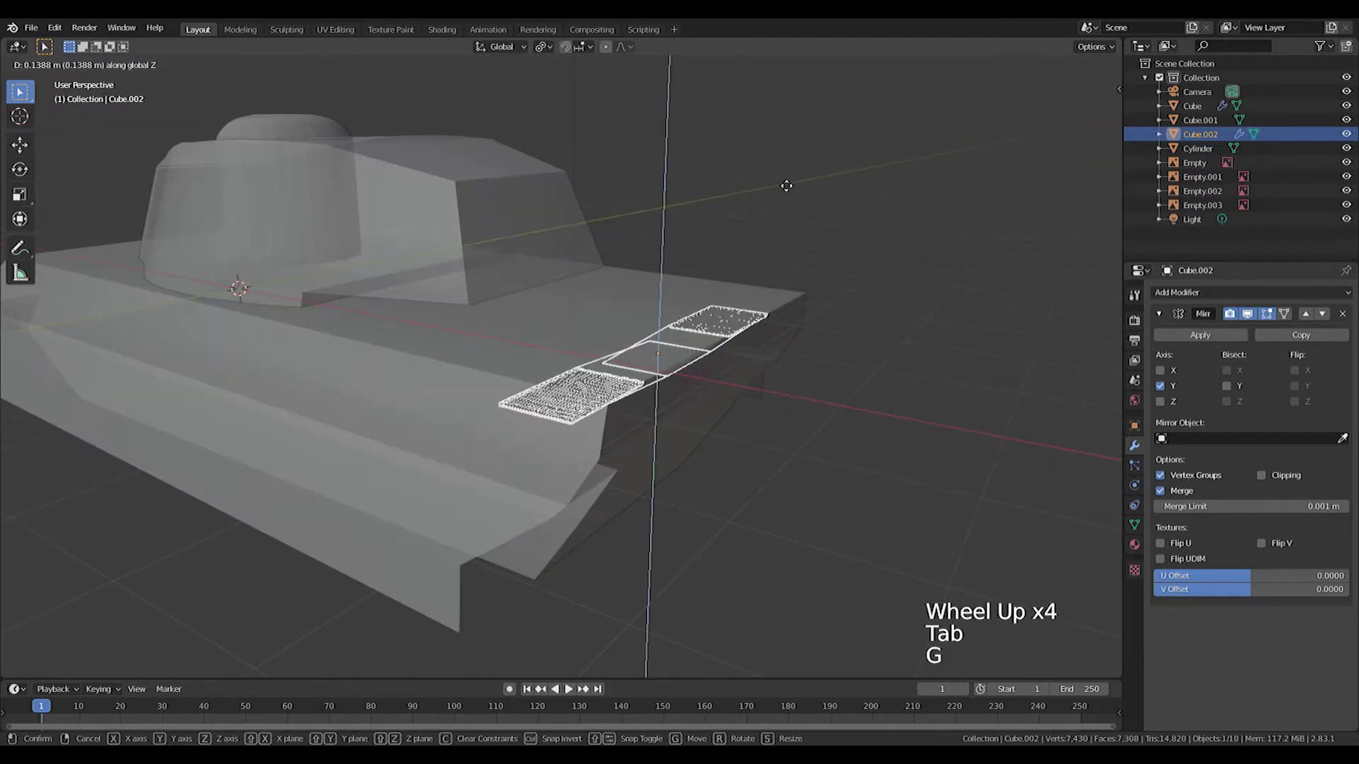
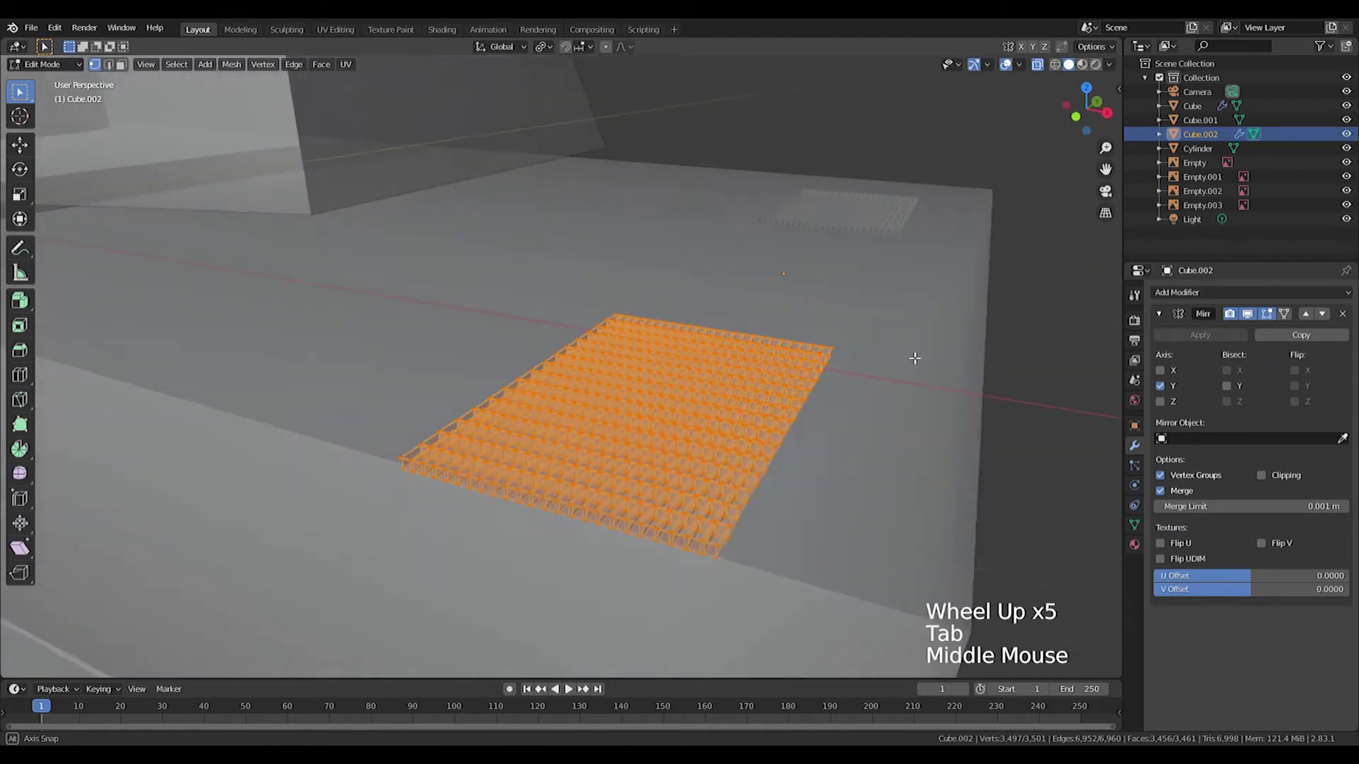
{"action": "key", "text": "Tab"}
{"action": "middle_click", "coordinate": [963, 380]}
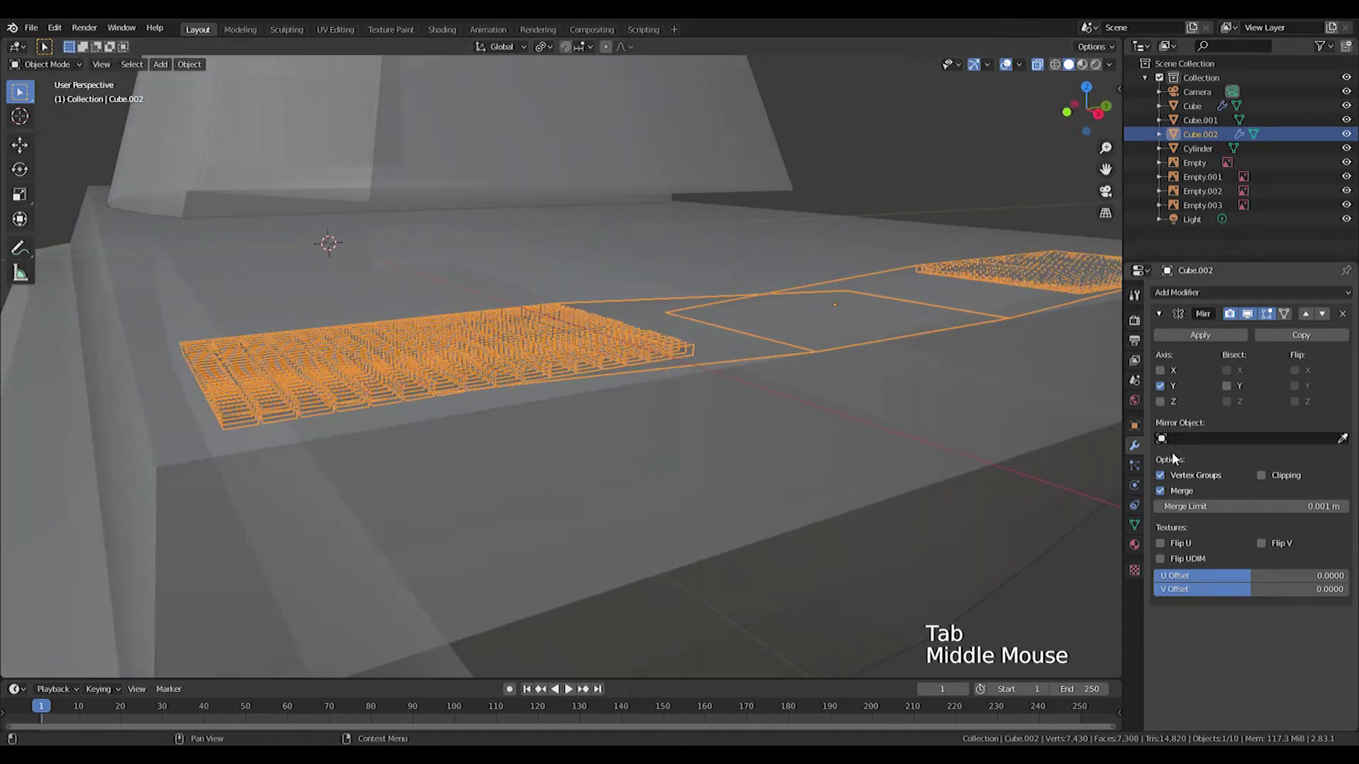
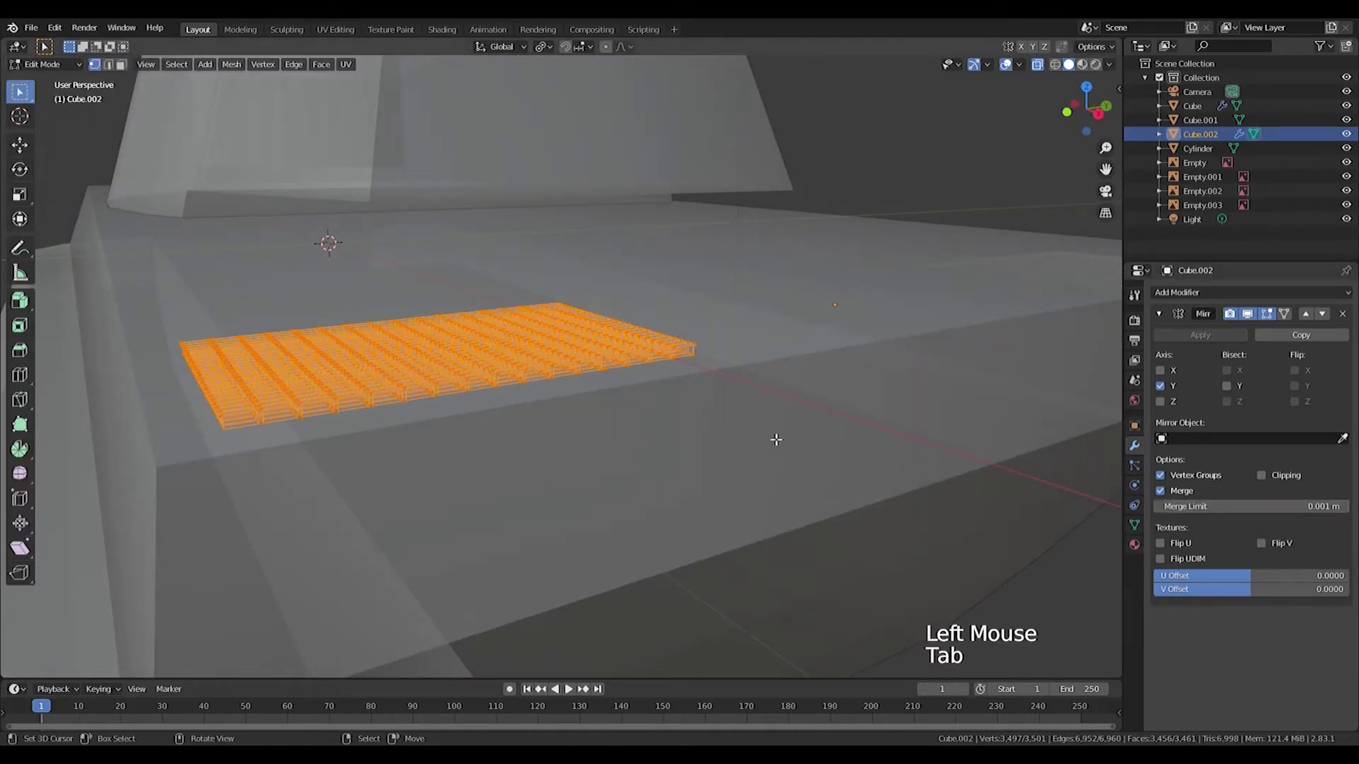
{"action": "key", "text": "g"}
{"action": "key", "text": "Tab"}
{"action": "key", "text": "g"}
{"action": "key", "text": "z"}
{"action": "middle_click", "coordinate": [764, 221]}
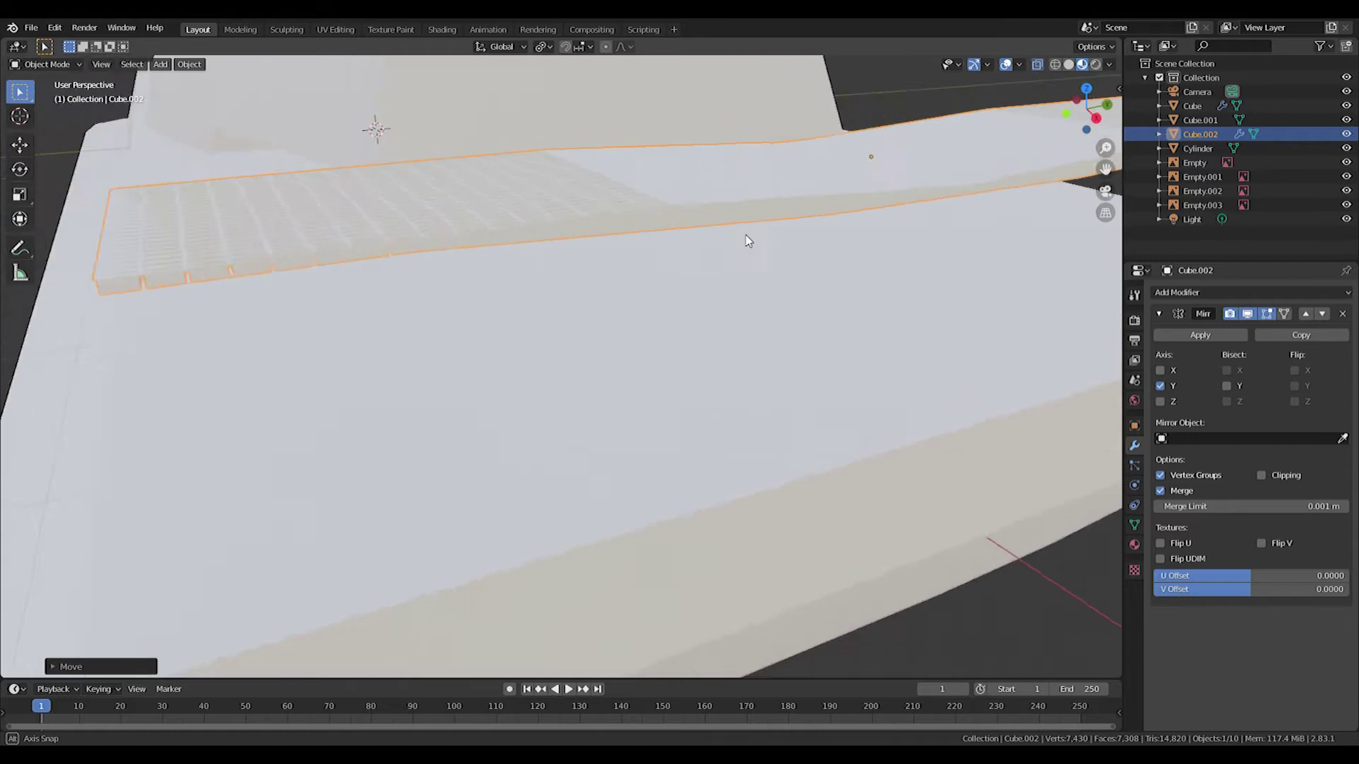
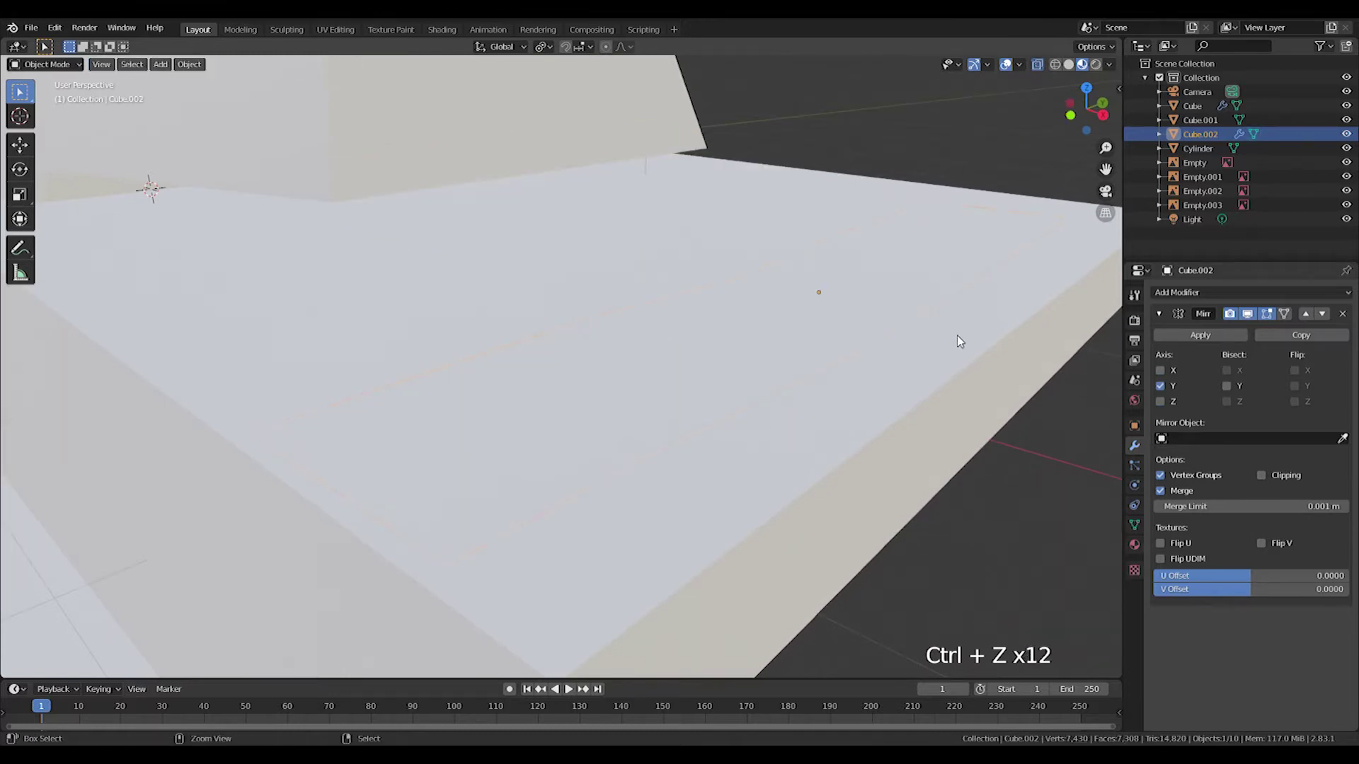
- Undo the last moves, unhide everything and view the grille from the top in wireframe
{"action": "key", "text": "ctrl+z"}
{"action": "key", "text": "ctrl+z"}
{"action": "key", "text": "ctrl+z"}
{"action": "key", "text": "ctrl+z"}
{"action": "key", "text": "ctrl+z"}
{"action": "key", "text": "ctrl+z"}
{"action": "key", "text": "ctrl+z"}
{"action": "key", "text": "alt+h"}
{"action": "key", "text": "KP_7"}
{"action": "scroll", "scroll_direction": "down", "scroll_amount": 3}
{"action": "scroll", "scroll_direction": "down", "scroll_amount": 3}
{"action": "key", "text": "z"}
- Resize the grille over the blueprint vent outline and switch its Mirror axis to X
{"action": "key", "text": "g"}
{"action": "key", "text": "s"}
{"action": "key", "text": "g"}
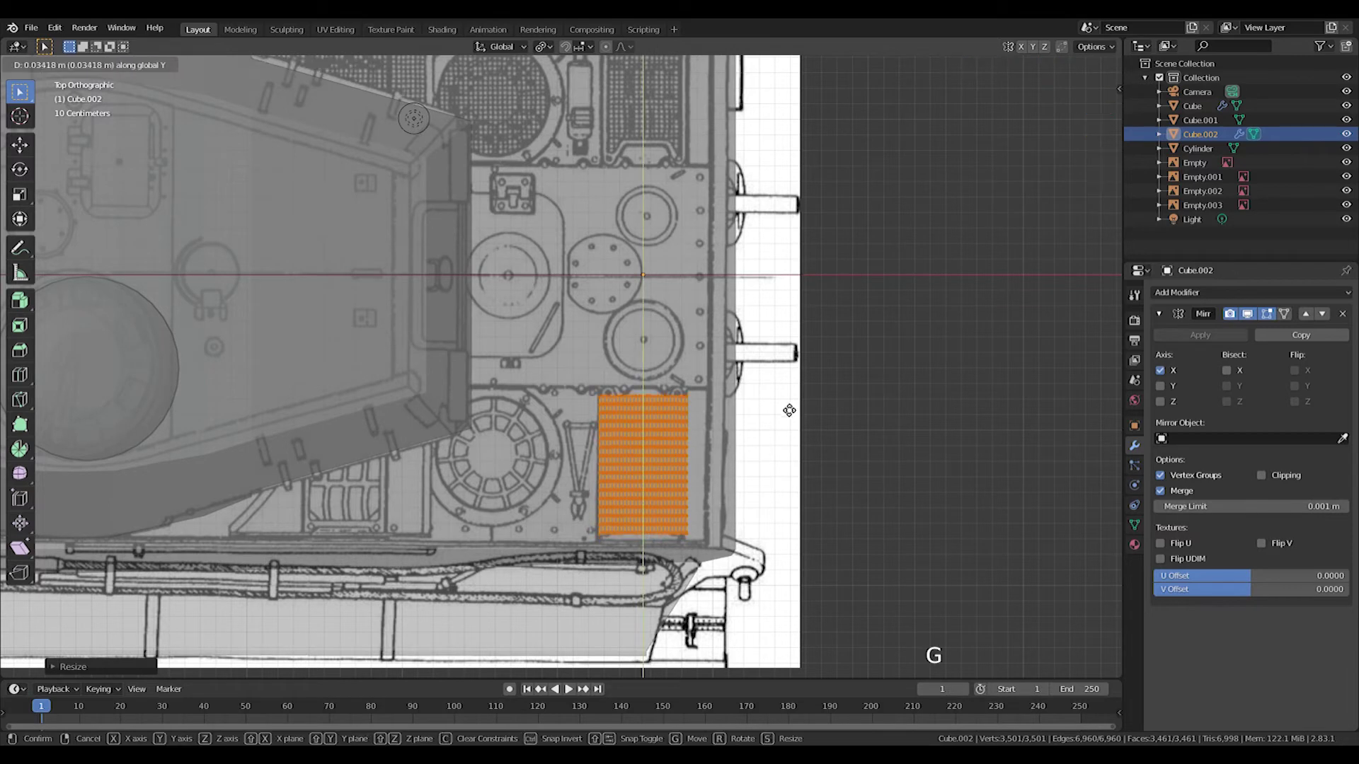
{"action": "left_click", "coordinate": [1167, 388]}
{"action": "left_click", "coordinate": [1162, 379]}
{"action": "middle_click", "coordinate": [724, 399]}
{"action": "key", "text": "Tab"}
- Set the resized grilles down into the rear deck along Z
{"action": "middle_click", "coordinate": [663, 424]}
{"action": "key", "text": "g"}
{"action": "key", "text": "z"}
{"action": "middle_click", "coordinate": [642, 419]}
{"action": "scroll", "scroll_direction": "up", "scroll_amount": 3}
{"action": "middle_click", "coordinate": [647, 407]}
{"action": "key", "text": "g"}
{"action": "middle_click", "coordinate": [732, 428]}
{"action": "scroll", "scroll_direction": "down", "scroll_amount": 3}
{"action": "middle_click", "coordinate": [785, 467]}
- Add a new cube, move it beside the hull in Top view and start scaling it
{"action": "key", "text": "shift+a"}
{"action": "scroll", "scroll_direction": "down", "scroll_amount": 3}
{"action": "key", "text": "KP_7"}
{"action": "key", "text": "g"}
{"action": "middle_click", "coordinate": [580, 362]}
{"action": "scroll", "scroll_direction": "up", "scroll_amount": 3}
{"action": "middle_click", "coordinate": [751, 347]}
{"action": "key", "text": "s"}
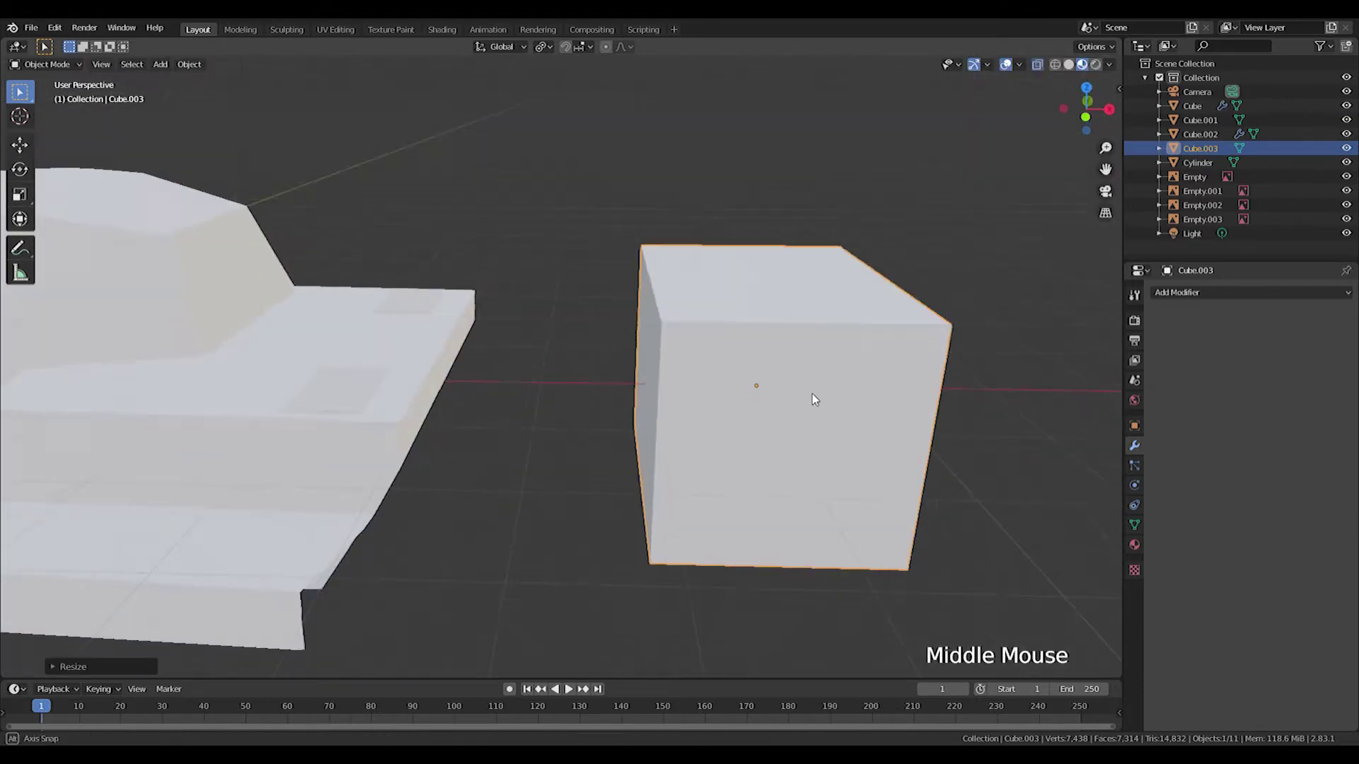
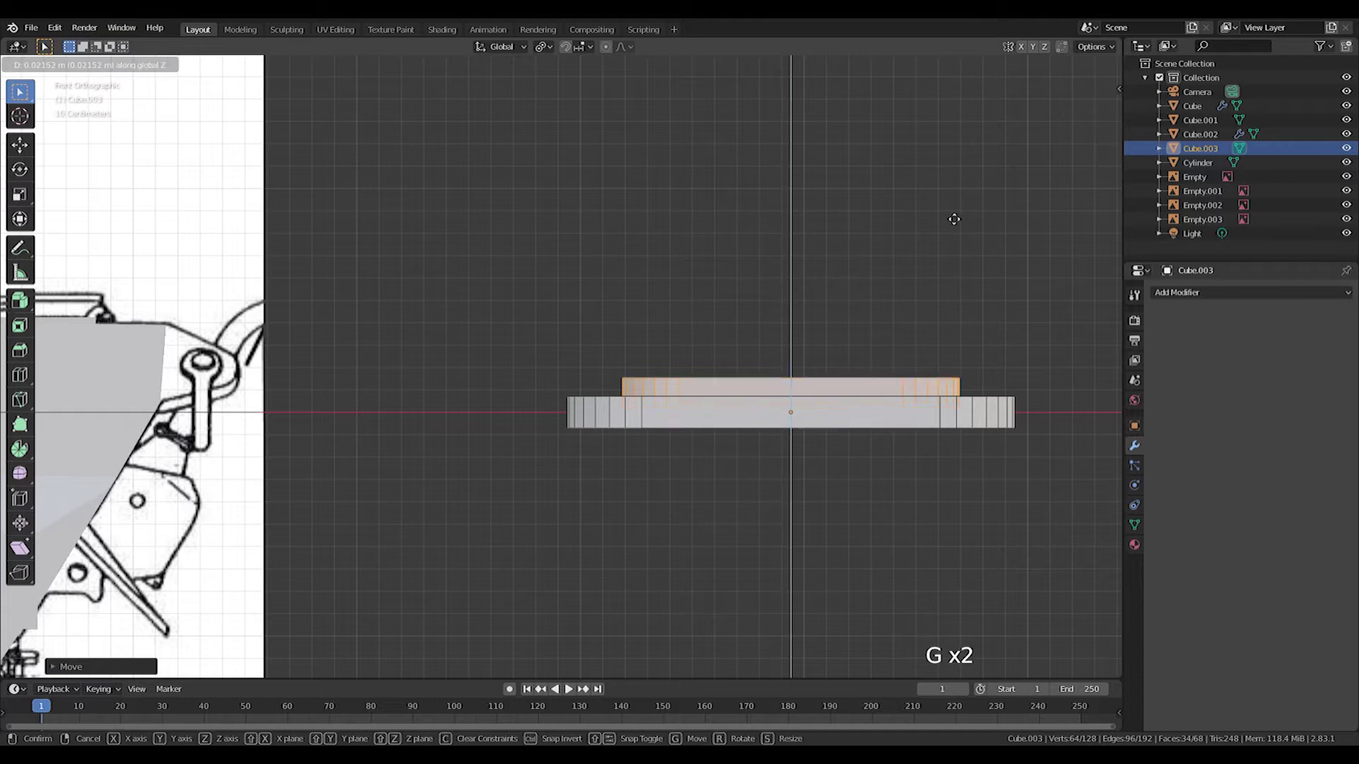
- Enter Edit Mode on Cube.003 and inspect the flattened, beveled plate from Top view
{"action": "key", "text": "Tab"}
{"action": "middle_click", "coordinate": [972, 365]}
{"action": "scroll", "scroll_direction": "down", "scroll_amount": 3}
{"action": "middle_click", "coordinate": [863, 513]}
{"action": "middle_click", "coordinate": [841, 544]}
{"action": "scroll", "scroll_direction": "down", "scroll_amount": 3}
{"action": "middle_click", "coordinate": [625, 478]}
{"action": "scroll", "scroll_direction": "up", "scroll_amount": 3}
{"action": "key", "text": "KP_7"}
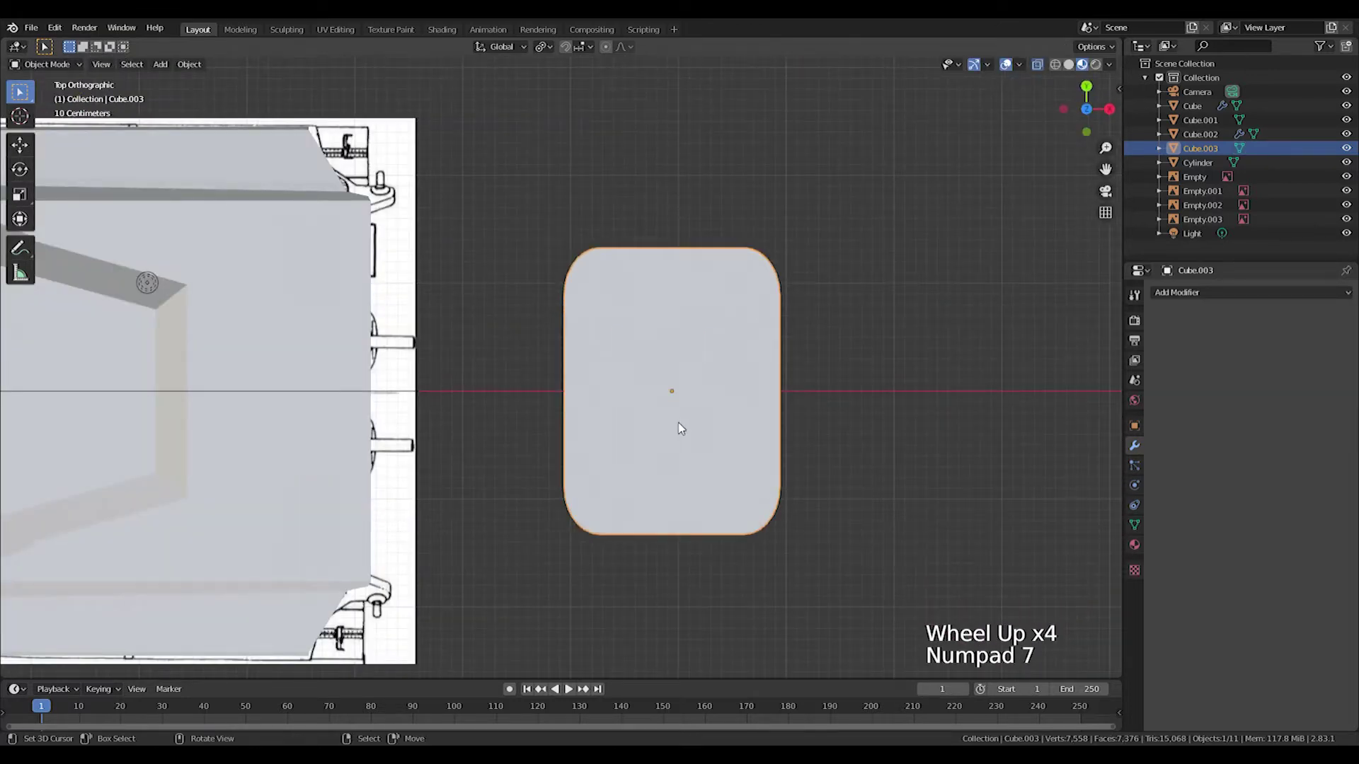
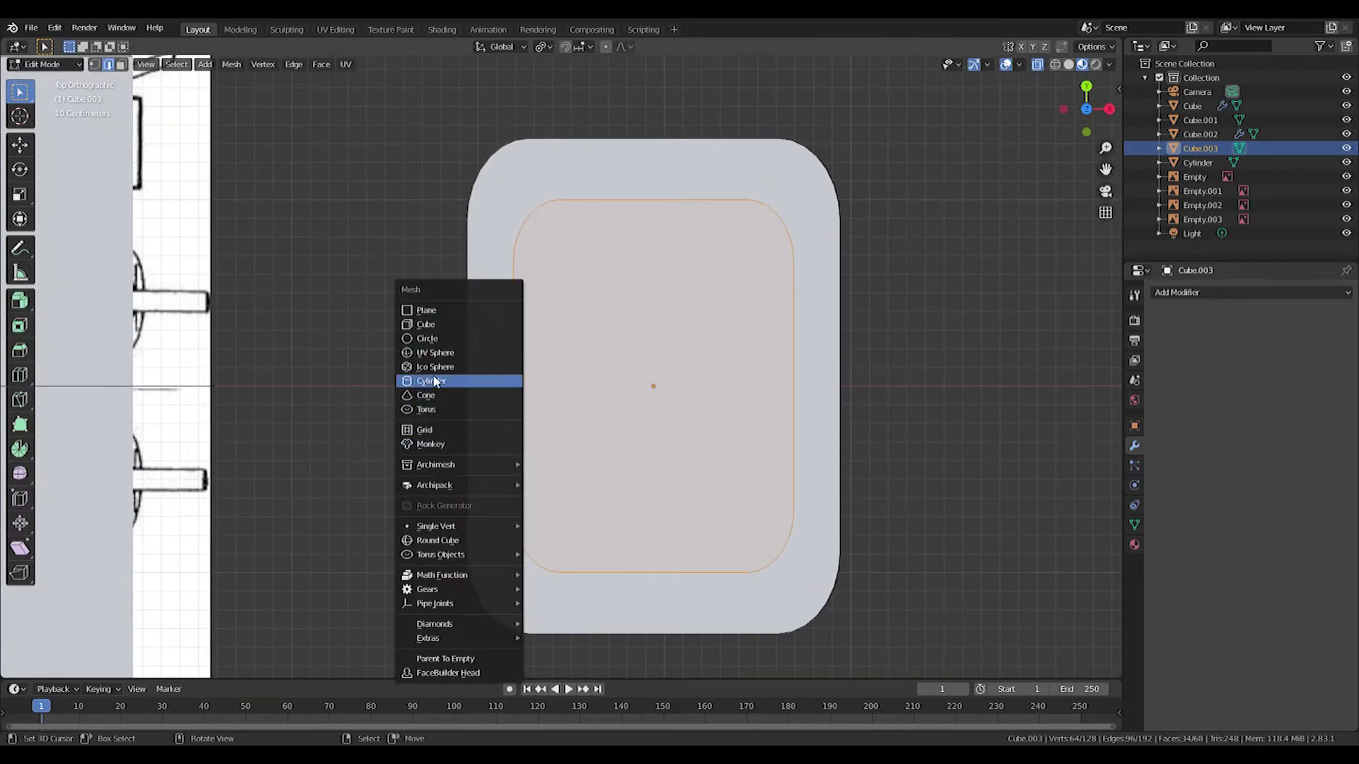
- Check the plate from the front, undo a stray change and finish the raised inner panel
{"action": "scroll", "scroll_direction": "down", "scroll_amount": 3}
{"action": "key", "text": "KP_1"}
{"action": "key", "text": "ctrl+z"}
{"action": "key", "text": "Tab"}
{"action": "scroll", "scroll_direction": "down", "scroll_amount": 3}
{"action": "scroll", "scroll_direction": "up", "scroll_amount": 3}
{"action": "scroll", "scroll_direction": "up", "scroll_amount": 3}
{"action": "key", "text": "shift+s"}
{"action": "scroll", "scroll_direction": "up", "scroll_amount": 3}
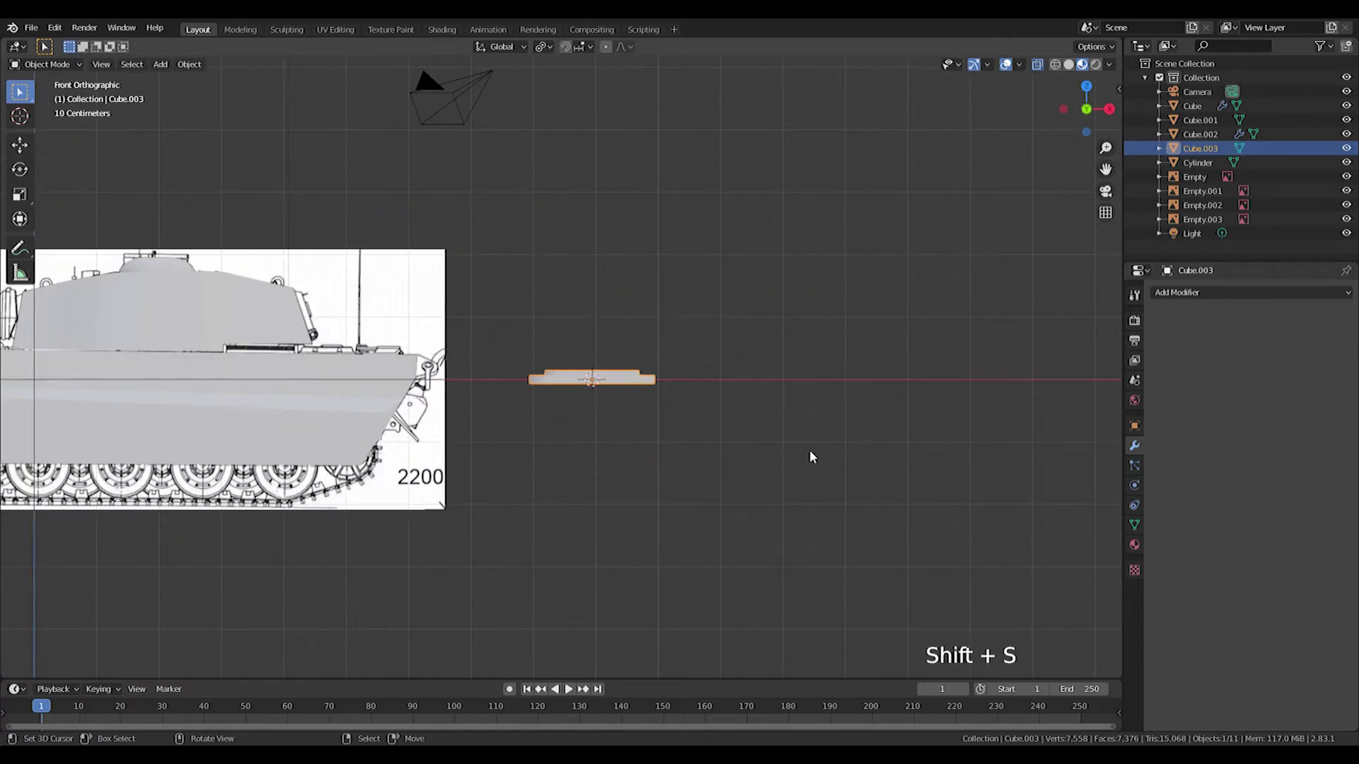
- Add a cylinder, extrude and rotate it into an L-shaped tube and bevel the corner with Ctrl+B
{"action": "key", "text": "shift+a"}
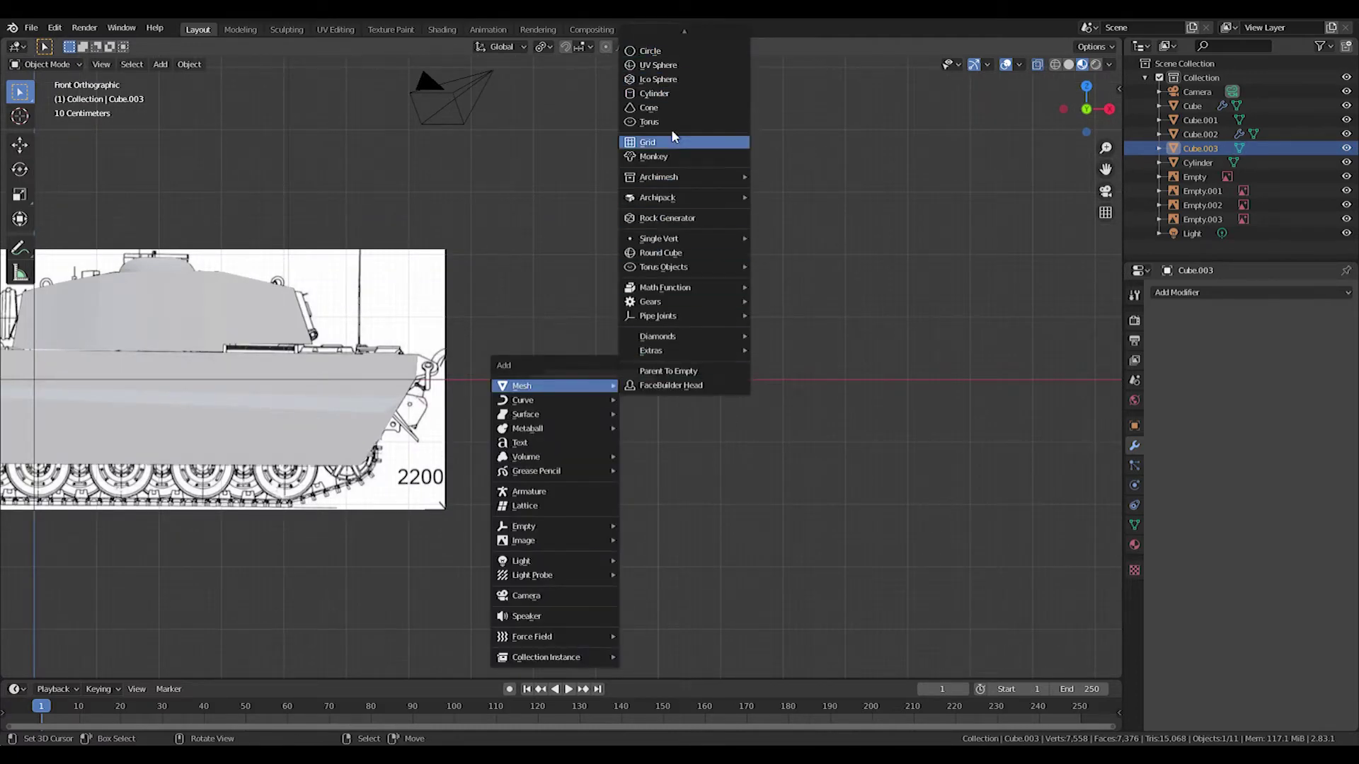
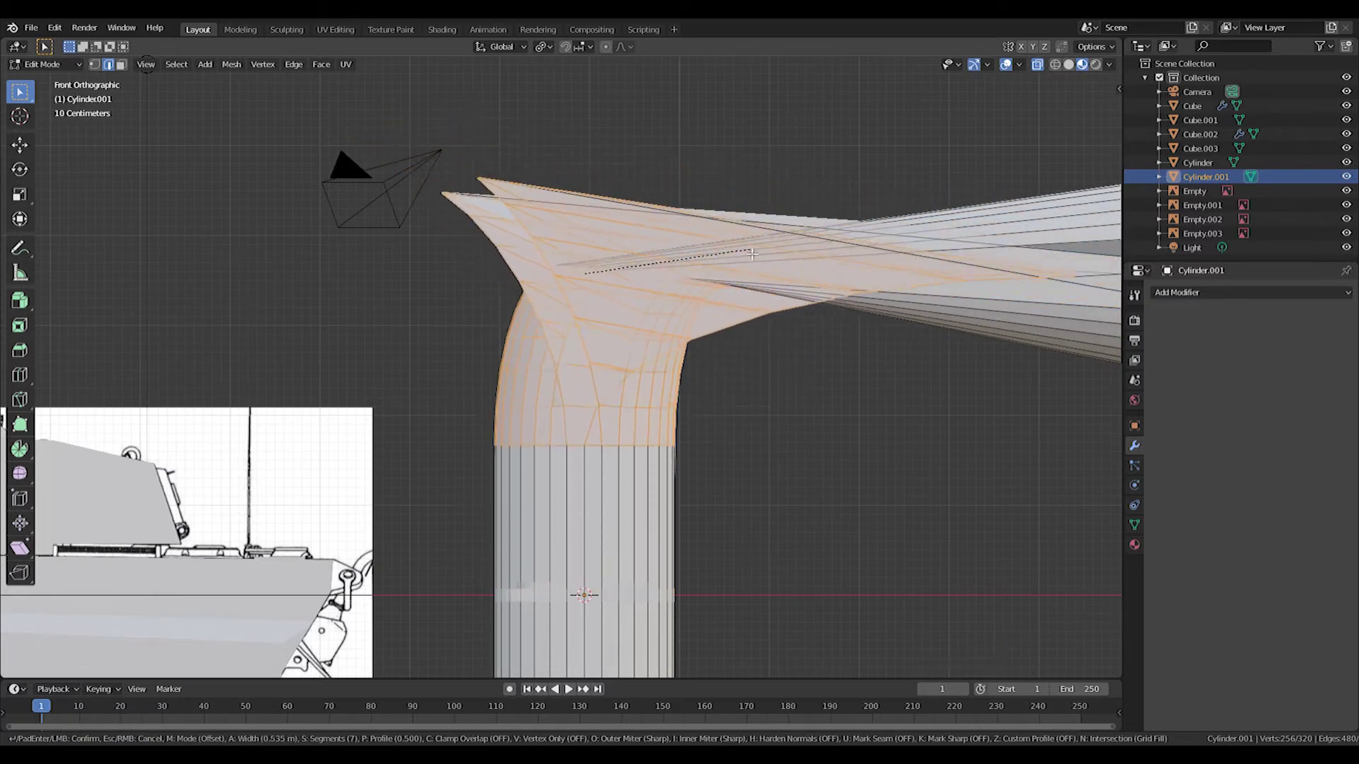
{"action": "key", "text": "ctrl+z"}
{"action": "key", "text": "ctrl+shift+z"}
{"action": "key", "text": "r"}
{"action": "key", "text": "ctrl+b"}
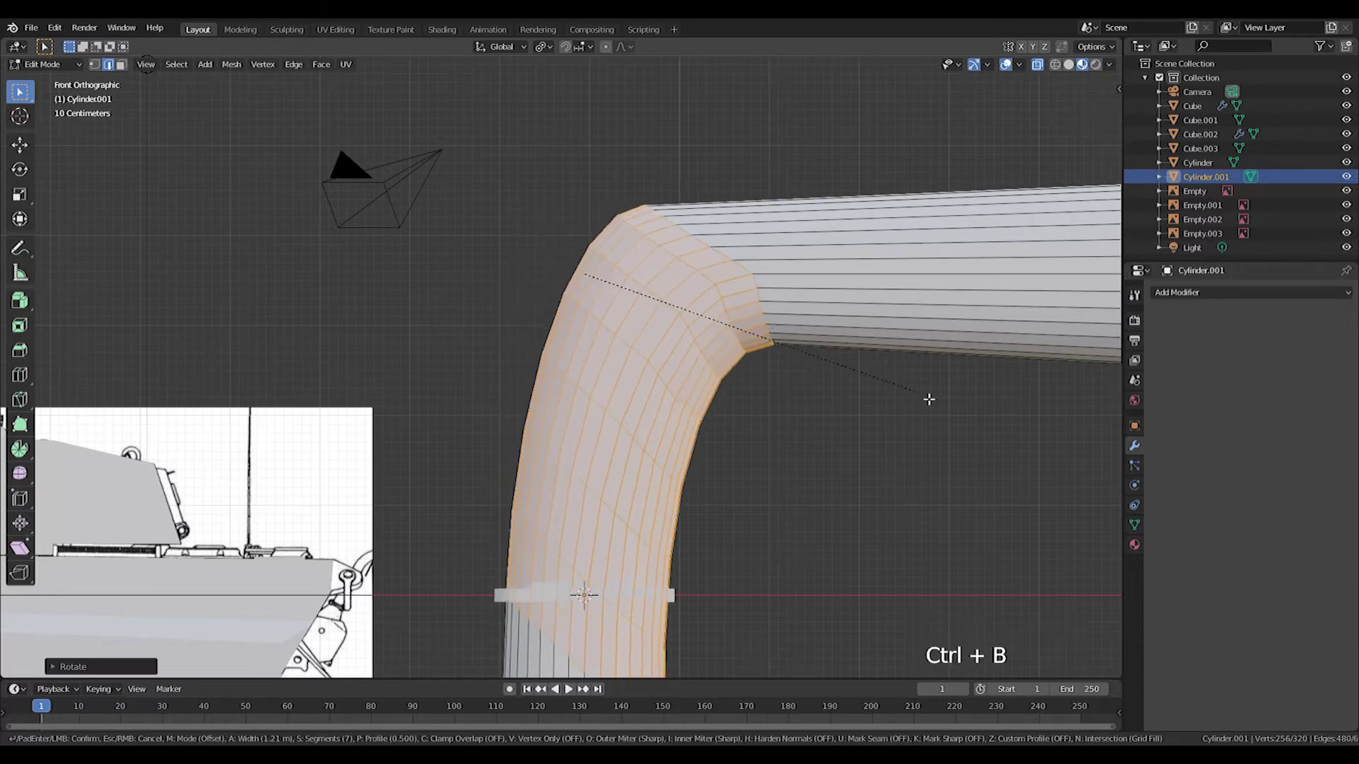
{"action": "scroll", "scroll_direction": "down", "scroll_amount": 3}
{"action": "middle_click", "coordinate": [742, 395]}
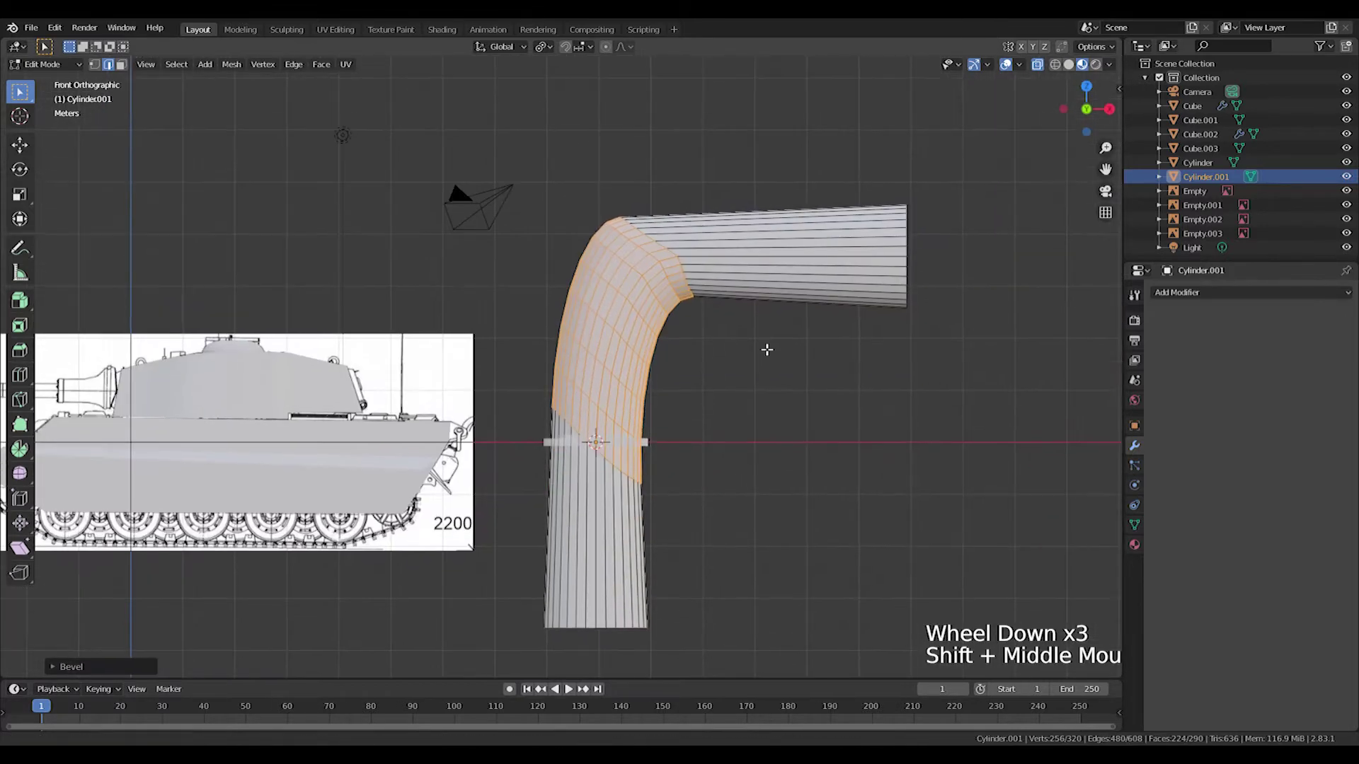
- Redo the corner bevel with more segments for a smoother bend
{"action": "key", "text": "ctrl+z"}
{"action": "key", "text": "ctrl+b"}
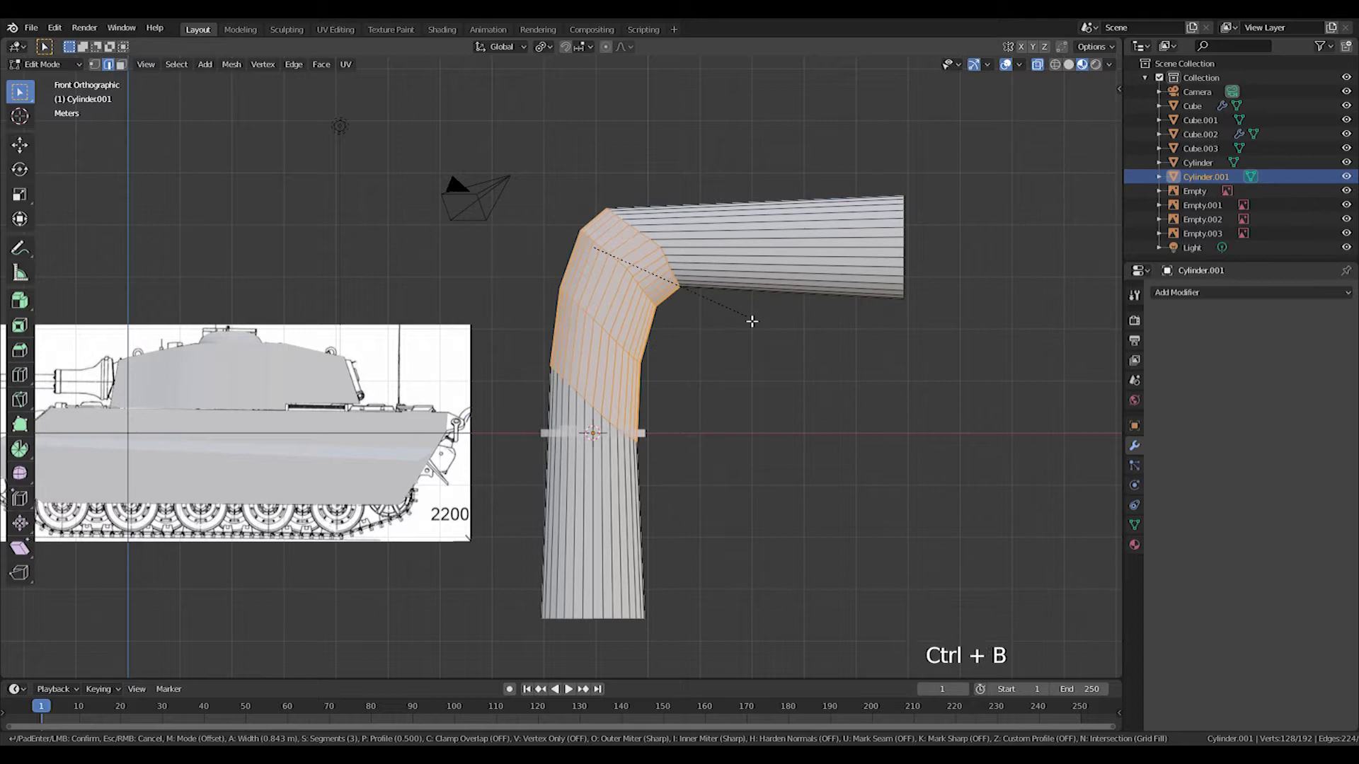
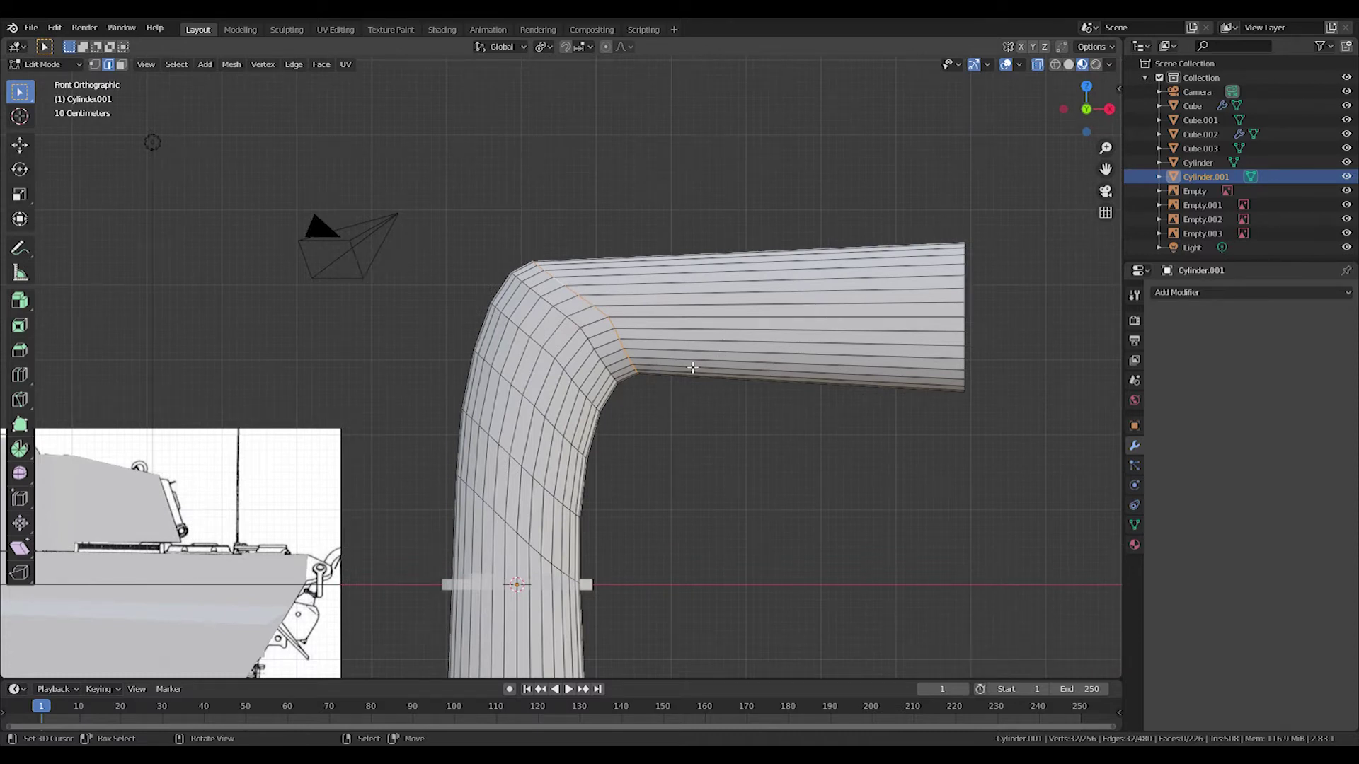
{"action": "key", "text": "ctrl+z"}
{"action": "key", "text": "ctrl+z"}
{"action": "key", "text": "ctrl+z"}
{"action": "key", "text": "ctrl+z"}
- Scale the tube into a handle and move it onto the hatch plate
{"action": "key", "text": "s"}
{"action": "middle_click", "coordinate": [662, 438]}
{"action": "key", "text": "g"}
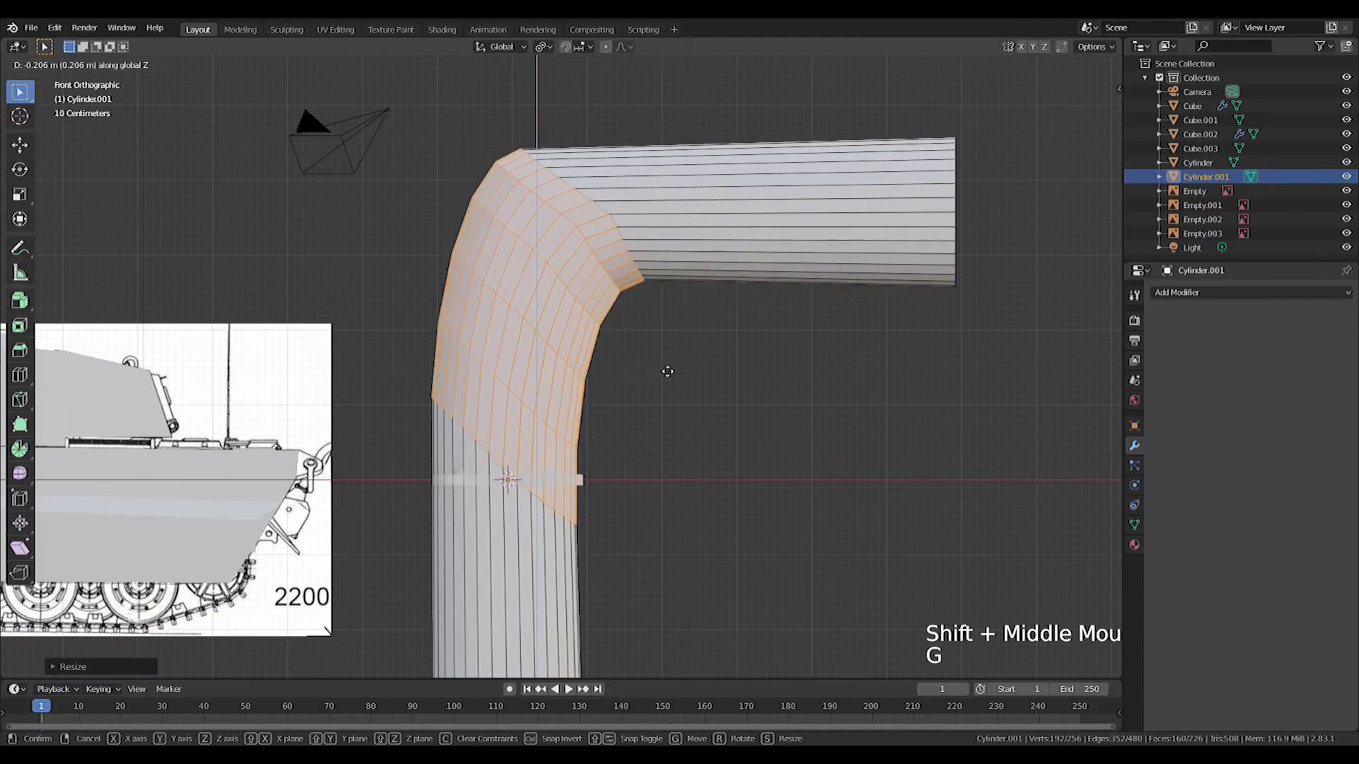
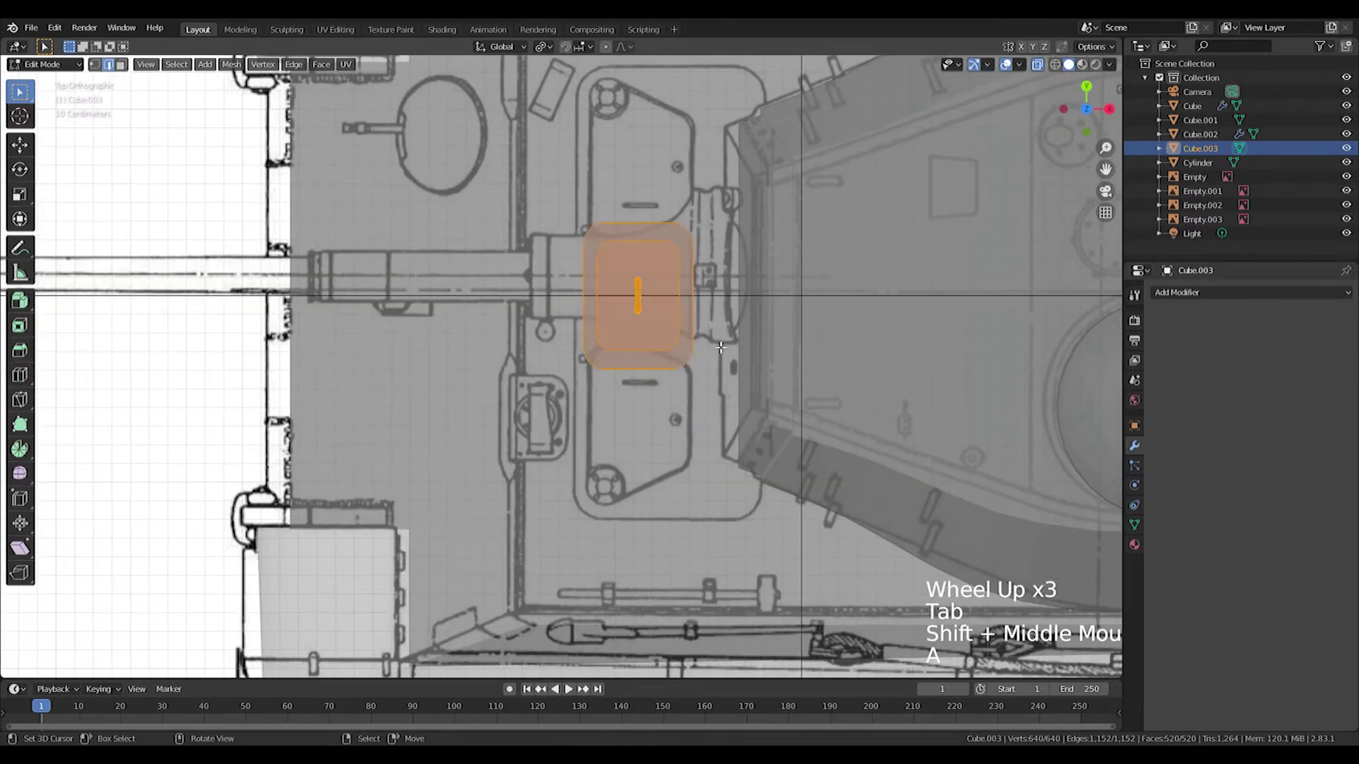
- Move and scale the hatch copies over the front and turret blueprint hatches
{"action": "key", "text": "g"}
{"action": "key", "text": "s"}
{"action": "key", "text": "g"}
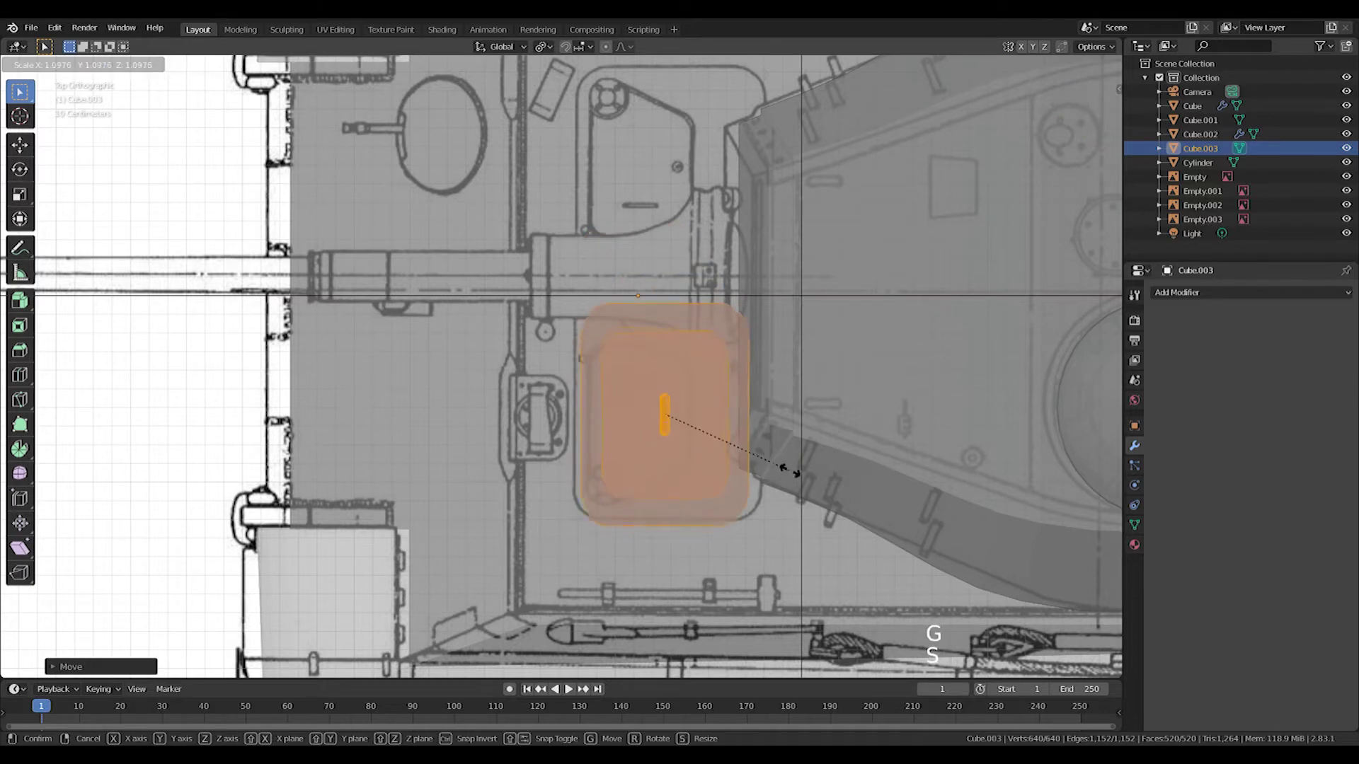
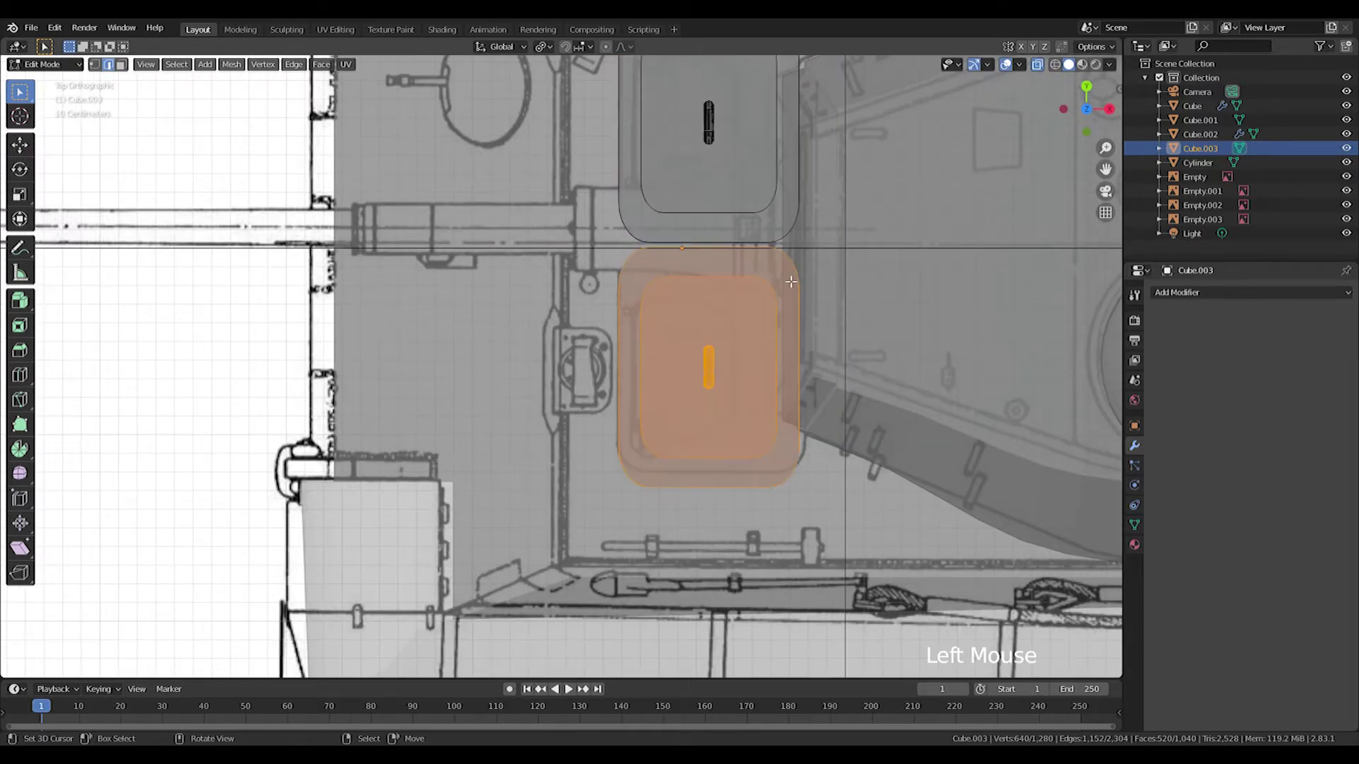
{"action": "key", "text": "g"}
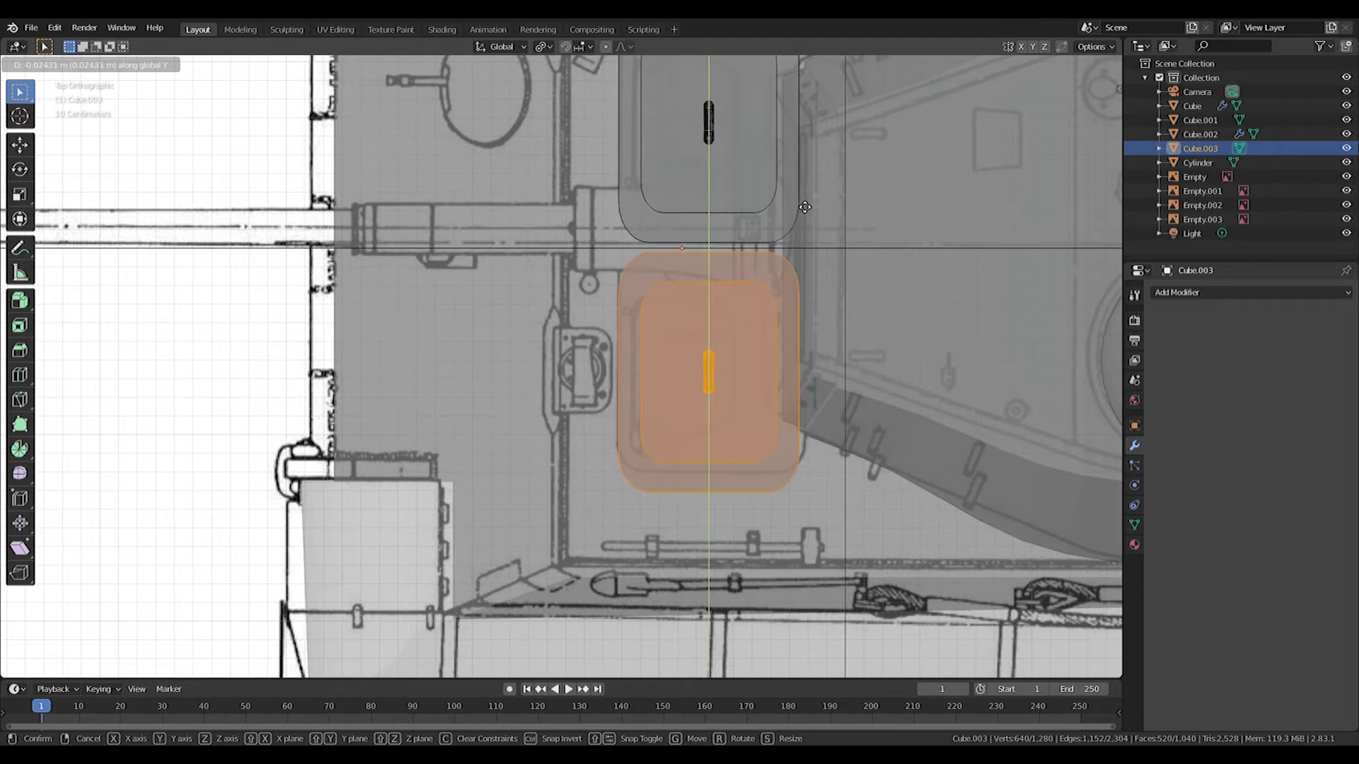
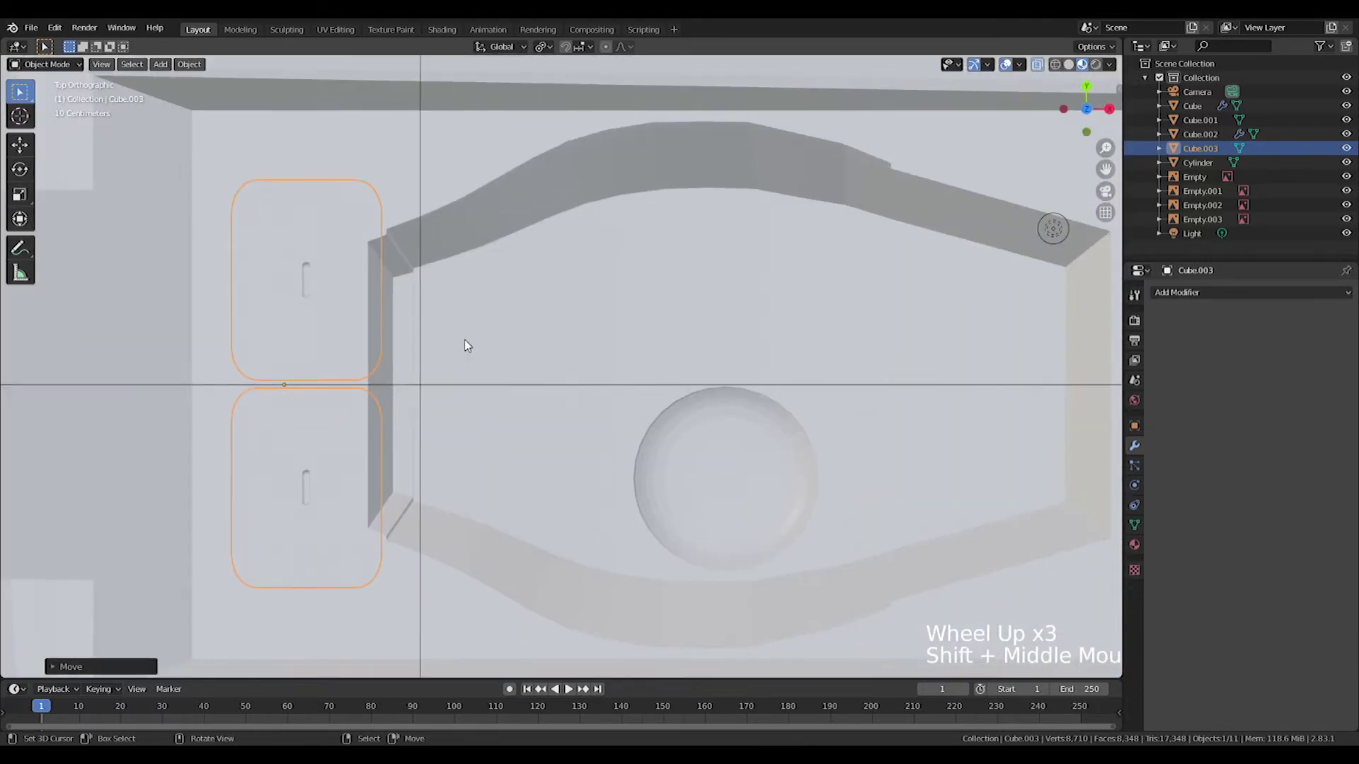
- From Front view, duplicate the hatch with Shift+D and move the copy farther back
{"action": "key", "text": "KP_1"}
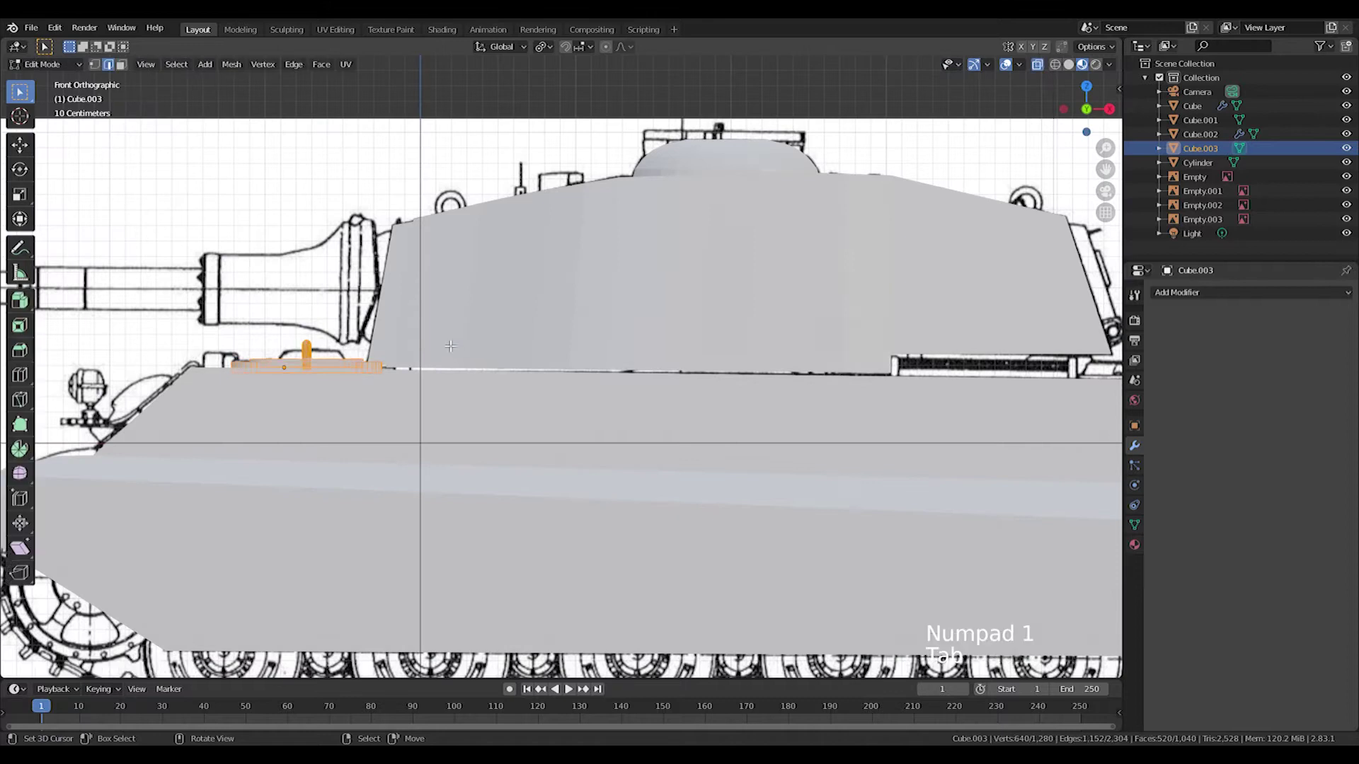
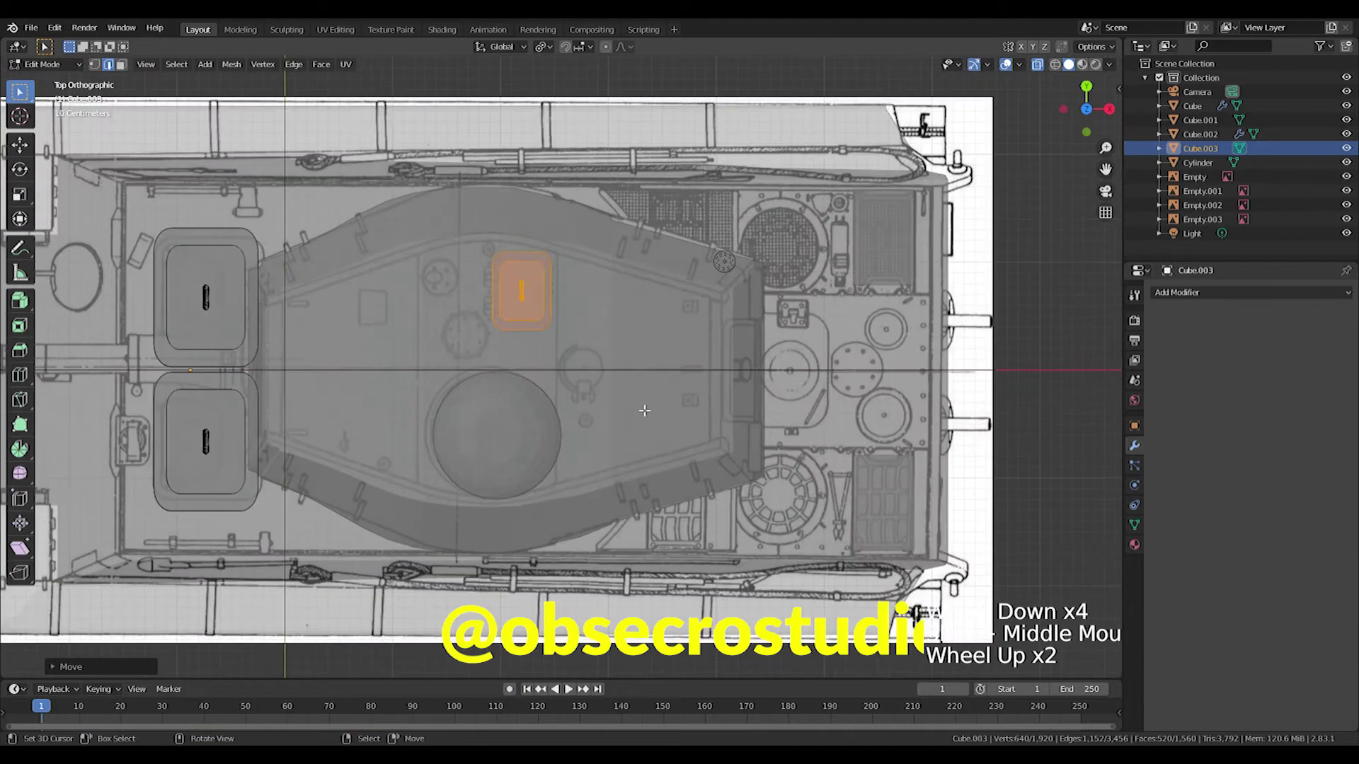
{"action": "key", "text": "shift+d"}
{"action": "key", "text": "g"}
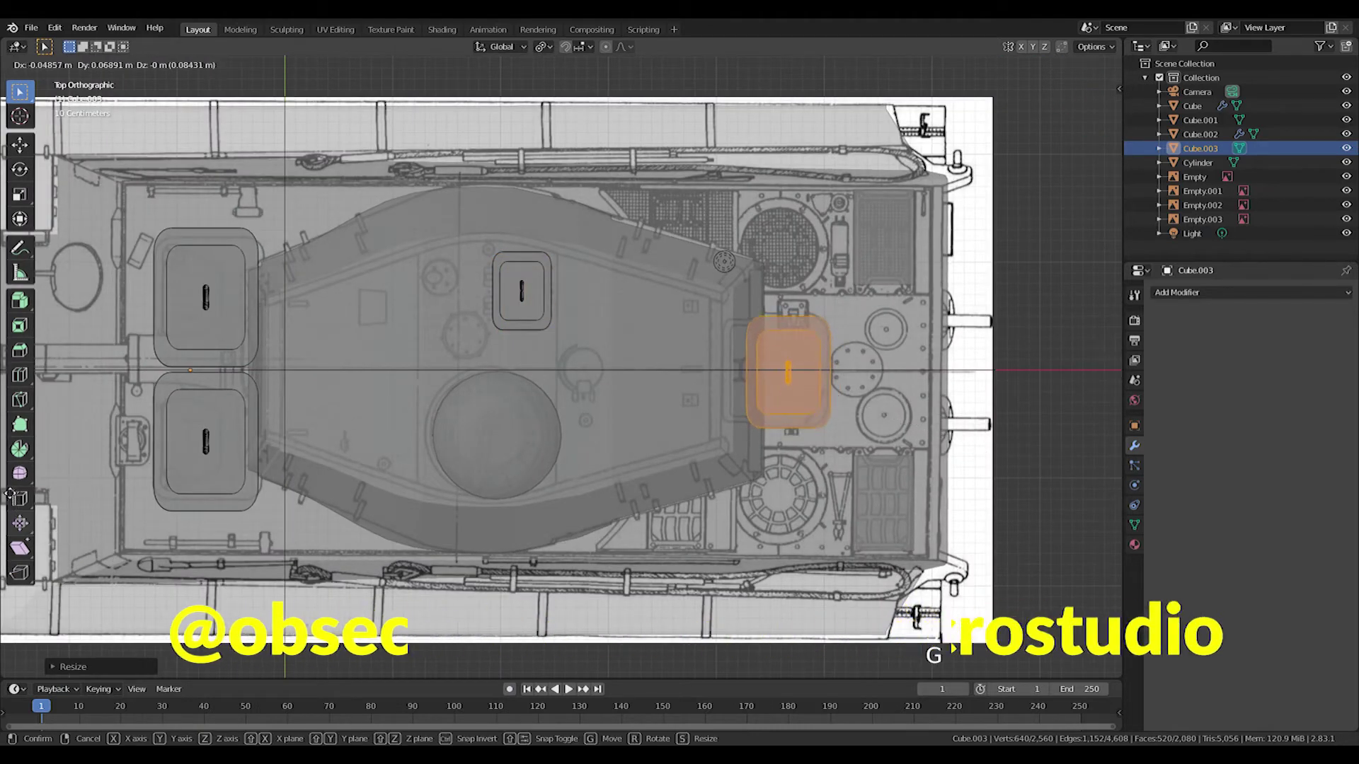
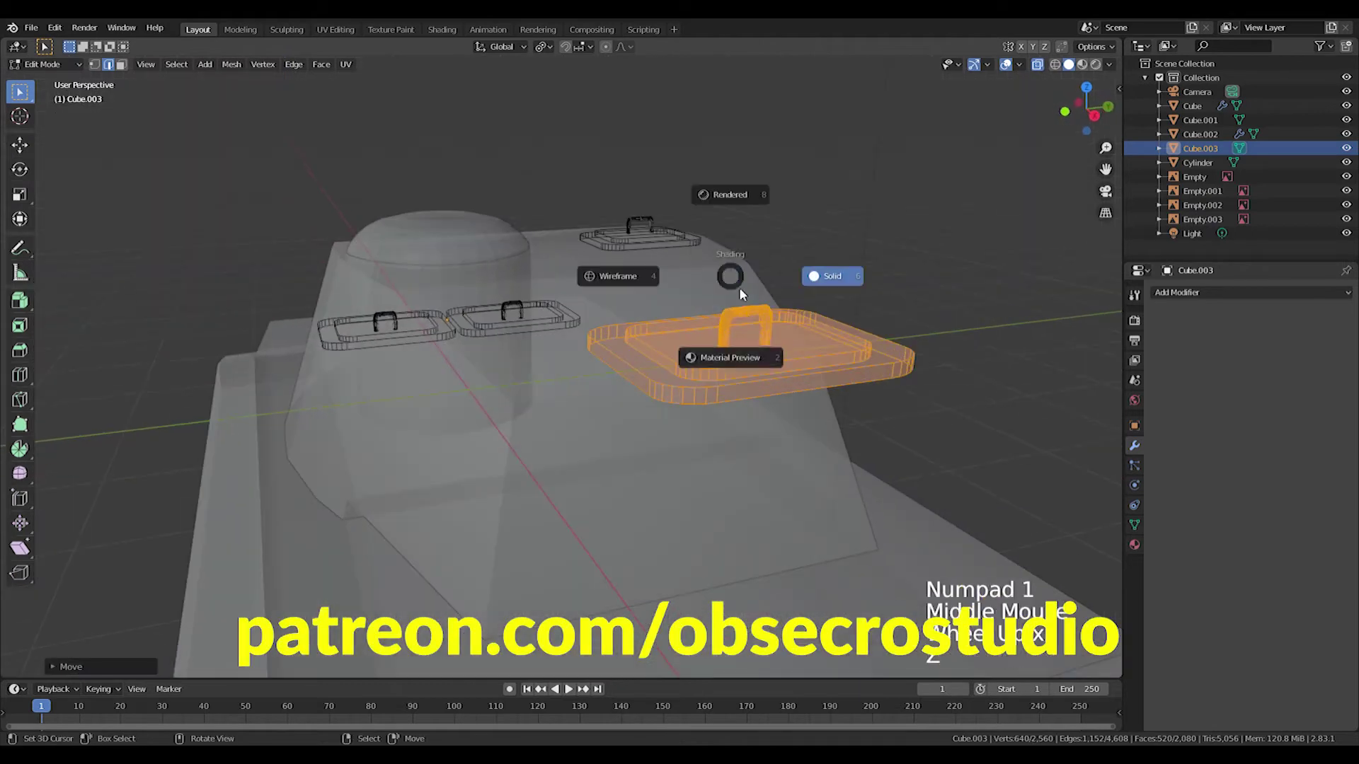
- Lower the hatches onto the hull and turret surfaces and delete stray linked geometry
{"action": "left_click", "coordinate": [599, 210]}
{"action": "key", "text": "g"}
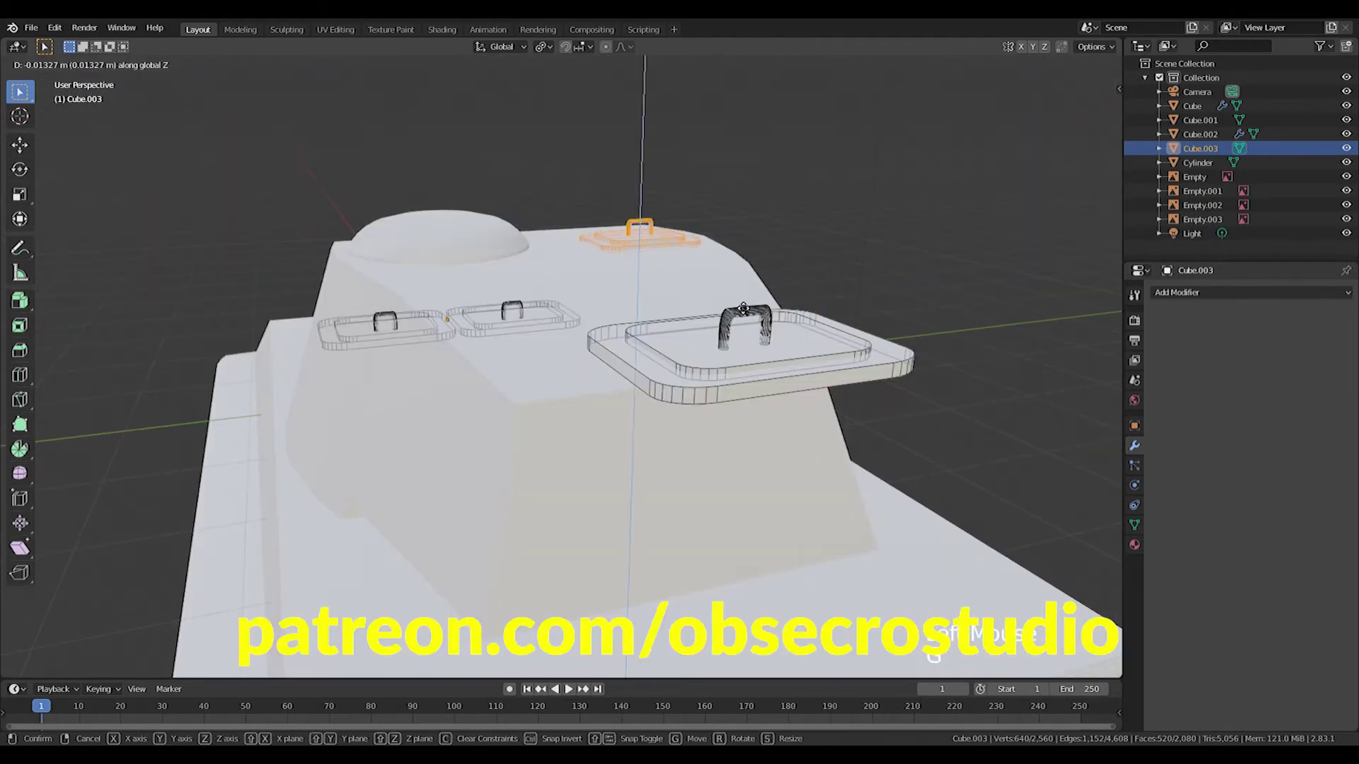
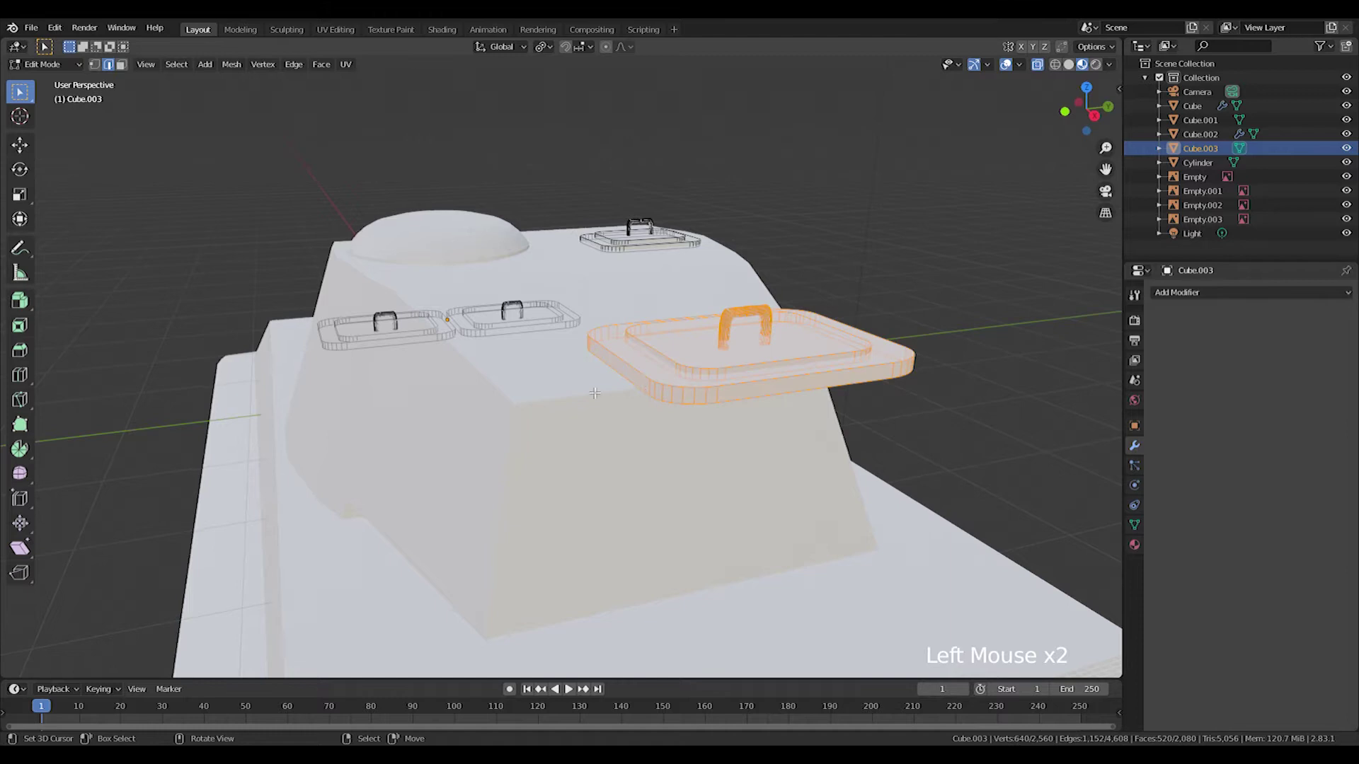
{"action": "key", "text": "g"}
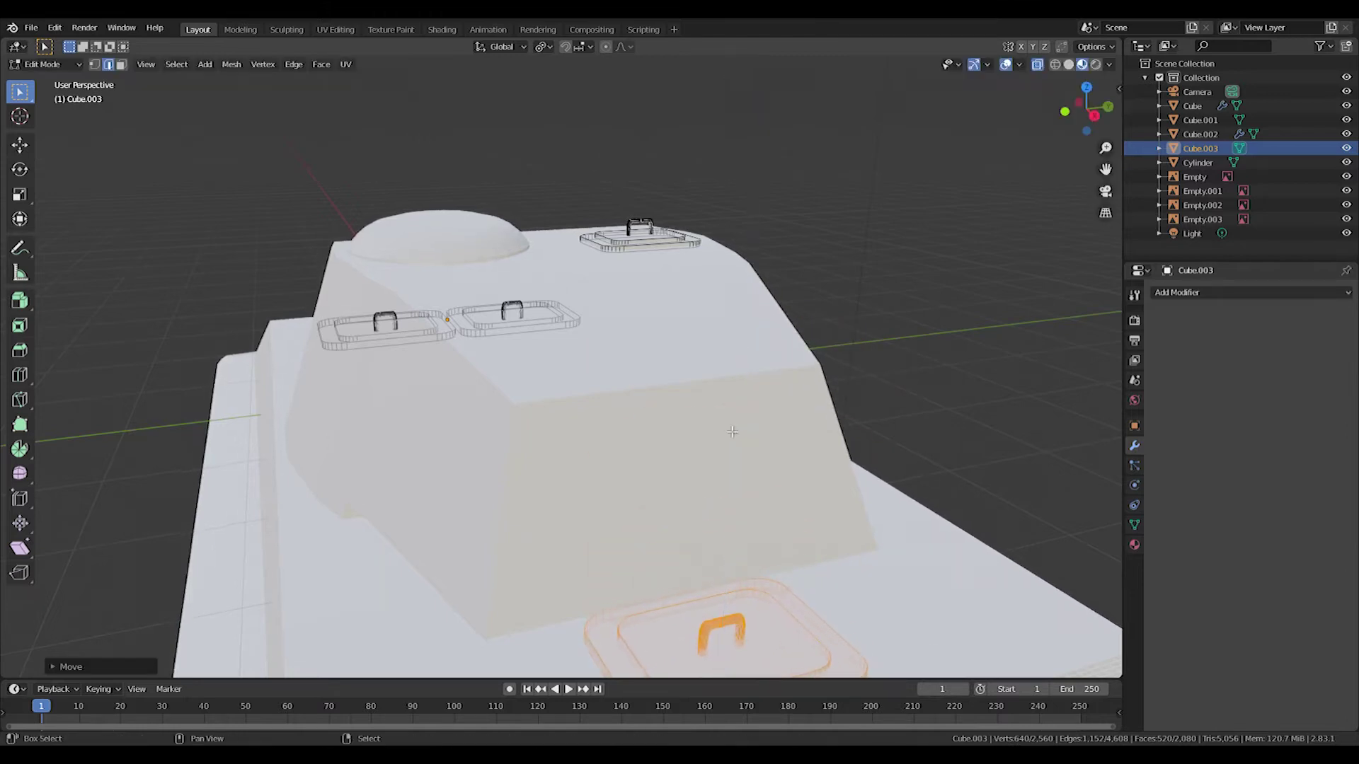
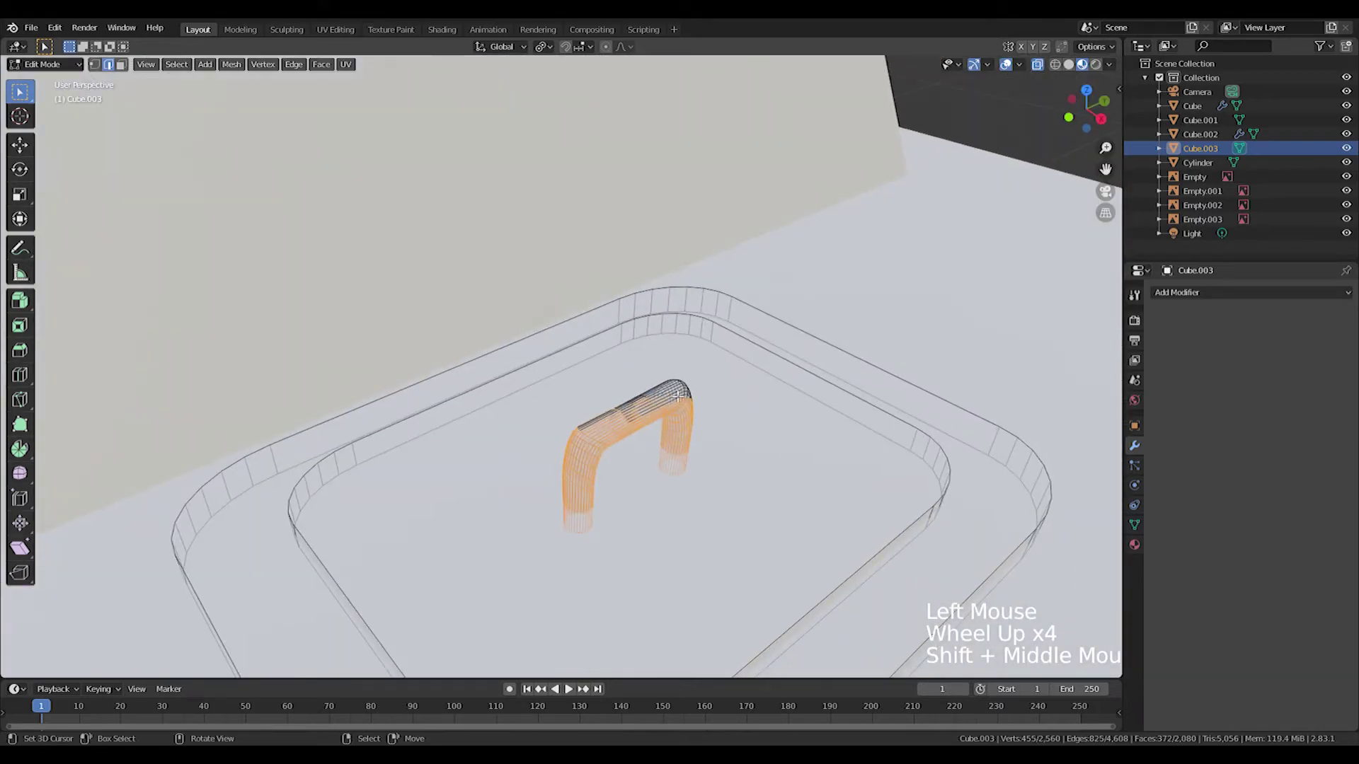
{"action": "key", "text": "l"}
{"action": "key", "text": "l"}
{"action": "key", "text": "Delete"}
- Return to Object Mode and add a new cylinder
{"action": "scroll", "scroll_direction": "down", "scroll_amount": 3}
{"action": "key", "text": "Tab"}
{"action": "middle_click", "coordinate": [653, 432]}
{"action": "scroll", "scroll_direction": "down", "scroll_amount": 3}
{"action": "middle_click", "coordinate": [718, 421]}
{"action": "middle_click", "coordinate": [534, 319]}
{"action": "key", "text": "shift+a"}
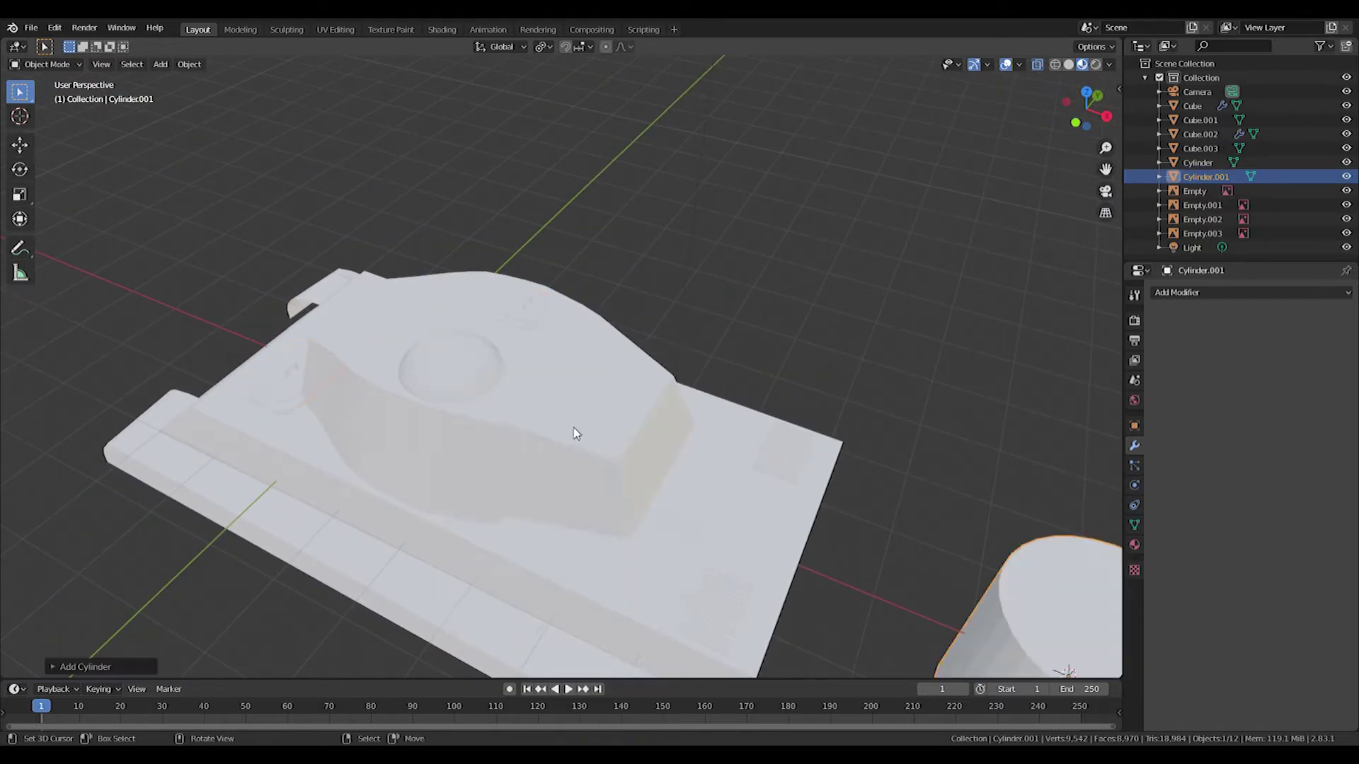
- Move the cylinder over the turret roof in Top view, then look from the front
{"action": "key", "text": "KP_7"}
{"action": "key", "text": "g"}
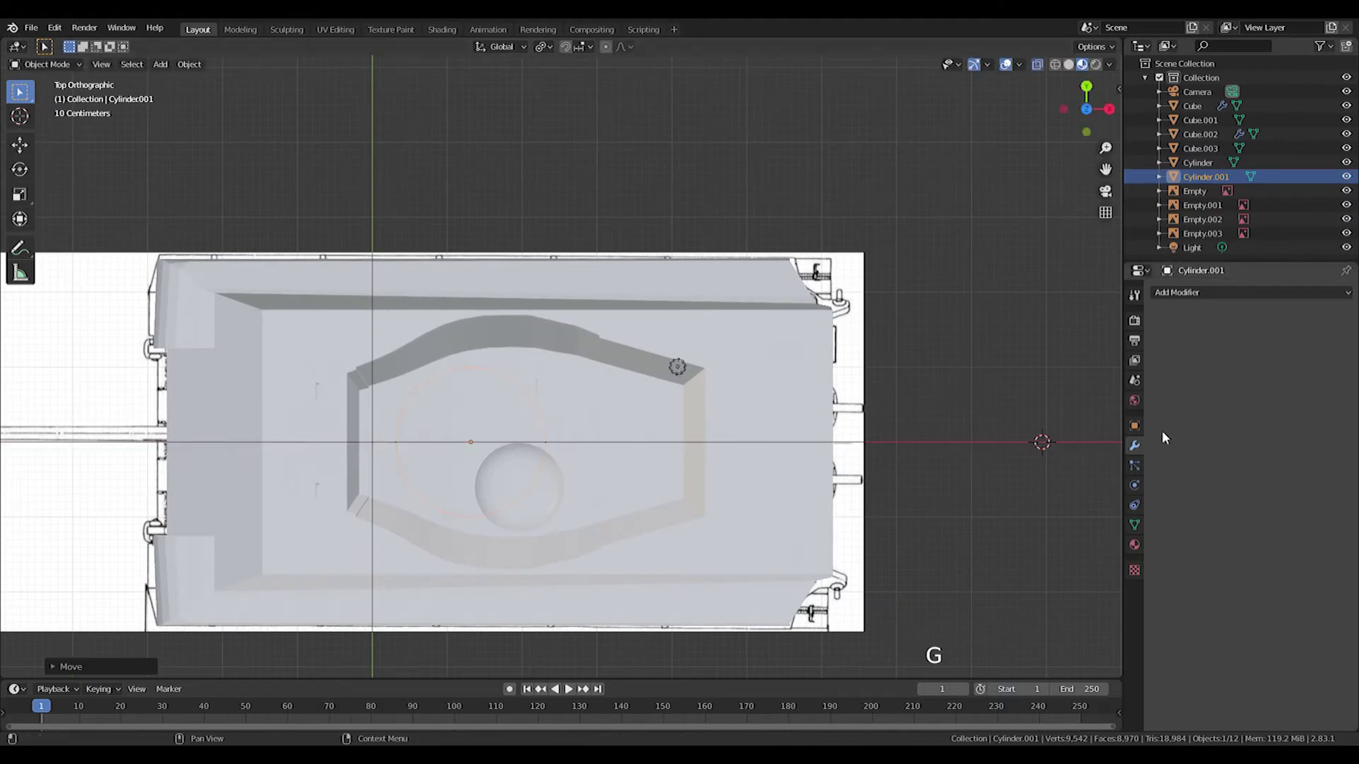
{"action": "key", "text": "KP_1"}
{"action": "middle_click", "coordinate": [432, 377]}
- Scale the cylinder down along Z into a low disc on the turret roof
{"action": "key", "text": "g"}
{"action": "middle_click", "coordinate": [537, 224]}
{"action": "key", "text": "s"}
{"action": "key", "text": "s"}
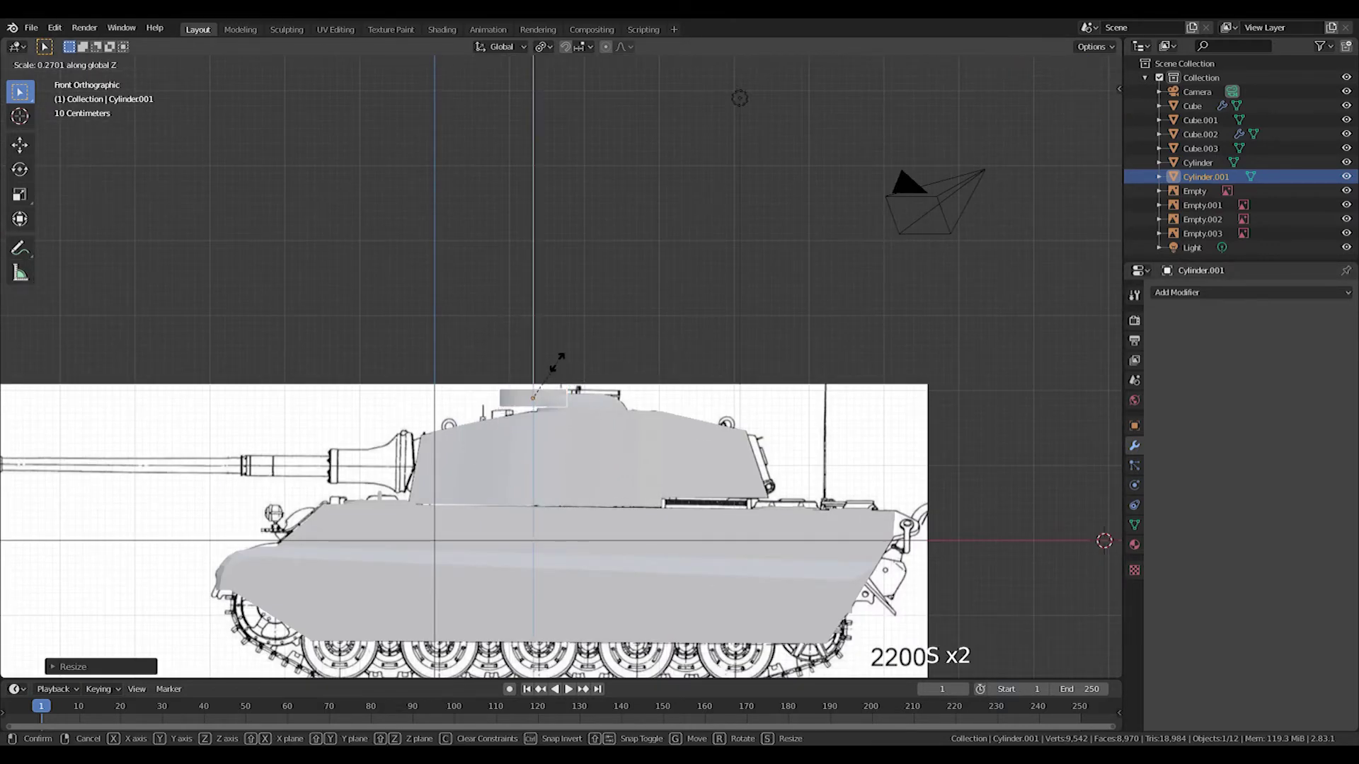
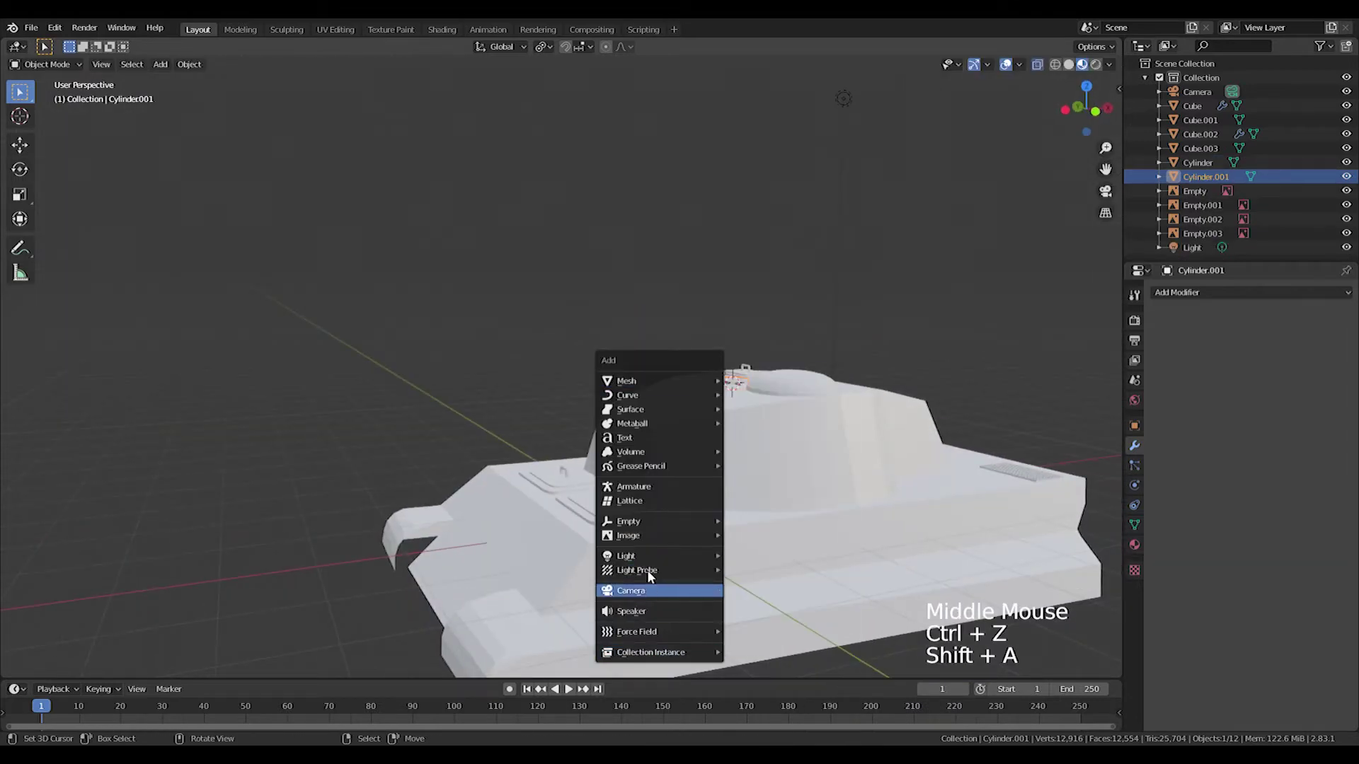
- Add a cube in front view and shape it into a rounded trapezoid hood plate
{"action": "key", "text": "shift+s"}
{"action": "key", "text": "shift+s"}
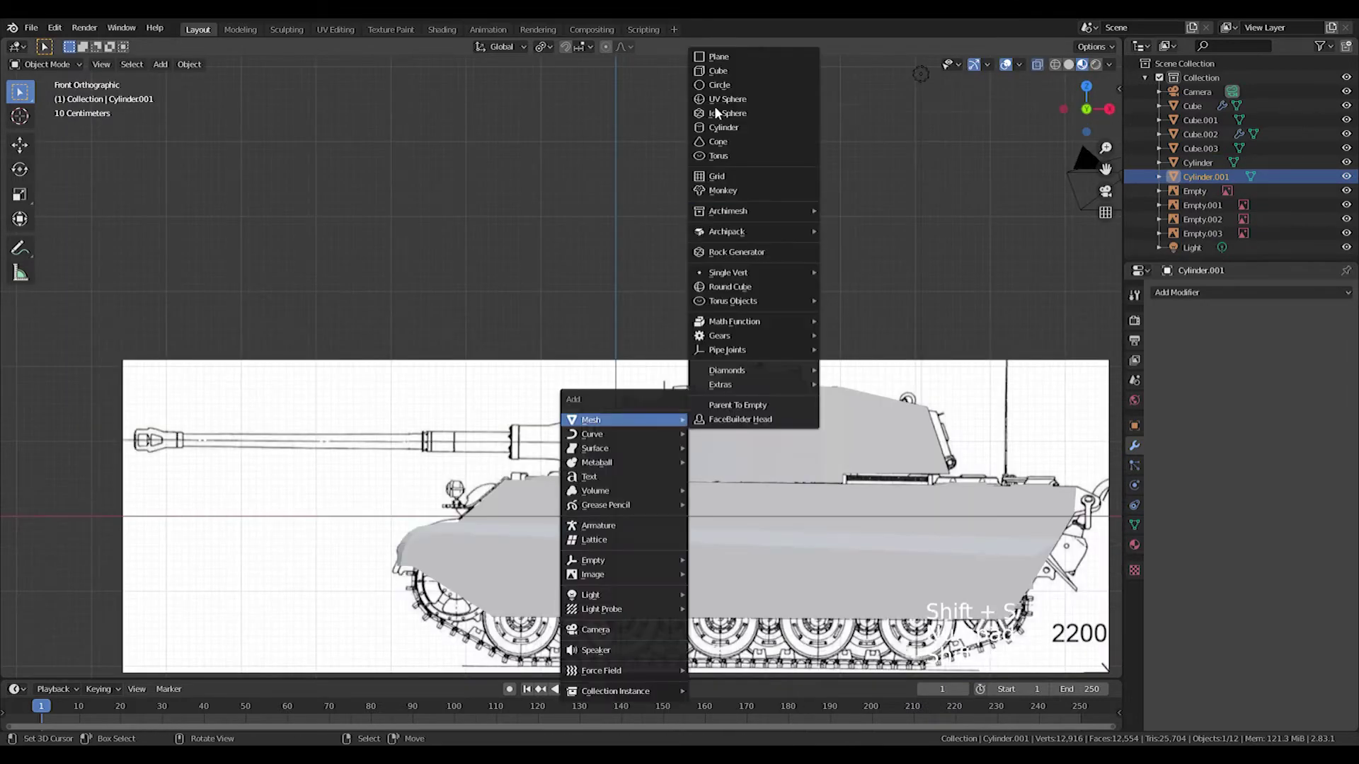
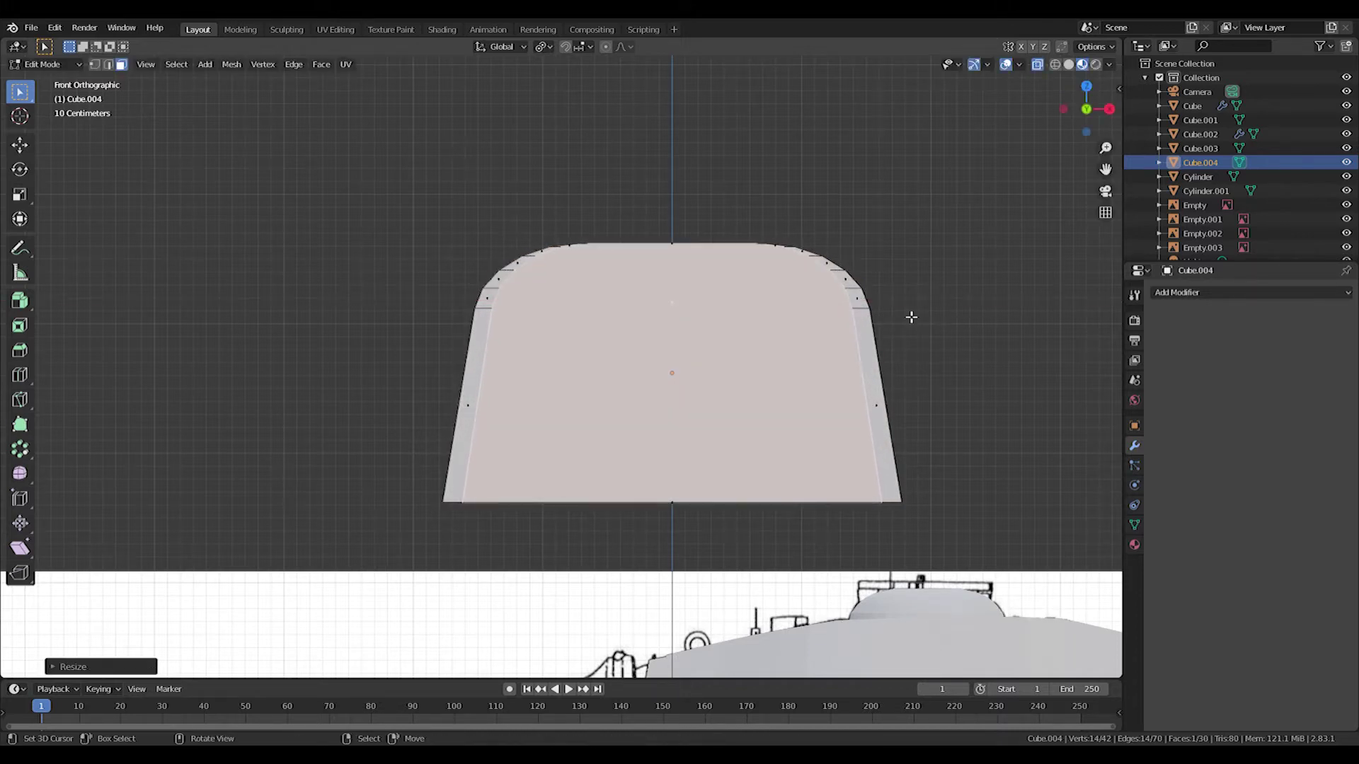
{"action": "key", "text": "e"}
{"action": "key", "text": "s"}
{"action": "key", "text": "ctrl+z"}
- Inset the hood's front face and shrink the inner outline to form the hollow opening
{"action": "key", "text": "s"}
{"action": "key", "text": "g"}
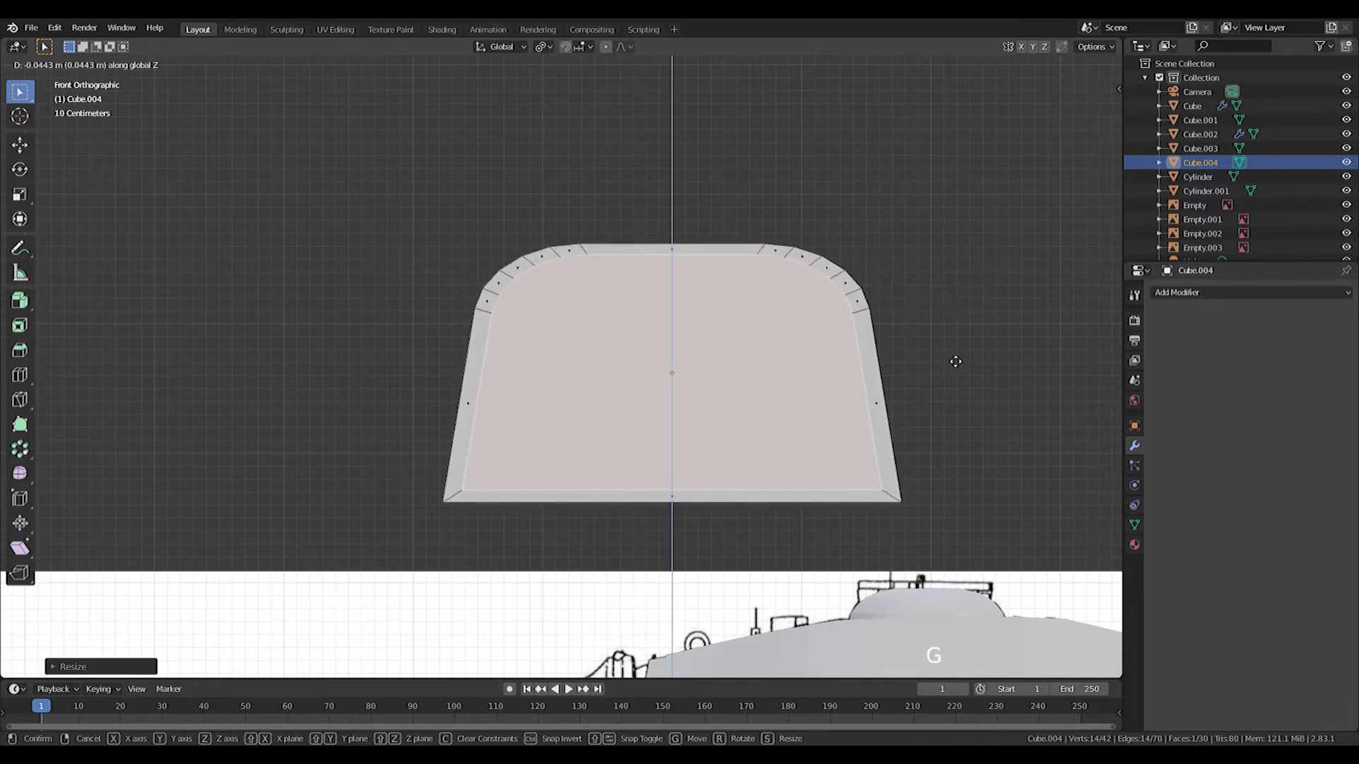
{"action": "key", "text": "a"}
{"action": "key", "text": "s"}
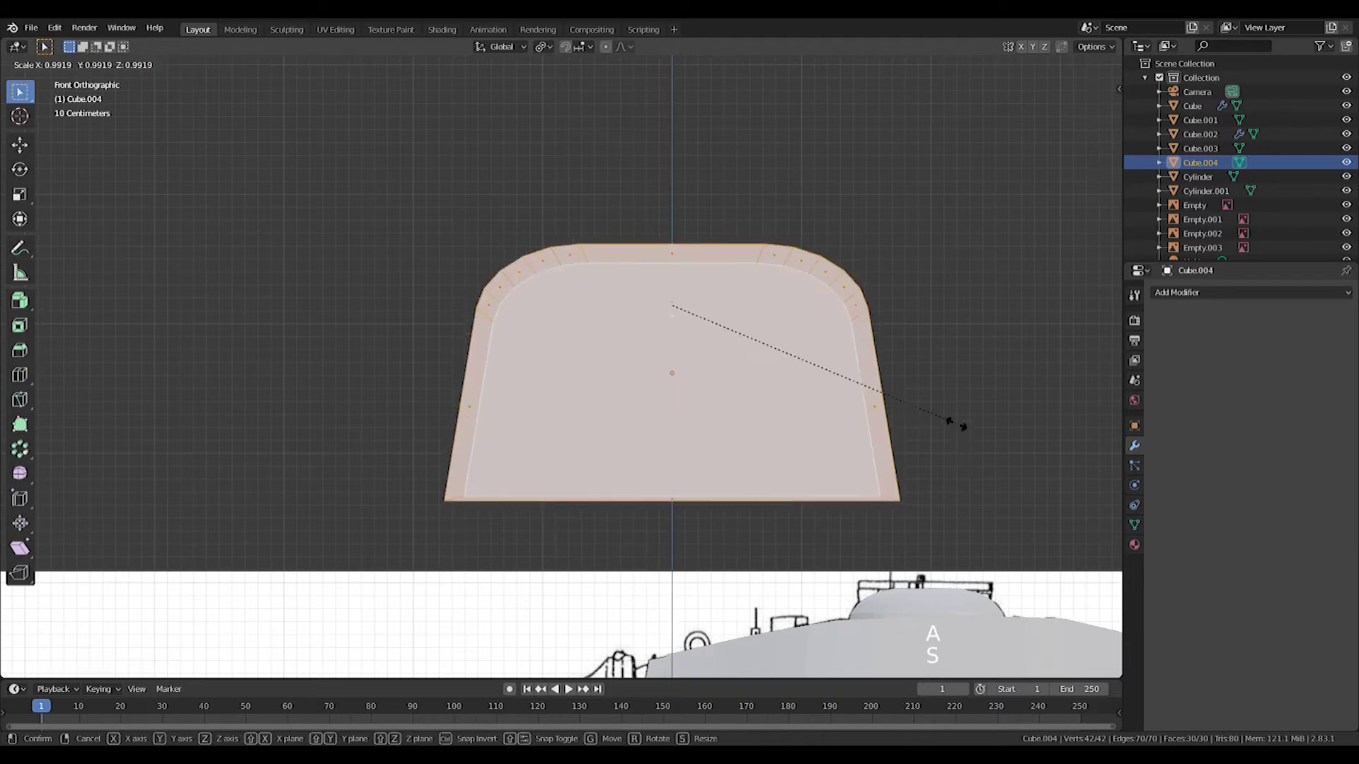
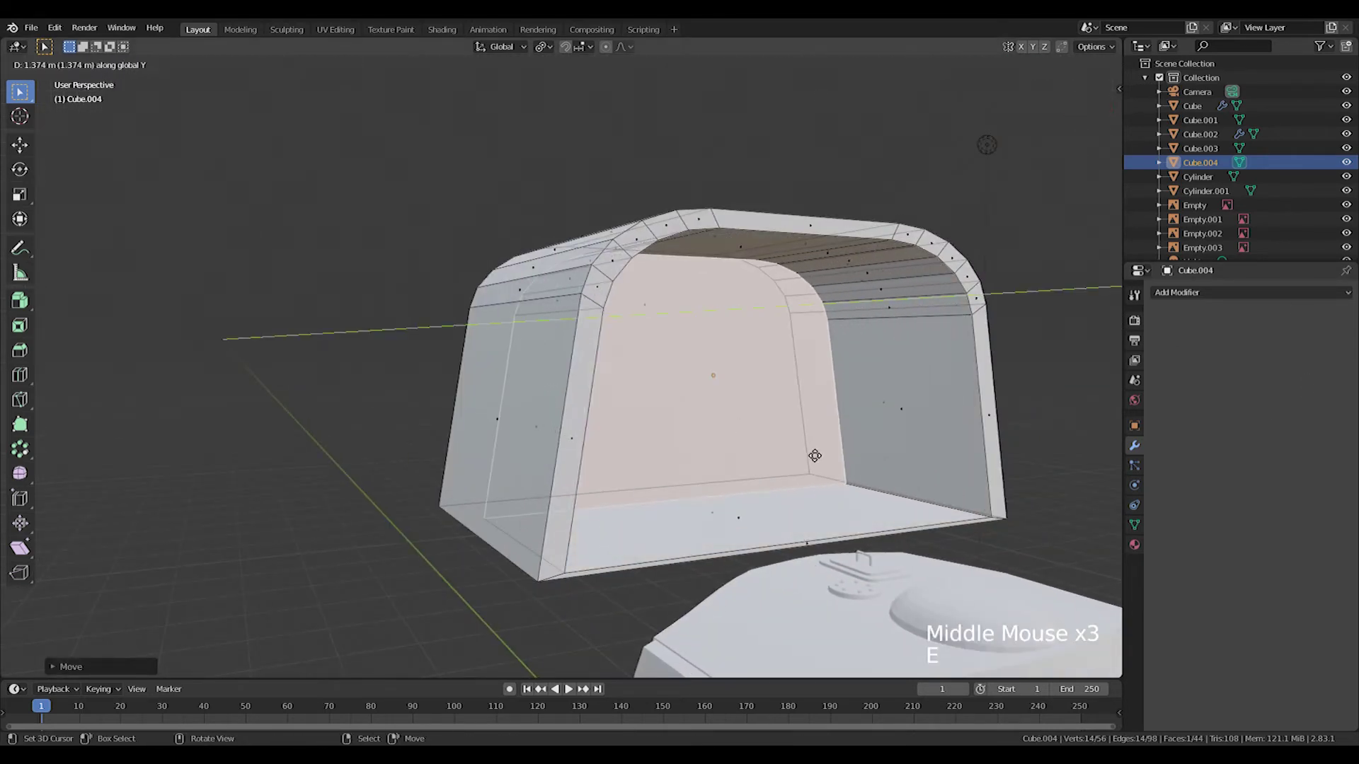
- Leave Edit Mode and scale the arched hood down to a small size
{"action": "key", "text": "Tab"}
{"action": "scroll", "scroll_direction": "down", "scroll_amount": 3}
{"action": "middle_click", "coordinate": [815, 457]}
{"action": "key", "text": "s"}
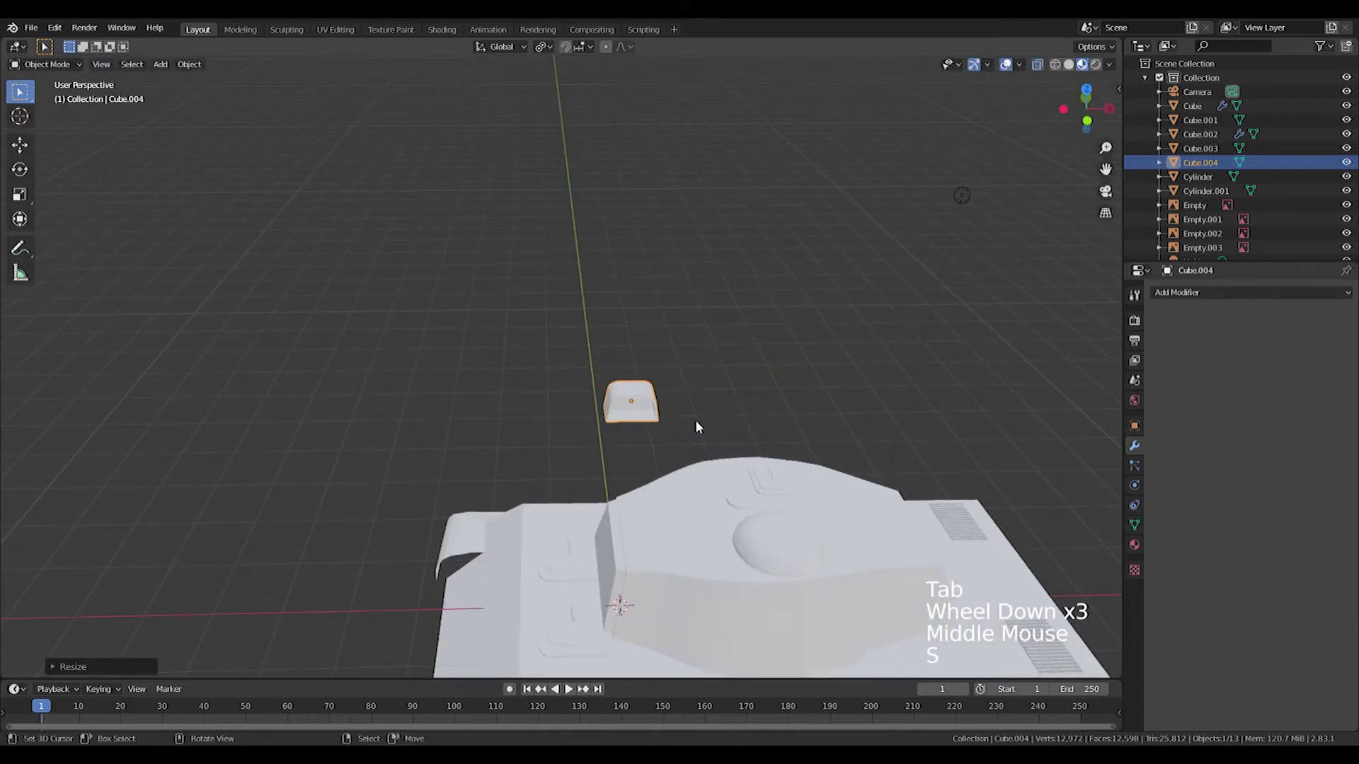
{"action": "key", "text": "s"}
{"action": "key", "text": "s"}
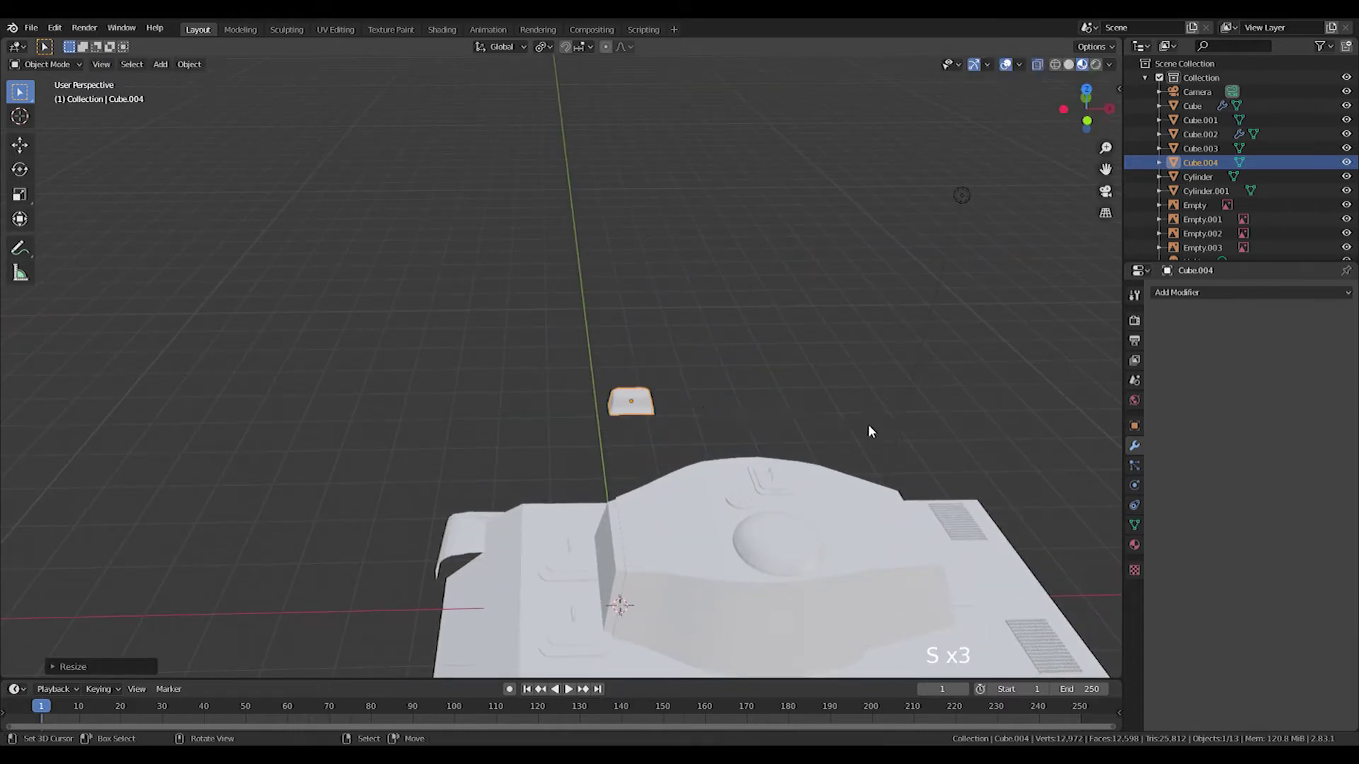
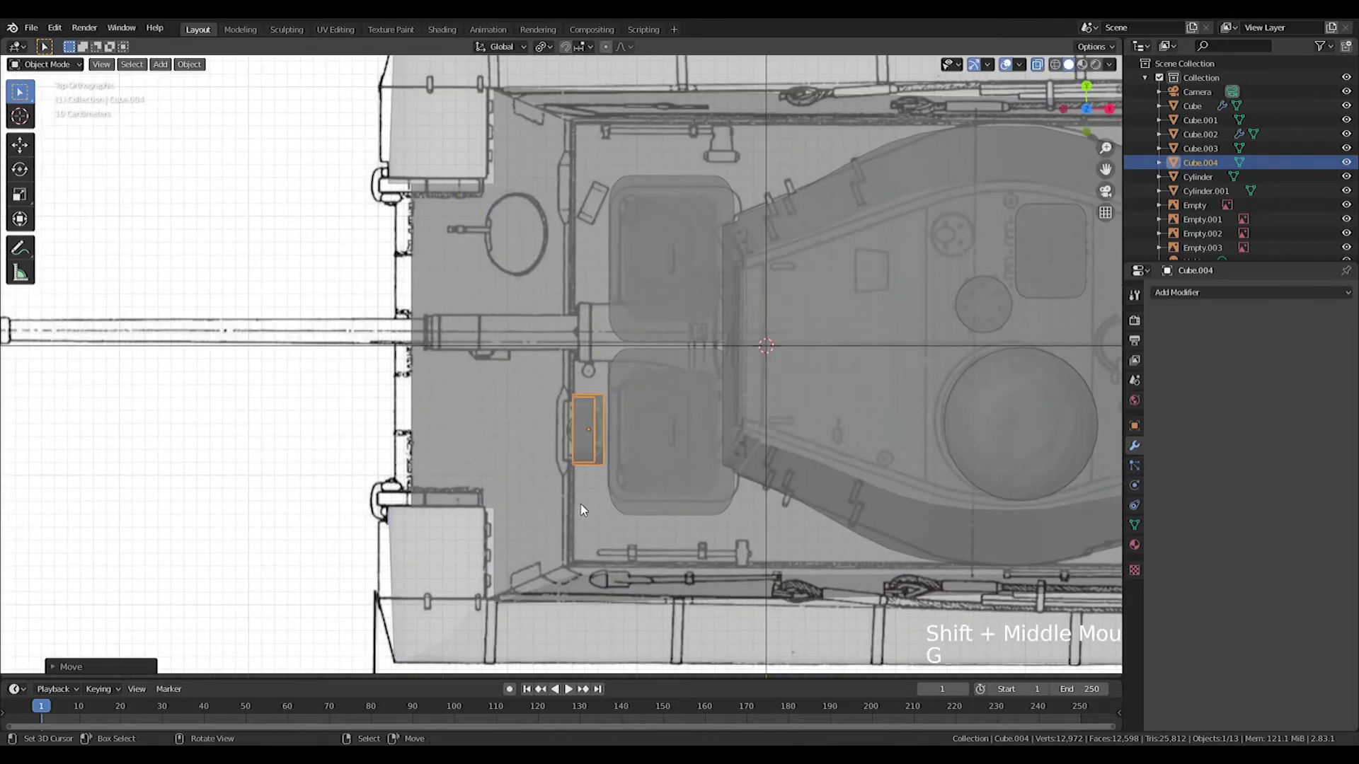
- Lower the hood along Z onto the front hull deck beside the hatch
{"action": "middle_click", "coordinate": [797, 379]}
{"action": "scroll", "scroll_direction": "down", "scroll_amount": 3}
{"action": "middle_click", "coordinate": [488, 526]}
{"action": "scroll", "scroll_direction": "up", "scroll_amount": 3}
{"action": "middle_click", "coordinate": [785, 481]}
{"action": "key", "text": "g"}
{"action": "key", "text": "KP_Decimal"}
{"action": "key", "text": "z"}
{"action": "key", "text": "z"}
{"action": "key", "text": "g"}
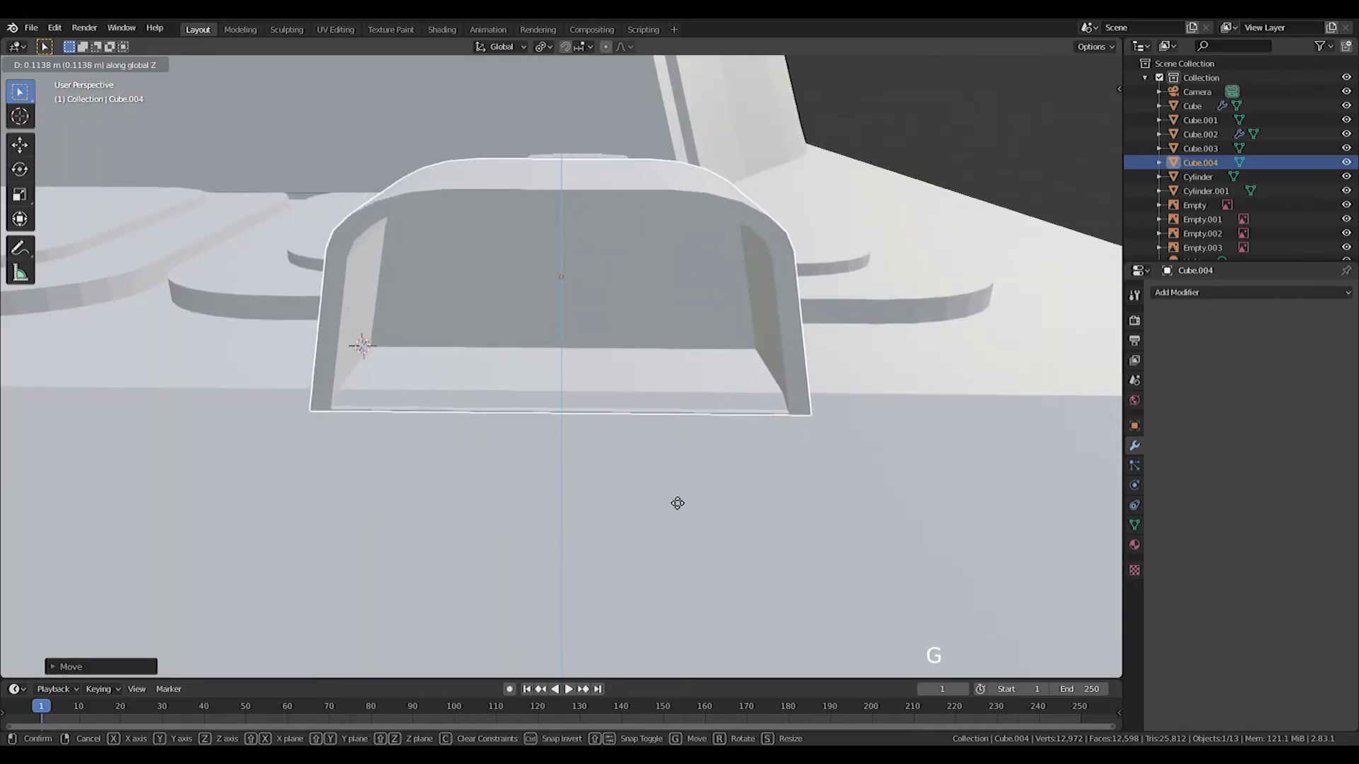
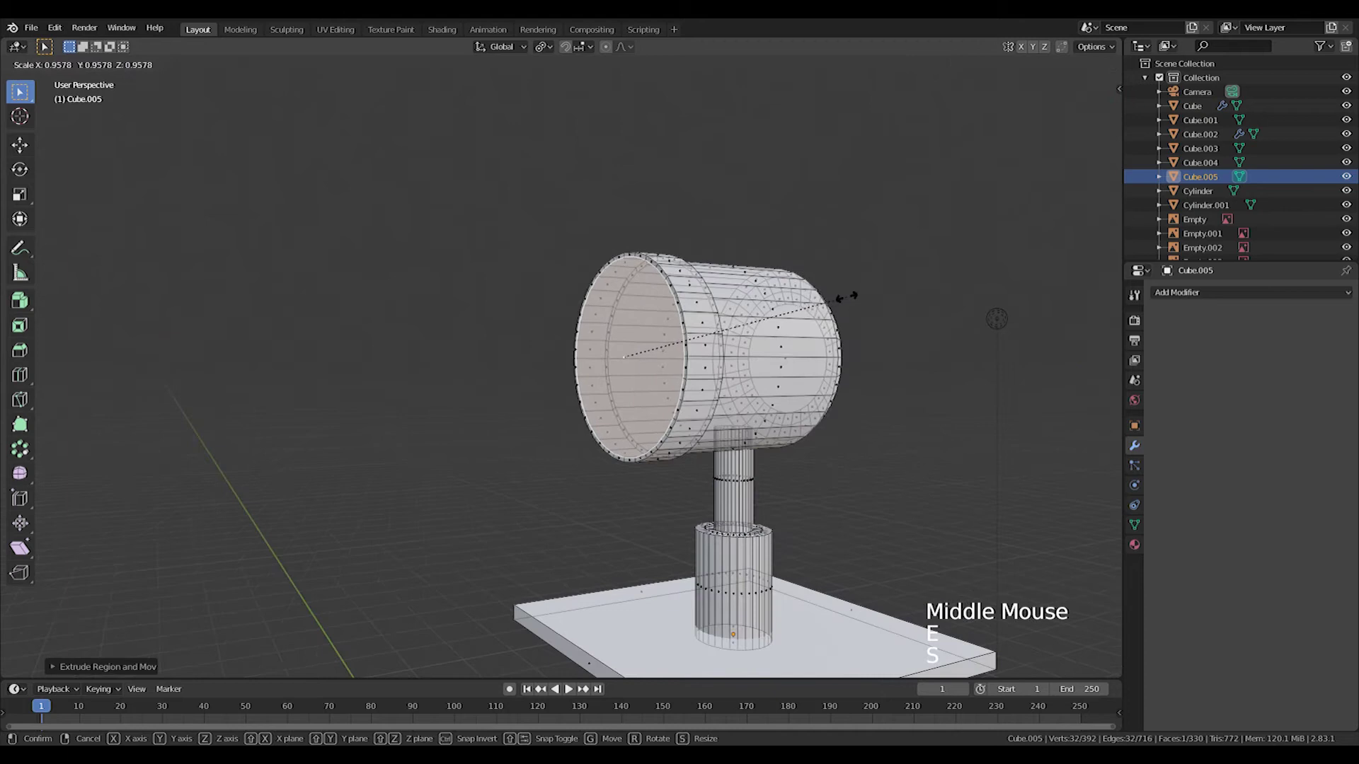
- Extrude and scale Cube.005 repeatedly into a drum lamp on a post with a base plate
{"action": "key", "text": "KP_3"}
{"action": "key", "text": "KP_1"}
{"action": "scroll", "scroll_direction": "up", "scroll_amount": 3}
{"action": "key", "text": "w"}
{"action": "key", "text": "e"}
{"action": "key", "text": "s"}
{"action": "key", "text": "e"}
{"action": "key", "text": "s"}
{"action": "key", "text": "e"}
{"action": "key", "text": "s"}
{"action": "key", "text": "e"}
{"action": "key", "text": "s"}
{"action": "key", "text": "e"}
{"action": "key", "text": "s"}
{"action": "key", "text": "e"}
{"action": "key", "text": "s"}
{"action": "key", "text": "Tab"}
- Resize the headlight and start moving it onto the hull's front glacis
{"action": "middle_click", "coordinate": [744, 359]}
{"action": "scroll", "scroll_direction": "down", "scroll_amount": 3}
{"action": "middle_click", "coordinate": [668, 441]}
{"action": "middle_click", "coordinate": [694, 522]}
{"action": "key", "text": "s"}
{"action": "key", "text": "KP_3"}
{"action": "key", "text": "KP_1"}
{"action": "middle_click", "coordinate": [716, 436]}
{"action": "middle_click", "coordinate": [774, 495]}
{"action": "key", "text": "KP_3"}
{"action": "scroll", "scroll_direction": "up", "scroll_amount": 3}
{"action": "middle_click", "coordinate": [766, 378]}
{"action": "key", "text": "g"}
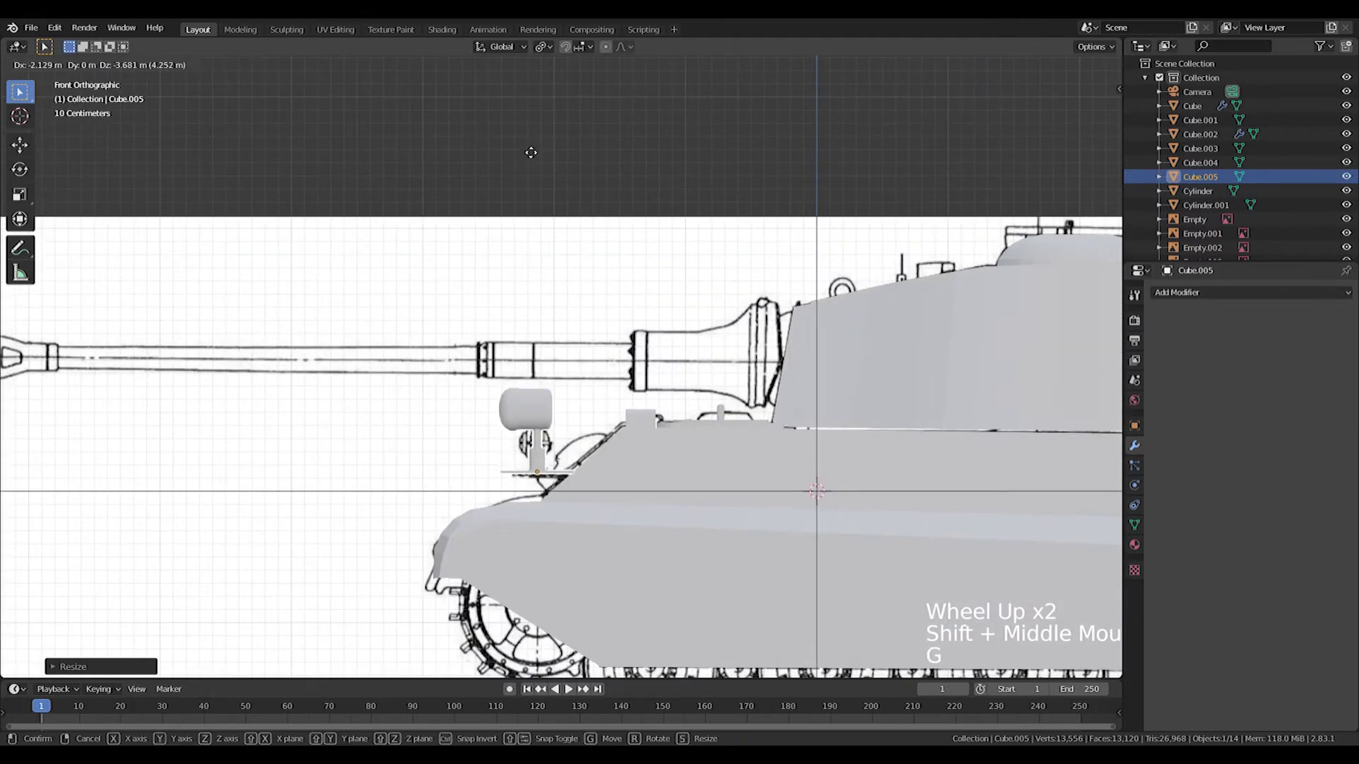
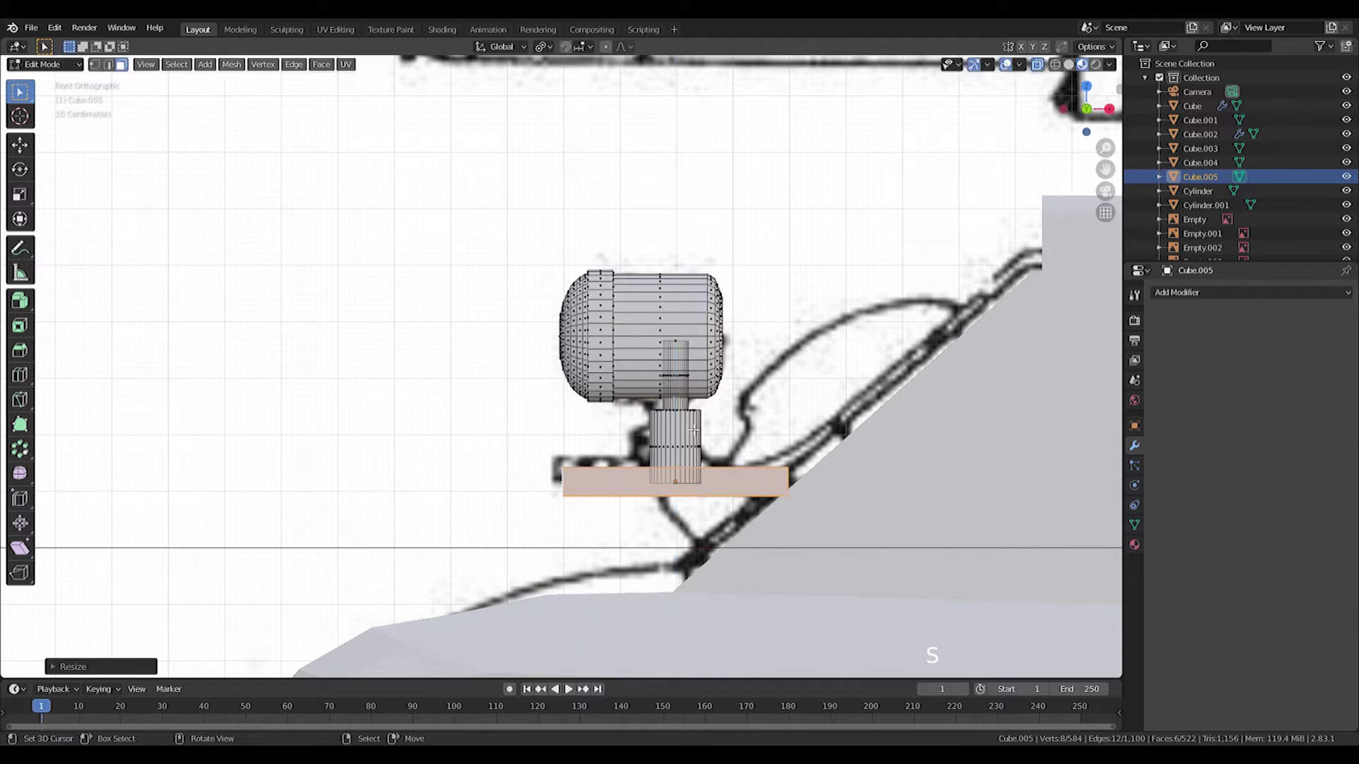
- Scale the headlight up about 1.19 and settle it on the front hull deck against the blueprints
{"action": "key", "text": "Tab"}
{"action": "key", "text": "g"}
{"action": "key", "text": "s"}
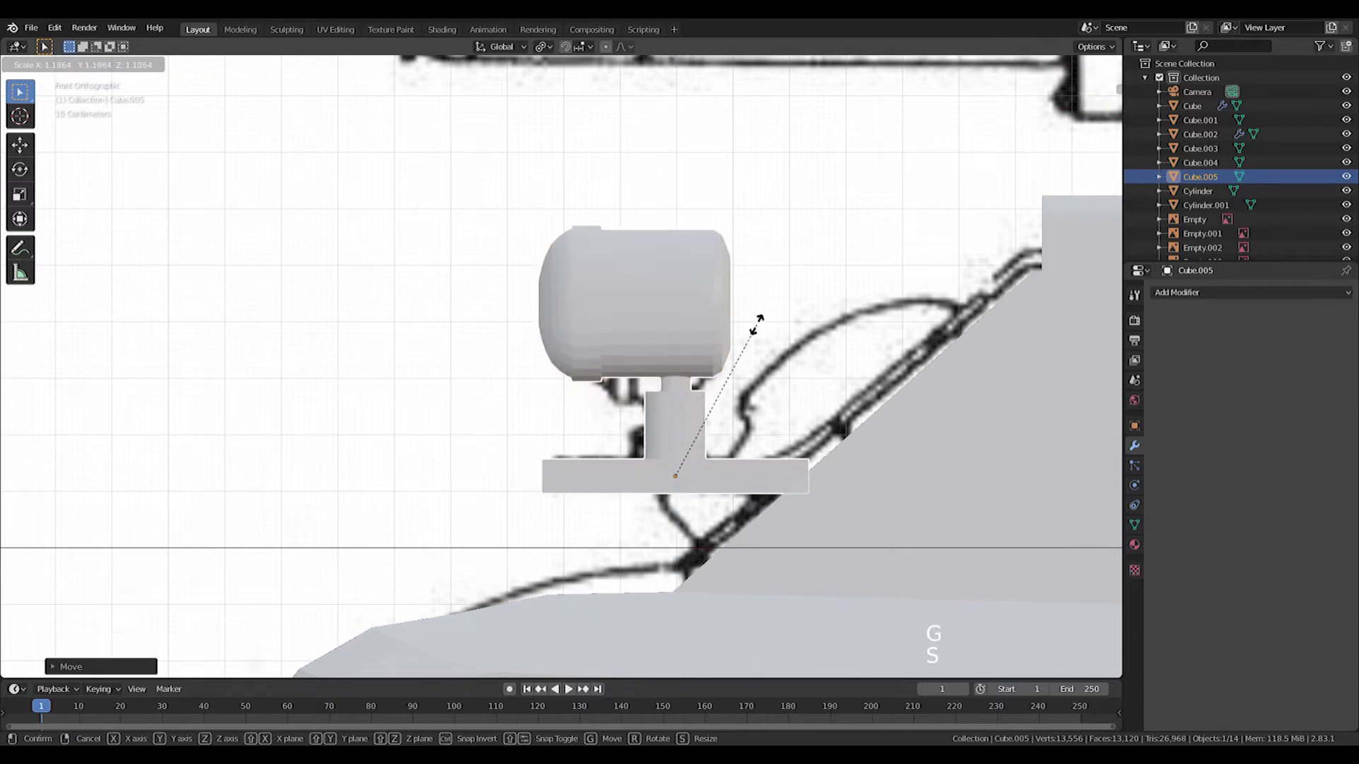
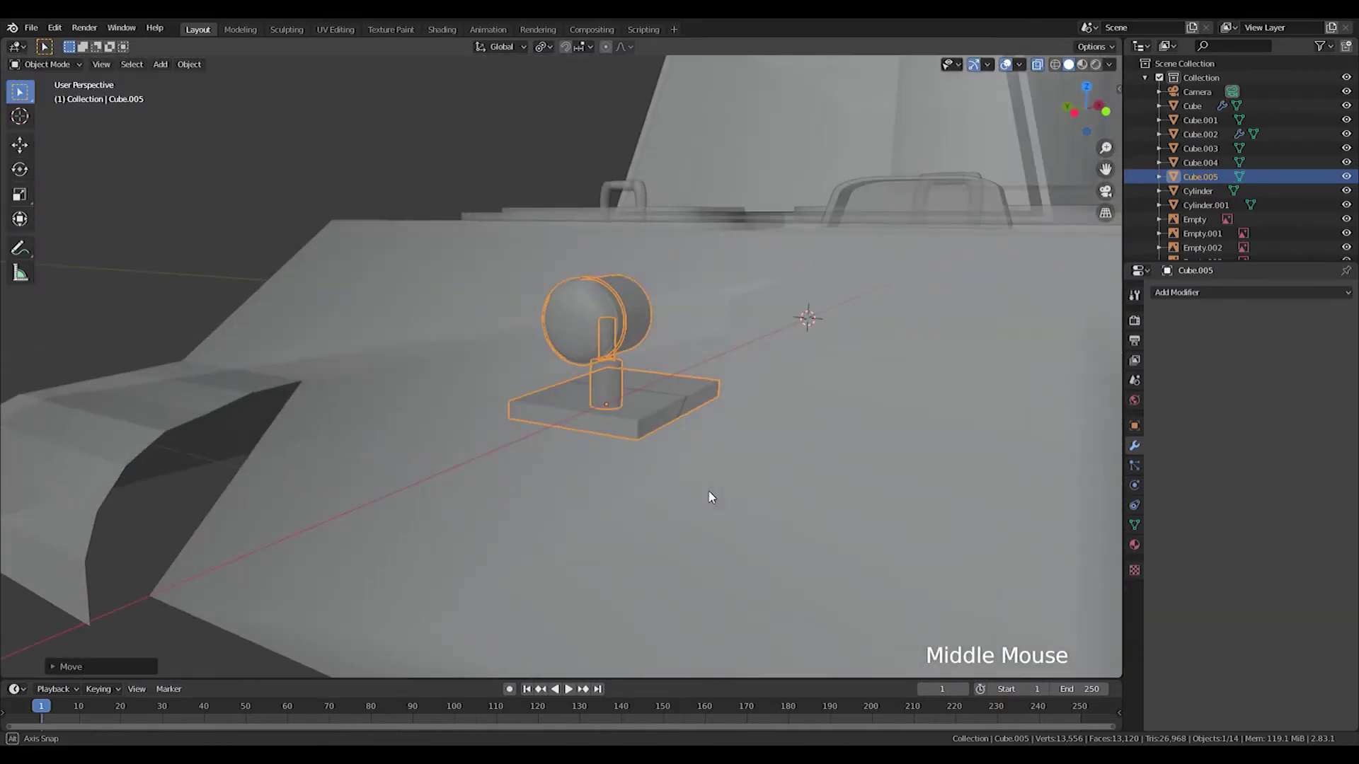
{"action": "middle_click", "coordinate": [752, 506]}
{"action": "middle_click", "coordinate": [573, 472]}
{"action": "key", "text": "z"}
{"action": "middle_click", "coordinate": [774, 451]}
- Add a UV sphere, scale it and sink it into the front hull deck
{"action": "key", "text": "z"}
{"action": "scroll", "scroll_direction": "down", "scroll_amount": 3}
{"action": "key", "text": "shift+a"}
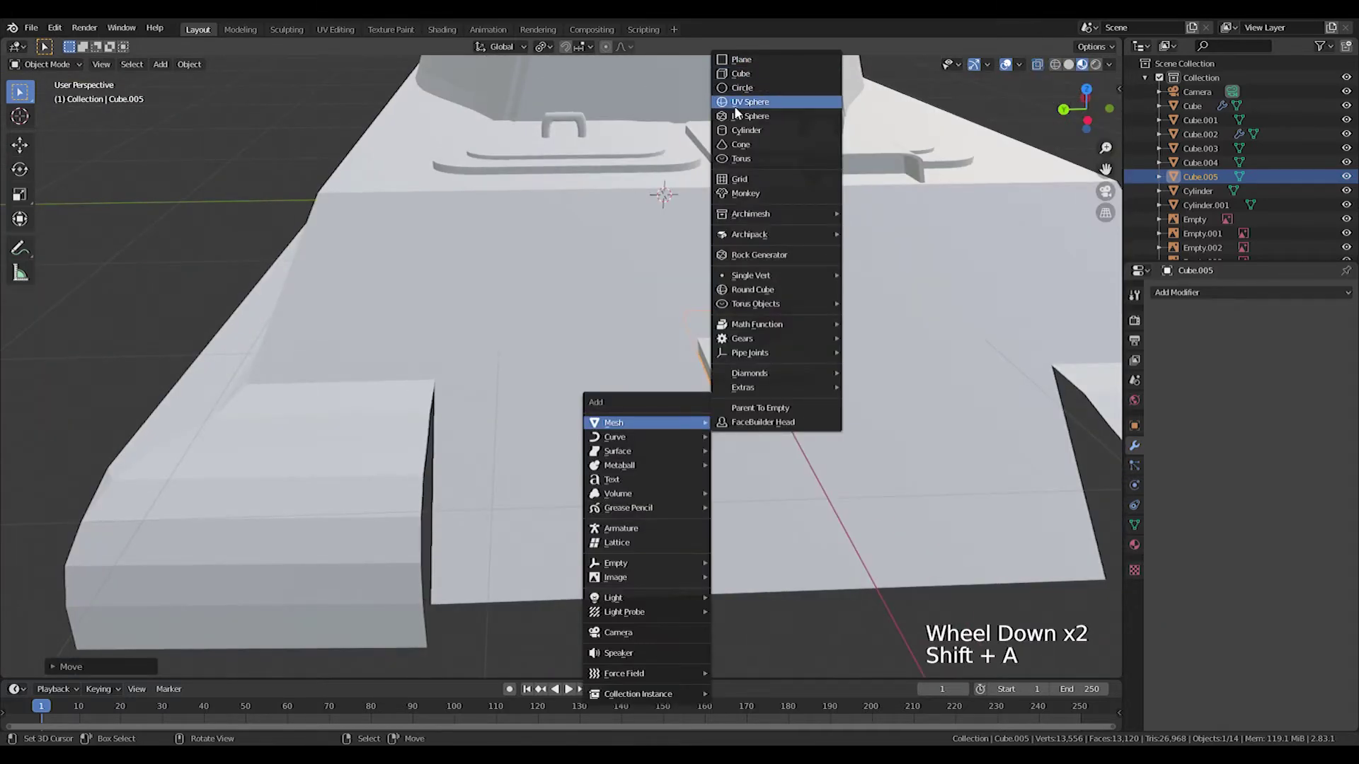
{"action": "middle_click", "coordinate": [815, 296]}
{"action": "key", "text": "KP_3"}
{"action": "key", "text": "KP_1"}
{"action": "key", "text": "g"}
{"action": "key", "text": "s"}
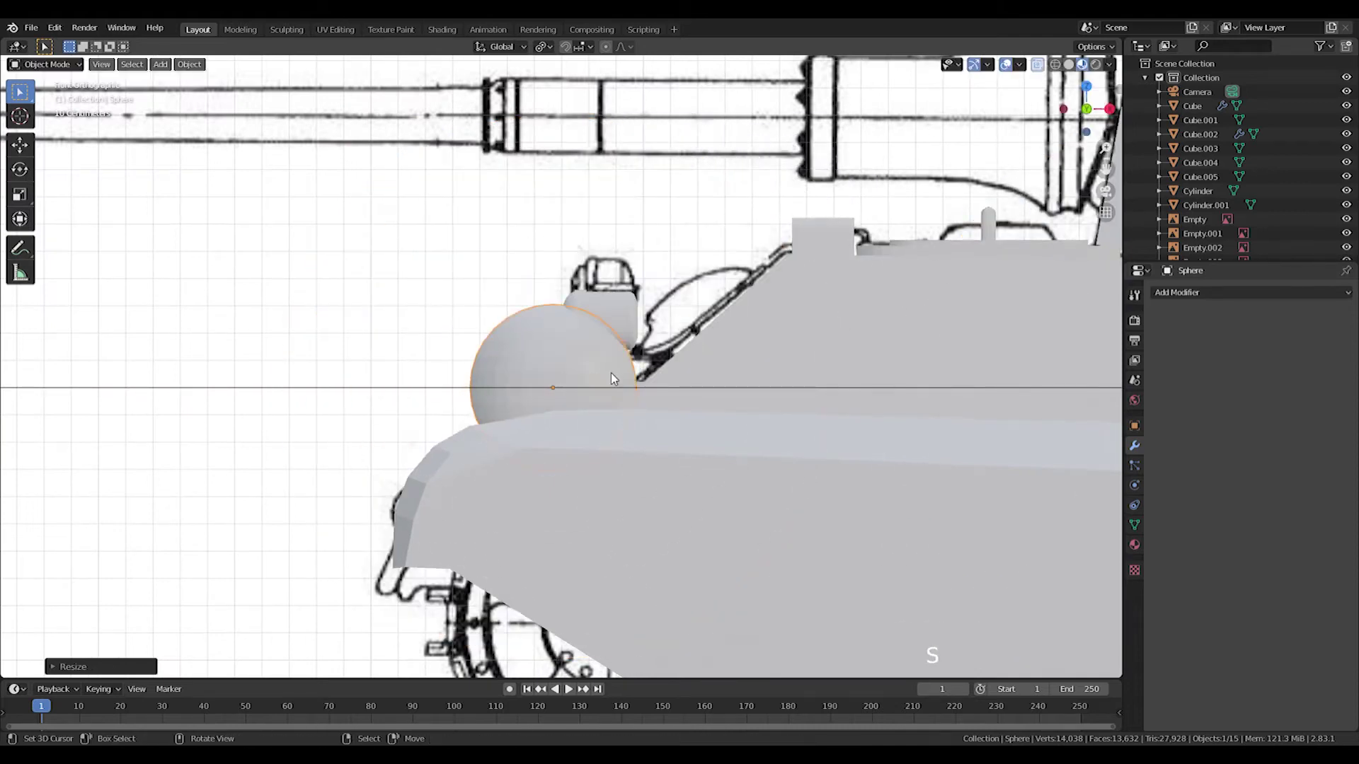
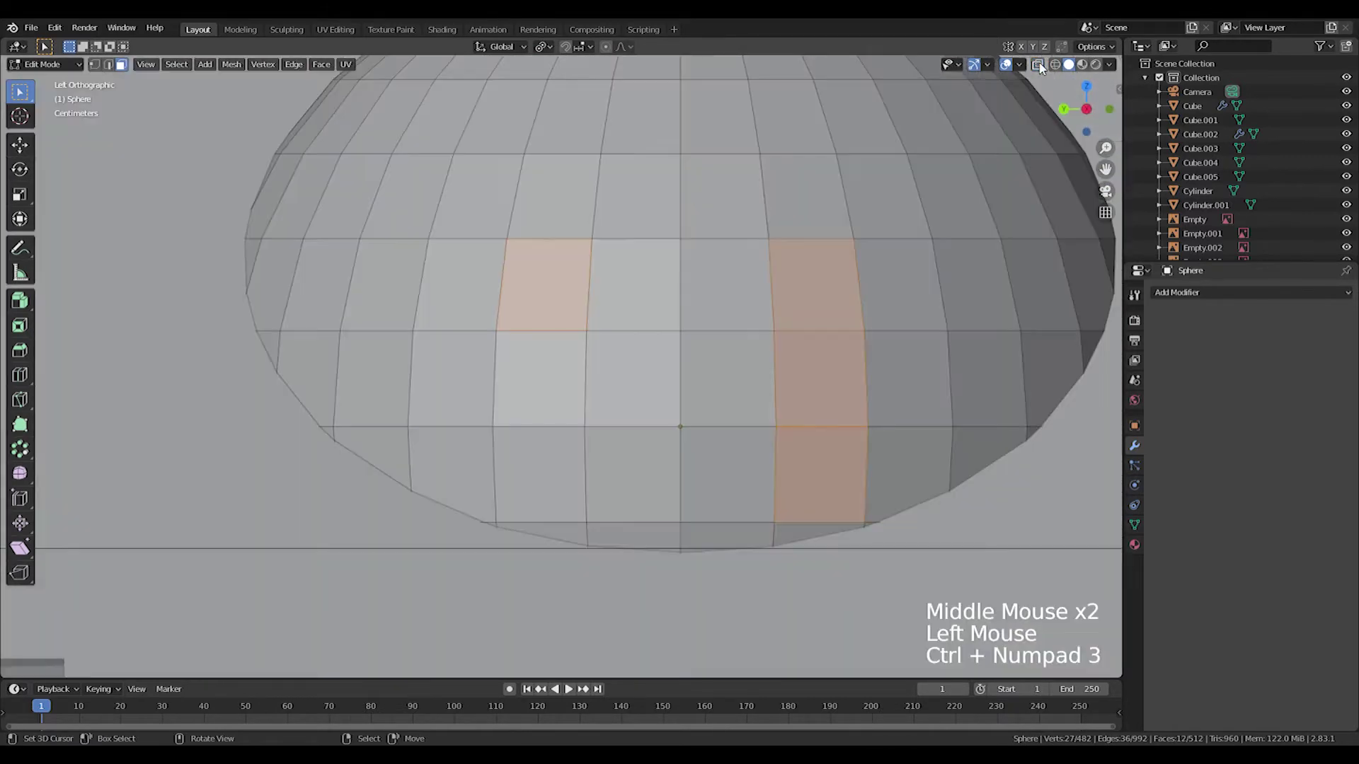
- Circle-select and delete faces to cut a front opening in the sphere, sliding its rim
{"action": "key", "text": "a"}
{"action": "key", "text": "c"}
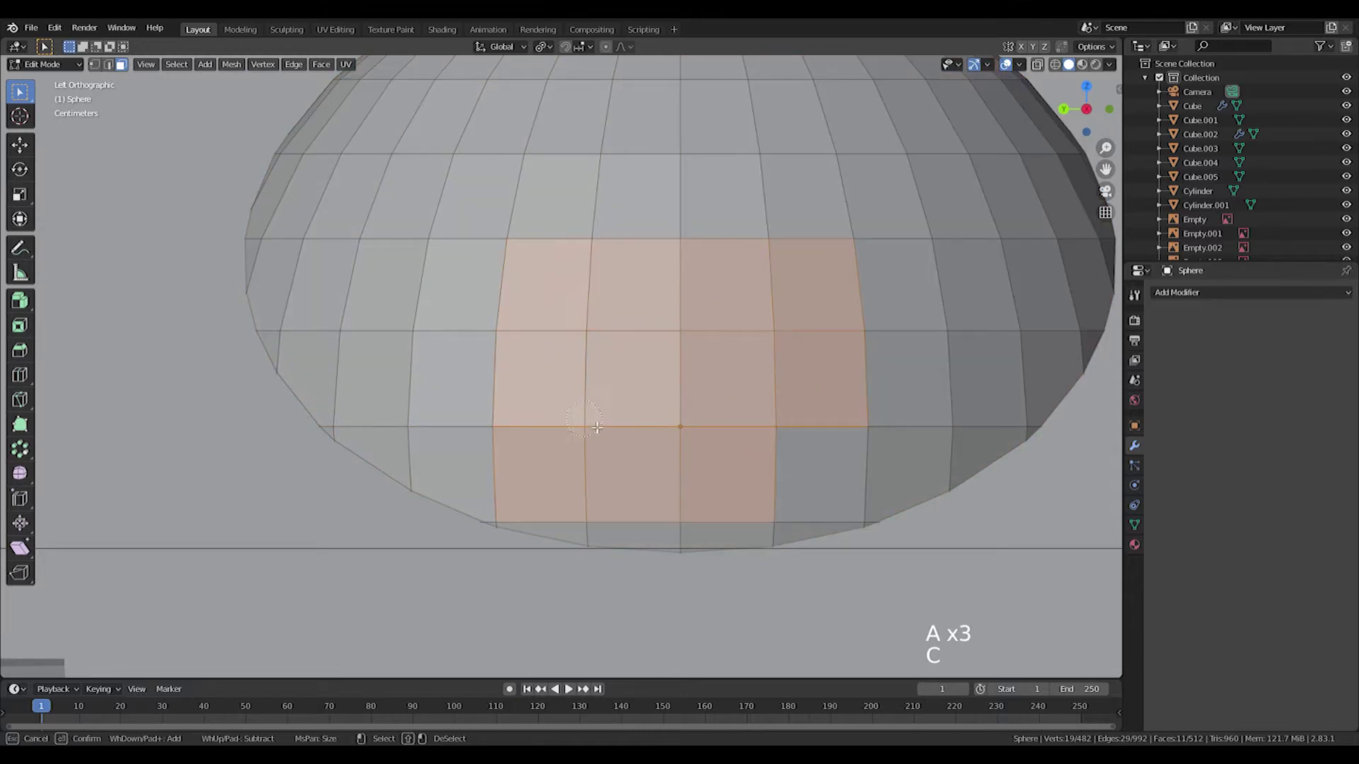
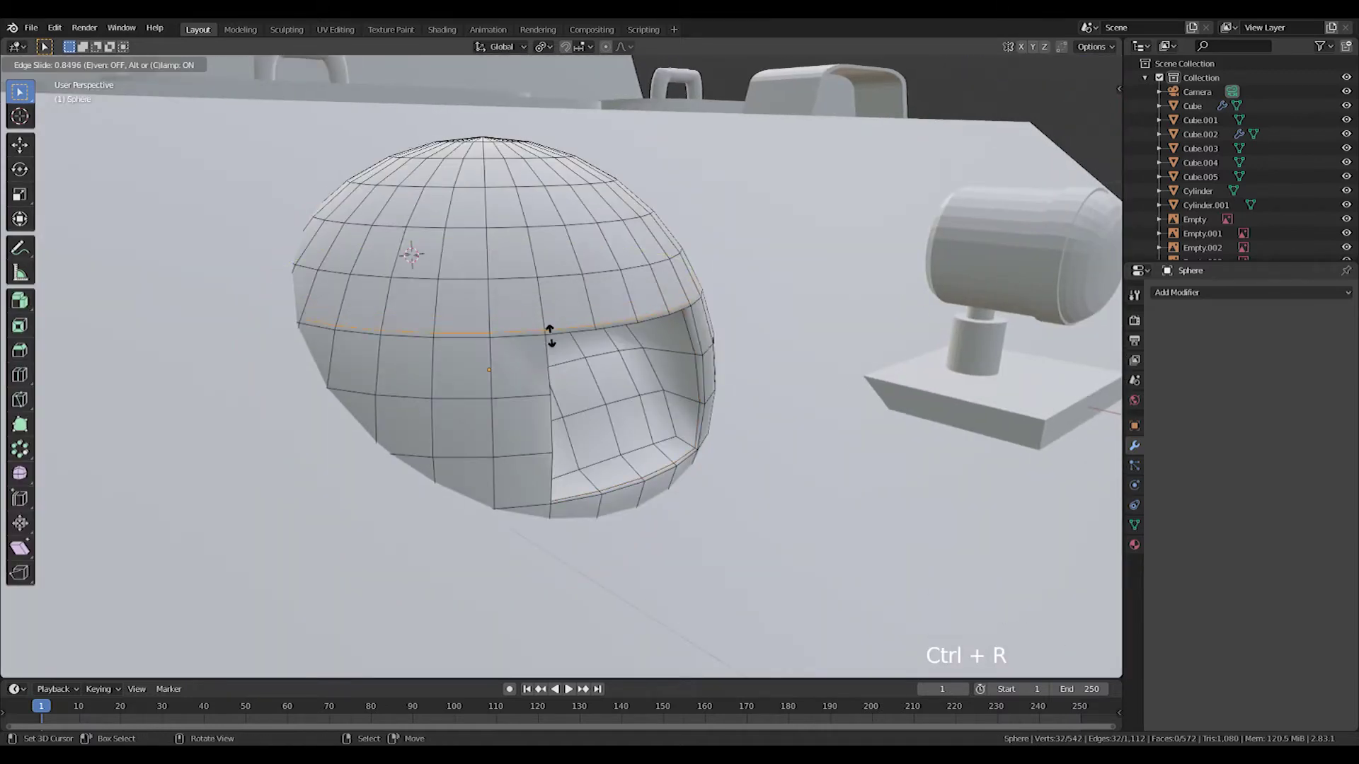
{"action": "key", "text": "Tab"}
{"action": "key", "text": "ctrl+z"}
{"action": "key", "text": "ctrl+z"}
{"action": "key", "text": "Tab"}
{"action": "scroll", "scroll_direction": "down", "scroll_amount": 3}
{"action": "middle_click", "coordinate": [796, 455]}
{"action": "scroll", "scroll_direction": "up", "scroll_amount": 3}
{"action": "middle_click", "coordinate": [609, 389]}
{"action": "key", "text": "shift+a"}
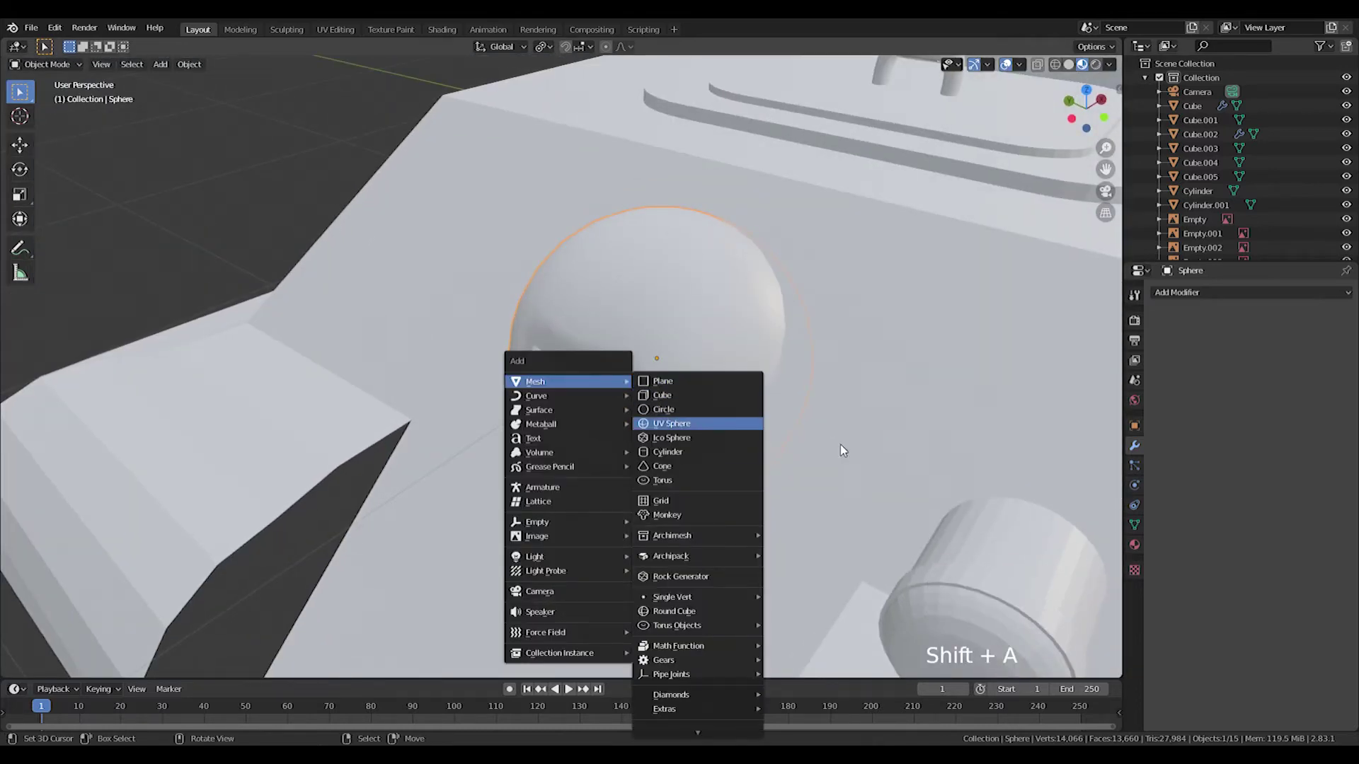
- Add a thin cylinder and extrude it along X into a barrel with a thicker muzzle tip
{"action": "key", "text": "shift+s"}
{"action": "key", "text": "shift+a"}
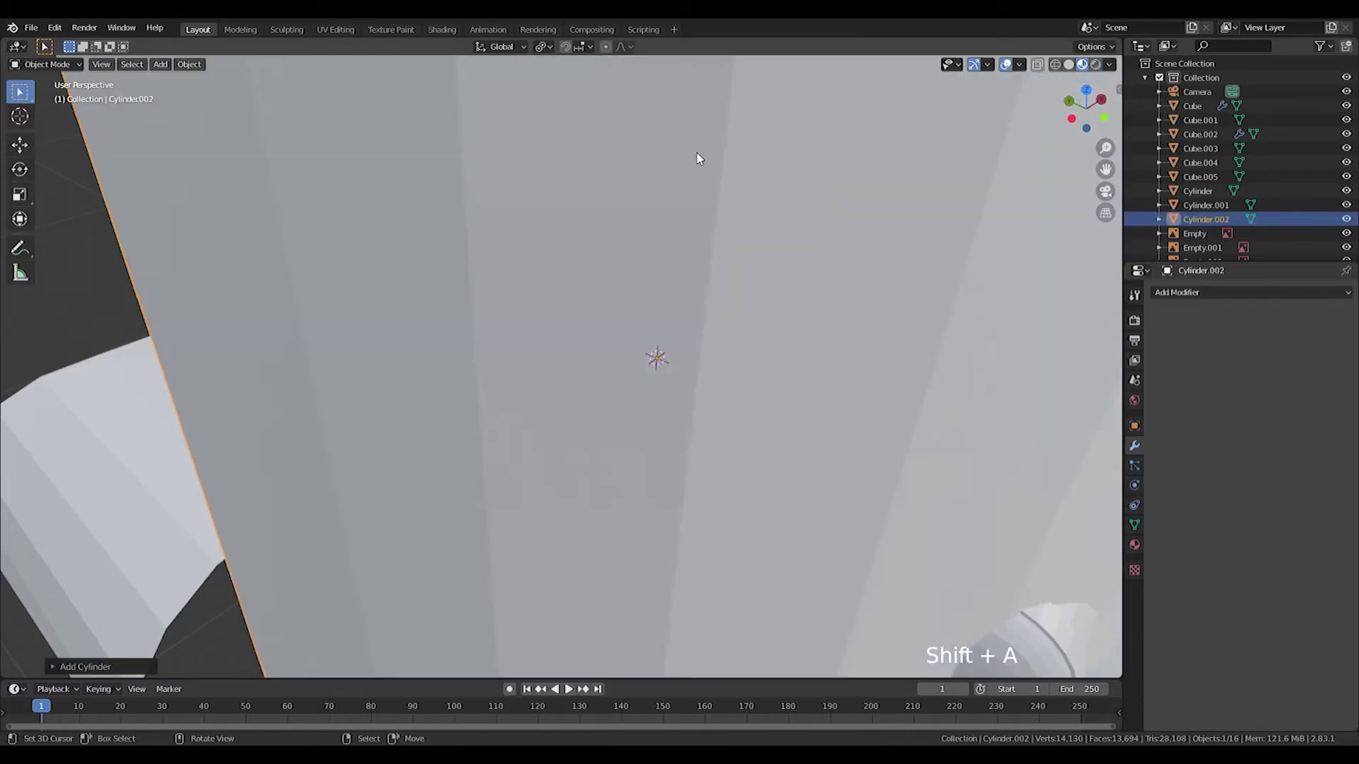
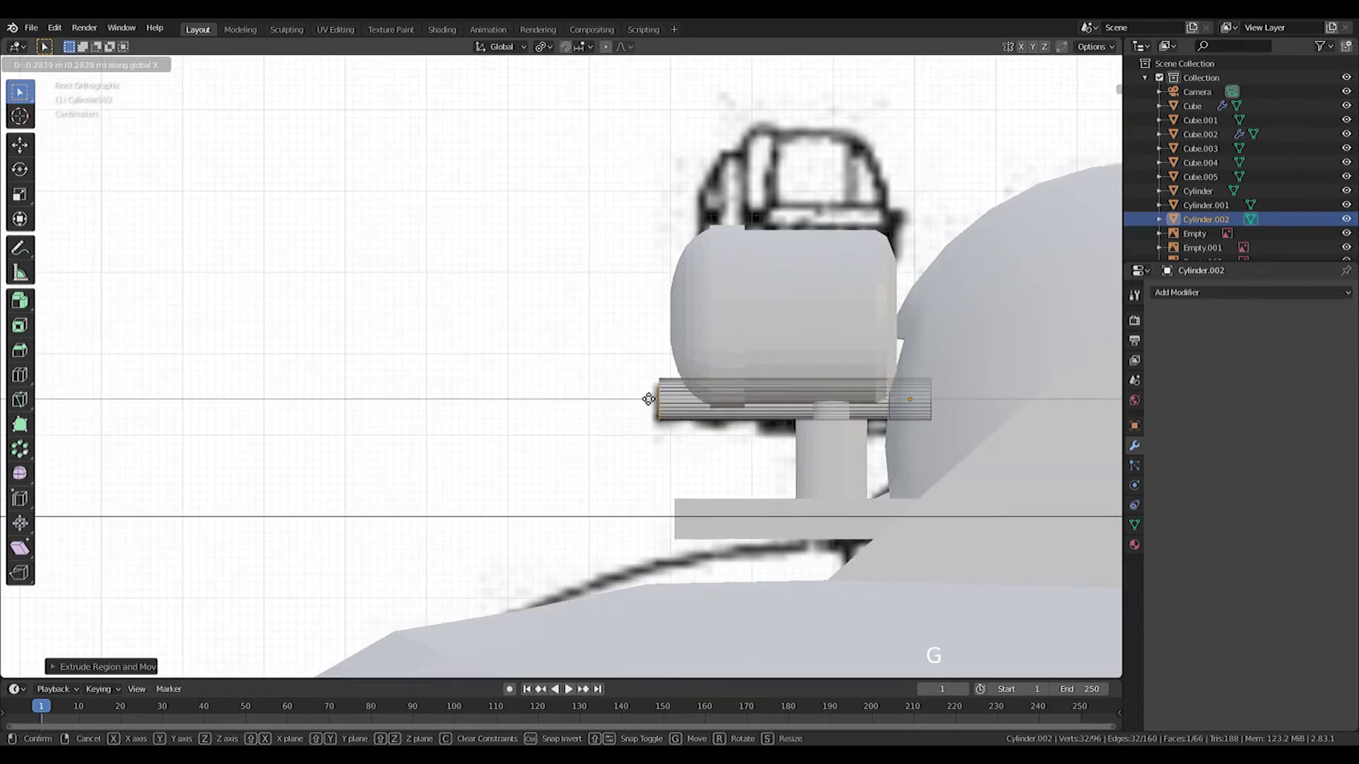
{"action": "key", "text": "e"}
{"action": "key", "text": "s"}
{"action": "key", "text": "s"}
{"action": "key", "text": "e"}
{"action": "key", "text": "g"}
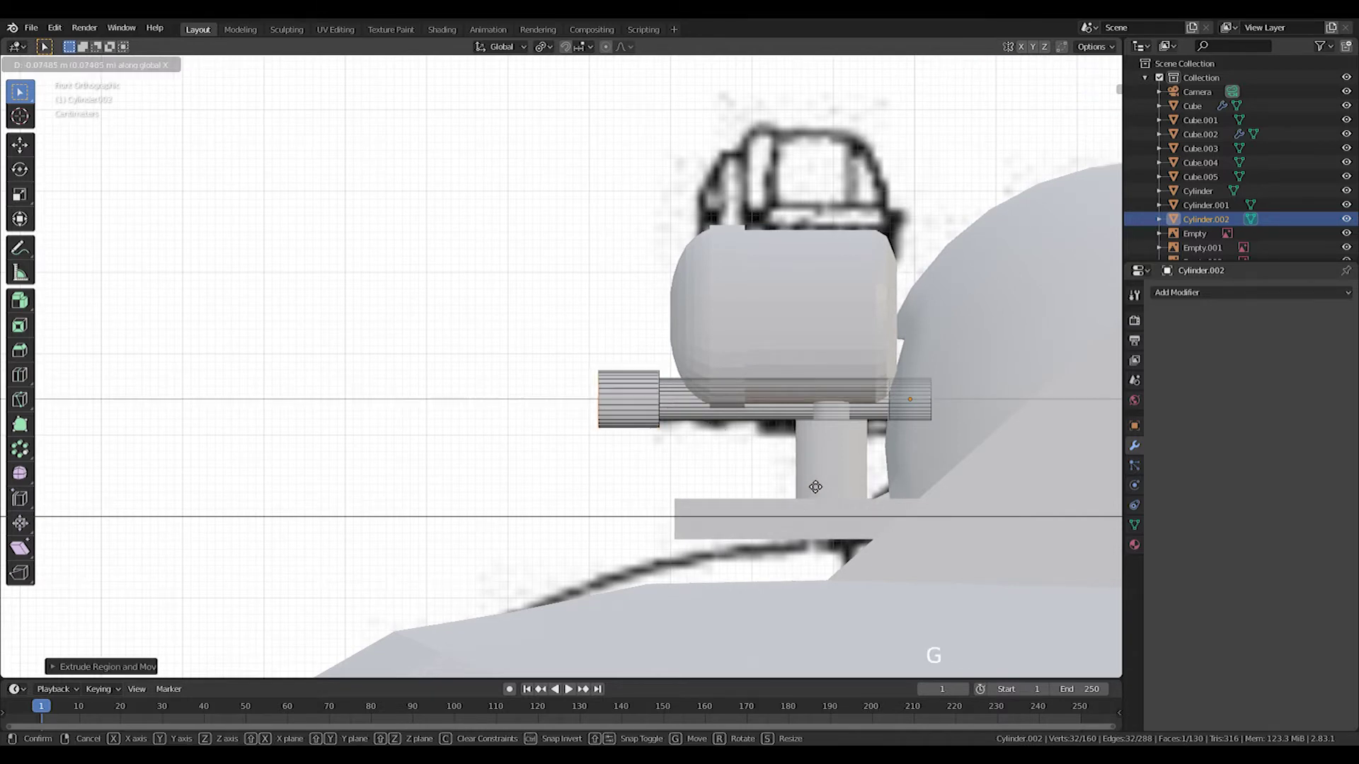
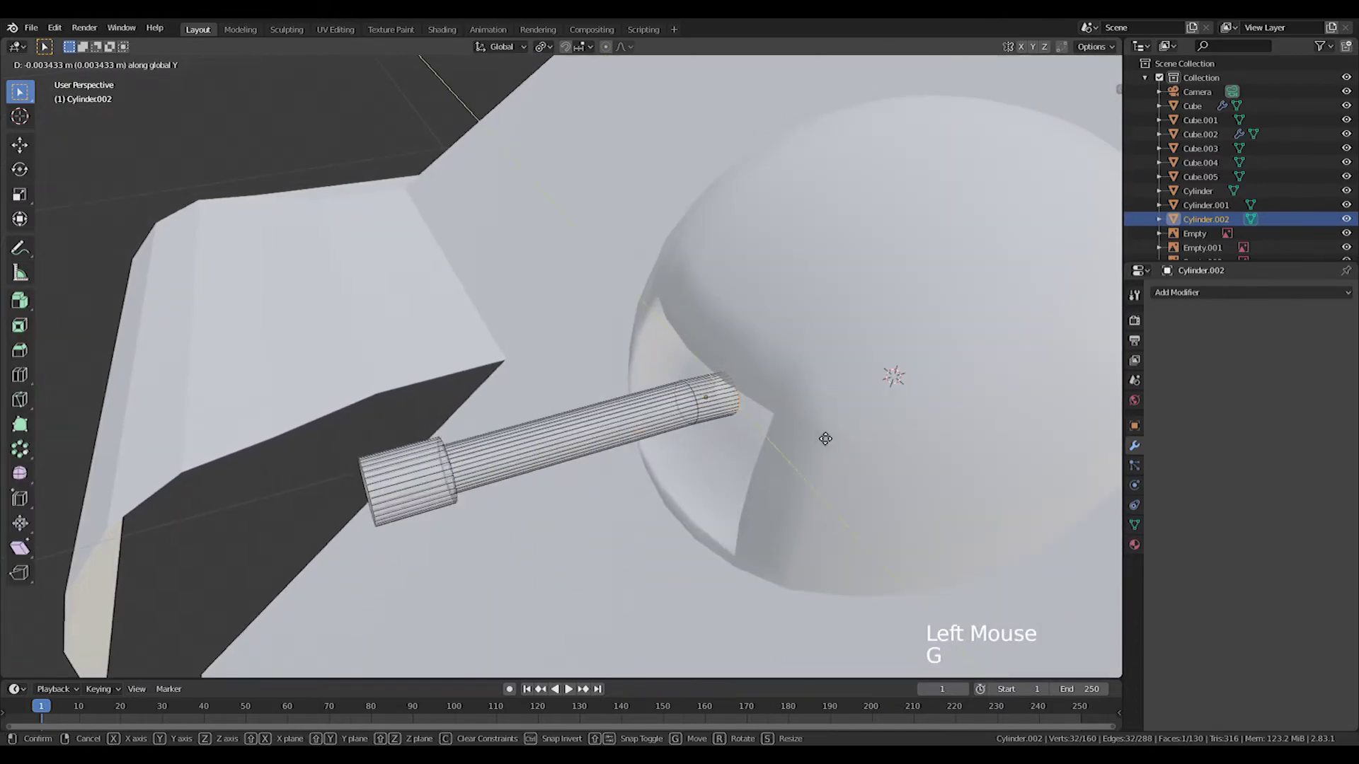
- Seat the barrel in the sphere's opening as a hull machine gun and inspect it from around the front
{"action": "key", "text": "Tab"}
{"action": "scroll", "scroll_direction": "down", "scroll_amount": 3}
{"action": "middle_click", "coordinate": [787, 436]}
{"action": "scroll", "scroll_direction": "down", "scroll_amount": 3}
{"action": "middle_click", "coordinate": [898, 395]}
{"action": "scroll", "scroll_direction": "down", "scroll_amount": 3}
{"action": "middle_click", "coordinate": [677, 449]}
{"action": "scroll", "scroll_direction": "up", "scroll_amount": 3}
{"action": "middle_click", "coordinate": [800, 363]}
{"action": "middle_click", "coordinate": [702, 469]}
{"action": "middle_click", "coordinate": [688, 485]}
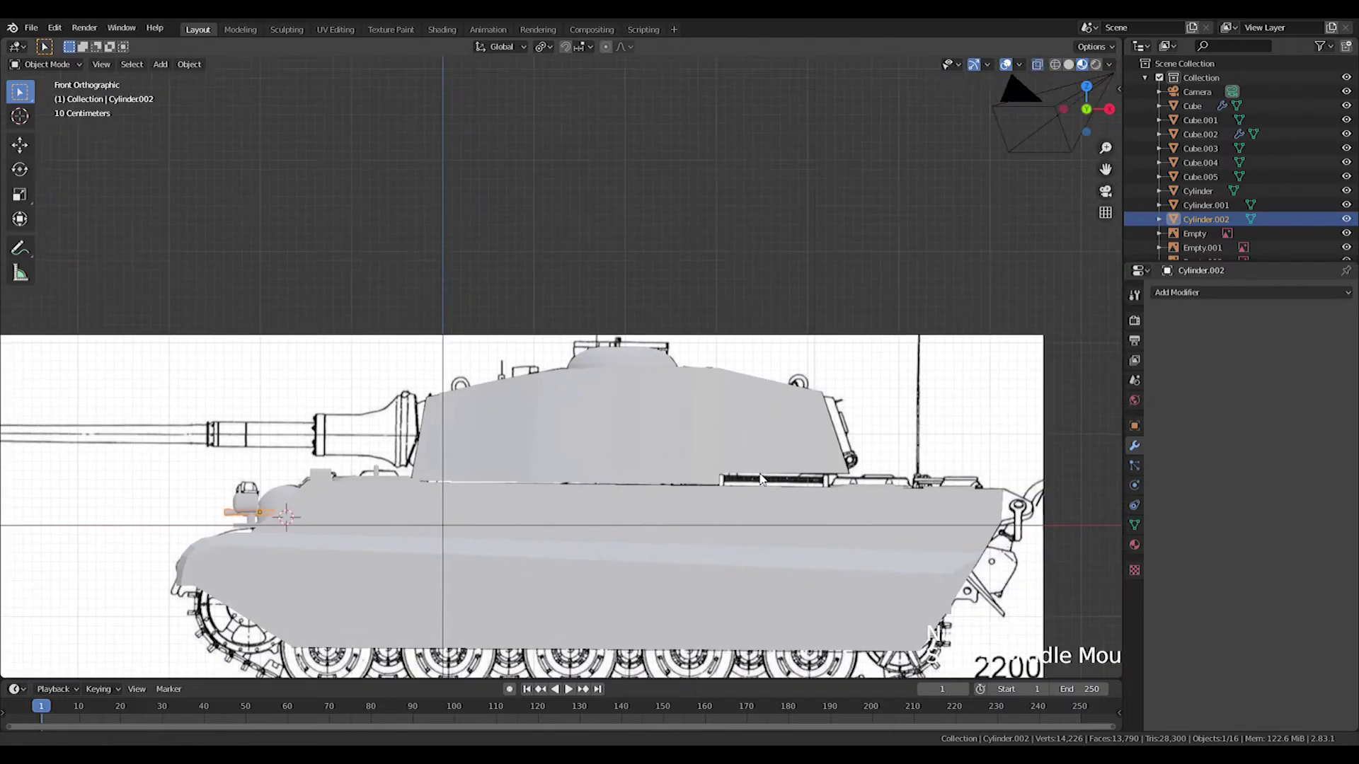
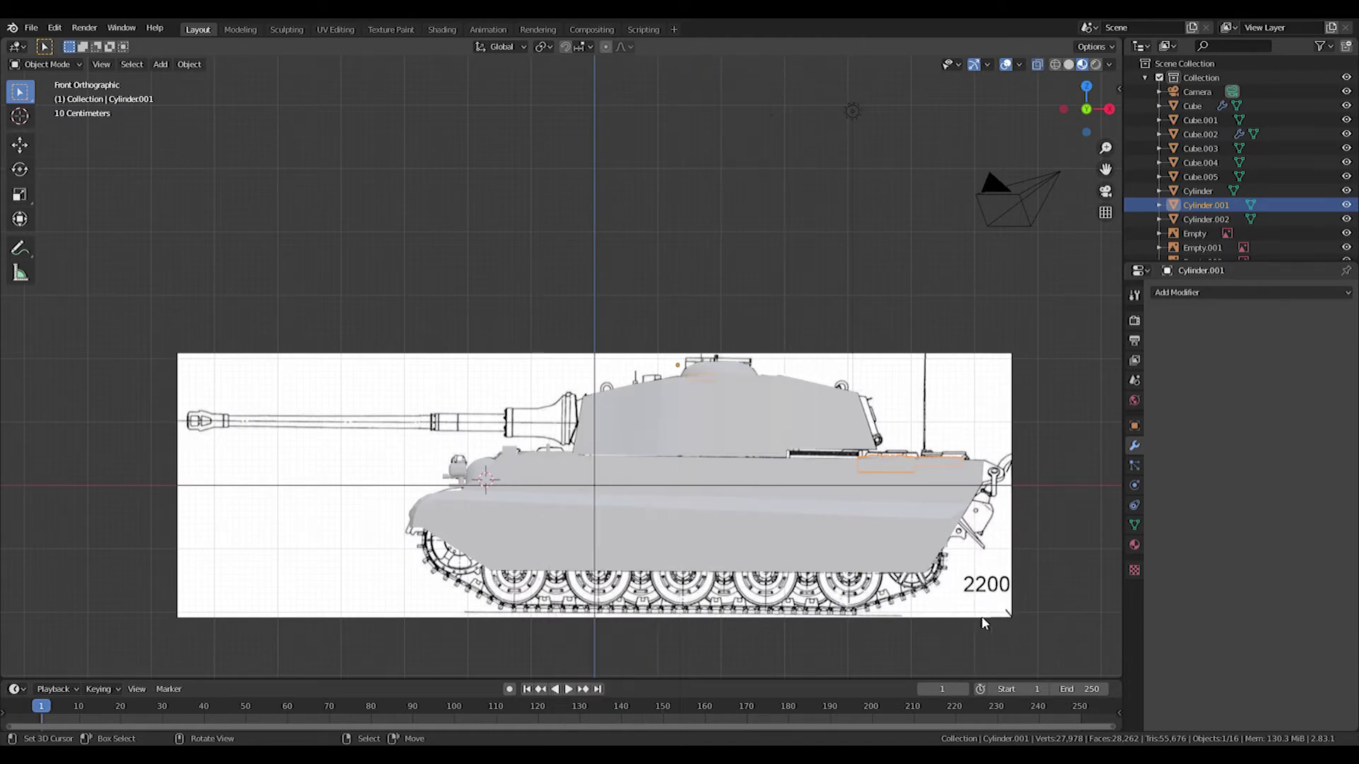
- Add a new large cylinder over the tank for the gun mantlet
{"action": "key", "text": "shift+s"}
{"action": "key", "text": "shift+a"}
{"action": "scroll", "scroll_direction": "up", "scroll_amount": 3}
- Scale and move Cylinder.003's edge loops to taper the mantlet along the main gun's blueprint outline
{"action": "middle_click", "coordinate": [666, 527]}
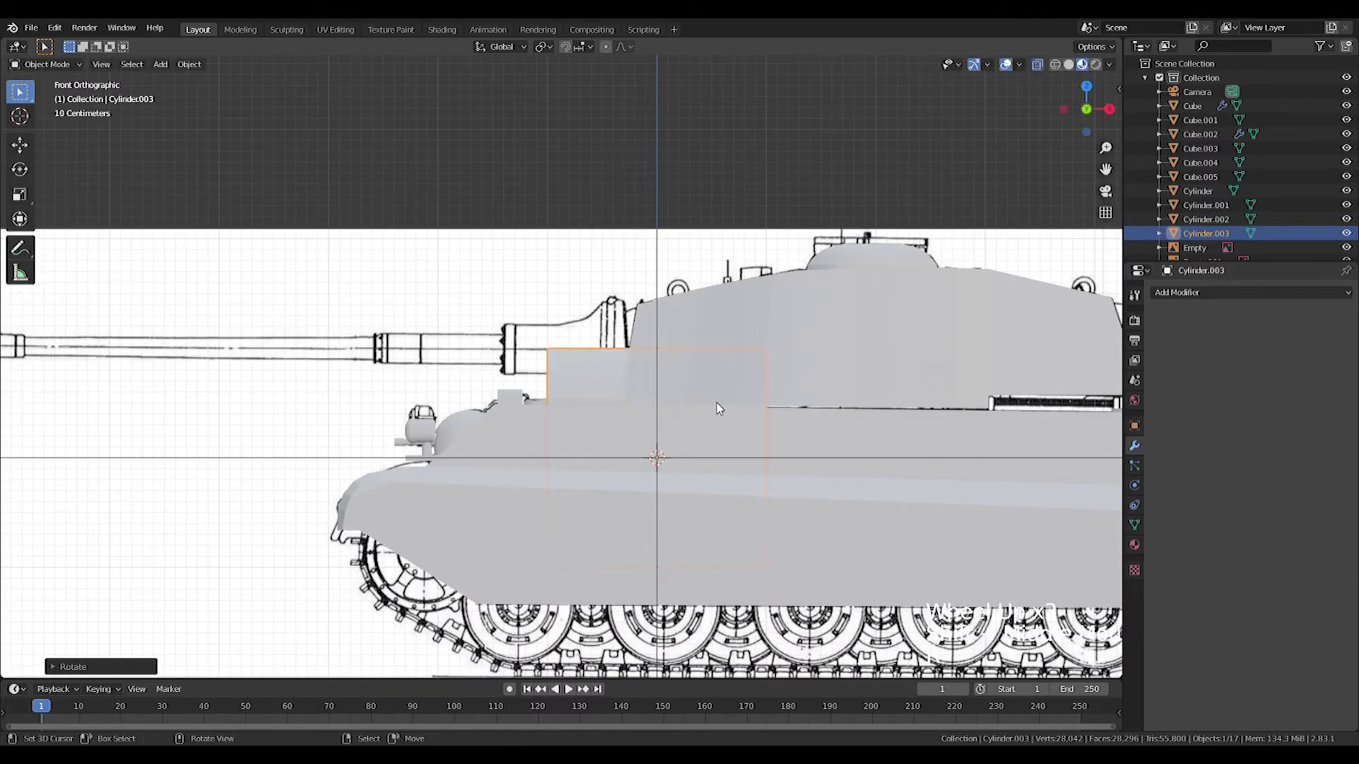
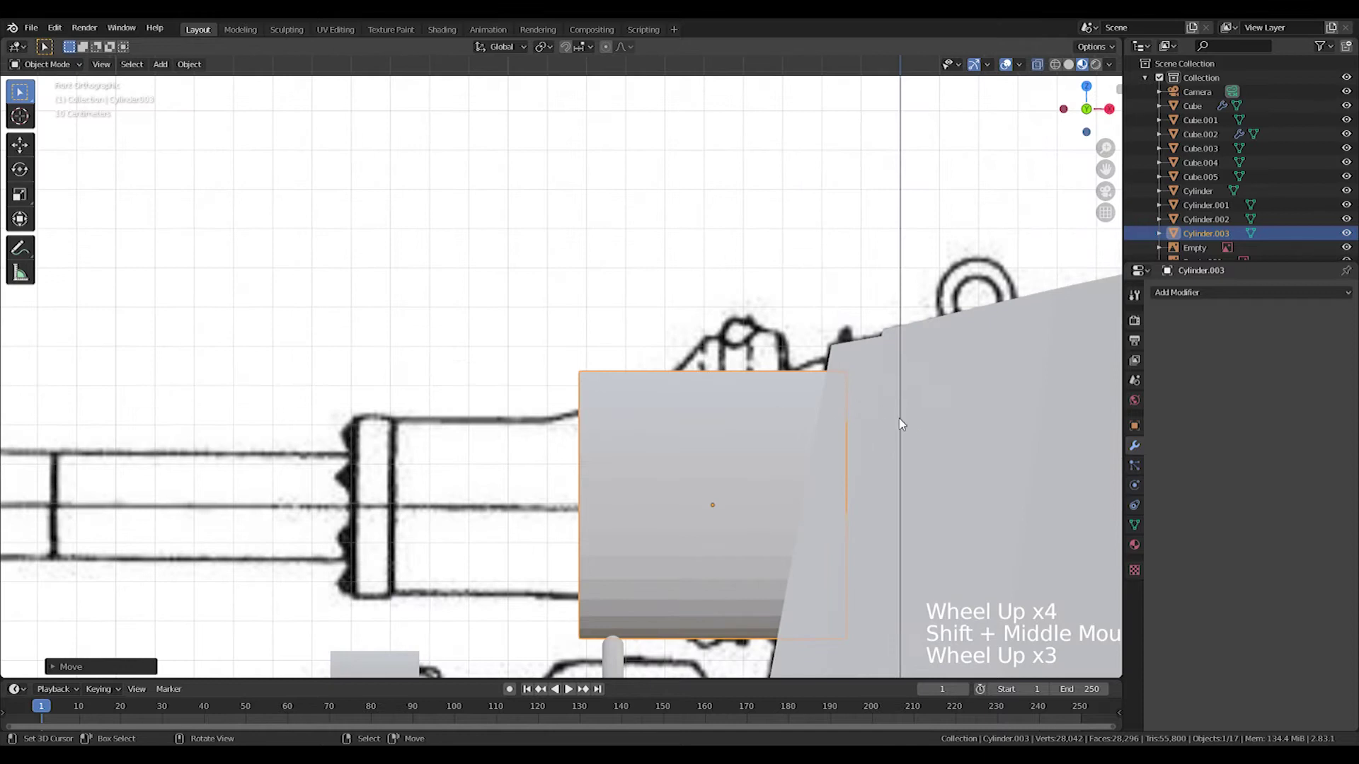
{"action": "key", "text": "s"}
{"action": "key", "text": "g"}
{"action": "key", "text": "s"}
{"action": "key", "text": "g"}
{"action": "key", "text": "s"}
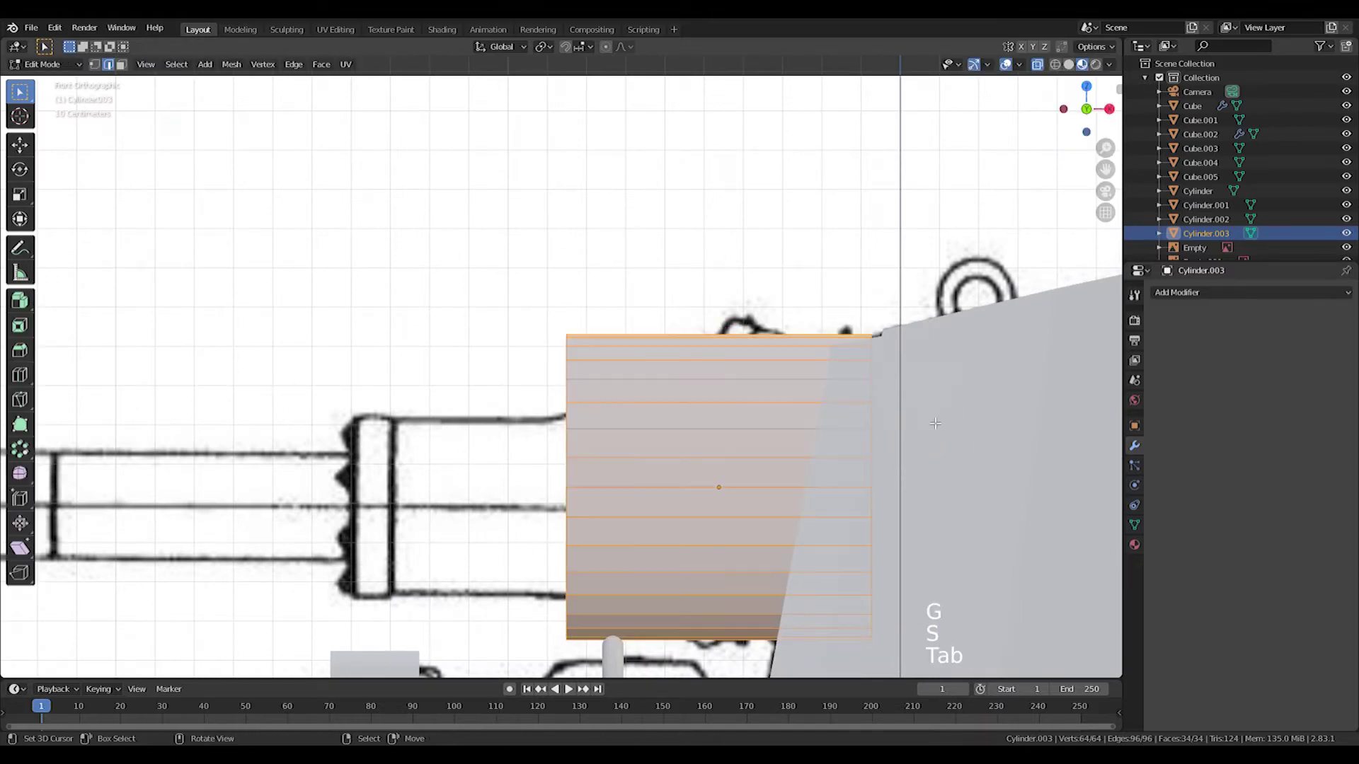
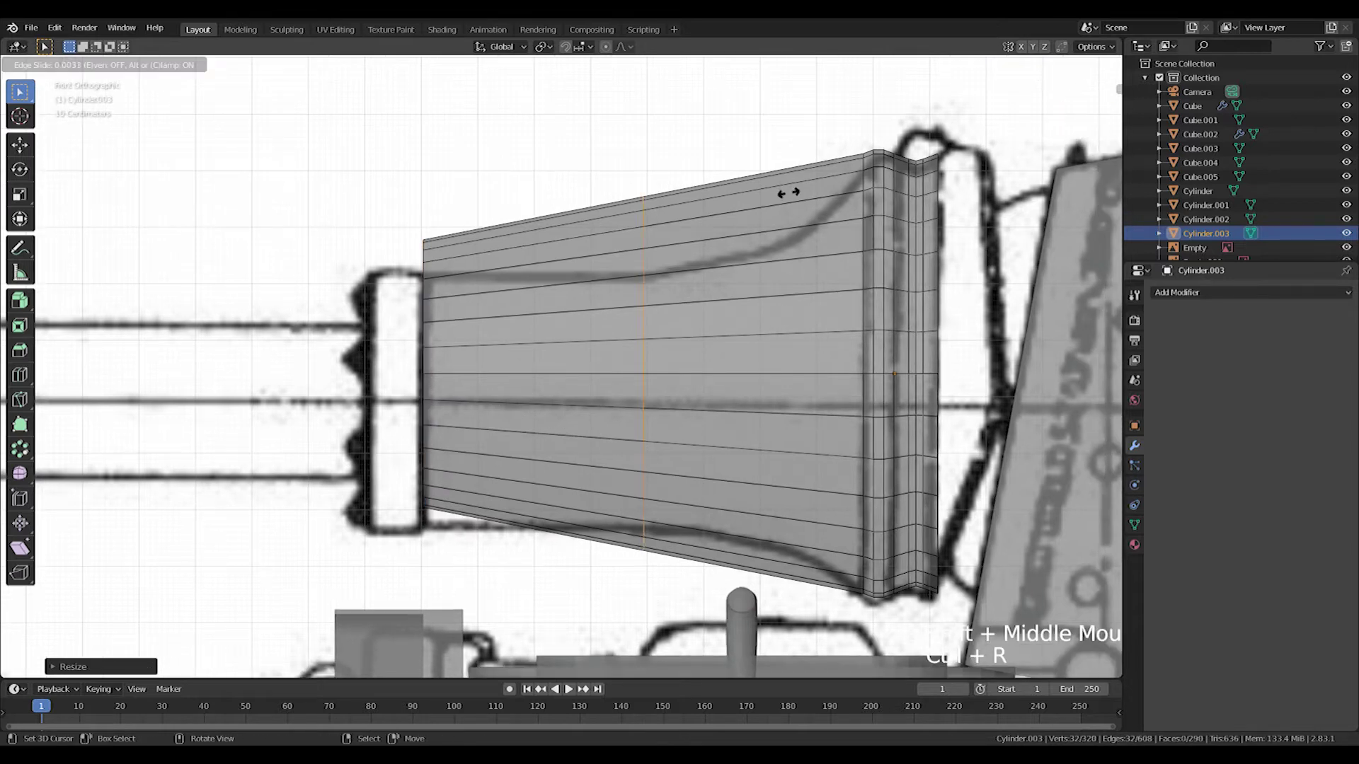
{"action": "key", "text": "s"}
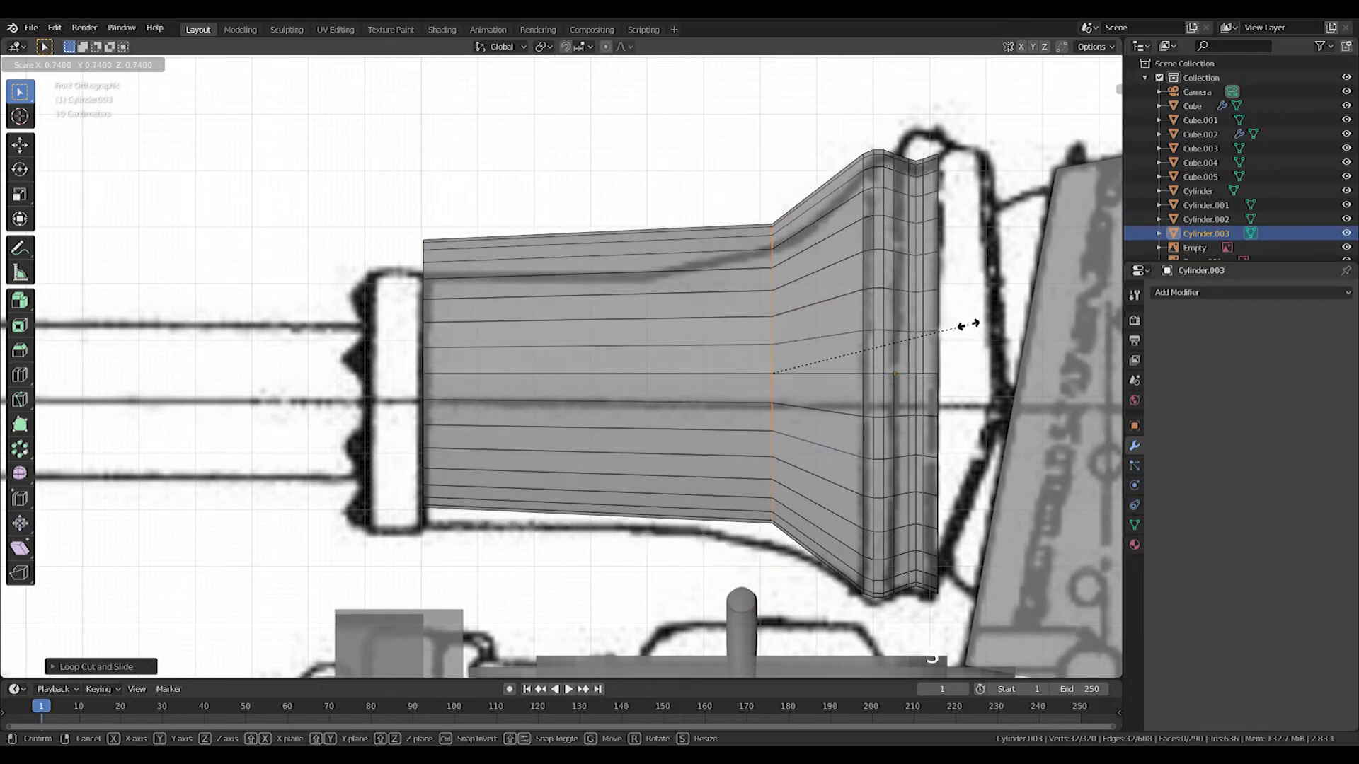
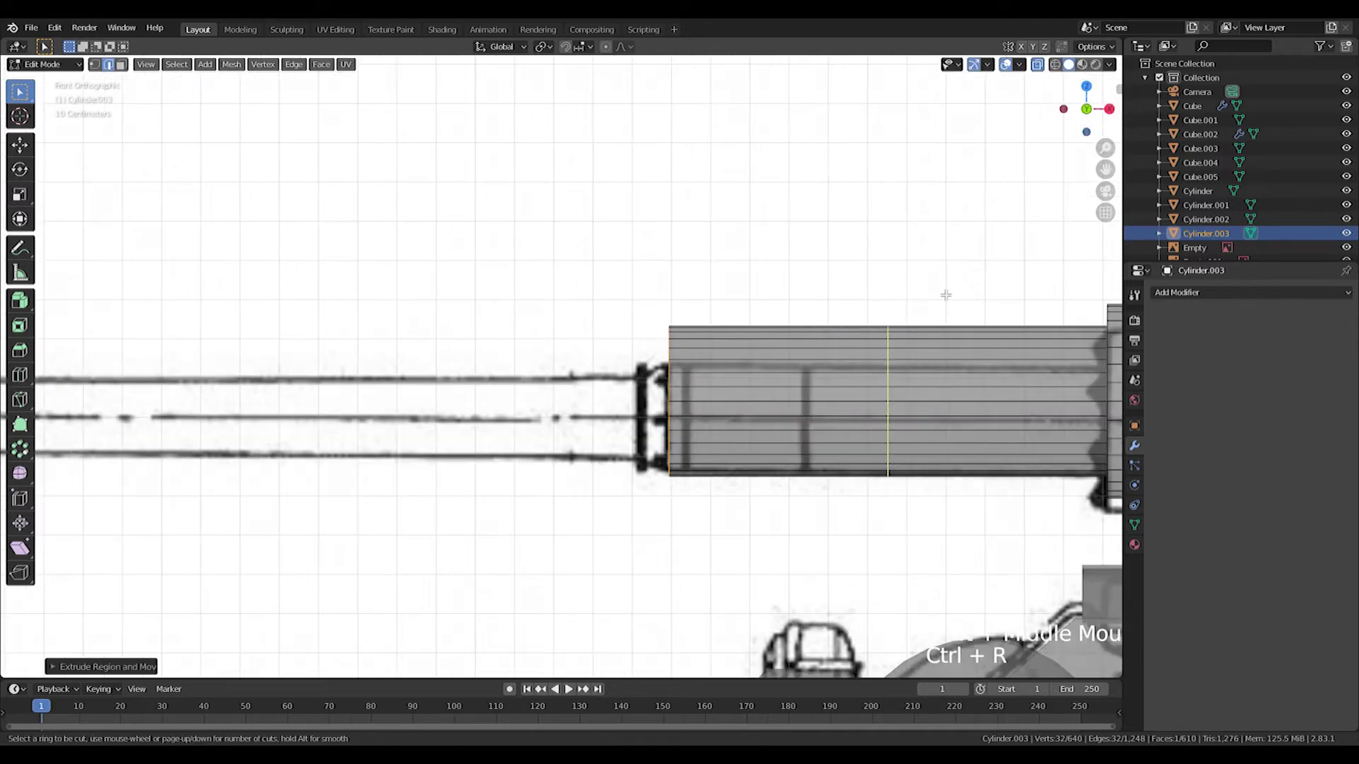
- Add an edge loop near the gun sleeve's front for the flared rings
{"action": "key", "text": "ctrl+r"}
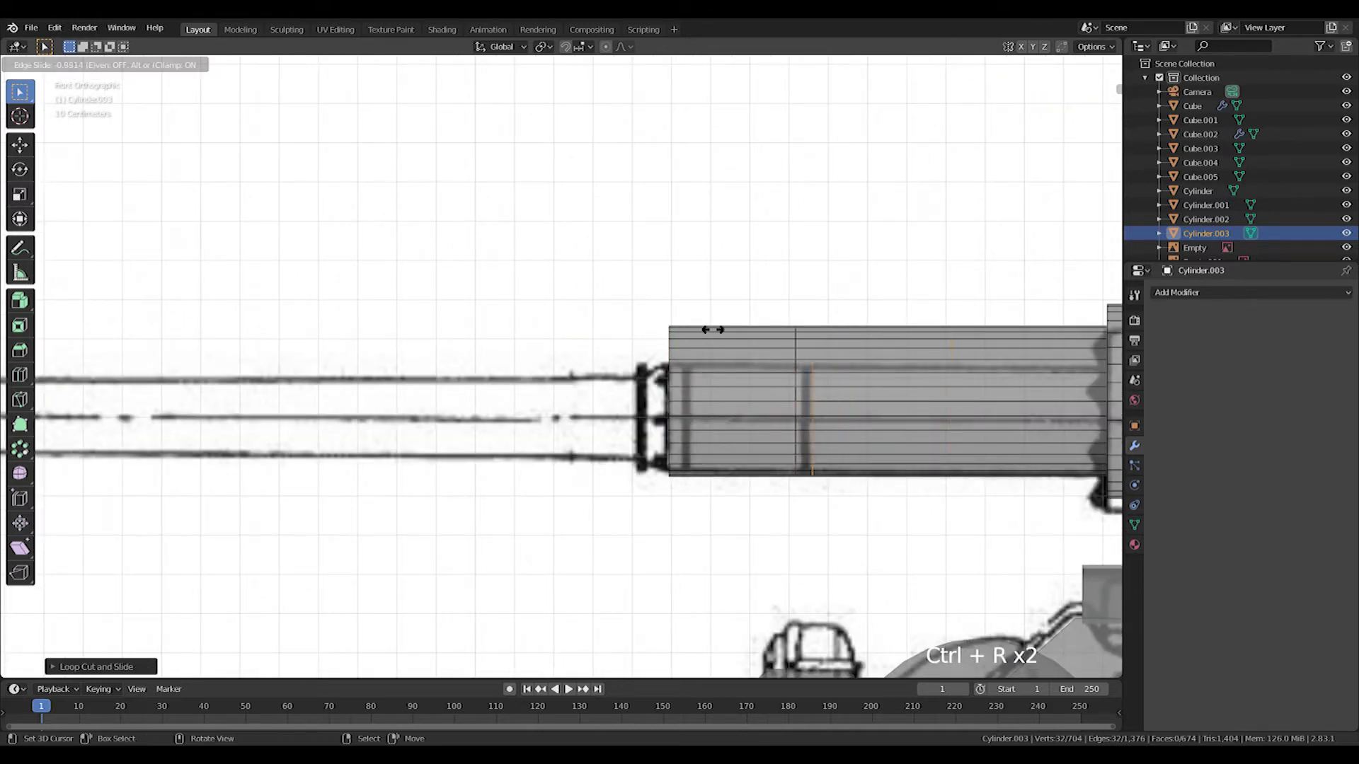
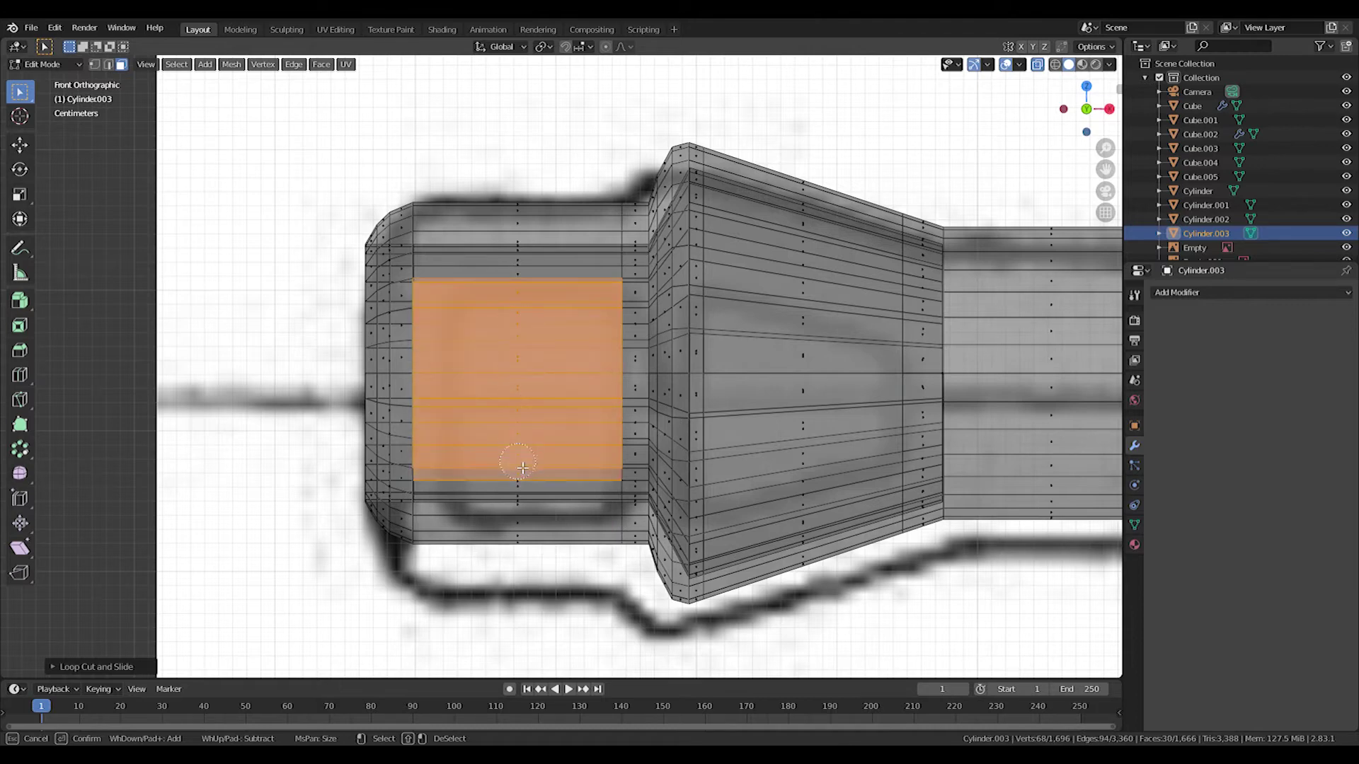
- Orbit to view the mantlet end-on for selecting the ring side patches
{"action": "middle_click", "coordinate": [451, 486]}
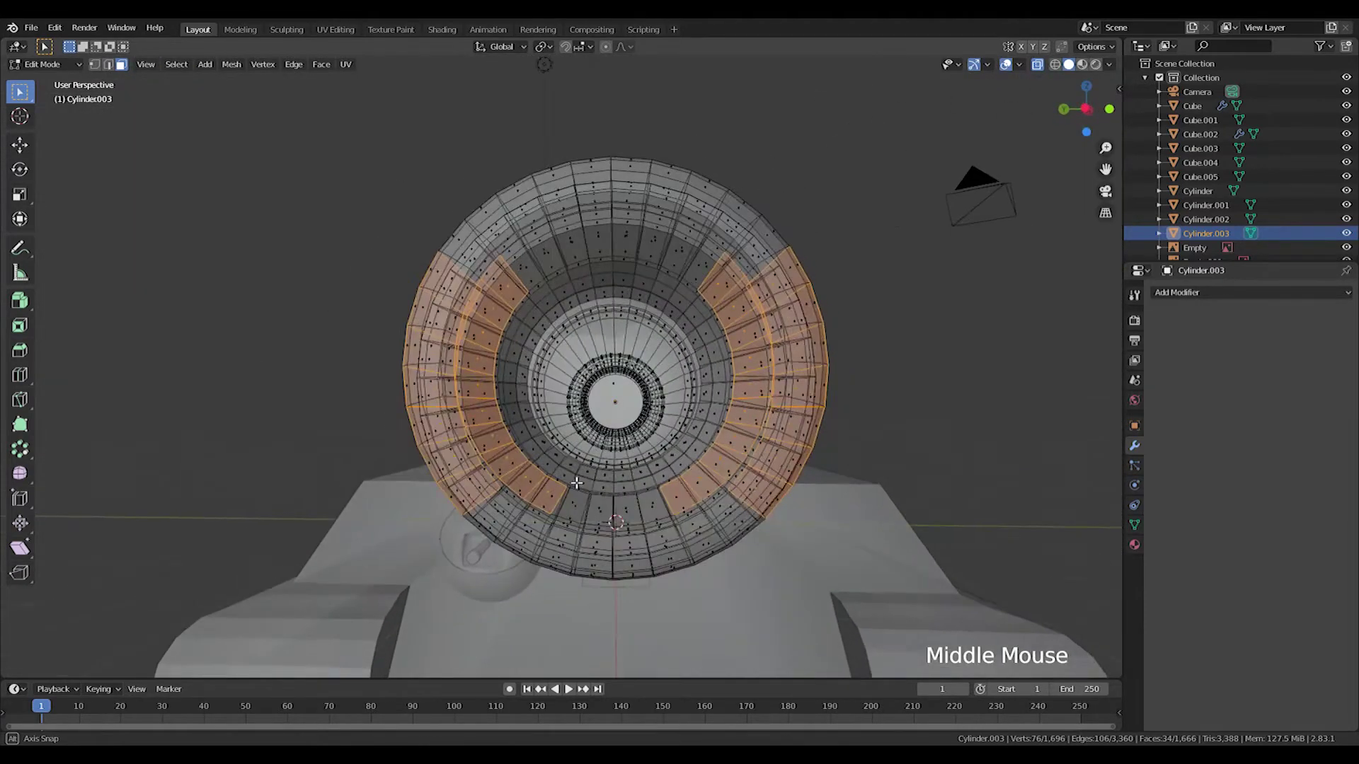
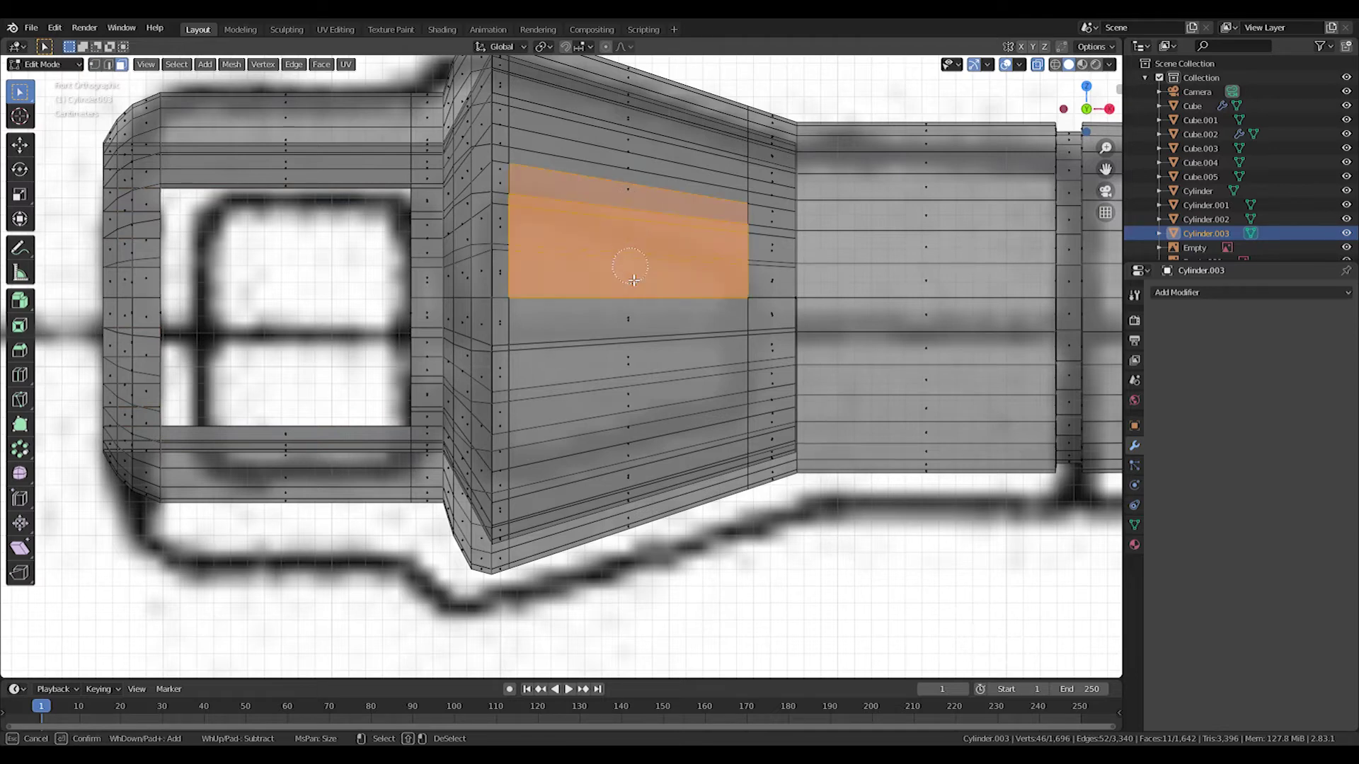
- Delete the selected face patches on both sides of the mantlet's flared section
{"action": "middle_click", "coordinate": [515, 438]}
{"action": "key", "text": "c"}
{"action": "middle_click", "coordinate": [365, 376]}
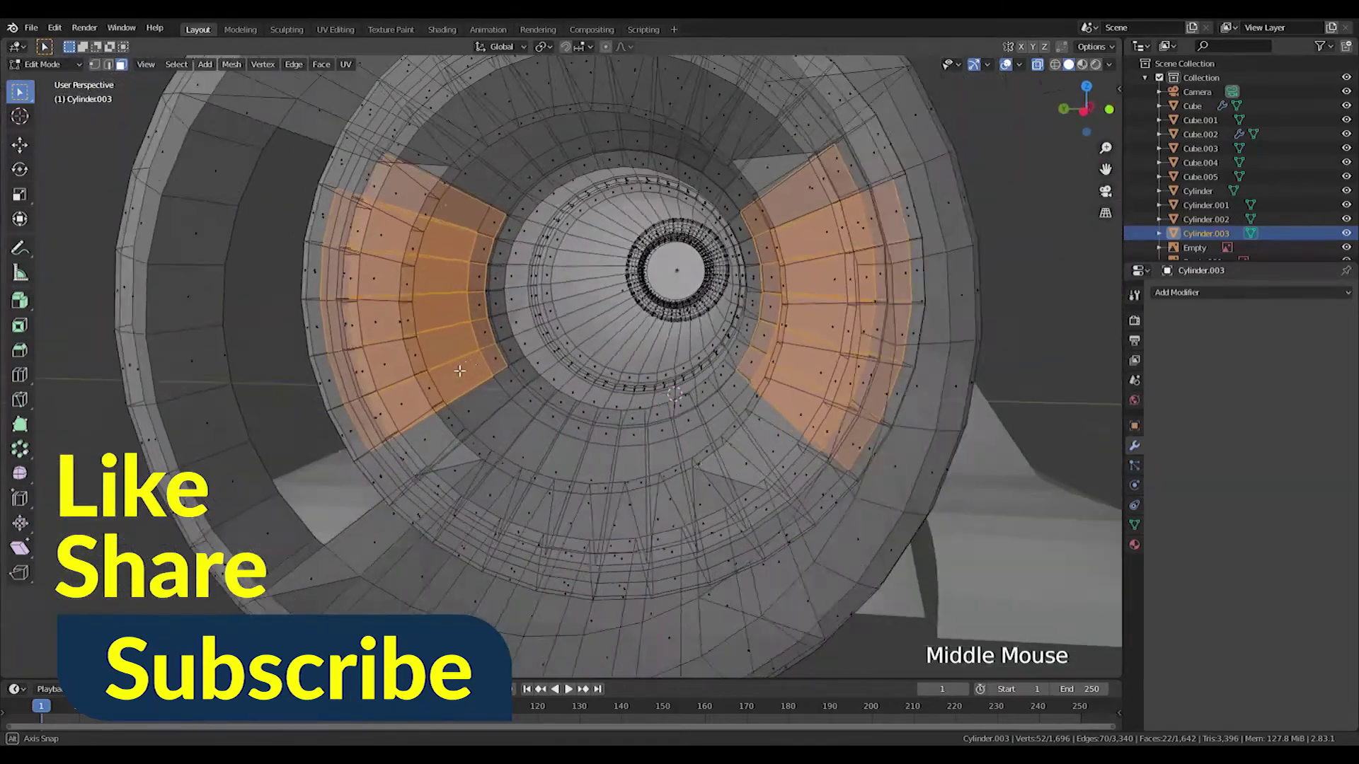
{"action": "key", "text": "Delete"}
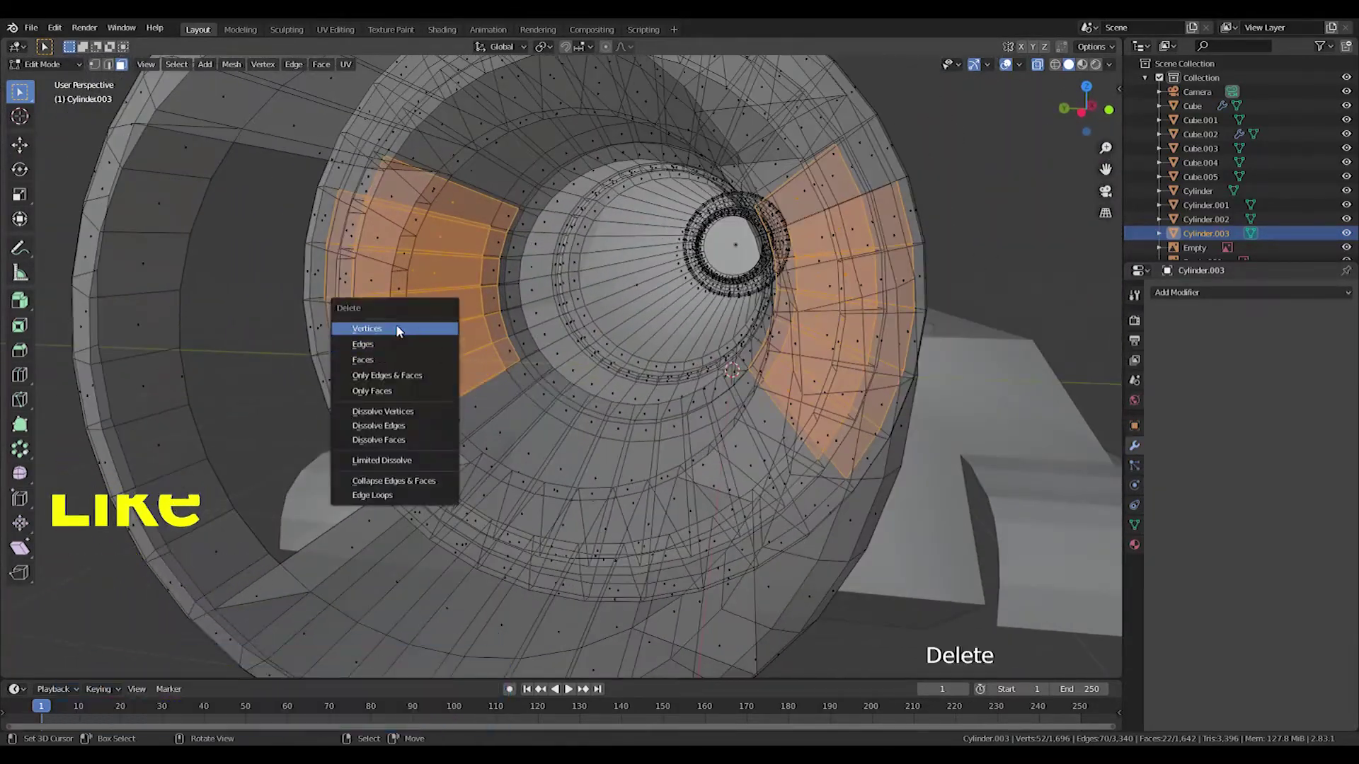
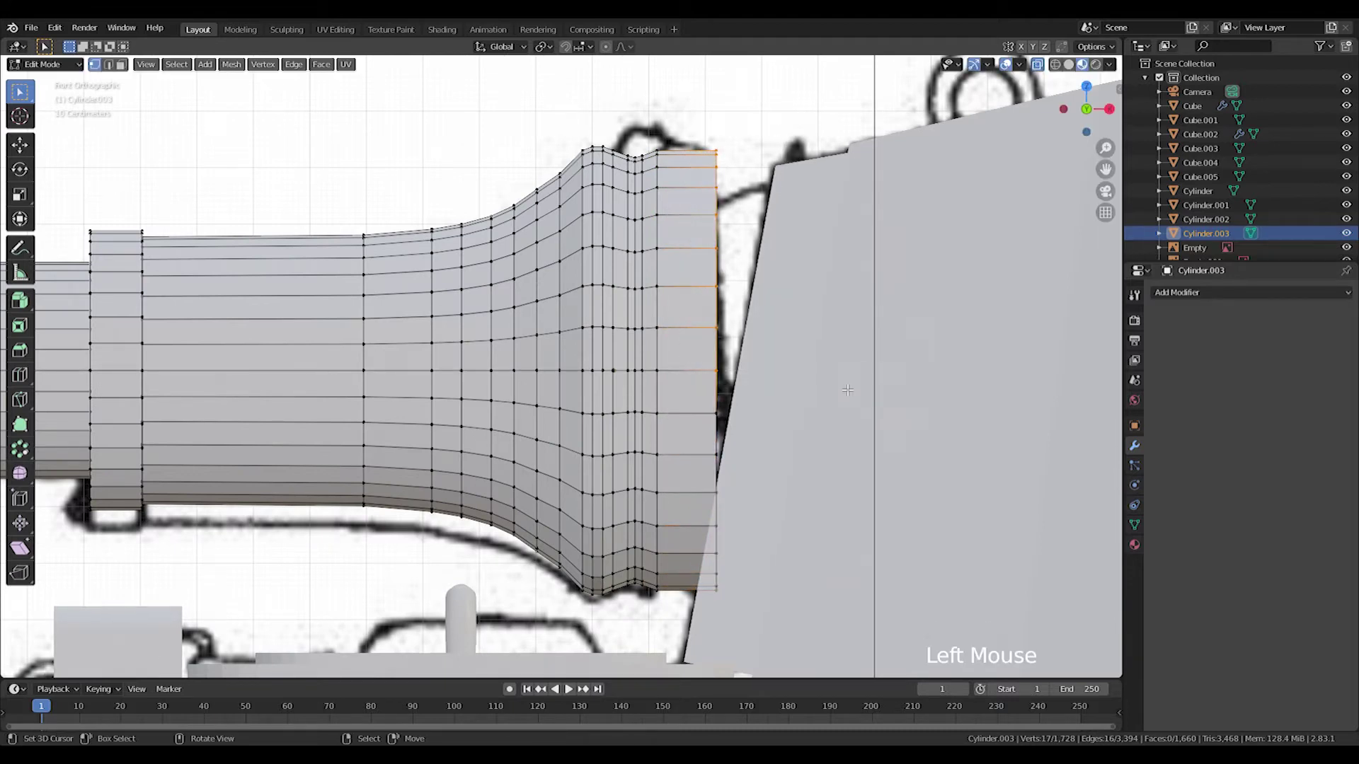
- Angle the mantlet's rear ring to follow the slope of the turret face
{"action": "key", "text": "r"}
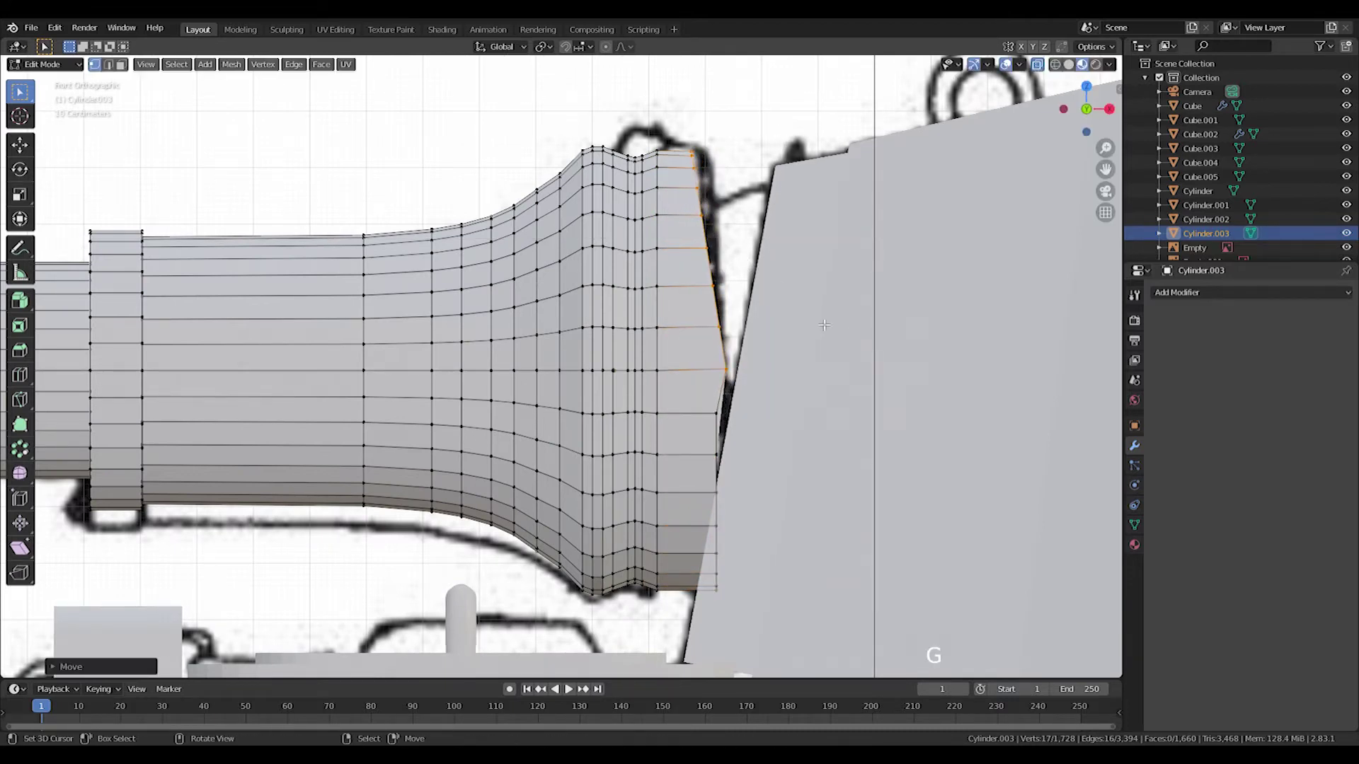
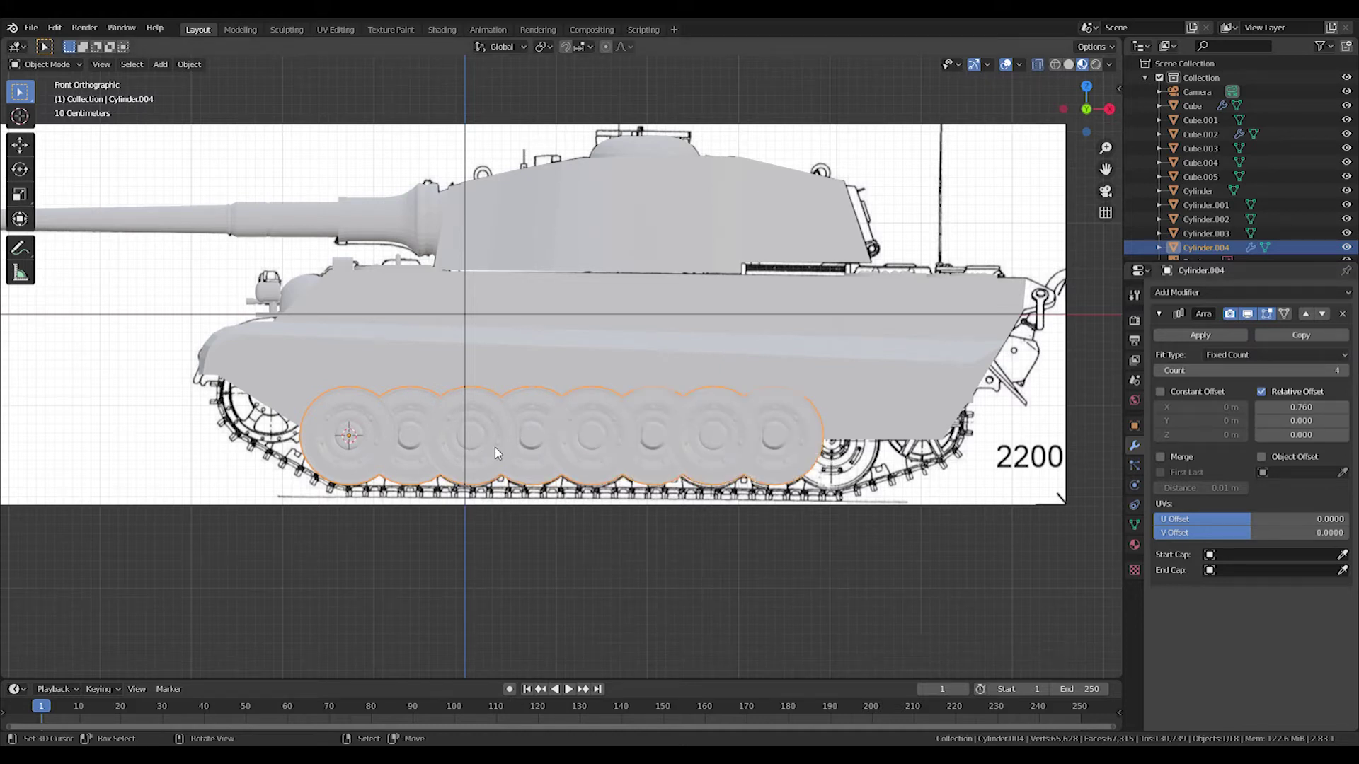
- Move the arrayed road-wheel row along Y into place, checking in side and front views
{"action": "middle_click", "coordinate": [407, 452]}
{"action": "middle_click", "coordinate": [525, 442]}
{"action": "key", "text": "KP_3"}
{"action": "scroll", "scroll_direction": "up", "scroll_amount": 3}
{"action": "key", "text": "g"}
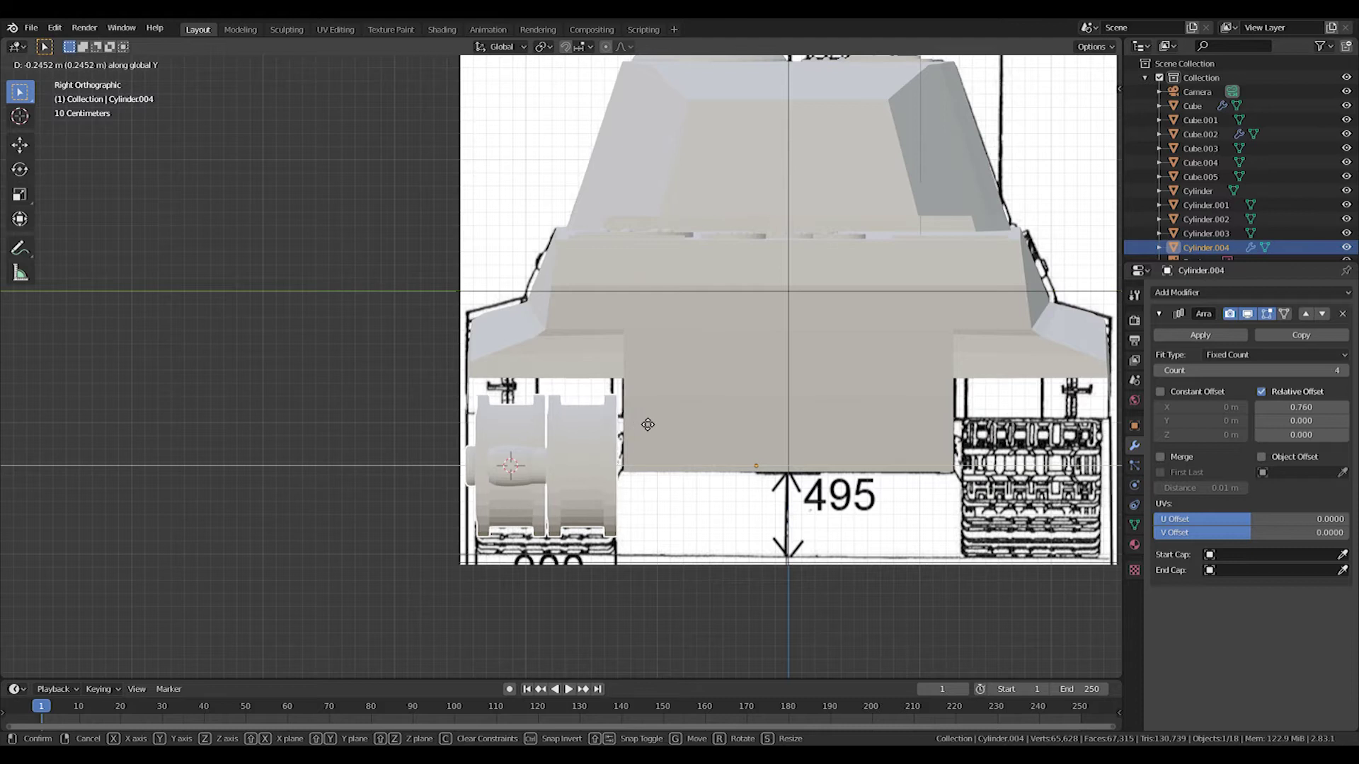
{"action": "middle_click", "coordinate": [640, 442]}
{"action": "scroll", "scroll_direction": "down", "scroll_amount": 3}
{"action": "middle_click", "coordinate": [580, 469]}
{"action": "scroll", "scroll_direction": "up", "scroll_amount": 3}
{"action": "key", "text": "KP_1"}
- Add a new cylinder at the front of the tank and rotate it to face sideways
{"action": "scroll", "scroll_direction": "up", "scroll_amount": 3}
{"action": "middle_click", "coordinate": [361, 452]}
{"action": "scroll", "scroll_direction": "up", "scroll_amount": 3}
{"action": "middle_click", "coordinate": [723, 588]}
{"action": "key", "text": "shift+a"}
{"action": "key", "text": "shift+a"}
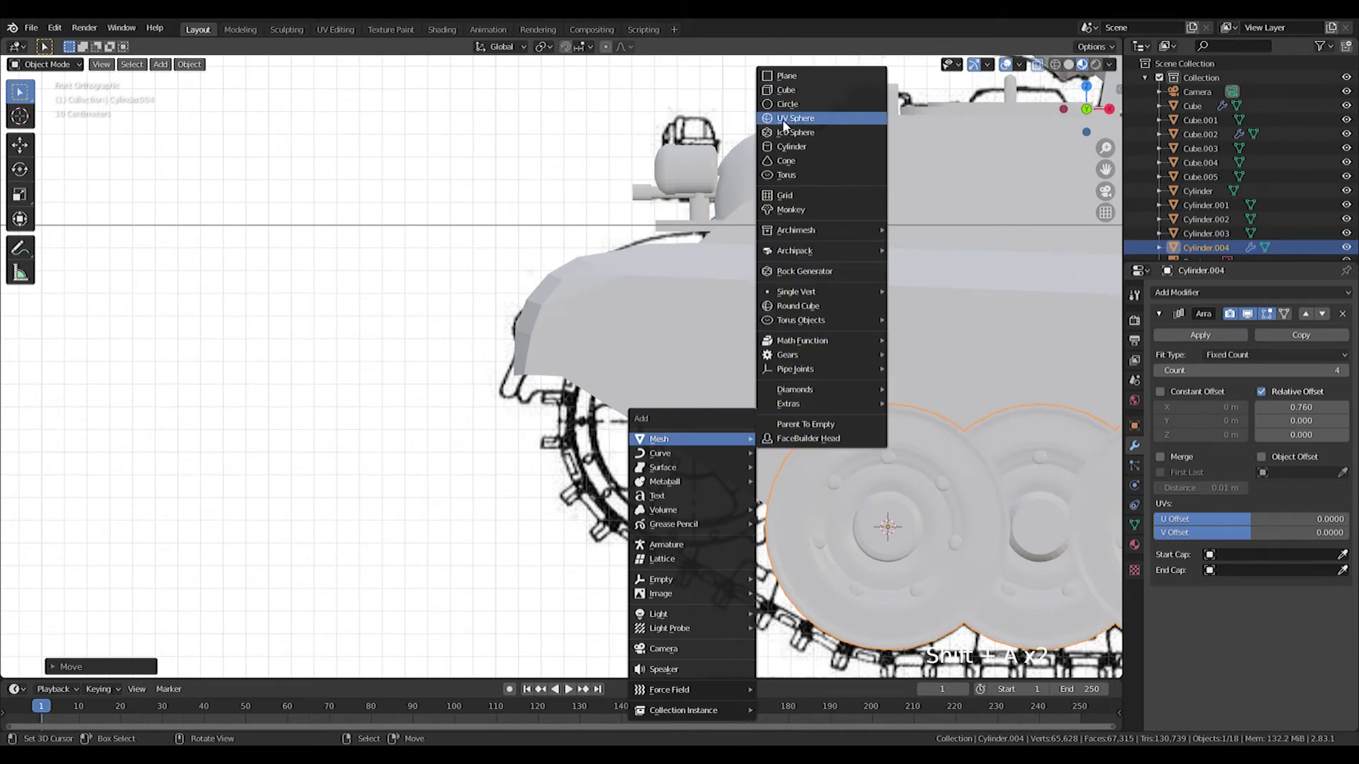
{"action": "scroll", "scroll_direction": "down", "scroll_amount": 3}
{"action": "key", "text": "r"}
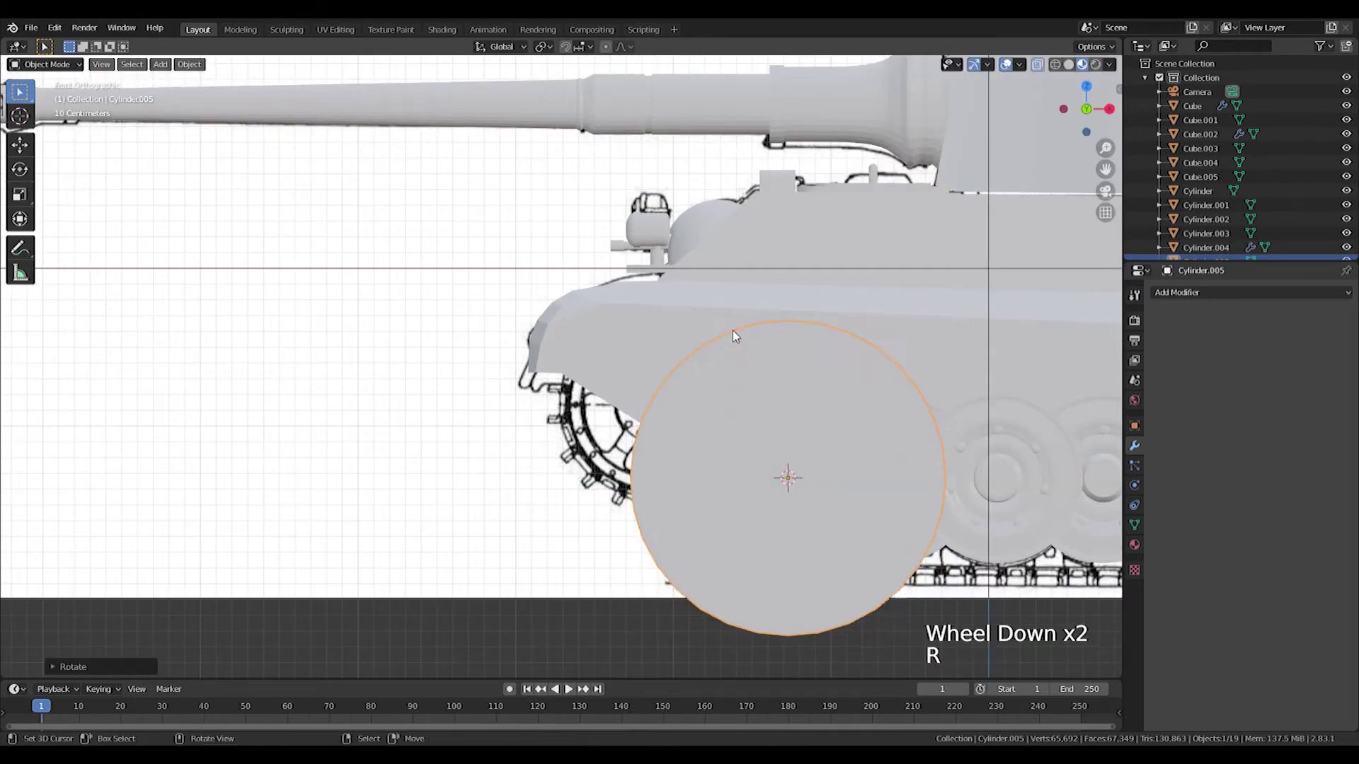
{"action": "key", "text": "g"}
{"action": "key", "text": "s"}
{"action": "key", "text": "z"}
- Make the model see-through and scale the cylinder to match the blueprint's front wheel
{"action": "scroll", "scroll_direction": "up", "scroll_amount": 3}
{"action": "middle_click", "coordinate": [715, 426]}
{"action": "key", "text": "s"}
{"action": "key", "text": "g"}
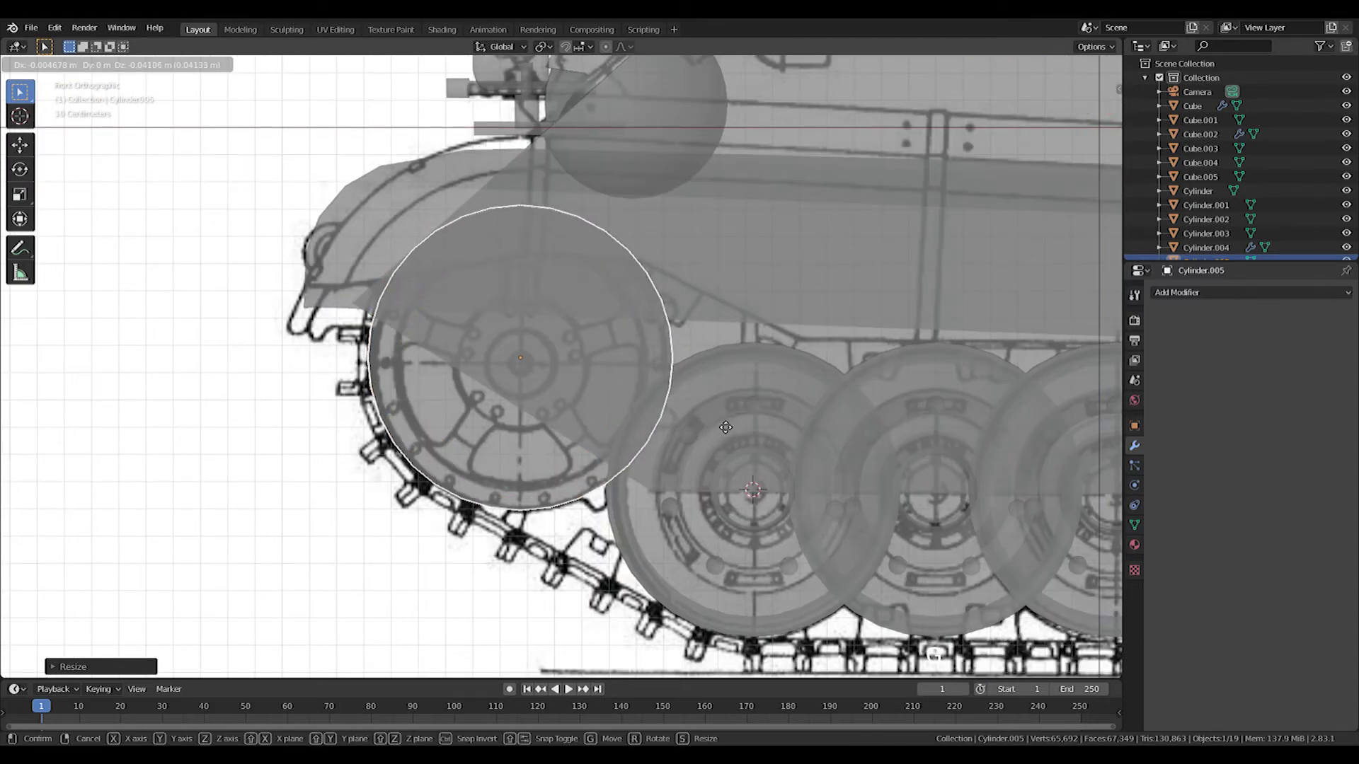
{"action": "key", "text": "g"}
{"action": "key", "text": "s"}
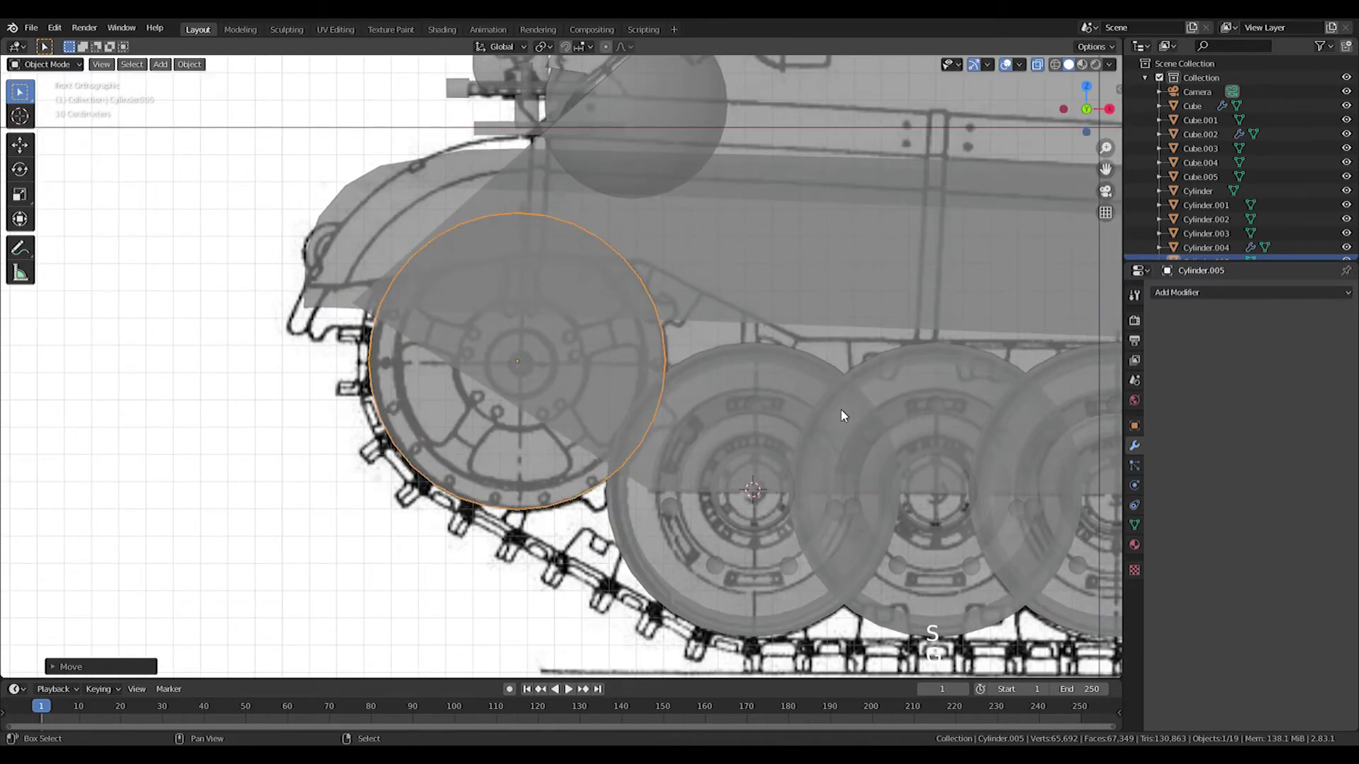
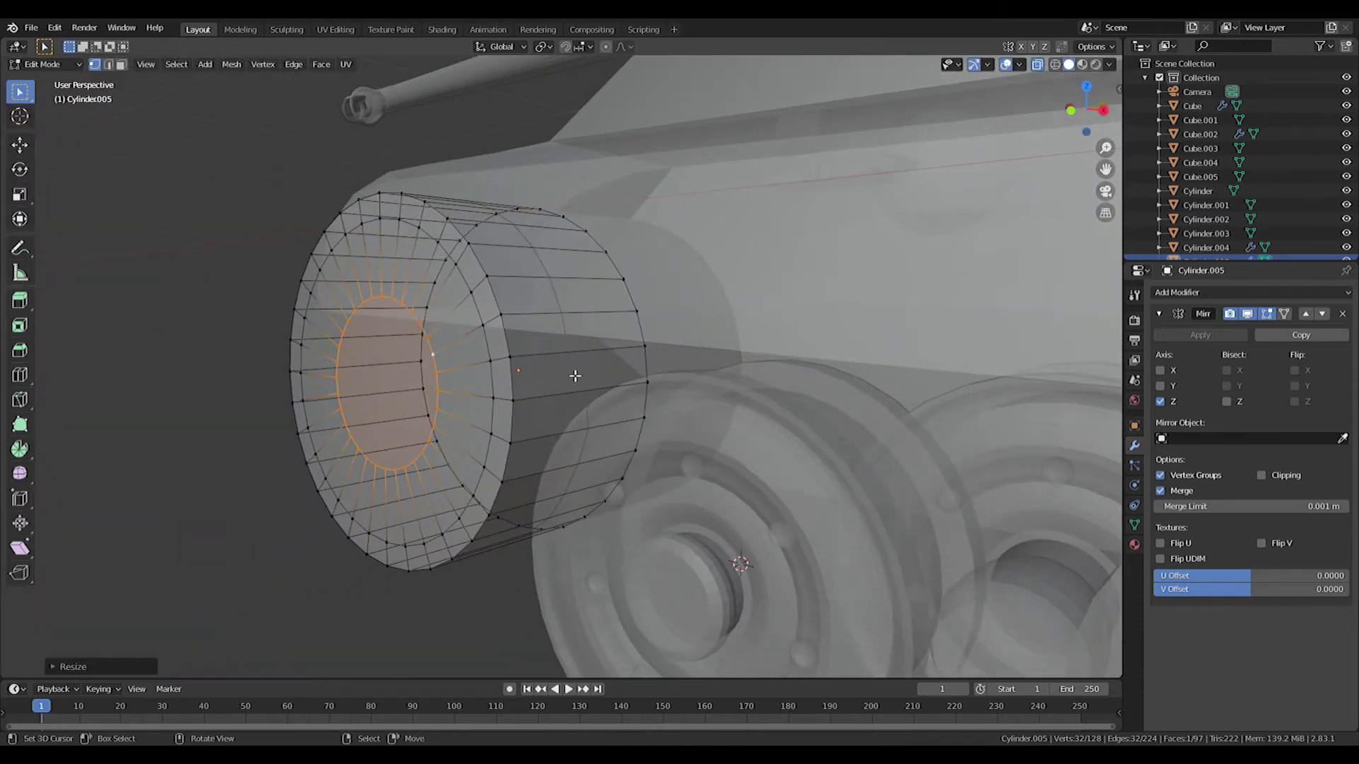
- Push the wheel's inner face in along Y and inset it into a first recessed ring
{"action": "key", "text": "ctrl+z"}
{"action": "middle_click", "coordinate": [535, 351]}
{"action": "key", "text": "e"}
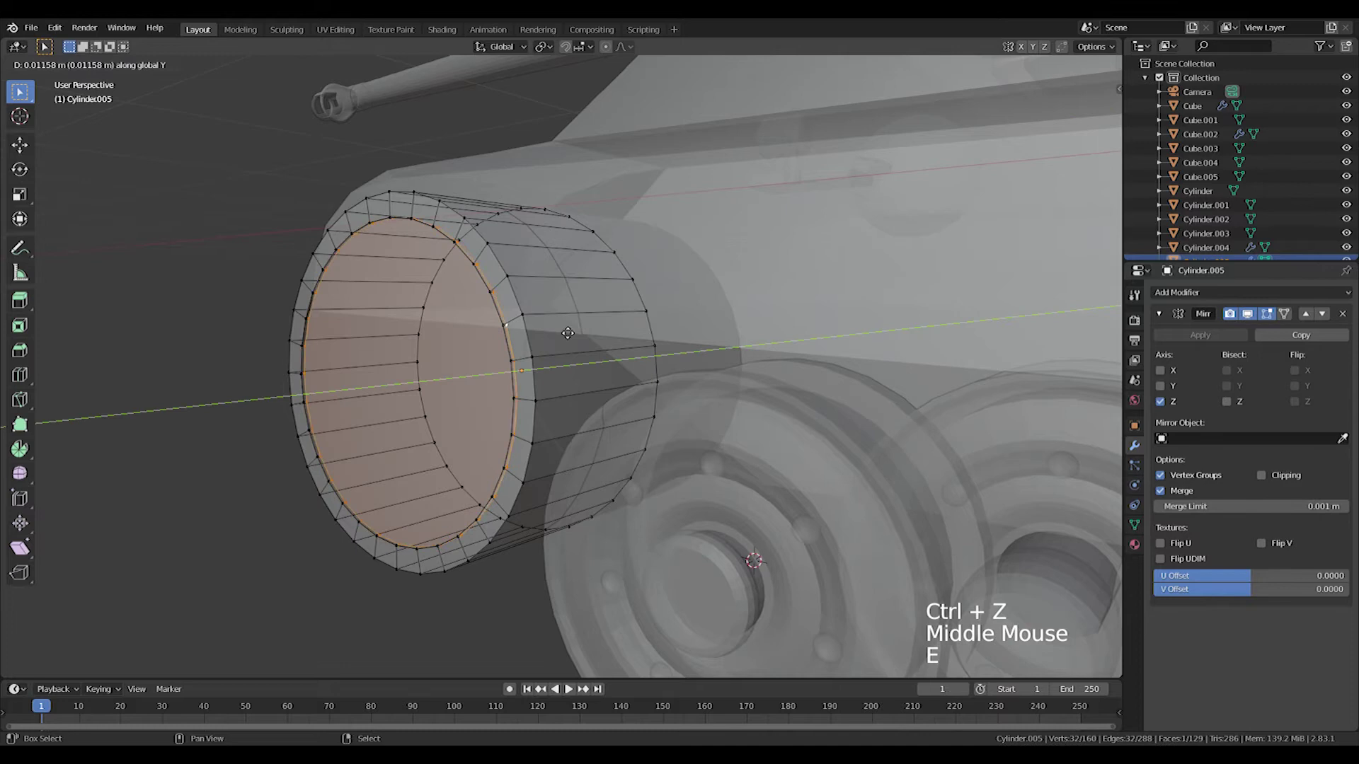
{"action": "key", "text": "e"}
{"action": "key", "text": "KP_1"}
{"action": "key", "text": "s"}
{"action": "middle_click", "coordinate": [756, 345]}
{"action": "scroll", "scroll_direction": "up", "scroll_amount": 3}
{"action": "middle_click", "coordinate": [678, 376]}
{"action": "key", "text": "e"}
{"action": "key", "text": "s"}
{"action": "key", "text": "g"}
{"action": "key", "text": "e"}
{"action": "key", "text": "s"}
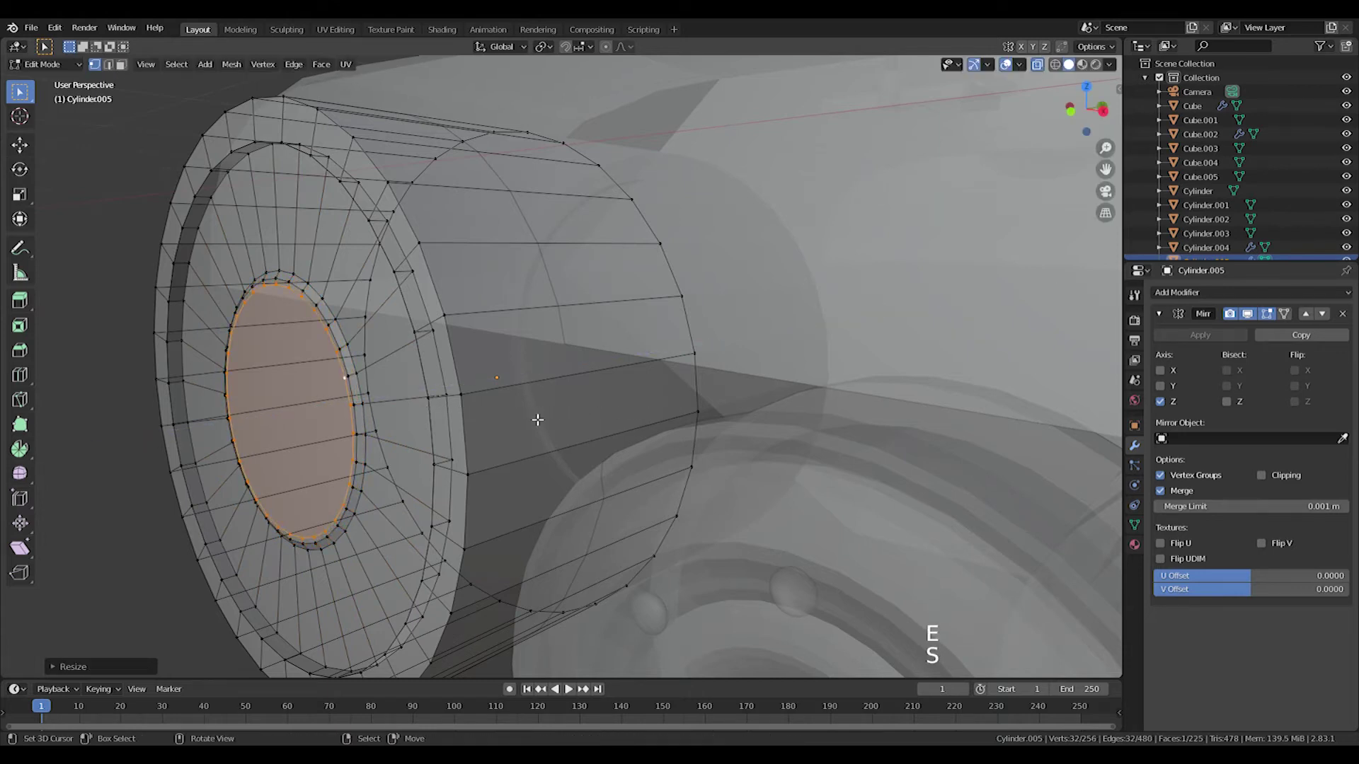
- Extrude, shrink and recess the center face deeper along Y to add another hub ring
{"action": "key", "text": "g"}
{"action": "key", "text": "e"}
{"action": "key", "text": "s"}
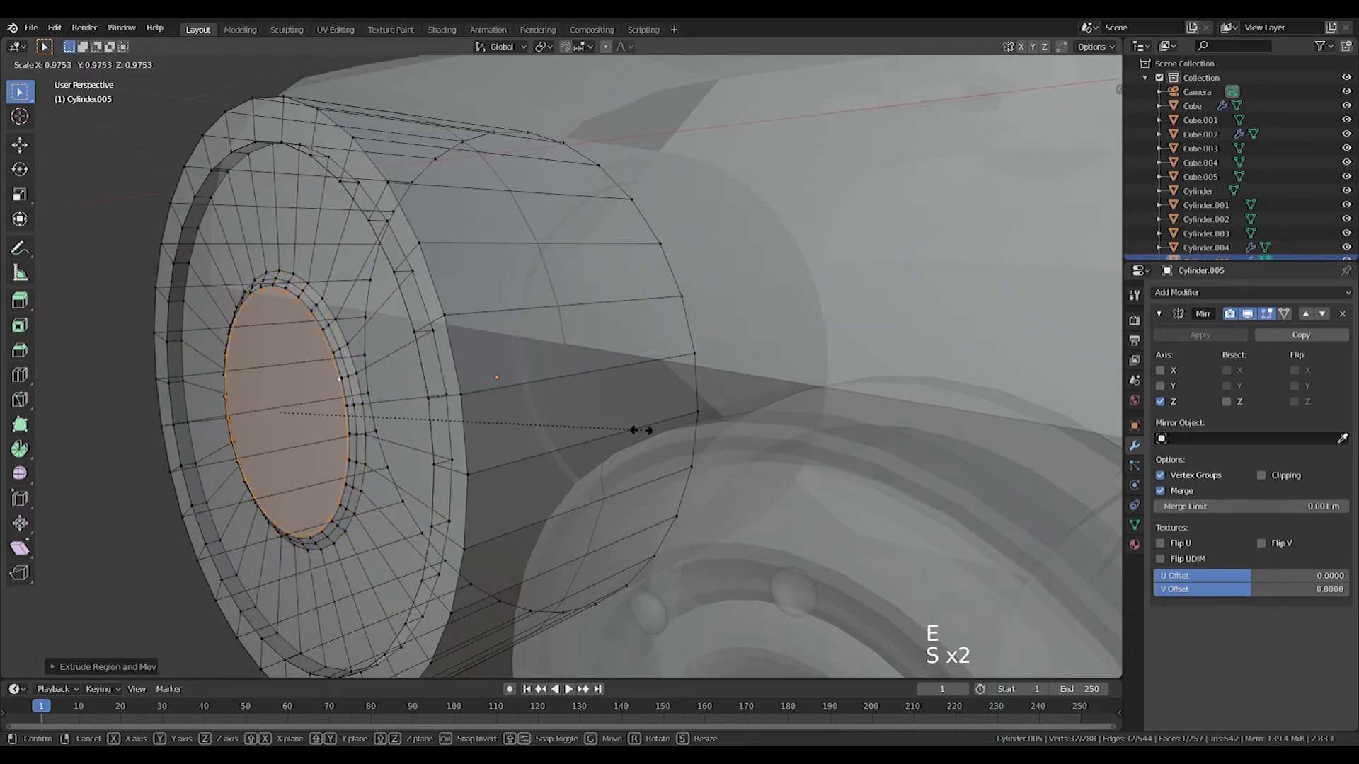
{"action": "key", "text": "s"}
{"action": "key", "text": "g"}
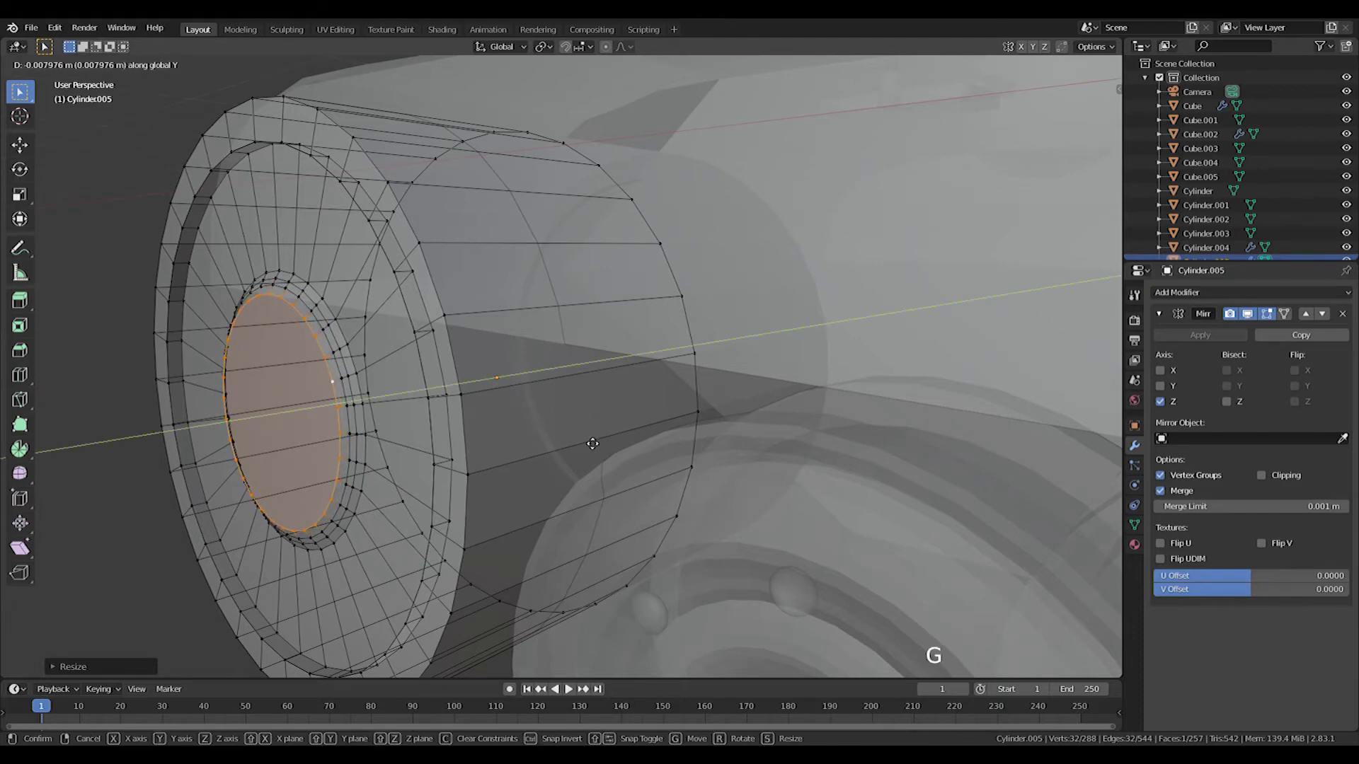
{"action": "key", "text": "s"}
{"action": "key", "text": "e"}
{"action": "key", "text": "s"}
{"action": "key", "text": "g"}
{"action": "key", "text": "e"}
{"action": "key", "text": "s"}
{"action": "key", "text": "g"}
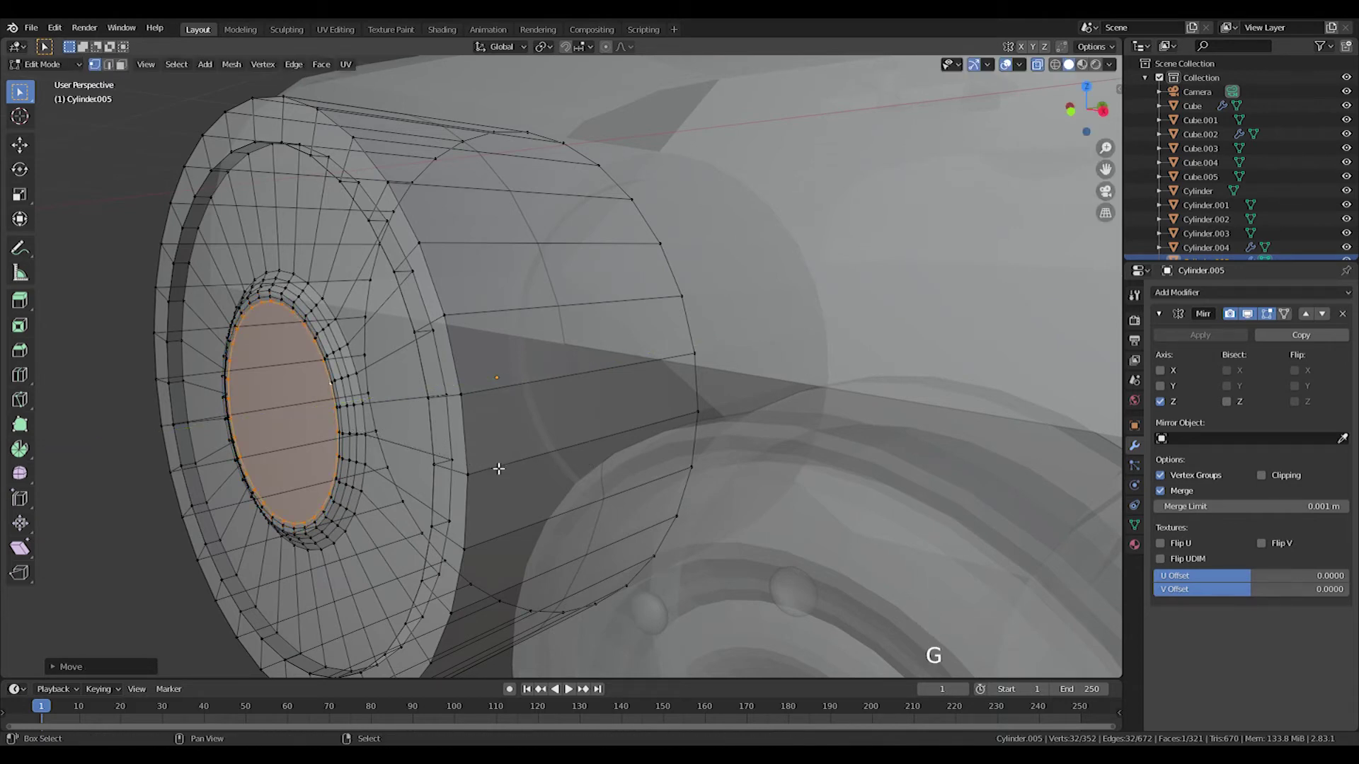
- Inset further concentric rings into the center face and move it along Y
{"action": "key", "text": "e"}
{"action": "key", "text": "s"}
{"action": "key", "text": "g"}
{"action": "key", "text": "e"}
{"action": "key", "text": "s"}
{"action": "key", "text": "g"}
{"action": "key", "text": "e"}
{"action": "key", "text": "s"}
{"action": "key", "text": "KP_1"}
{"action": "scroll", "scroll_direction": "up", "scroll_amount": 3}
{"action": "middle_click", "coordinate": [723, 398]}
{"action": "scroll", "scroll_direction": "down", "scroll_amount": 3}
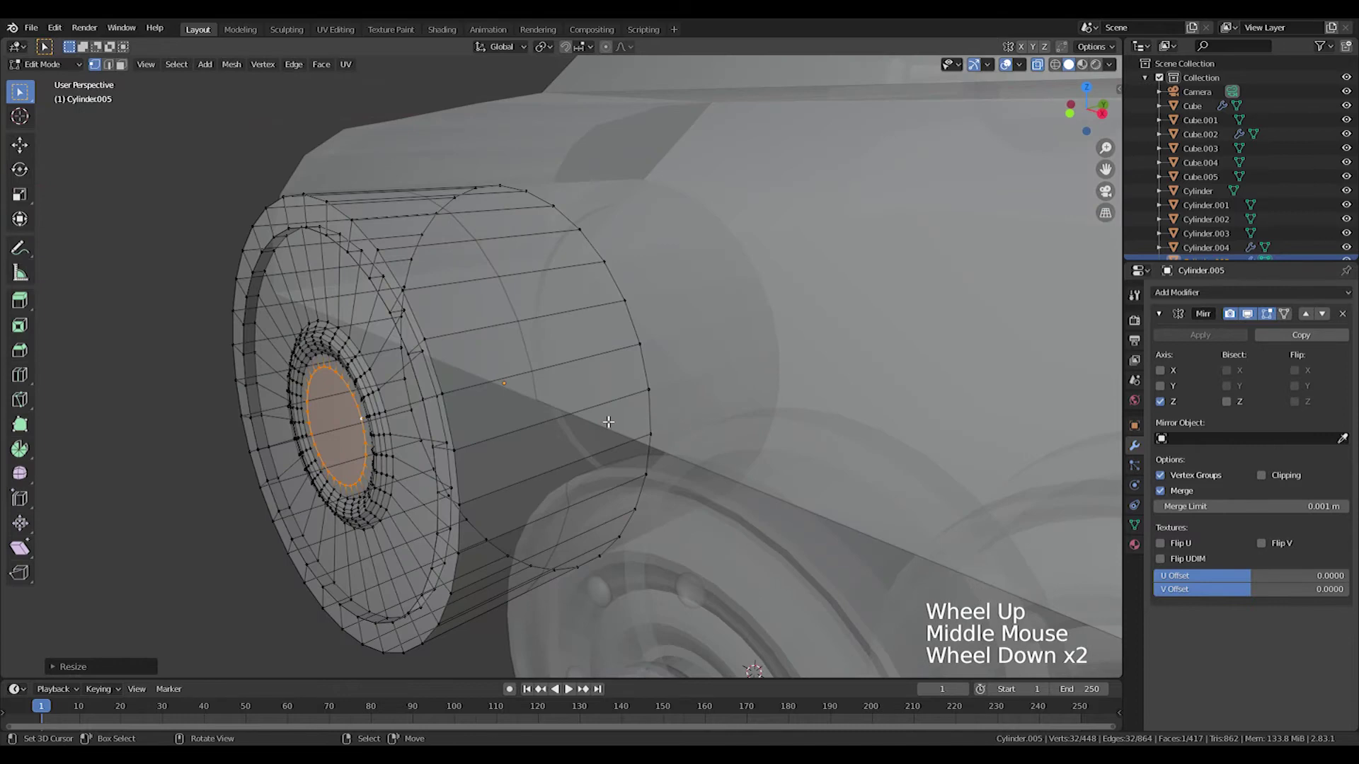
{"action": "key", "text": "g"}
{"action": "key", "text": "g"}
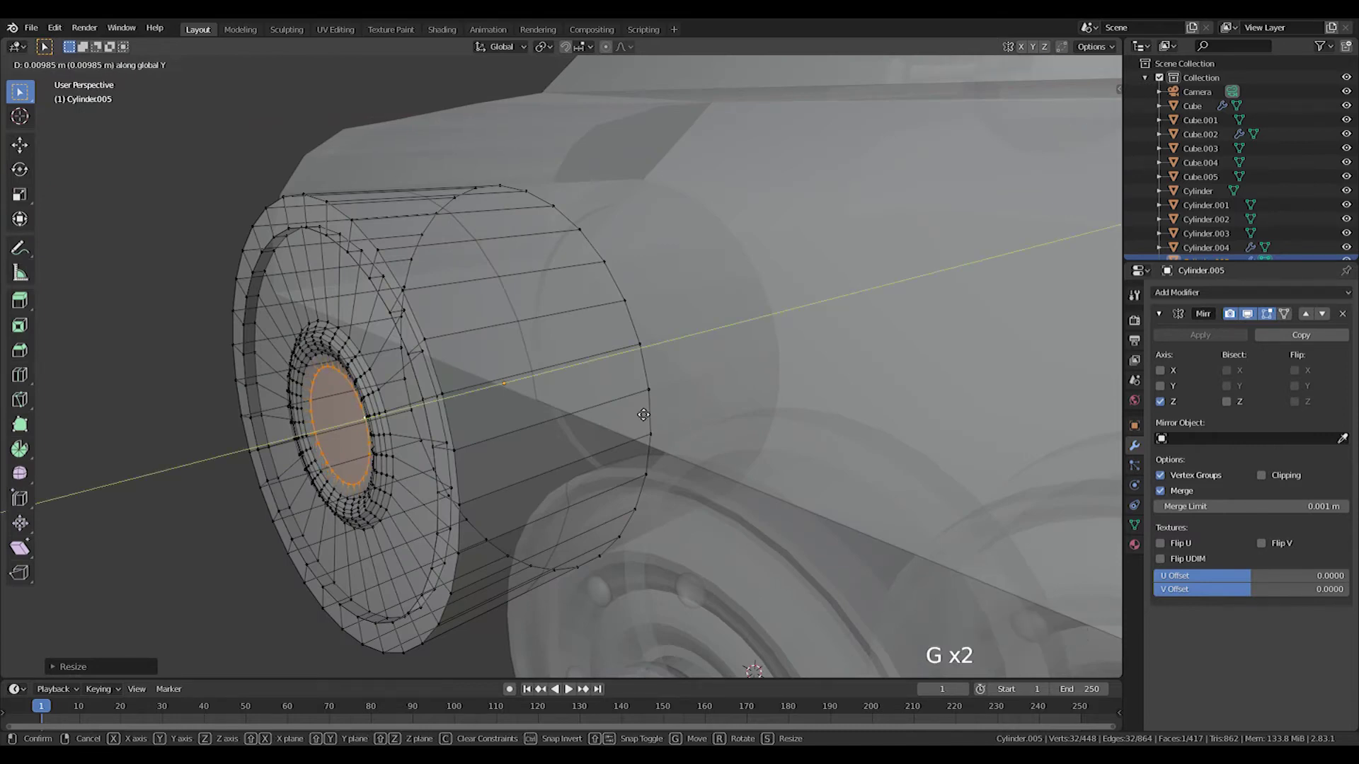
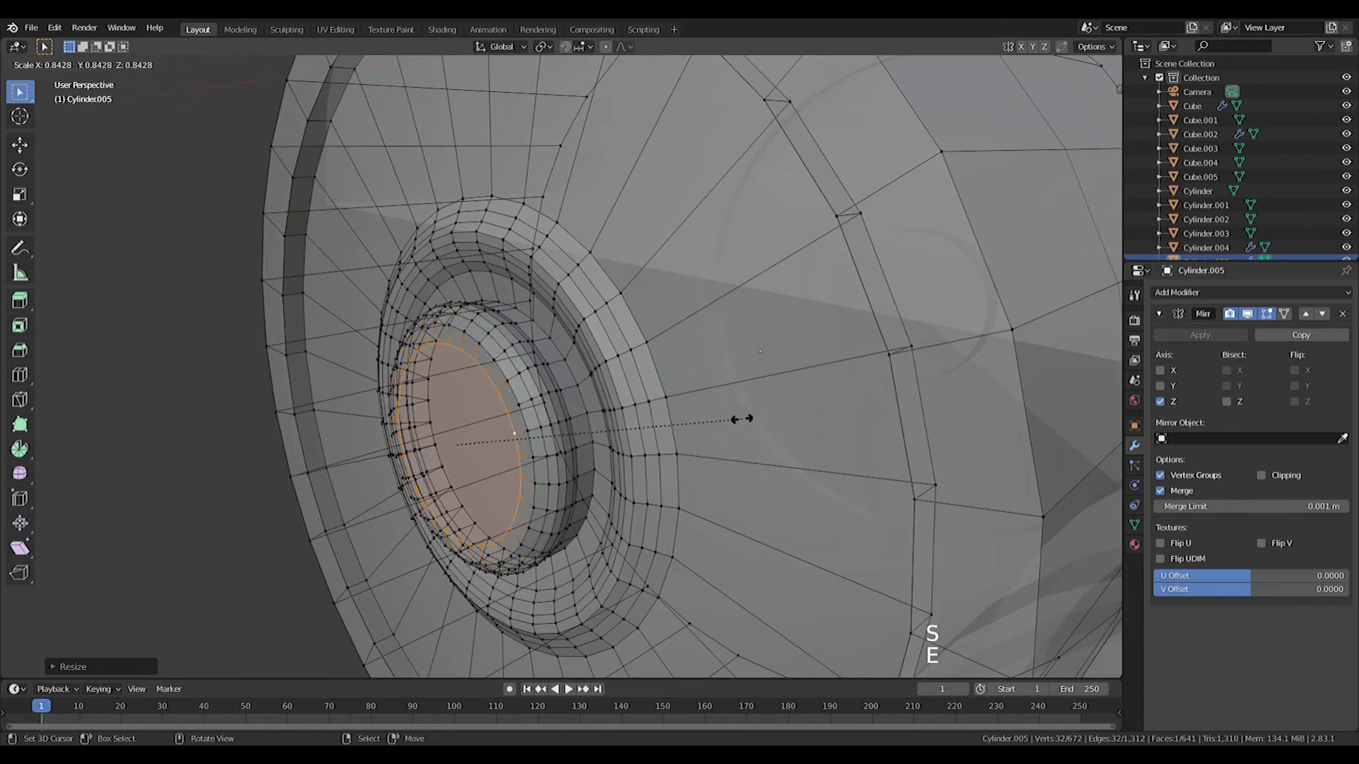
- Shrink the innermost hub ring and leave Edit Mode to view the finished stepped hub
{"action": "key", "text": "g"}
{"action": "key", "text": "Tab"}
{"action": "scroll", "scroll_direction": "down", "scroll_amount": 3}
{"action": "middle_click", "coordinate": [604, 463]}
{"action": "scroll", "scroll_direction": "up", "scroll_amount": 3}
{"action": "middle_click", "coordinate": [816, 415]}
{"action": "key", "text": "KP_1"}
{"action": "scroll", "scroll_direction": "up", "scroll_amount": 3}
{"action": "middle_click", "coordinate": [817, 365]}
{"action": "key", "text": "Tab"}
{"action": "middle_click", "coordinate": [810, 379]}
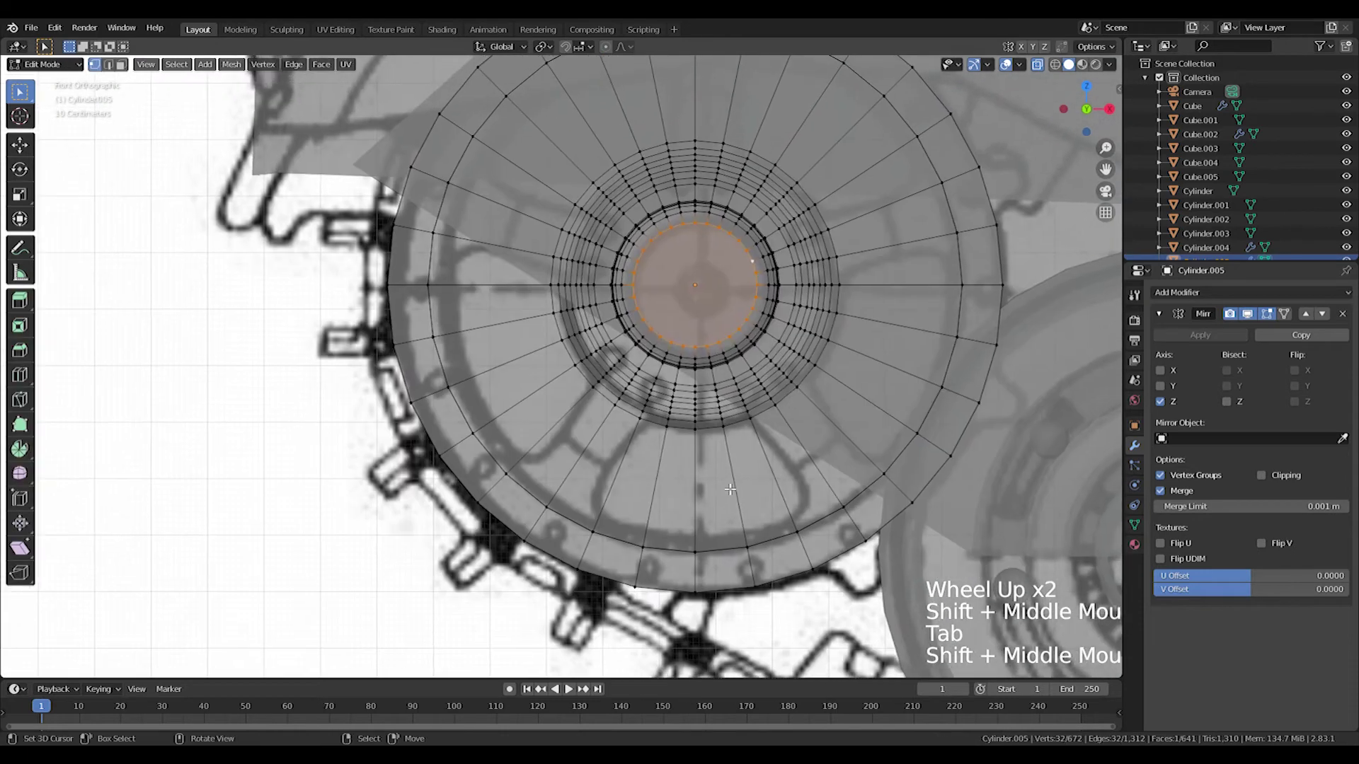
- Resize the sprocket's extruded tooth ring, inspect it in 3D and finish editing the wheel
{"action": "middle_click", "coordinate": [661, 457]}
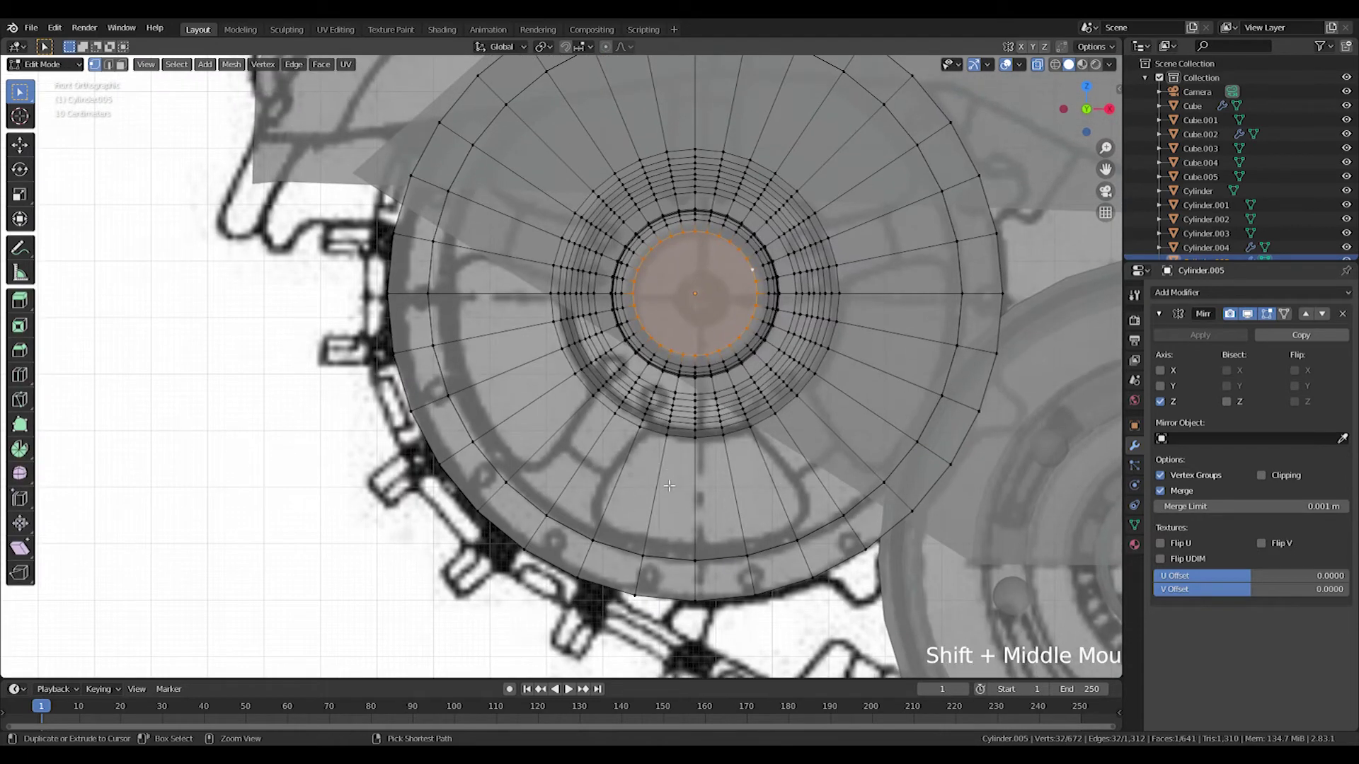
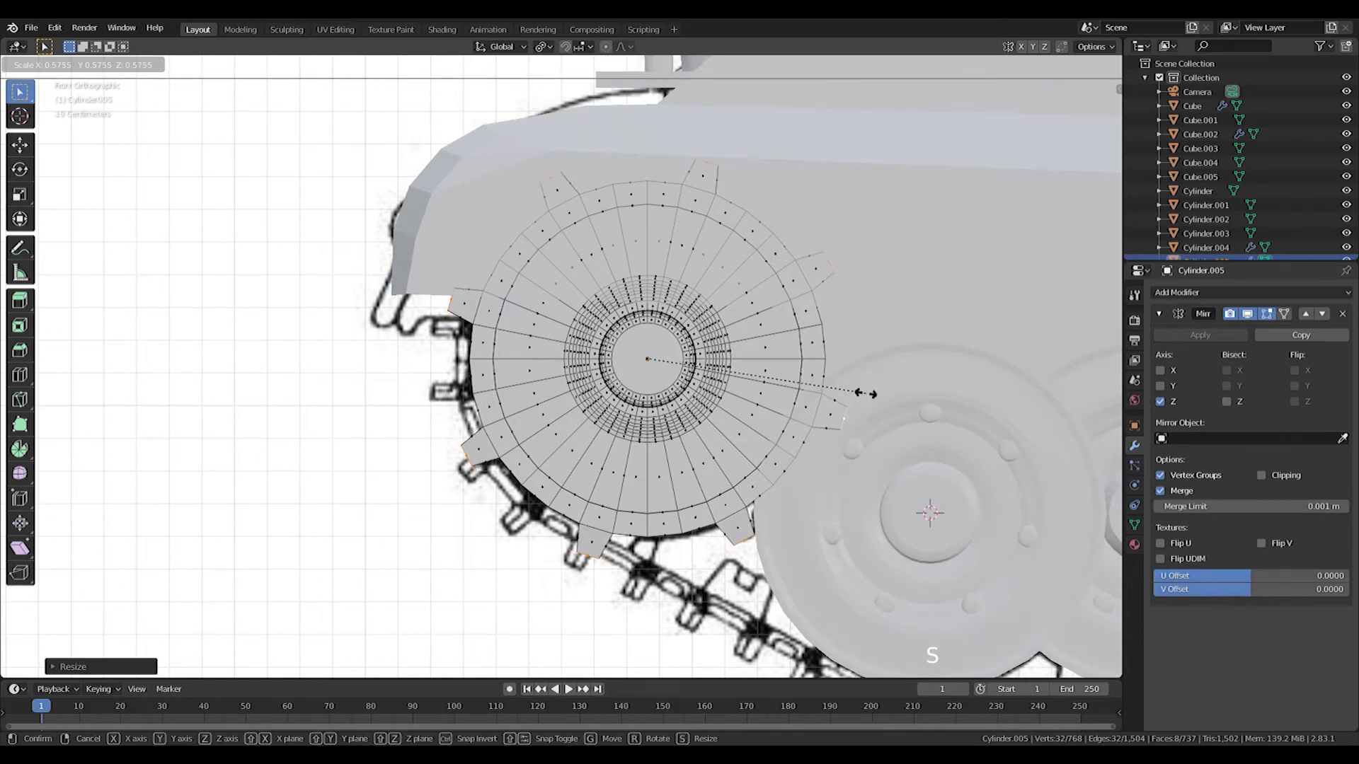
{"action": "scroll", "scroll_direction": "down", "scroll_amount": 3}
{"action": "key", "text": "Tab"}
{"action": "middle_click", "coordinate": [641, 489]}
{"action": "scroll", "scroll_direction": "up", "scroll_amount": 3}
{"action": "middle_click", "coordinate": [675, 475]}
{"action": "middle_click", "coordinate": [667, 477]}
{"action": "scroll", "scroll_direction": "up", "scroll_amount": 3}
{"action": "key", "text": "ctrl+z"}
{"action": "key", "text": "ctrl+z"}
{"action": "middle_click", "coordinate": [683, 478]}
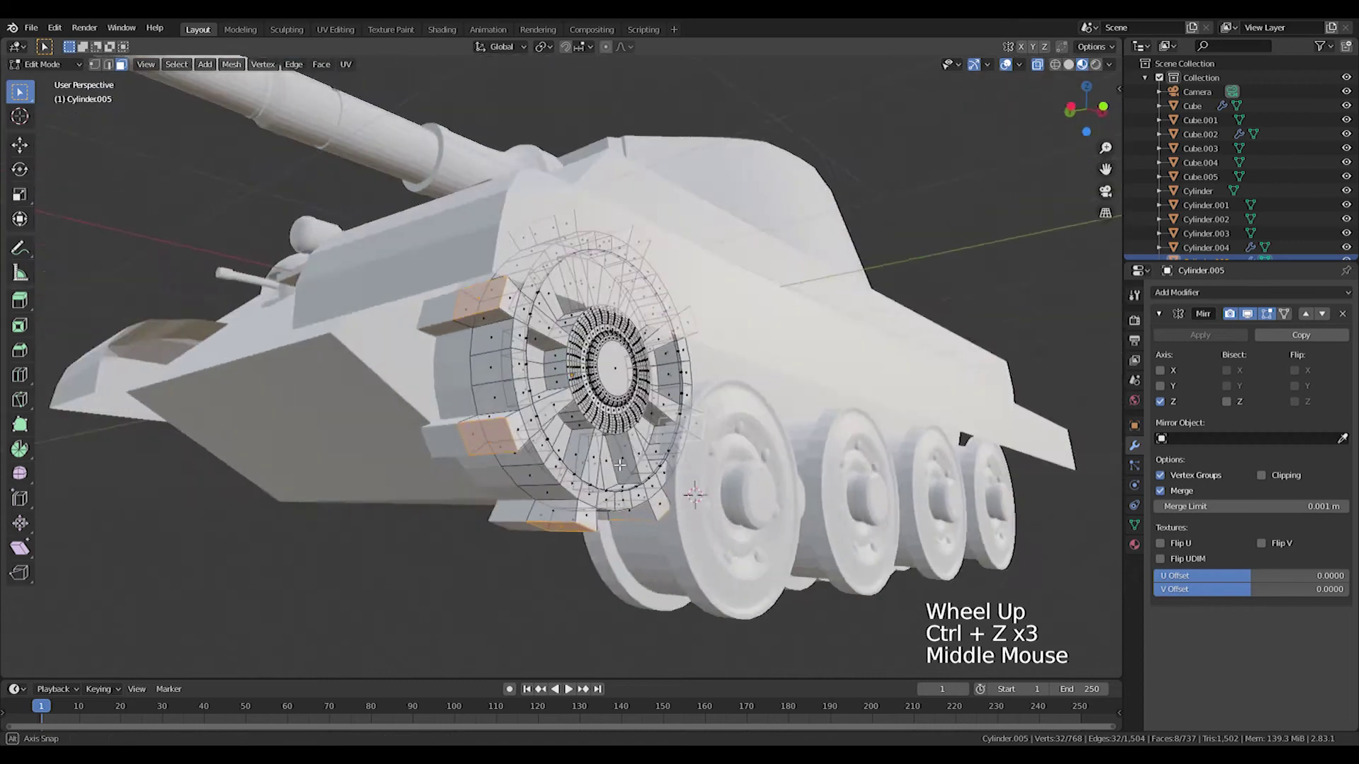
{"action": "key", "text": "Tab"}
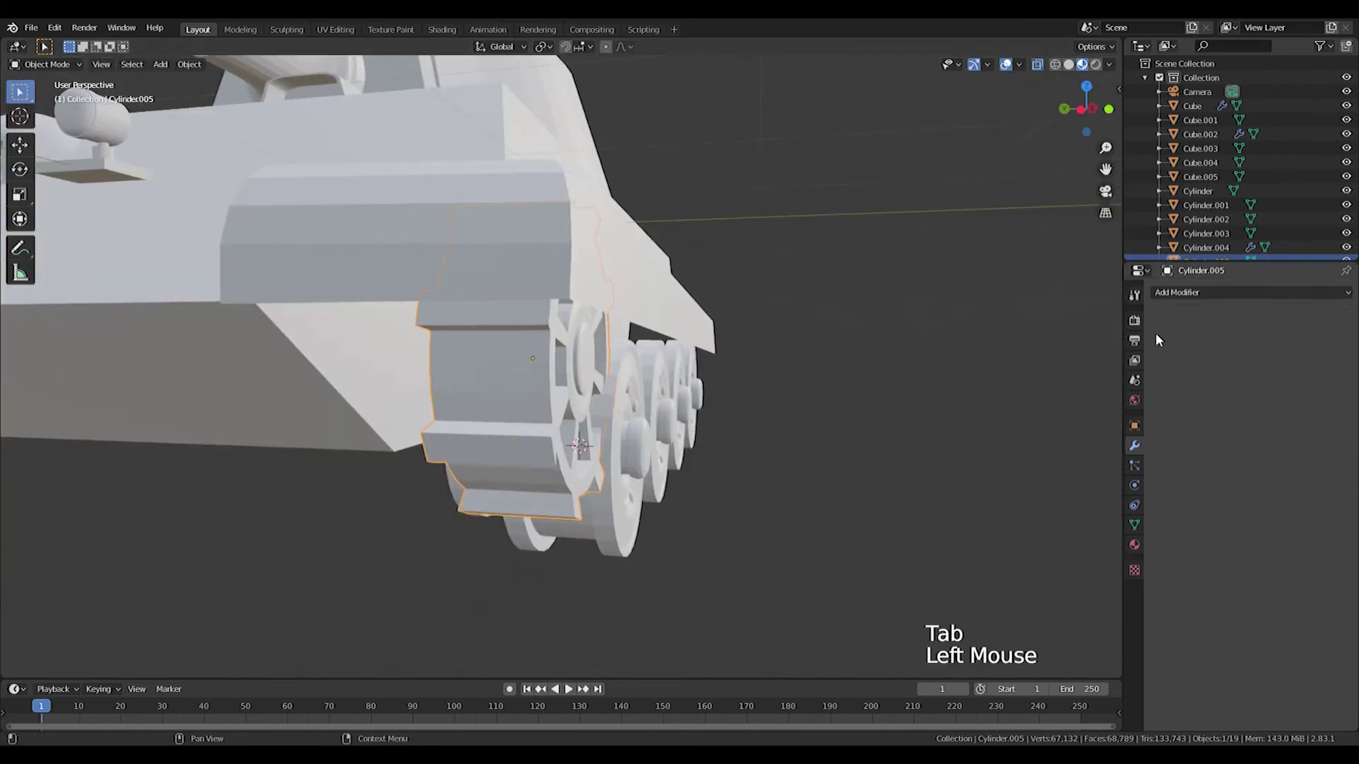
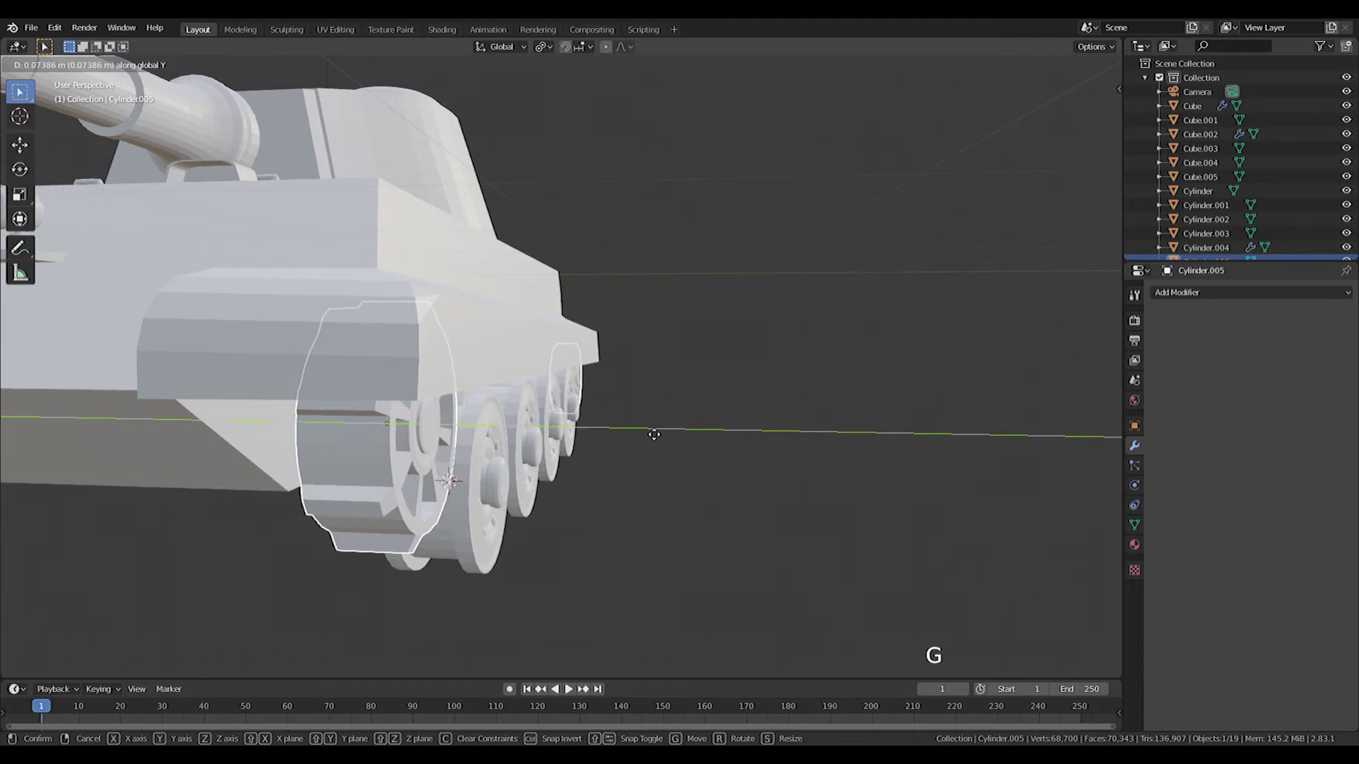
- Orbit around the tank to check the sprocket wheels and bring up the mesh add list
{"action": "middle_click", "coordinate": [647, 451]}
{"action": "scroll", "scroll_direction": "down", "scroll_amount": 3}
{"action": "middle_click", "coordinate": [700, 432]}
{"action": "key", "text": "KP_1"}
{"action": "scroll", "scroll_direction": "up", "scroll_amount": 3}
{"action": "middle_click", "coordinate": [700, 509]}
{"action": "key", "text": "shift+a"}
{"action": "scroll", "scroll_direction": "down", "scroll_amount": 3}
{"action": "middle_click", "coordinate": [754, 456]}
{"action": "middle_click", "coordinate": [616, 350]}
{"action": "scroll", "scroll_direction": "down", "scroll_amount": 3}
{"action": "middle_click", "coordinate": [733, 396]}
{"action": "key", "text": "shift+a"}
{"action": "key", "text": "shift+a"}
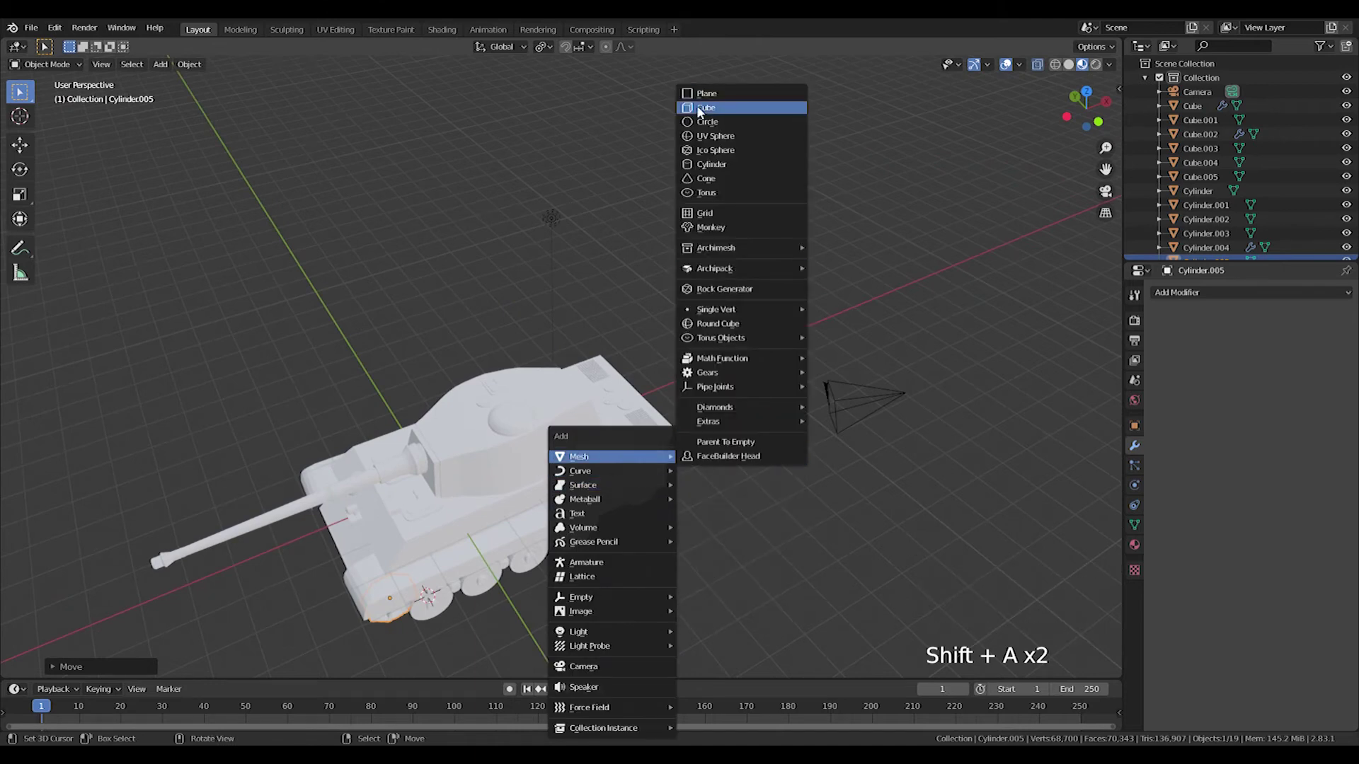
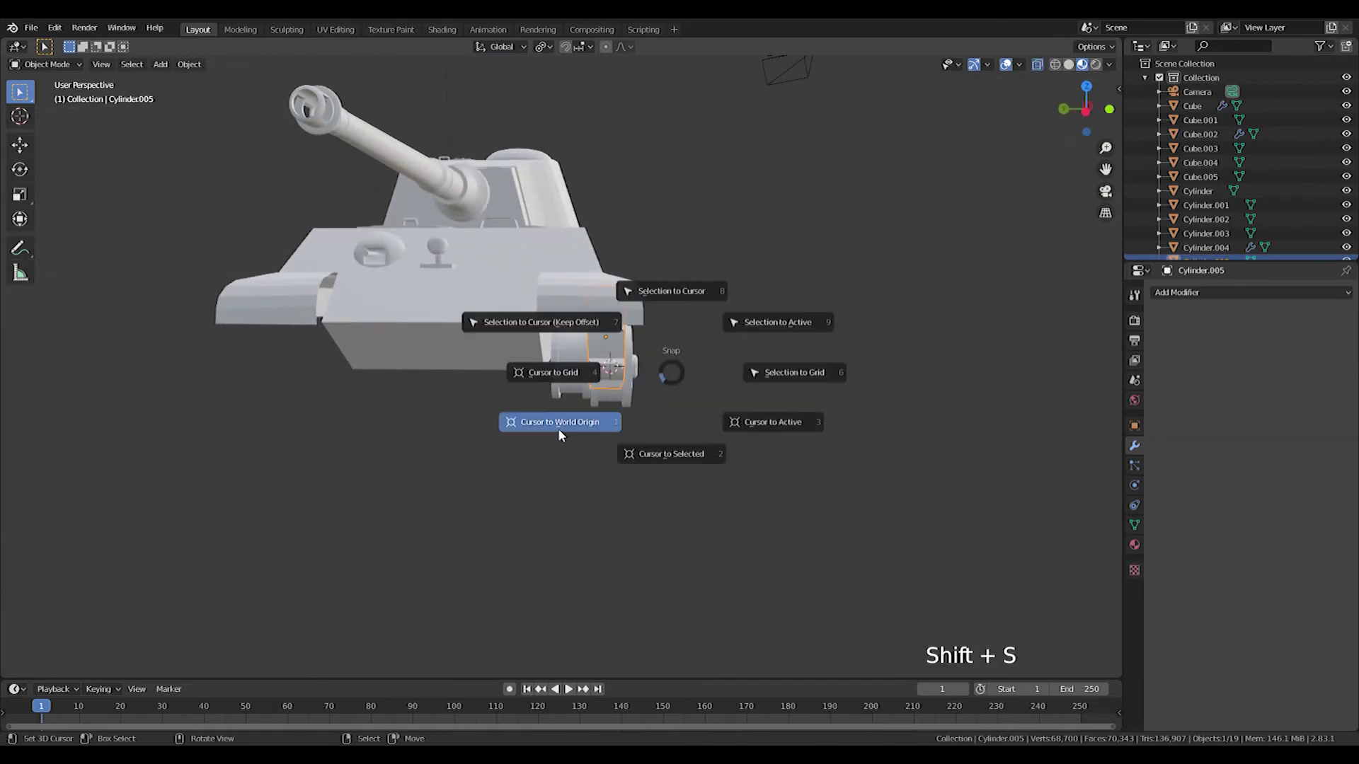
- Add a new cube at the world origin, raise it above the tank and resize it
{"action": "key", "text": "shift+a"}
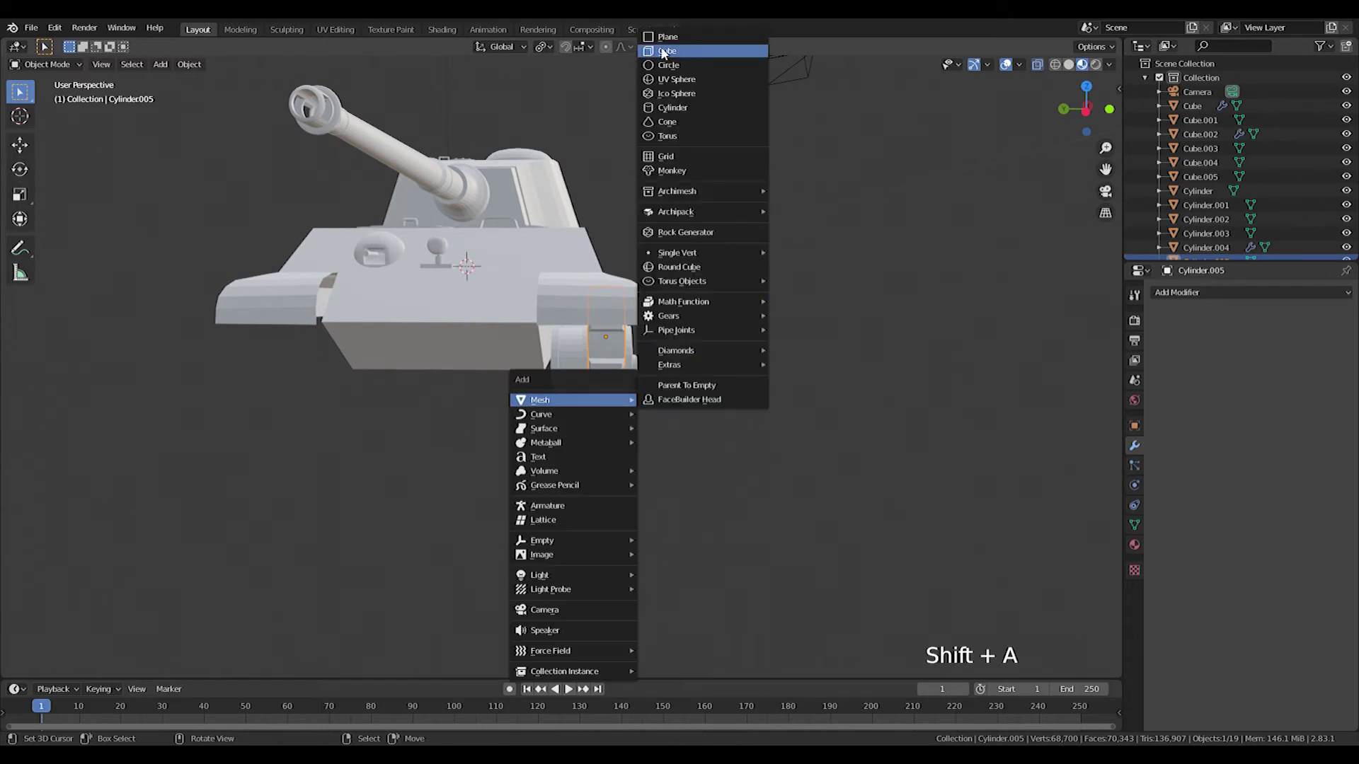
{"action": "key", "text": "KP_1"}
{"action": "middle_click", "coordinate": [737, 228]}
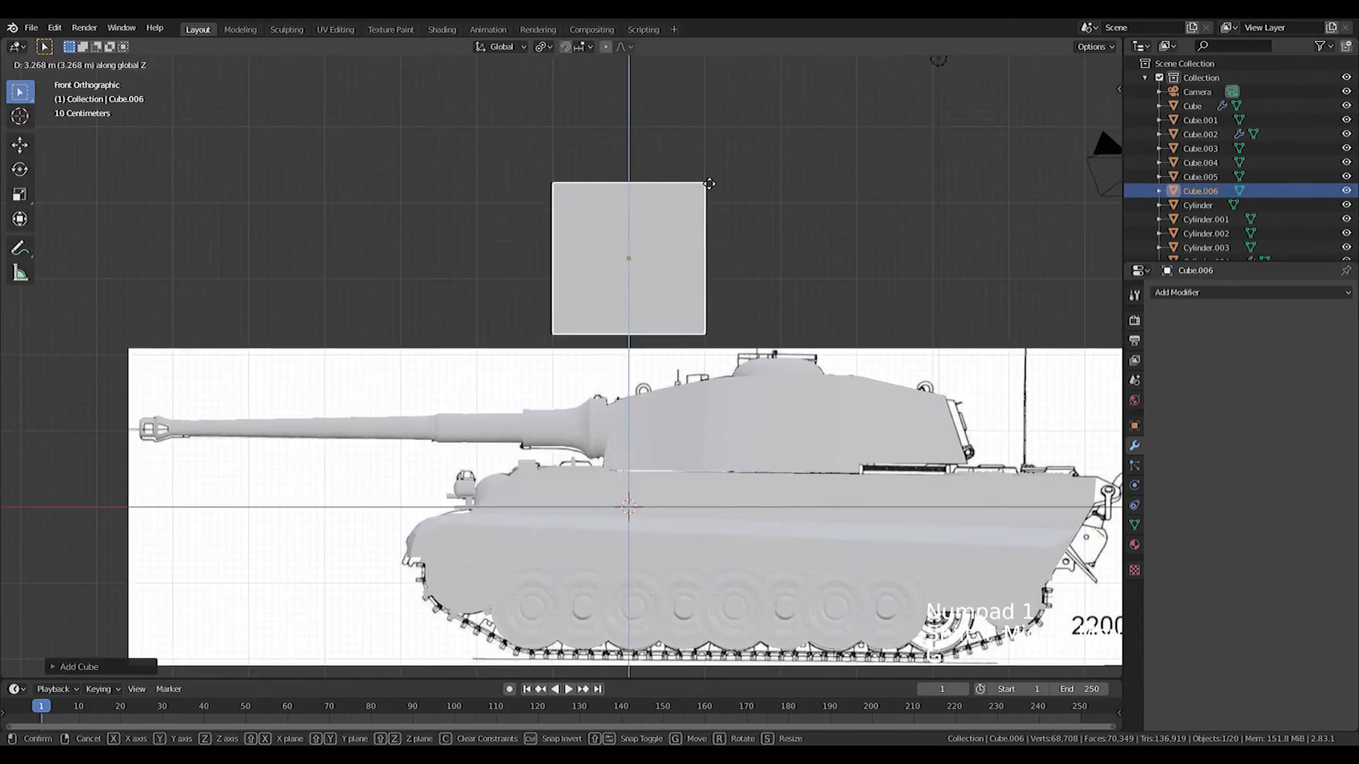
{"action": "key", "text": "g"}
{"action": "middle_click", "coordinate": [679, 195]}
{"action": "key", "text": "s"}
{"action": "middle_click", "coordinate": [582, 253]}
{"action": "middle_click", "coordinate": [411, 197]}
{"action": "scroll", "scroll_direction": "up", "scroll_amount": 3}
- View the cube from above and divide it with two parallel loop cuts in Edit Mode
{"action": "key", "text": "KP_7"}
{"action": "key", "text": "s"}
{"action": "key", "text": "Tab"}
{"action": "key", "text": "Tab"}
{"action": "key", "text": "Tab"}
{"action": "key", "text": "ctrl+r"}
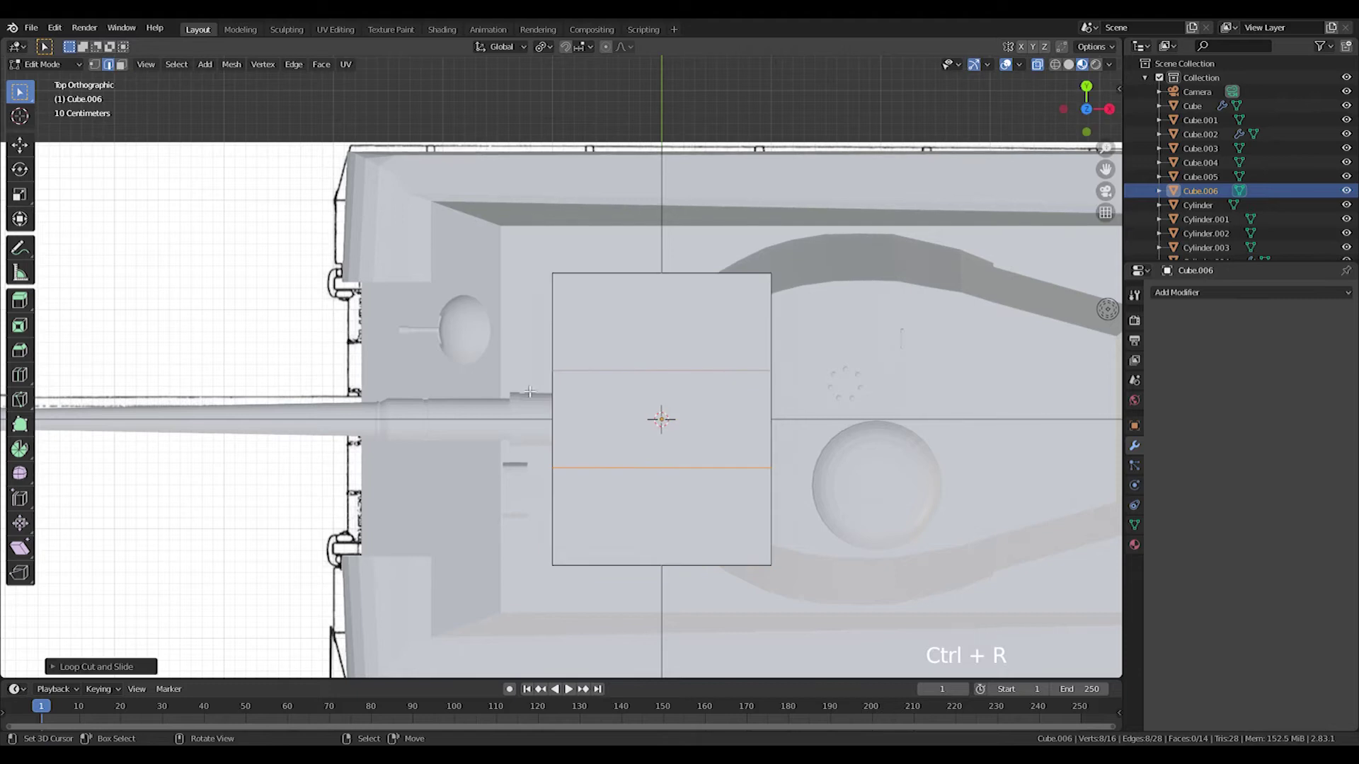
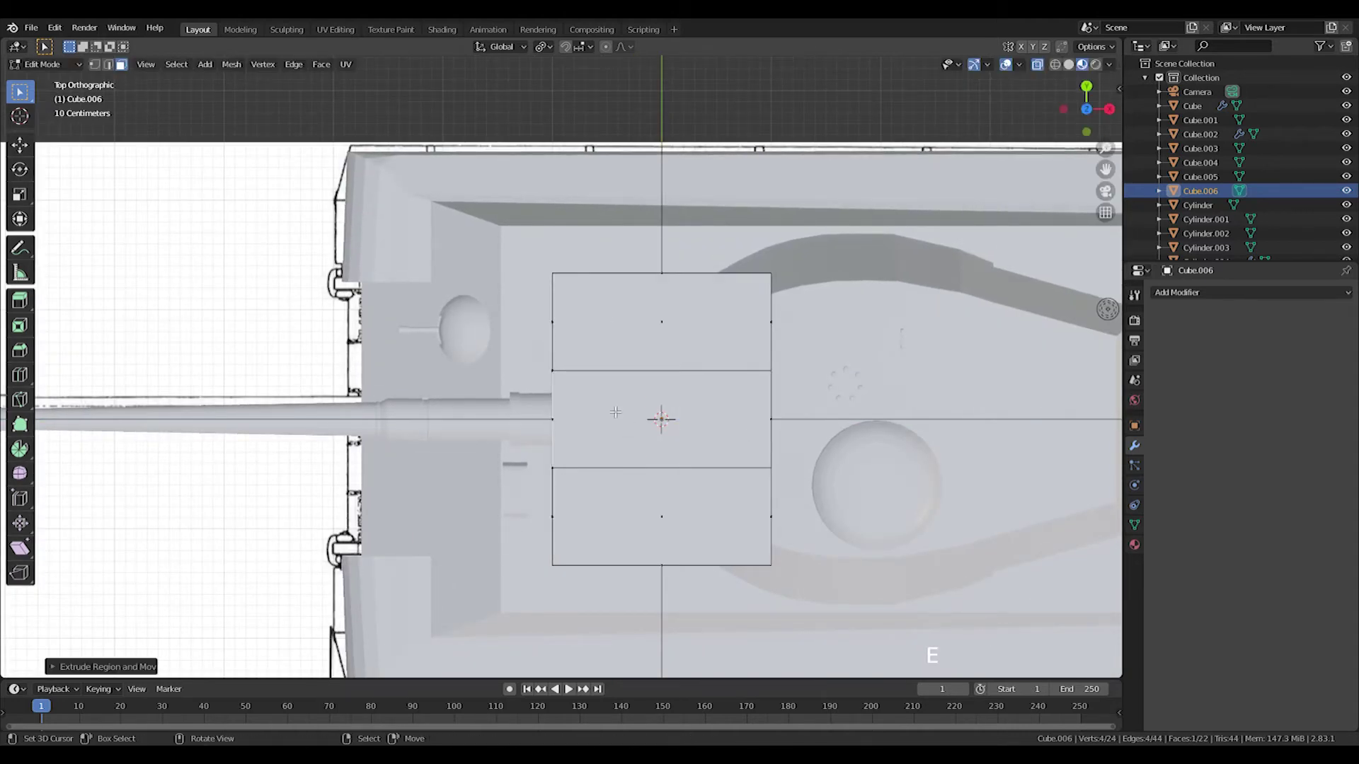
- Extrude the link's middle face outward and cut a new crosswise loop through it
{"action": "key", "text": "g"}
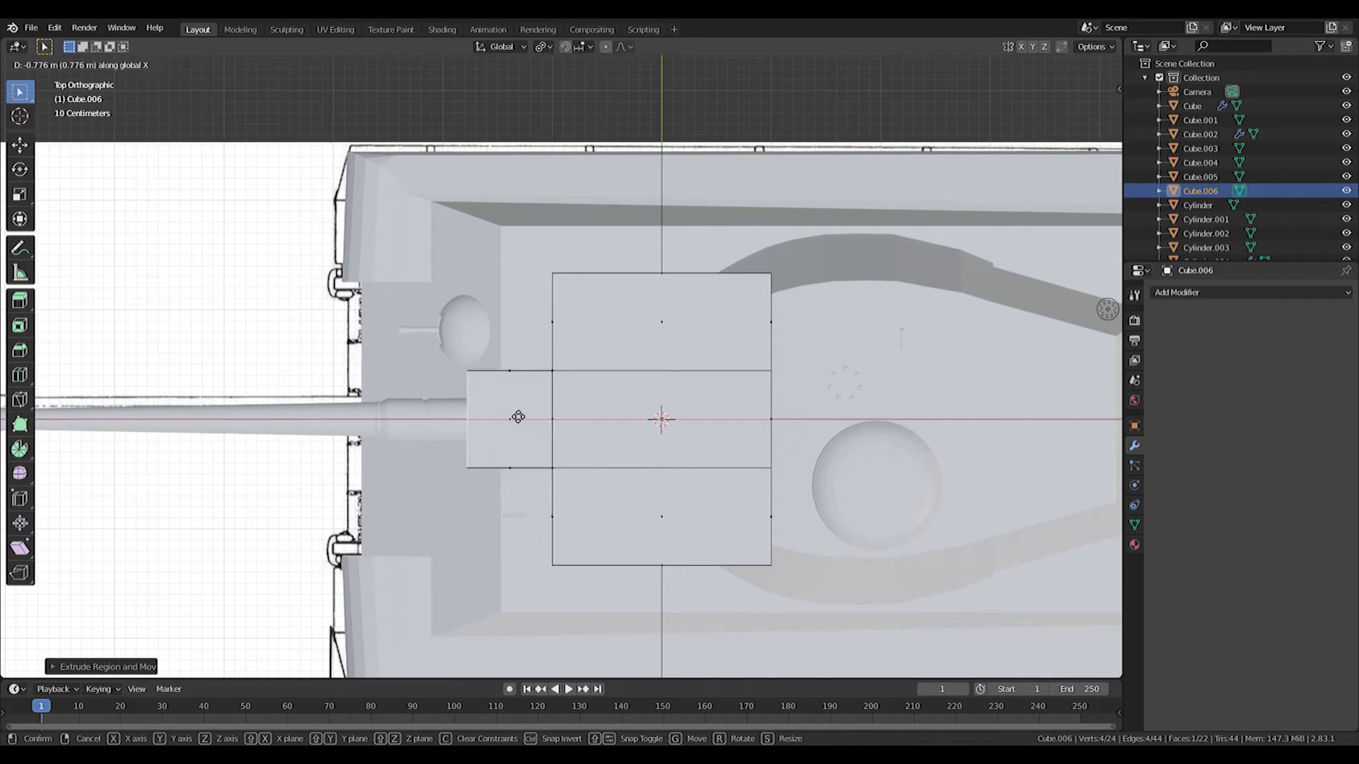
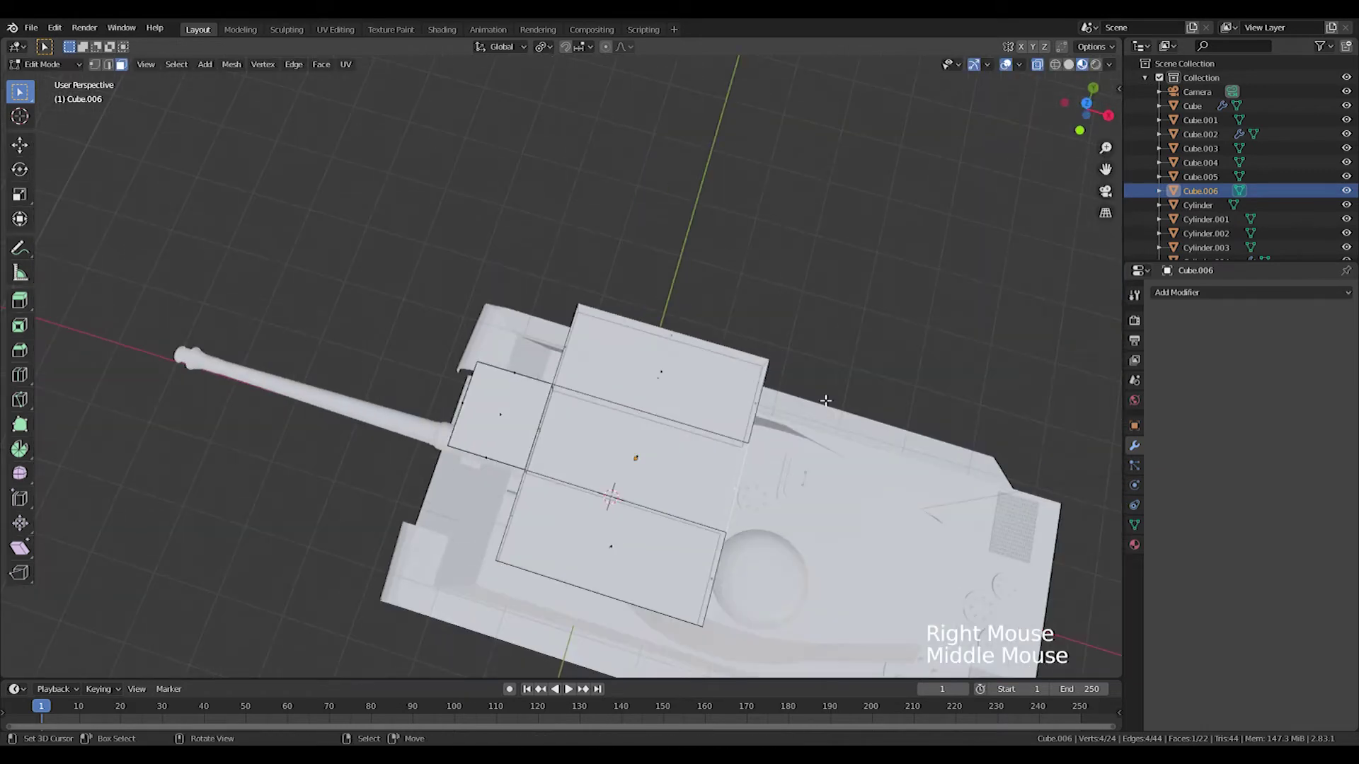
{"action": "key", "text": "ctrl+r"}
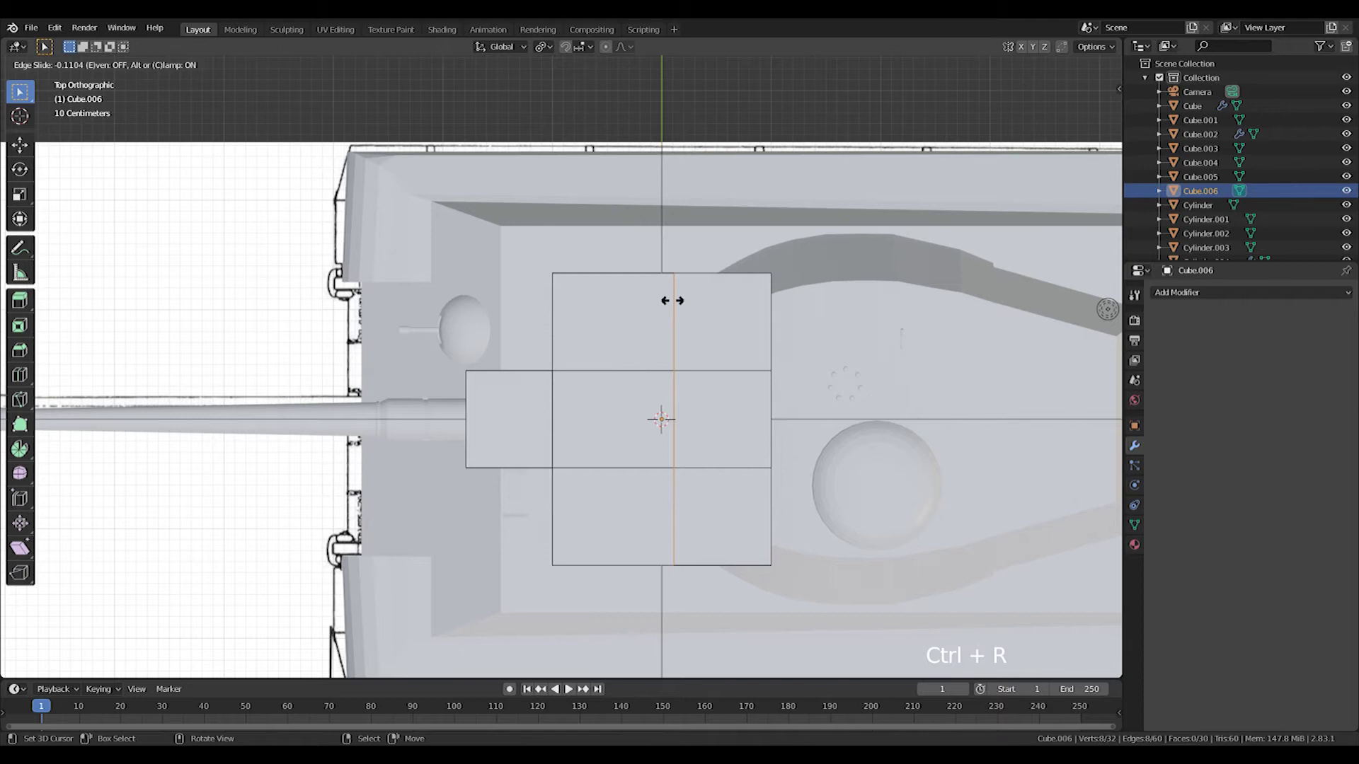
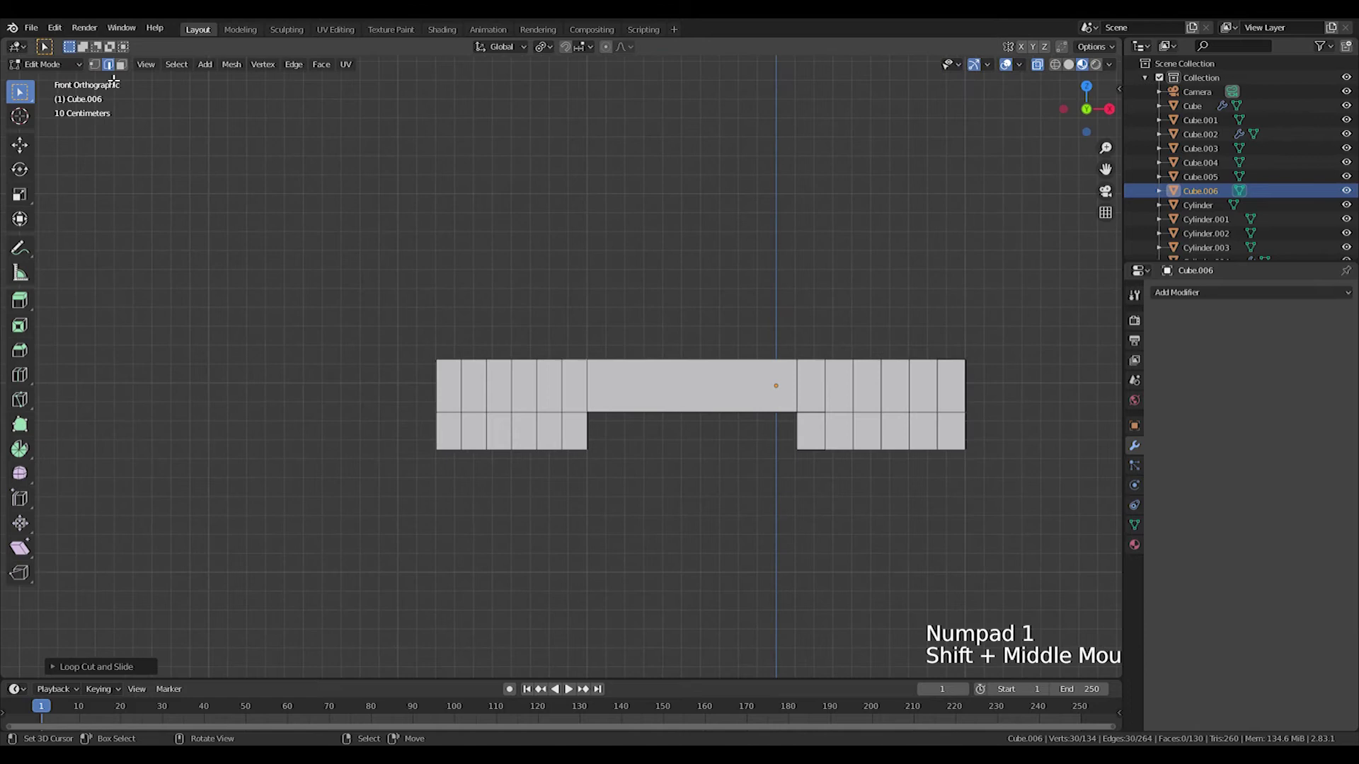
- Select the track link's lower edge and enable proportional soft falloff for moving it
{"action": "double_click", "coordinate": [99, 76]}
{"action": "key", "text": "shift+s"}
{"action": "scroll", "scroll_direction": "up", "scroll_amount": 3}
{"action": "left_click", "coordinate": [503, 496]}
{"action": "middle_click", "coordinate": [623, 470]}
{"action": "left_click", "coordinate": [657, 386]}
{"action": "double_click", "coordinate": [610, 48]}
{"action": "left_click", "coordinate": [627, 50]}
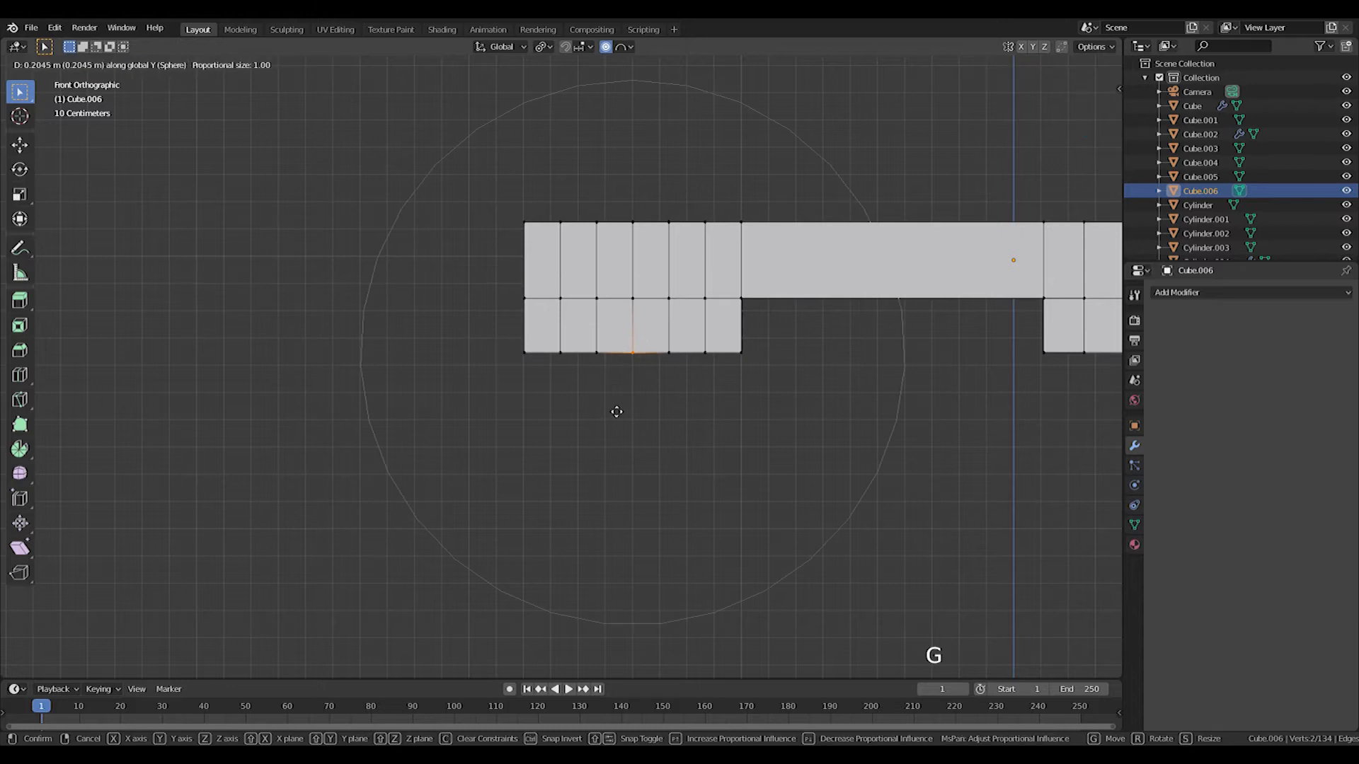
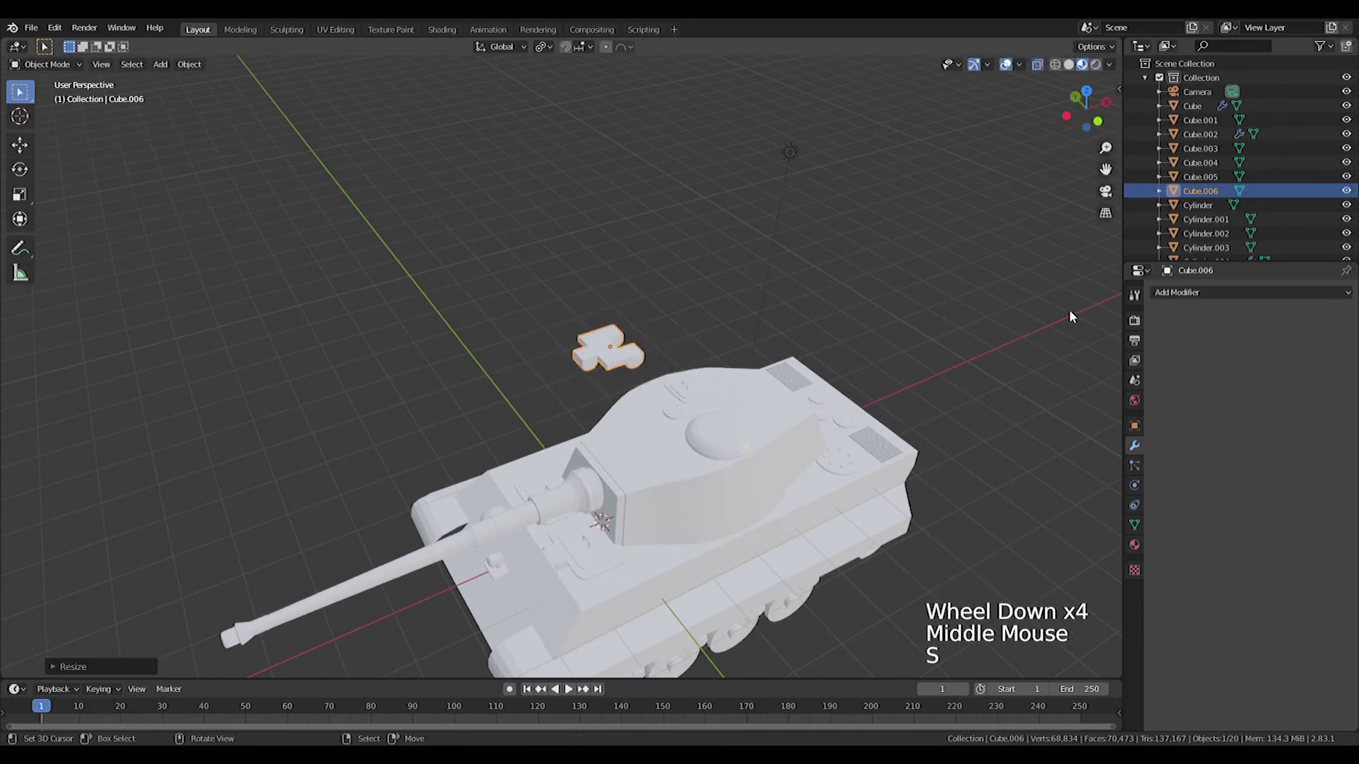
- Add an Array modifier to the track link and stretch its vertices along Y so copies interlock
{"action": "left_click", "coordinate": [1082, 404]}
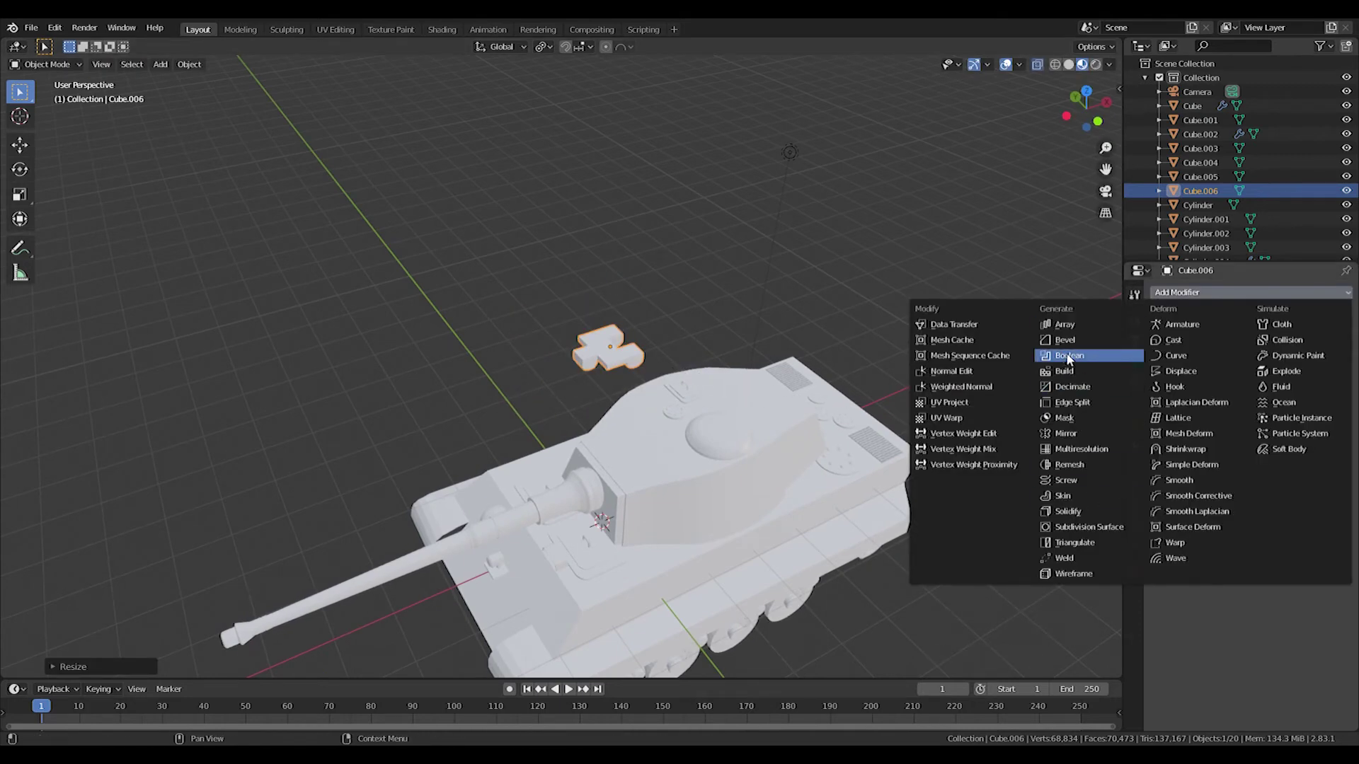
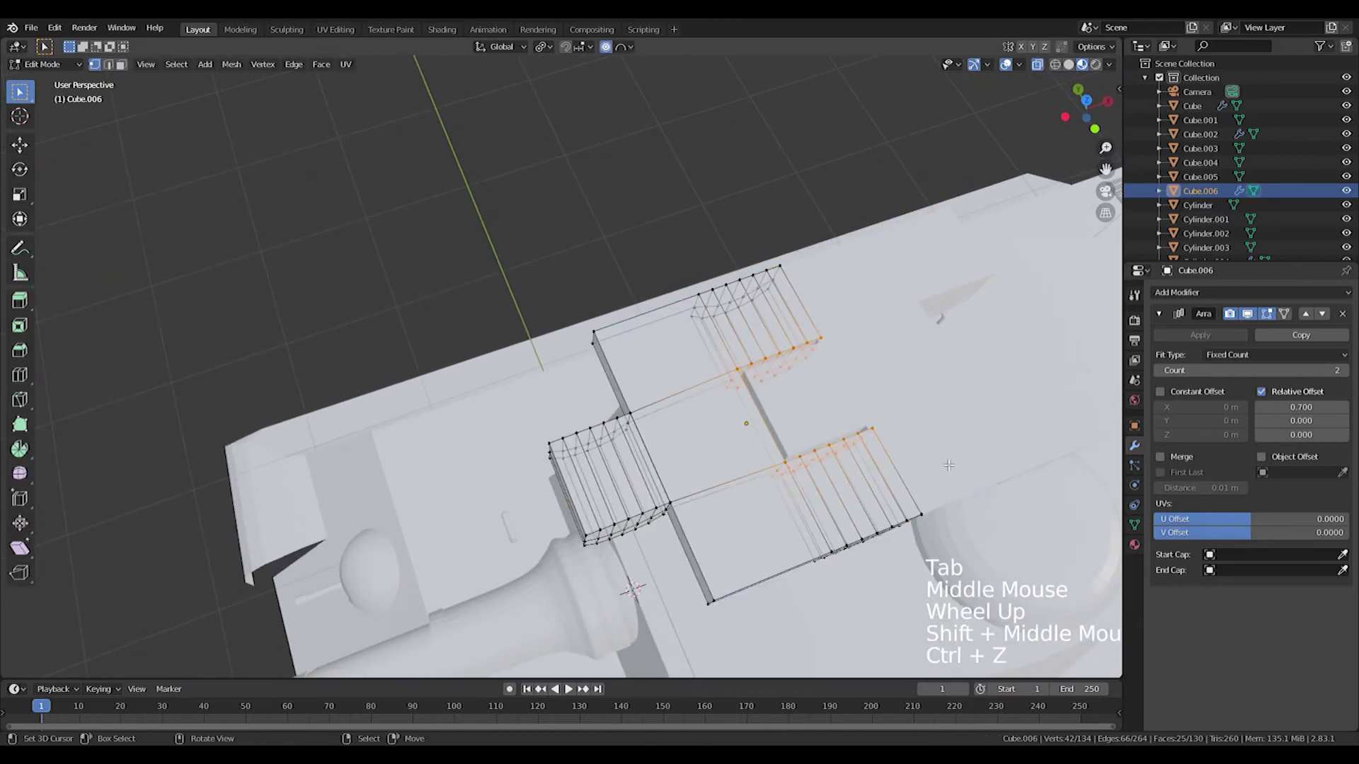
{"action": "key", "text": "ctrl+z"}
{"action": "key", "text": "s"}
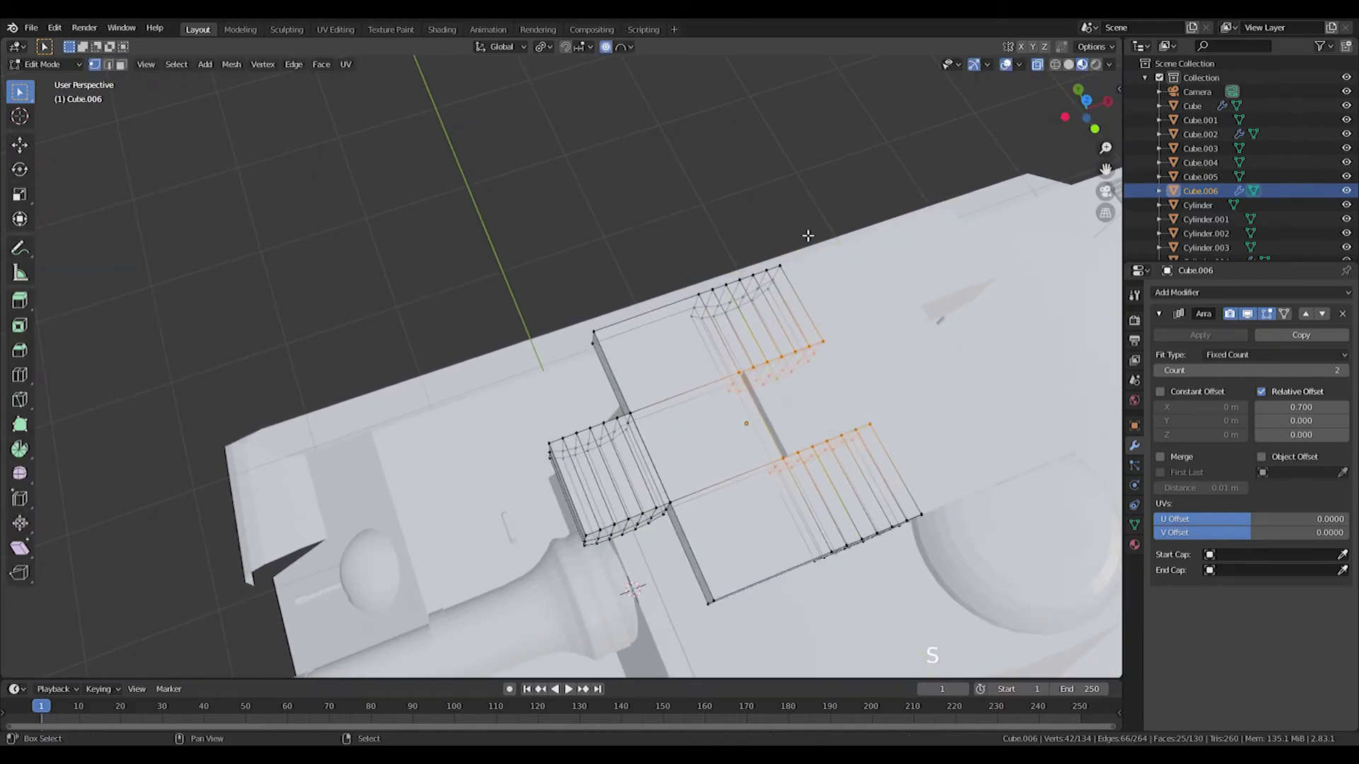
{"action": "left_click", "coordinate": [611, 53]}
{"action": "key", "text": "s"}
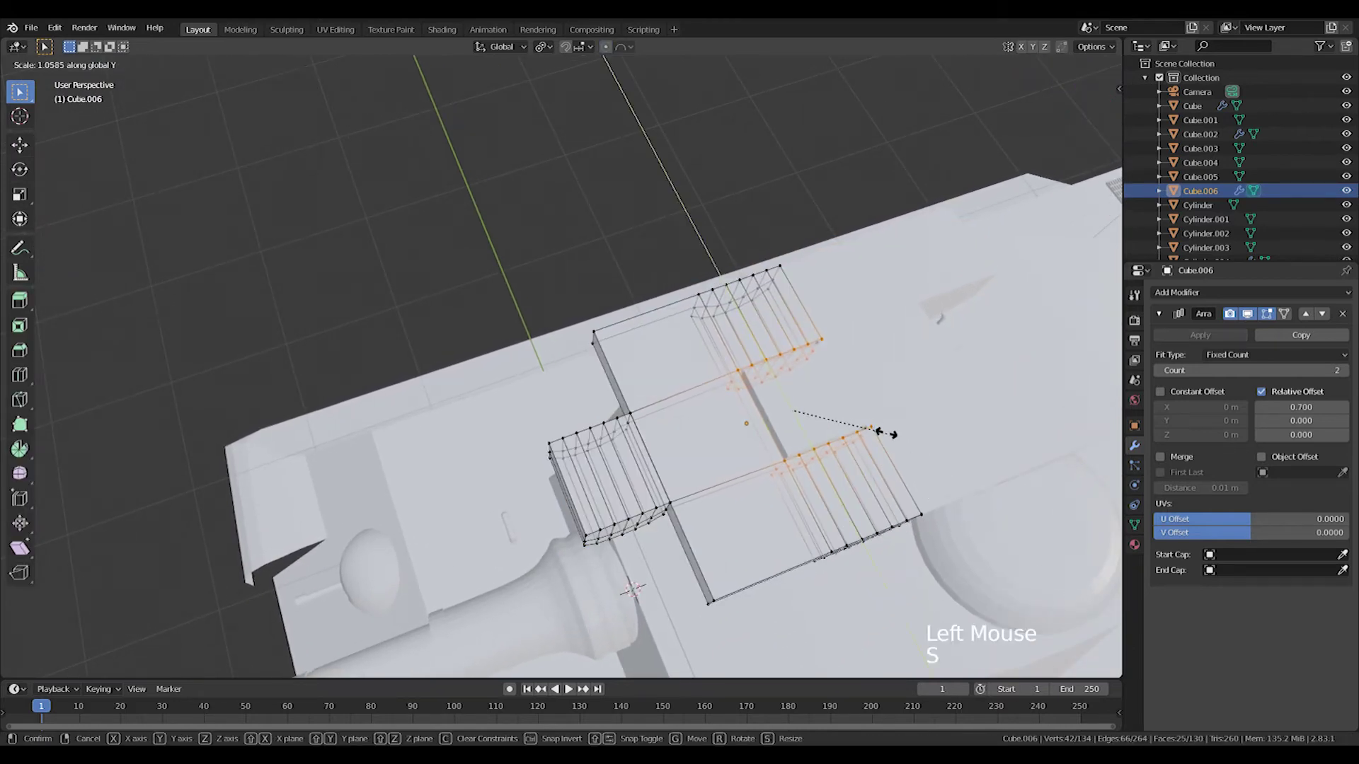
{"action": "key", "text": "Tab"}
{"action": "middle_click", "coordinate": [855, 444]}
{"action": "middle_click", "coordinate": [901, 307]}
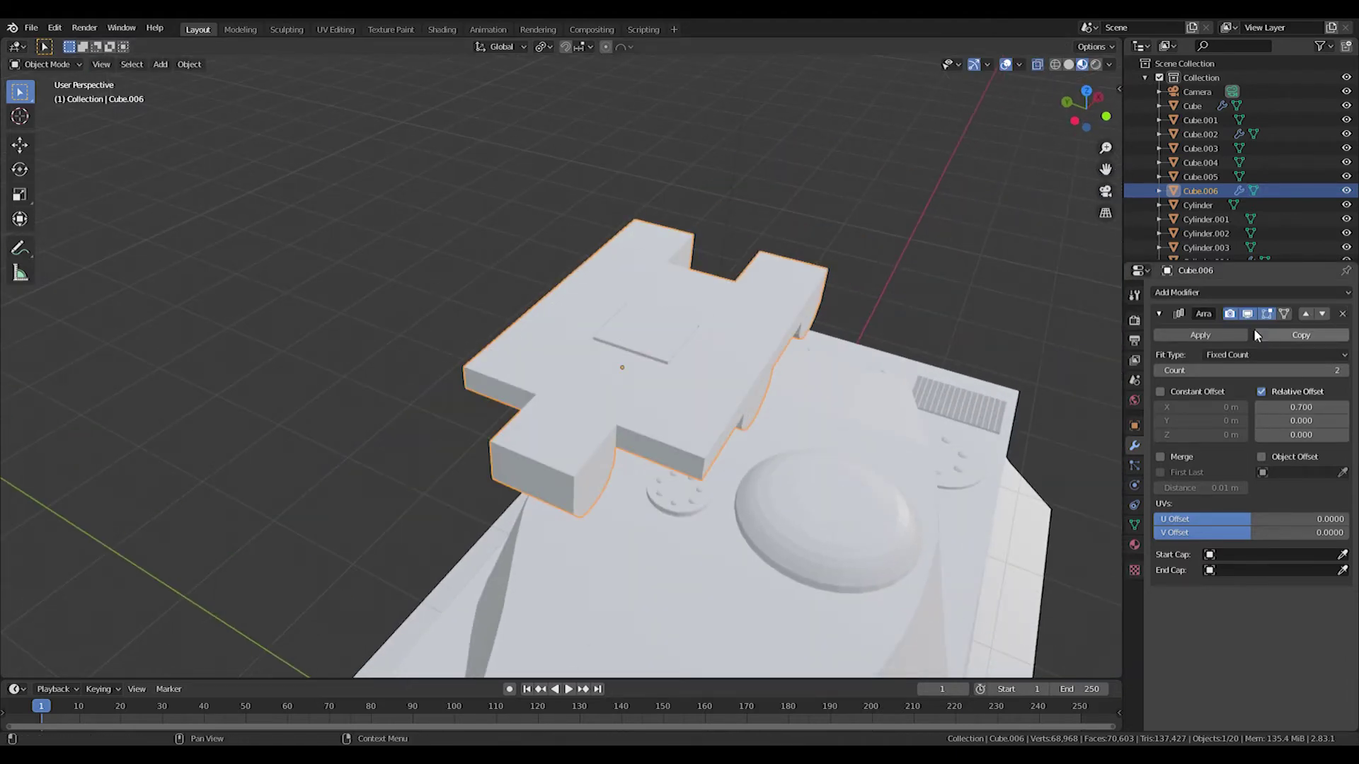
- Copy the Array modifier and set the second array's count to 6 for a longer chain
{"action": "left_click", "coordinate": [1217, 299]}
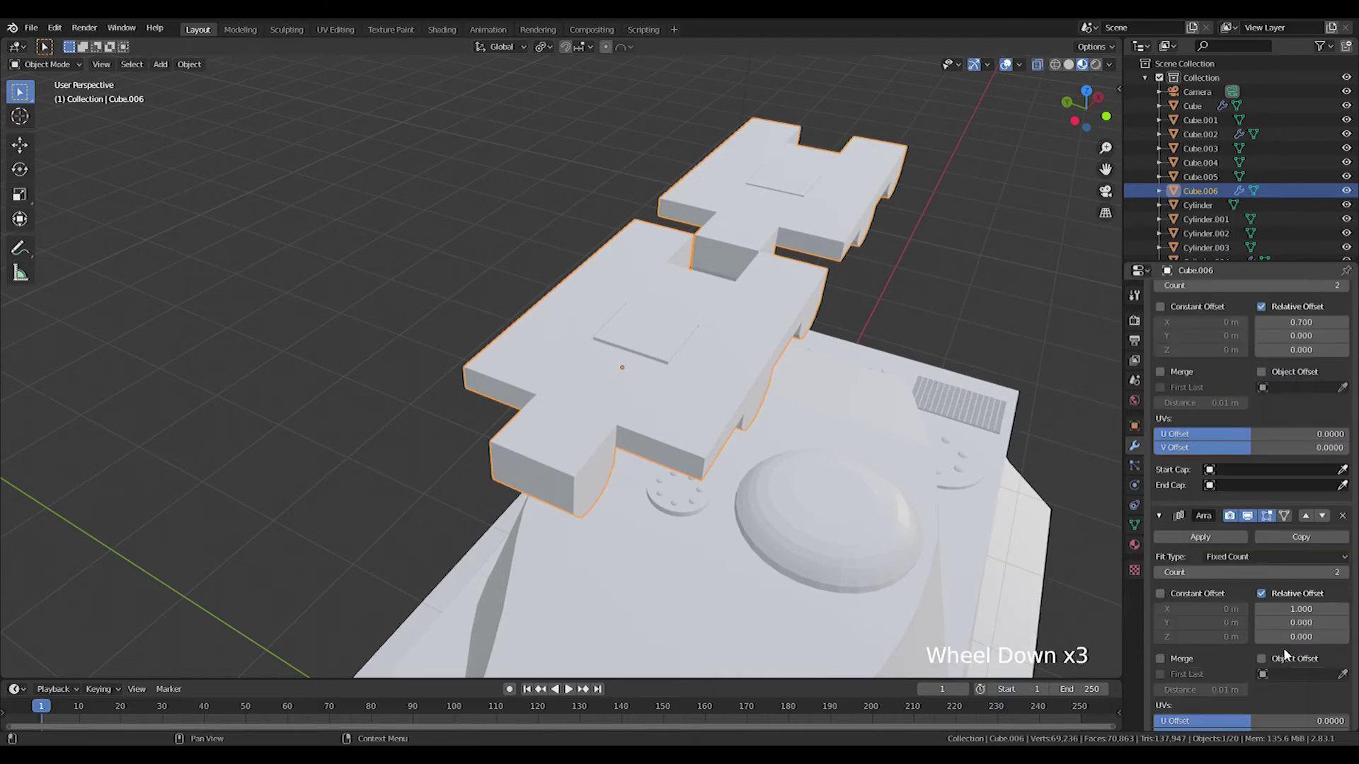
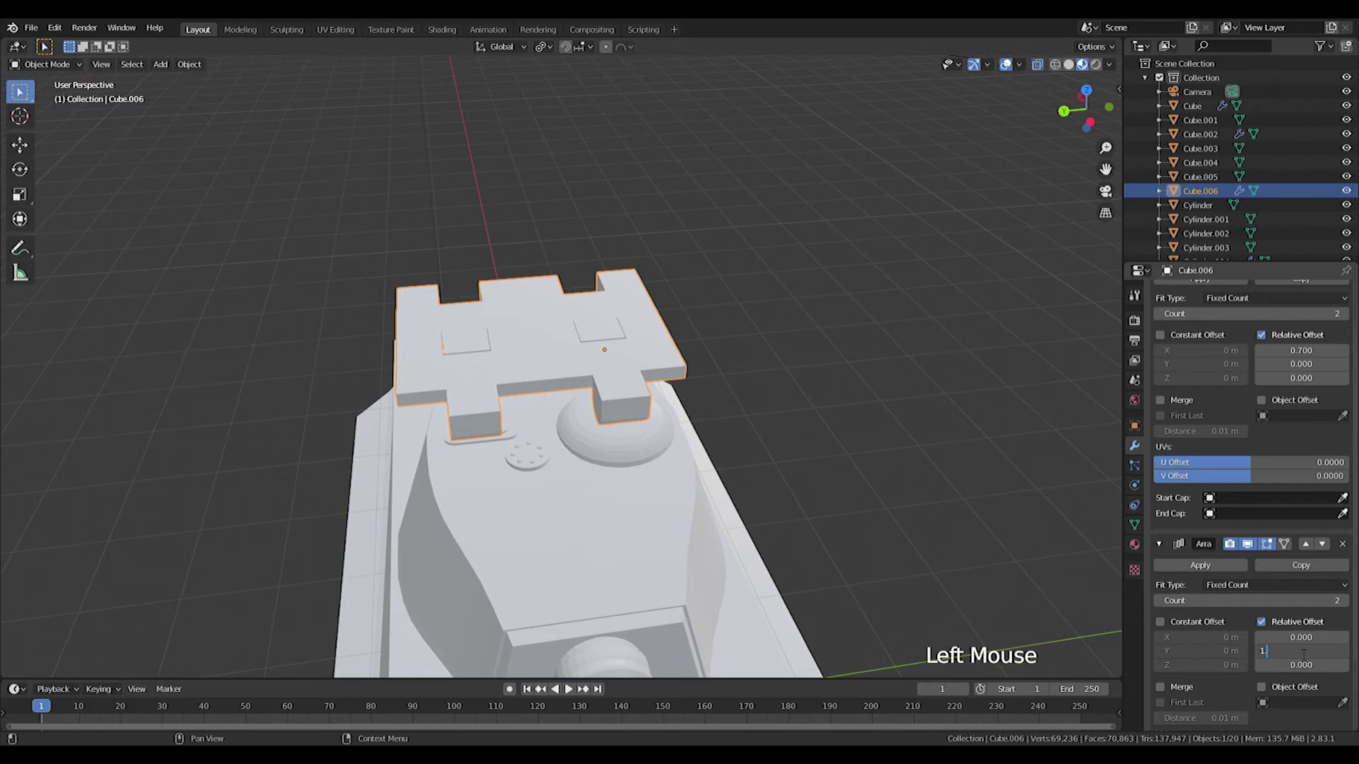
{"action": "left_click", "coordinate": [1350, 605]}
{"action": "double_click", "coordinate": [1349, 605]}
{"action": "scroll", "scroll_direction": "down", "scroll_amount": 3}
{"action": "left_click", "coordinate": [1355, 603]}
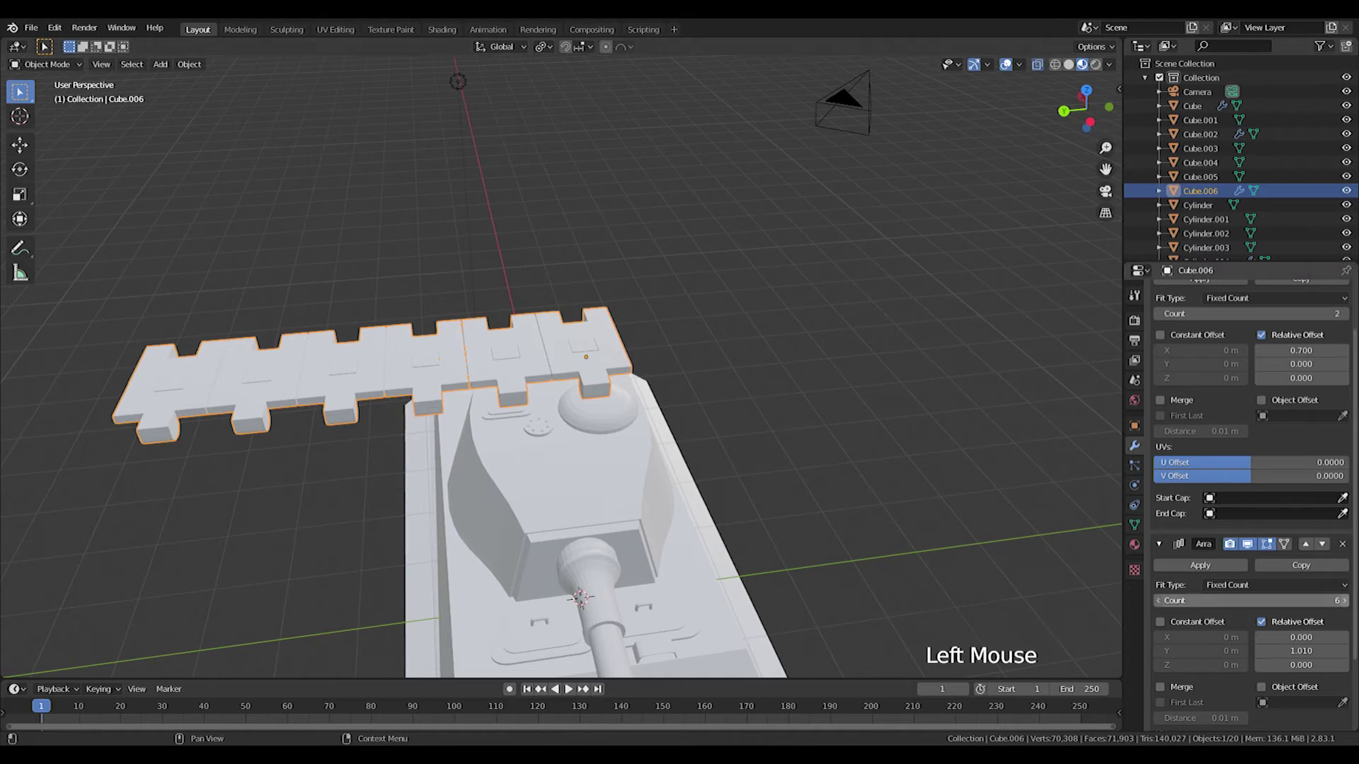
{"action": "key", "text": "KP_1"}
{"action": "key", "text": "KP_3"}
{"action": "key", "text": "ctrl+KP_3"}
- Lower the link chain along Z to the height of the tank's tracks
{"action": "middle_click", "coordinate": [615, 391]}
{"action": "scroll", "scroll_direction": "down", "scroll_amount": 3}
{"action": "key", "text": "g"}
{"action": "scroll", "scroll_direction": "up", "scroll_amount": 3}
{"action": "key", "text": "Tab"}
{"action": "key", "text": "g"}
{"action": "key", "text": "a"}
{"action": "key", "text": "g"}
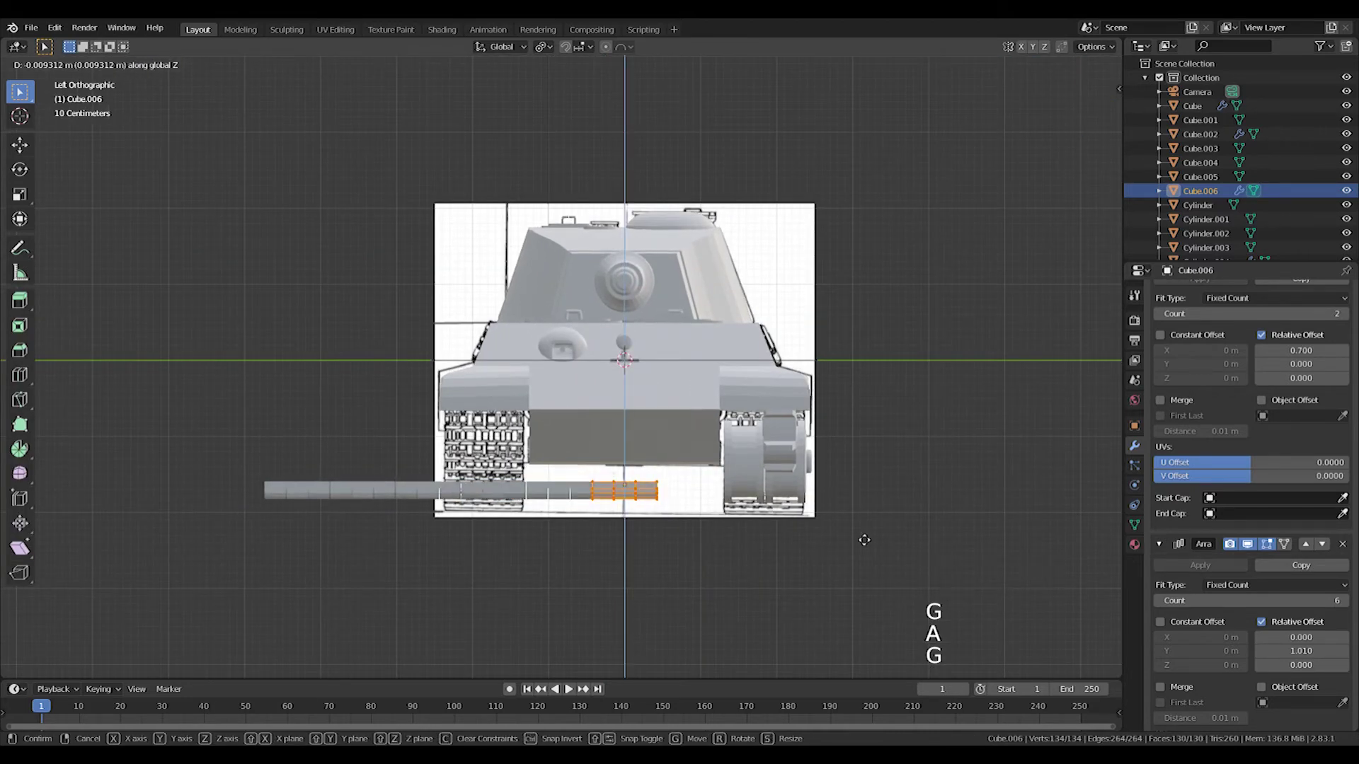
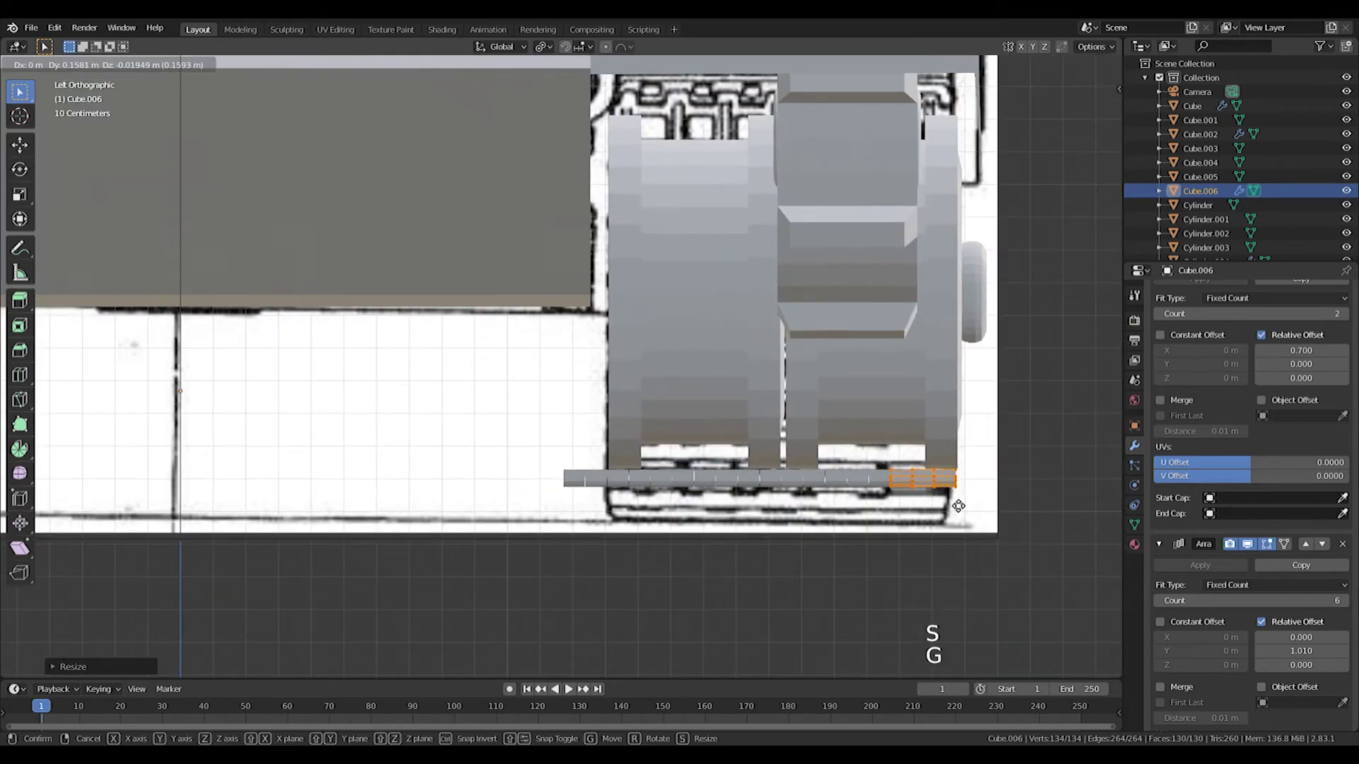
- Scale and move the link chain beneath the road wheels in side view, matching the blueprint track
{"action": "key", "text": "s"}
{"action": "middle_click", "coordinate": [1032, 403]}
{"action": "scroll", "scroll_direction": "down", "scroll_amount": 3}
{"action": "middle_click", "coordinate": [928, 429]}
{"action": "scroll", "scroll_direction": "down", "scroll_amount": 3}
{"action": "key", "text": "Tab"}
{"action": "key", "text": "KP_1"}
{"action": "scroll", "scroll_direction": "up", "scroll_amount": 3}
{"action": "middle_click", "coordinate": [508, 389]}
{"action": "key", "text": "Tab"}
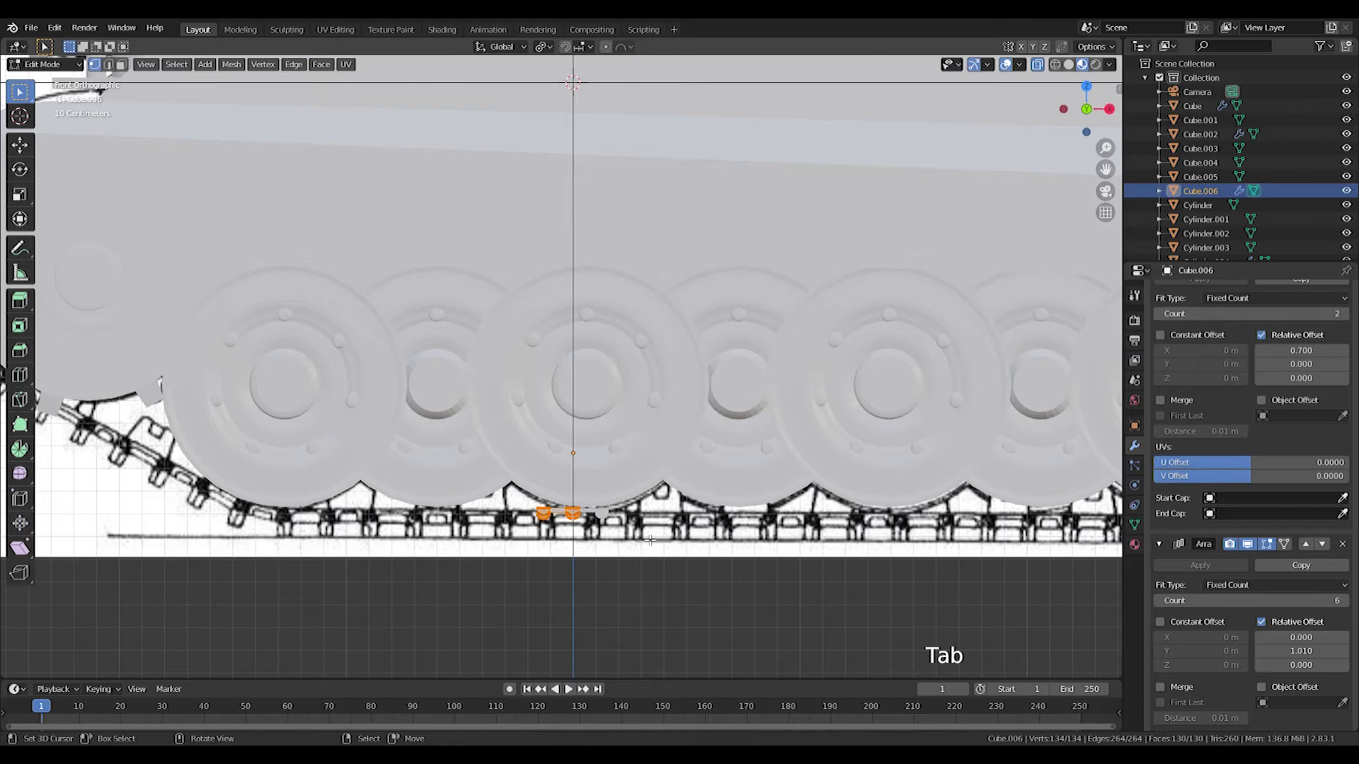
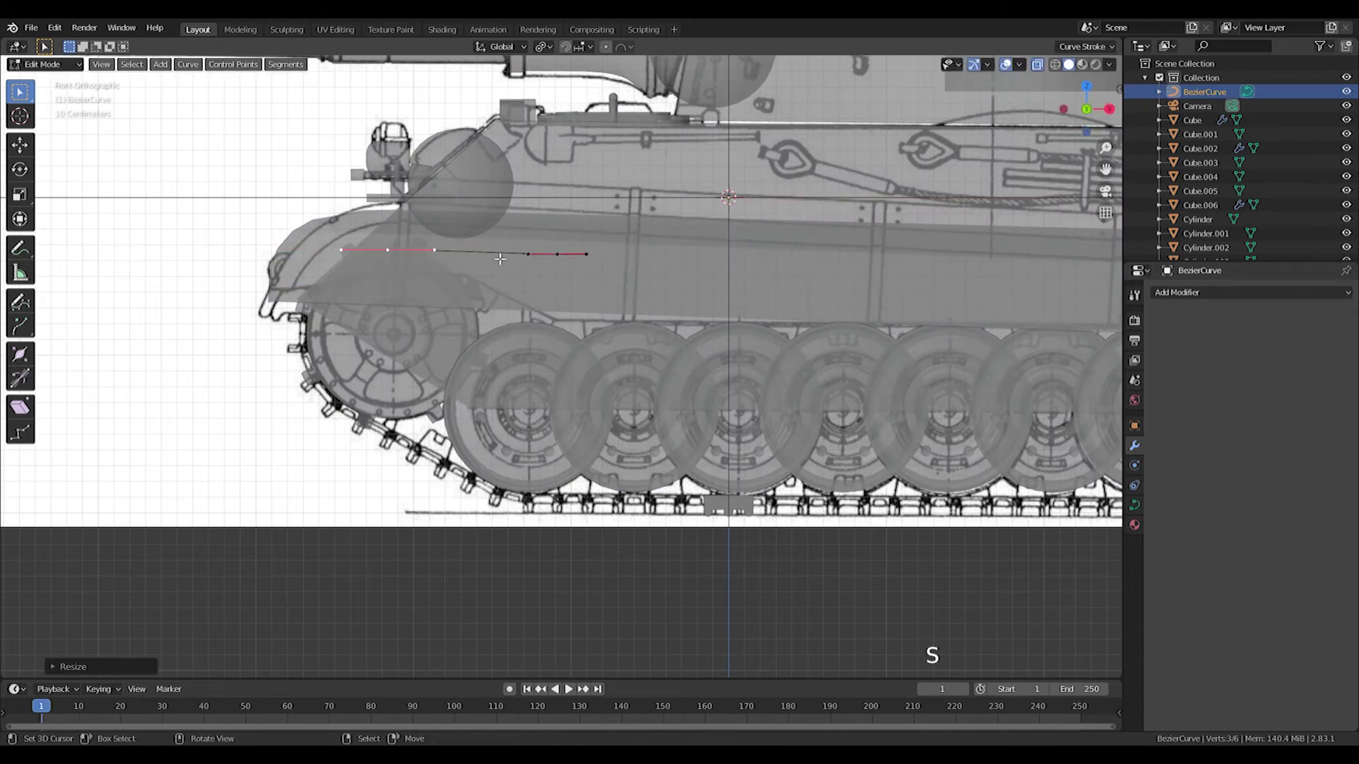
- Extrude and rotate Bézier points to wrap the curve around the front sprocket
{"action": "key", "text": "e"}
{"action": "key", "text": "r"}
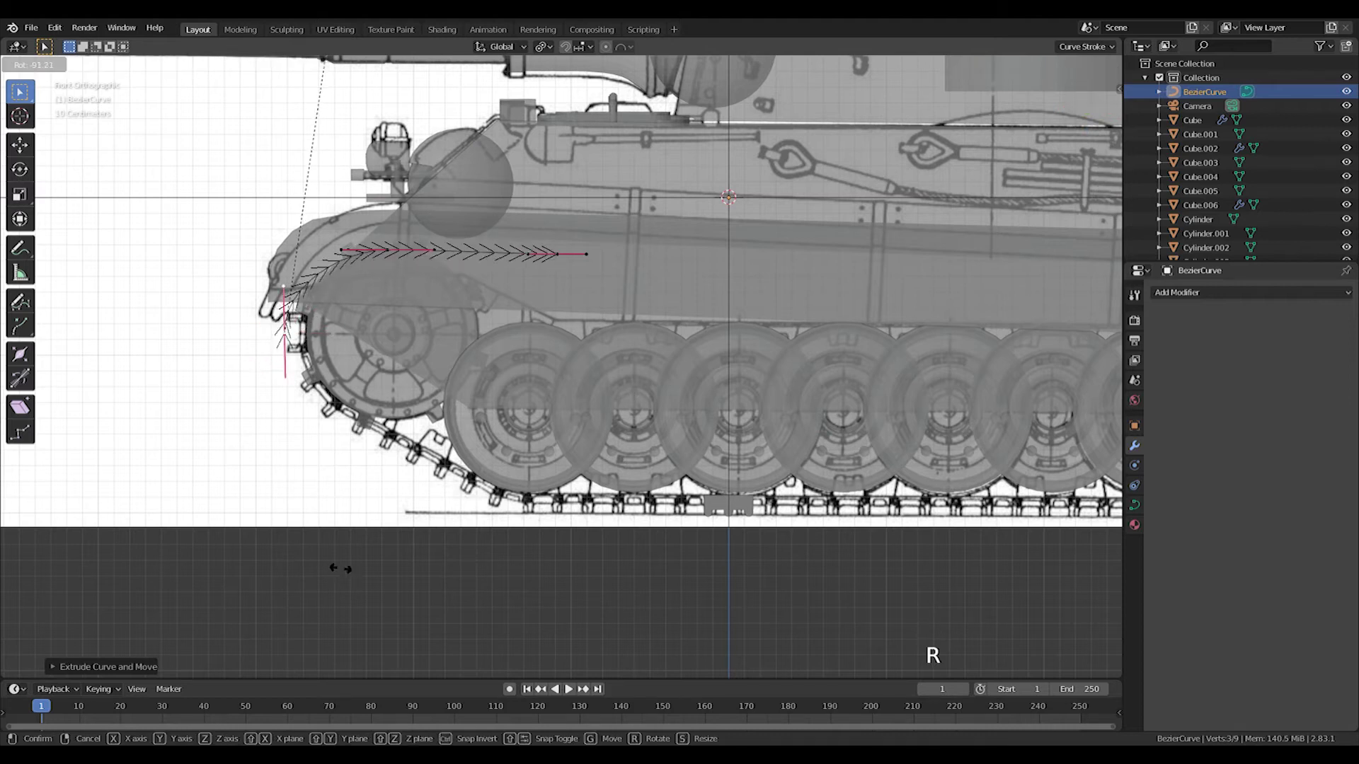
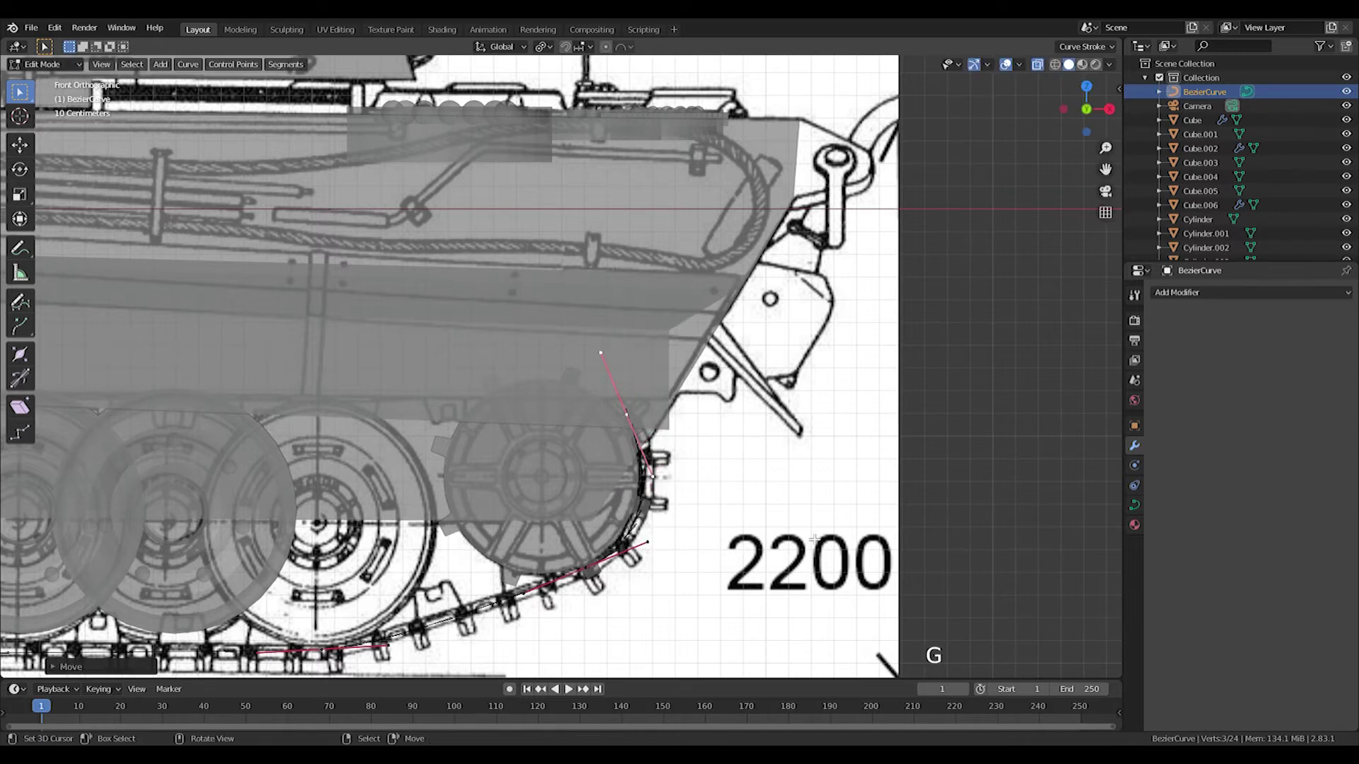
{"action": "key", "text": "s"}
{"action": "key", "text": "g"}
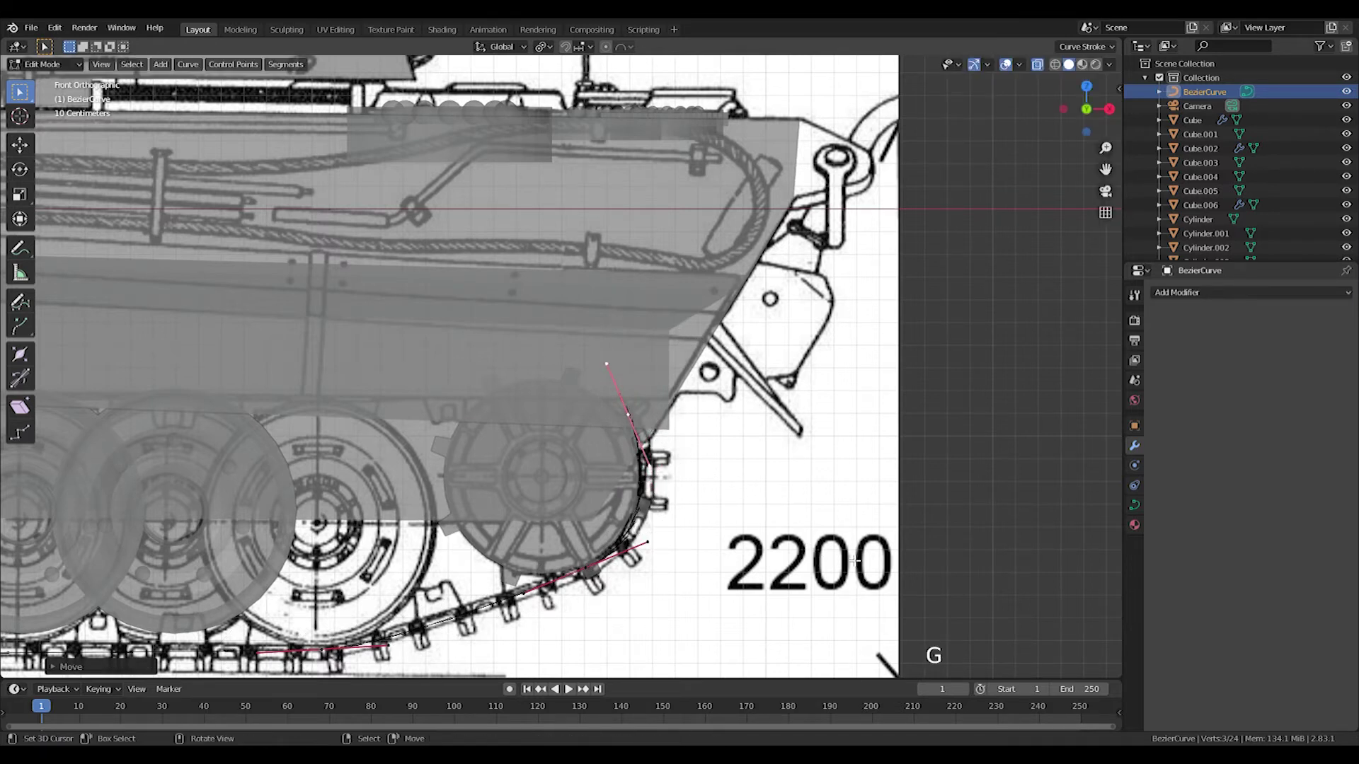
{"action": "key", "text": "g"}
{"action": "key", "text": "r"}
{"action": "key", "text": "g"}
{"action": "key", "text": "e"}
- Continue the curve back along the hull line, adjusting handles to follow the track
{"action": "key", "text": "e"}
{"action": "key", "text": "ctrl+z"}
{"action": "key", "text": "r"}
{"action": "key", "text": "g"}
{"action": "scroll", "scroll_direction": "down", "scroll_amount": 3}
{"action": "key", "text": "Tab"}
{"action": "middle_click", "coordinate": [349, 479]}
- Select Cube.006 and add Array and Curve modifiers targeting BezierCurve with a raised count
{"action": "scroll", "scroll_direction": "down", "scroll_amount": 3}
{"action": "middle_click", "coordinate": [590, 490]}
{"action": "scroll", "scroll_direction": "up", "scroll_amount": 3}
{"action": "right_click", "coordinate": [412, 568]}
{"action": "scroll", "scroll_direction": "up", "scroll_amount": 3}
{"action": "right_click", "coordinate": [412, 583]}
{"action": "left_click", "coordinate": [1195, 295]}
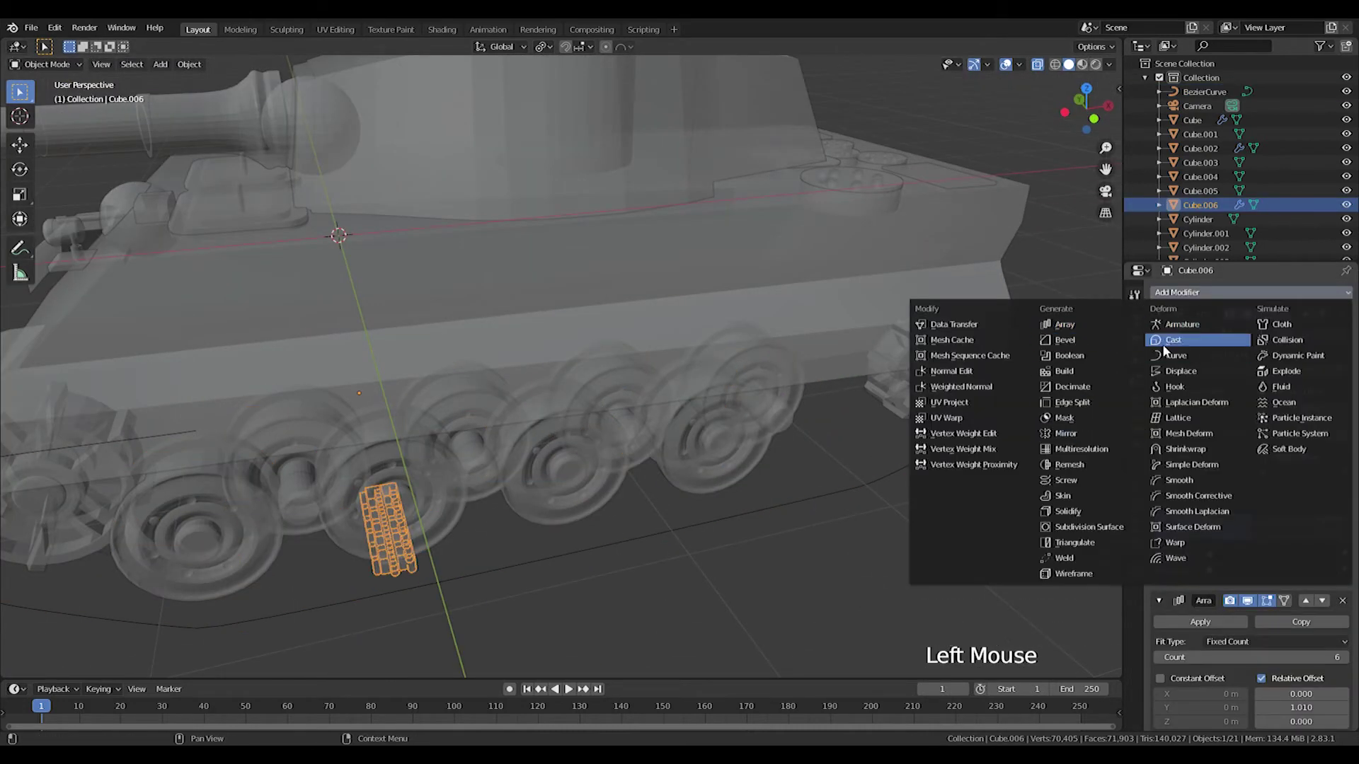
{"action": "scroll", "scroll_direction": "down", "scroll_amount": 3}
{"action": "left_click", "coordinate": [1210, 682]}
{"action": "scroll", "scroll_direction": "down", "scroll_amount": 3}
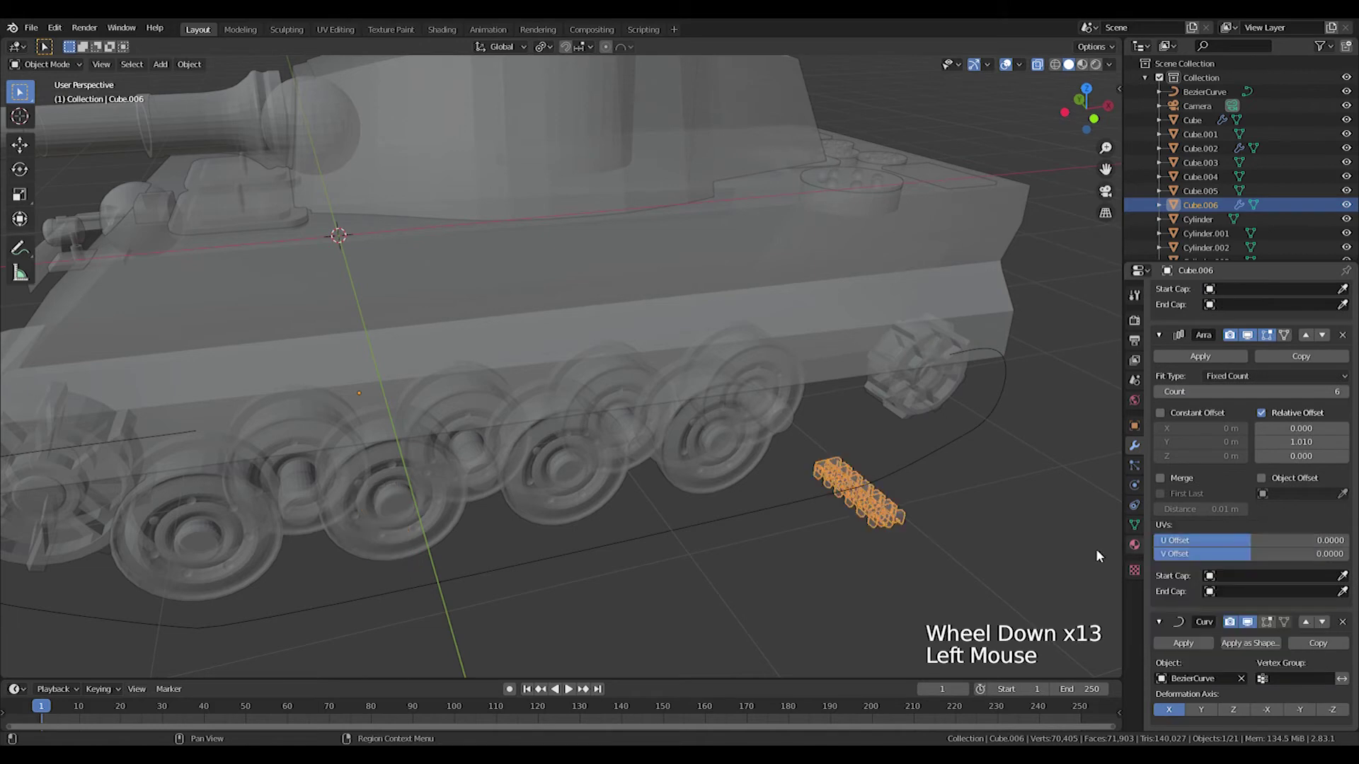
- Rotate the link geometry 180° in Edit Mode so it bends correctly along the curve
{"action": "key", "text": "KP_1"}
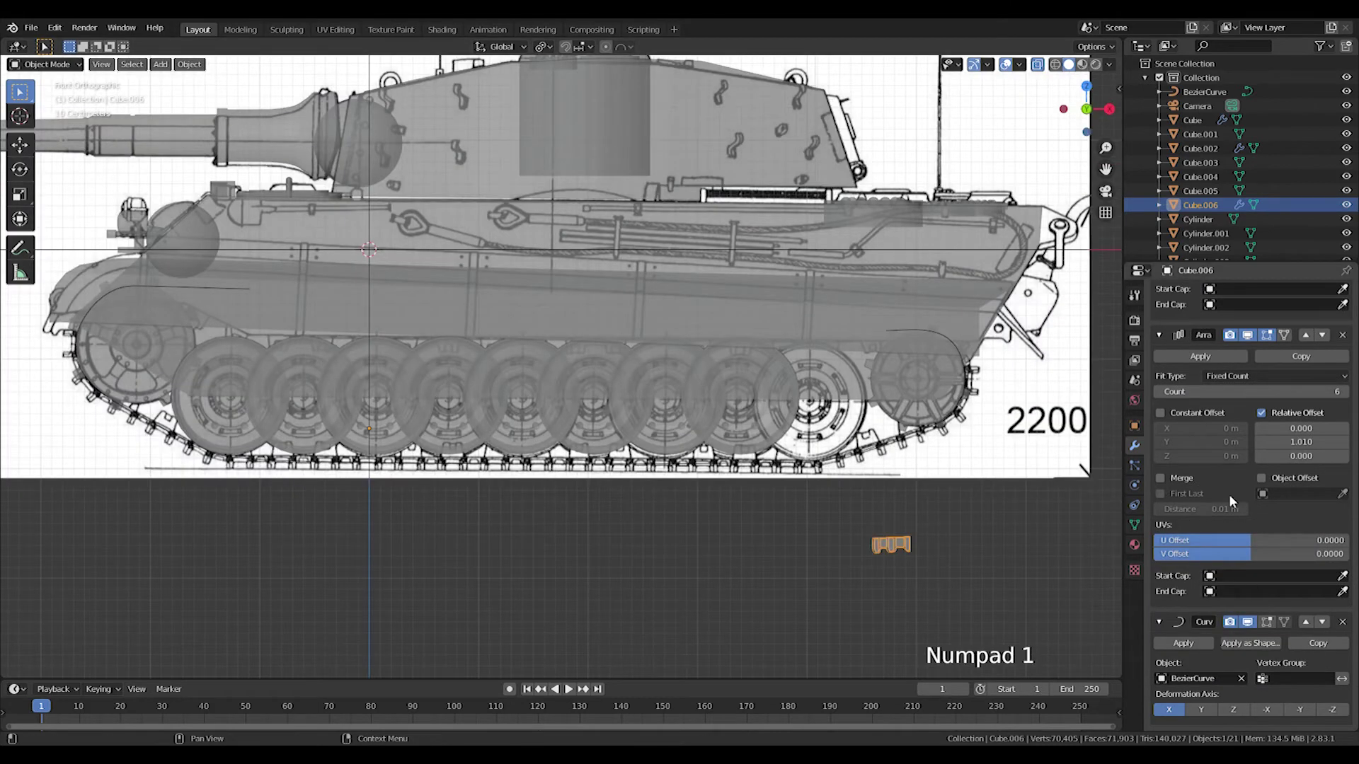
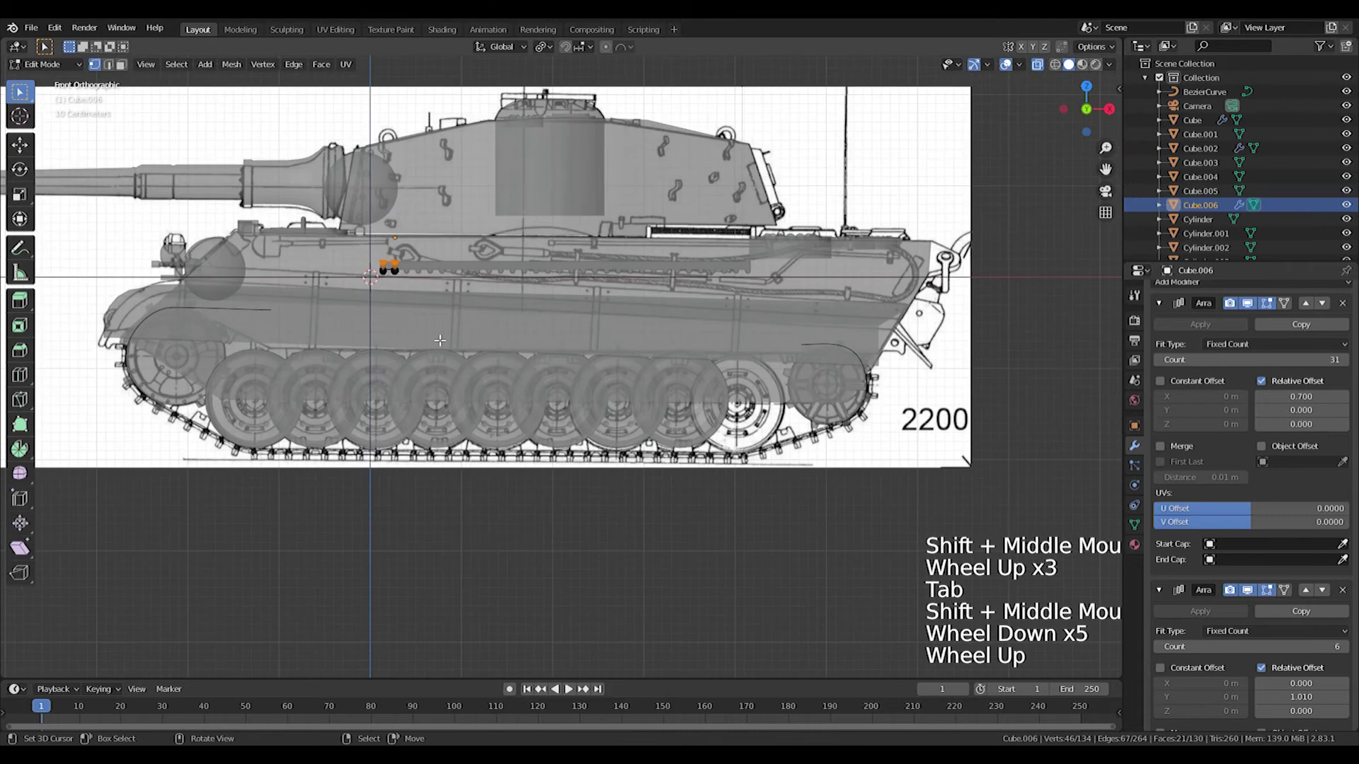
{"action": "key", "text": "a"}
{"action": "key", "text": "r"}
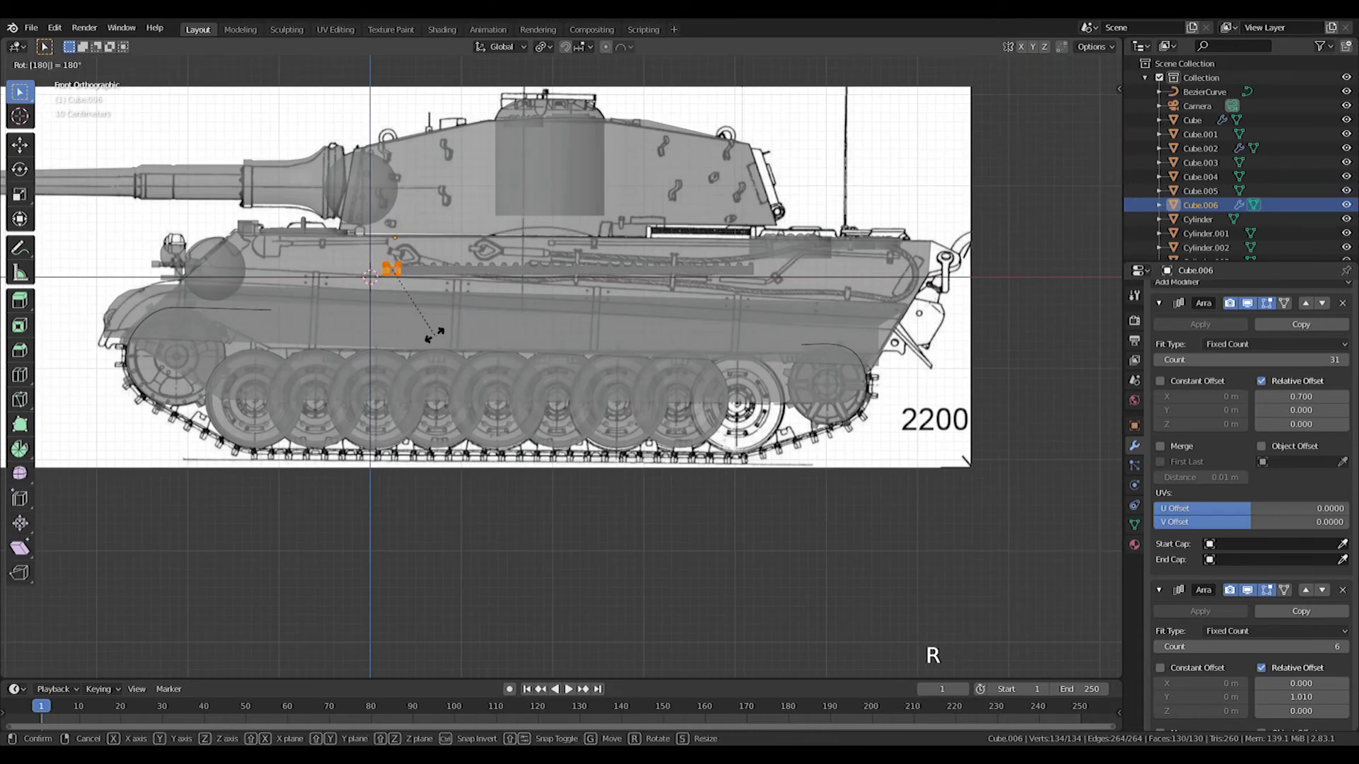
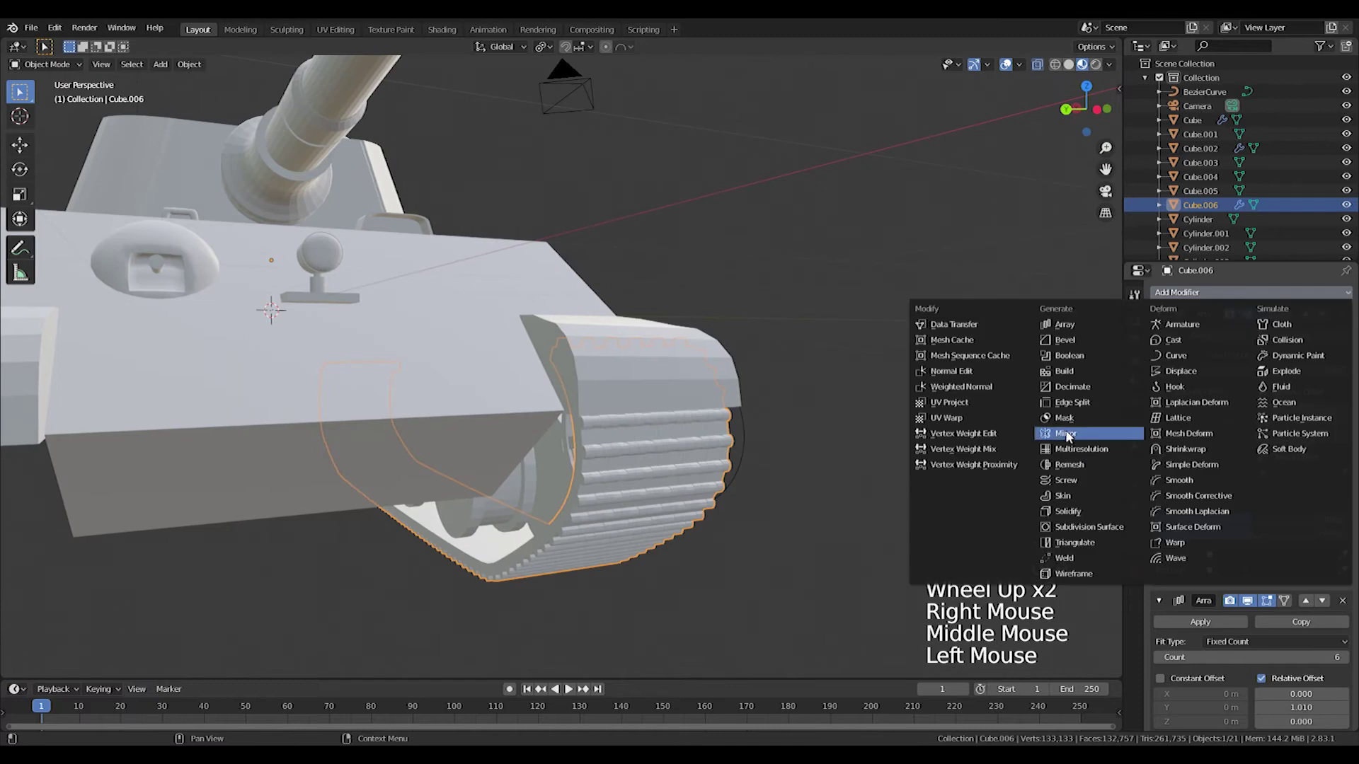
- Add a Mirror modifier to Cube.006 so the track appears on the tank's other side
{"action": "scroll", "scroll_direction": "down", "scroll_amount": 3}
{"action": "scroll", "scroll_direction": "down", "scroll_amount": 3}
{"action": "scroll", "scroll_direction": "down", "scroll_amount": 3}
{"action": "left_click", "coordinate": [1165, 639]}
{"action": "left_click", "coordinate": [1169, 640]}
{"action": "left_click", "coordinate": [1161, 654]}
{"action": "left_click", "coordinate": [1167, 613]}
{"action": "middle_click", "coordinate": [732, 473]}
{"action": "middle_click", "coordinate": [478, 437]}
{"action": "scroll", "scroll_direction": "up", "scroll_amount": 3}
- Adjust the modifier settings on the selected wheel object while checking the mirrored result
{"action": "right_click", "coordinate": [439, 441]}
{"action": "left_click", "coordinate": [1206, 301]}
{"action": "double_click", "coordinate": [1169, 668]}
{"action": "middle_click", "coordinate": [397, 568]}
{"action": "left_click", "coordinate": [1169, 695]}
{"action": "left_click", "coordinate": [1168, 679]}
{"action": "scroll", "scroll_direction": "down", "scroll_amount": 3}
{"action": "middle_click", "coordinate": [400, 451]}
{"action": "middle_click", "coordinate": [644, 486]}
- Shift the wheel copies along Y to the far hull side and add a new cube
{"action": "right_click", "coordinate": [432, 444]}
{"action": "middle_click", "coordinate": [445, 449]}
{"action": "key", "text": "KP_1"}
{"action": "key", "text": "ctrl+KP_3"}
{"action": "key", "text": "Tab"}
{"action": "key", "text": "a"}
{"action": "key", "text": "shift+d"}
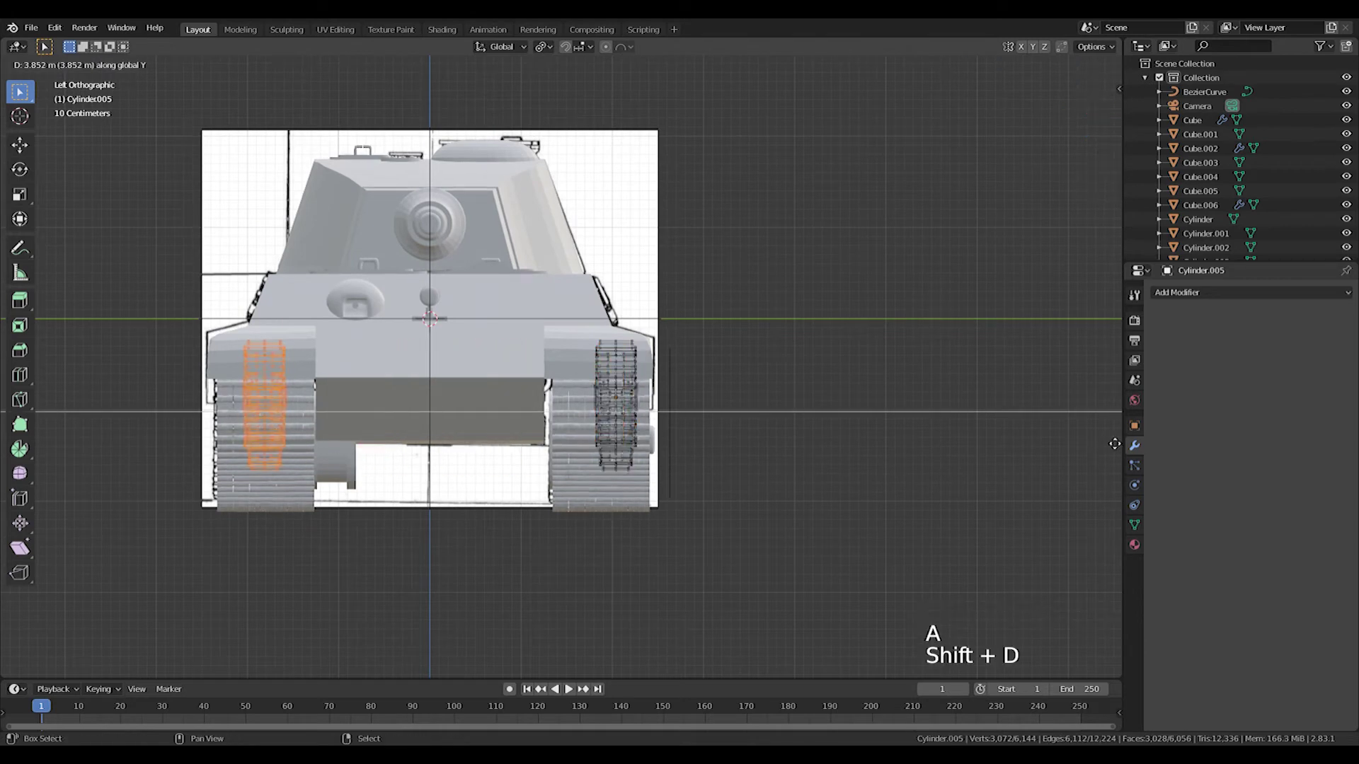
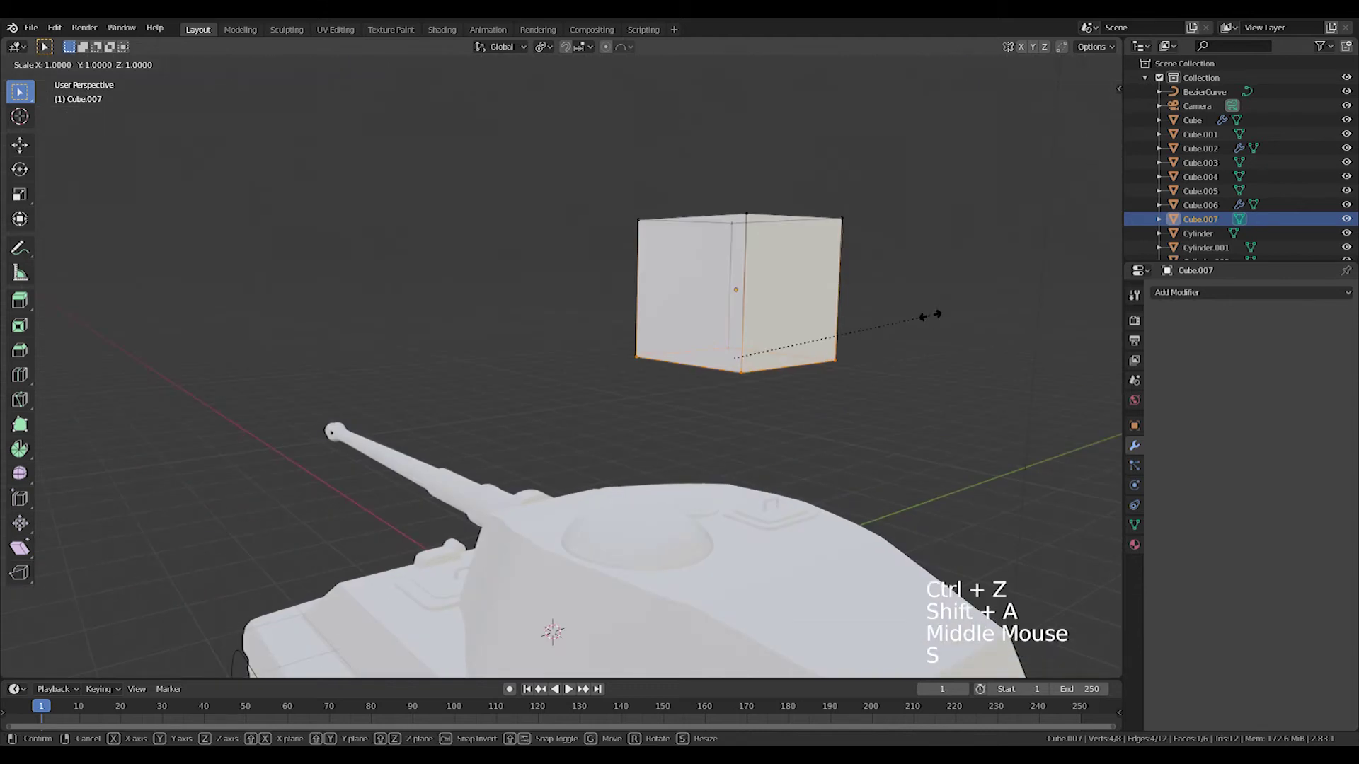
- Flatten Cube.007 along Y, add loop cuts, and delete the lower middle face to form a notch
{"action": "key", "text": "a"}
{"action": "key", "text": "s"}
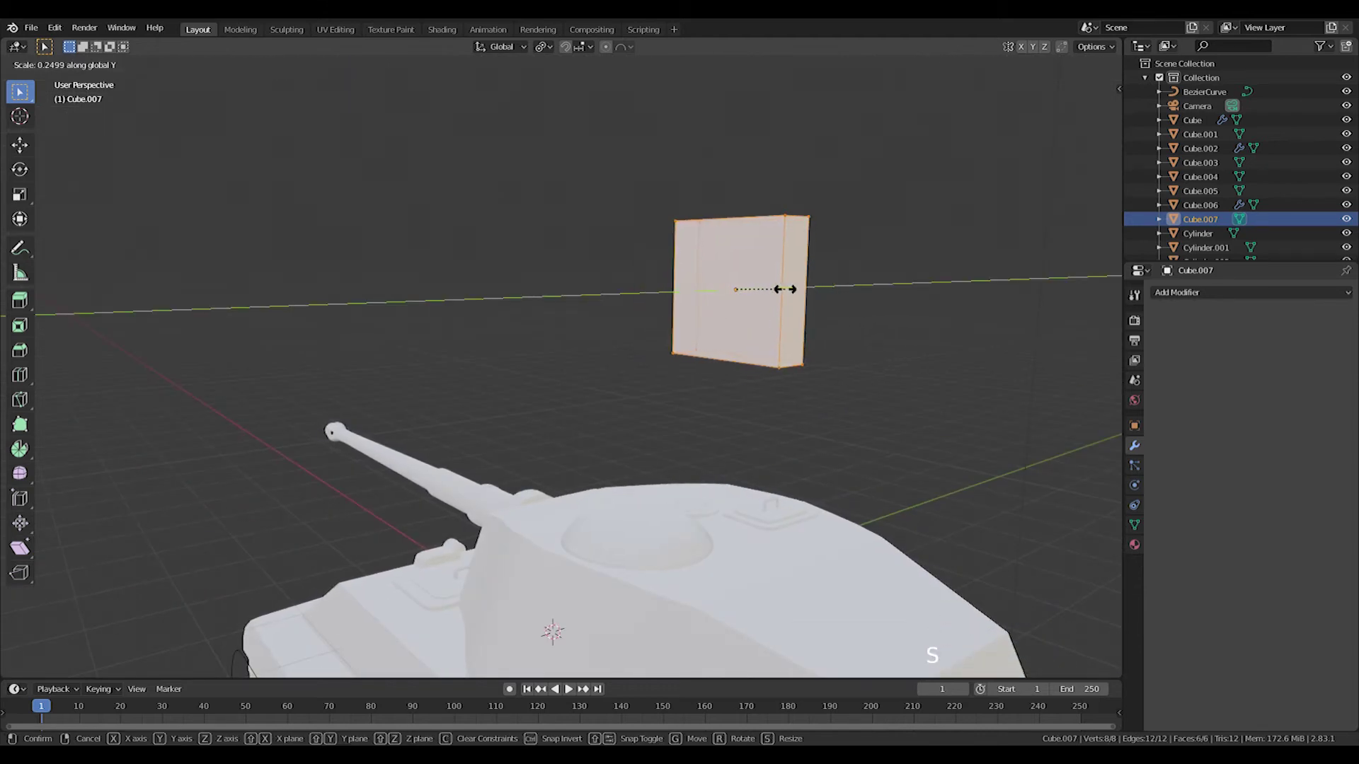
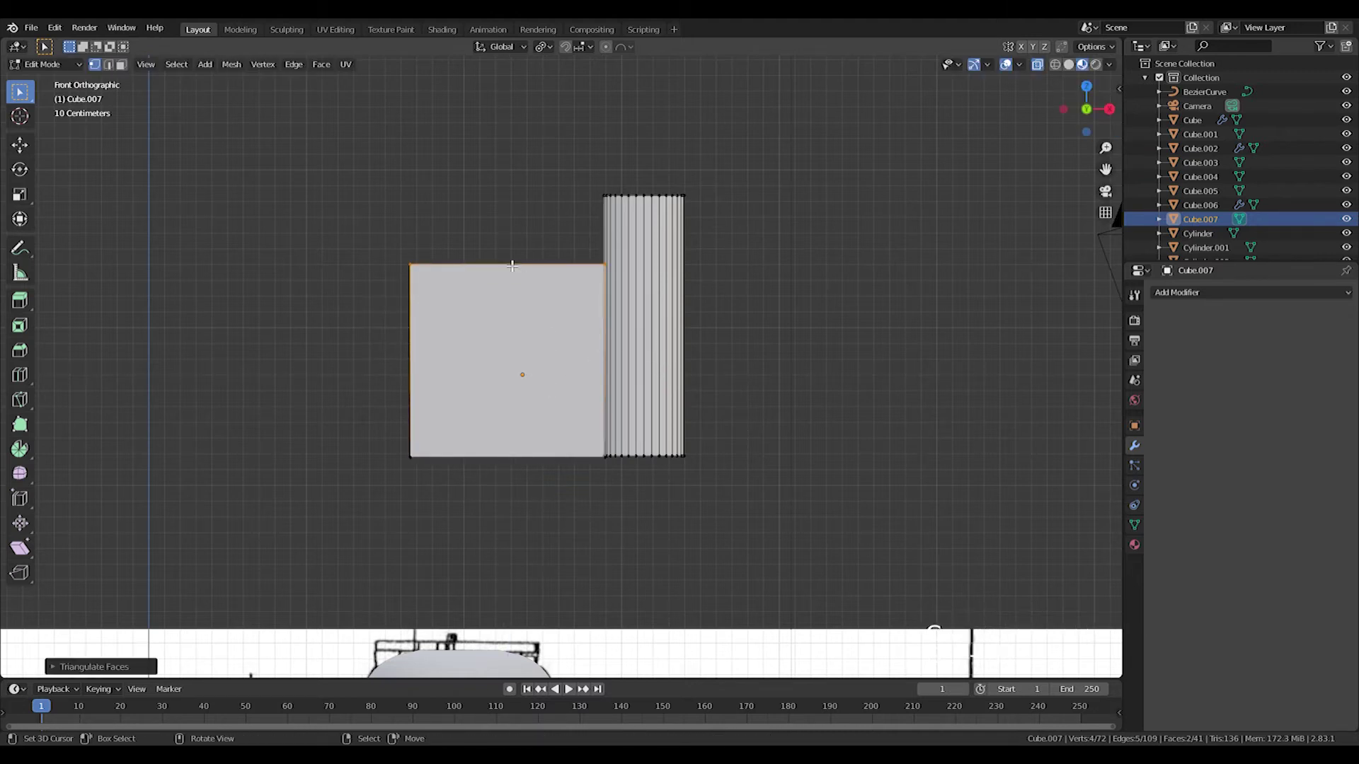
{"action": "key", "text": "ctrl+t"}
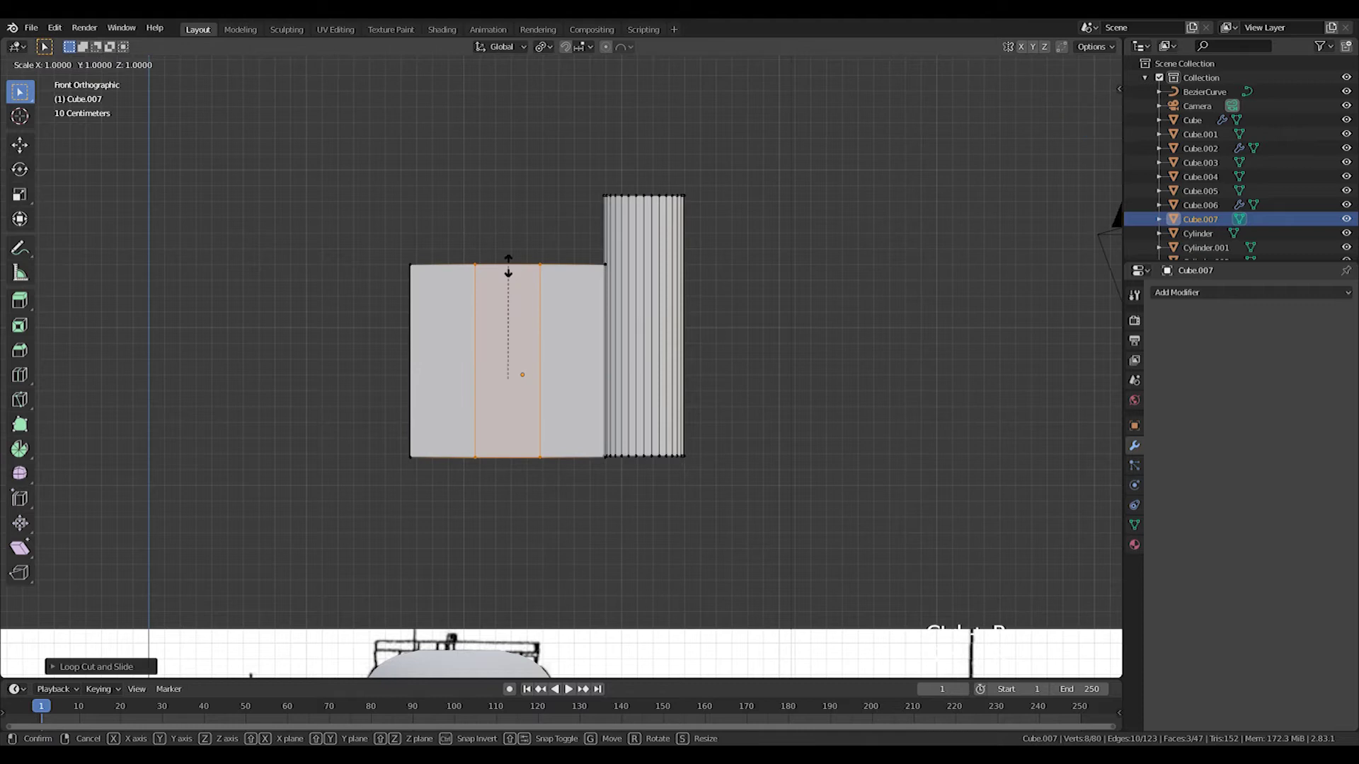
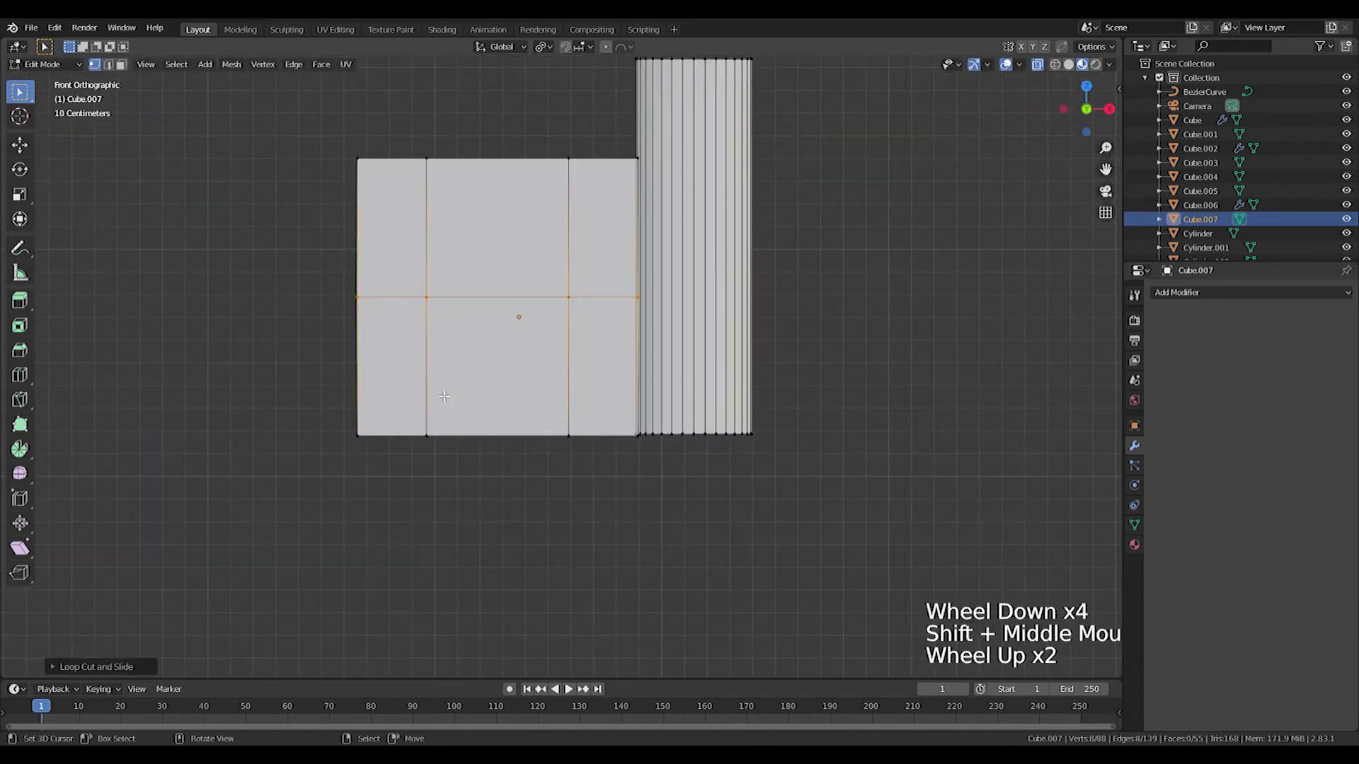
{"action": "double_click", "coordinate": [527, 464]}
{"action": "key", "text": "Delete"}
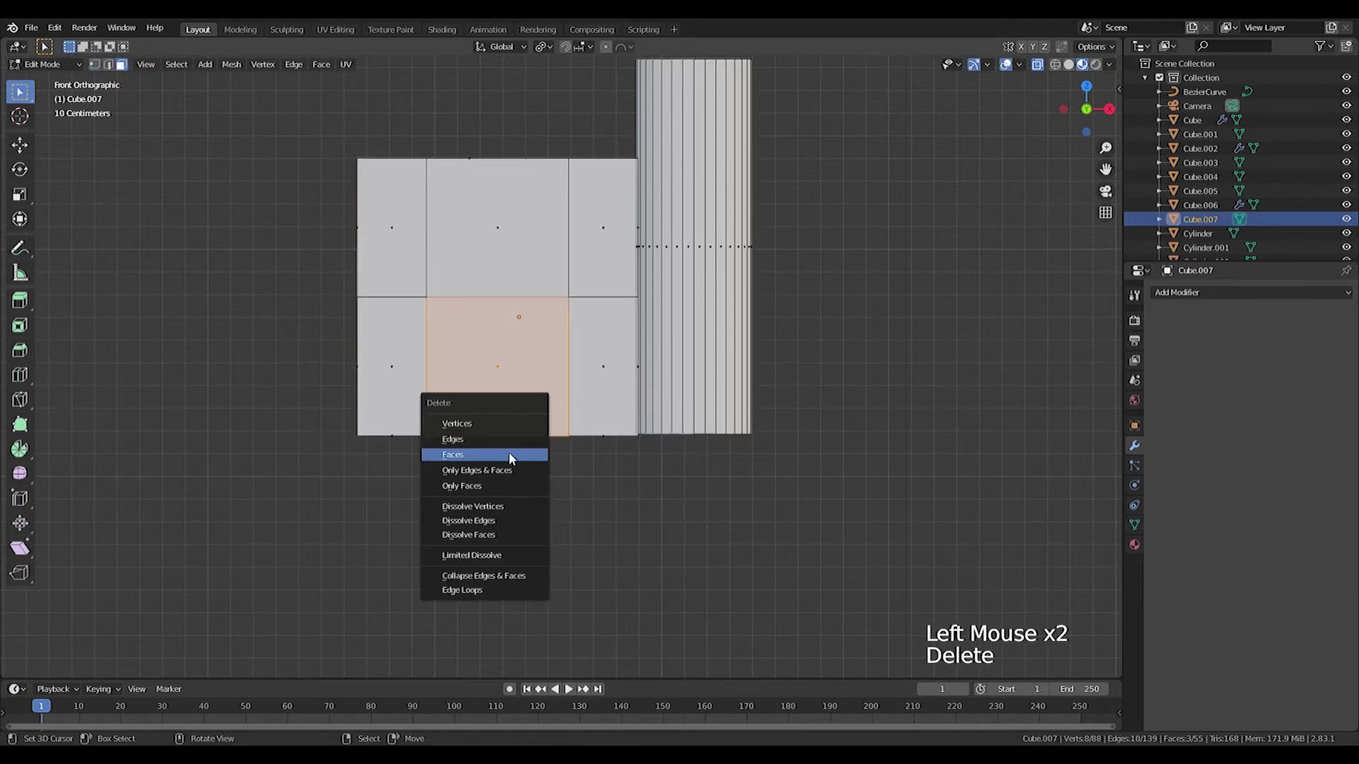
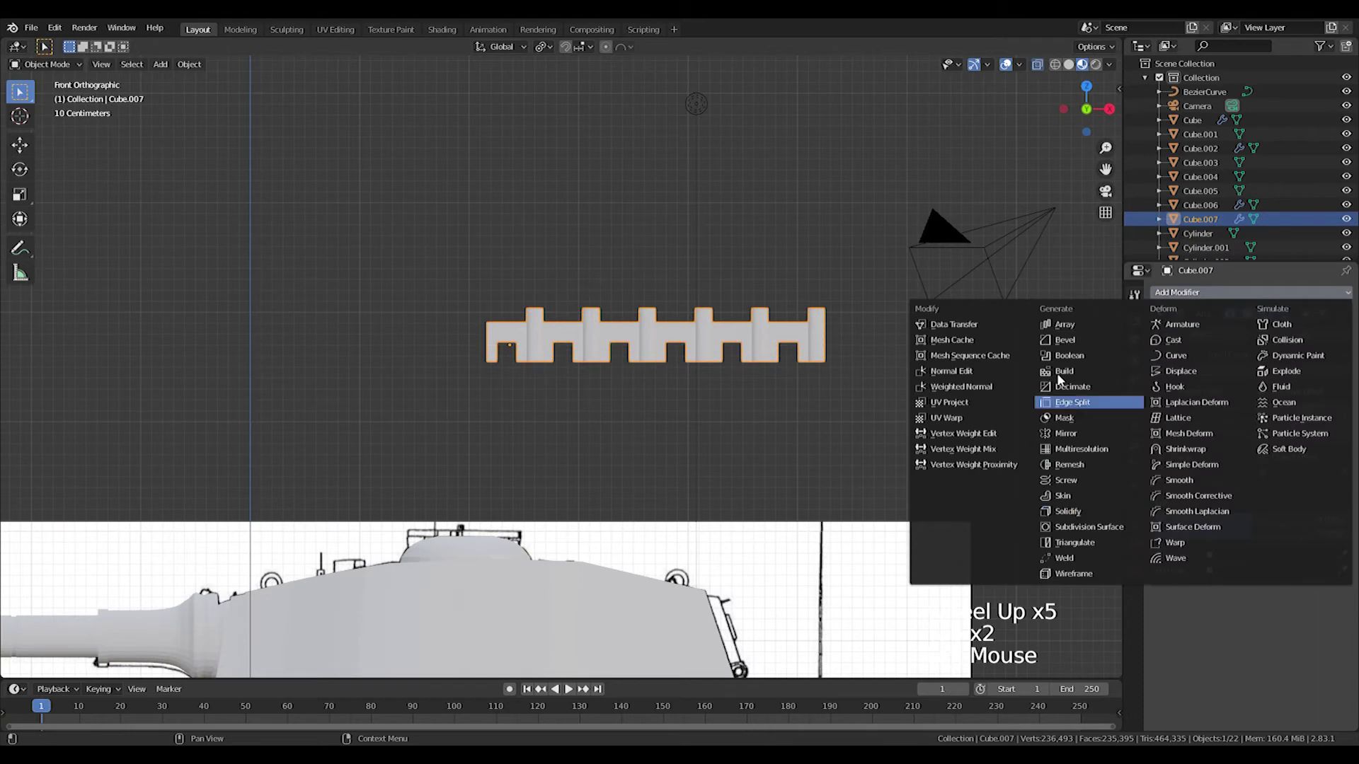
- Add a second offset Array row and scale the notch's side edges on X to narrow the opening
{"action": "scroll", "scroll_direction": "down", "scroll_amount": 3}
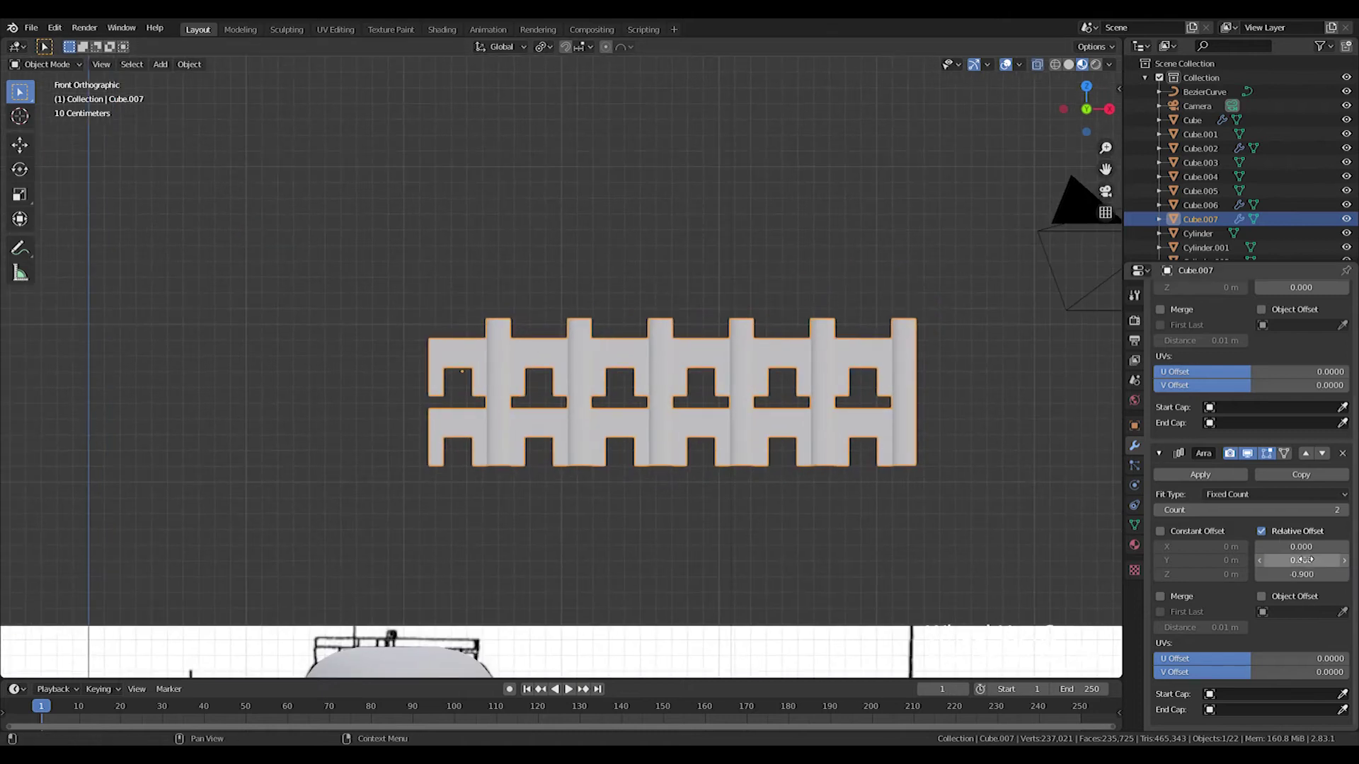
{"action": "scroll", "scroll_direction": "up", "scroll_amount": 3}
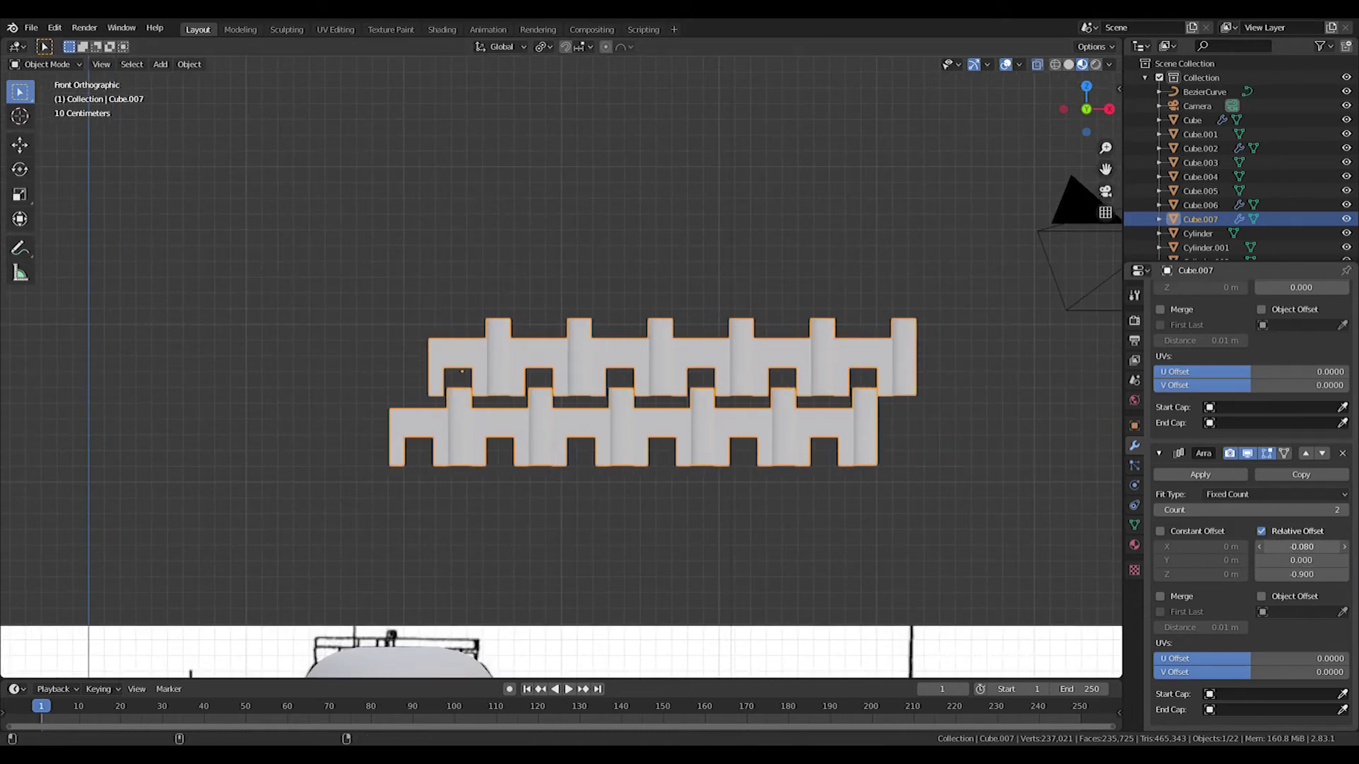
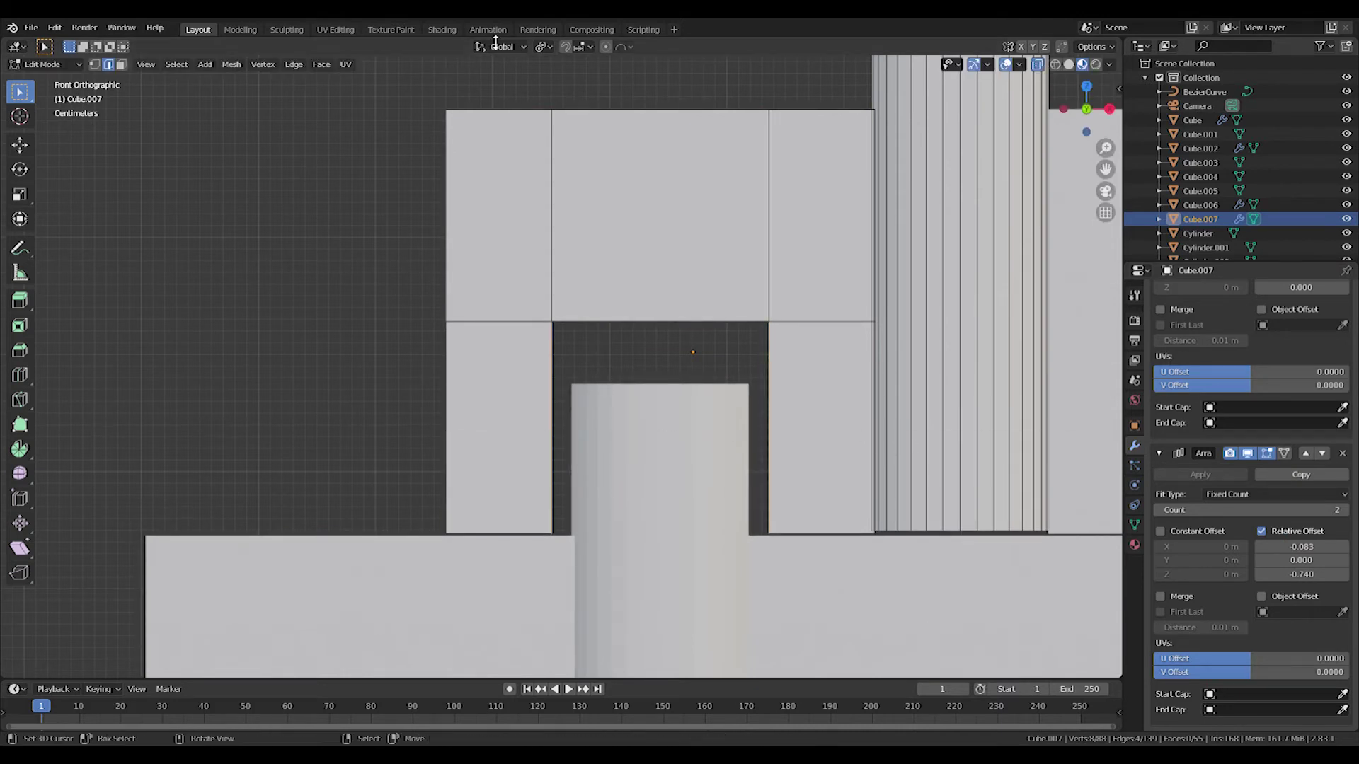
{"action": "left_click", "coordinate": [546, 48]}
{"action": "key", "text": "s"}
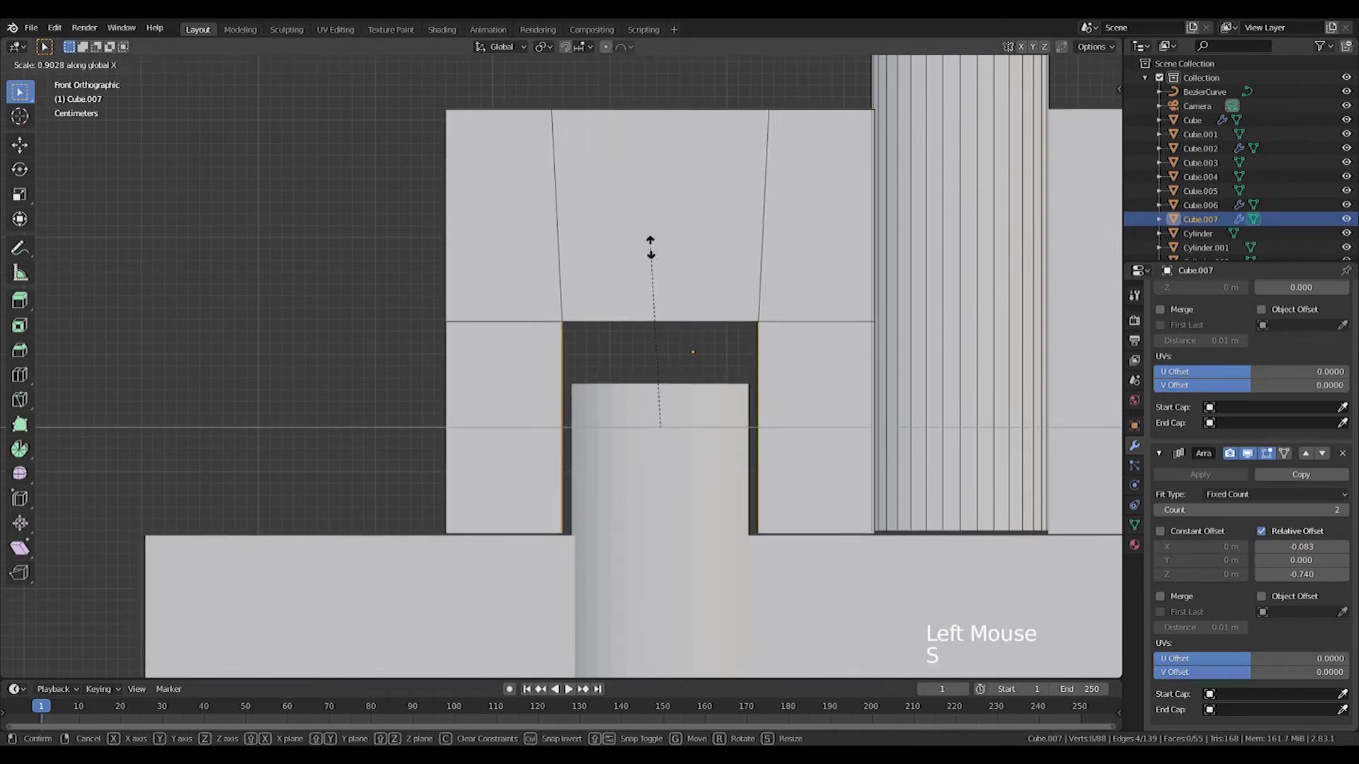
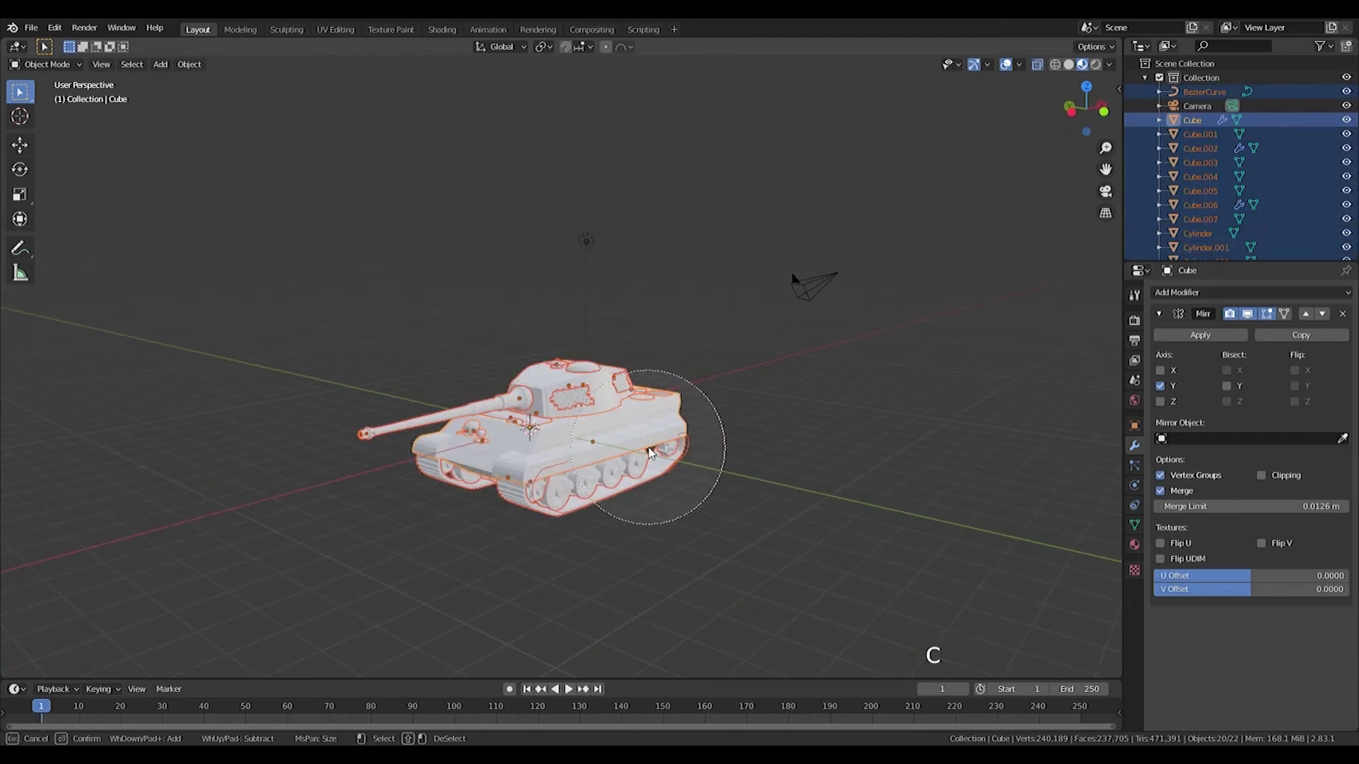
- Select all tank objects and hide them, leaving an empty scene
{"action": "key", "text": "g"}
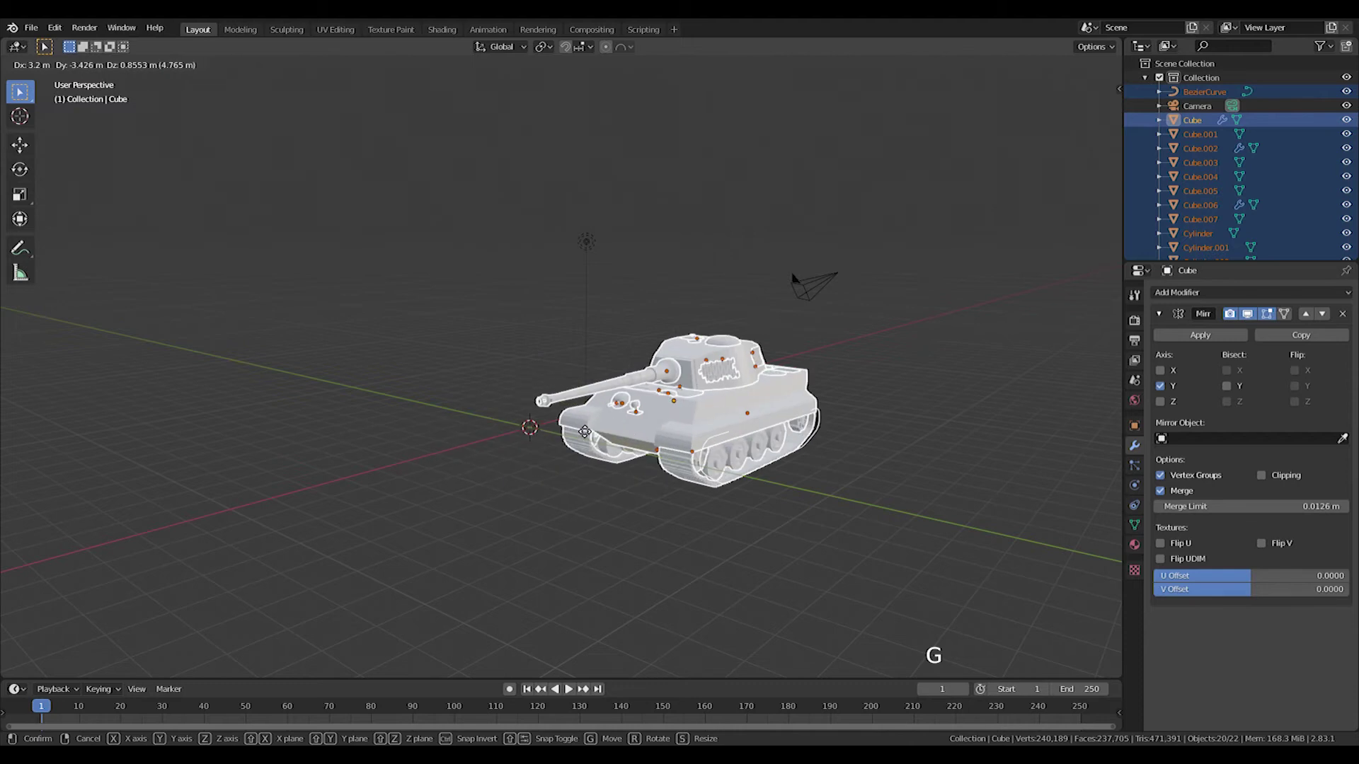
{"action": "key", "text": "h"}
{"action": "middle_click", "coordinate": [627, 431]}
- Add Cube.008 as a ground piece and raise or lower vertices with proportional editing into gentle waves
{"action": "scroll", "scroll_direction": "up", "scroll_amount": 3}
{"action": "scroll", "scroll_direction": "down", "scroll_amount": 3}
{"action": "key", "text": "shift+a"}
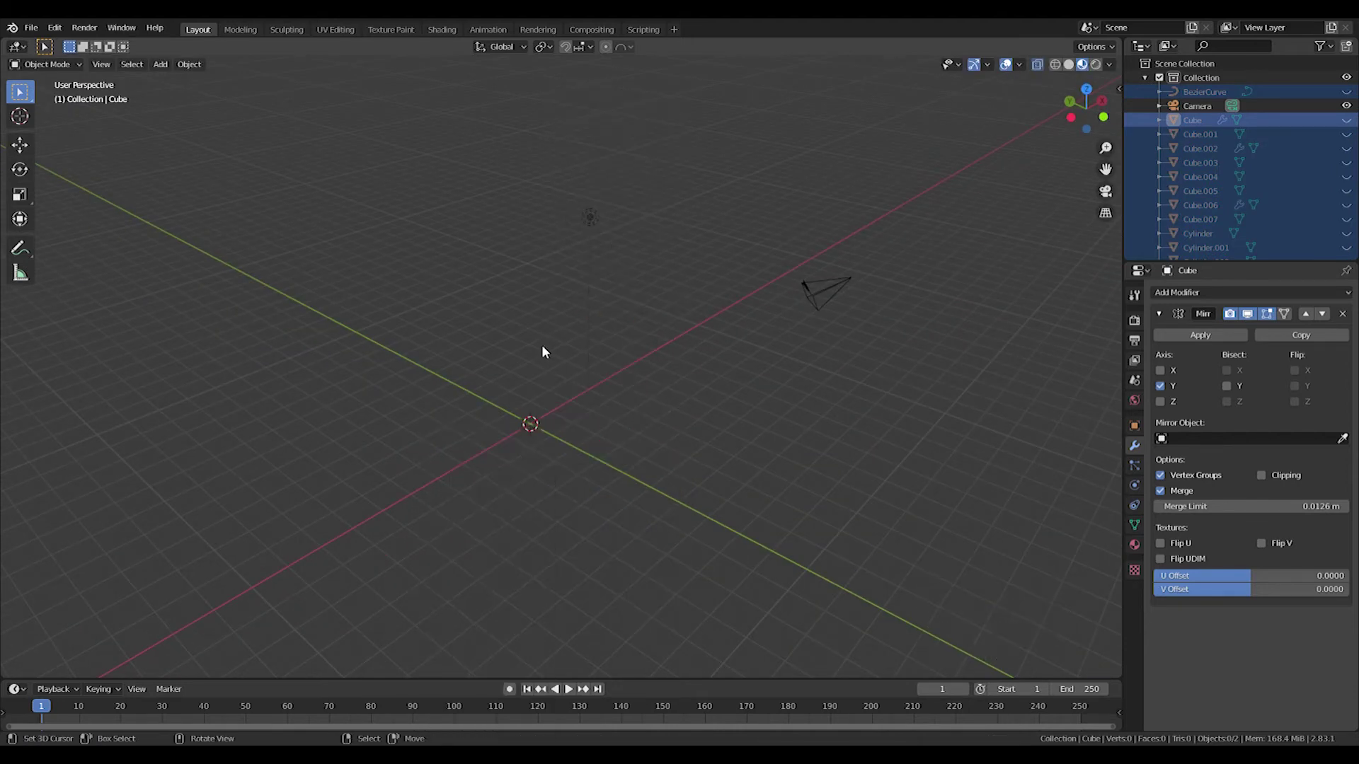
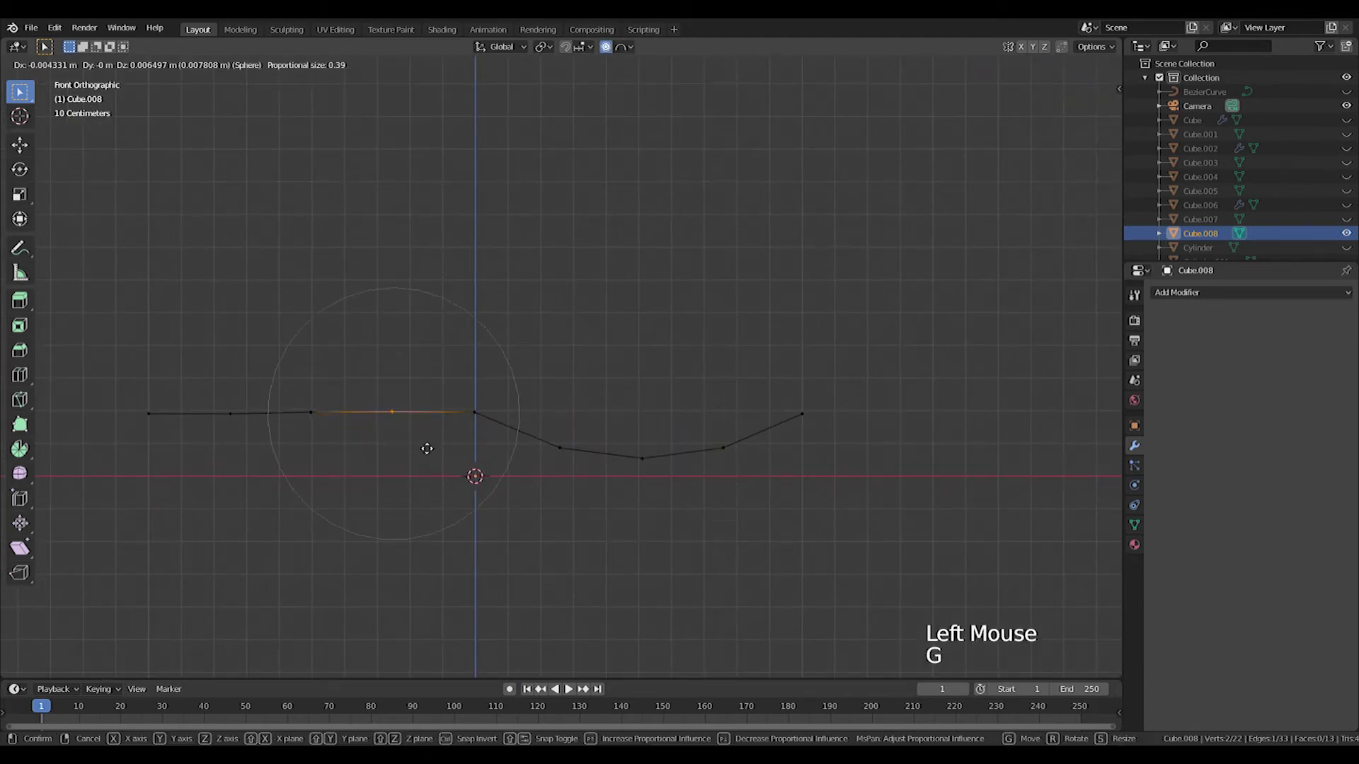
{"action": "key", "text": "g"}
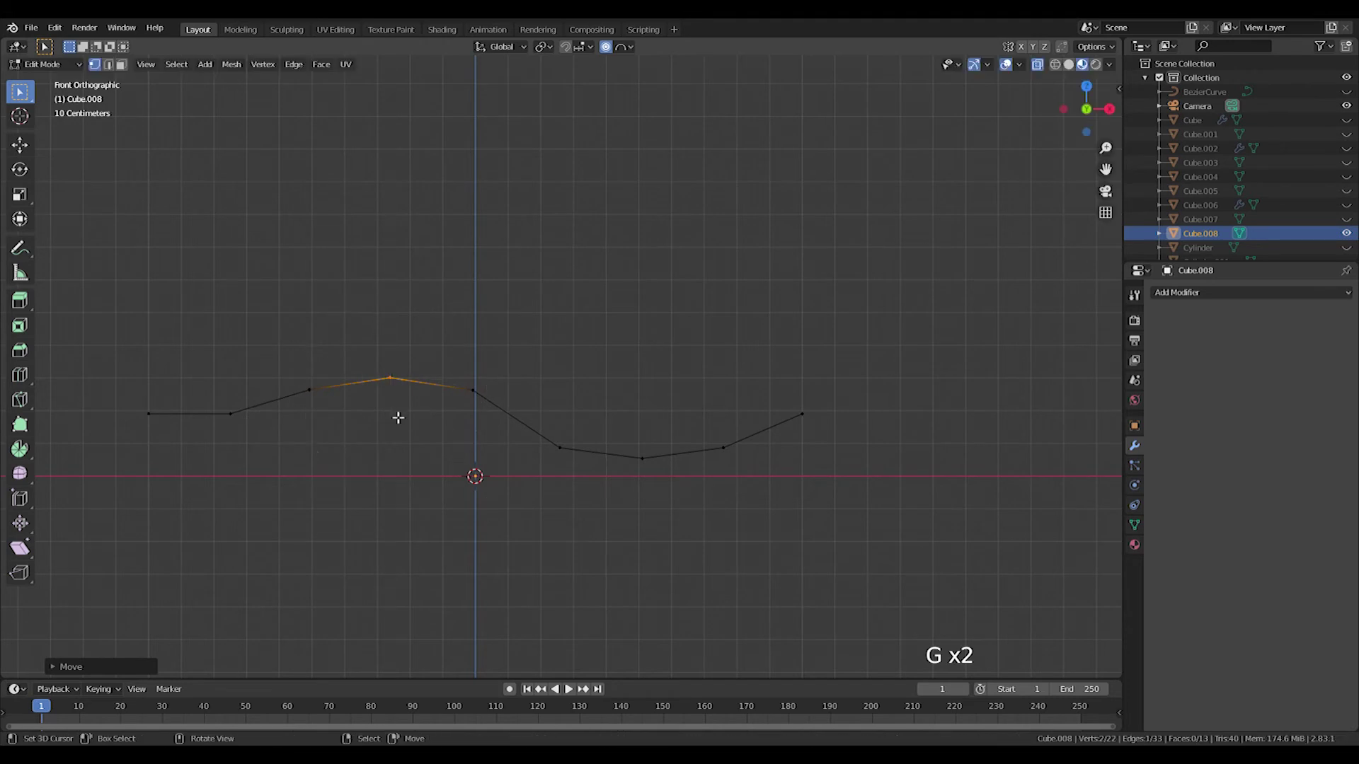
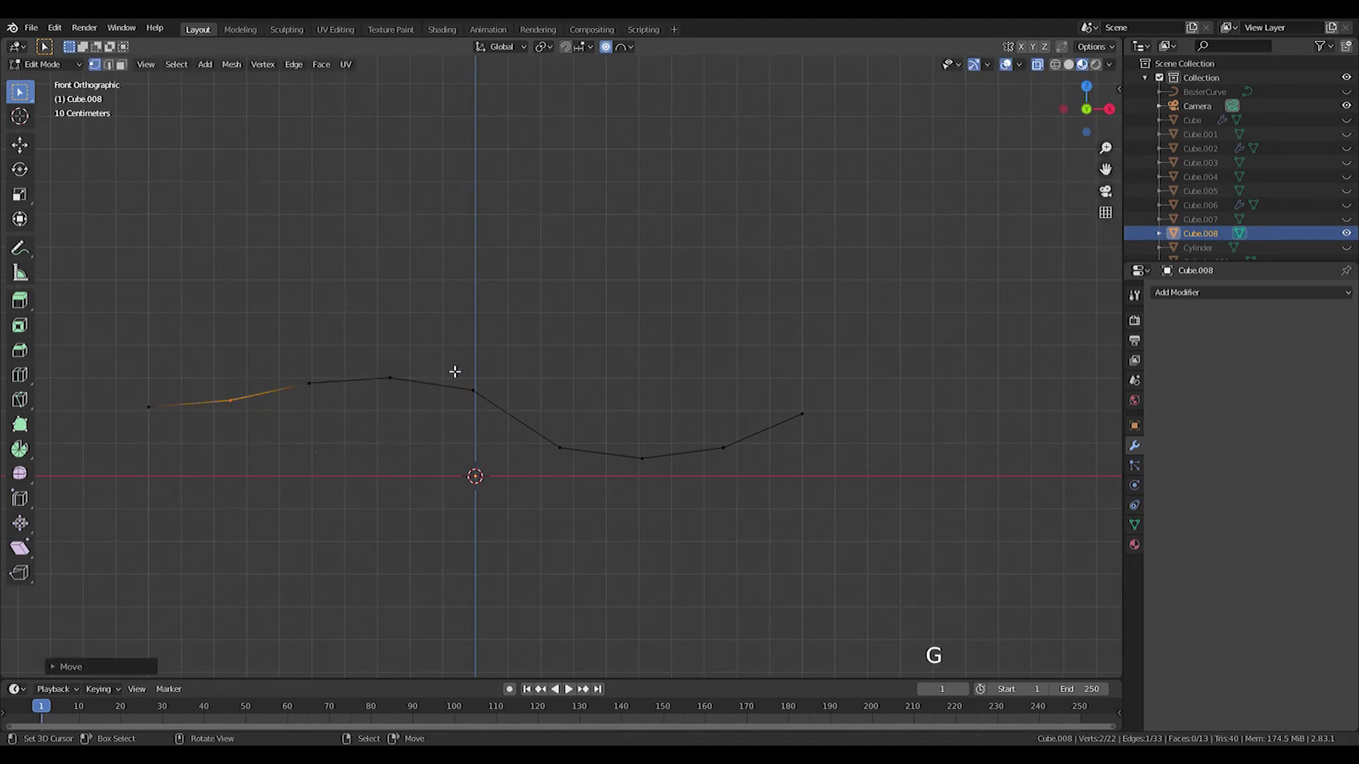
{"action": "left_click", "coordinate": [279, 308]}
{"action": "left_click", "coordinate": [651, 454]}
{"action": "key", "text": "g"}
{"action": "left_click", "coordinate": [636, 443]}
{"action": "key", "text": "g"}
{"action": "key", "text": "Tab"}
- Inspect the wavy ground piece from above and bring up the viewport shading choices
{"action": "middle_click", "coordinate": [473, 407]}
{"action": "scroll", "scroll_direction": "down", "scroll_amount": 3}
{"action": "middle_click", "coordinate": [536, 439]}
{"action": "scroll", "scroll_direction": "up", "scroll_amount": 3}
{"action": "key", "text": "KP_7"}
{"action": "scroll", "scroll_direction": "up", "scroll_amount": 3}
{"action": "scroll", "scroll_direction": "down", "scroll_amount": 3}
{"action": "middle_click", "coordinate": [702, 343]}
{"action": "middle_click", "coordinate": [609, 304]}
{"action": "key", "text": "KP_7"}
{"action": "key", "text": "z"}
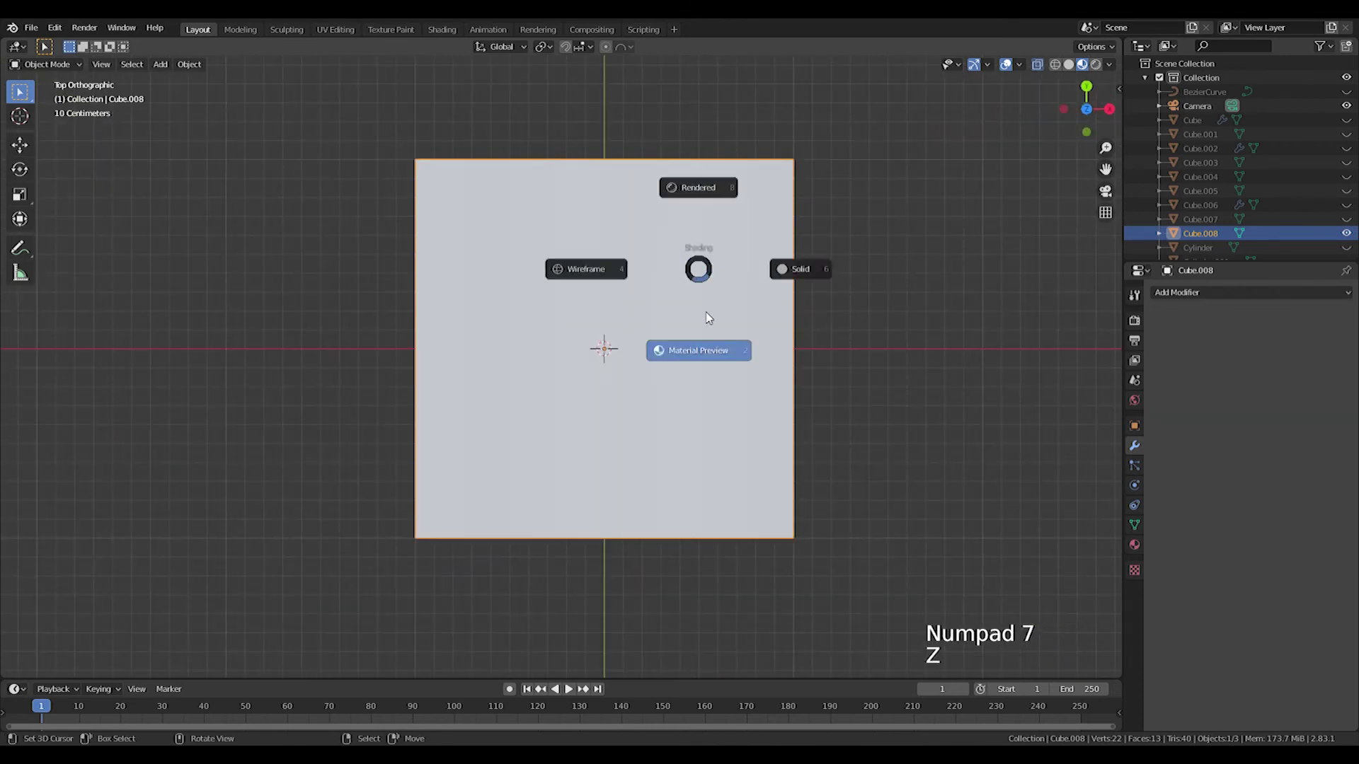
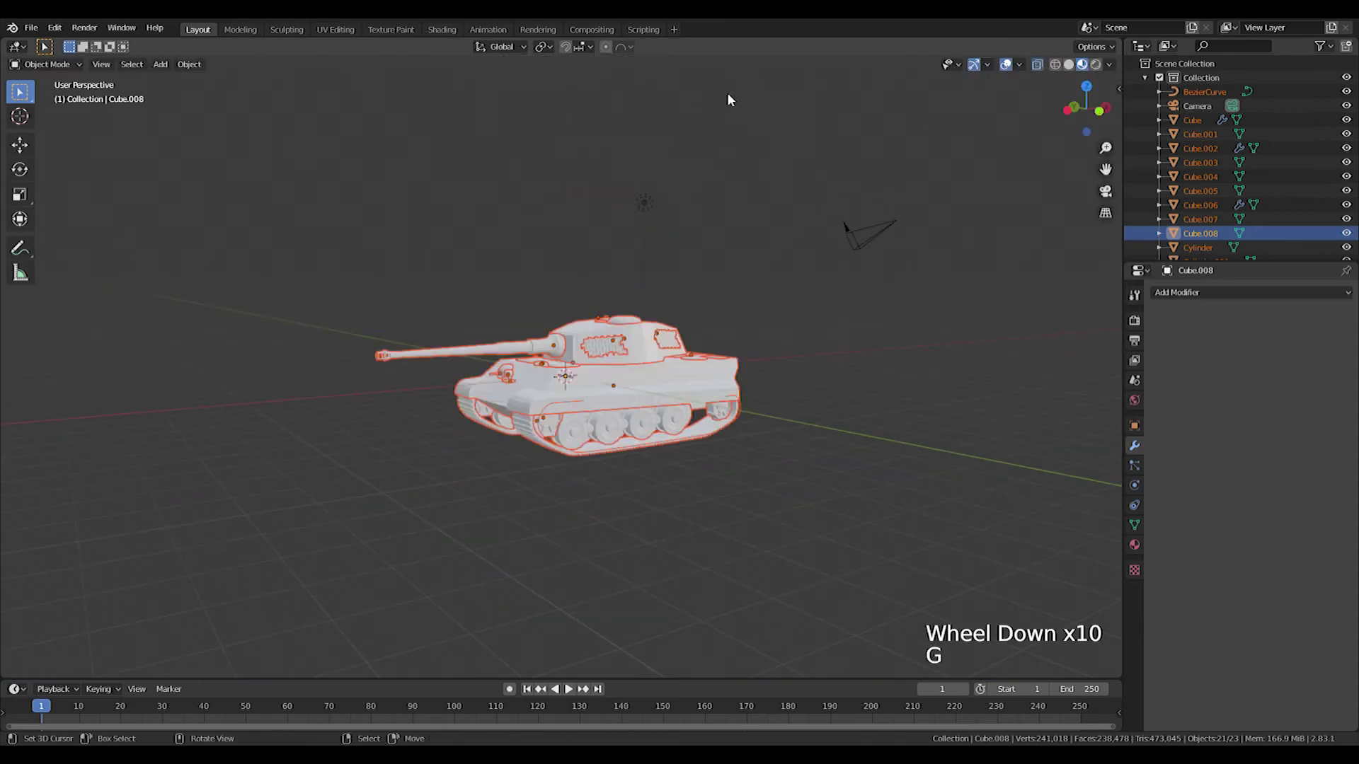
- Unhide the tank above the ground block and bring up the Shift+A Mesh add list
{"action": "middle_click", "coordinate": [620, 390]}
{"action": "key", "text": "ctrl+z"}
{"action": "key", "text": "a"}
{"action": "key", "text": "a"}
{"action": "key", "text": "alt+h"}
{"action": "key", "text": "g"}
{"action": "middle_click", "coordinate": [640, 194]}
{"action": "middle_click", "coordinate": [700, 370]}
{"action": "scroll", "scroll_direction": "up", "scroll_amount": 3}
{"action": "middle_click", "coordinate": [598, 417]}
{"action": "key", "text": "shift+a"}
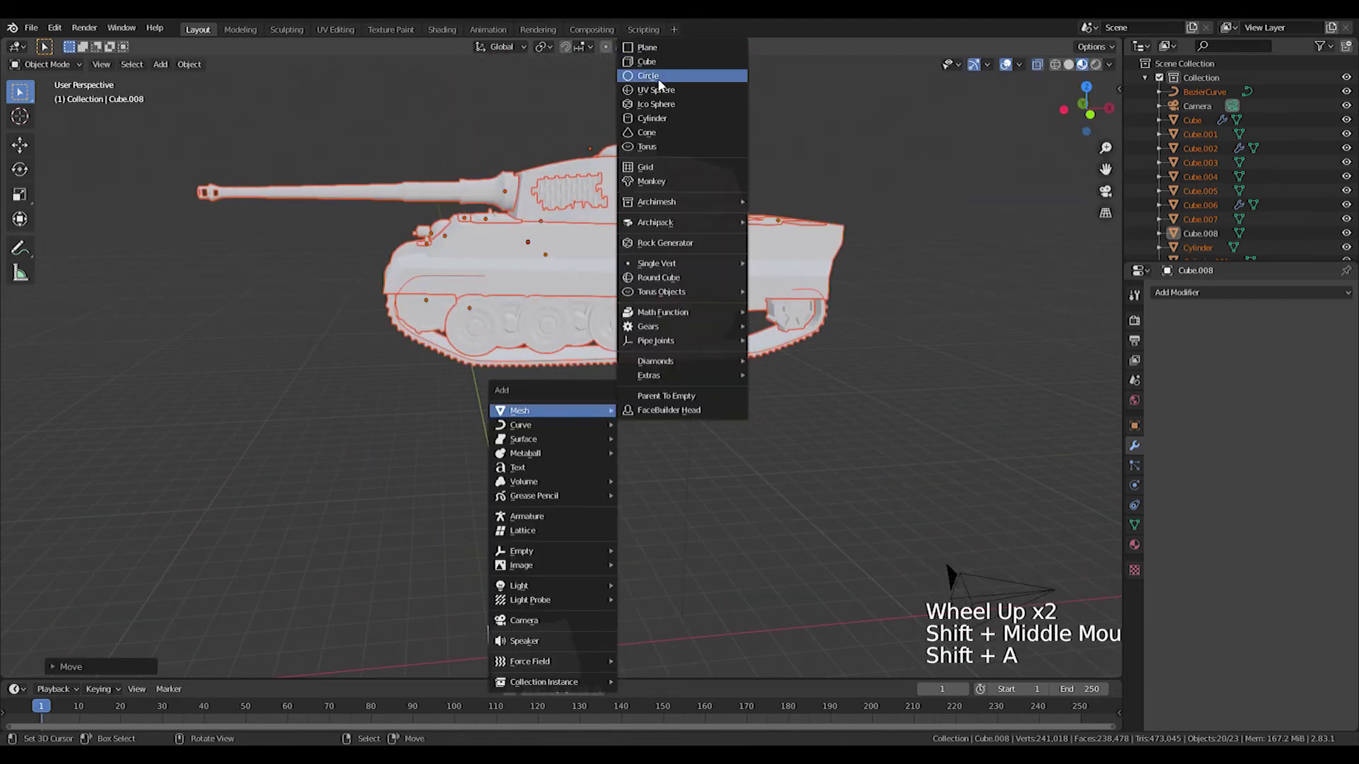
- Add a plain-axes empty above the tank and scale it up in side view
{"action": "scroll", "scroll_direction": "down", "scroll_amount": 3}
{"action": "middle_click", "coordinate": [582, 438]}
{"action": "key", "text": "ctrl+z"}
{"action": "key", "text": "shift+s"}
{"action": "key", "text": "KP_3"}
{"action": "key", "text": "KP_1"}
{"action": "scroll", "scroll_direction": "up", "scroll_amount": 3}
{"action": "middle_click", "coordinate": [660, 378]}
{"action": "key", "text": "shift+a"}
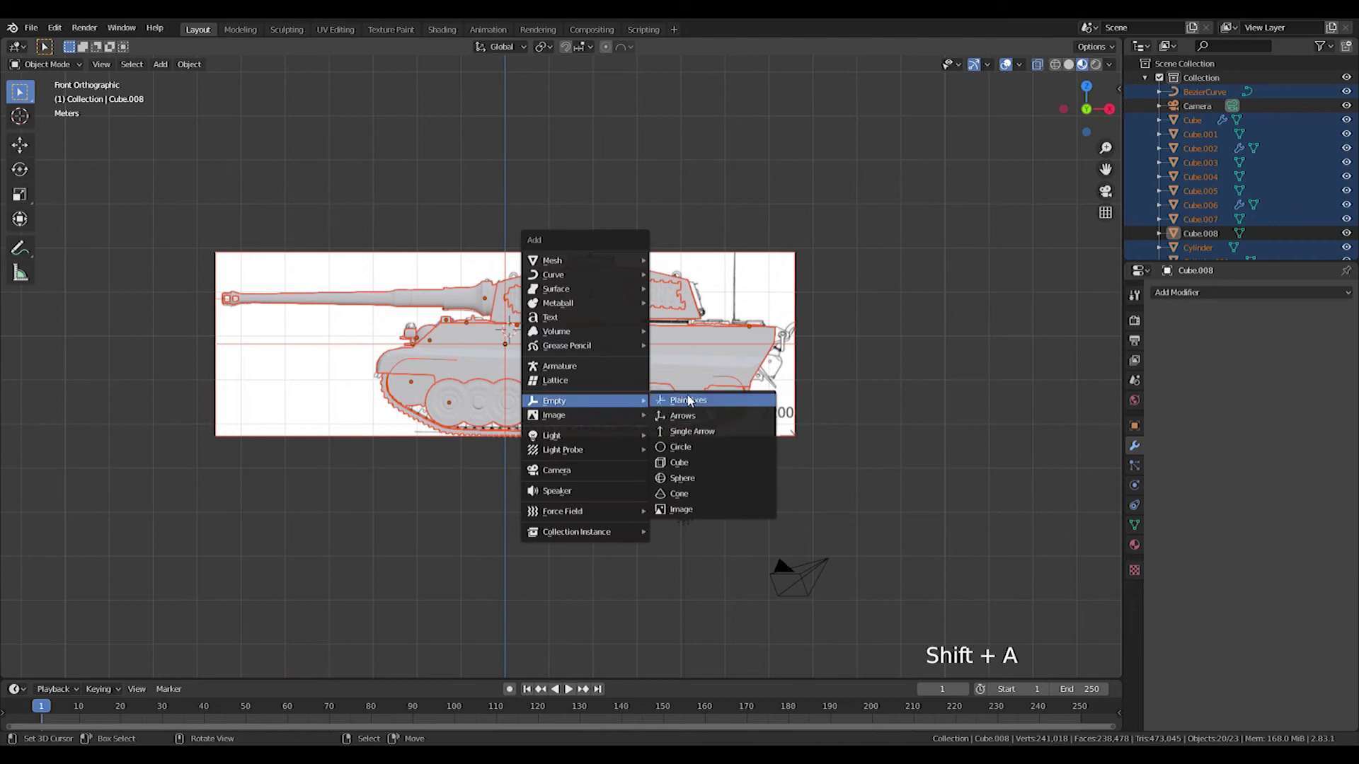
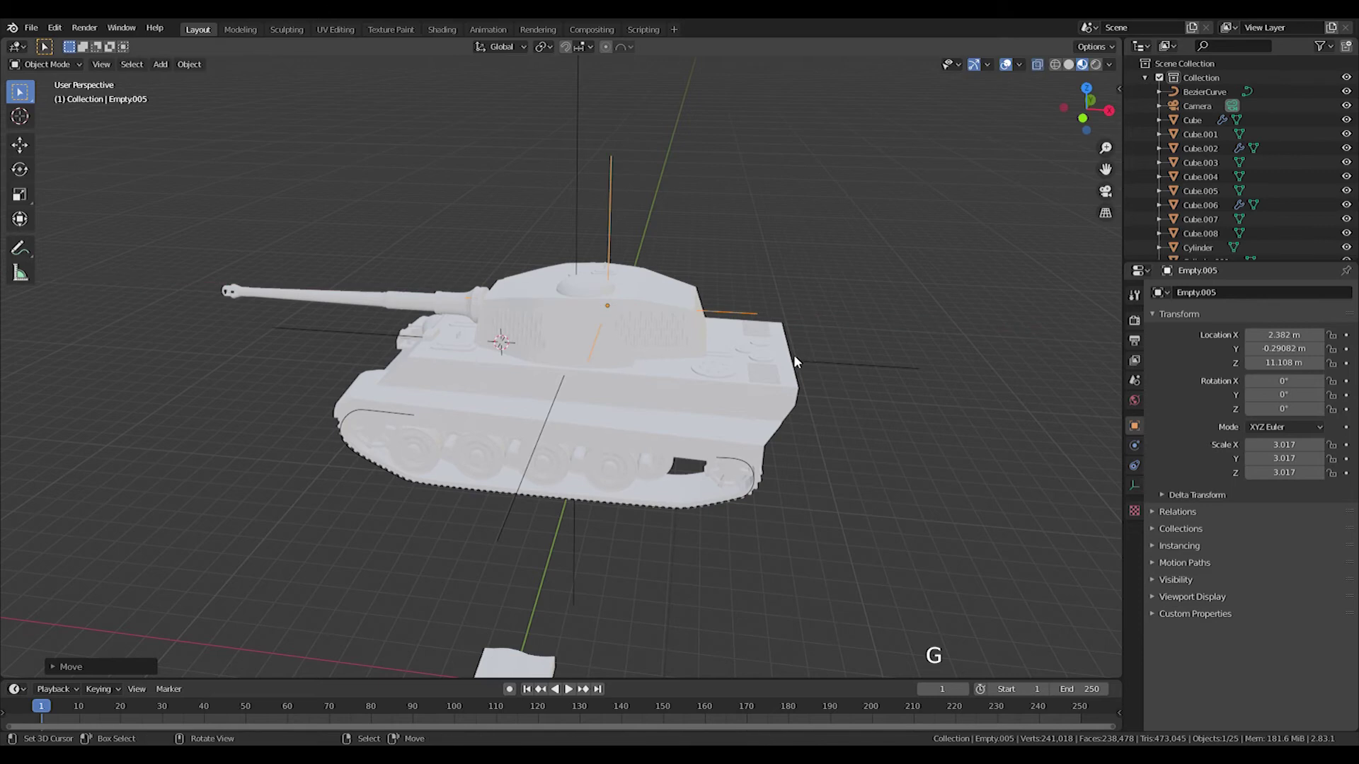
{"action": "key", "text": "KP_1"}
{"action": "left_click", "coordinate": [454, 246]}
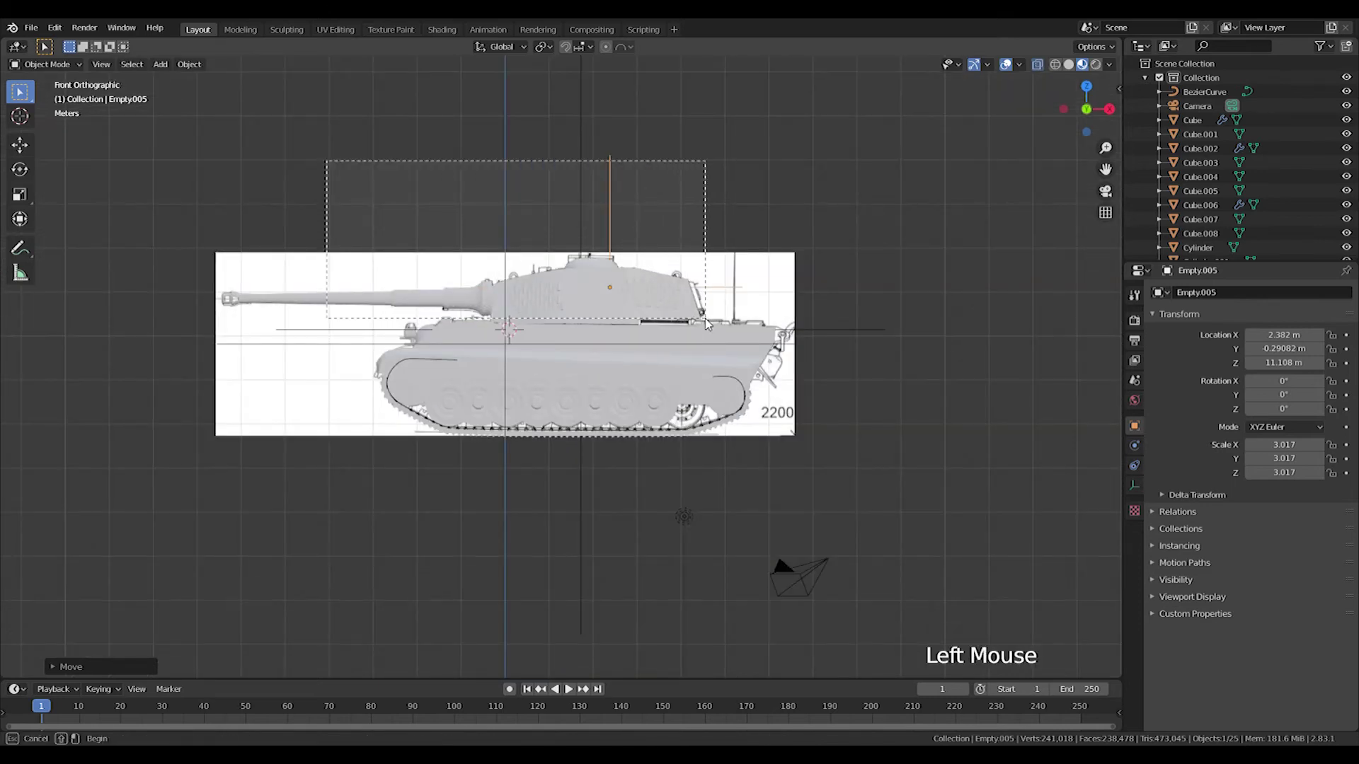
{"action": "scroll", "scroll_direction": "up", "scroll_amount": 3}
- Parent the first tank parts to the empty and rotate it on Z to test
{"action": "right_click", "coordinate": [599, 95]}
{"action": "middle_click", "coordinate": [626, 138]}
{"action": "right_click", "coordinate": [655, 120]}
{"action": "key", "text": "ctrl+p"}
{"action": "right_click", "coordinate": [657, 133]}
{"action": "key", "text": "r"}
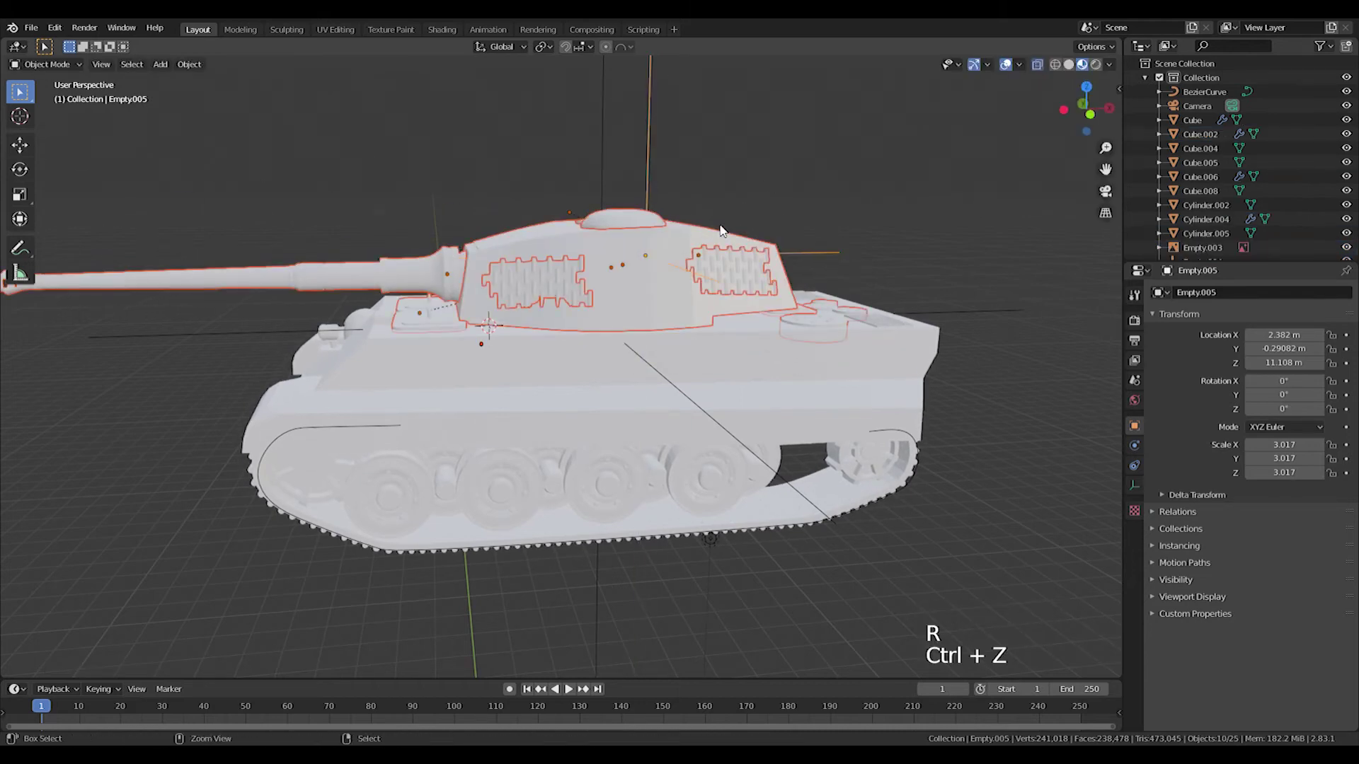
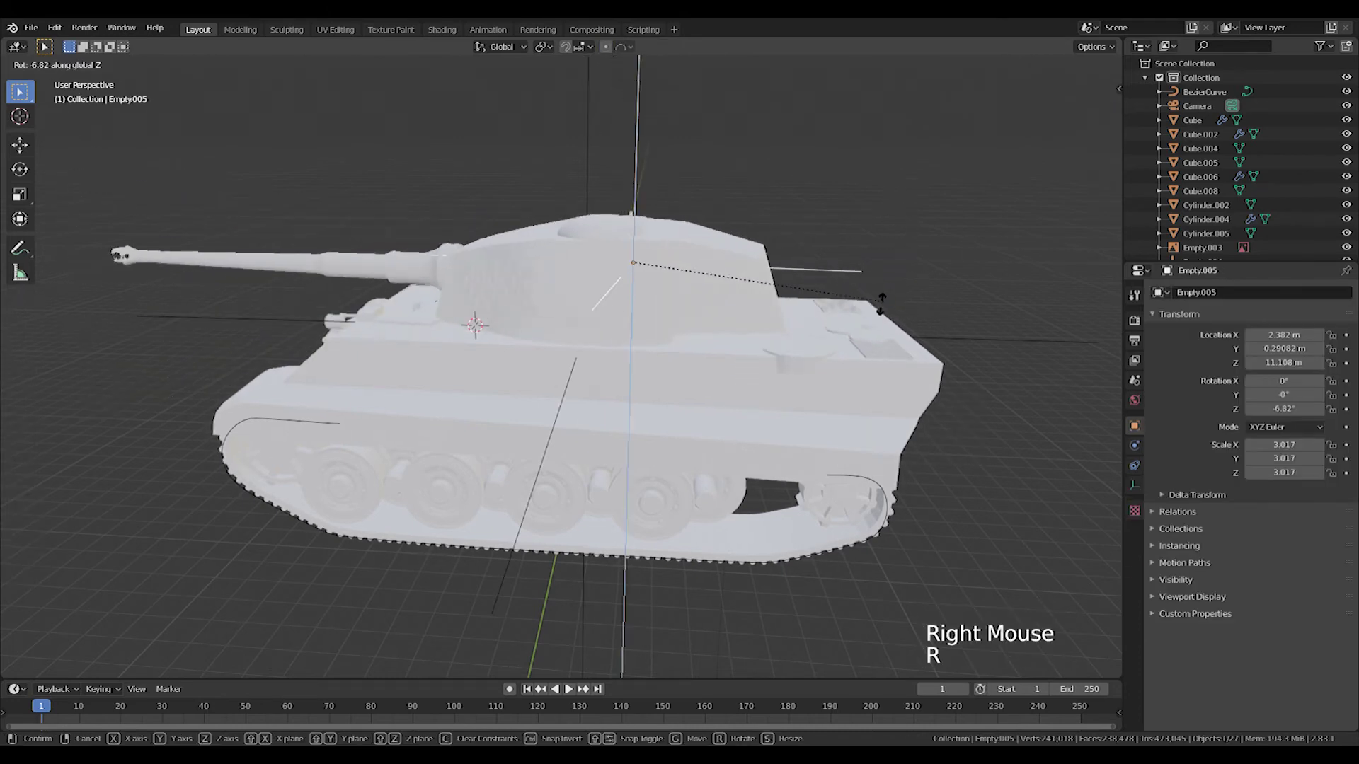
{"action": "key", "text": "Tab"}
{"action": "right_click", "coordinate": [814, 348]}
{"action": "key", "text": "KP_1"}
{"action": "middle_click", "coordinate": [750, 310]}
{"action": "scroll", "scroll_direction": "down", "scroll_amount": 3}
{"action": "left_click", "coordinate": [317, 160]}
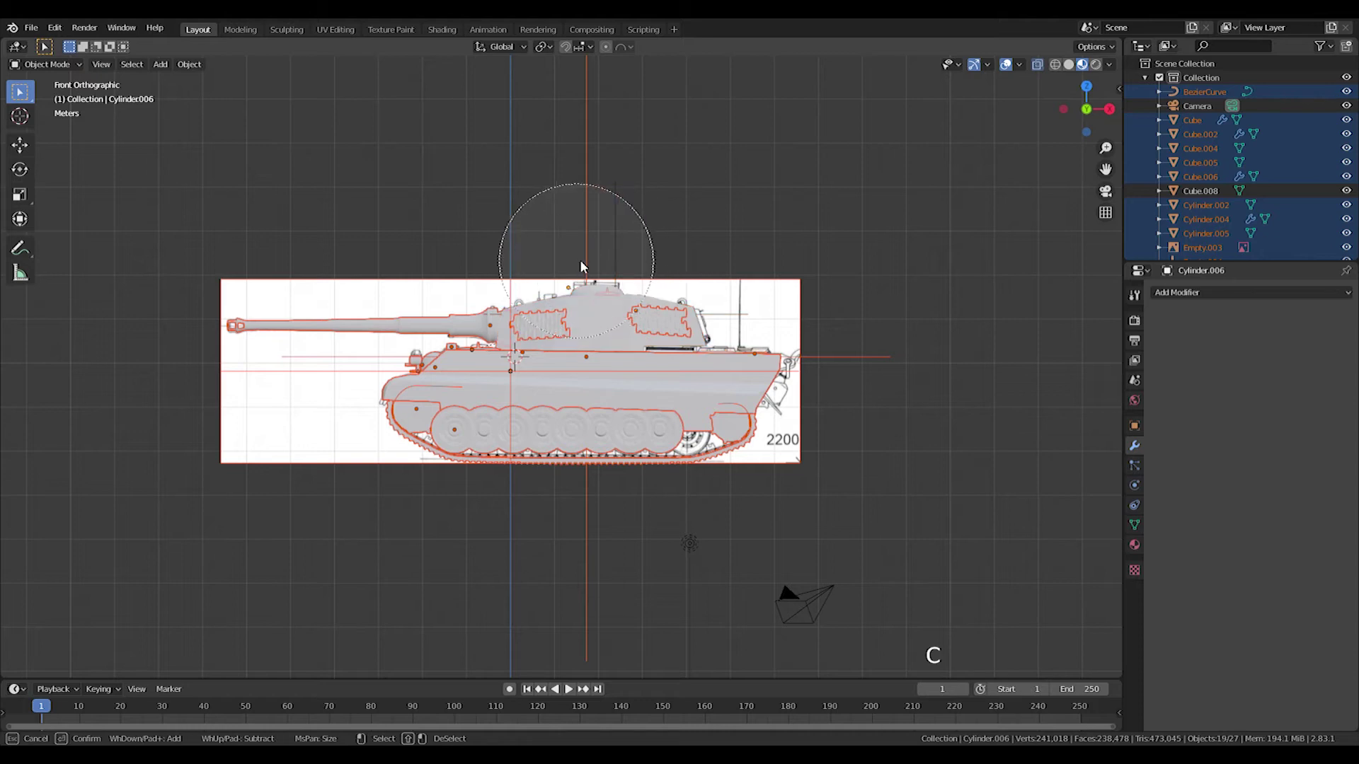
- Parent more tank parts to the empty, test a rotation and undo the wrong attempts
{"action": "middle_click", "coordinate": [649, 287]}
{"action": "middle_click", "coordinate": [603, 292]}
{"action": "right_click", "coordinate": [614, 289]}
{"action": "middle_click", "coordinate": [602, 301]}
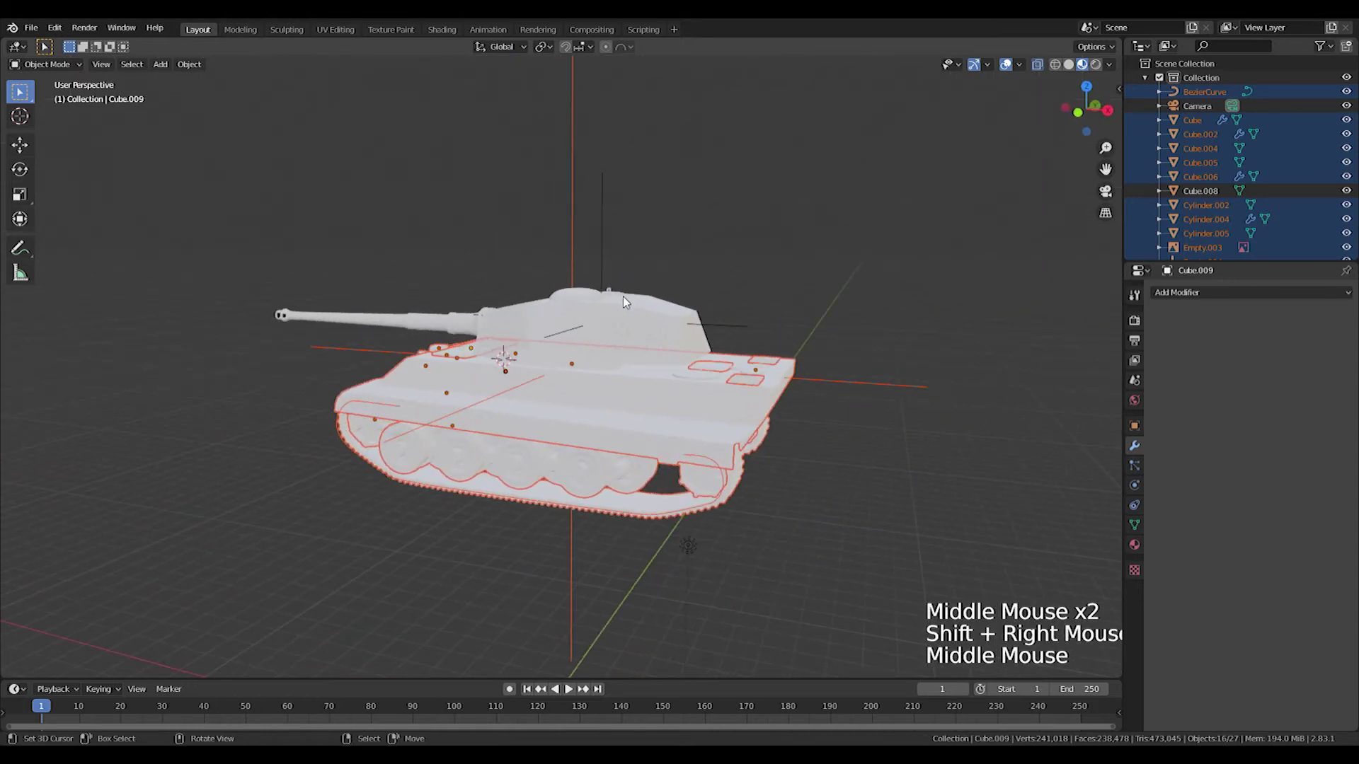
{"action": "key", "text": "ctrl+p"}
{"action": "right_click", "coordinate": [572, 151]}
{"action": "key", "text": "ctrl+z"}
{"action": "right_click", "coordinate": [574, 156]}
{"action": "key", "text": "ctrl+p"}
{"action": "right_click", "coordinate": [573, 212]}
{"action": "right_click", "coordinate": [628, 238]}
{"action": "right_click", "coordinate": [621, 218]}
{"action": "right_click", "coordinate": [609, 216]}
{"action": "key", "text": "r"}
{"action": "key", "text": "ctrl+z"}
{"action": "key", "text": "ctrl+z"}
{"action": "key", "text": "ctrl+z"}
{"action": "key", "text": "ctrl+z"}
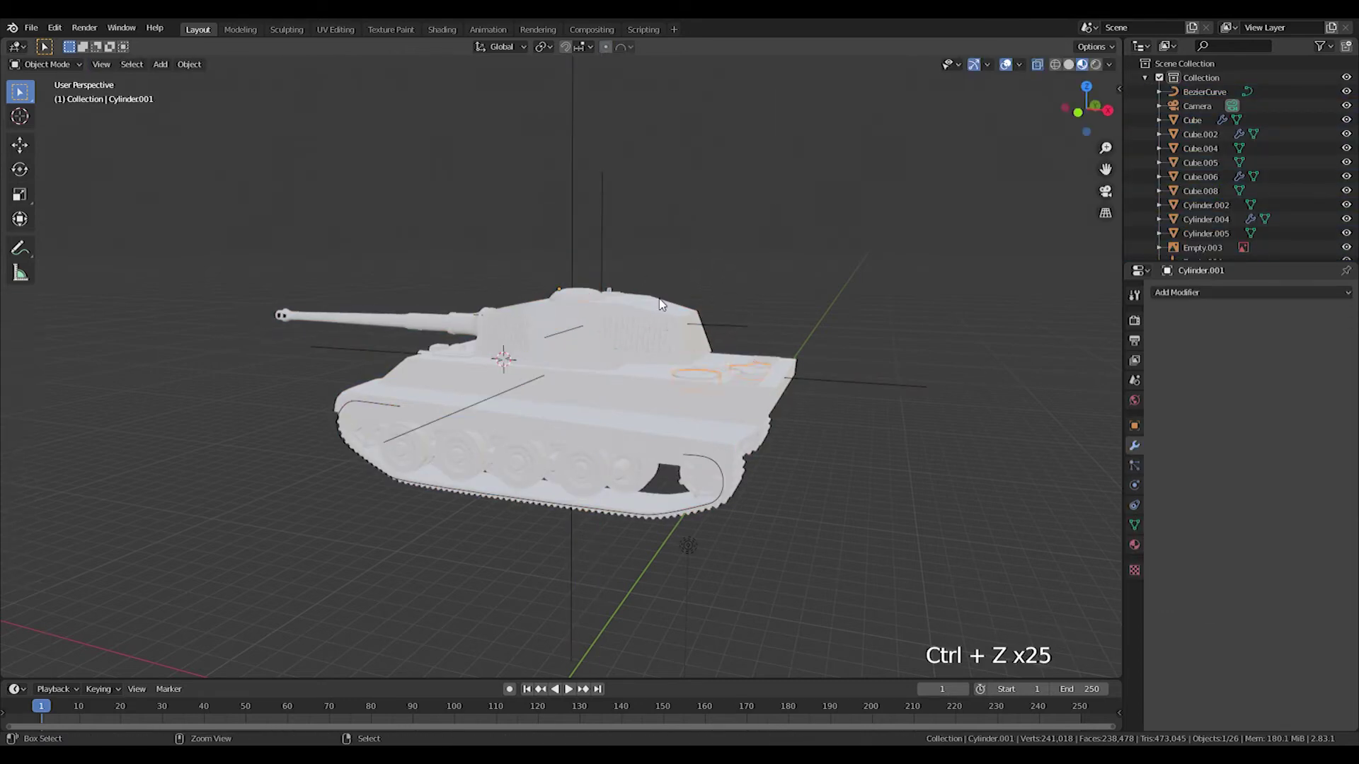
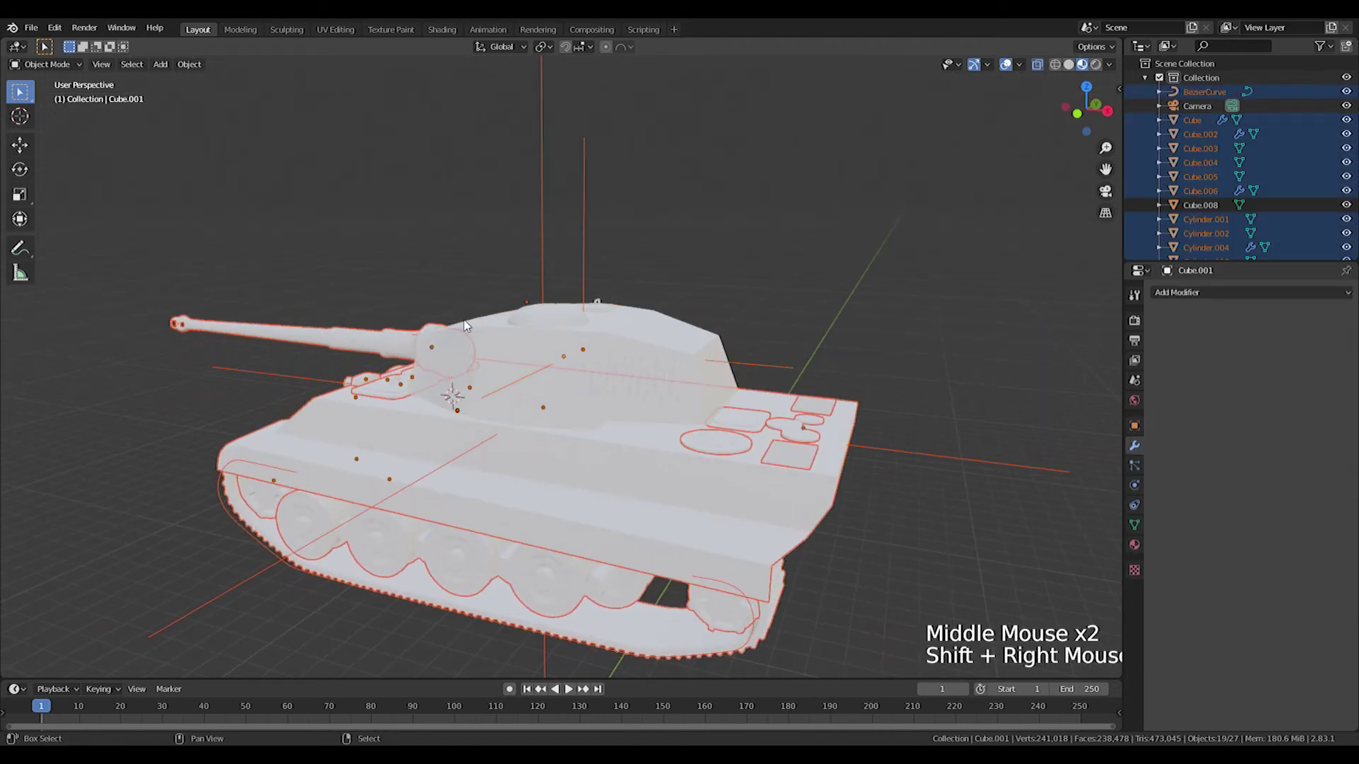
- Select the remaining parts with the empty last, parent them as Object and test moving the empty
{"action": "middle_click", "coordinate": [559, 358]}
{"action": "right_click", "coordinate": [579, 237]}
{"action": "middle_click", "coordinate": [593, 287]}
{"action": "middle_click", "coordinate": [603, 333]}
{"action": "key", "text": "g"}
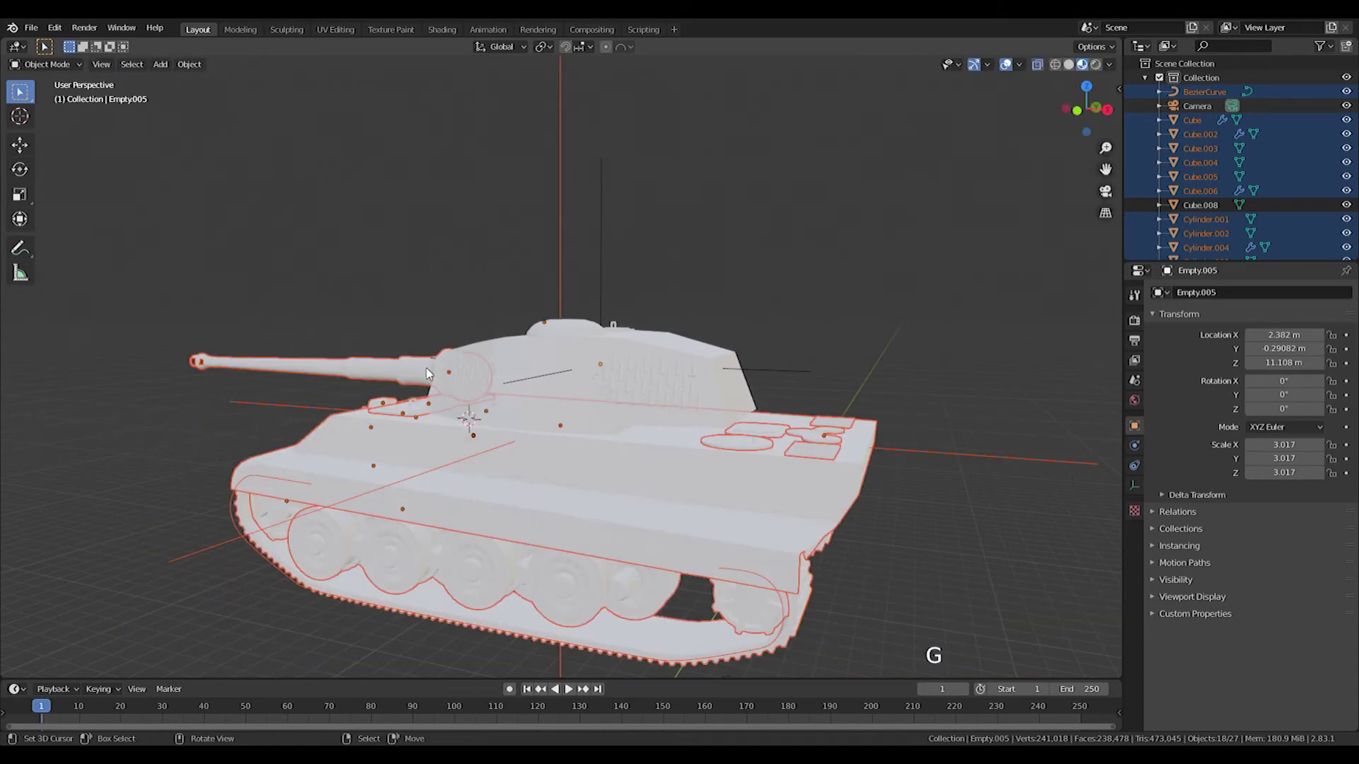
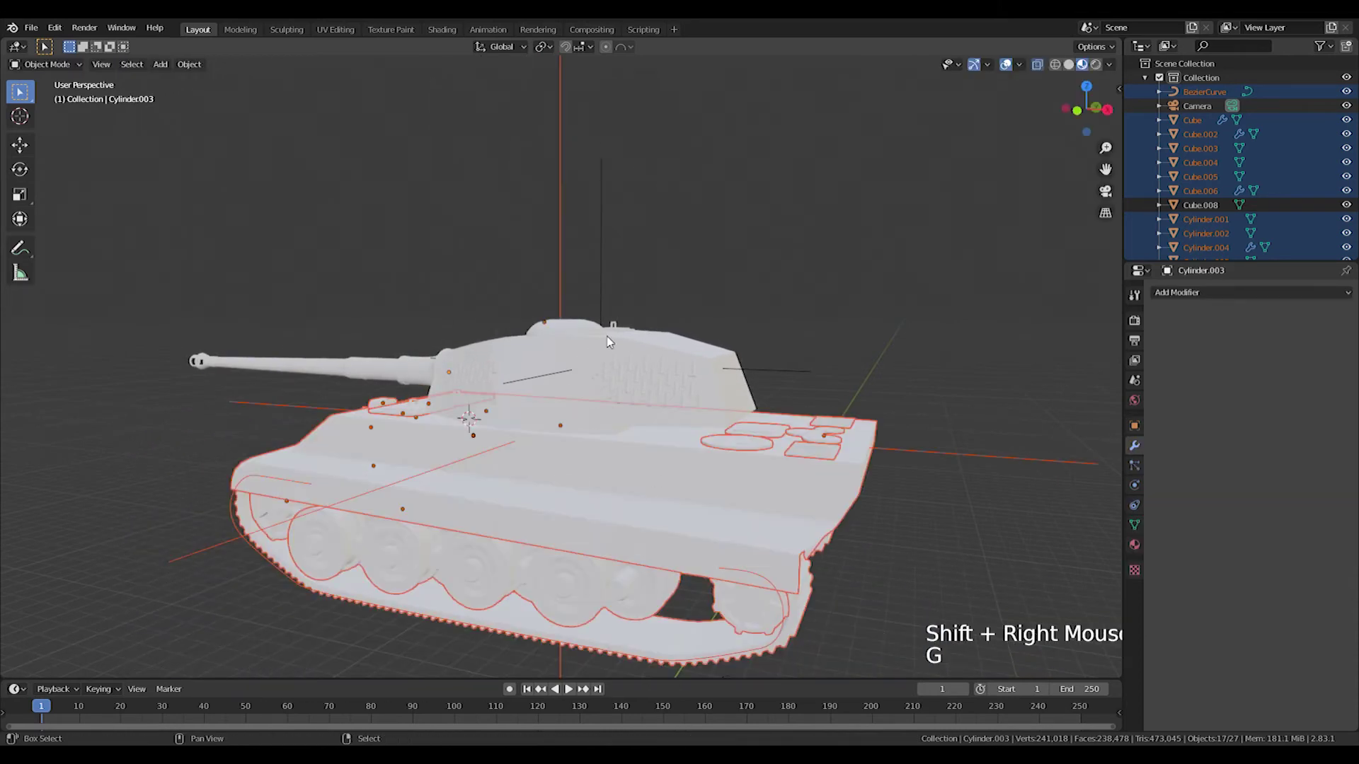
{"action": "right_click", "coordinate": [572, 196]}
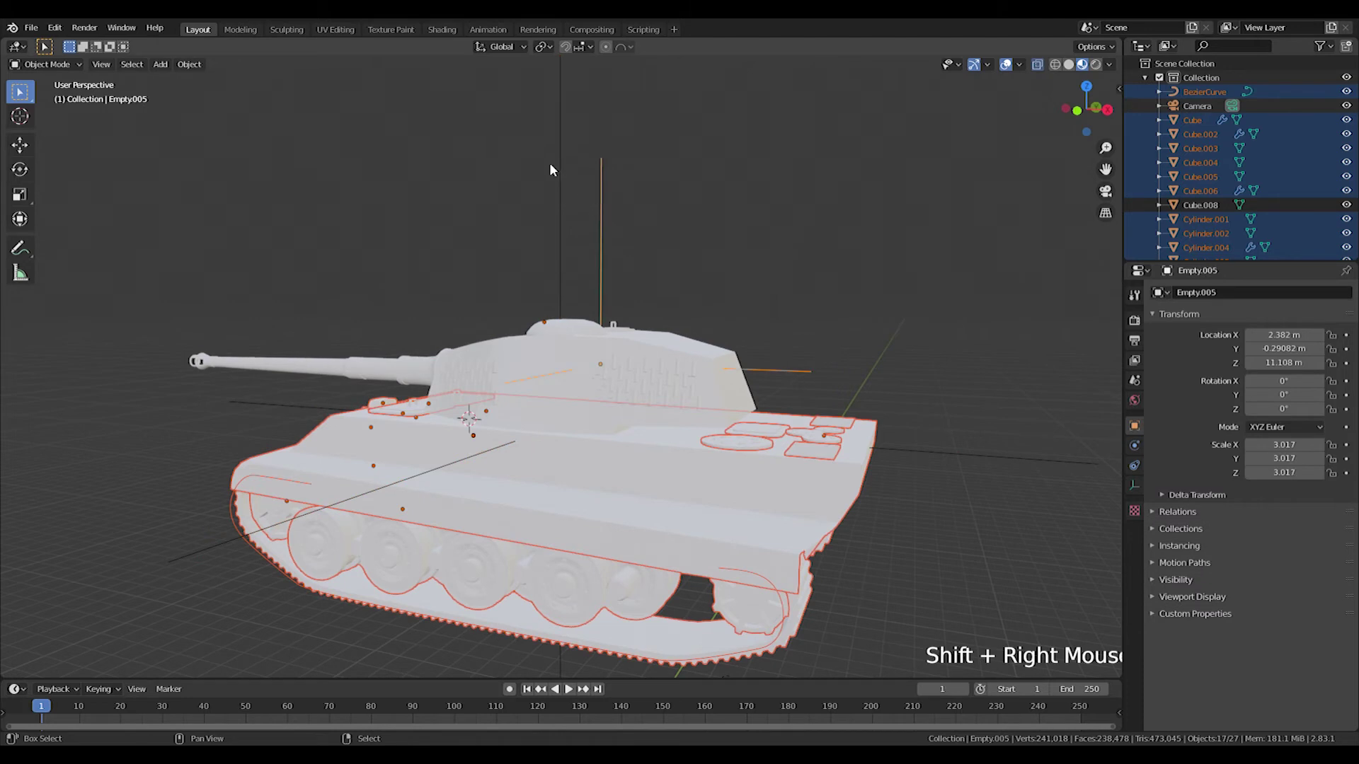
{"action": "key", "text": "ctrl+p"}
{"action": "right_click", "coordinate": [602, 237]}
{"action": "key", "text": "r"}
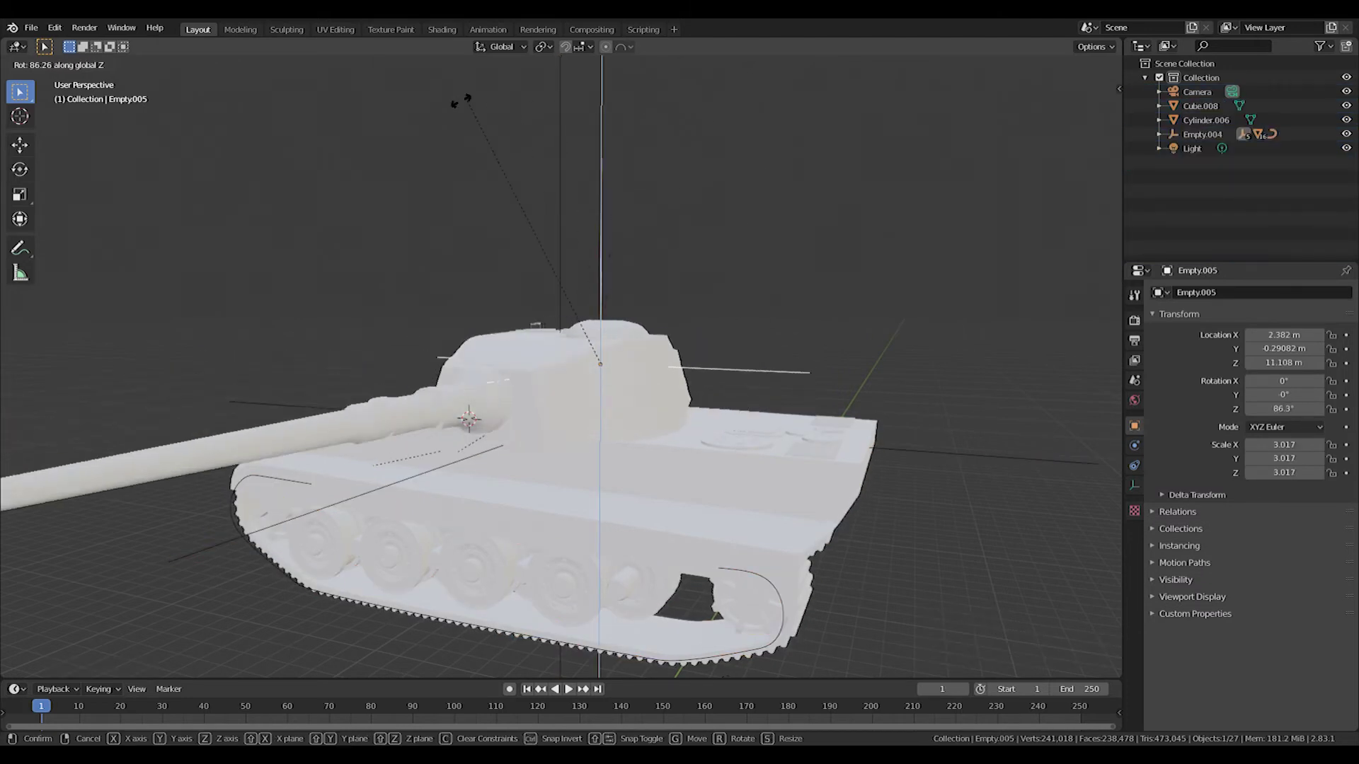
- Group the turret parts so they move and rotate independently of the hull
{"action": "middle_click", "coordinate": [605, 402]}
{"action": "key", "text": "KP_1"}
{"action": "key", "text": "Tab"}
{"action": "right_click", "coordinate": [559, 243]}
{"action": "right_click", "coordinate": [568, 245]}
{"action": "right_click", "coordinate": [579, 234]}
{"action": "key", "text": "g"}
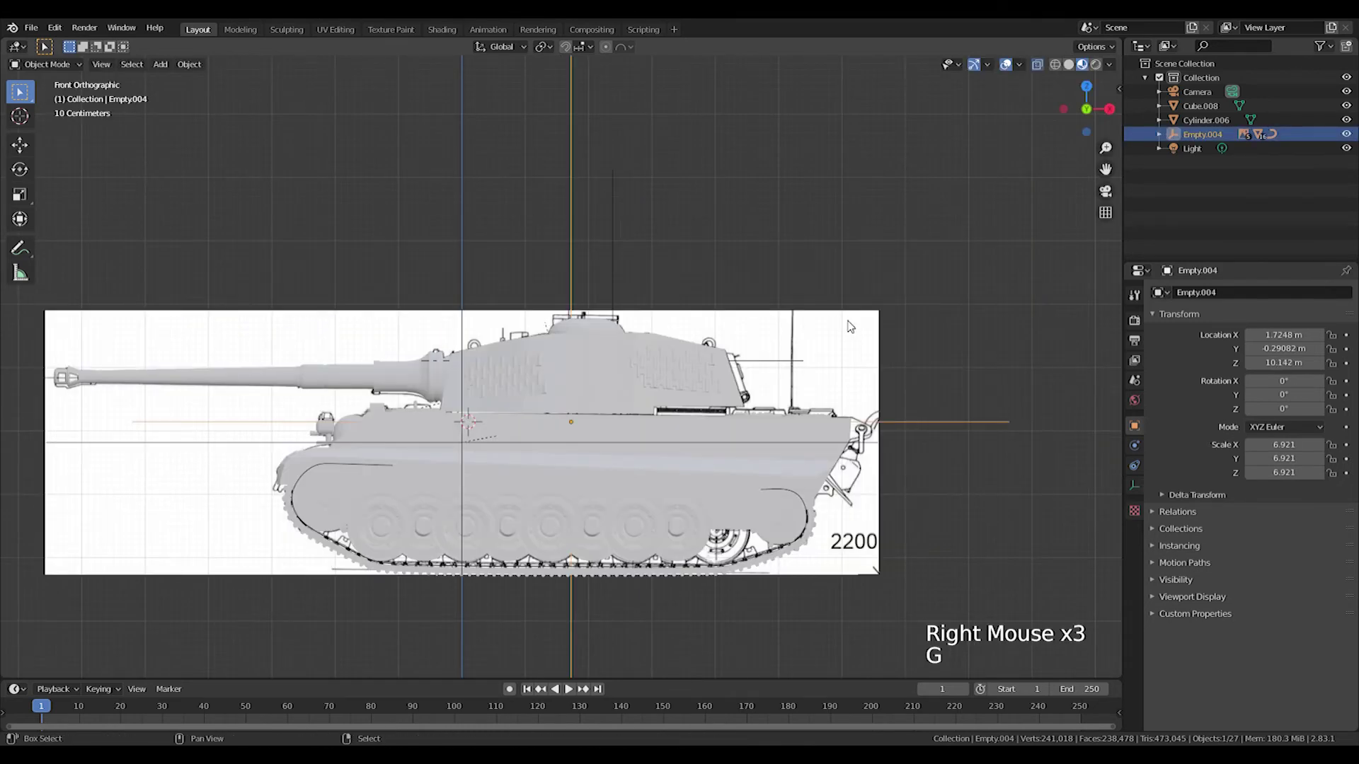
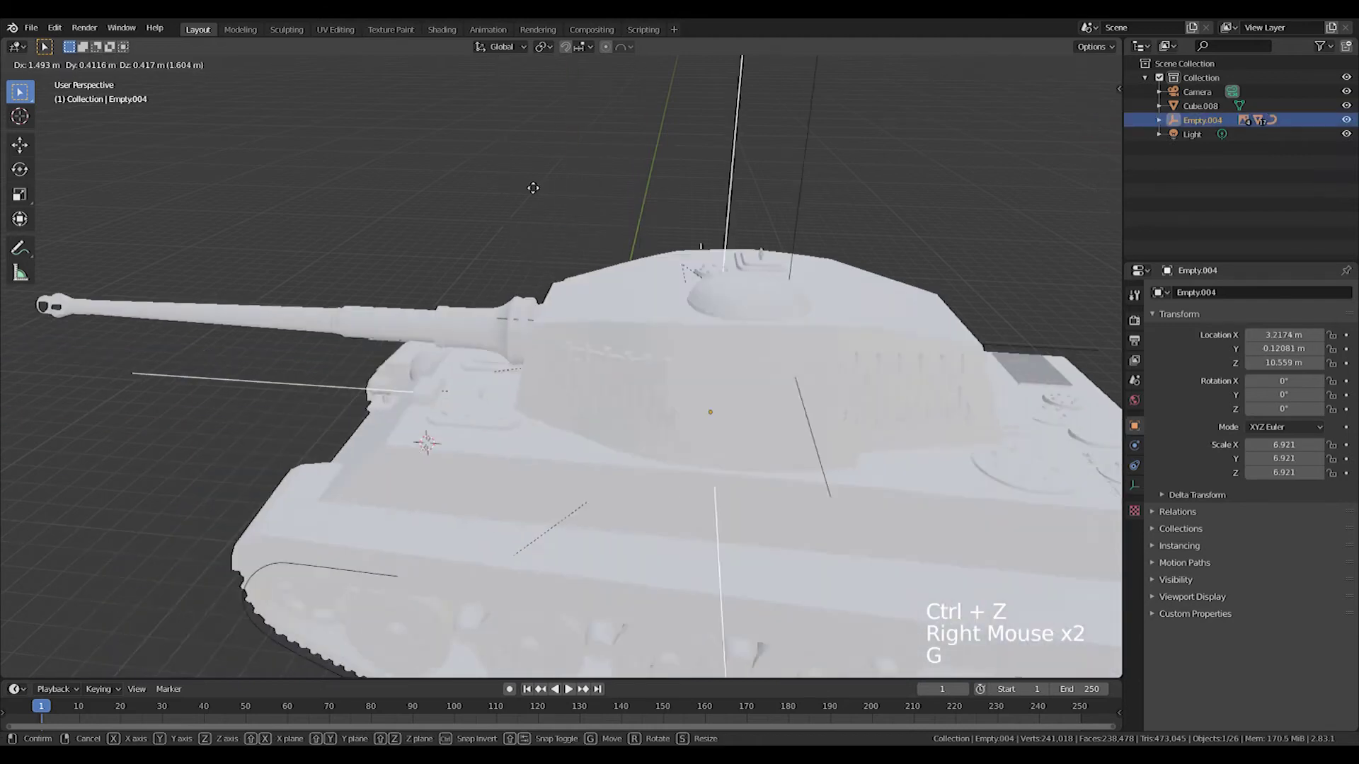
- Adjust the wheel Array row, then scale the whole tank down through its parent empty
{"action": "scroll", "scroll_direction": "down", "scroll_amount": 3}
{"action": "middle_click", "coordinate": [656, 378]}
{"action": "scroll", "scroll_direction": "up", "scroll_amount": 3}
{"action": "middle_click", "coordinate": [553, 482]}
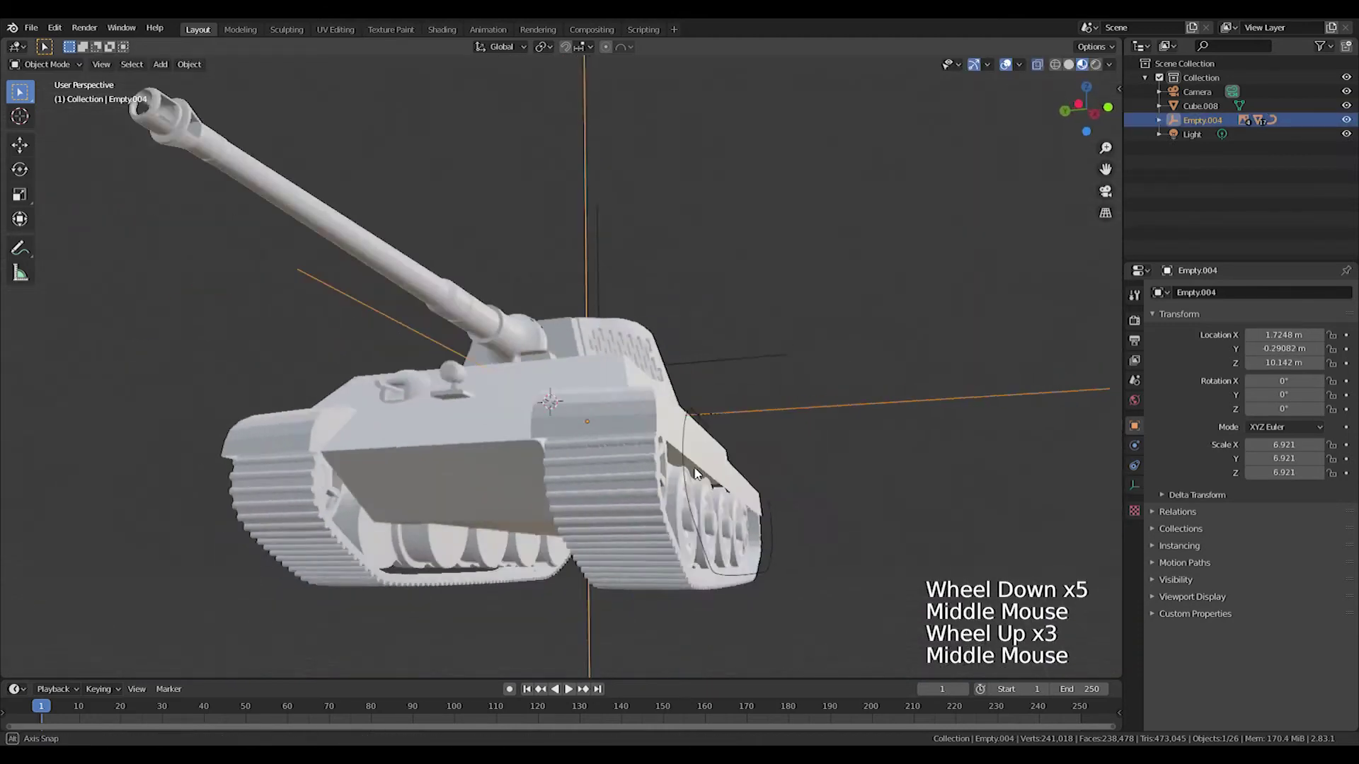
{"action": "scroll", "scroll_direction": "down", "scroll_amount": 3}
{"action": "right_click", "coordinate": [612, 288]}
{"action": "right_click", "coordinate": [581, 575]}
{"action": "key", "text": "KP_3"}
{"action": "key", "text": "KP_1"}
{"action": "middle_click", "coordinate": [554, 624]}
{"action": "key", "text": "g"}
{"action": "key", "text": "s"}
- Move the tank onto the sloped terrain block and nudge the road-wheel row vertically
{"action": "scroll", "scroll_direction": "up", "scroll_amount": 3}
{"action": "middle_click", "coordinate": [598, 484]}
{"action": "middle_click", "coordinate": [556, 300]}
{"action": "right_click", "coordinate": [483, 335]}
{"action": "right_click", "coordinate": [708, 353]}
{"action": "key", "text": "g"}
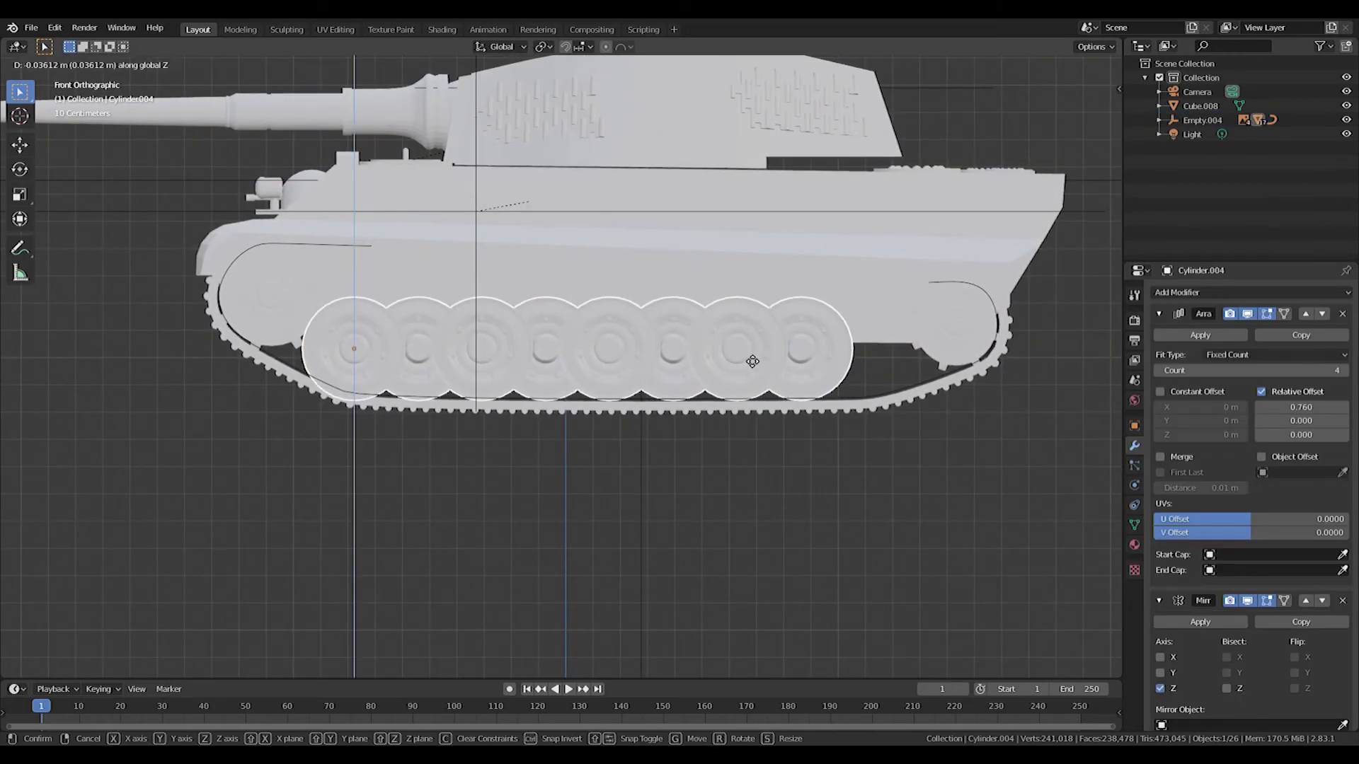
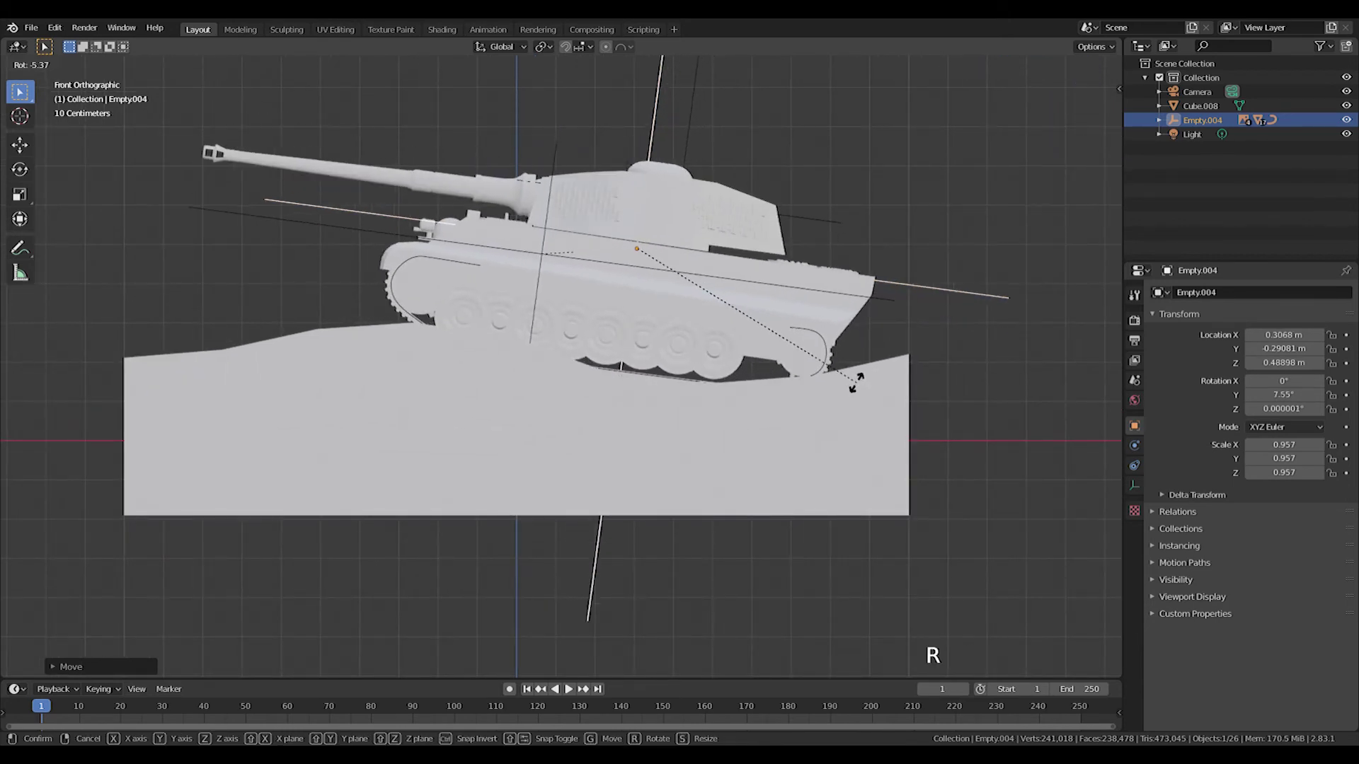
- Tilt the tank on Y to match the terrain slope and shift it along the ground block
{"action": "scroll", "scroll_direction": "up", "scroll_amount": 3}
{"action": "middle_click", "coordinate": [800, 351]}
{"action": "key", "text": "g"}
{"action": "key", "text": "r"}
{"action": "key", "text": "g"}
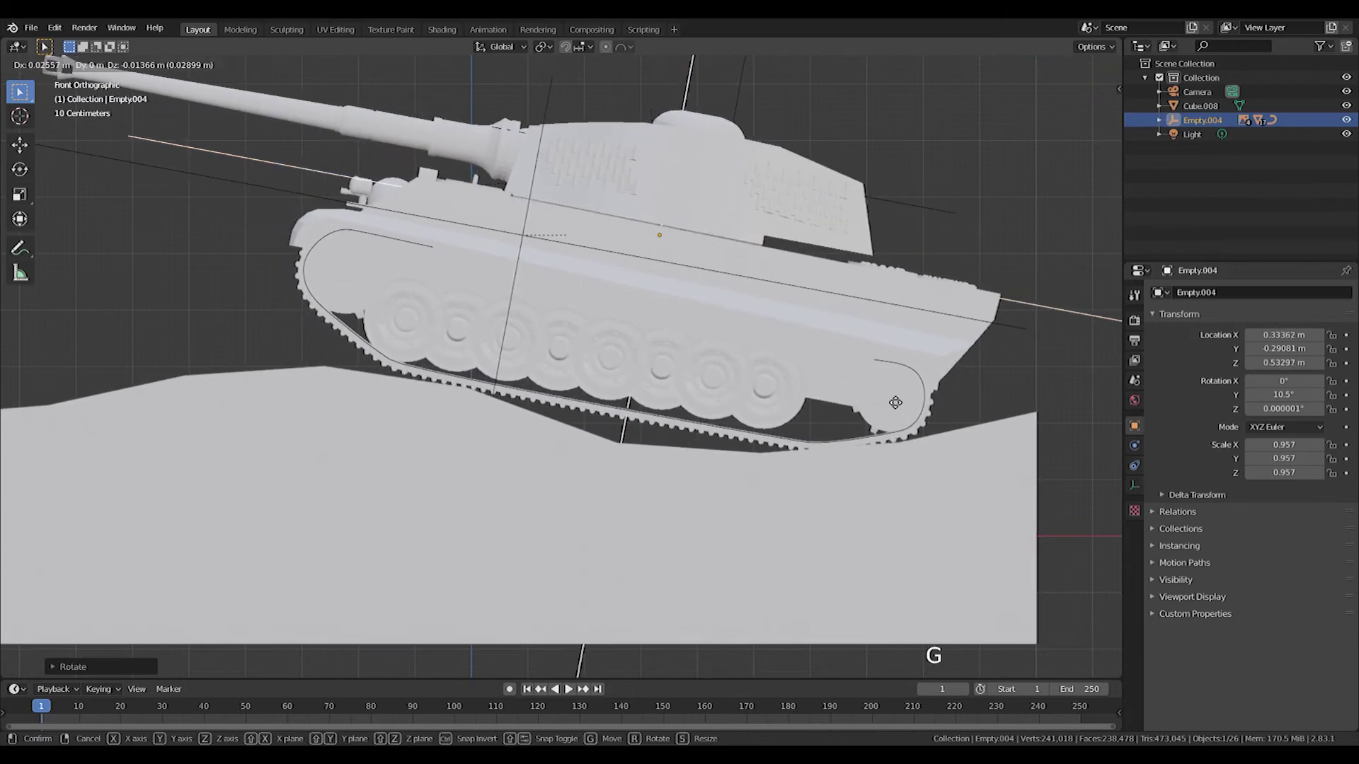
{"action": "key", "text": "r"}
{"action": "key", "text": "r"}
- Reposition the tank across the block and turn it around the vertical Z axis
{"action": "middle_click", "coordinate": [615, 386]}
{"action": "scroll", "scroll_direction": "down", "scroll_amount": 3}
{"action": "middle_click", "coordinate": [717, 459]}
{"action": "key", "text": "g"}
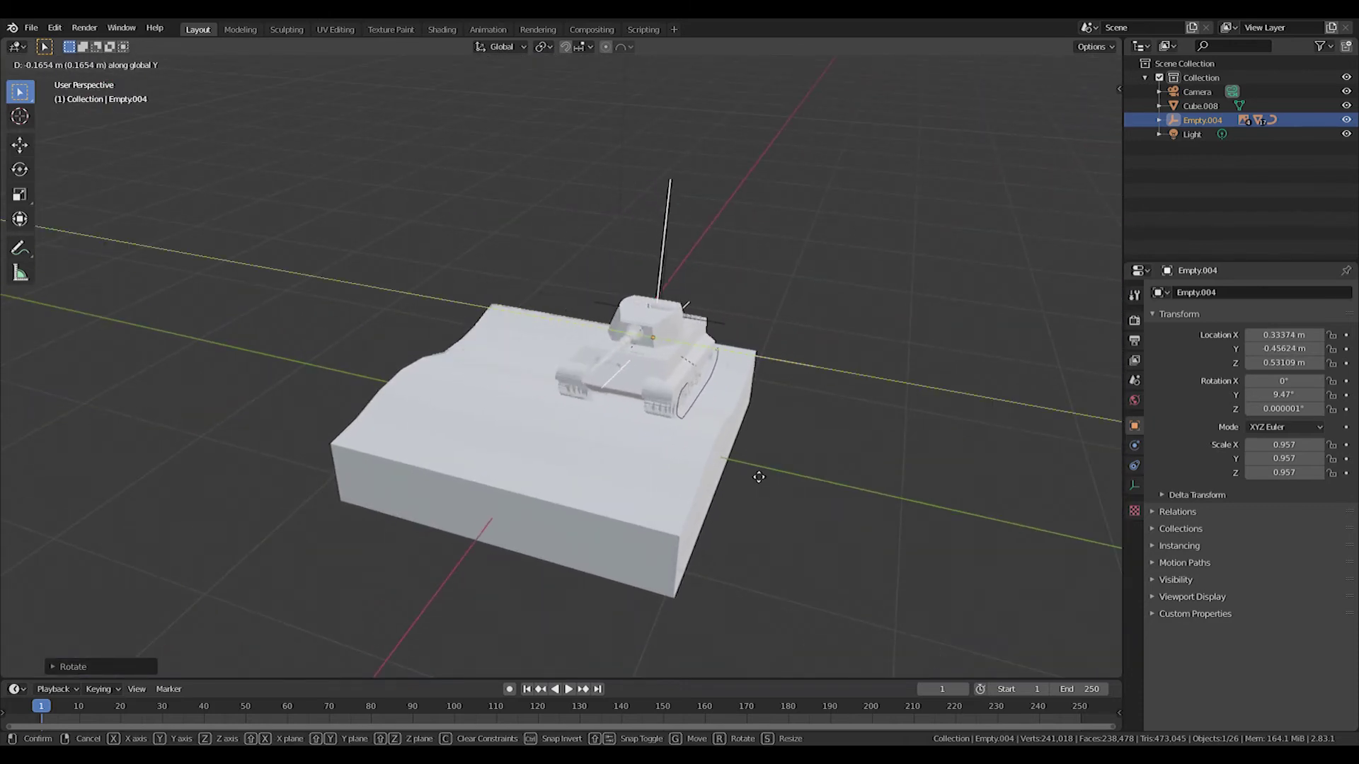
{"action": "key", "text": "r"}
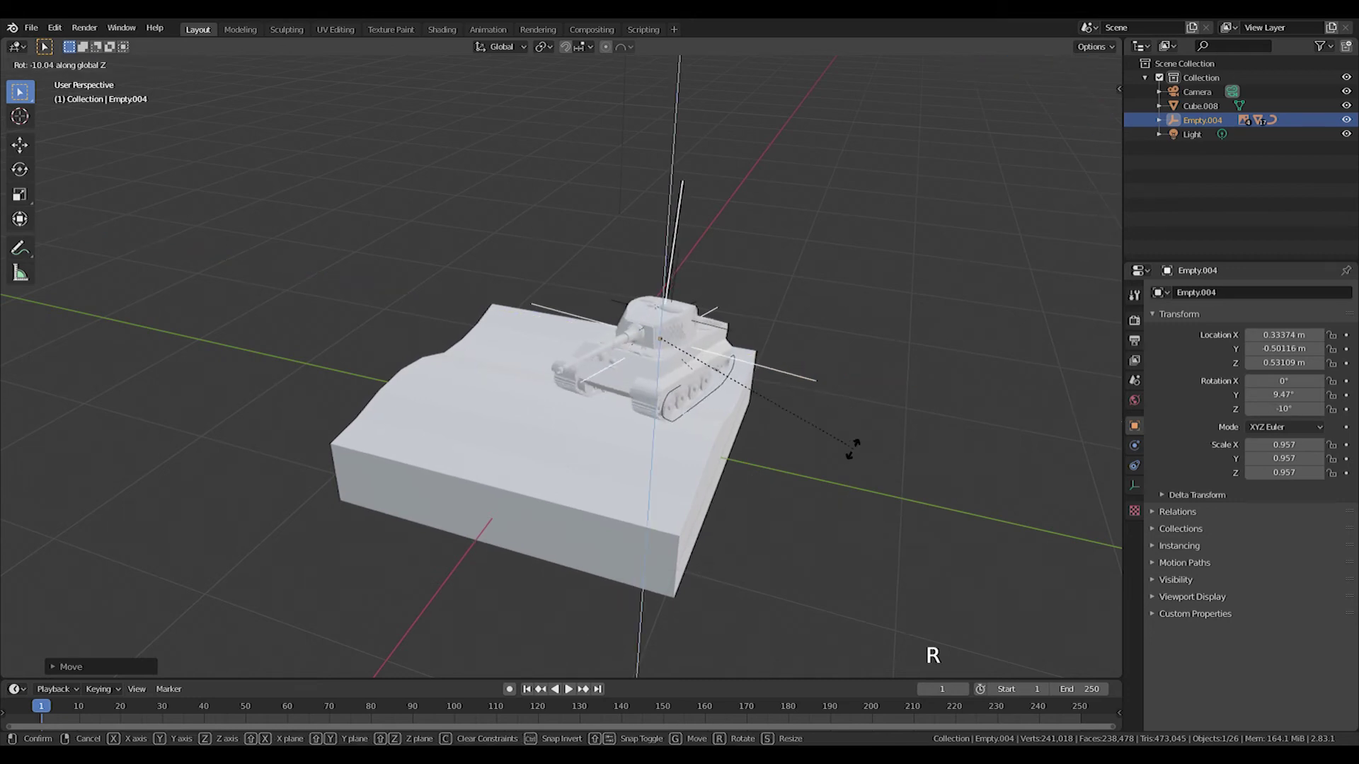
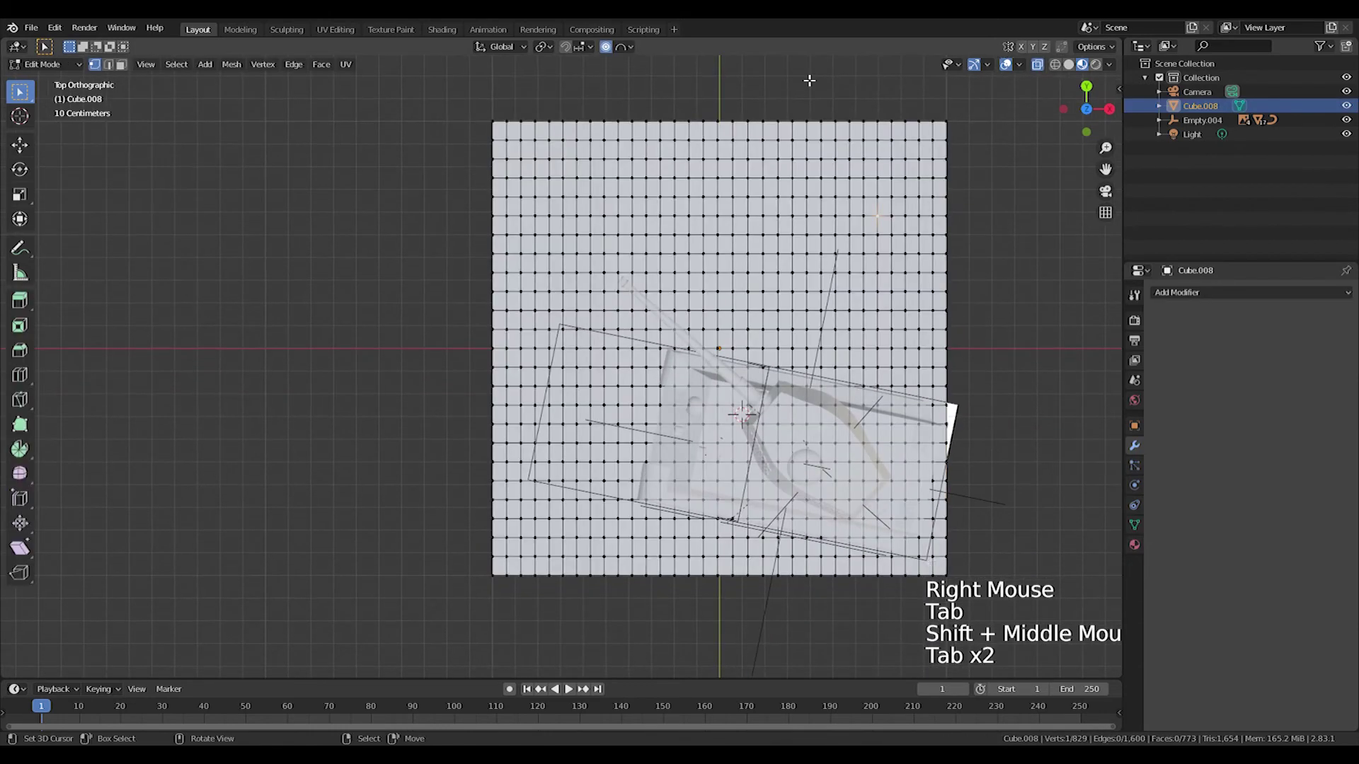
- Sculpt the terrain block's surface, then return to Object Mode and inspect it from the side
{"action": "left_click", "coordinate": [39, 65]}
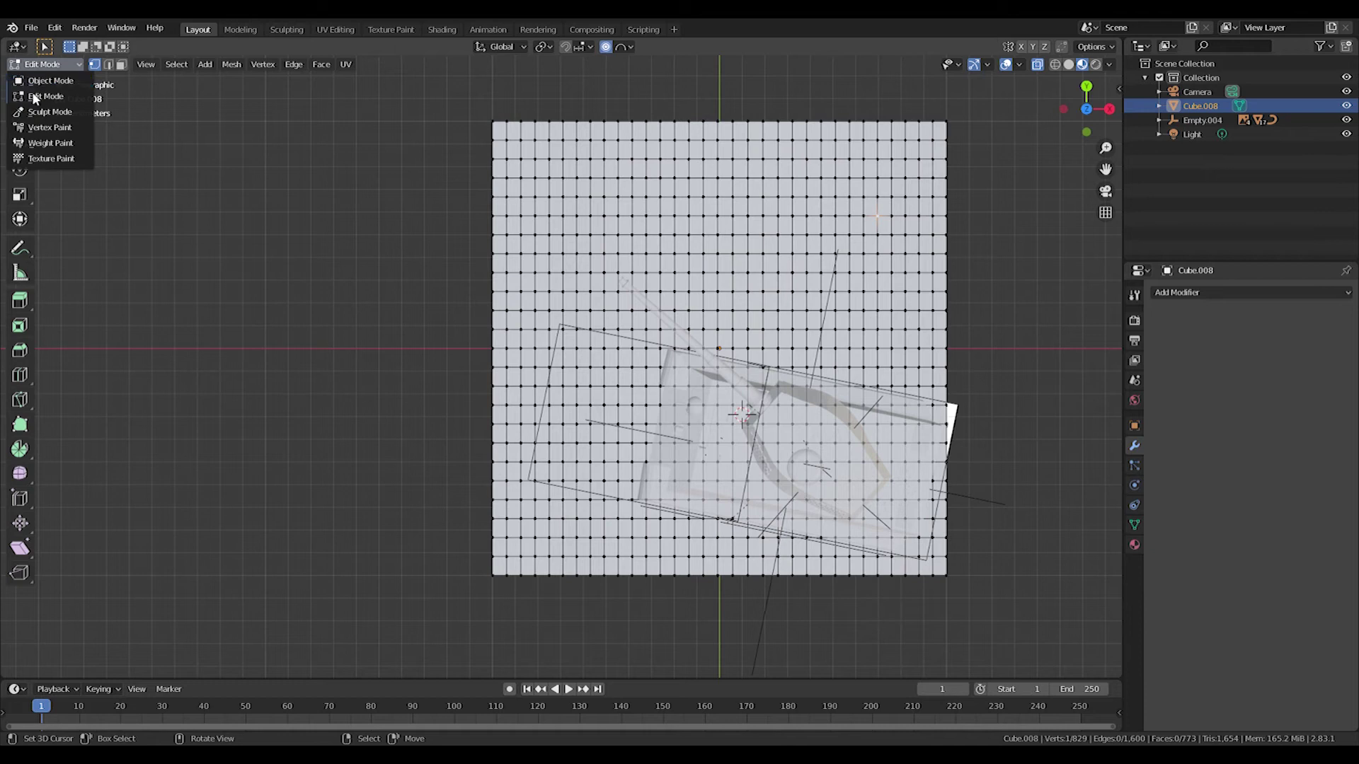
{"action": "left_click", "coordinate": [972, 50]}
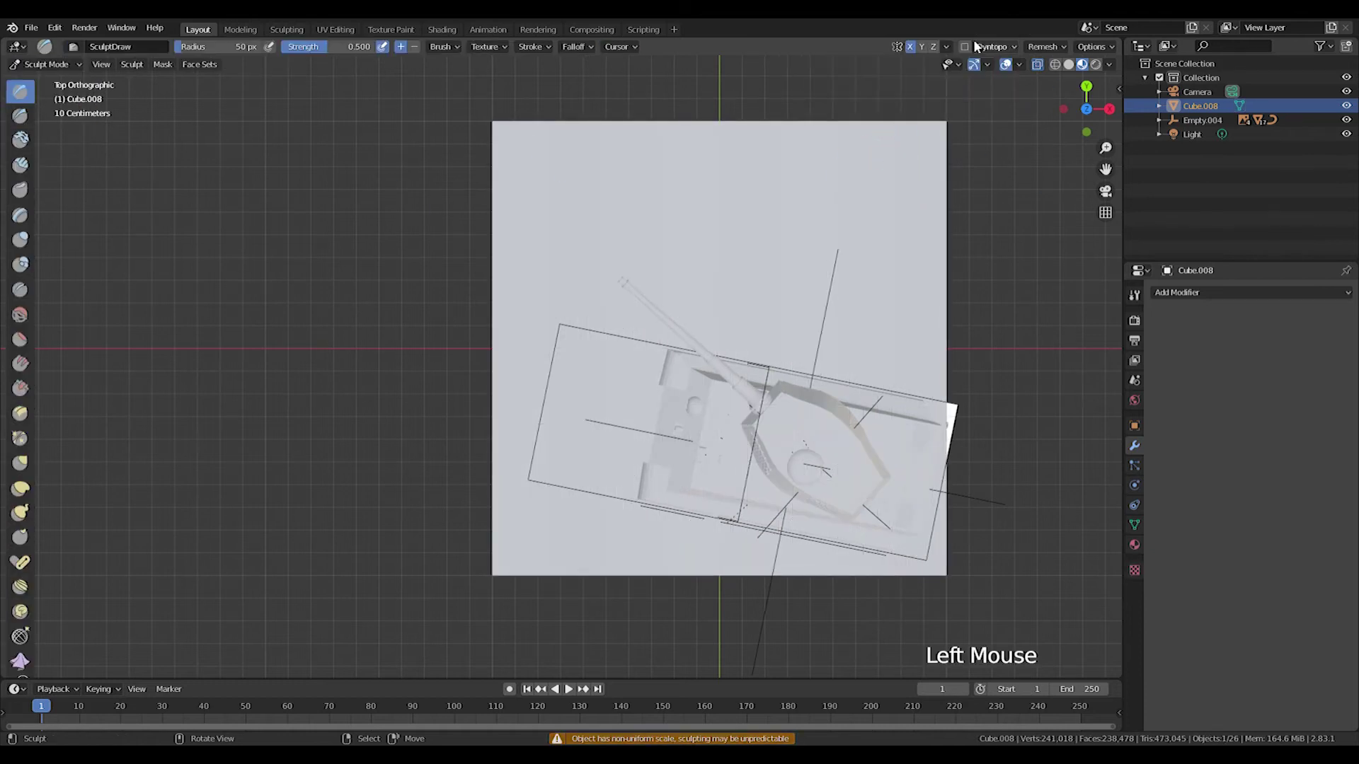
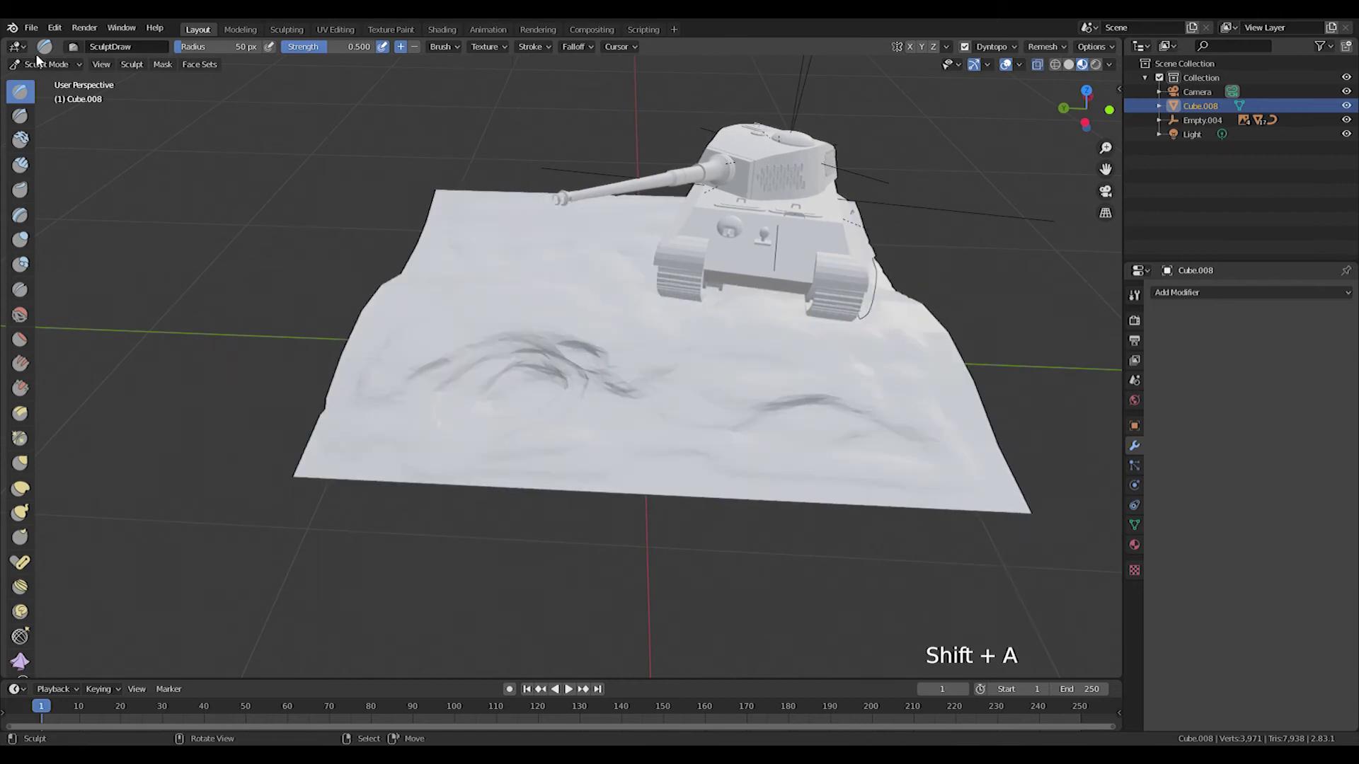
{"action": "left_click", "coordinate": [42, 67]}
{"action": "middle_click", "coordinate": [428, 313]}
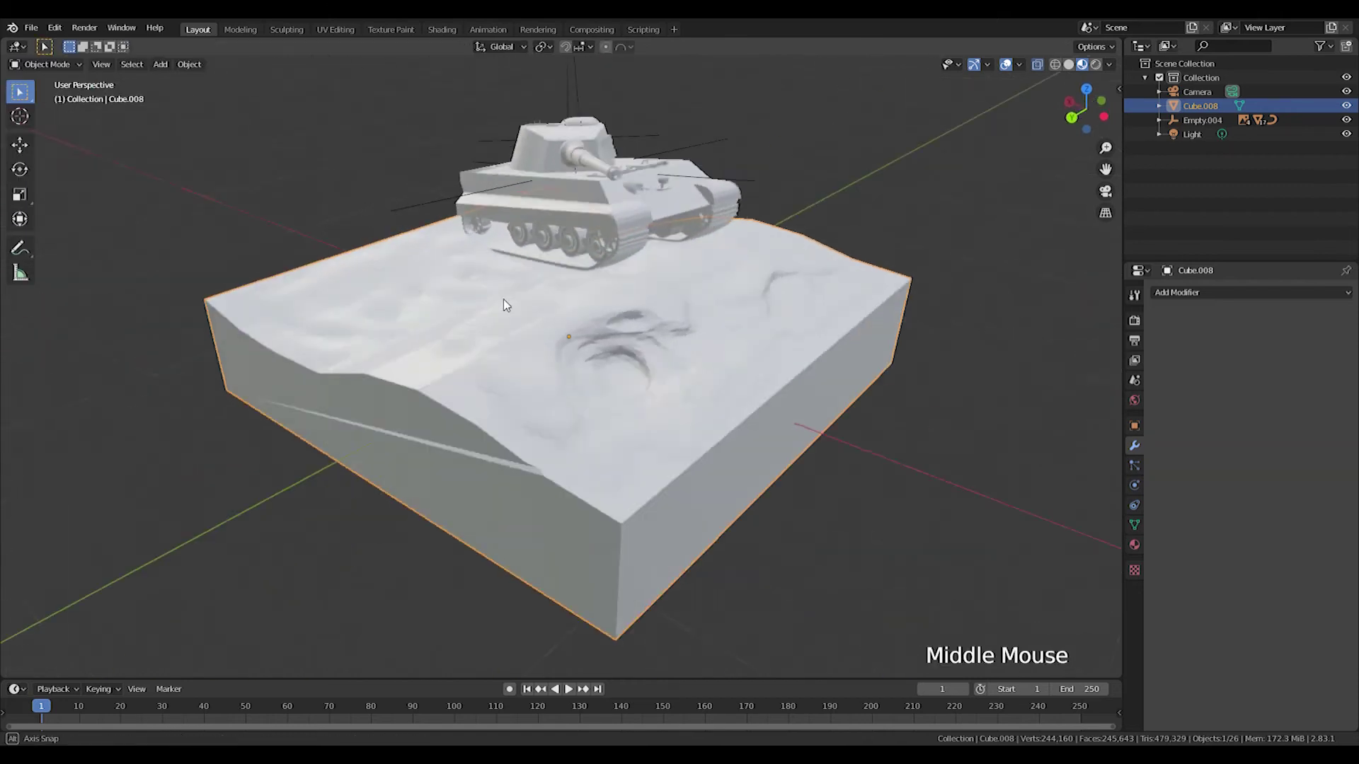
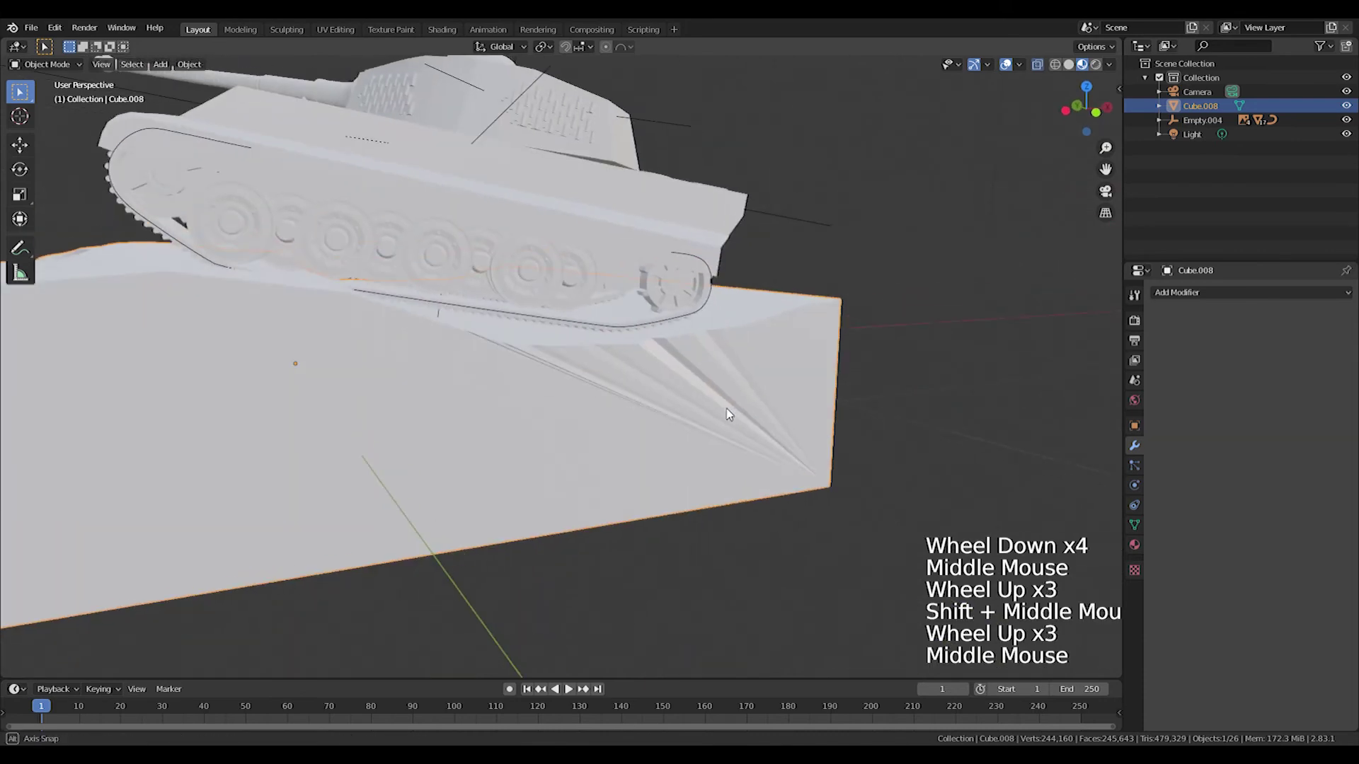
{"action": "middle_click", "coordinate": [678, 387]}
{"action": "middle_click", "coordinate": [703, 394]}
{"action": "middle_click", "coordinate": [720, 423]}
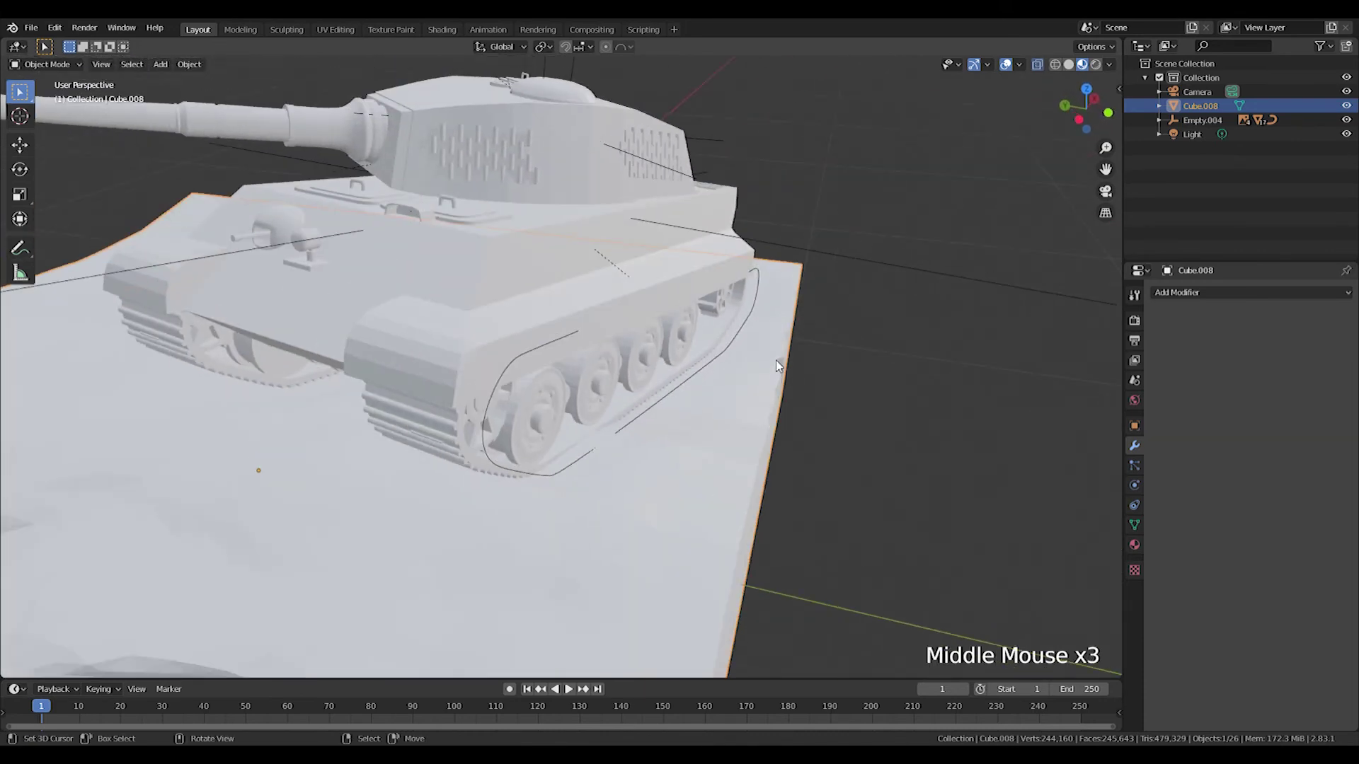
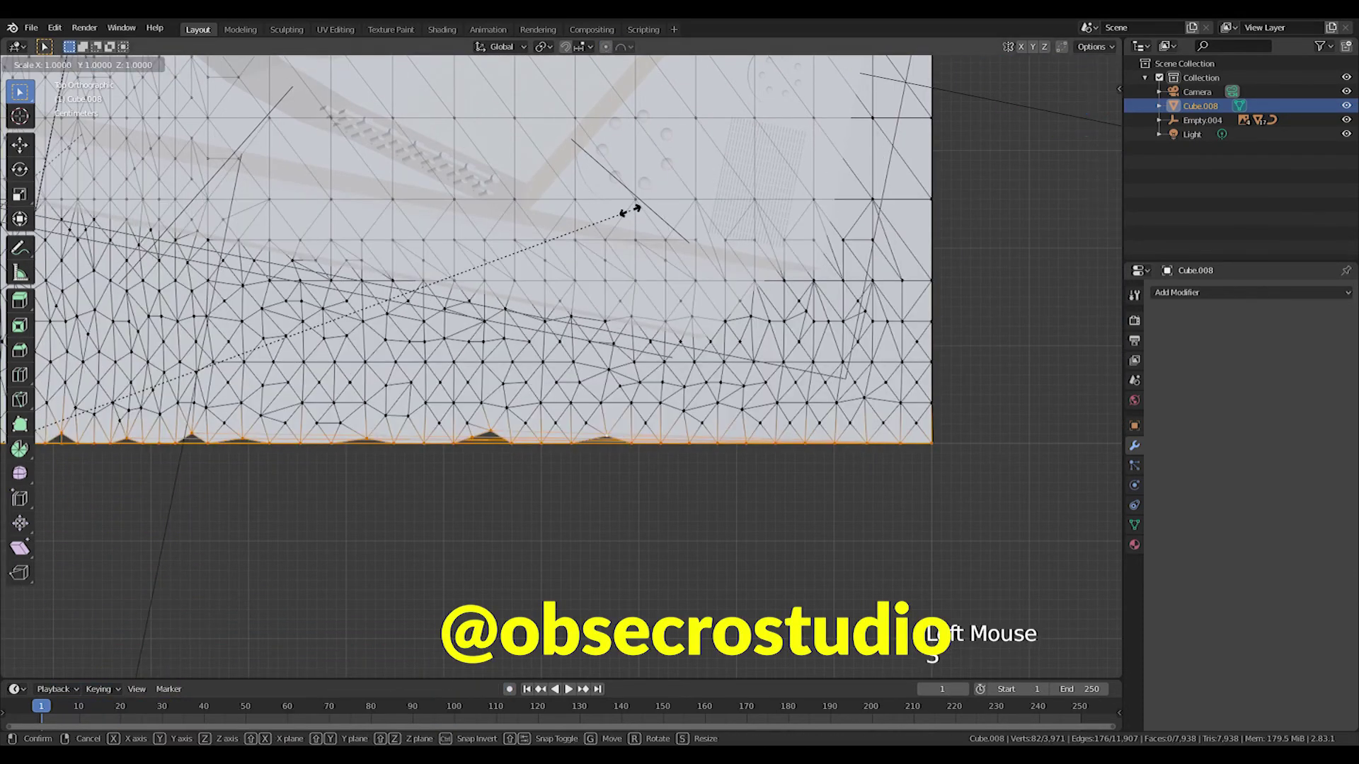
- Flatten the terrain's lowered bottom edge (S Z 0), leave Edit Mode and add an icosphere
{"action": "key", "text": "s"}
{"action": "scroll", "scroll_direction": "down", "scroll_amount": 3}
{"action": "key", "text": "Tab"}
{"action": "middle_click", "coordinate": [343, 432]}
{"action": "scroll", "scroll_direction": "down", "scroll_amount": 3}
{"action": "middle_click", "coordinate": [379, 360]}
{"action": "middle_click", "coordinate": [541, 448]}
{"action": "scroll", "scroll_direction": "down", "scroll_amount": 3}
{"action": "middle_click", "coordinate": [577, 368]}
{"action": "scroll", "scroll_direction": "up", "scroll_amount": 3}
{"action": "middle_click", "coordinate": [690, 383]}
{"action": "key", "text": "shift+a"}
{"action": "key", "text": "shift+a"}
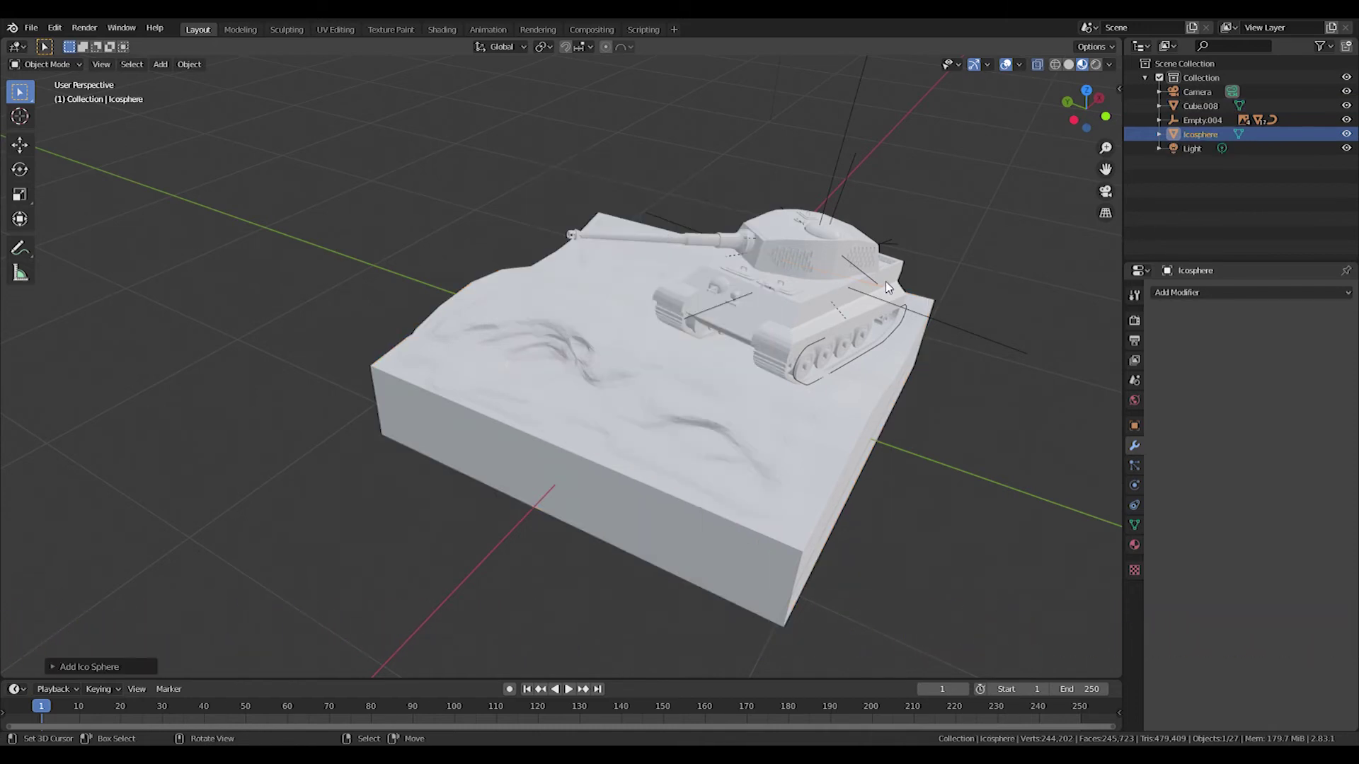
- Move the icosphere onto the terrain surface left of the tank among the dark tracks
{"action": "key", "text": "KP_7"}
{"action": "key", "text": "s"}
{"action": "key", "text": "g"}
{"action": "middle_click", "coordinate": [458, 480]}
{"action": "scroll", "scroll_direction": "up", "scroll_amount": 3}
{"action": "key", "text": "g"}
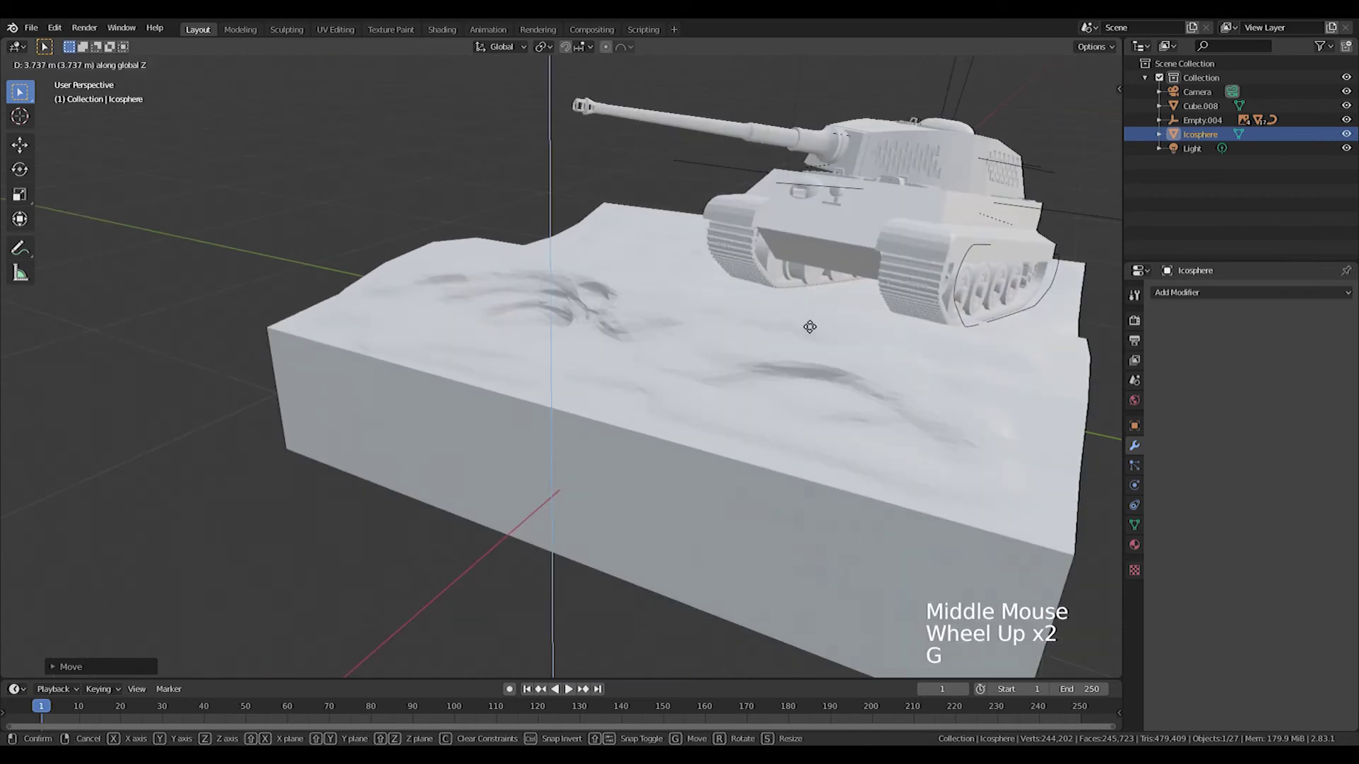
{"action": "scroll", "scroll_direction": "down", "scroll_amount": 3}
{"action": "scroll", "scroll_direction": "up", "scroll_amount": 3}
{"action": "key", "text": "g"}
{"action": "scroll", "scroll_direction": "up", "scroll_amount": 3}
{"action": "middle_click", "coordinate": [616, 318]}
{"action": "scroll", "scroll_direction": "down", "scroll_amount": 3}
{"action": "middle_click", "coordinate": [644, 344]}
- Shrink the icosphere to a small ball, checking placement from top view
{"action": "key", "text": "KP_7"}
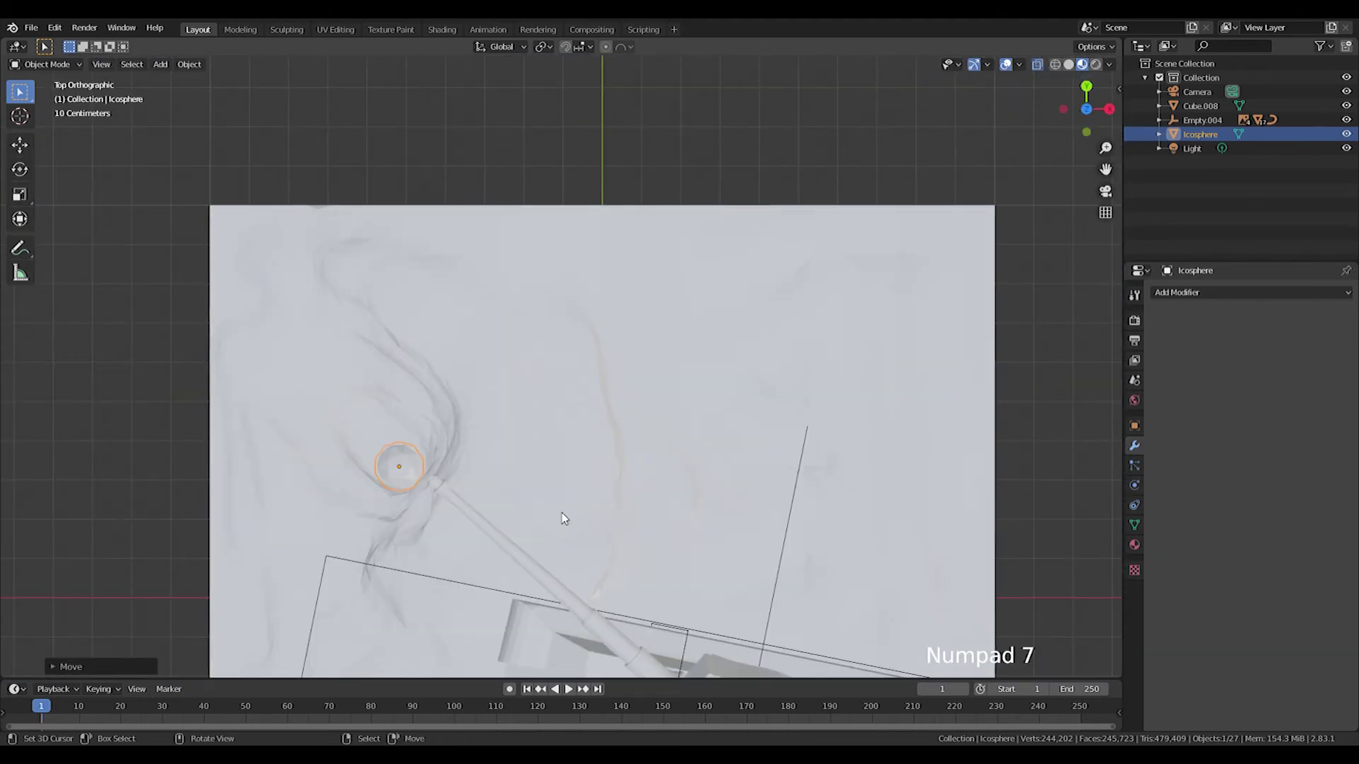
{"action": "key", "text": "s"}
{"action": "middle_click", "coordinate": [319, 565]}
{"action": "scroll", "scroll_direction": "down", "scroll_amount": 3}
{"action": "middle_click", "coordinate": [462, 436]}
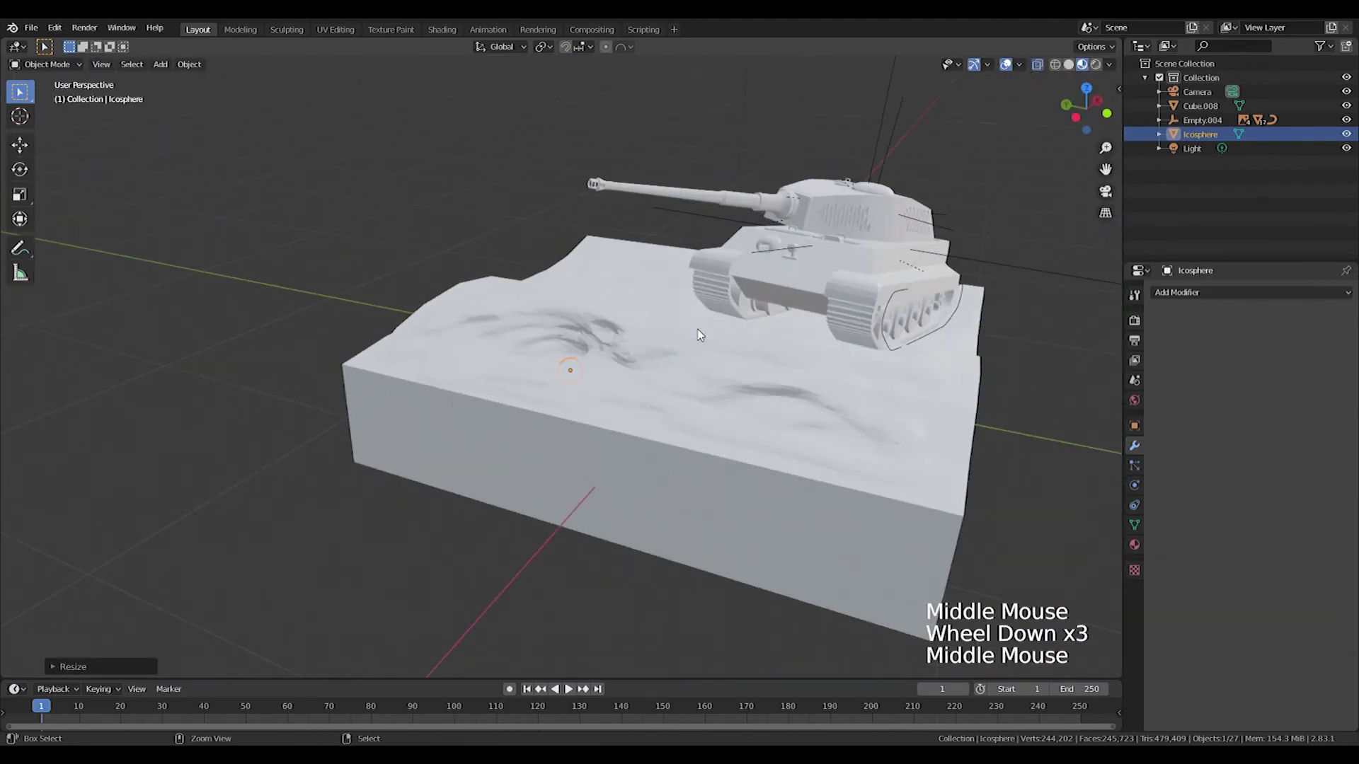
{"action": "left_click", "coordinate": [1184, 298]}
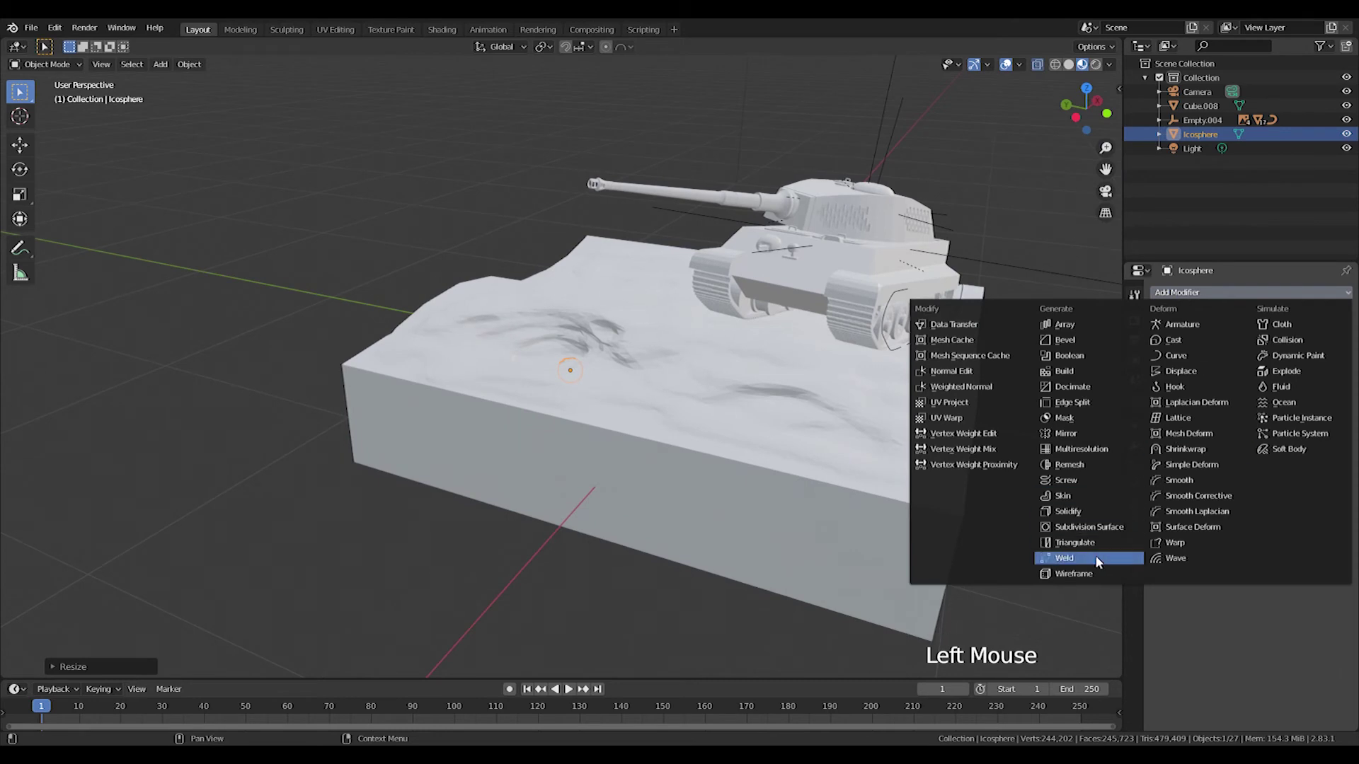
- Run Quick Smoke on the icosphere, save the file and set domain Resolution Divisions to 350
{"action": "middle_click", "coordinate": [539, 297]}
{"action": "key", "text": "s"}
{"action": "left_click", "coordinate": [1199, 296]}
{"action": "left_click", "coordinate": [185, 68]}
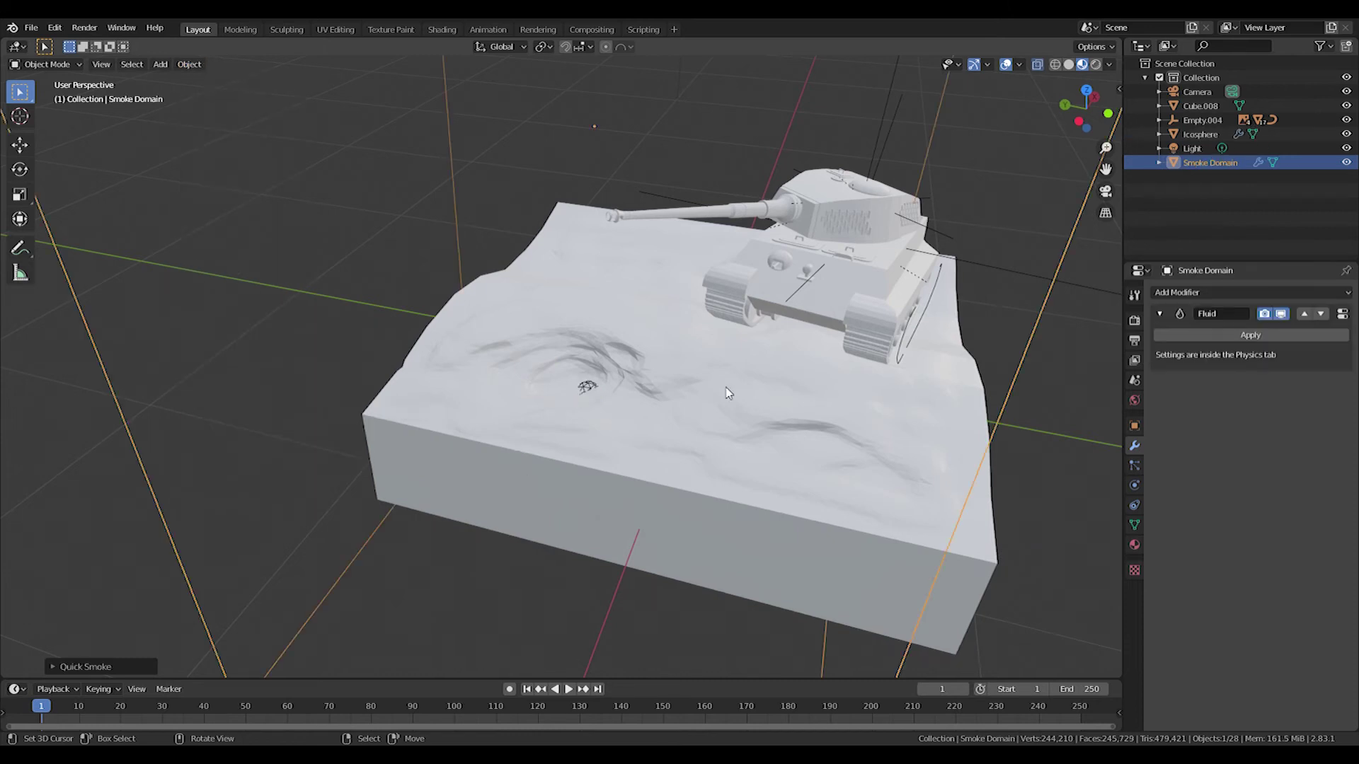
{"action": "key", "text": "ctrl+s"}
{"action": "scroll", "scroll_direction": "down", "scroll_amount": 3}
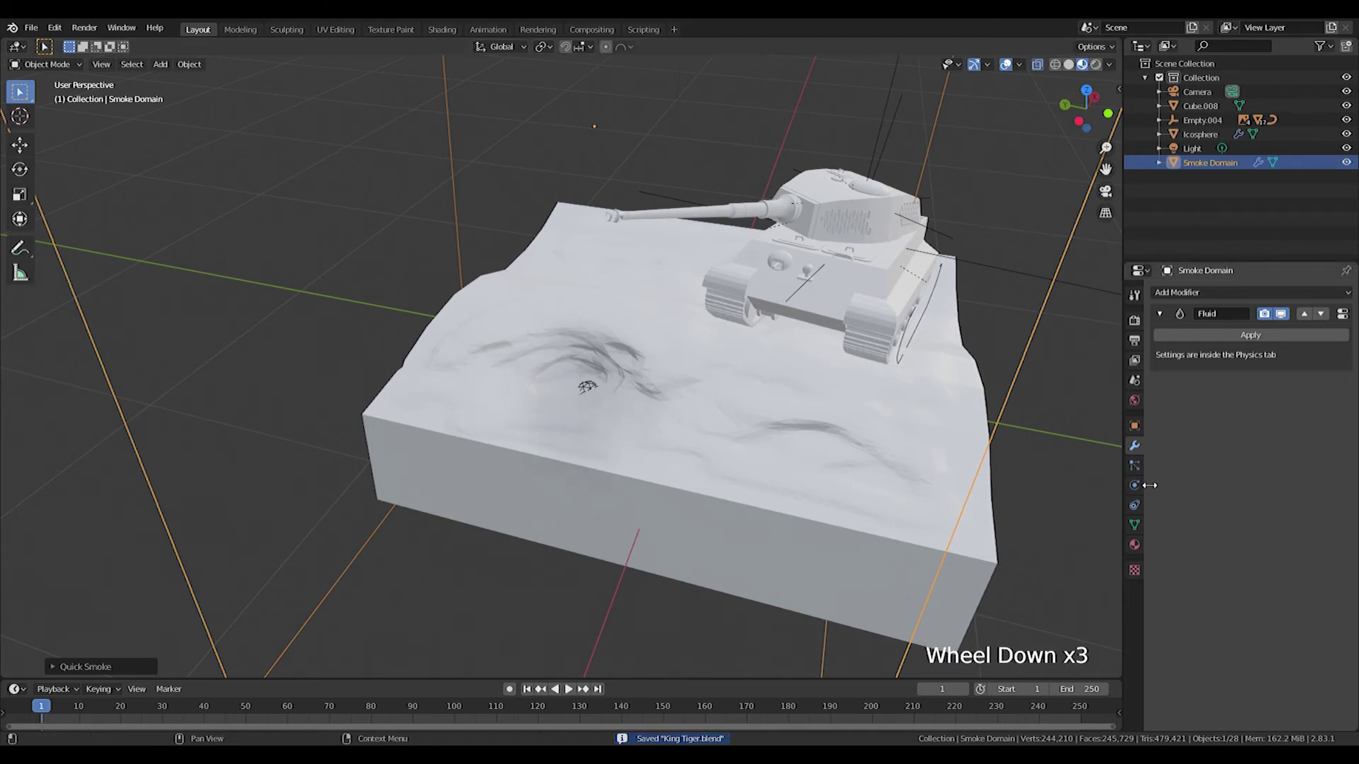
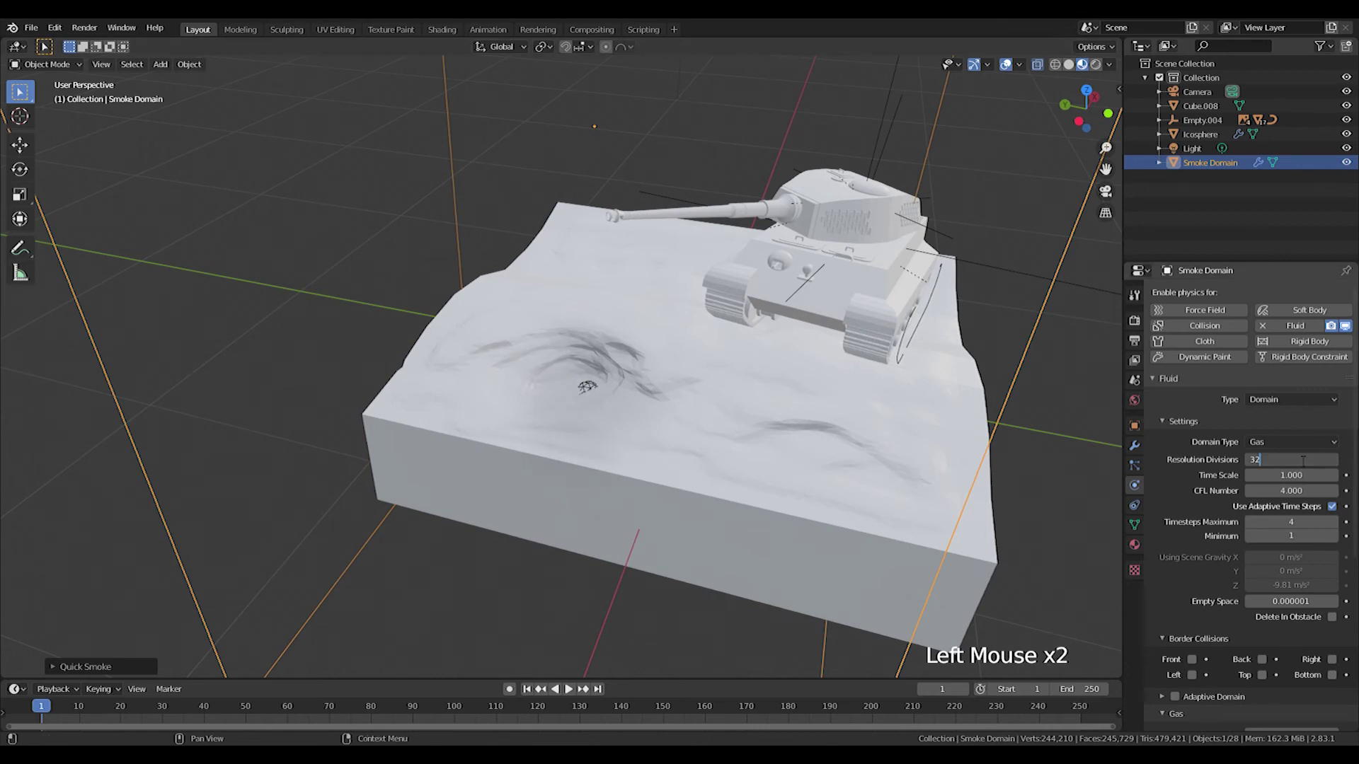
{"action": "key", "text": "BackSpace"}
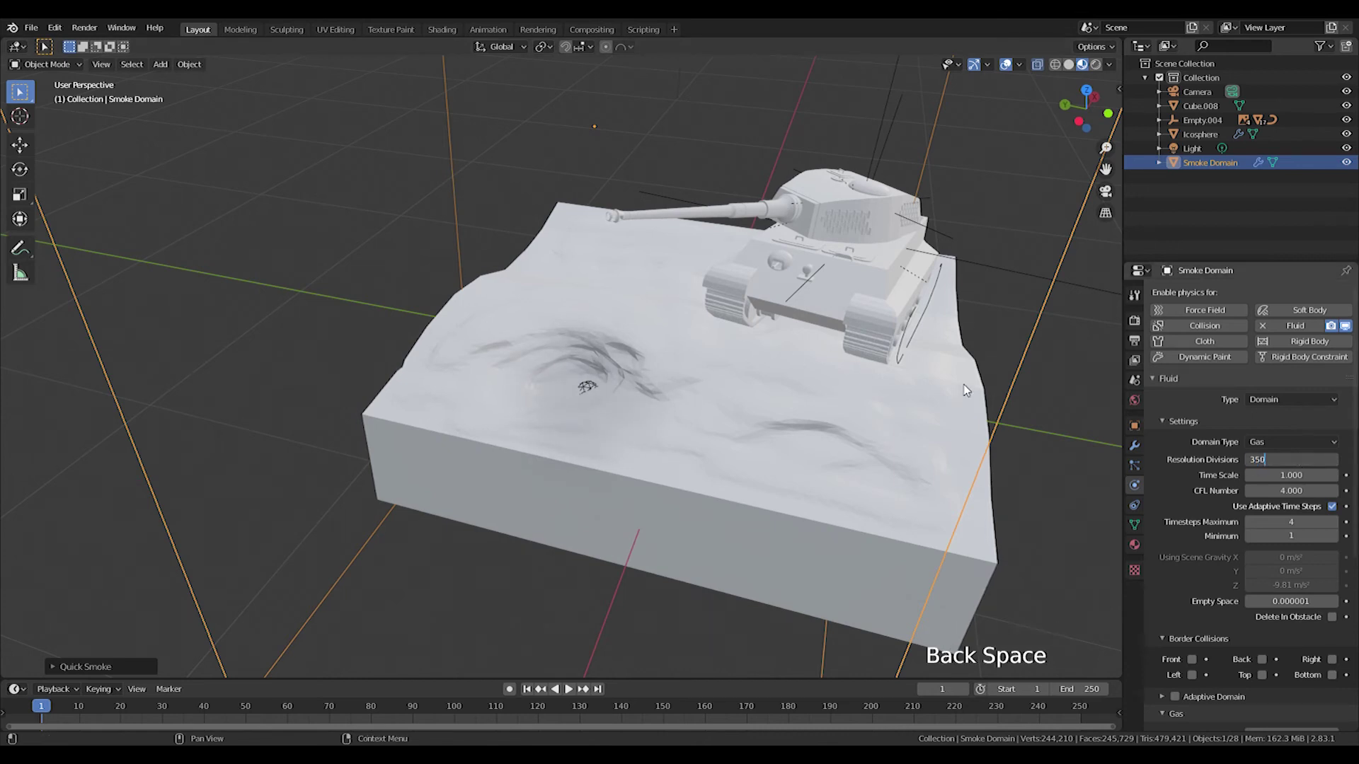
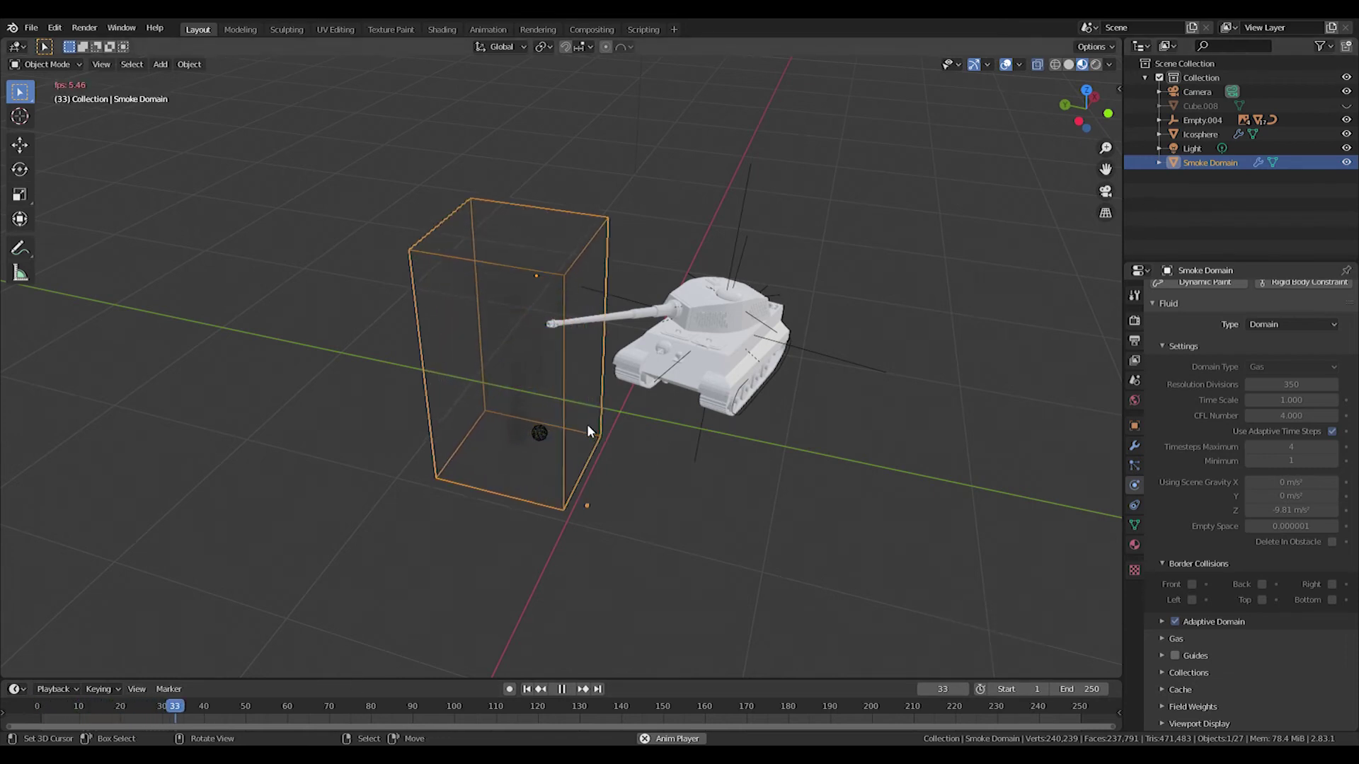
- Pause playback, stretch the Smoke Domain tall along Z and check the icosphere's Flow settings
{"action": "key", "text": "Escape"}
{"action": "left_click", "coordinate": [331, 716]}
{"action": "left_click", "coordinate": [297, 708]}
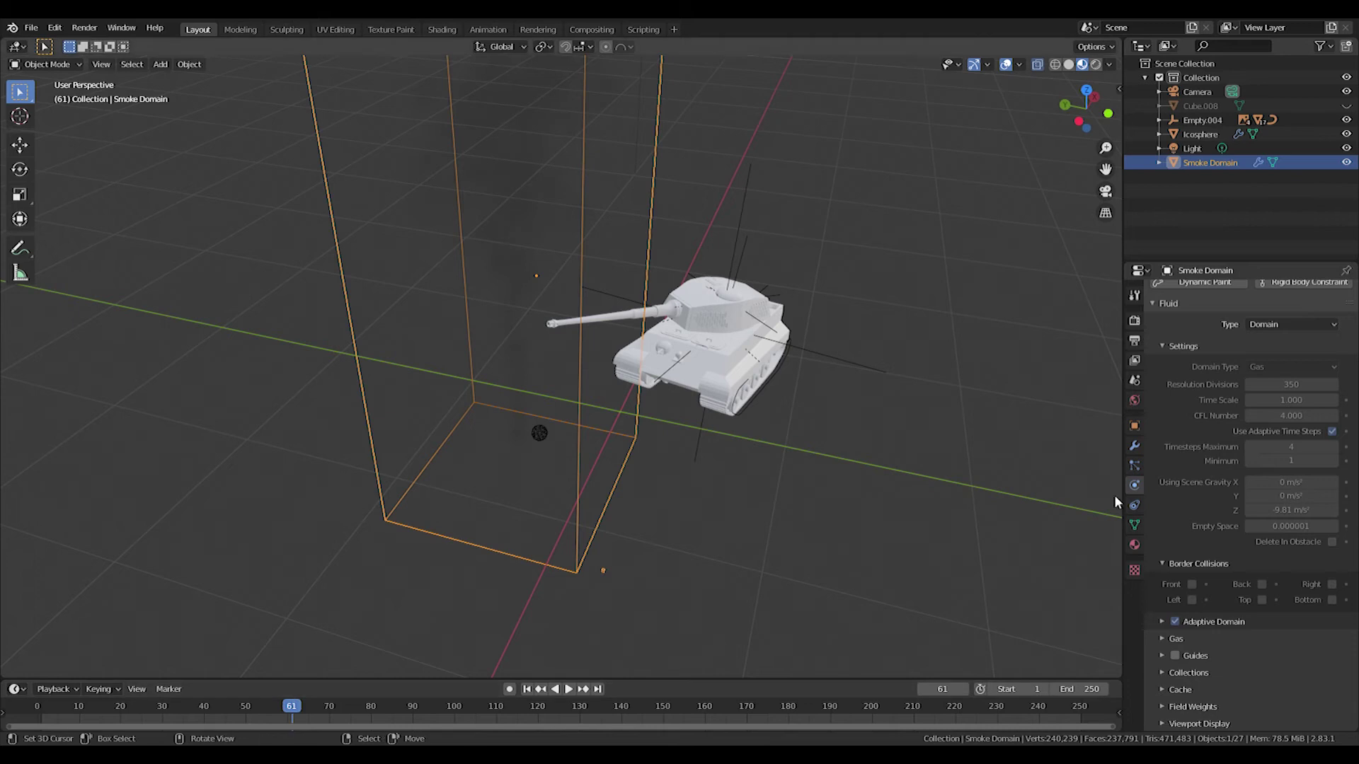
{"action": "right_click", "coordinate": [548, 434]}
{"action": "left_click", "coordinate": [1290, 512]}
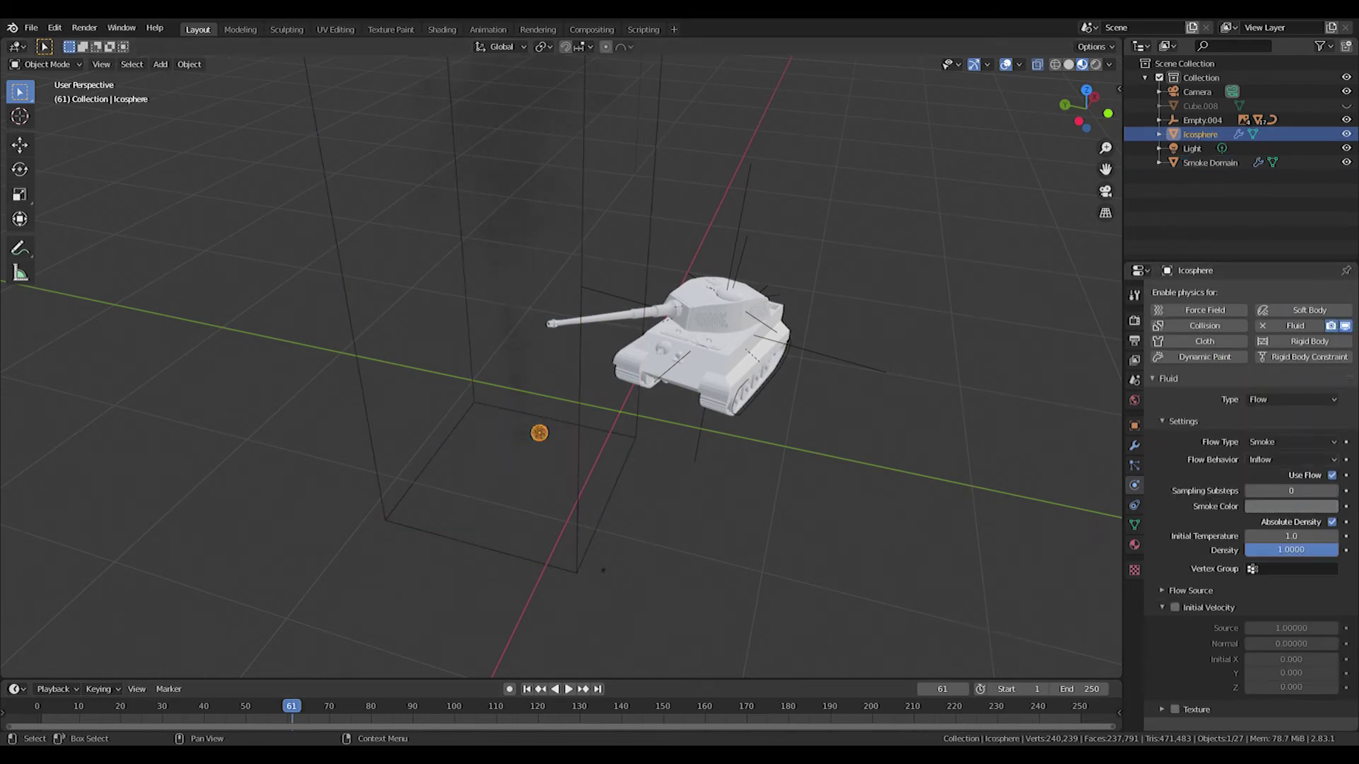
{"action": "left_click", "coordinate": [1123, 42]}
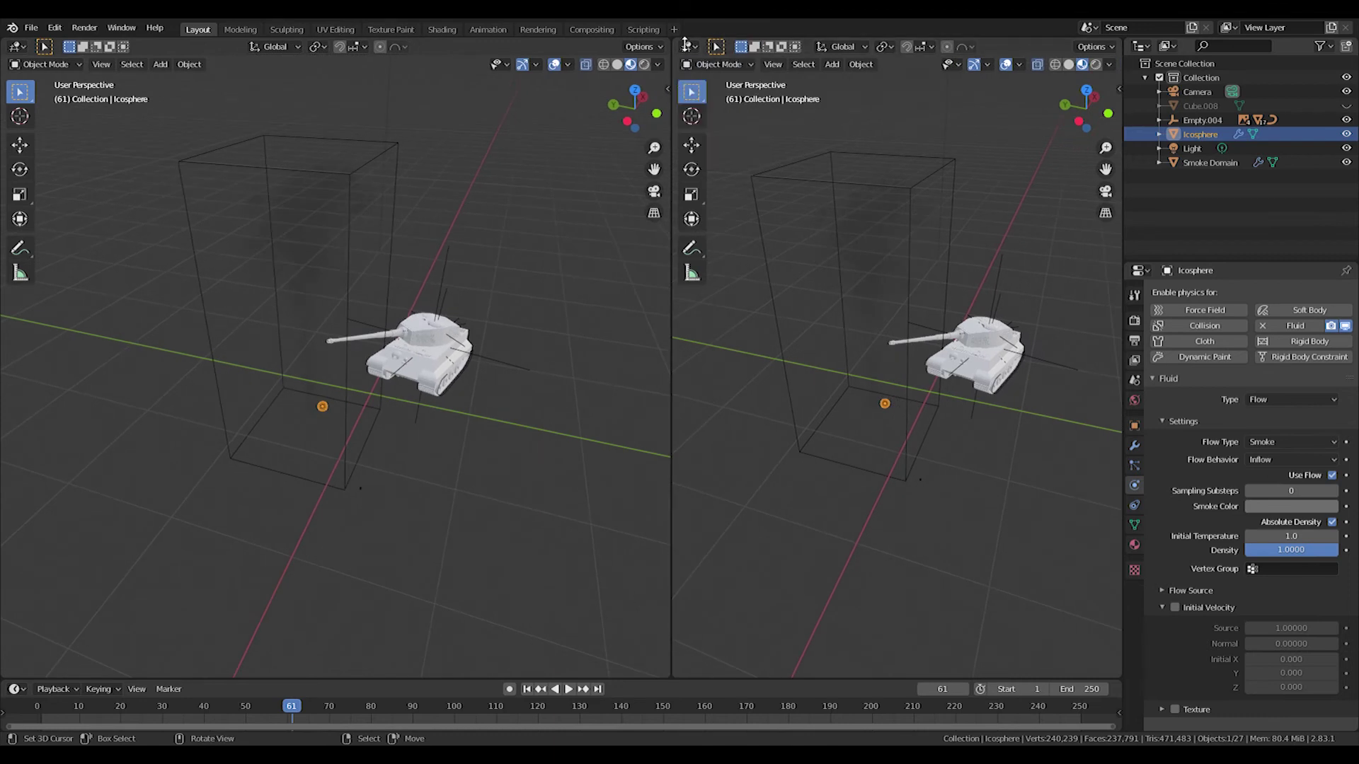
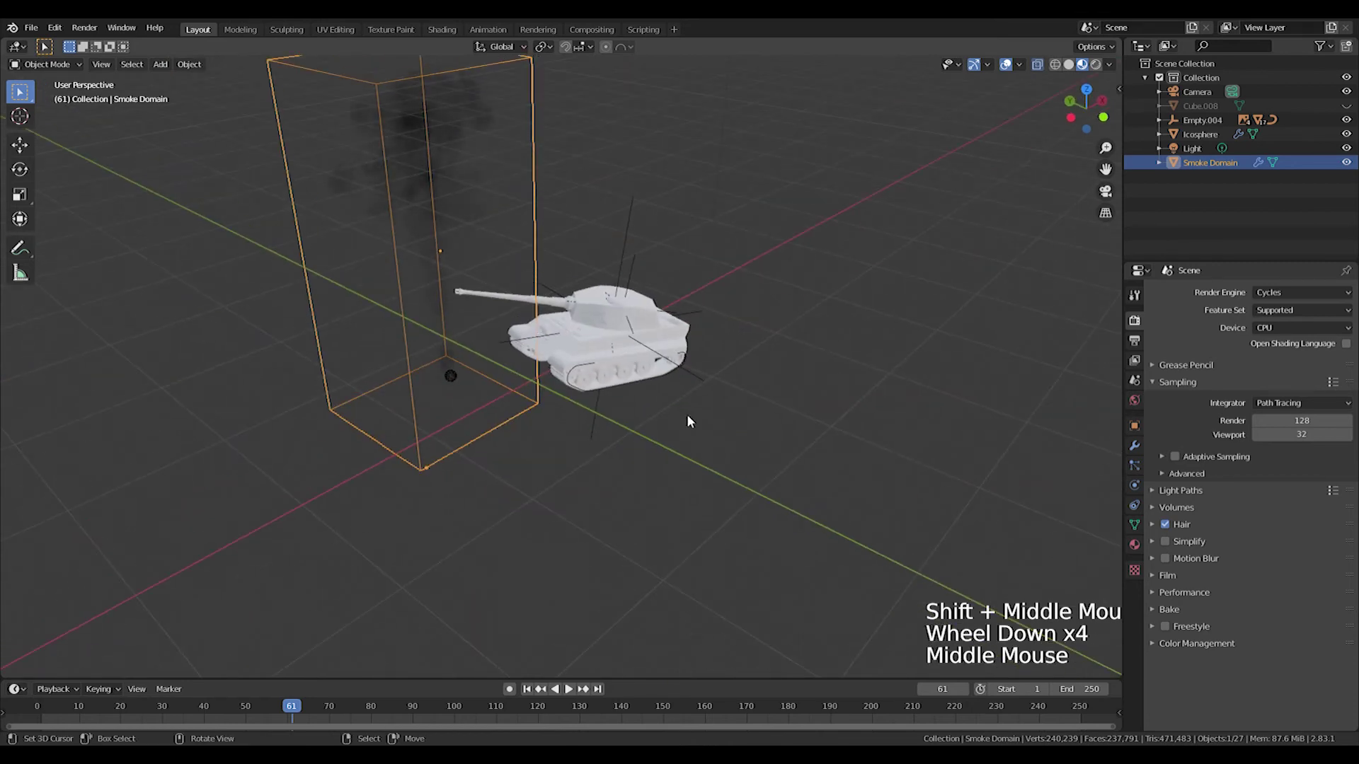
- Unhide the terrain with Alt+H and look around the smoke domain and scene
{"action": "scroll", "scroll_direction": "up", "scroll_amount": 3}
{"action": "middle_click", "coordinate": [676, 314]}
{"action": "middle_click", "coordinate": [754, 313]}
{"action": "scroll", "scroll_direction": "up", "scroll_amount": 3}
{"action": "scroll", "scroll_direction": "down", "scroll_amount": 3}
{"action": "middle_click", "coordinate": [617, 356]}
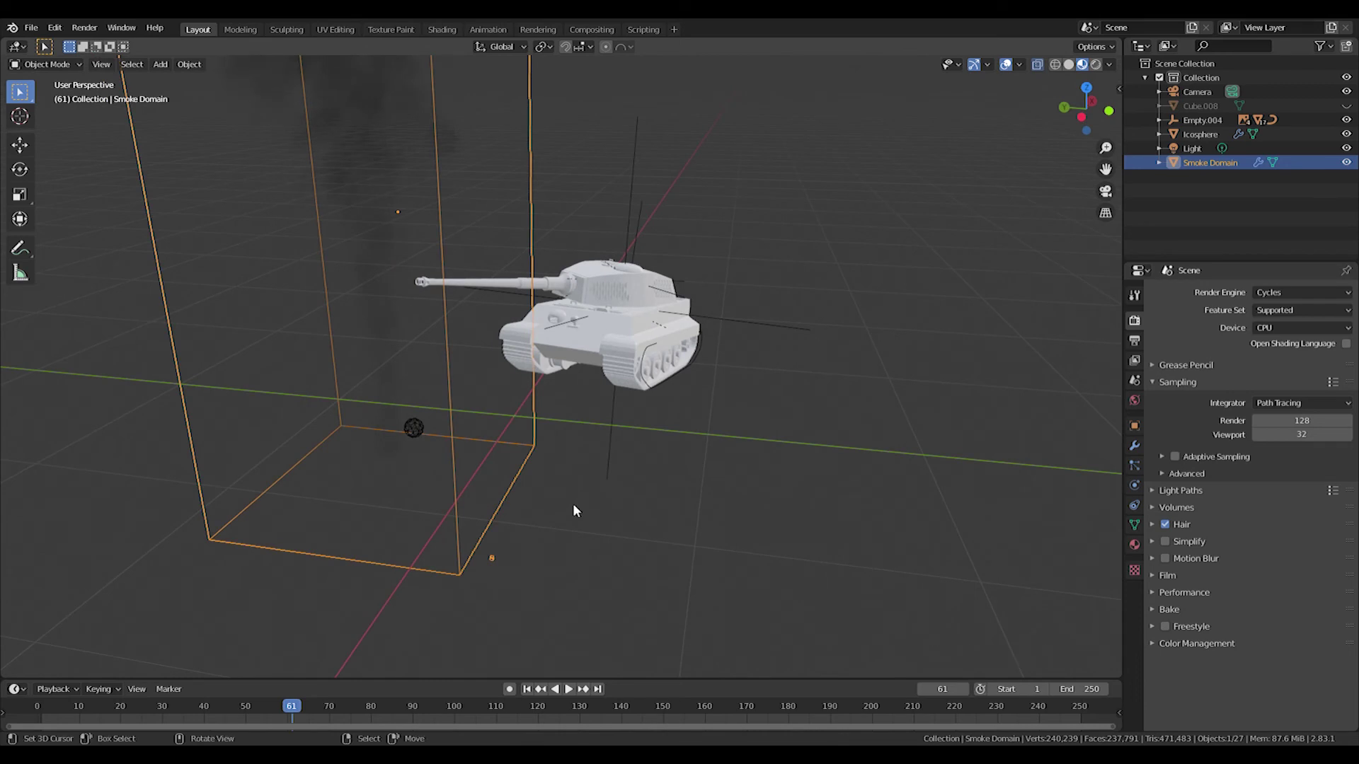
{"action": "key", "text": "alt+h"}
{"action": "middle_click", "coordinate": [655, 417]}
{"action": "scroll", "scroll_direction": "up", "scroll_amount": 3}
{"action": "middle_click", "coordinate": [556, 413]}
{"action": "middle_click", "coordinate": [480, 523]}
{"action": "scroll", "scroll_direction": "down", "scroll_amount": 3}
- Add a new Ico Sphere mesh to serve as the rock
{"action": "key", "text": "shift+a"}
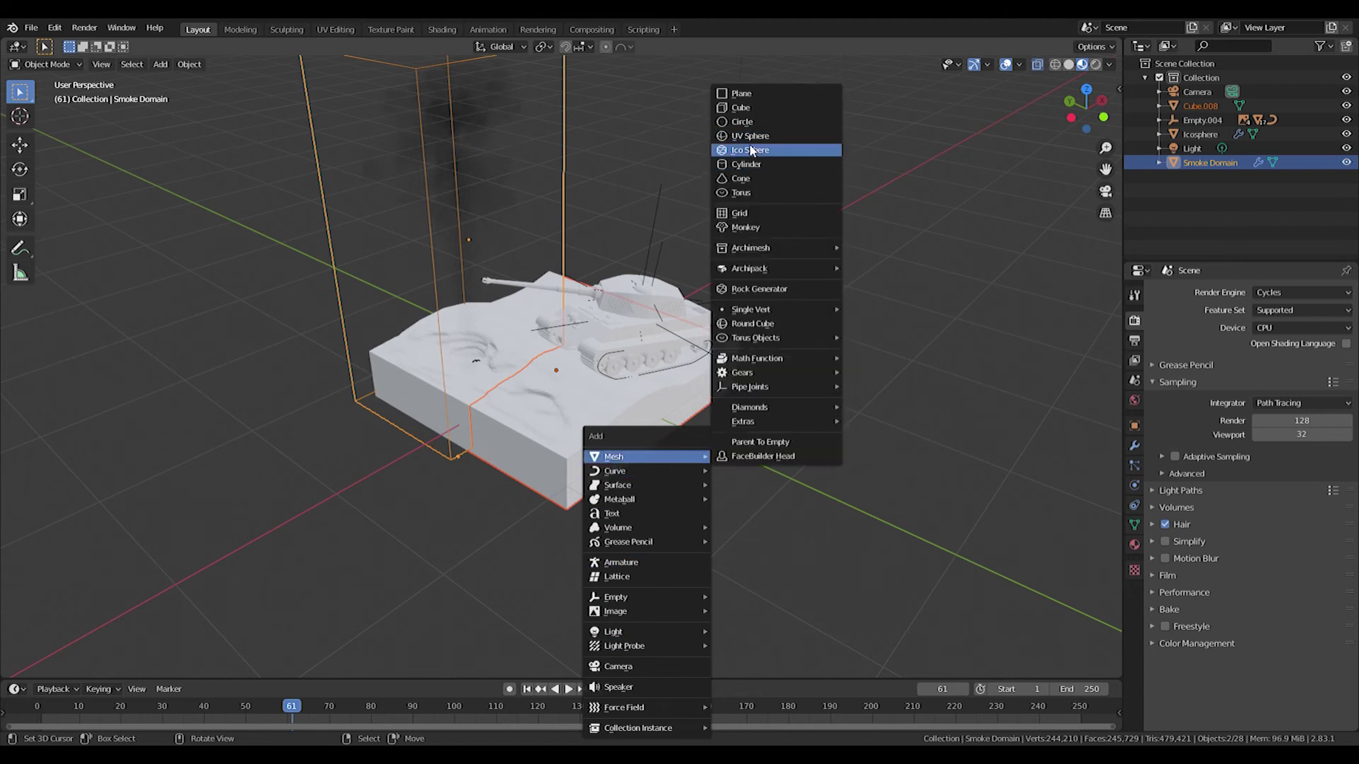
{"action": "middle_click", "coordinate": [706, 296]}
{"action": "scroll", "scroll_direction": "down", "scroll_amount": 3}
{"action": "key", "text": "ctrl+z"}
{"action": "key", "text": "shift+a"}
{"action": "key", "text": "shift+s"}
{"action": "key", "text": "shift+a"}
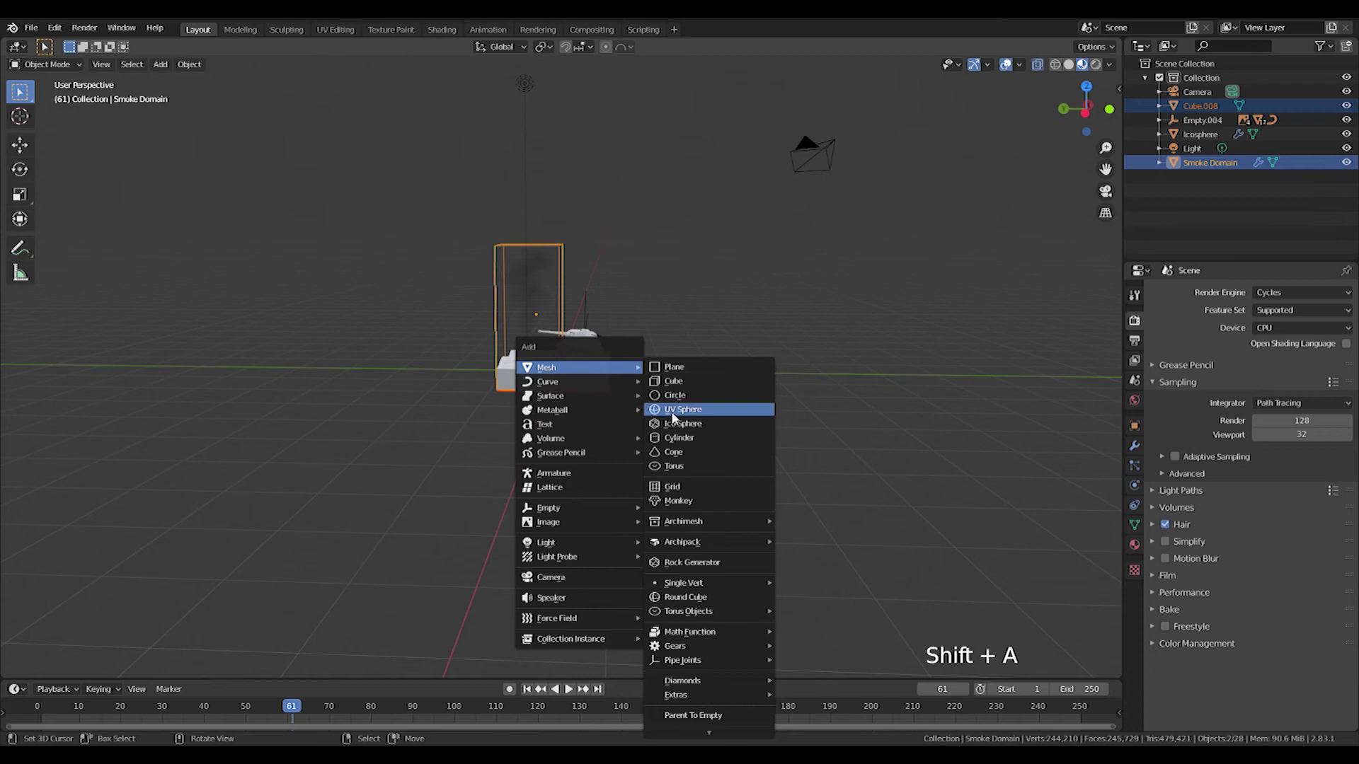
{"action": "scroll", "scroll_direction": "up", "scroll_amount": 3}
{"action": "left_click", "coordinate": [1137, 455]}
- Give the icosphere a Decimate modifier at ratio about 0.33 for a low-poly rock shape
{"action": "left_click", "coordinate": [1216, 300]}
{"action": "left_click", "coordinate": [1276, 377]}
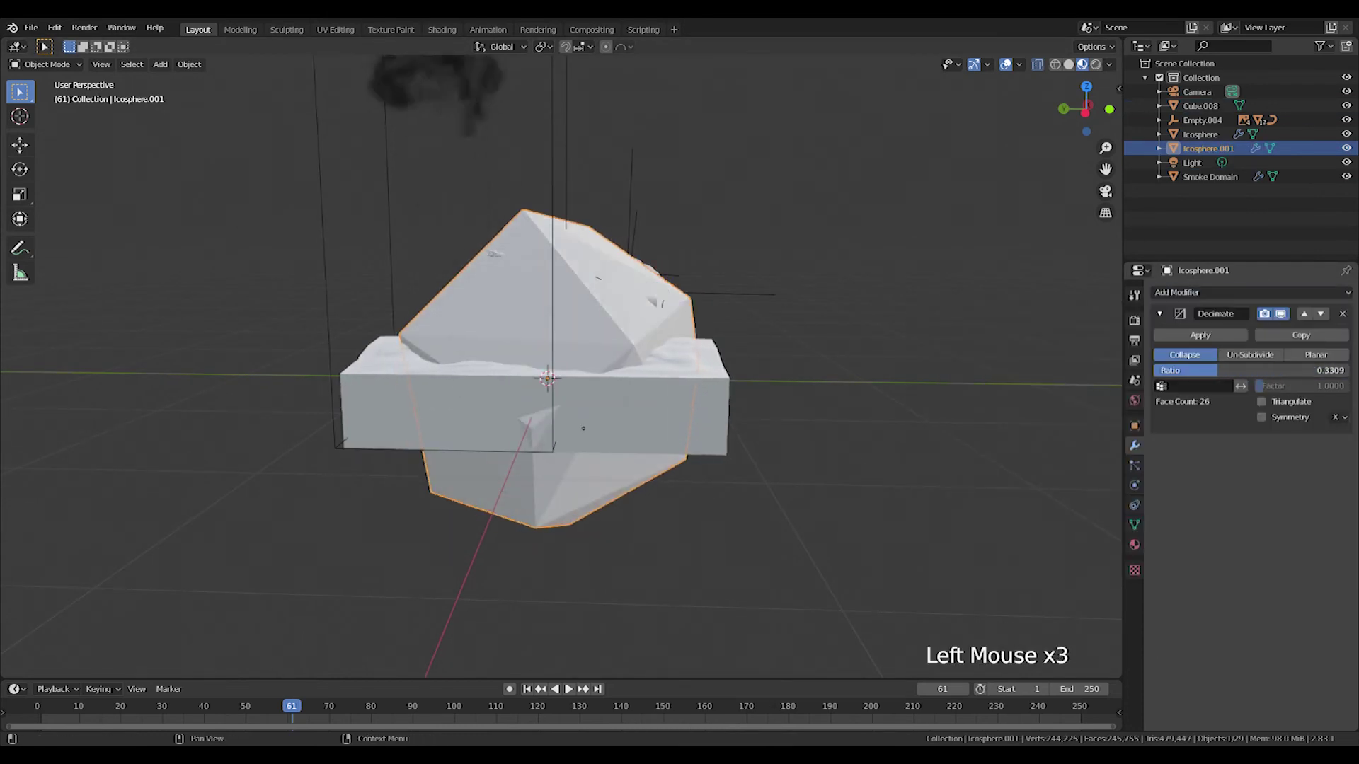
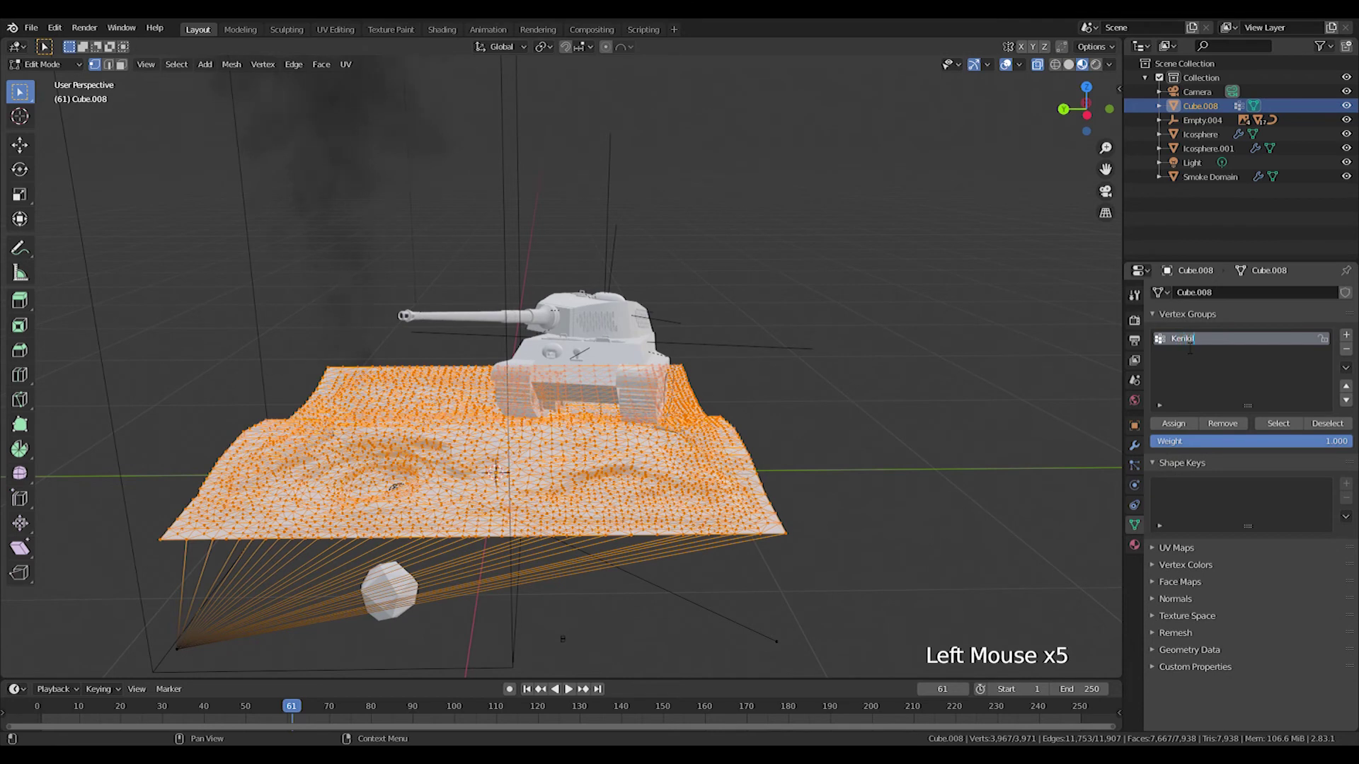
- Assign the top vertices to the group and add a Hair particle system to the terrain
{"action": "left_click", "coordinate": [1181, 428]}
{"action": "left_click", "coordinate": [1145, 469]}
{"action": "key", "text": "Tab"}
{"action": "left_click", "coordinate": [1354, 291]}
{"action": "left_click", "coordinate": [1278, 372]}
{"action": "left_click", "coordinate": [1165, 394]}
{"action": "scroll", "scroll_direction": "down", "scroll_amount": 3}
- Render the particles as object Icosphere.001, adjusting count, scale and emitter display
{"action": "left_click", "coordinate": [1165, 636]}
{"action": "scroll", "scroll_direction": "down", "scroll_amount": 3}
{"action": "left_click", "coordinate": [1275, 580]}
{"action": "left_click", "coordinate": [1158, 560]}
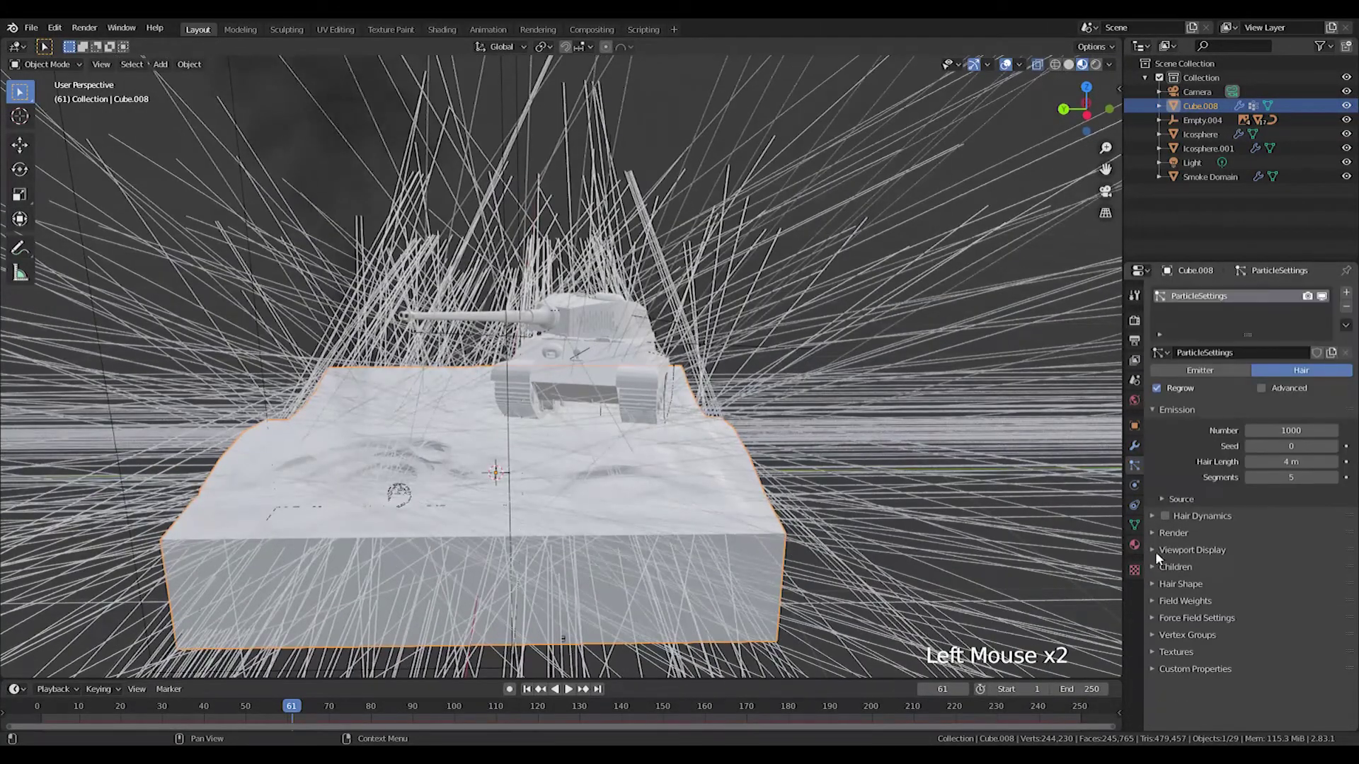
{"action": "left_click", "coordinate": [1159, 543]}
{"action": "left_click", "coordinate": [1290, 566]}
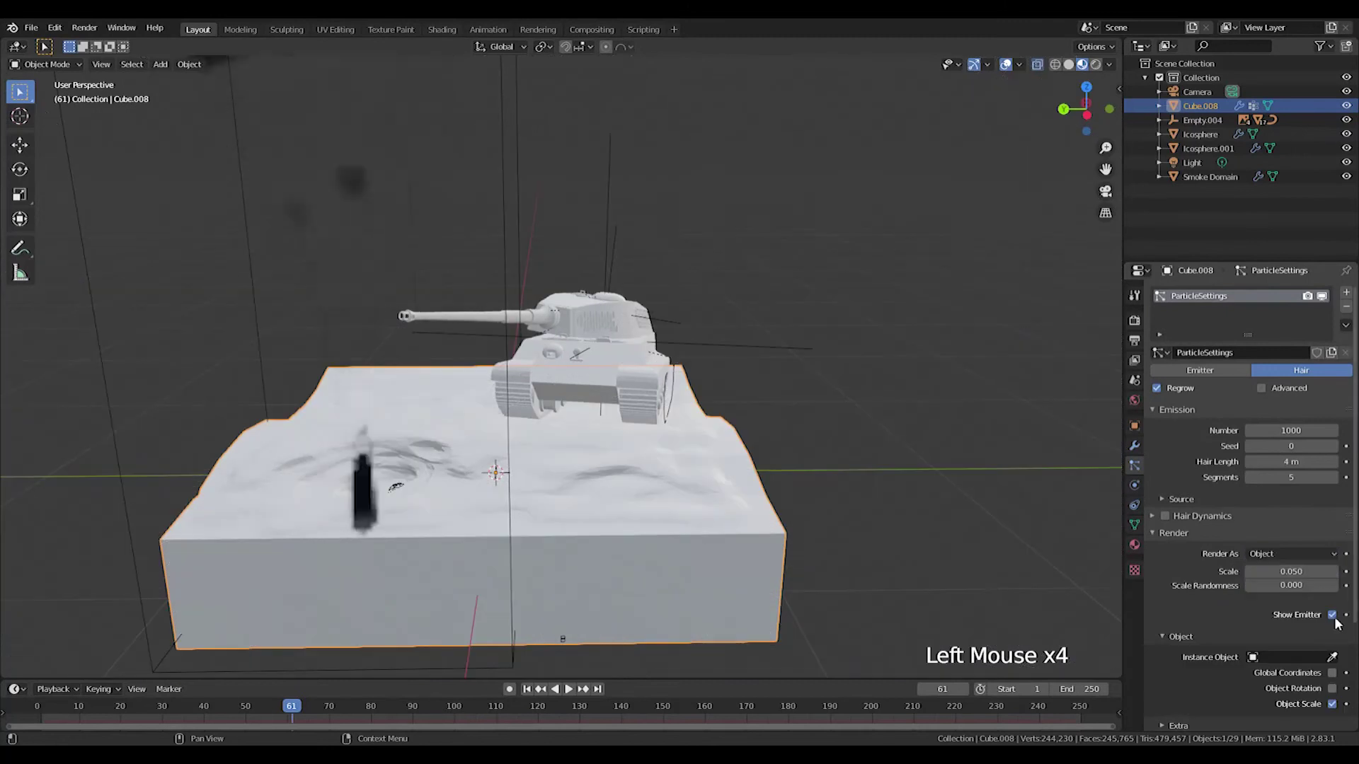
{"action": "middle_click", "coordinate": [598, 440]}
{"action": "middle_click", "coordinate": [605, 426]}
{"action": "left_click", "coordinate": [1303, 662]}
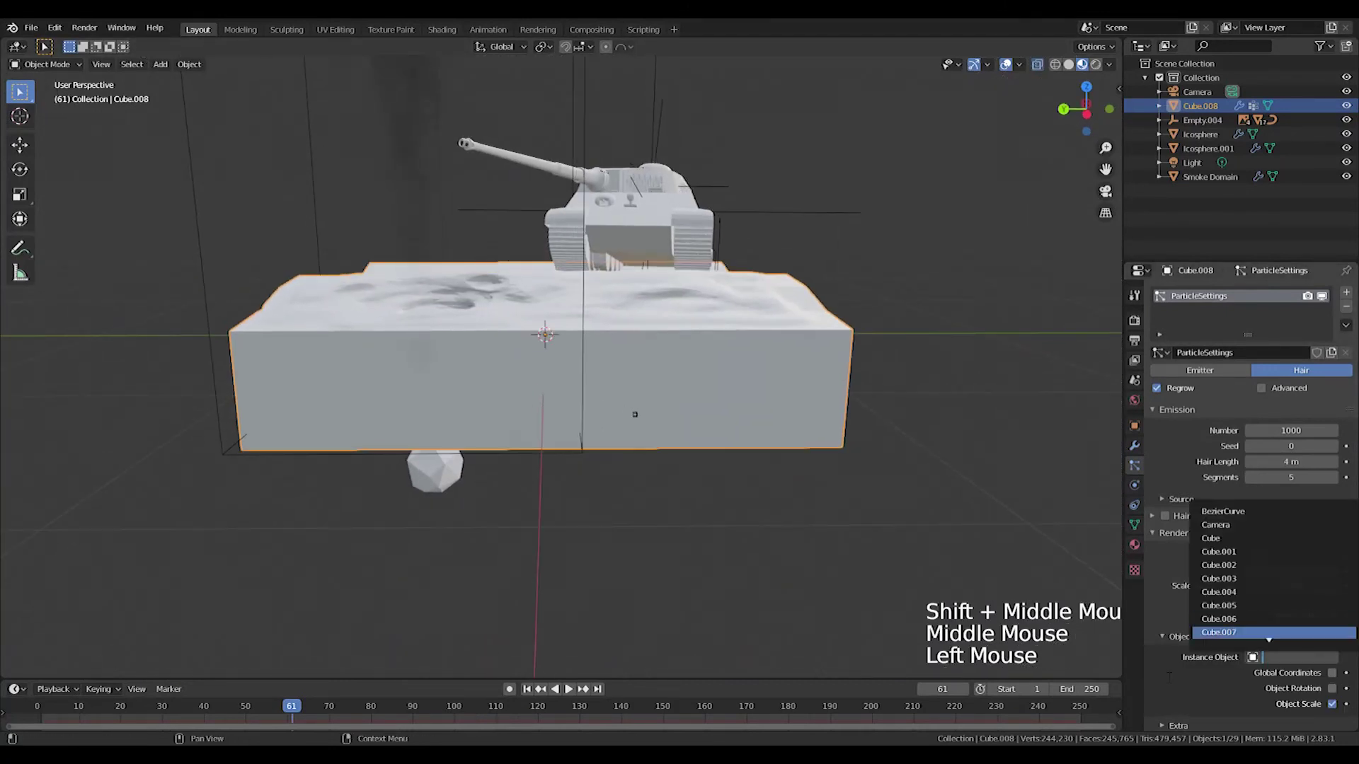
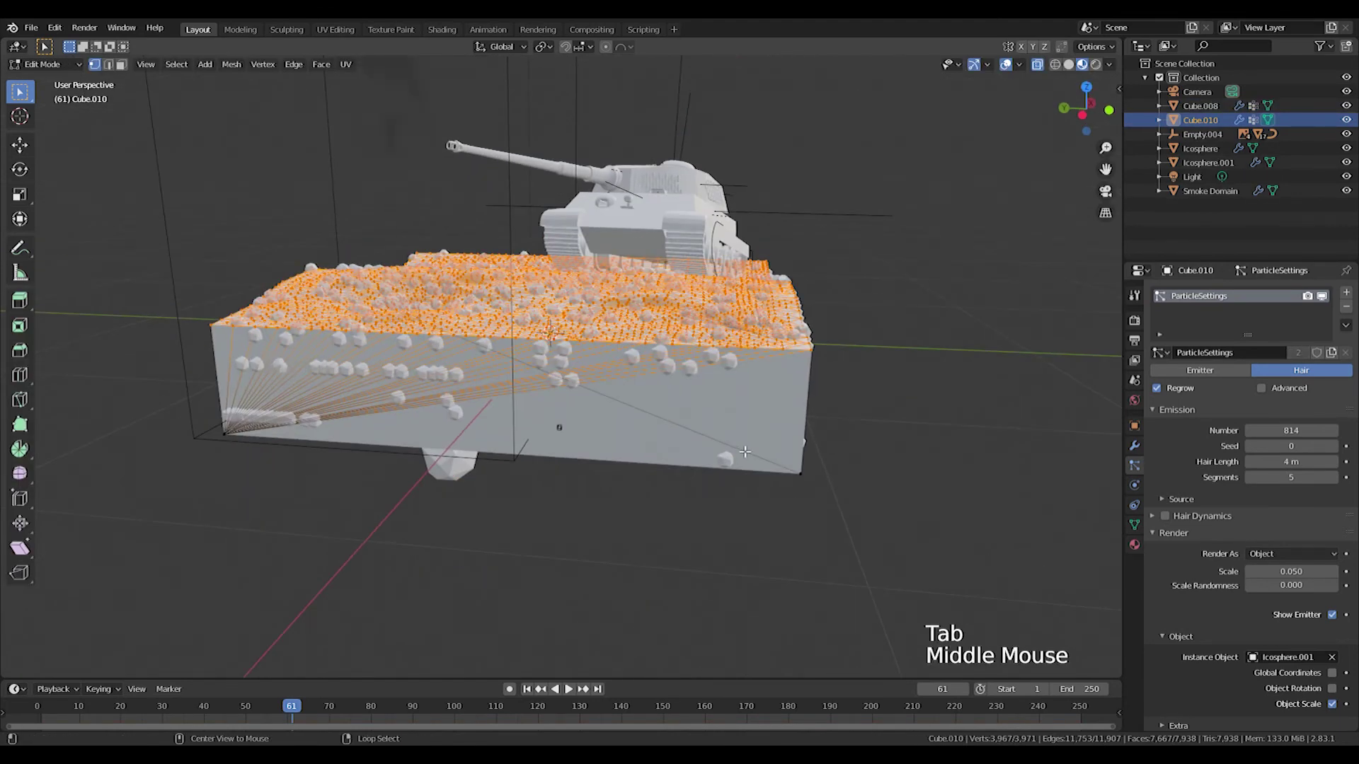
- Reveal the hidden terrain geometry with Alt+H and return to front view
{"action": "key", "text": "alt+h"}
{"action": "middle_click", "coordinate": [740, 431]}
{"action": "key", "text": "KP_1"}
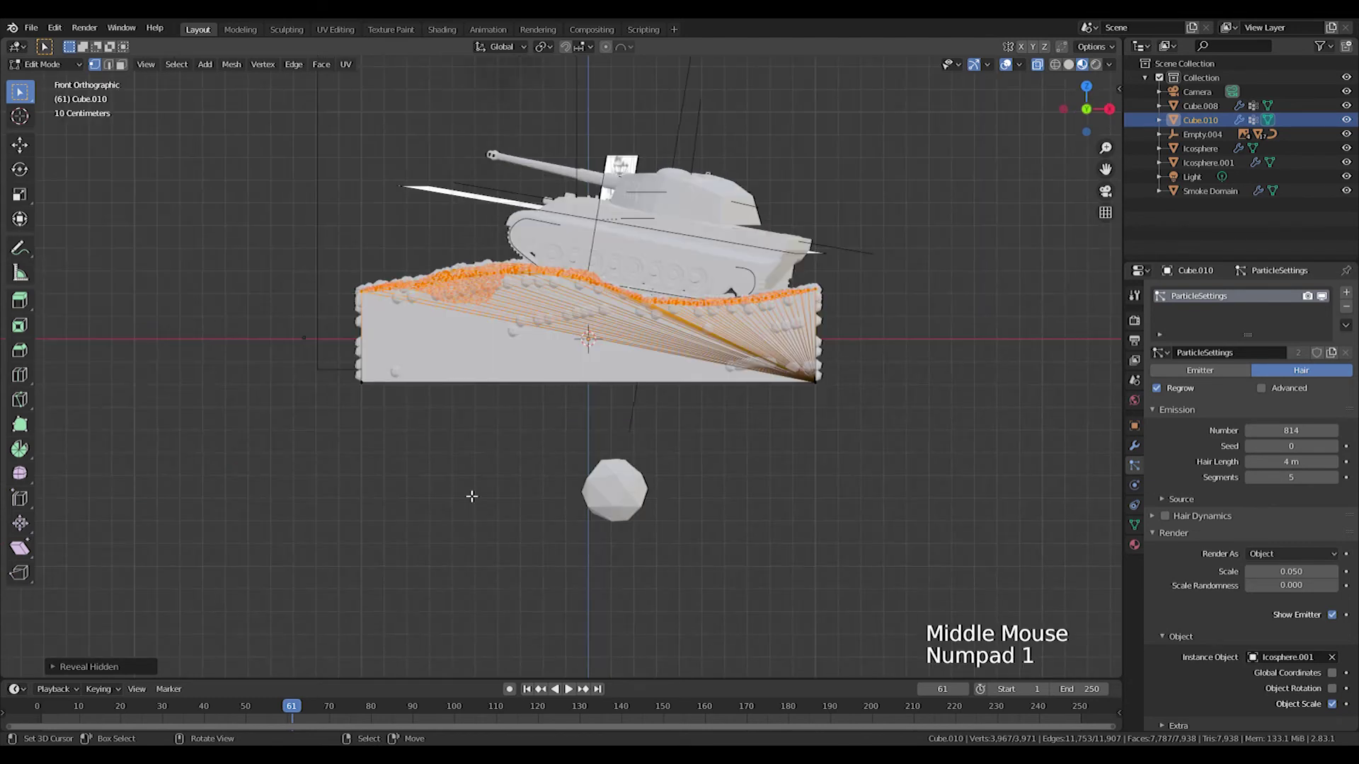